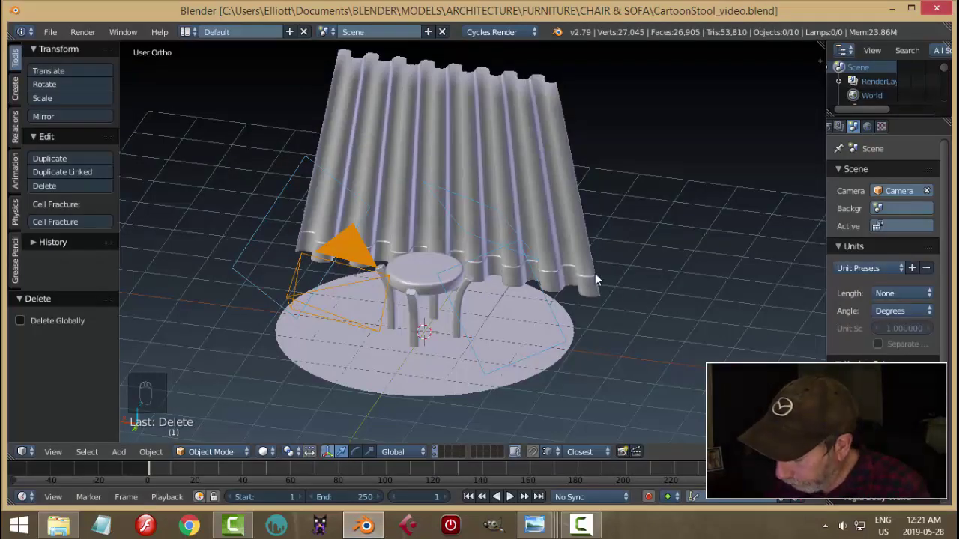
# Step: Check the scene through the camera, then orbit to look down on the stool and curtain
pyautogui.press('KP_0')
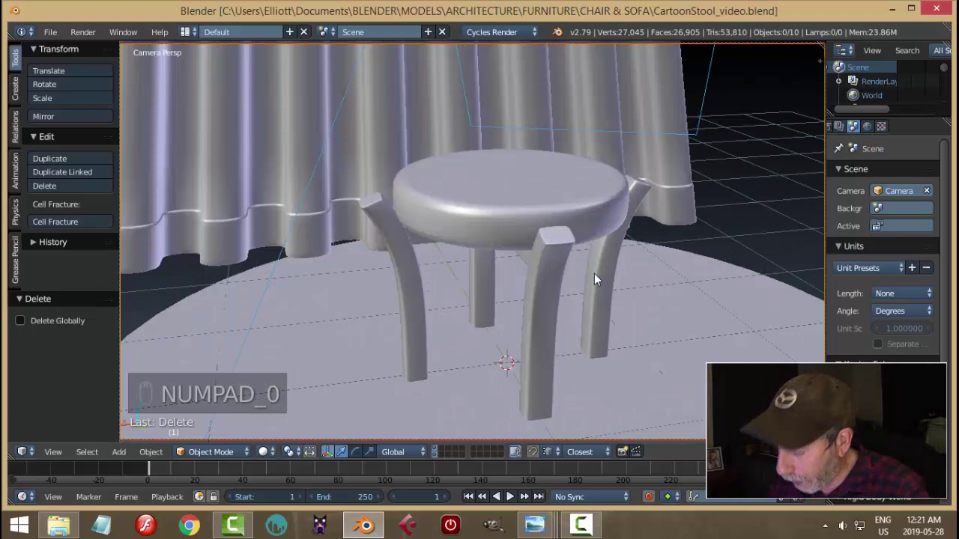
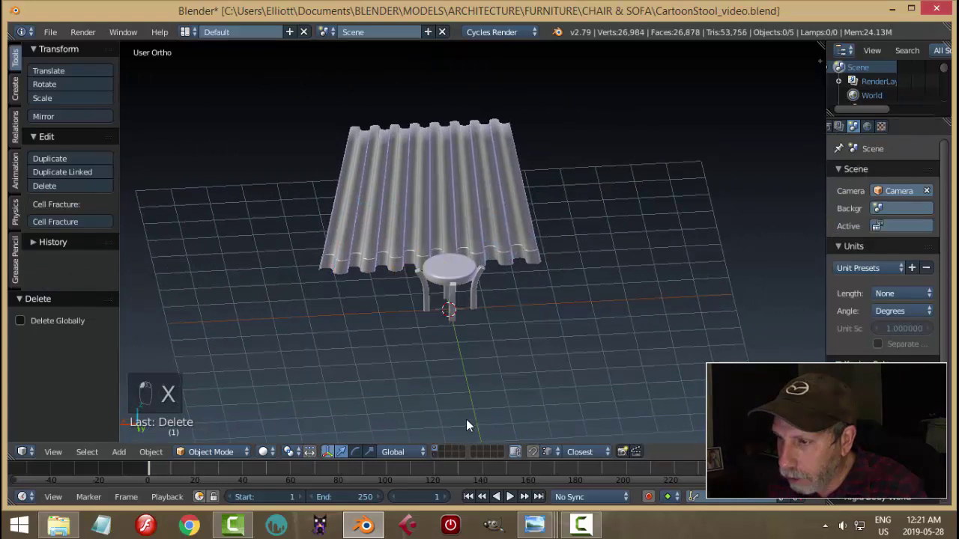
pyautogui.moveTo(518, 350); pyautogui.dragTo(487, 314)
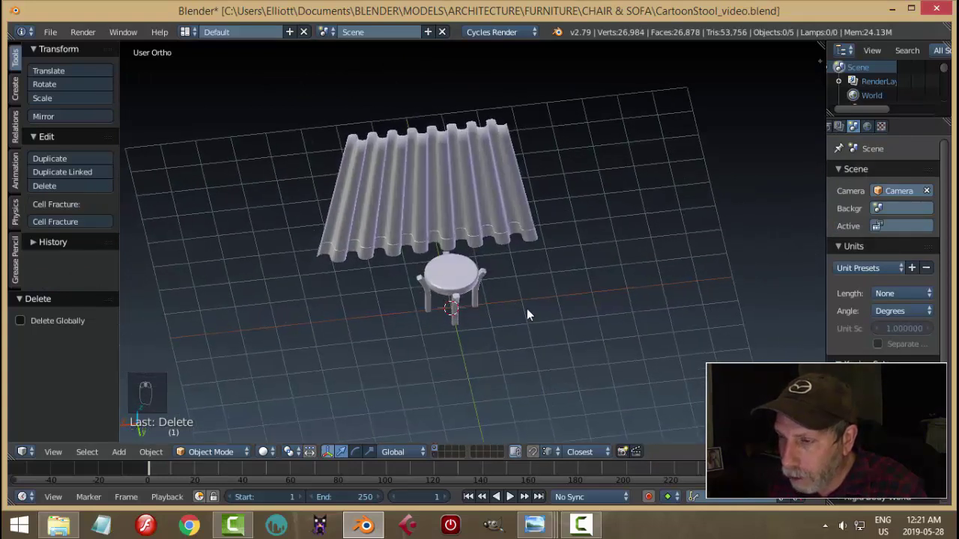
# Step: Add a cube from the Add menu and raise it above the floor, checking front and back views
pyautogui.press('shift+a')
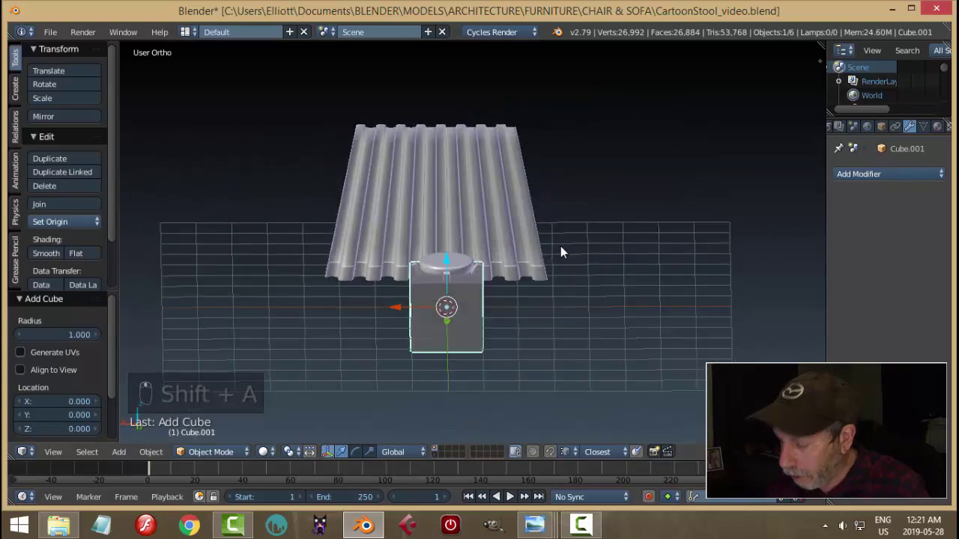
pyautogui.press('KP_1')
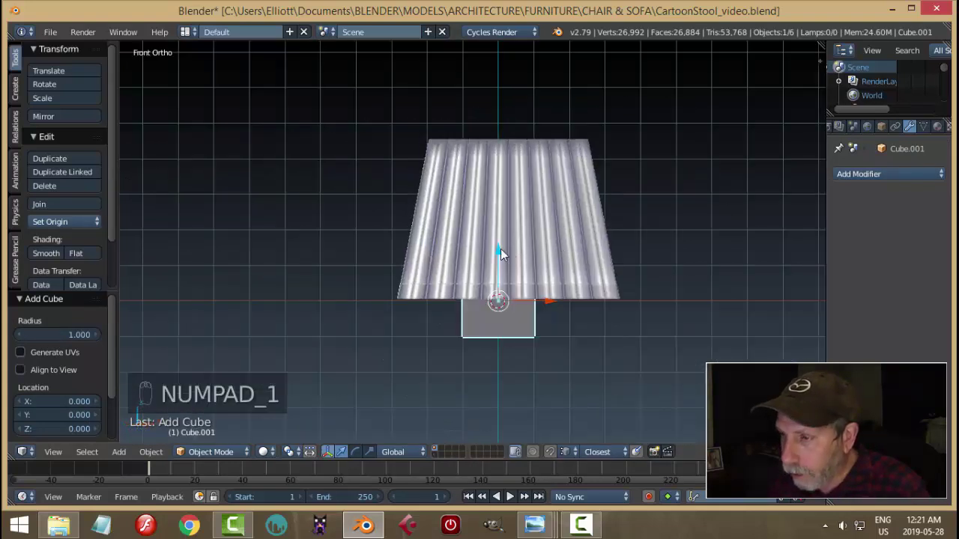
pyautogui.click(680, 267)
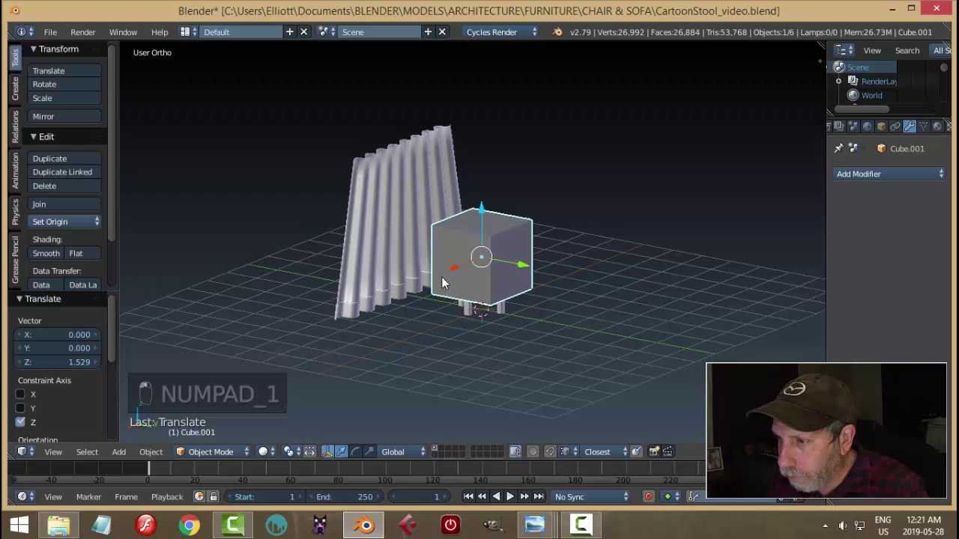
pyautogui.press('KP_1')
pyautogui.press('ctrl+KP_1')
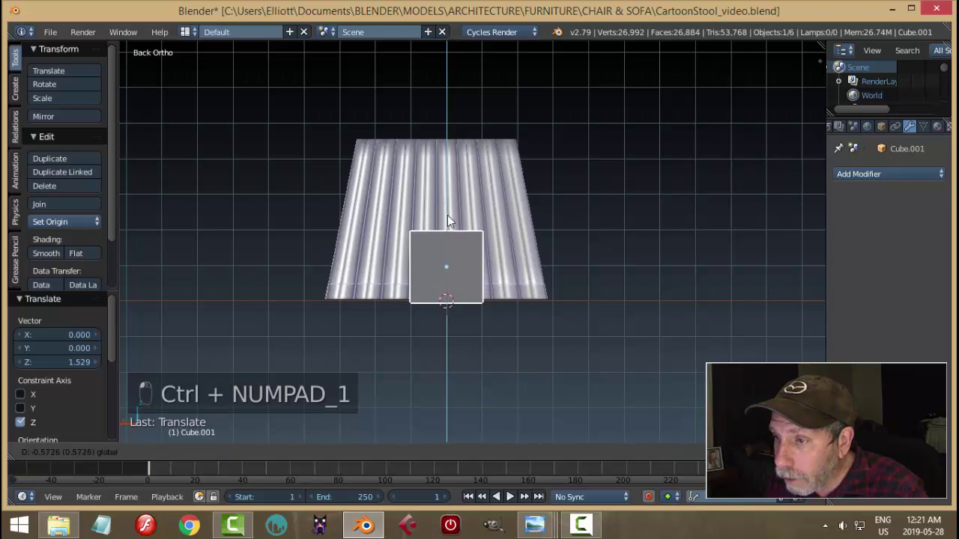
# Step: Scale the cube about 4.4x in Edit Mode so it encloses stool and curtain, verified in X-ray
pyautogui.press('Tab')
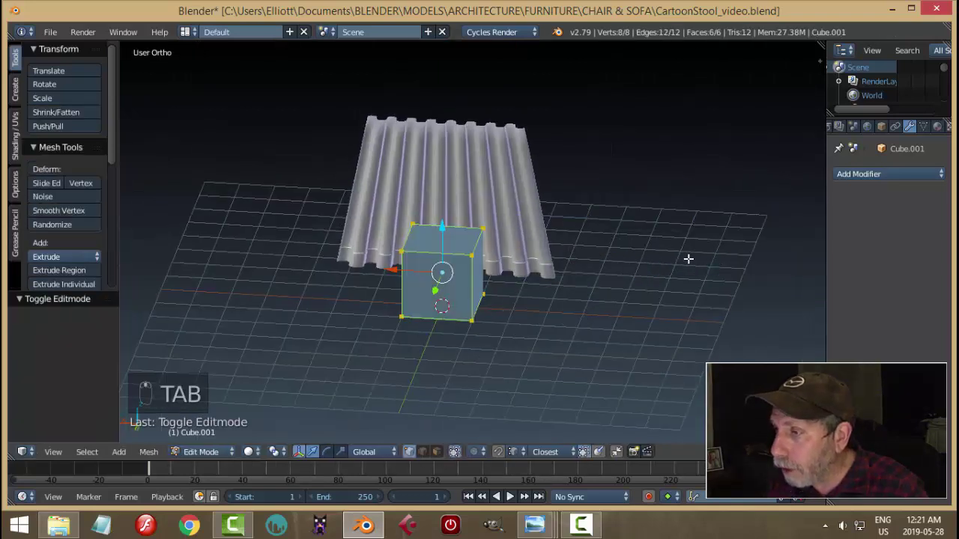
pyautogui.press('s')
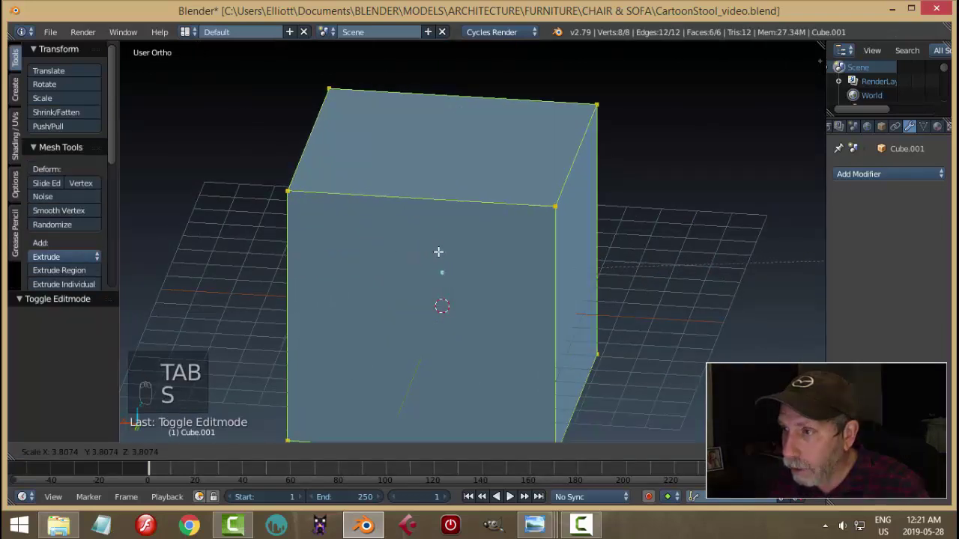
pyautogui.press('z')
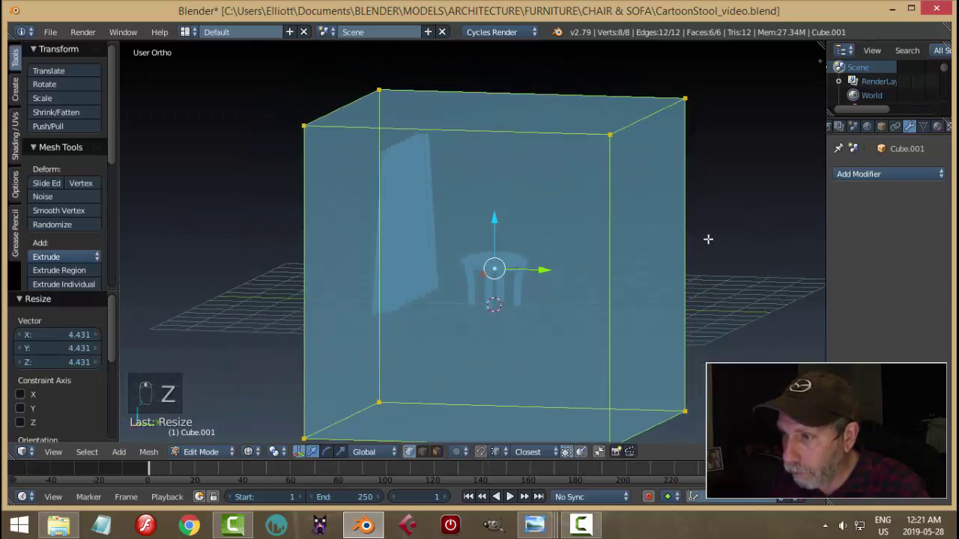
pyautogui.press('KP_1')
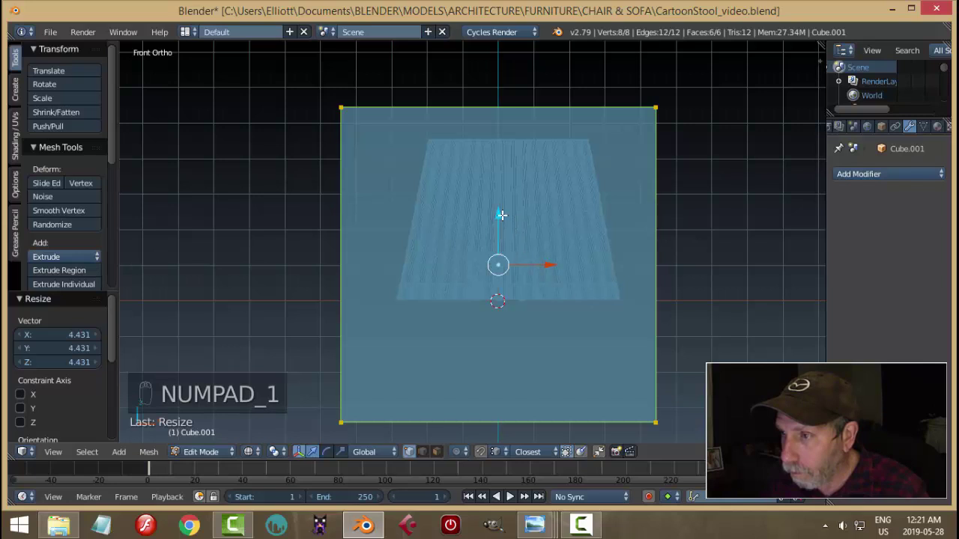
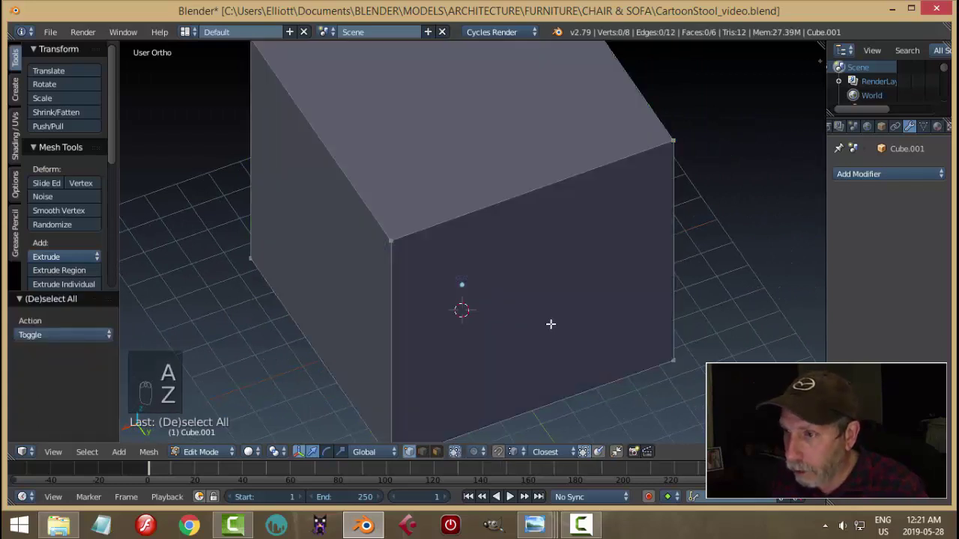
# Step: Delete the box's unwanted faces in face-select mode, leaving a floor and one wall
pyautogui.press('ctrl+Tab')
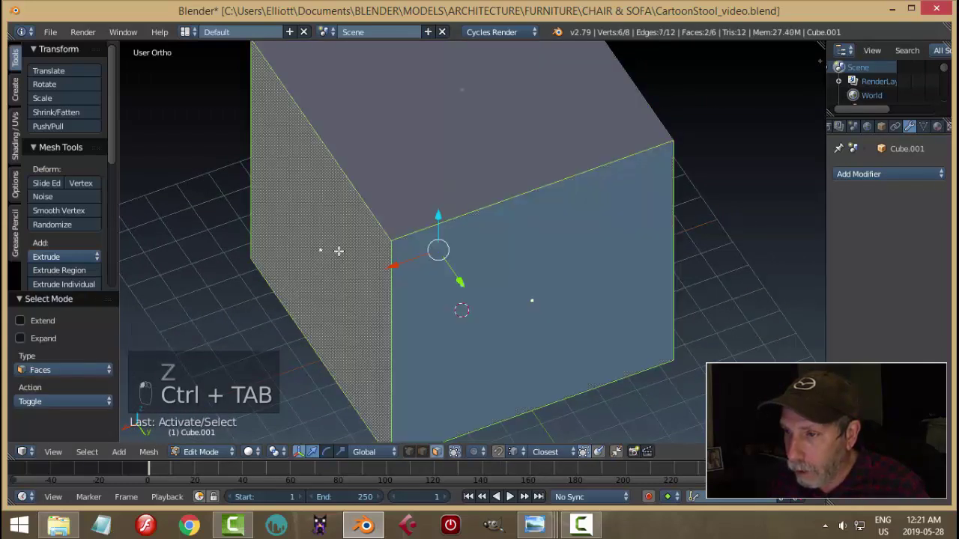
pyautogui.press('x')
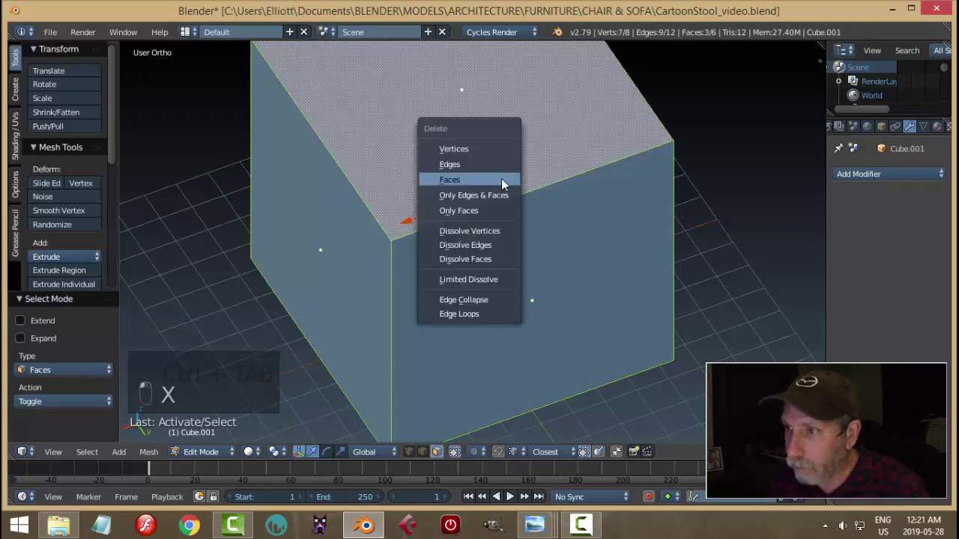
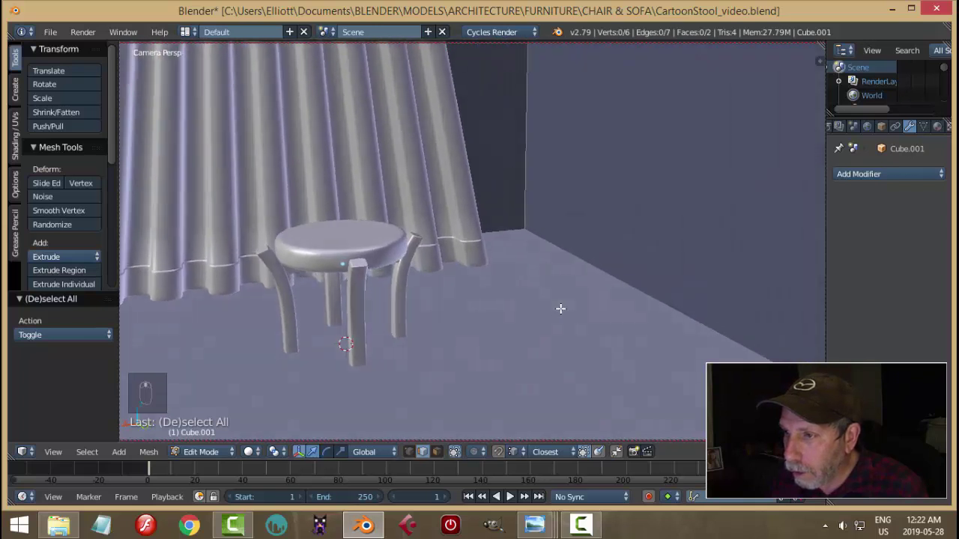
# Step: Narrow the curtain along X in Object Mode and preview the result rendered
pyautogui.press('Tab')
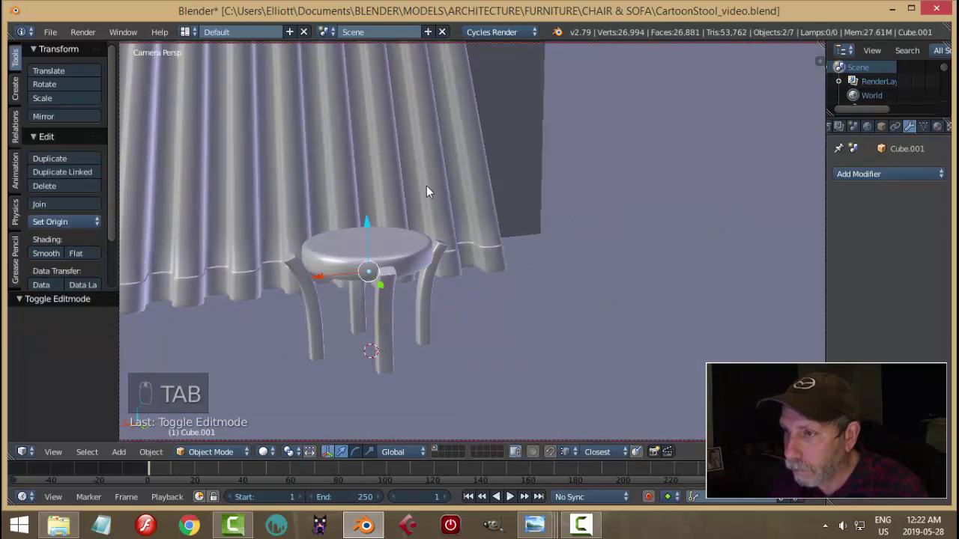
pyautogui.press('s')
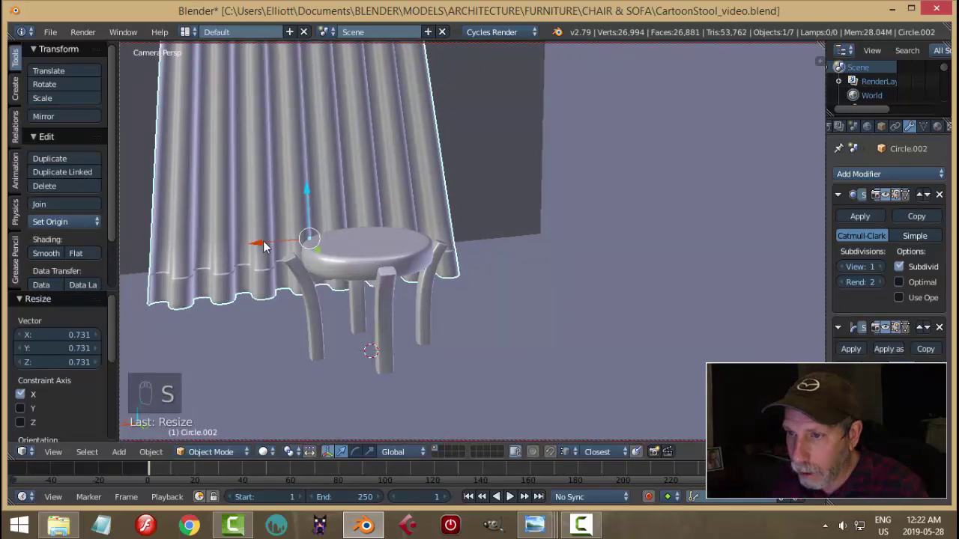
pyautogui.click(183, 261)
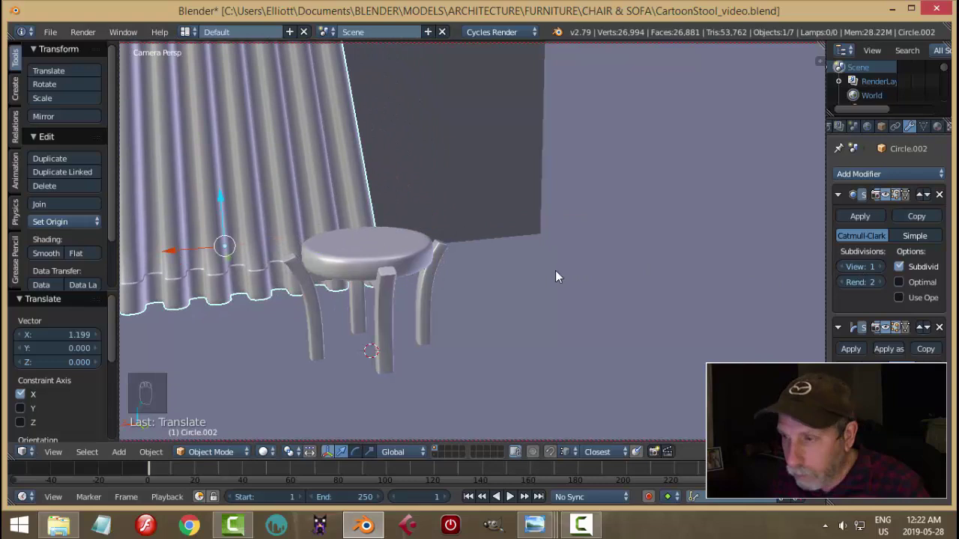
pyautogui.press('shift+z')
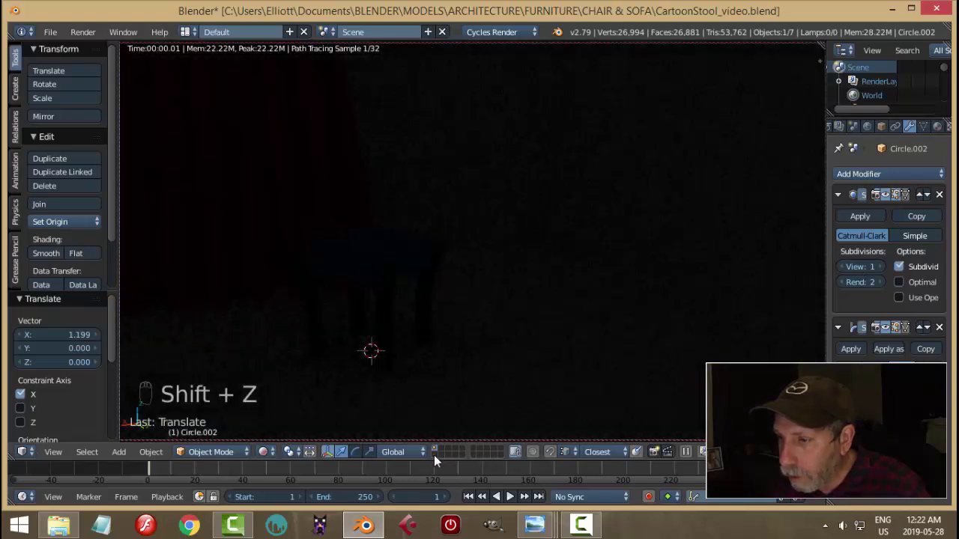
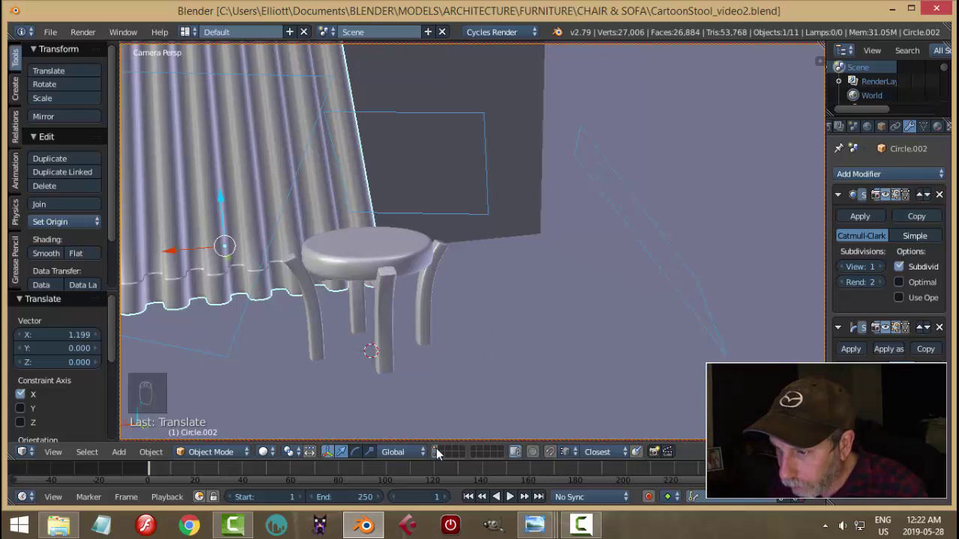
# Step: Pull back to frame the whole room, deselect everything and orbit around the wall-and-floor piece
pyautogui.press('KP_0')
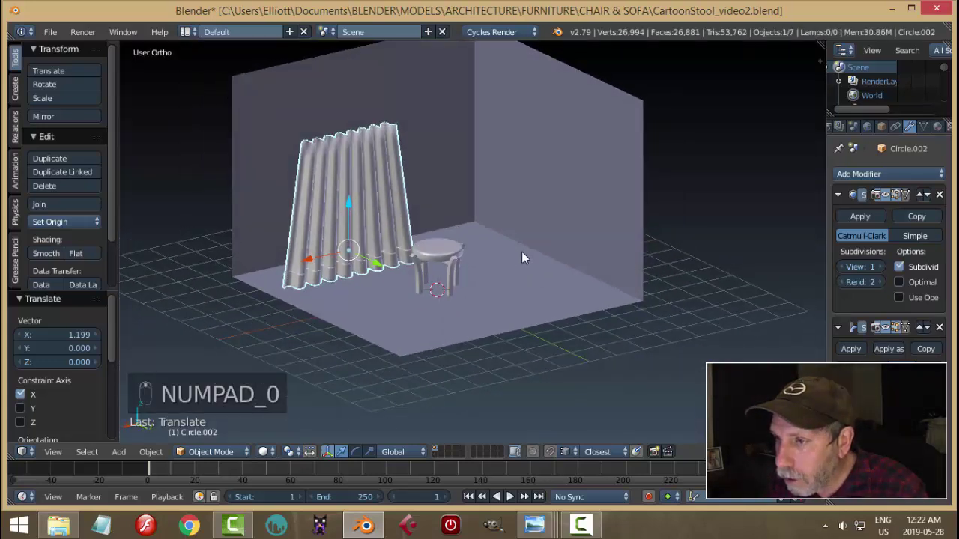
pyautogui.press('a')
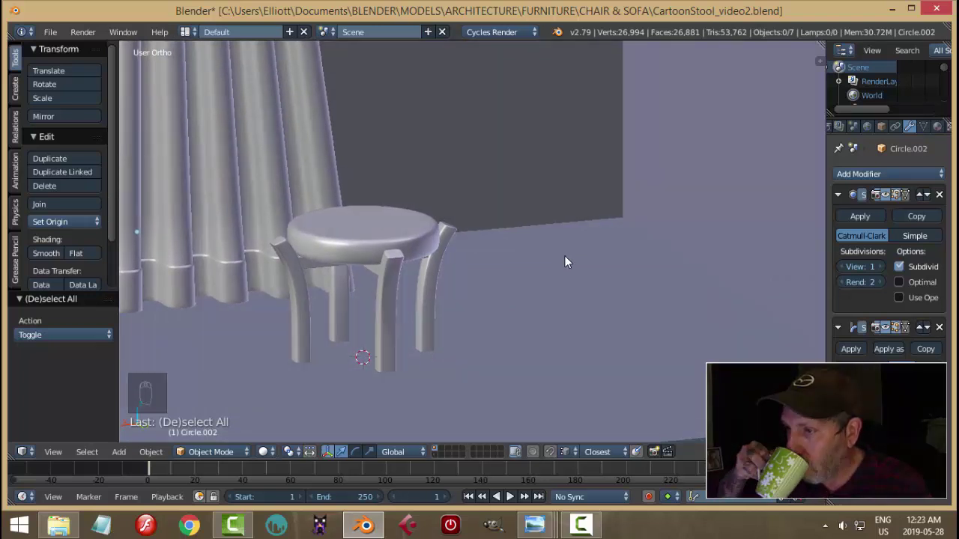
pyautogui.moveTo(569, 261); pyautogui.dragTo(273, 459)
pyautogui.moveTo(272, 460); pyautogui.dragTo(466, 345)
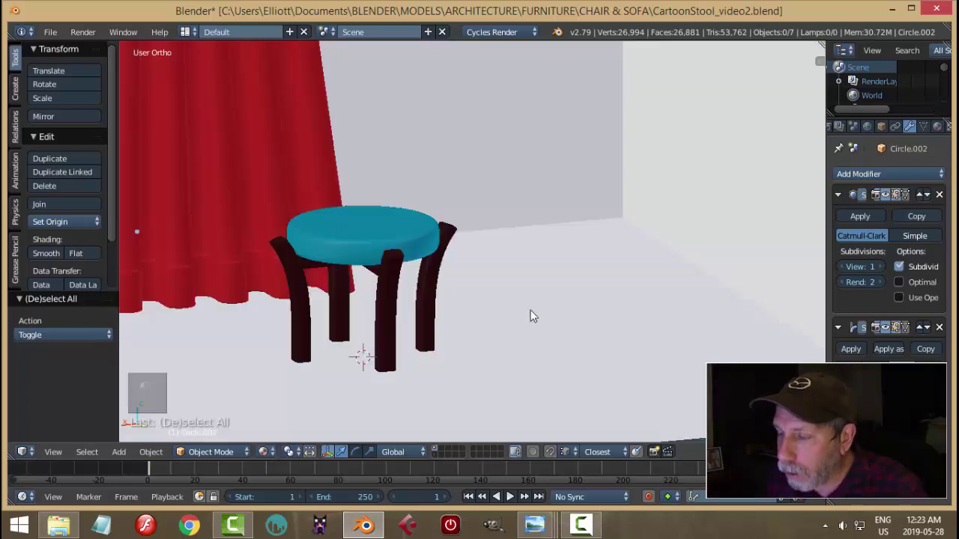
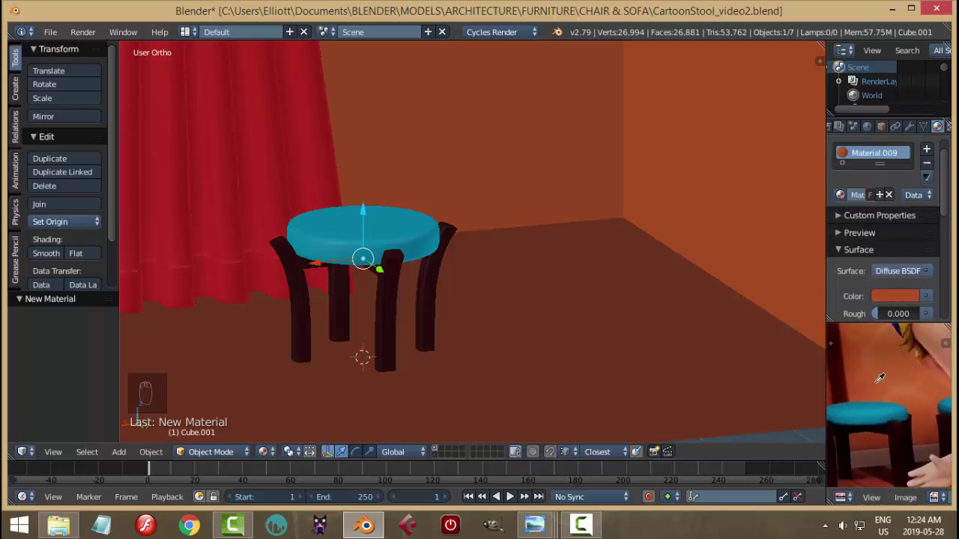
# Step: Preview the lit stool scene rendered, return to solid shading and save the file
pyautogui.press('a')
pyautogui.press('shift+z')
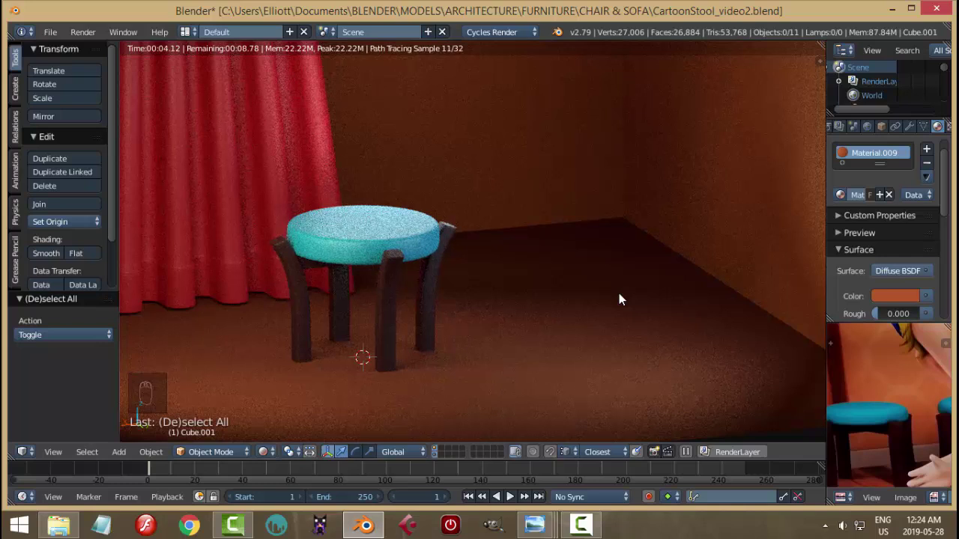
pyautogui.press('shift+z')
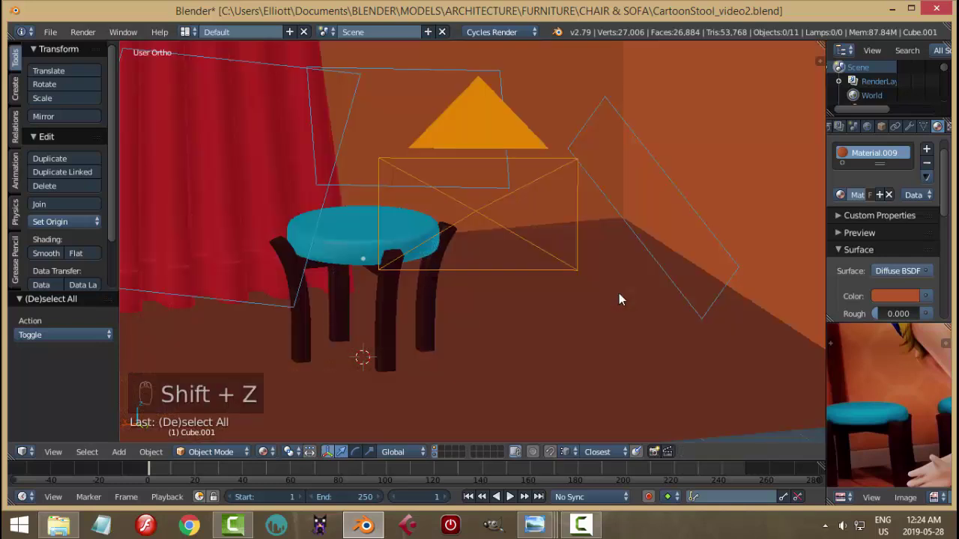
pyautogui.press('ctrl+s')
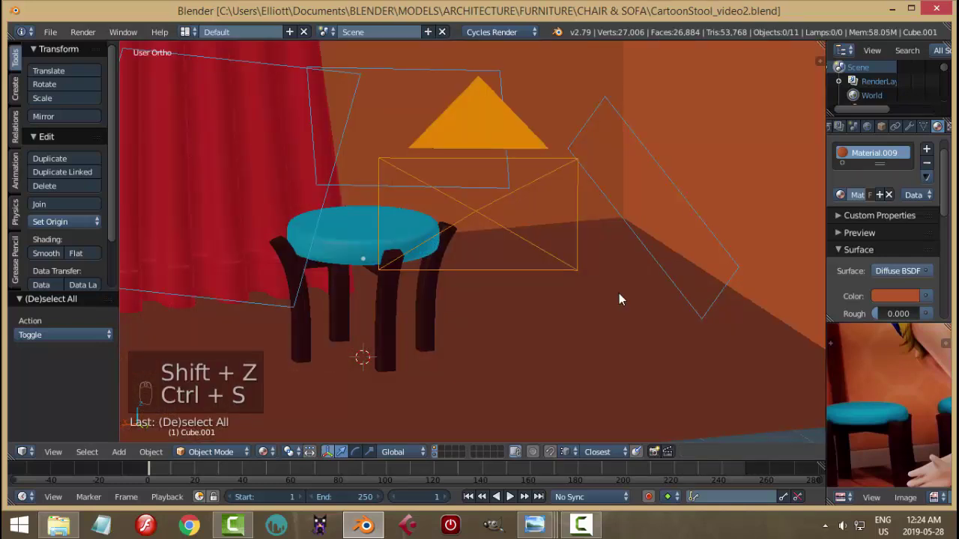
# Step: Leave the camera view and orbit out to see the whole room corner
pyautogui.press('KP_0')
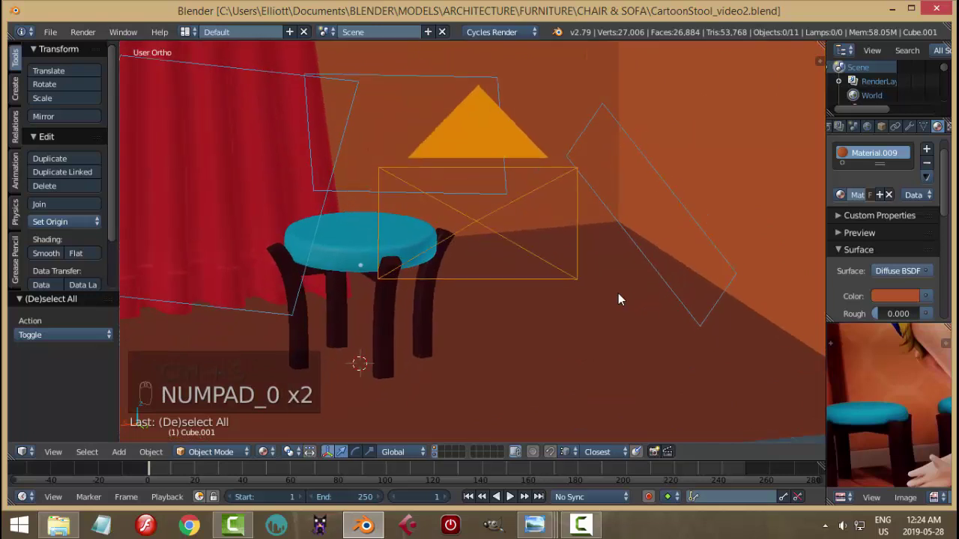
pyautogui.moveTo(632, 322); pyautogui.dragTo(622, 296)
pyautogui.moveTo(886, 320); pyautogui.dragTo(885, 447)
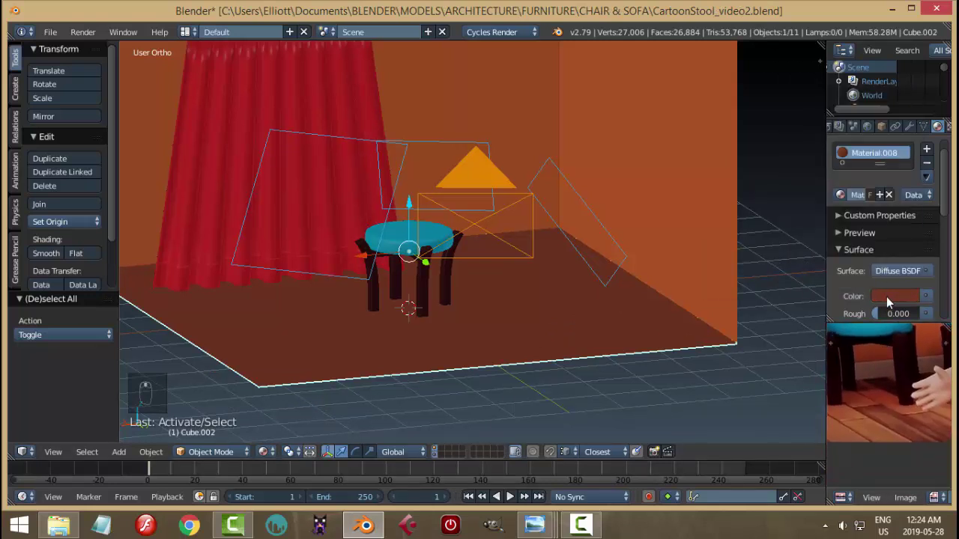
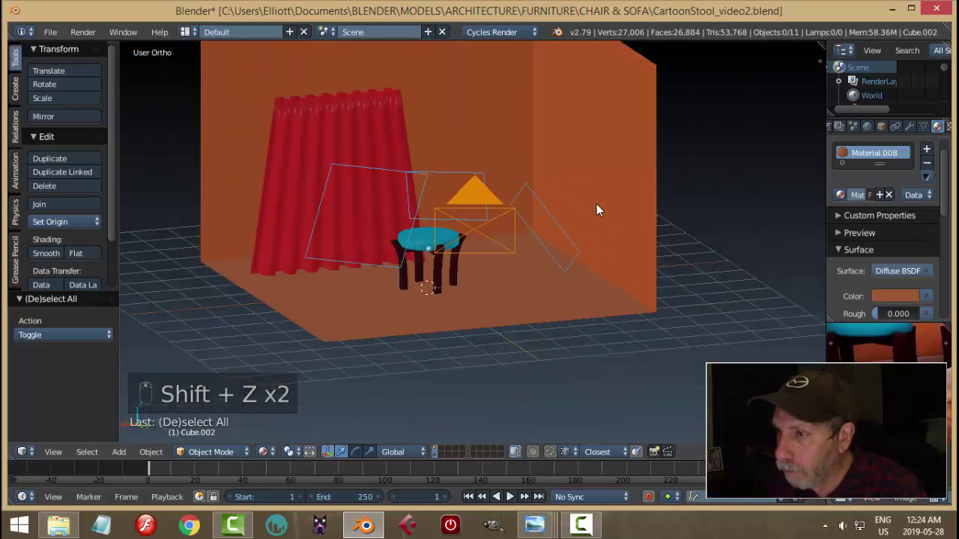
# Step: Enlarge the glowing light panel and select it, orbiting around the room
pyautogui.moveTo(437, 210); pyautogui.dragTo(272, 141)
pyautogui.press('s')
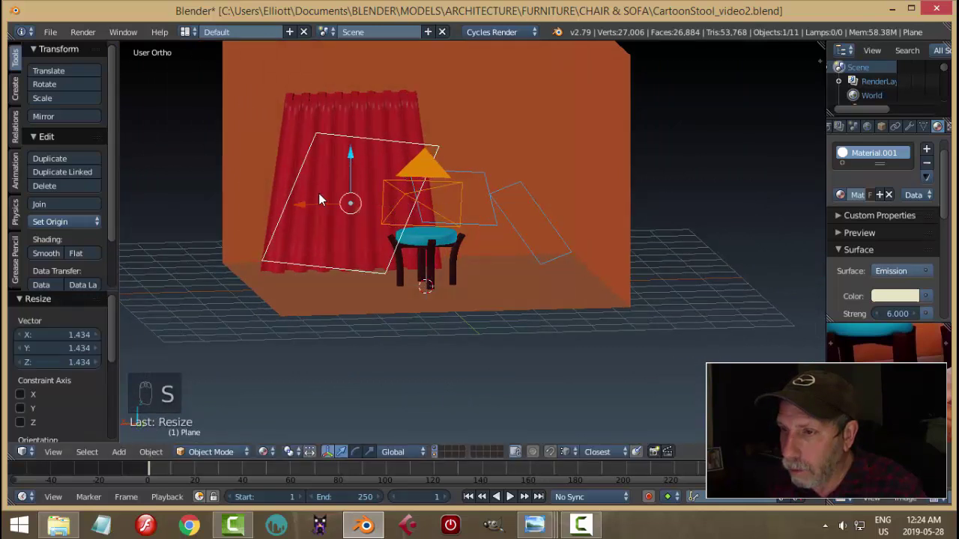
pyautogui.moveTo(356, 159); pyautogui.dragTo(539, 198)
pyautogui.moveTo(550, 224); pyautogui.dragTo(504, 240)
pyautogui.rightClick(504, 240)
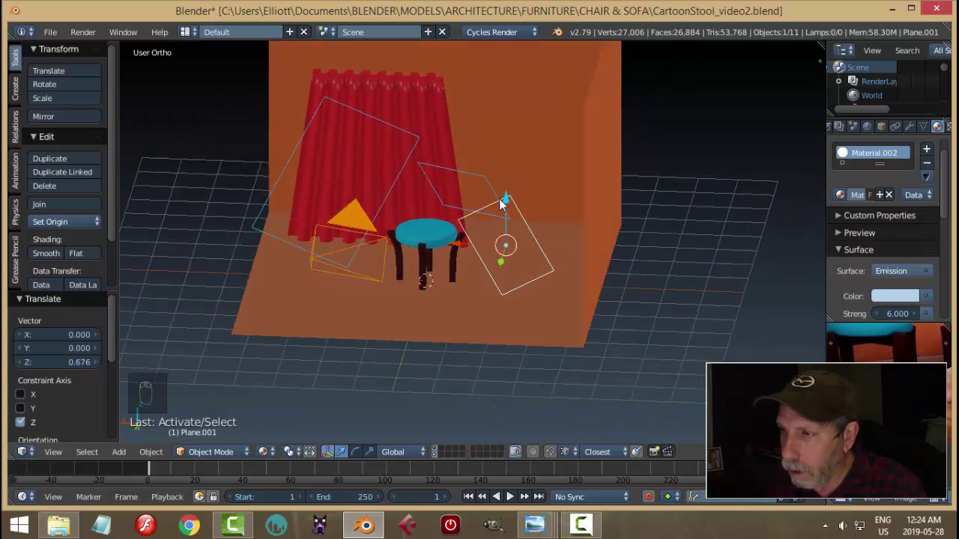
pyautogui.moveTo(508, 207); pyautogui.dragTo(555, 200)
# Step: Duplicate the light panel and give the copy its own single-user material at strength 3
pyautogui.press('s')
pyautogui.click(462, 188)
pyautogui.click(524, 215)
pyautogui.press('s')
pyautogui.moveTo(507, 212); pyautogui.dragTo(463, 164)
pyautogui.moveTo(461, 153); pyautogui.dragTo(541, 203)
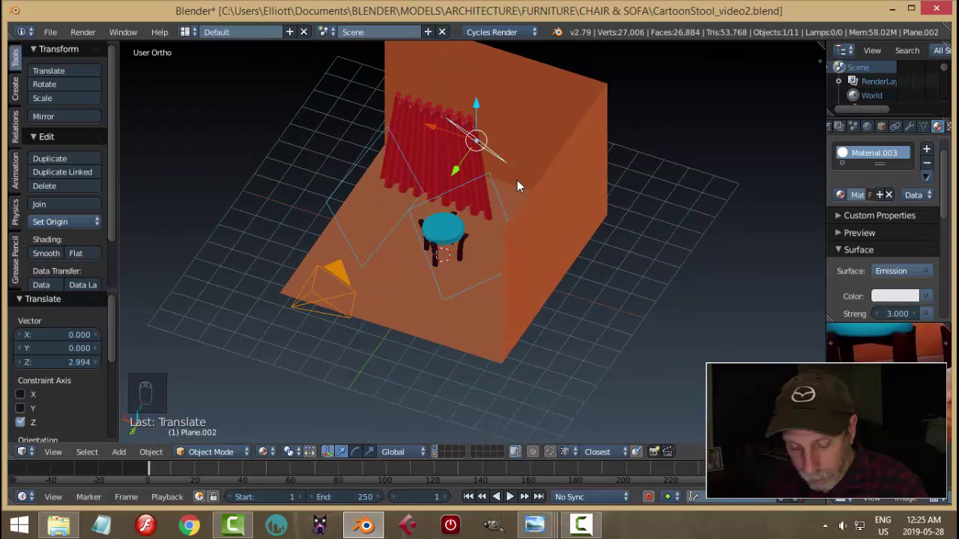
# Step: Move the copied panel straight up to just above the walls and check it through the camera
pyautogui.press('r')
pyautogui.press('s')
pyautogui.click(479, 109)
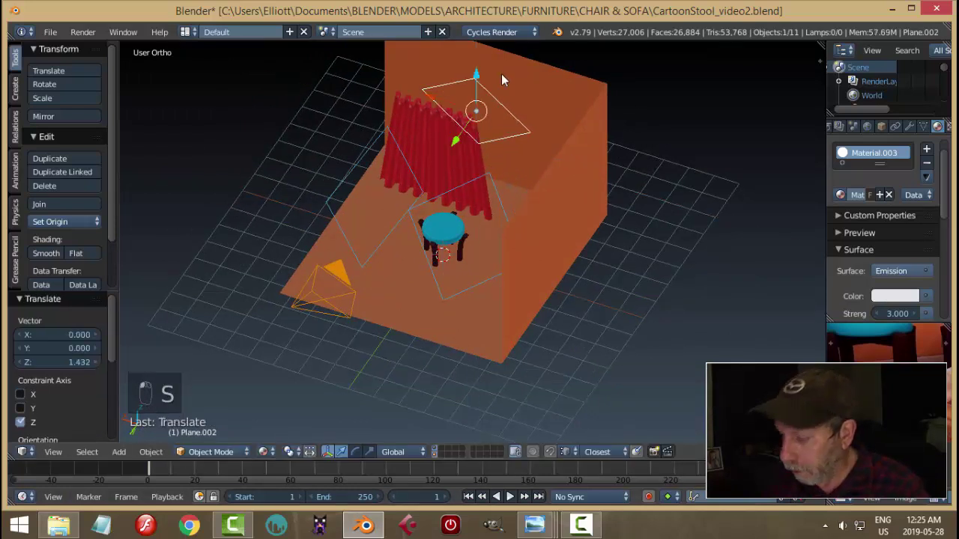
pyautogui.press('KP_0')
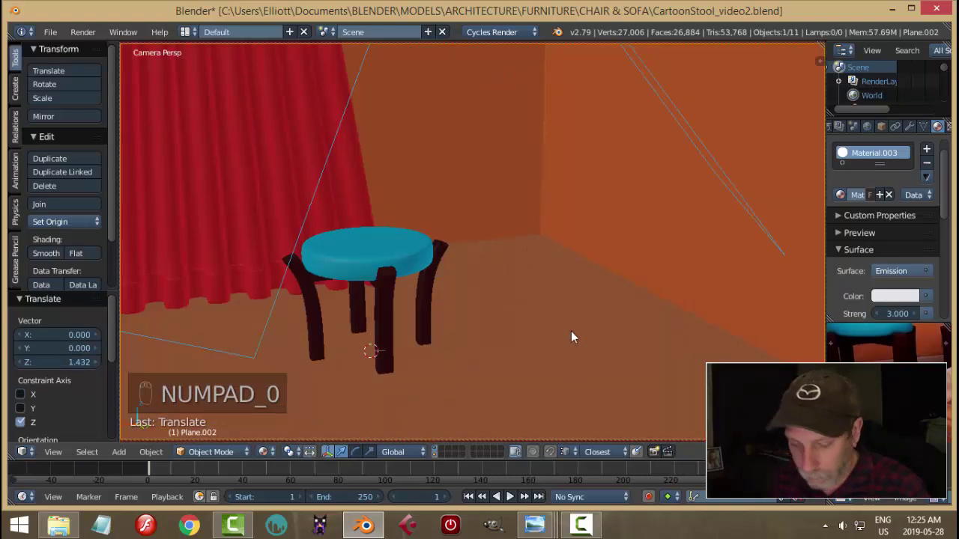
# Step: Preview the lighting rendered, then scale the overhead light panel to about 1.545
pyautogui.press('shift+z')
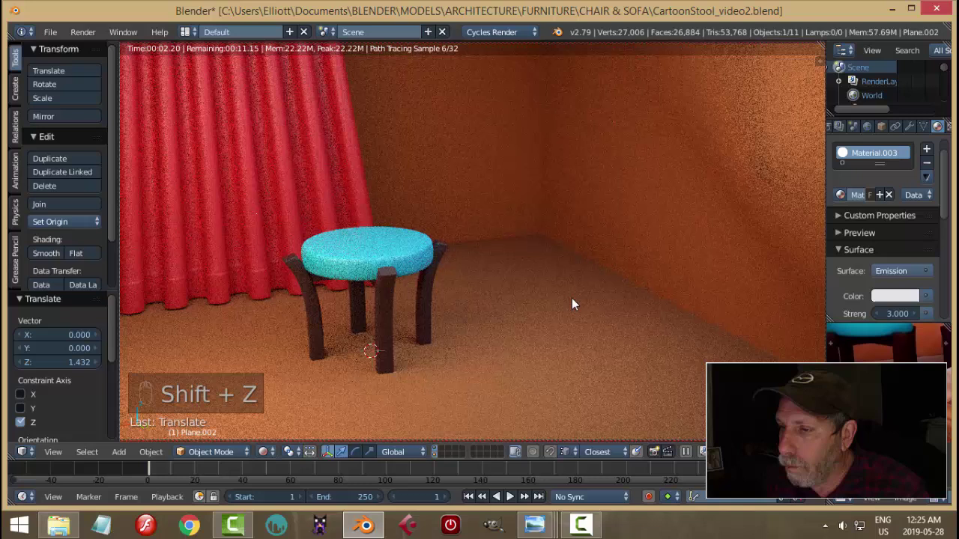
pyautogui.press('shift+z')
pyautogui.press('KP_0')
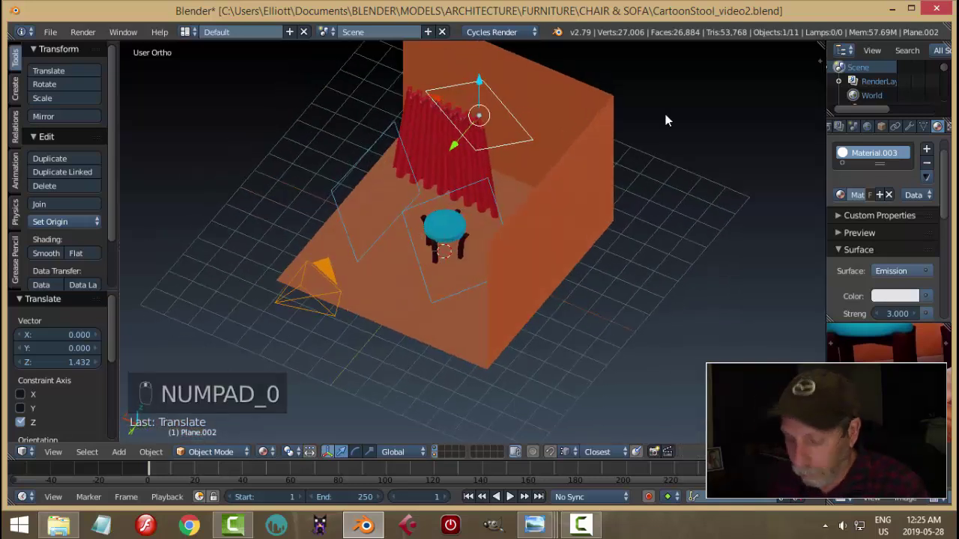
pyautogui.press('n')
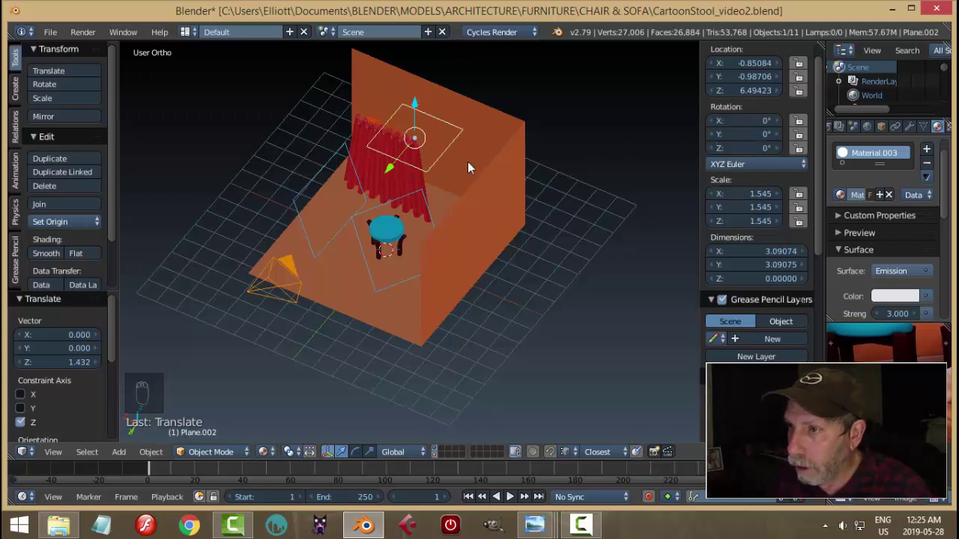
# Step: Double the overhead panel to scale 3.125, check the brighter render through the camera and save
pyautogui.moveTo(517, 170); pyautogui.dragTo(660, 167)
pyautogui.press('s')
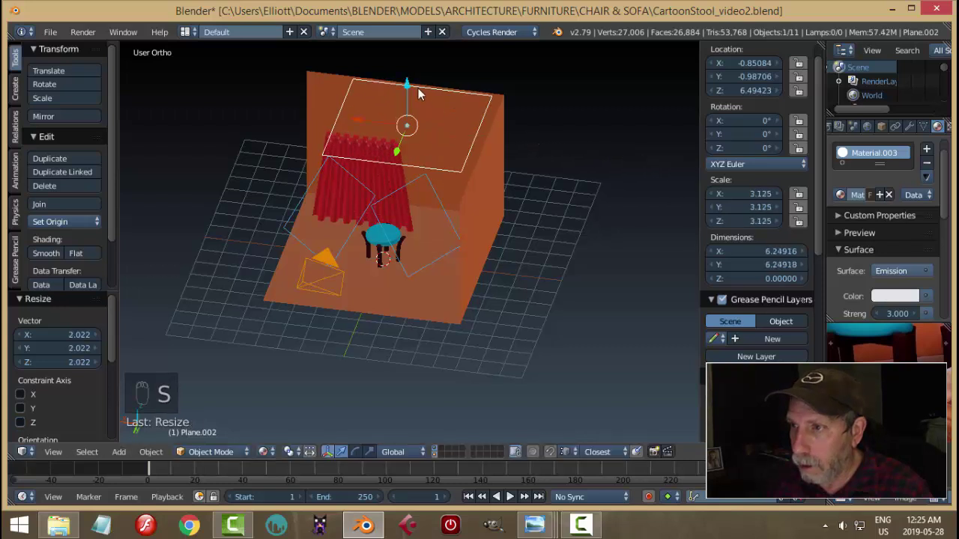
pyautogui.press('KP_0')
pyautogui.press('shift+z')
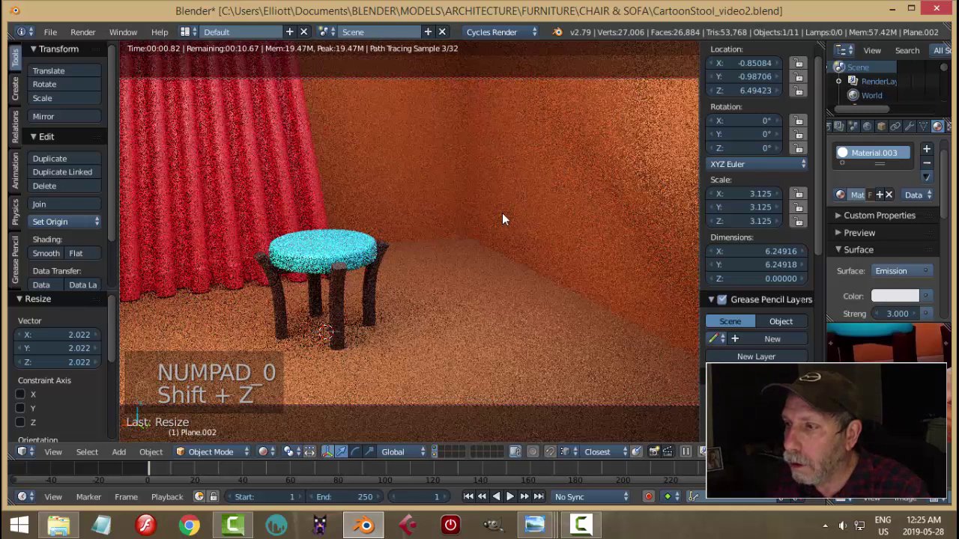
pyautogui.press('shift+z')
pyautogui.press('ctrl+s')
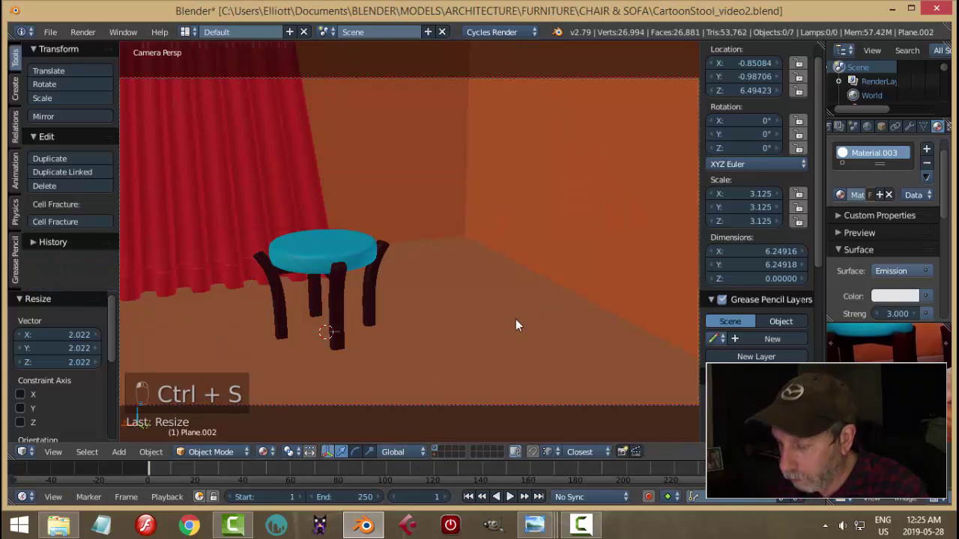
# Step: Leave the camera view, deselect the stool and switch to an empty layer showing only the grid
pyautogui.press('KP_0')
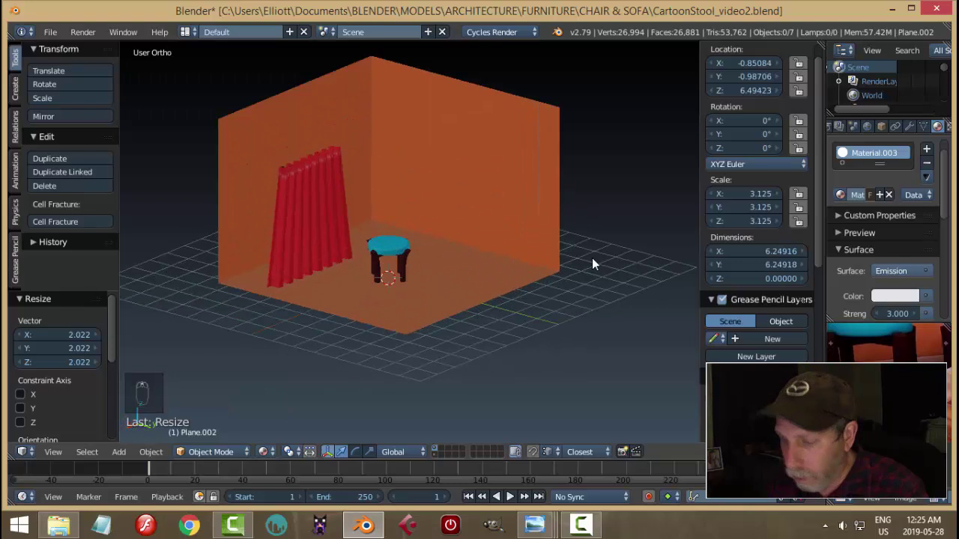
pyautogui.press('n')
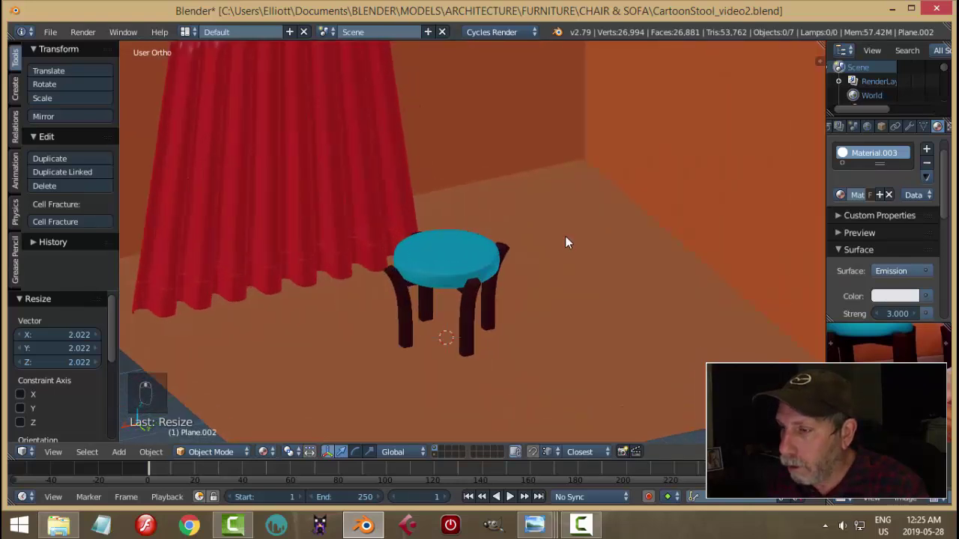
pyautogui.rightClick(569, 241)
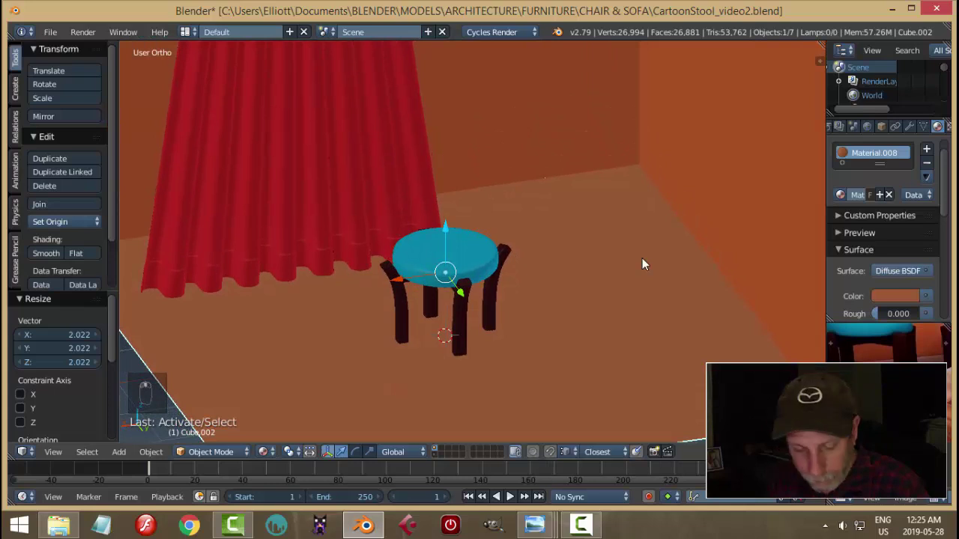
pyautogui.press('a')
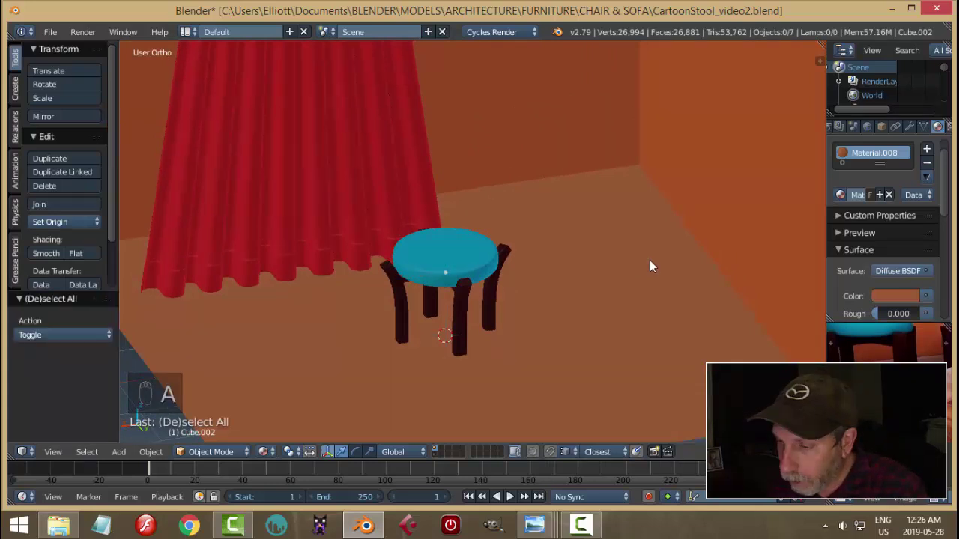
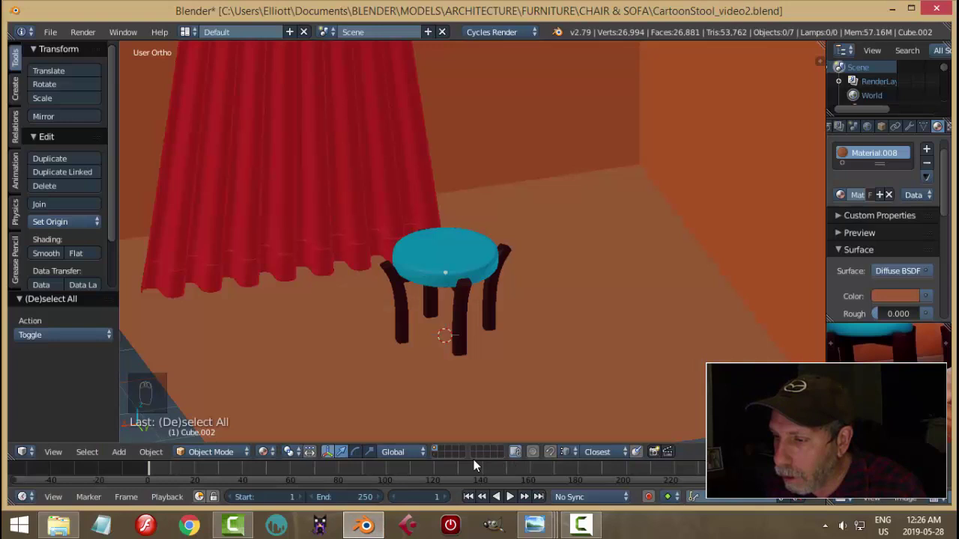
pyautogui.moveTo(444, 454); pyautogui.dragTo(563, 320)
# Step: From top view, add a new plane and start editing its mesh
pyautogui.press('KP_7')
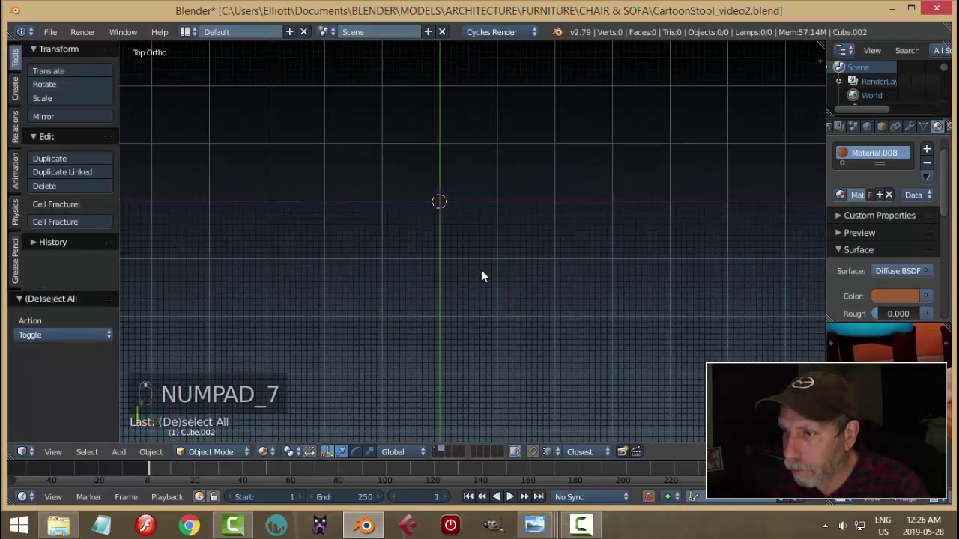
pyautogui.press('shift+a')
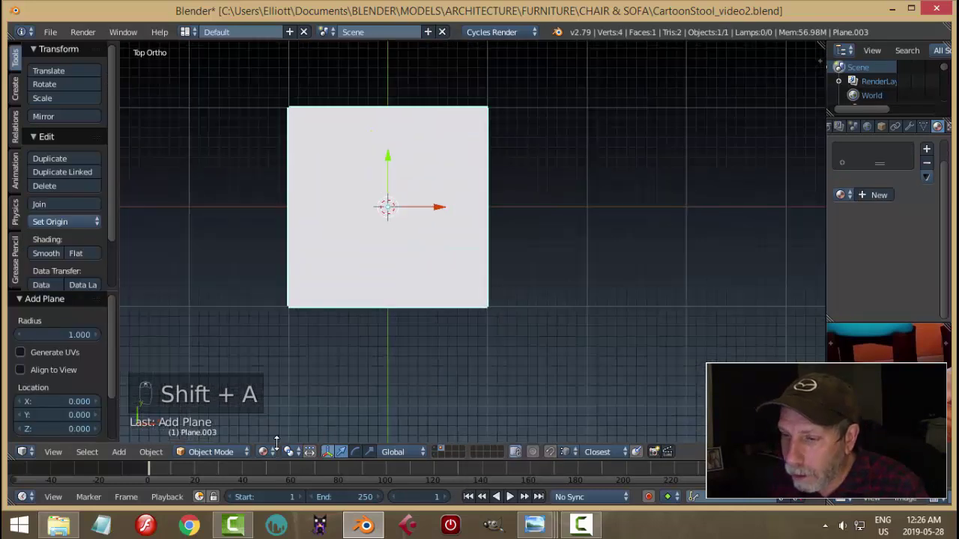
pyautogui.click(278, 455)
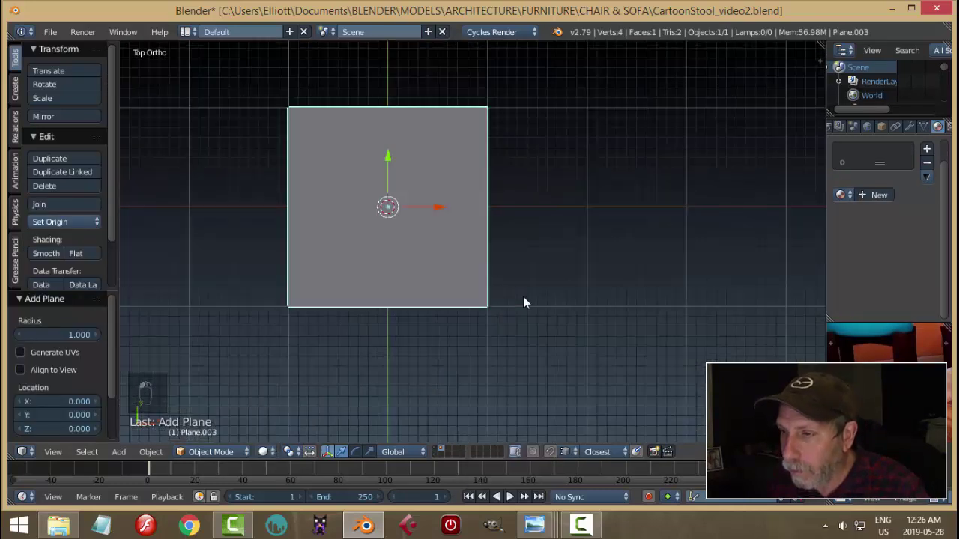
pyautogui.press('Tab')
# Step: Shrink the plane to under half size and narrow it into a flat rectangle, ready for corner beveling
pyautogui.press('s')
pyautogui.press('s')
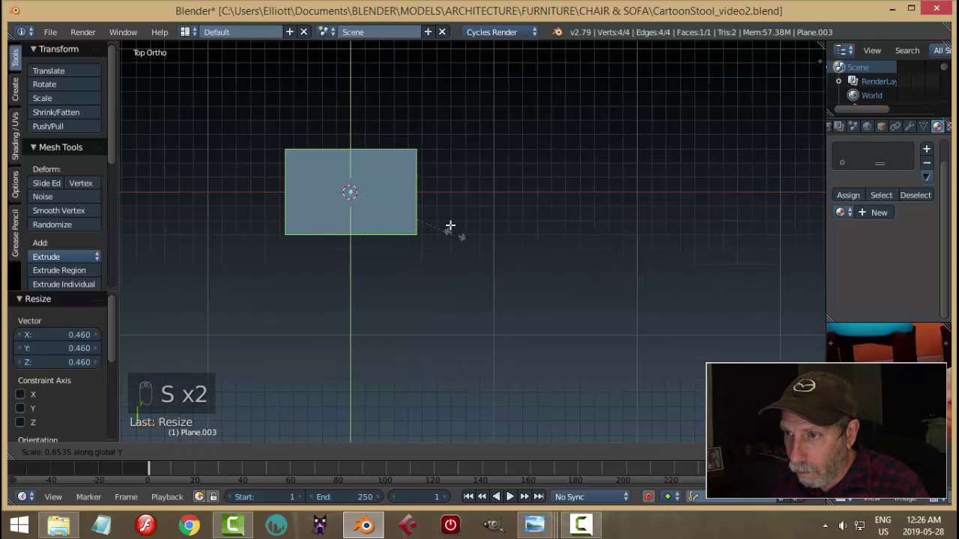
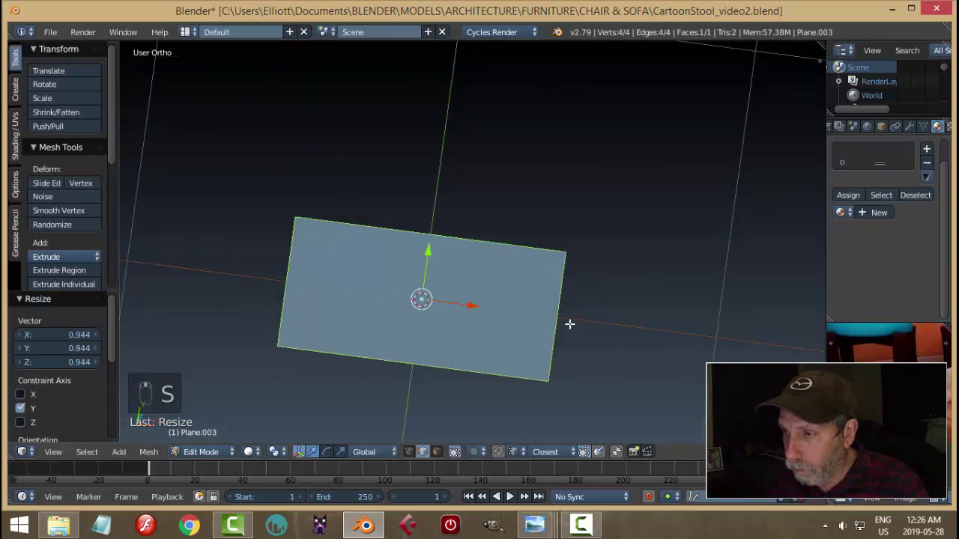
pyautogui.press('KP_Decimal')
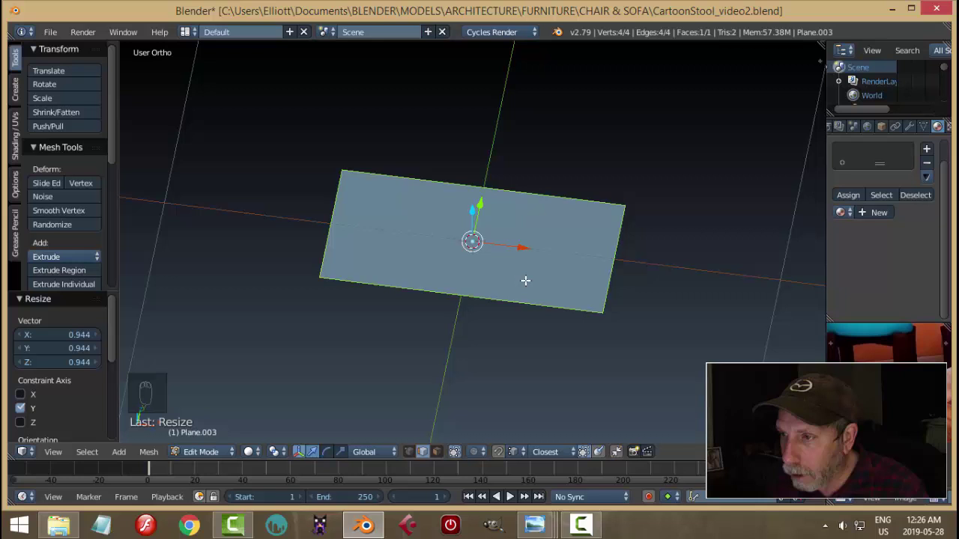
pyautogui.press('ctrl+Tab')
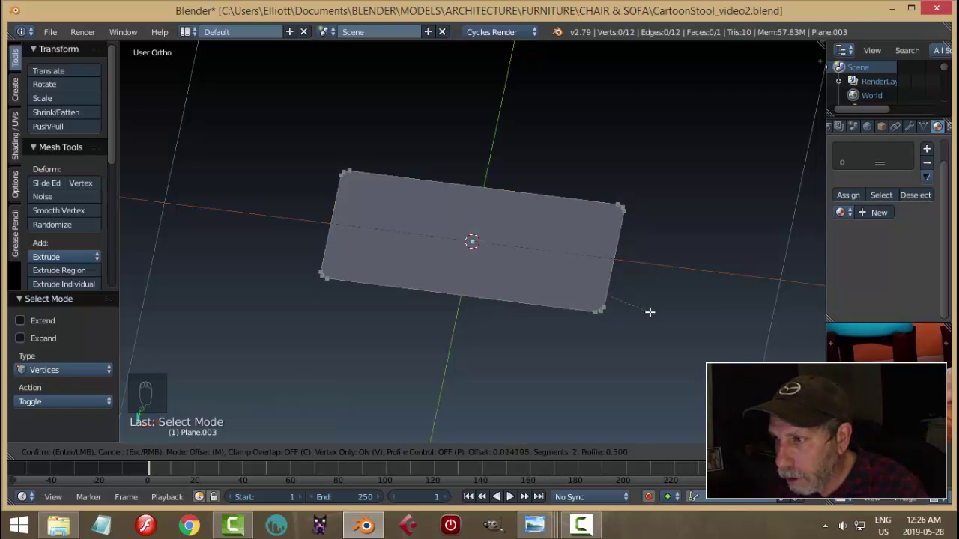
# Step: Round the rectangle's corners with a 2-segment vertex bevel and inset the face to form a border
pyautogui.press('a')
pyautogui.press('ctrl+Tab')
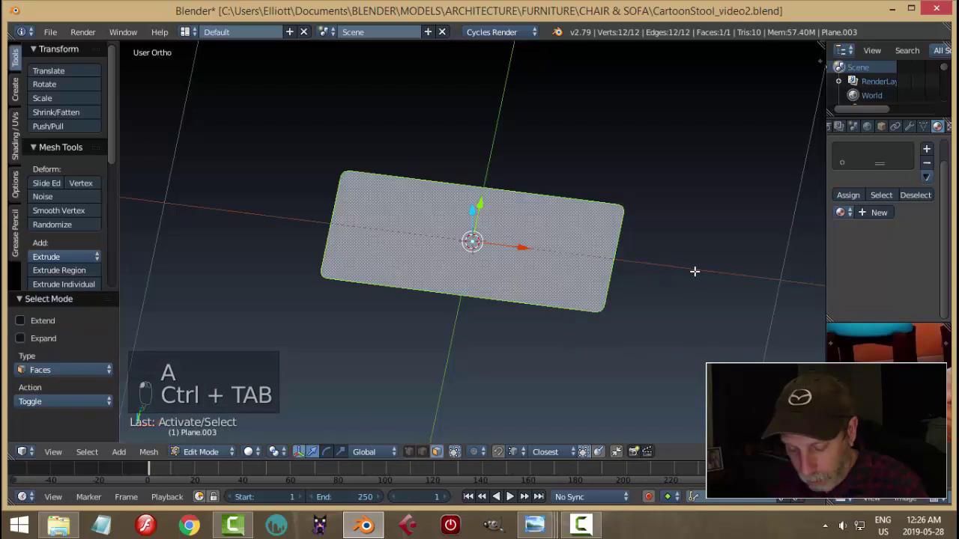
pyautogui.press('i')
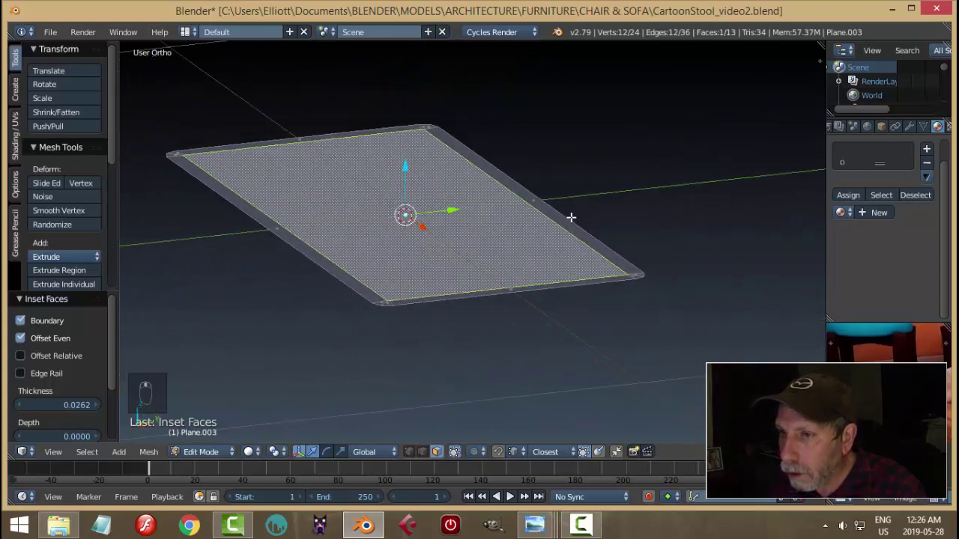
# Step: Extrude the face slightly into a thin slab and return to Object Mode
pyautogui.press('e')
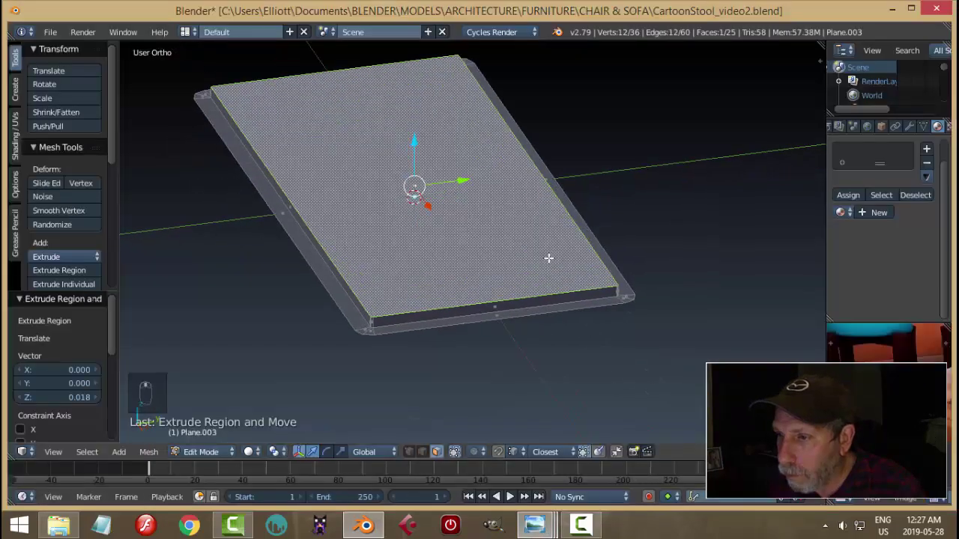
pyautogui.press('Tab')
pyautogui.moveTo(523, 274); pyautogui.dragTo(629, 225)
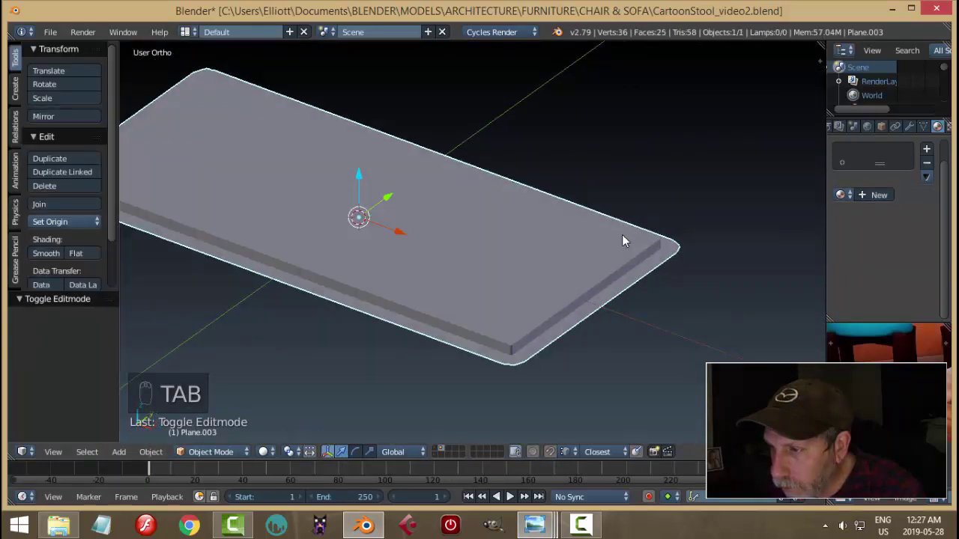
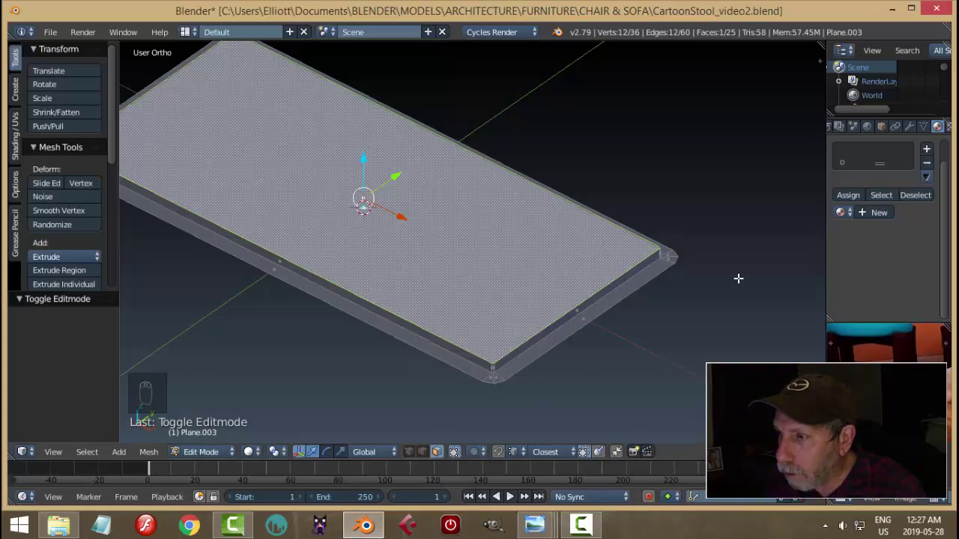
# Step: Inset the top face, delete the inner face to leave a hollow frame, and narrow the opening along one axis
pyautogui.press('i')
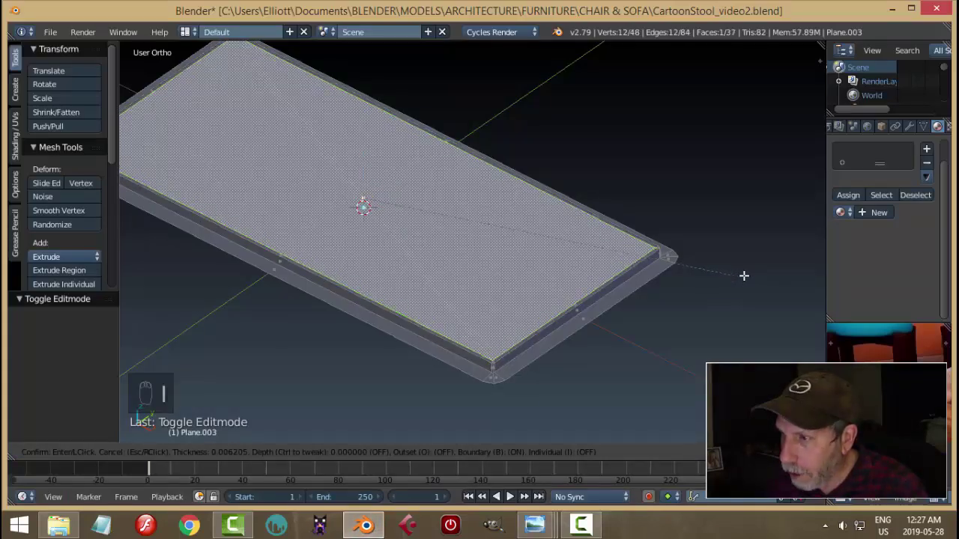
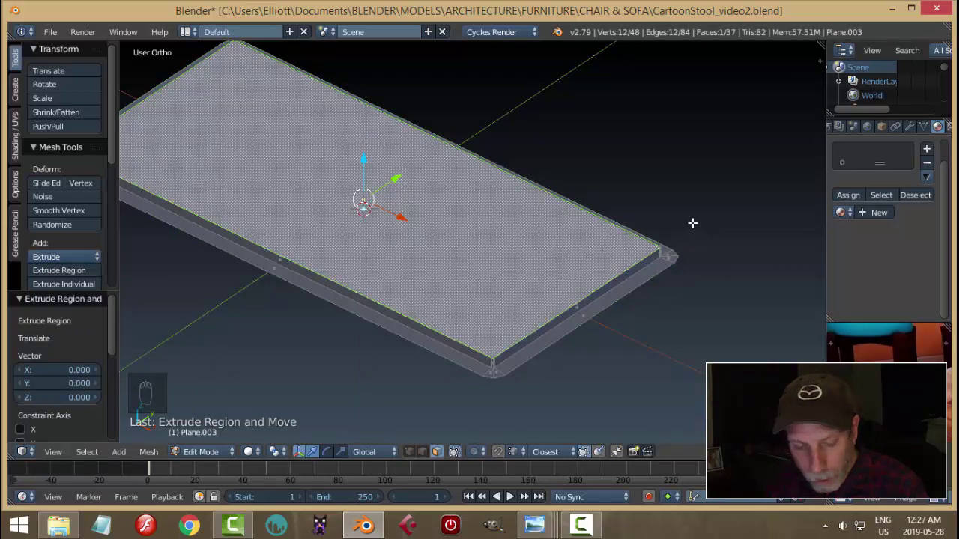
pyautogui.press('Escape')
pyautogui.press('ctrl+z')
pyautogui.press('ctrl+z')
pyautogui.press('x')
pyautogui.press('ctrl+Tab')
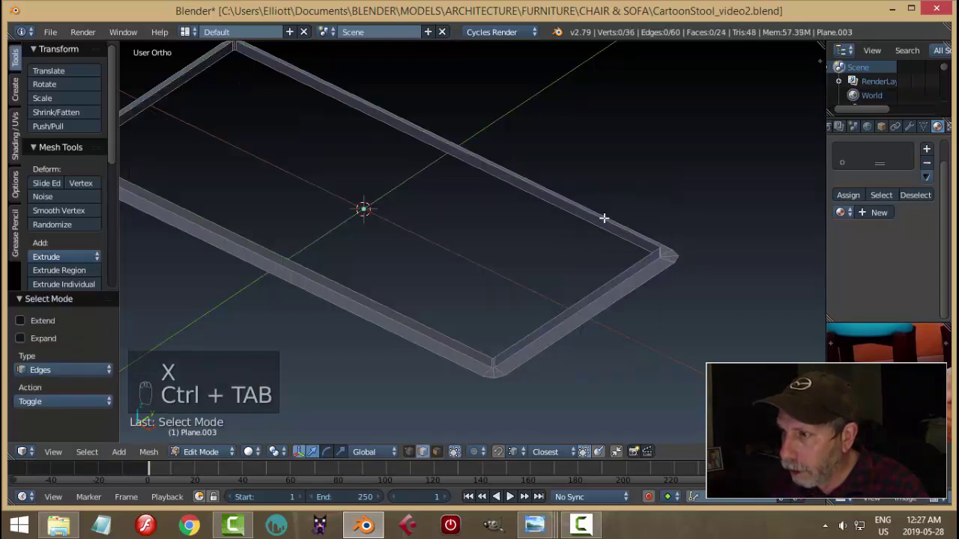
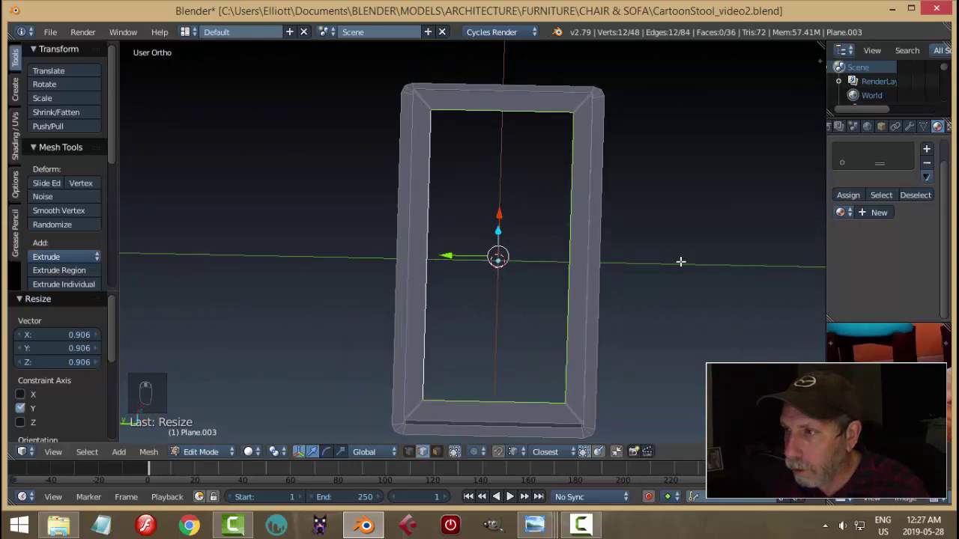
pyautogui.press('s')
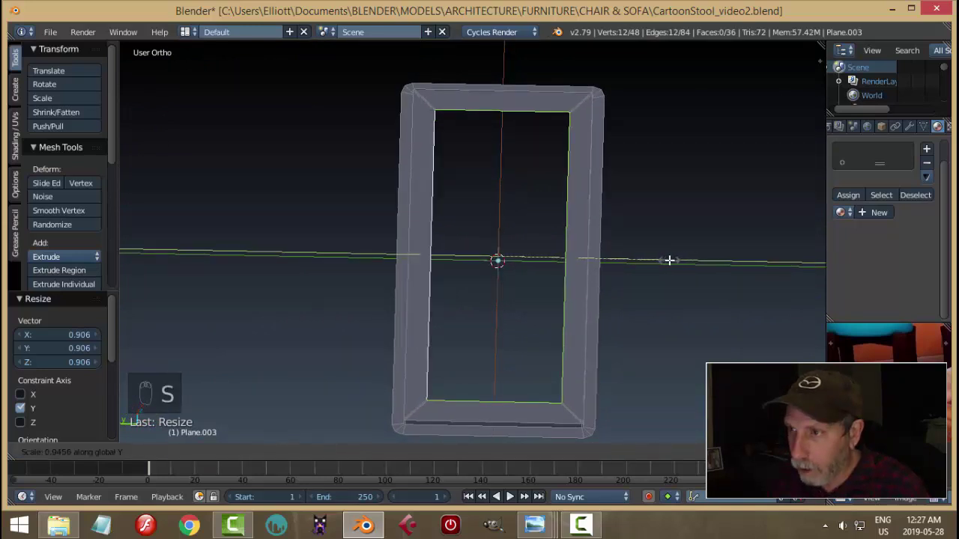
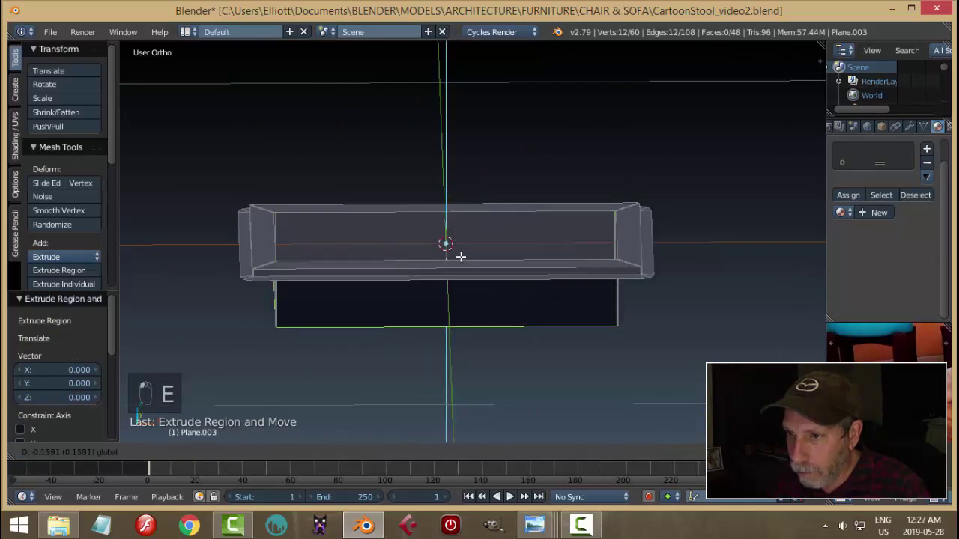
# Step: Bevel the frame's inner rim edge loops with 2 segments and return to Object Mode
pyautogui.press('a')
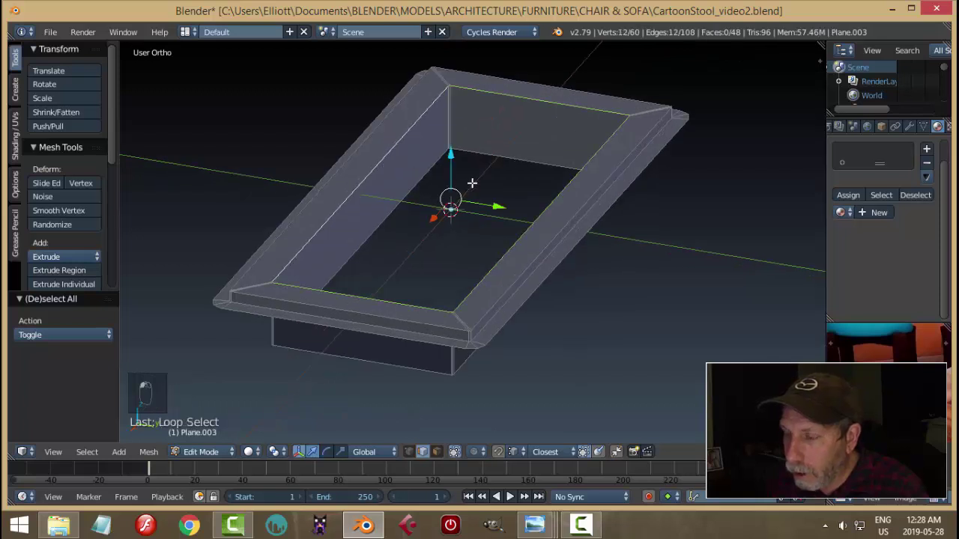
pyautogui.press('ctrl+b')
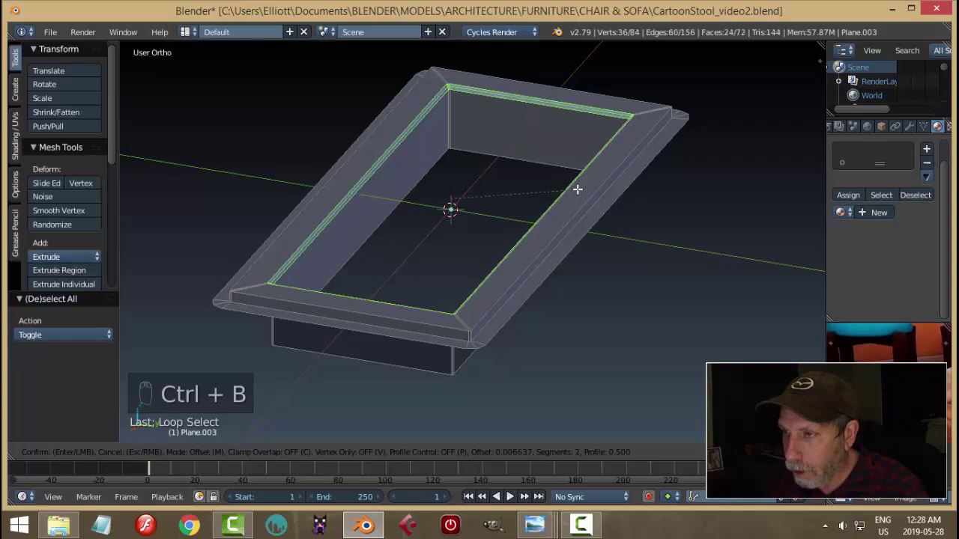
pyautogui.press('a')
pyautogui.press('Tab')
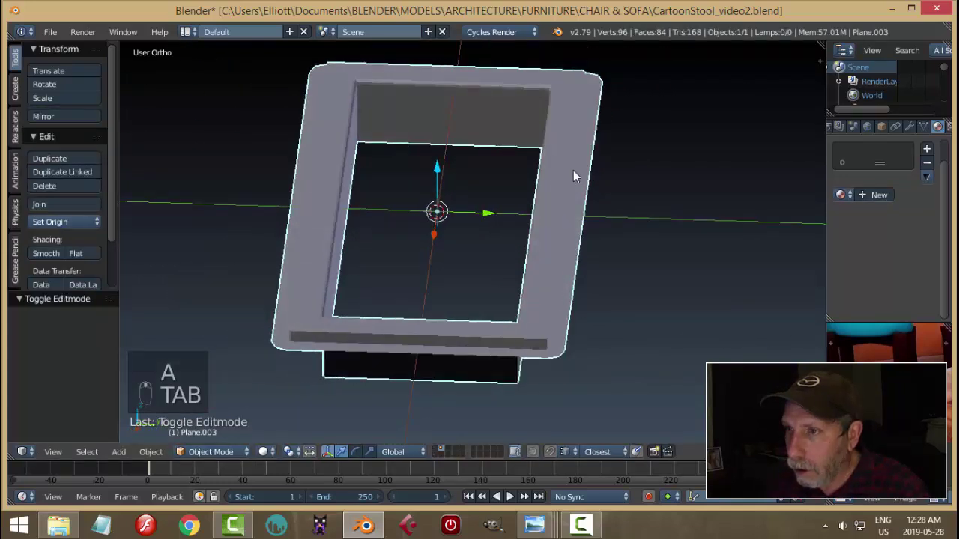
# Step: Add a Bevel modifier (width 0.1, 1 segment) to the frame, viewing it from a low side angle
pyautogui.moveTo(913, 131); pyautogui.dragTo(579, 190)
pyautogui.moveTo(579, 189); pyautogui.dragTo(596, 216)
pyautogui.press('a')
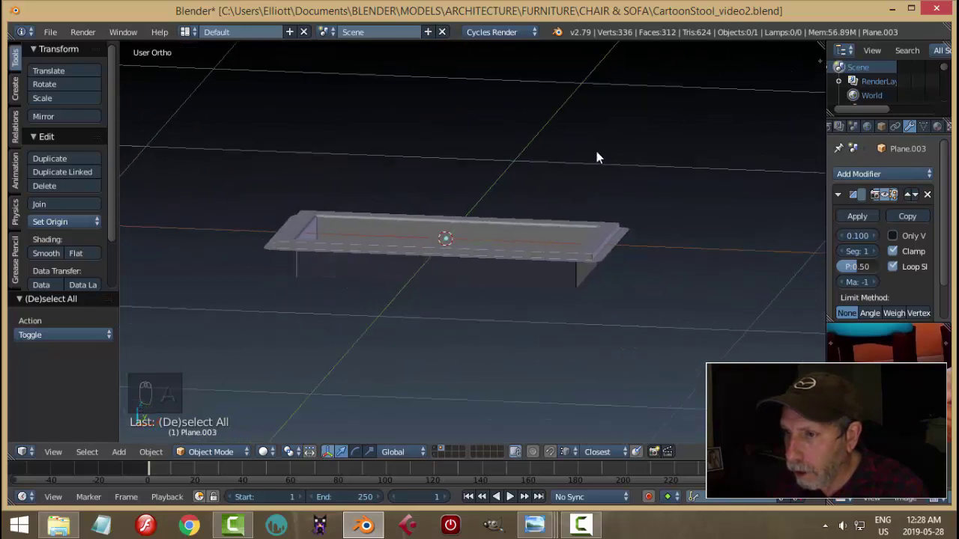
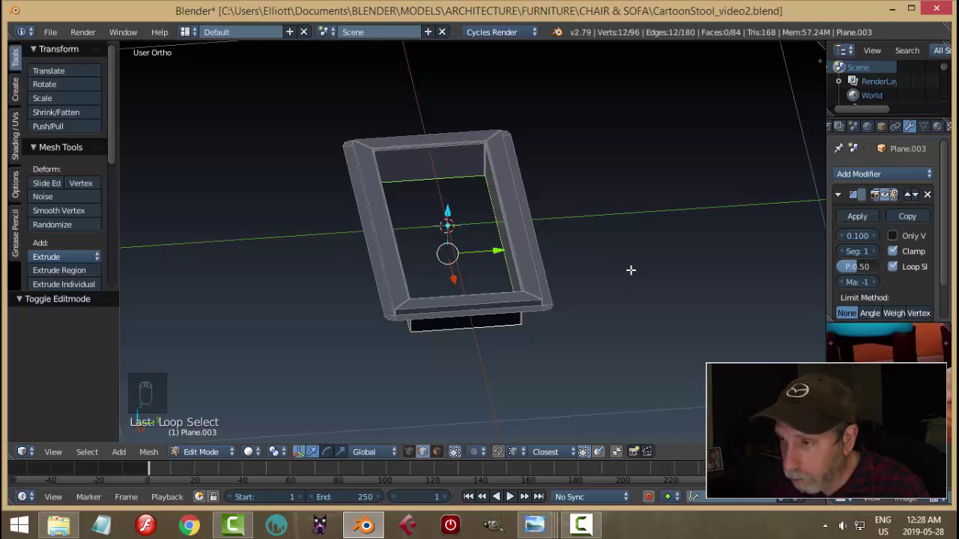
# Step: Duplicate the frame's inner edge loop, separate it into a new object, and narrow it across its width
pyautogui.press('shift+d')
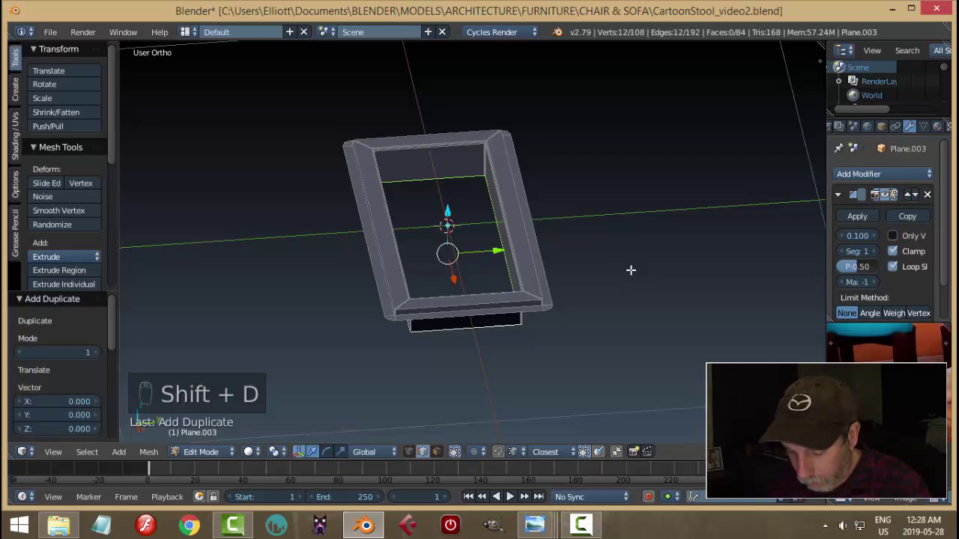
pyautogui.press('p')
pyautogui.press('Tab')
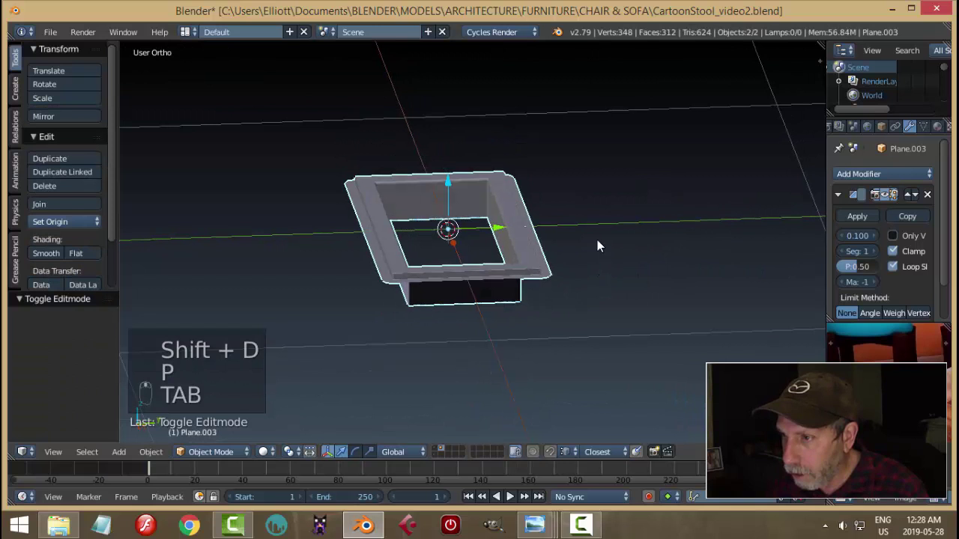
pyautogui.rightClick(69, 233)
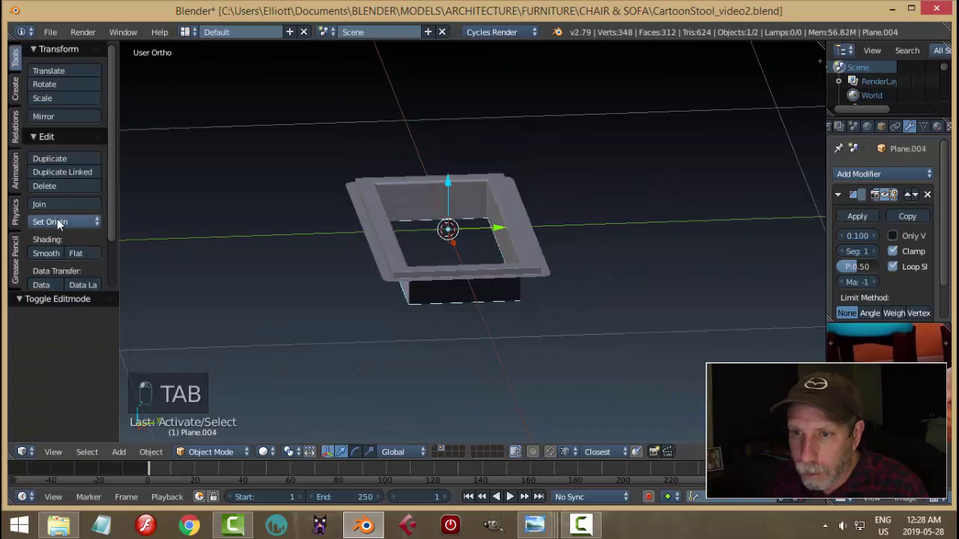
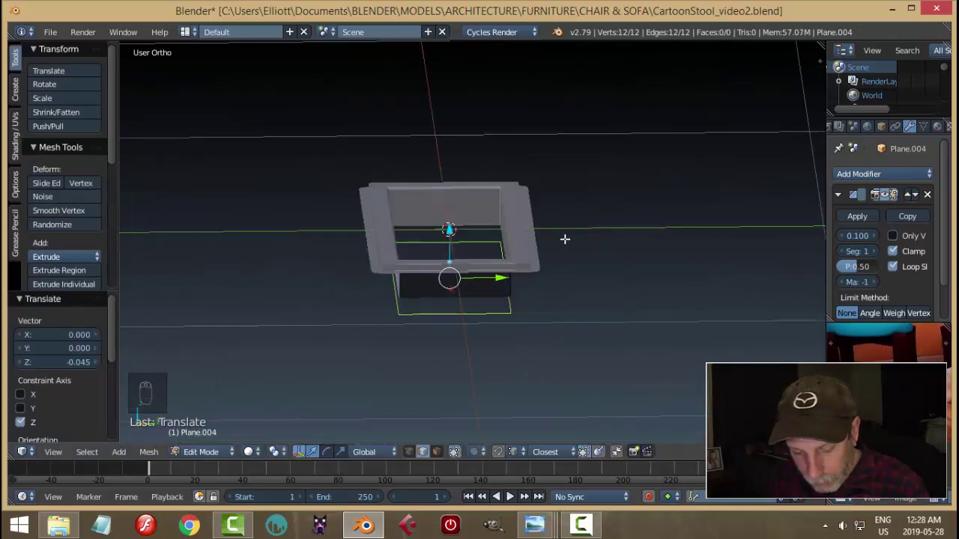
pyautogui.press('s')
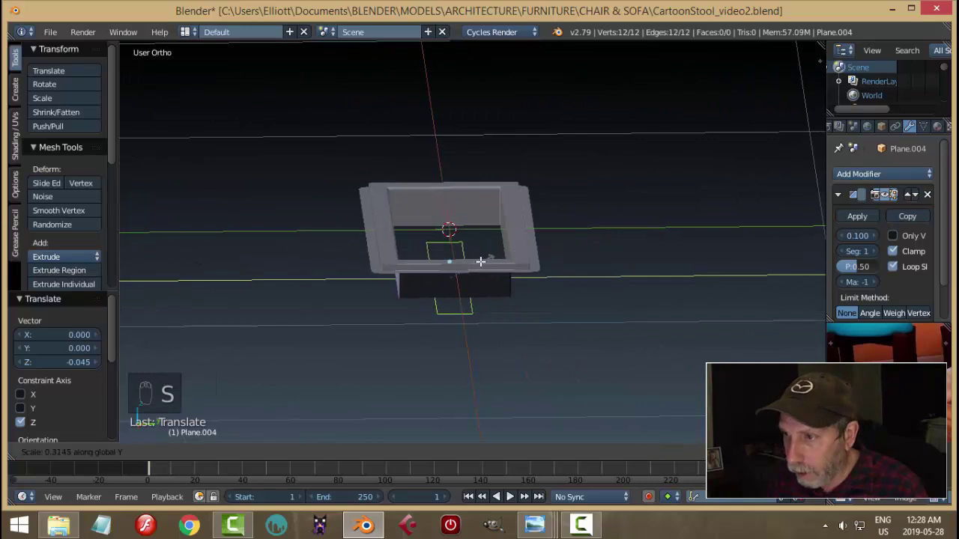
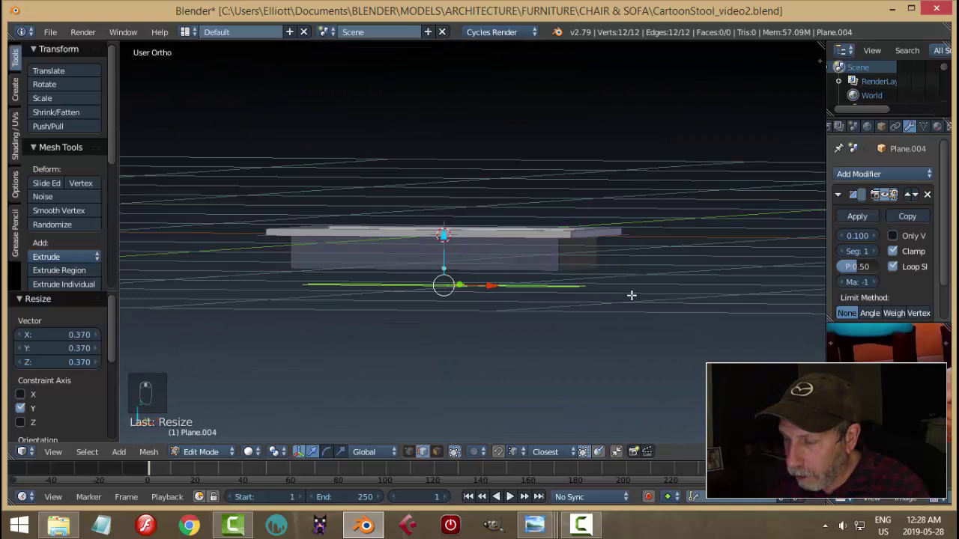
pyautogui.press('Tab')
# Step: Fill the loop's vertices with a face and extrude it into a thin flat panel beneath the frame
pyautogui.press('a')
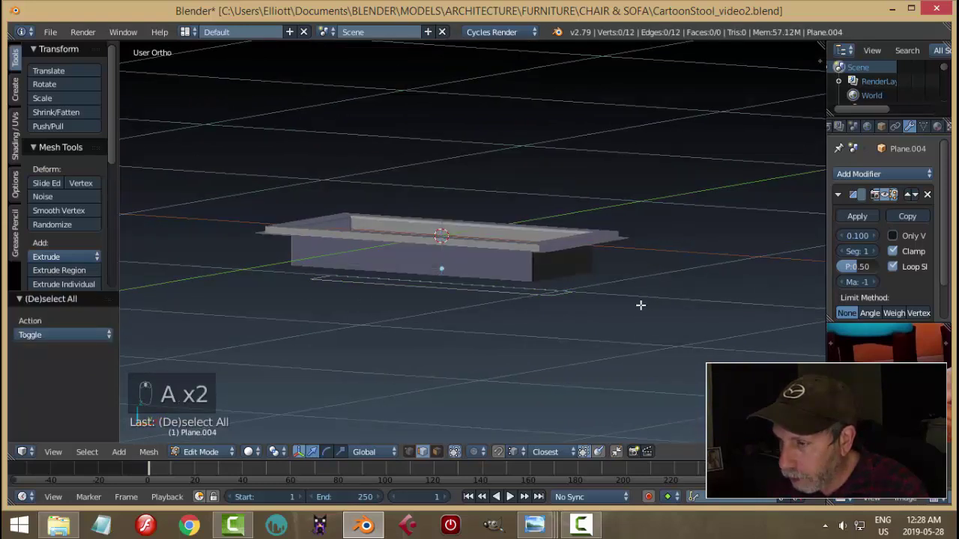
pyautogui.press('a')
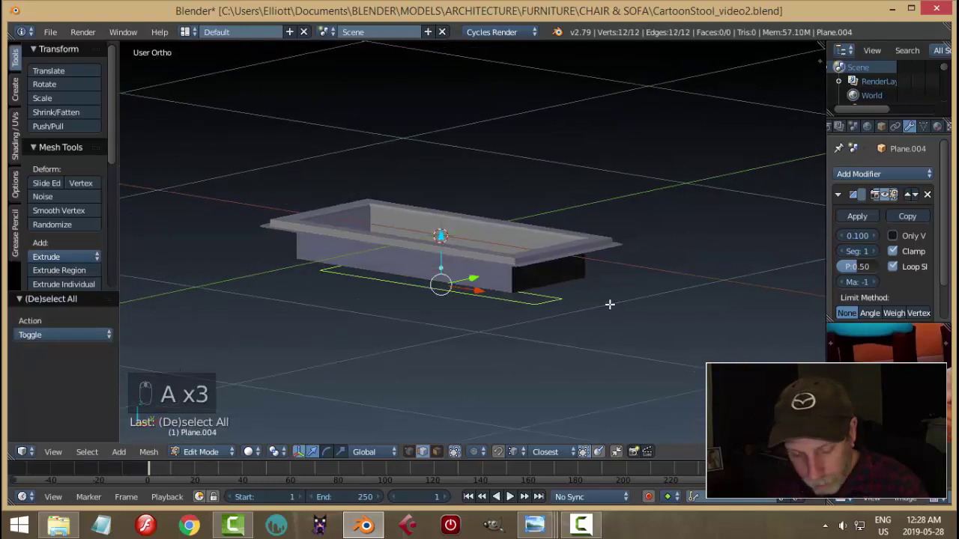
pyautogui.press('ctrl+Tab')
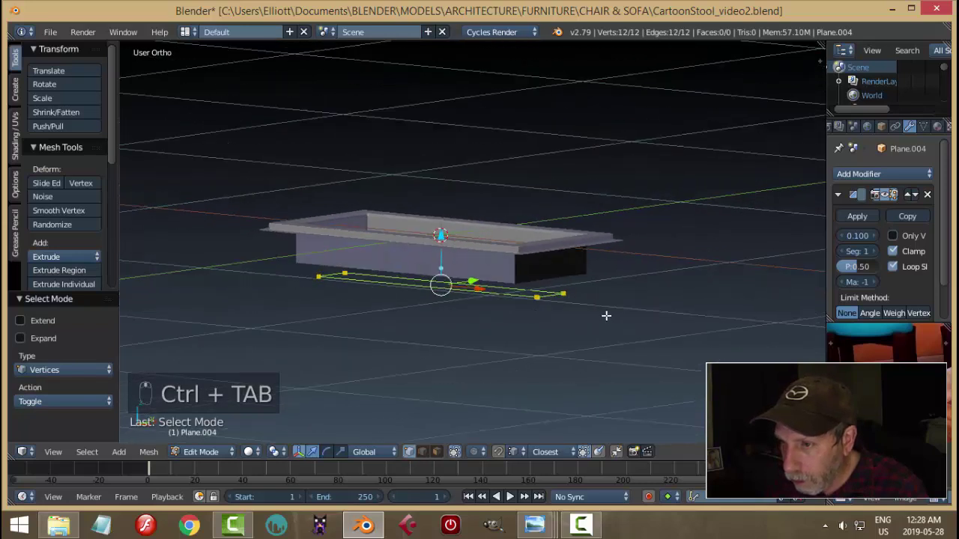
pyautogui.press('f')
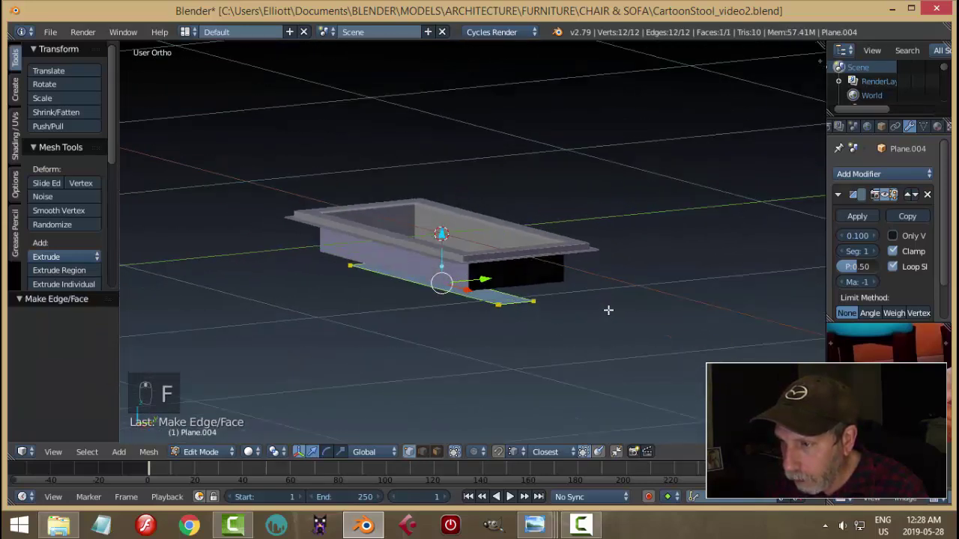
pyautogui.press('e')
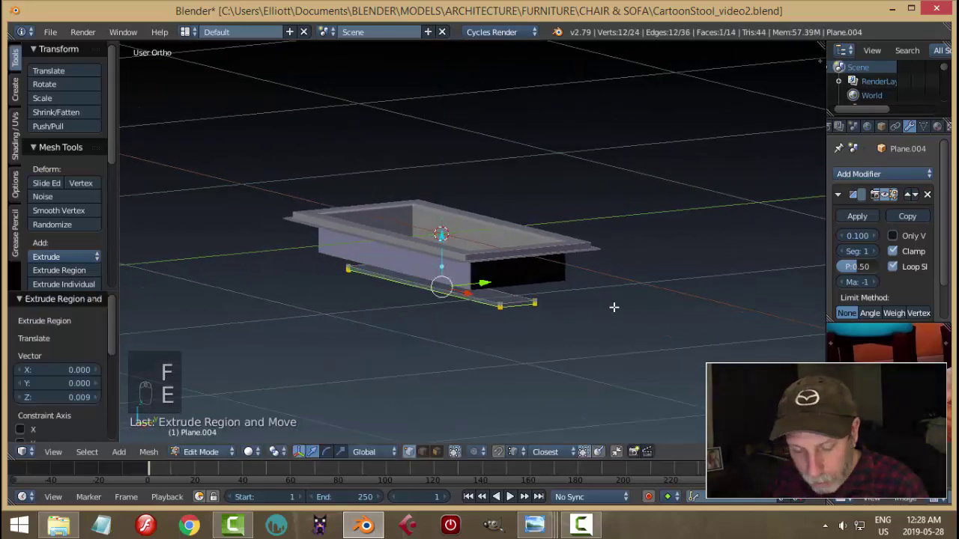
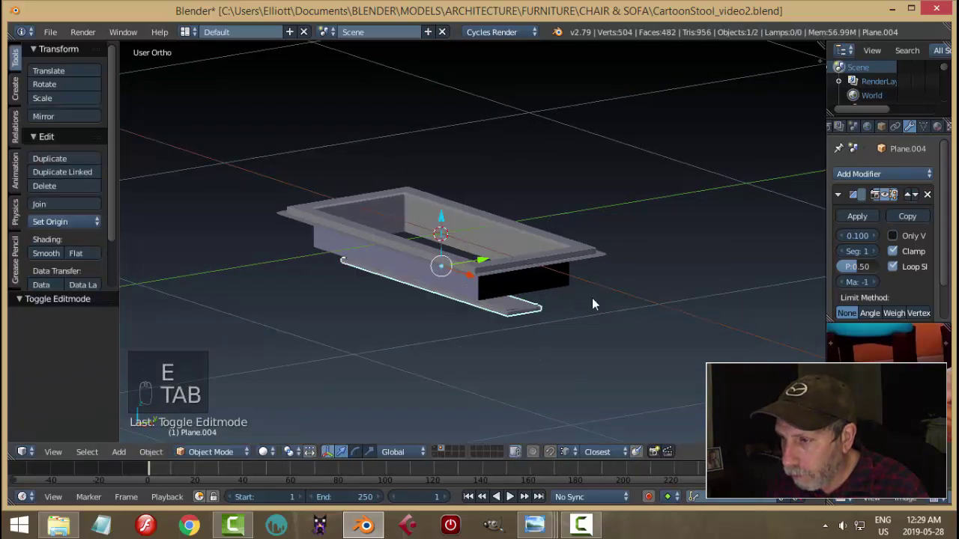
pyautogui.press('a')
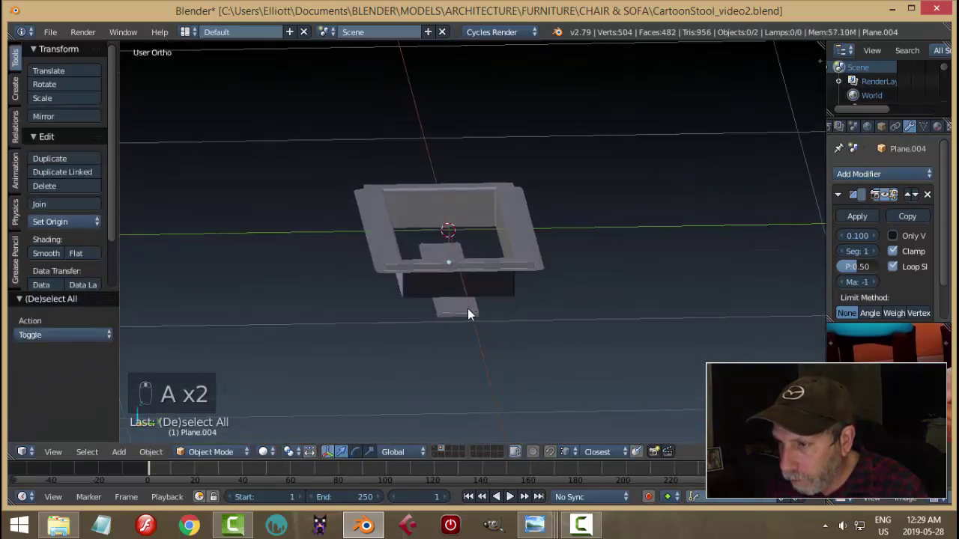
# Step: Orbit to look into the tray, then zoom in on its inner area from top view
pyautogui.moveTo(458, 314); pyautogui.dragTo(471, 201)
pyautogui.click(560, 259)
pyautogui.moveTo(511, 237); pyautogui.dragTo(474, 235)
pyautogui.moveTo(536, 257); pyautogui.dragTo(448, 191)
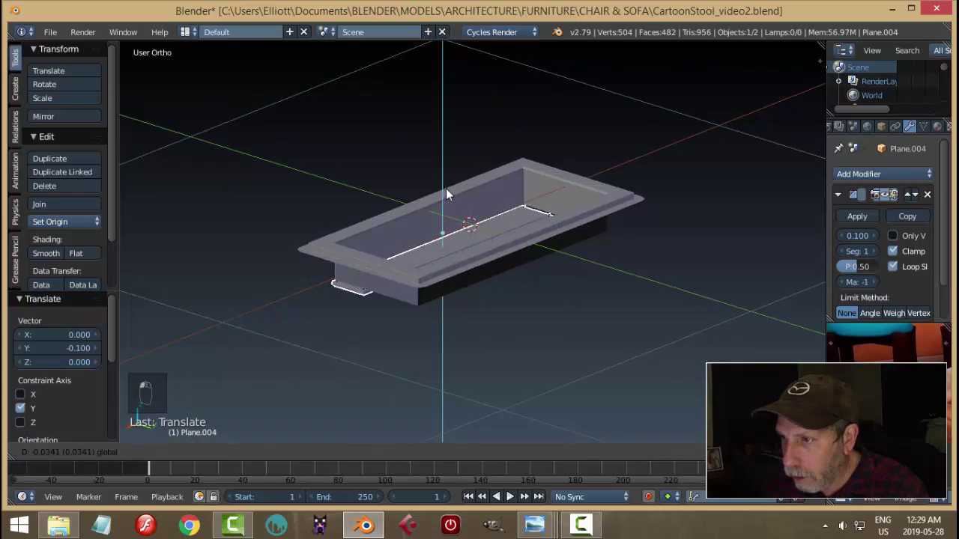
pyautogui.middleClick(450, 191)
pyautogui.press('a')
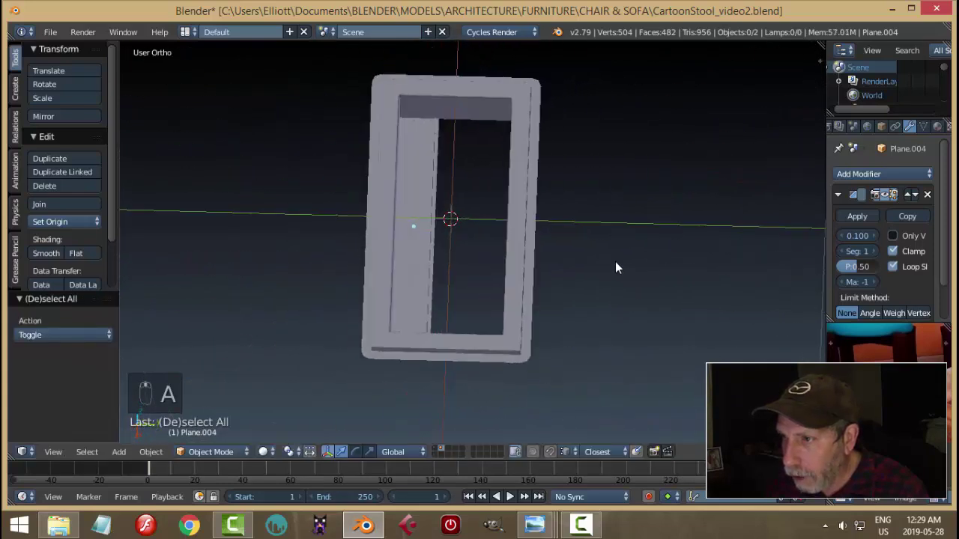
pyautogui.press('KP_7')
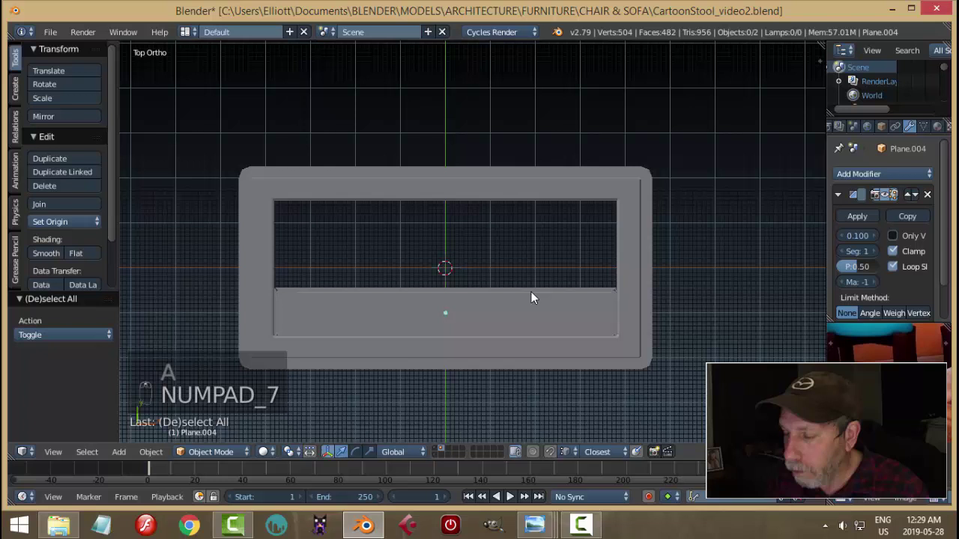
pyautogui.moveTo(503, 308); pyautogui.dragTo(479, 277)
# Step: Resize the panel slightly narrower in length and width and nudge it sideways inside the tray
pyautogui.press('Tab')
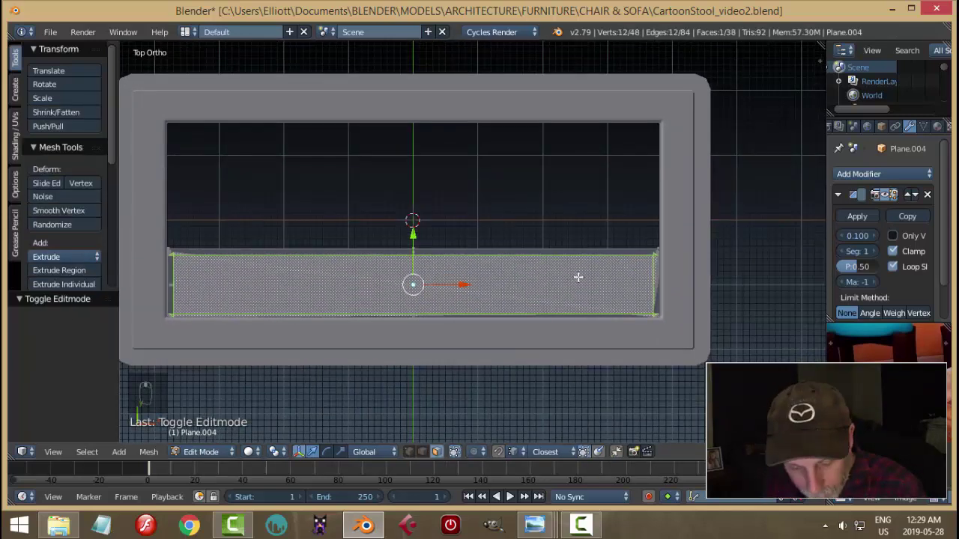
pyautogui.press('ctrl+z')
pyautogui.press('ctrl+z')
pyautogui.press('ctrl+z')
pyautogui.press('a')
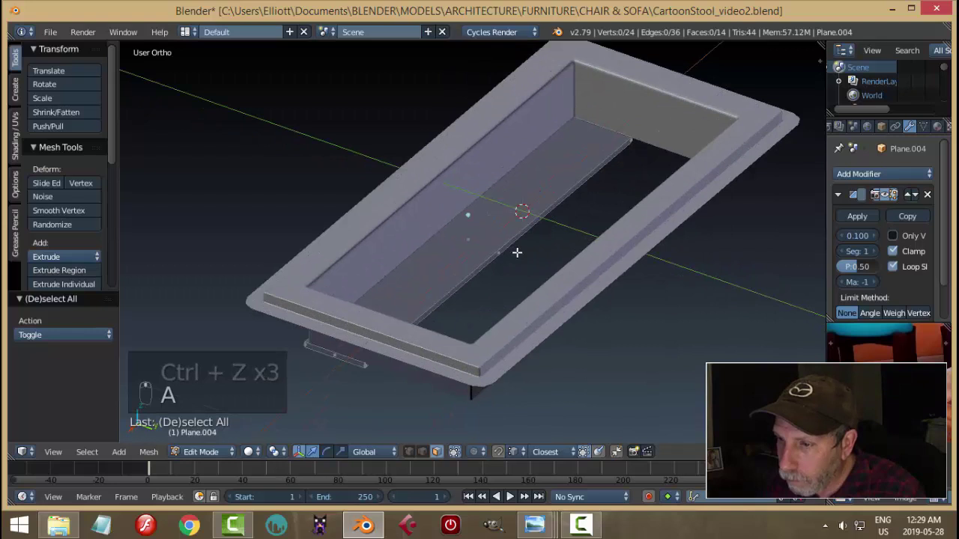
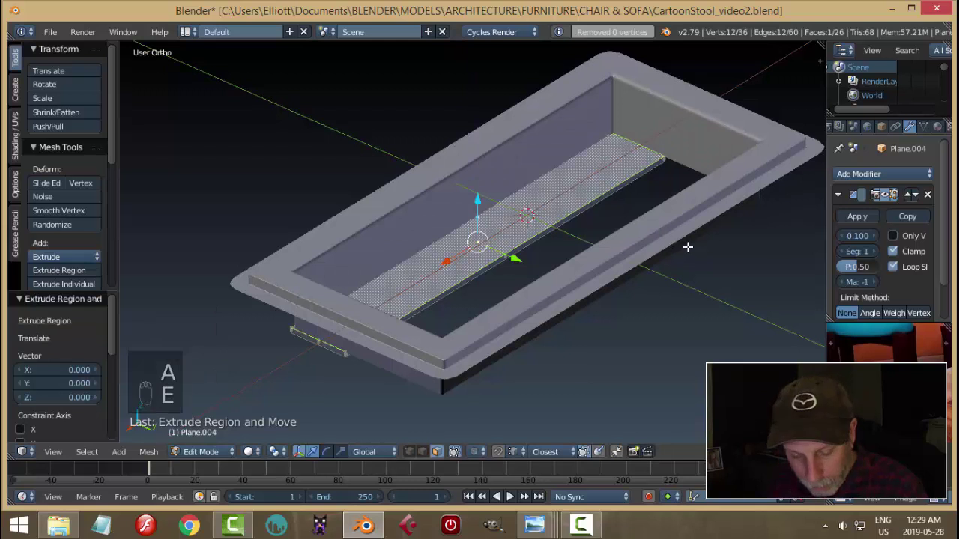
pyautogui.press('s')
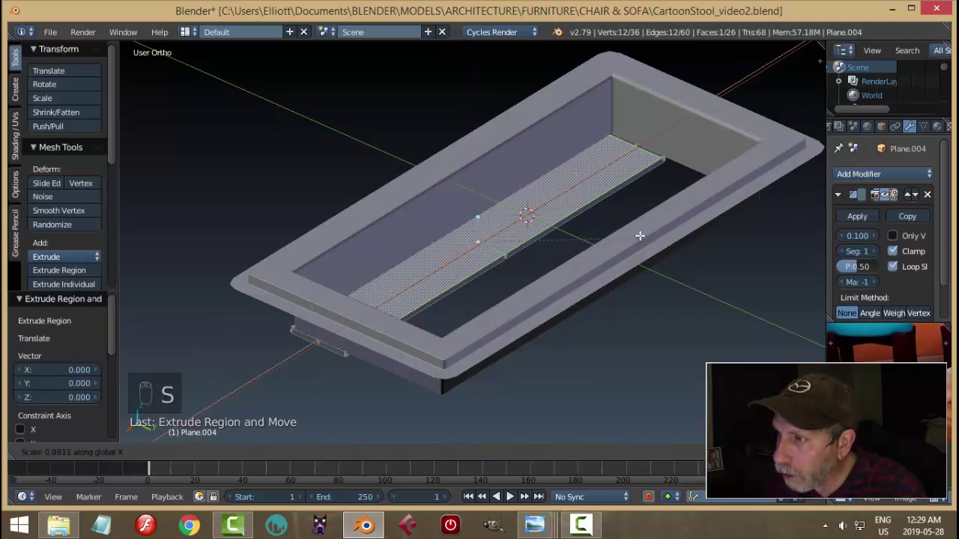
pyautogui.press('s')
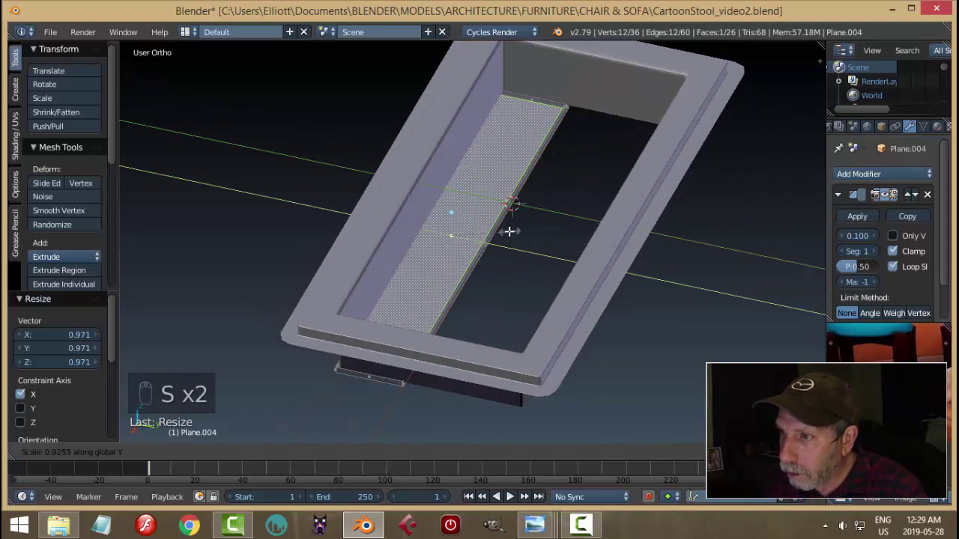
pyautogui.press('e')
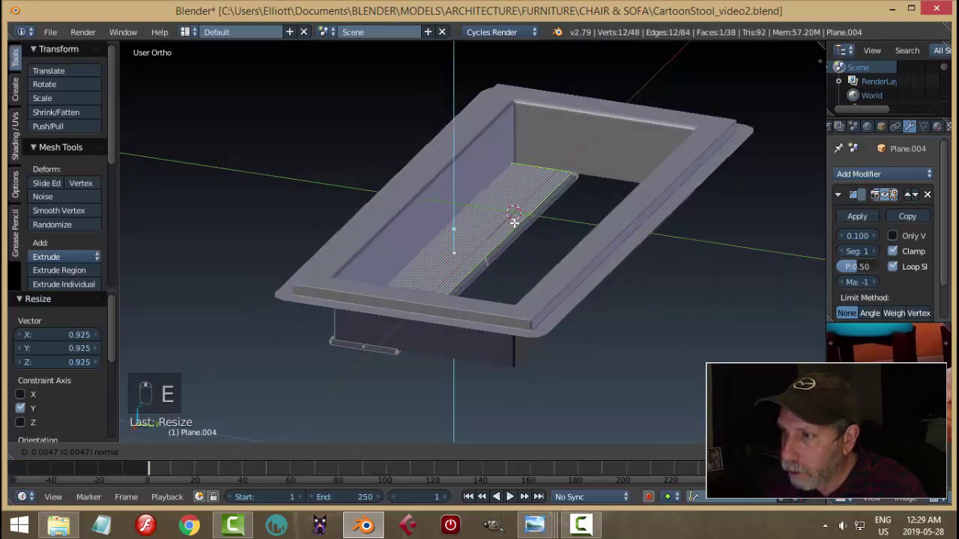
pyautogui.press('Tab')
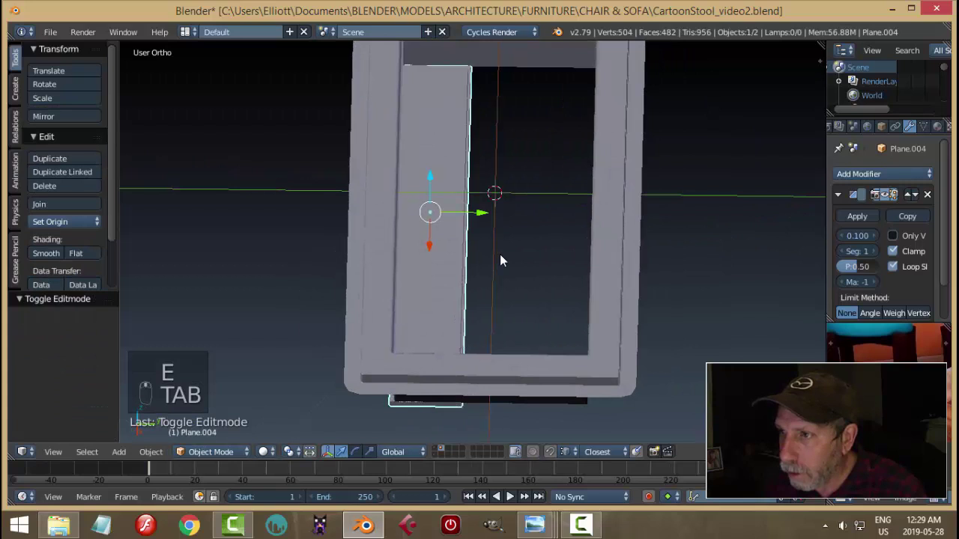
pyautogui.press('a')
# Step: Move the panel's edge across, then add a Mirror modifier with clipping so a second half fills the opening
pyautogui.moveTo(430, 234); pyautogui.dragTo(489, 241)
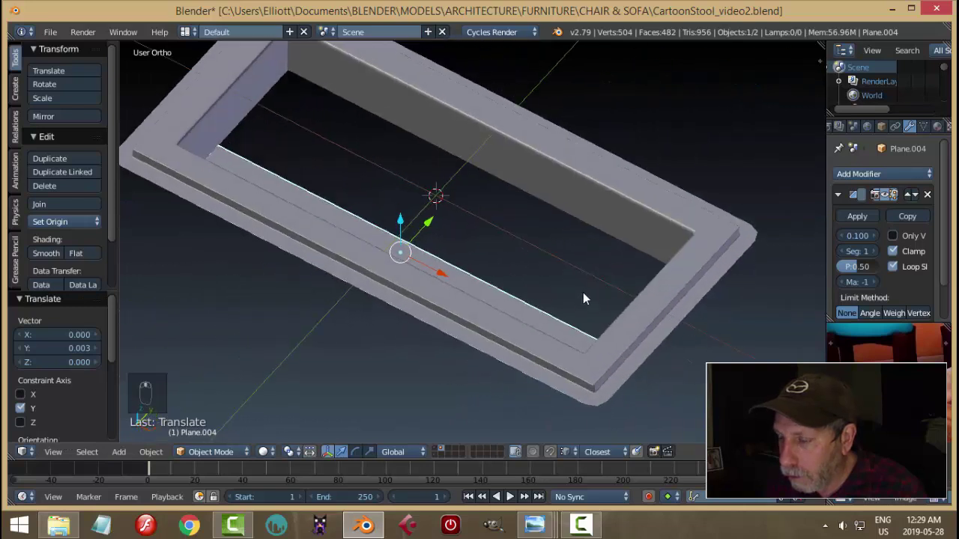
pyautogui.press('KP_7')
pyautogui.press('Tab')
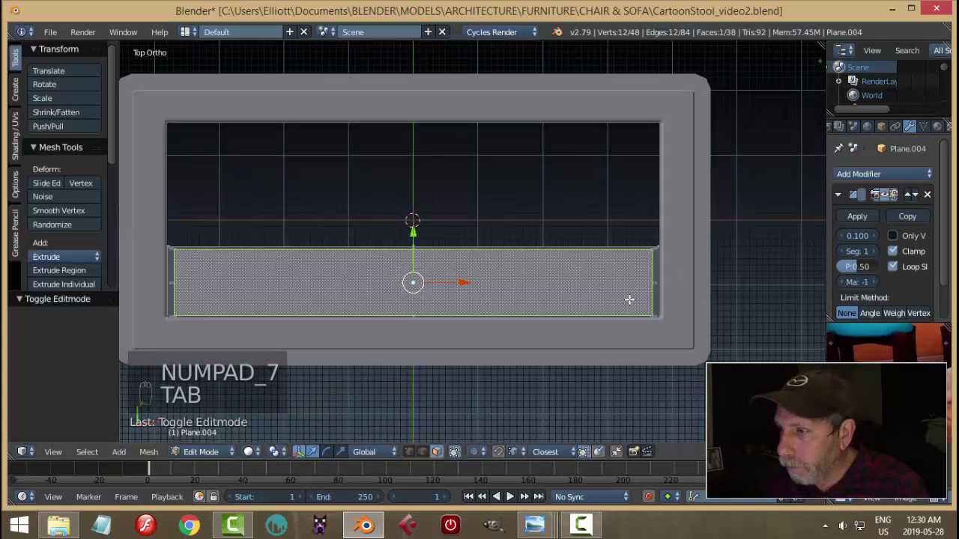
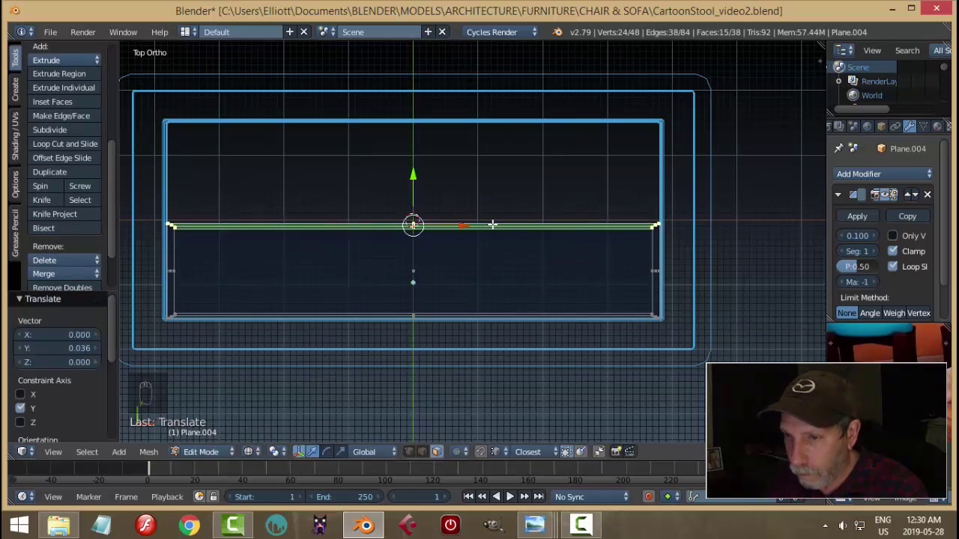
pyautogui.press('a')
pyautogui.press('z')
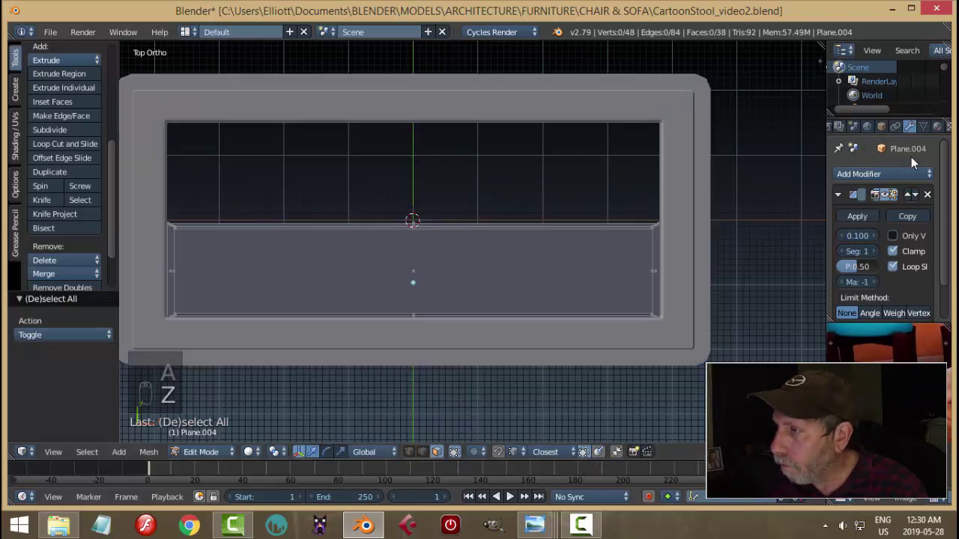
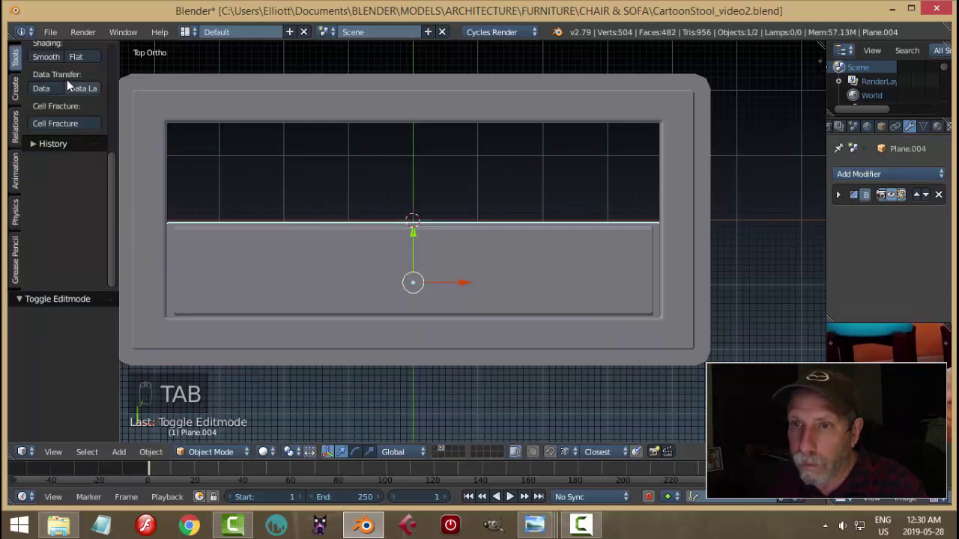
pyautogui.click(54, 116)
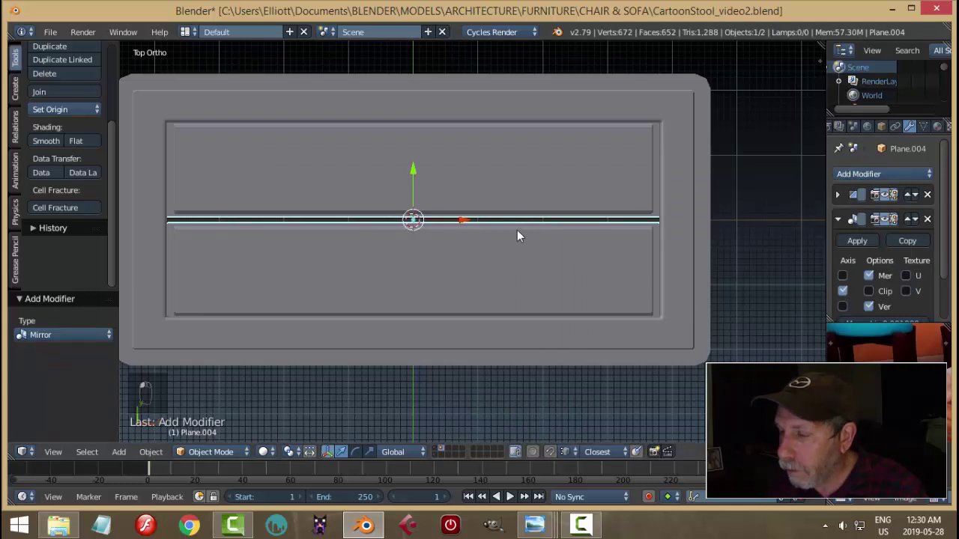
pyautogui.click(525, 225)
pyautogui.middleClick(554, 227)
# Step: Select the panel, and from top view box-select its lower half's faces
pyautogui.press('a')
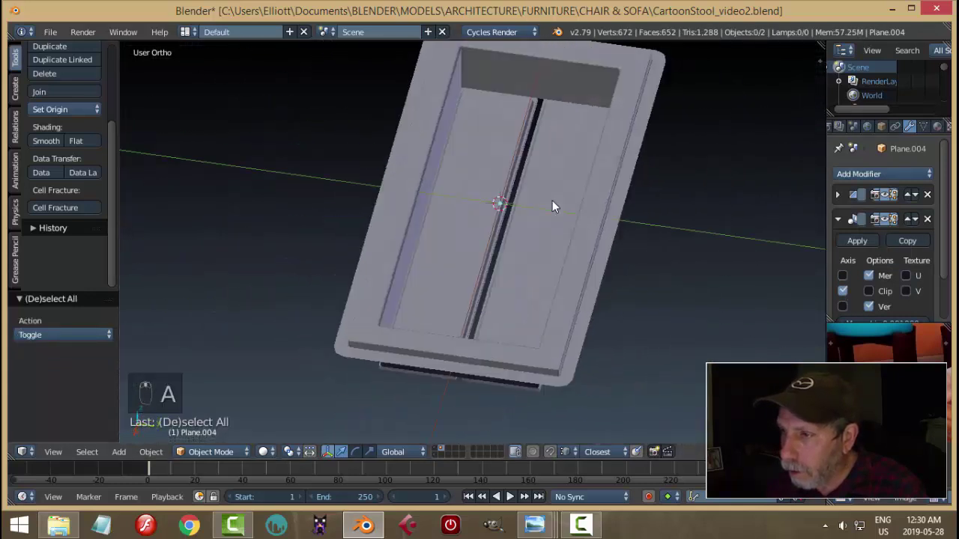
pyautogui.rightClick(542, 230)
pyautogui.press('Tab')
pyautogui.press('a')
pyautogui.press('a')
pyautogui.press('KP_7')
pyautogui.press('z')
pyautogui.press('b')
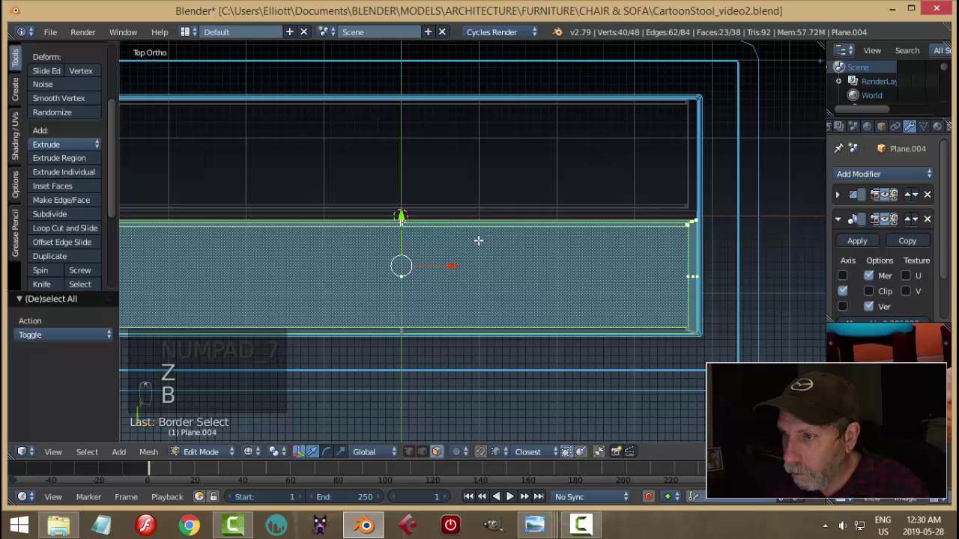
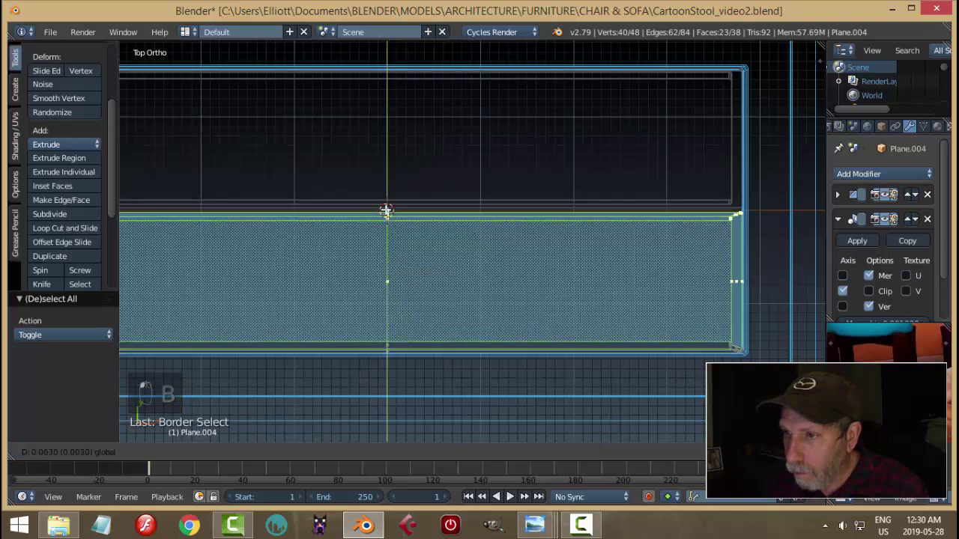
# Step: Nudge the lower half 0.003 toward the centre line, leave Edit Mode and save
pyautogui.press('s')
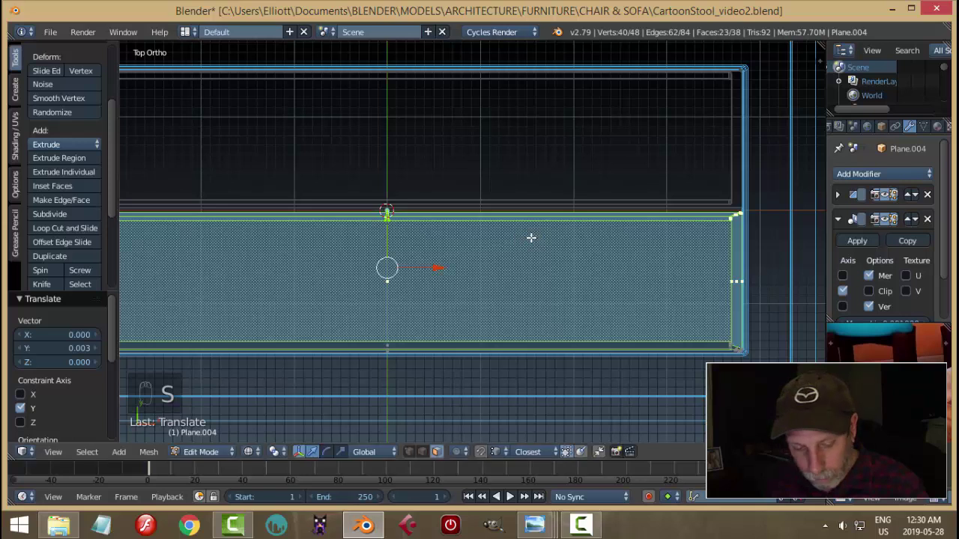
pyautogui.press('z')
pyautogui.press('Tab')
pyautogui.press('a')
pyautogui.press('a')
pyautogui.press('a')
pyautogui.press('ctrl+s')
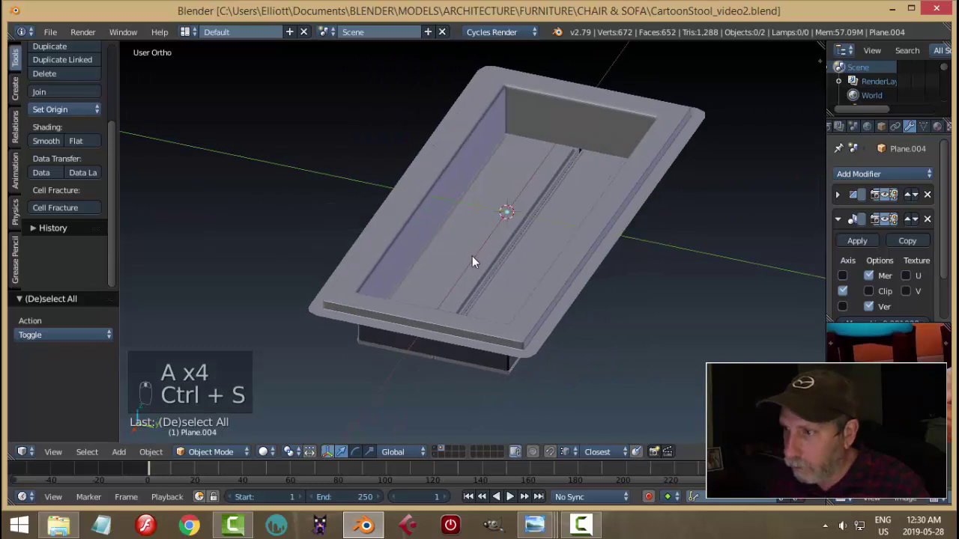
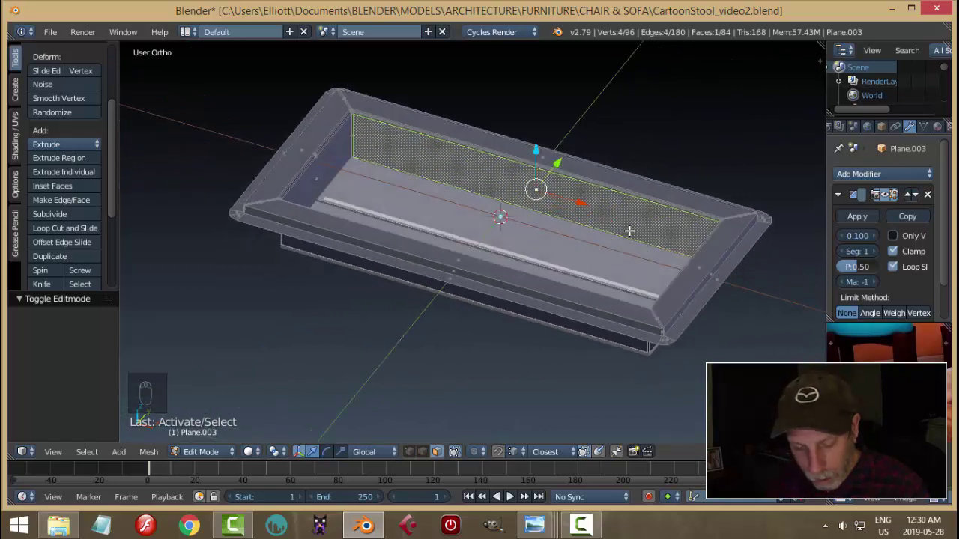
# Step: Duplicate an inner wall face and shrink it along X and Z into a thin upright divider strip
pyautogui.press('shift+d')
pyautogui.press('s')
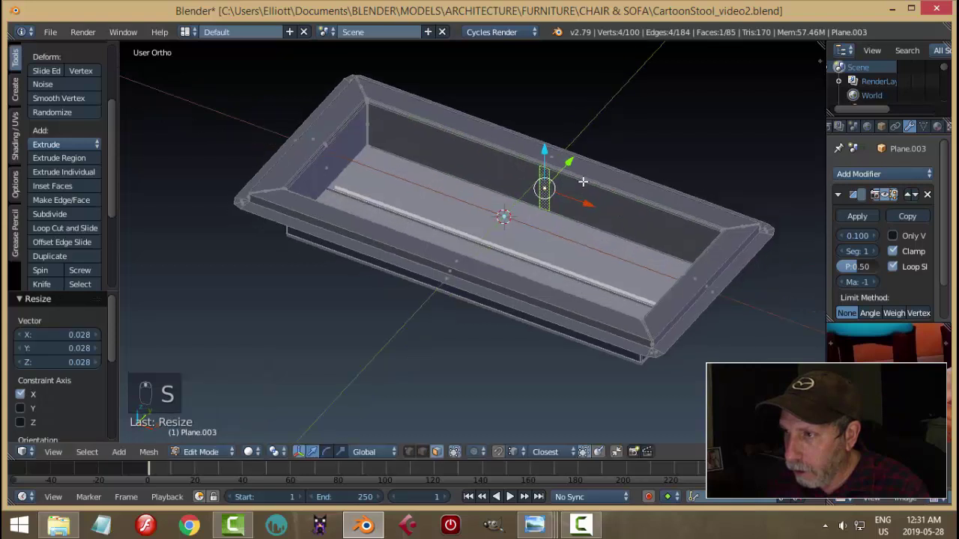
pyautogui.press('s')
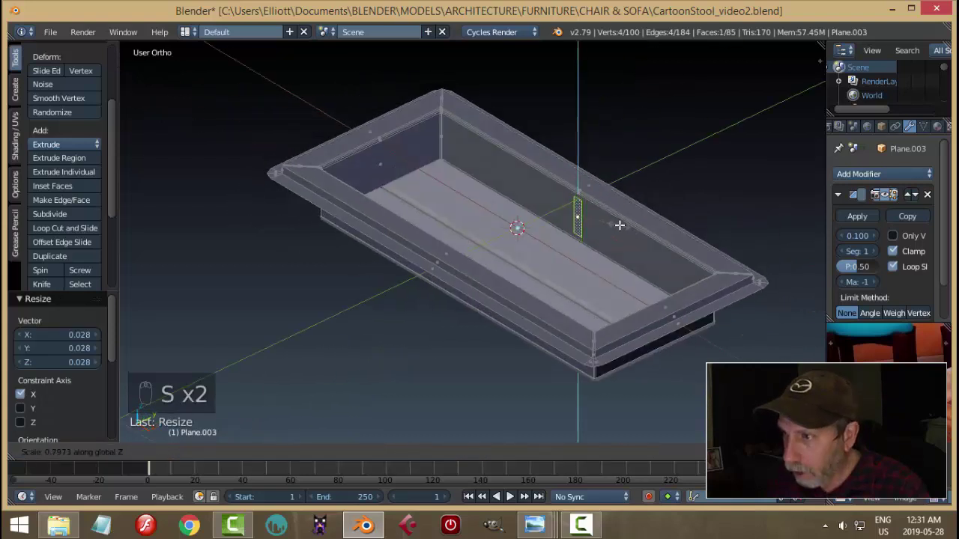
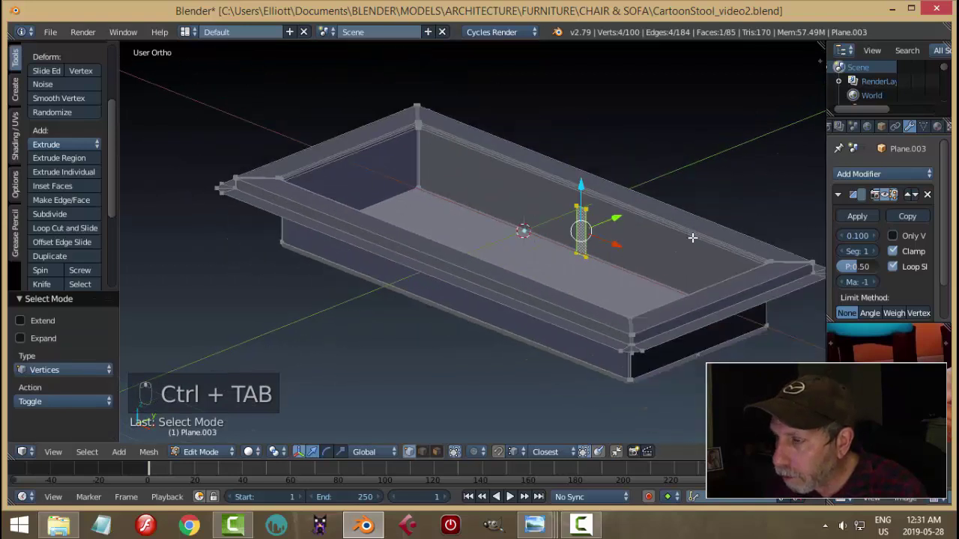
pyautogui.press('s')
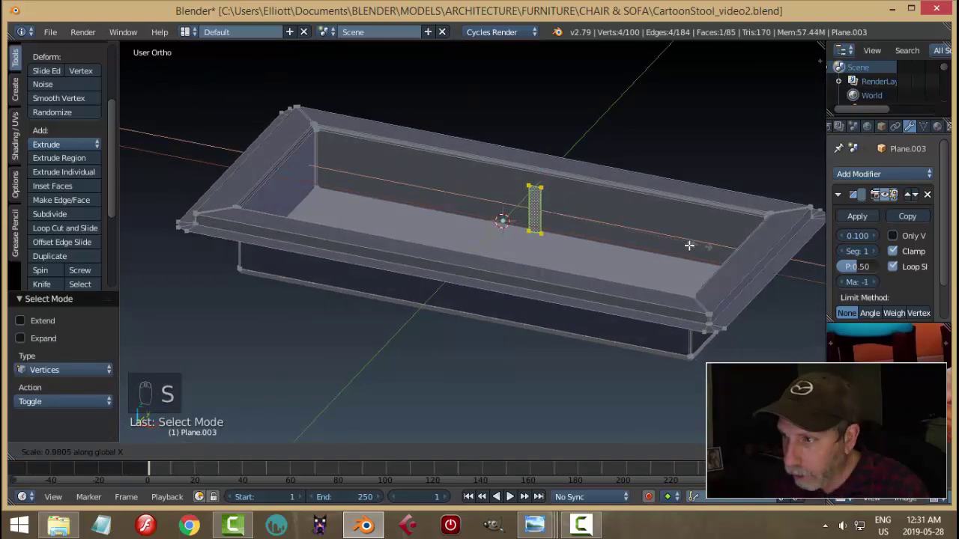
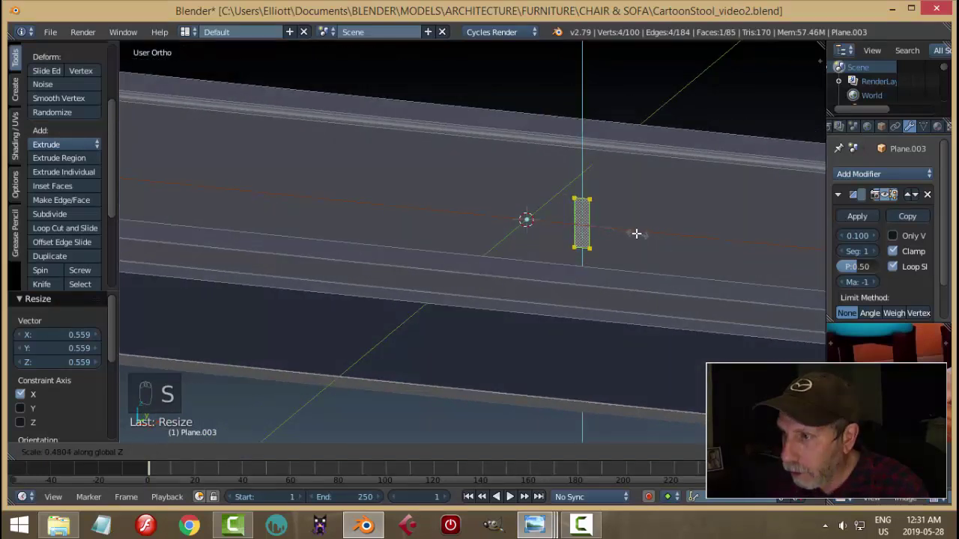
pyautogui.press('s')
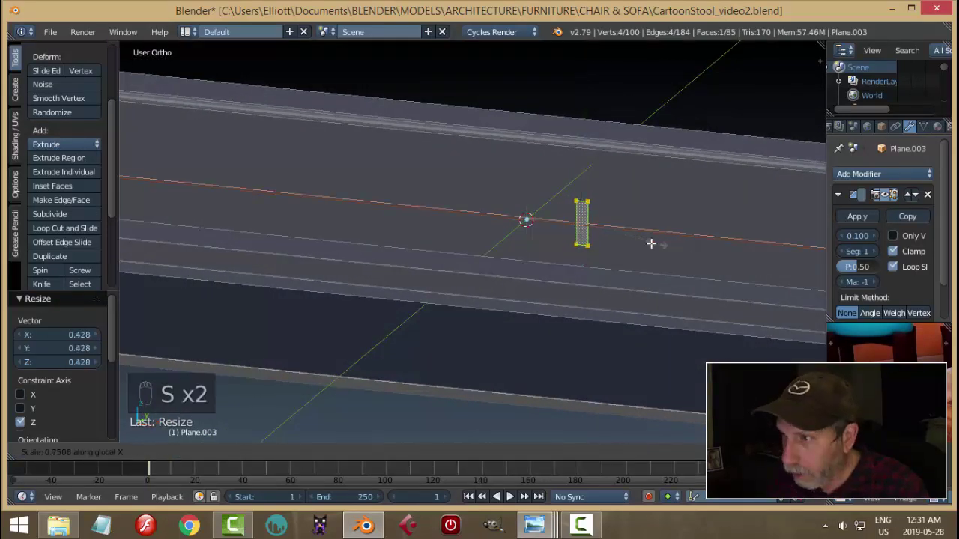
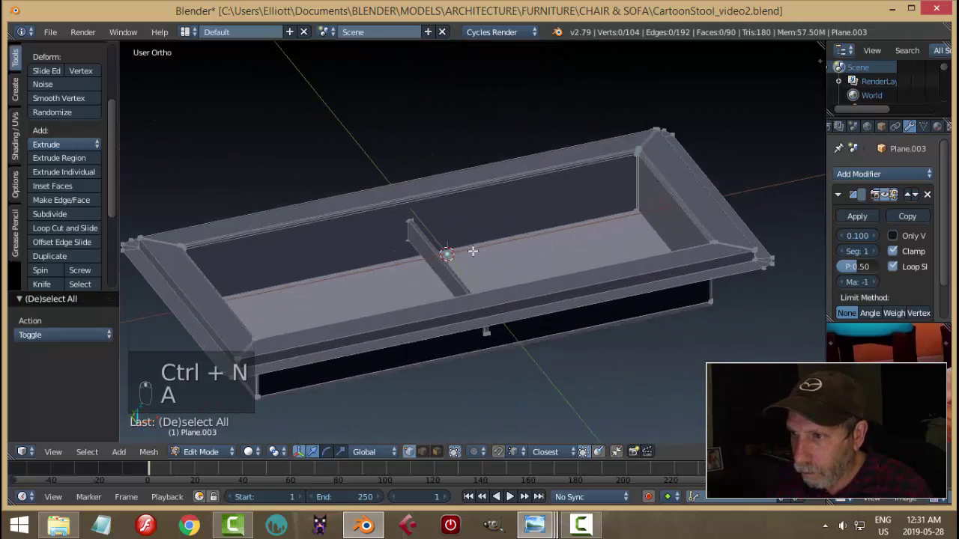
# Step: Select the whole linked divider piece spanning across the tray's interior
pyautogui.press('ctrl+l')
pyautogui.press('p')
pyautogui.press('Tab')
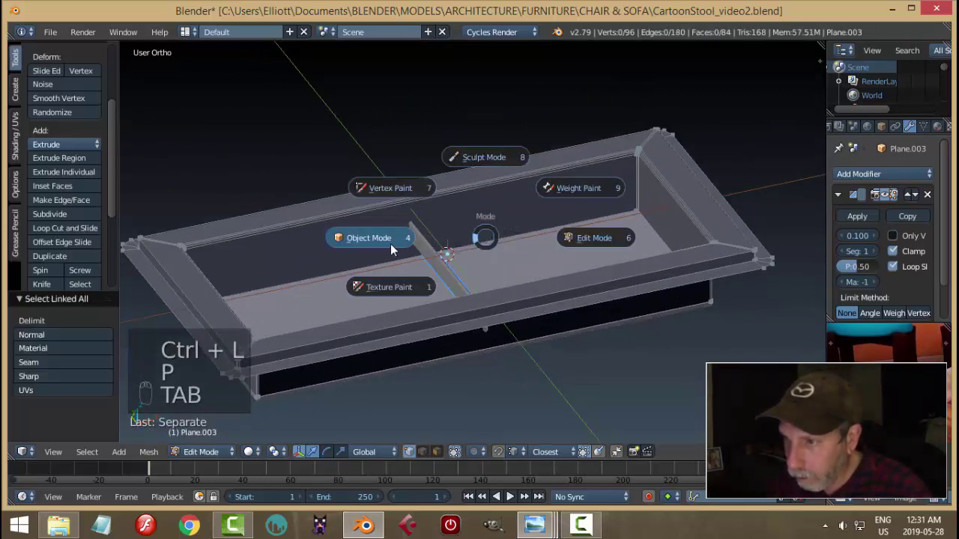
# Step: Separate the divider as its own object, raise it along Z and slide it toward the tray's left end
pyautogui.moveTo(441, 256); pyautogui.dragTo(50, 209)
pyautogui.moveTo(443, 126); pyautogui.dragTo(90, 140)
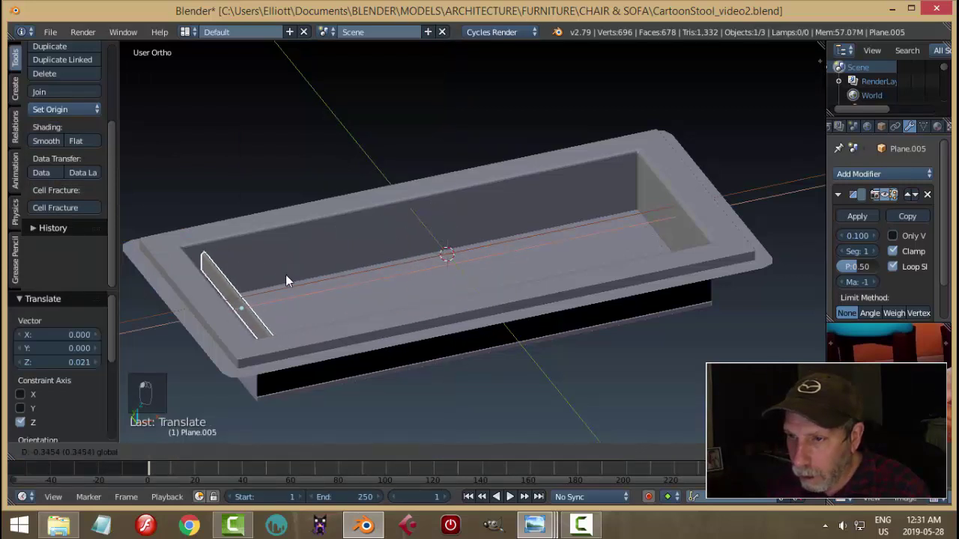
pyautogui.moveTo(410, 295); pyautogui.dragTo(509, 298)
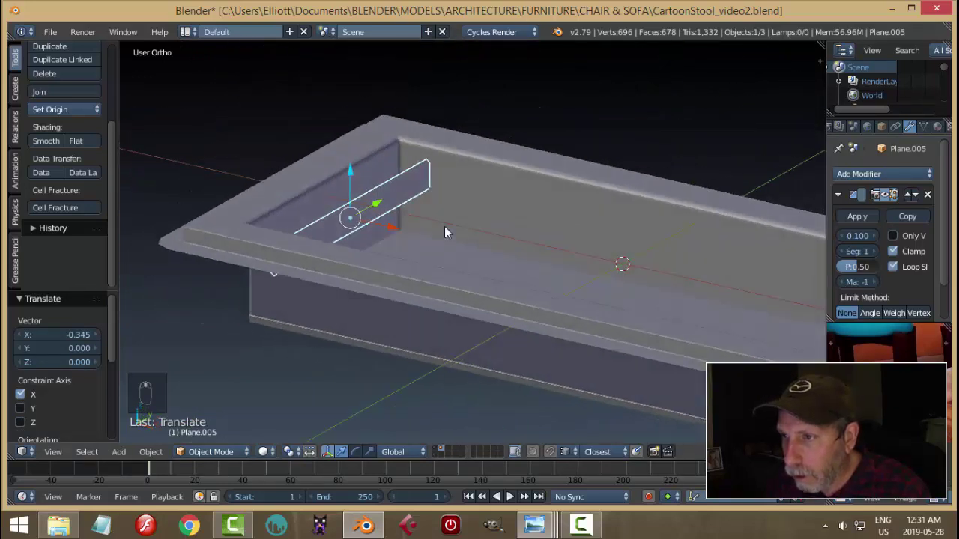
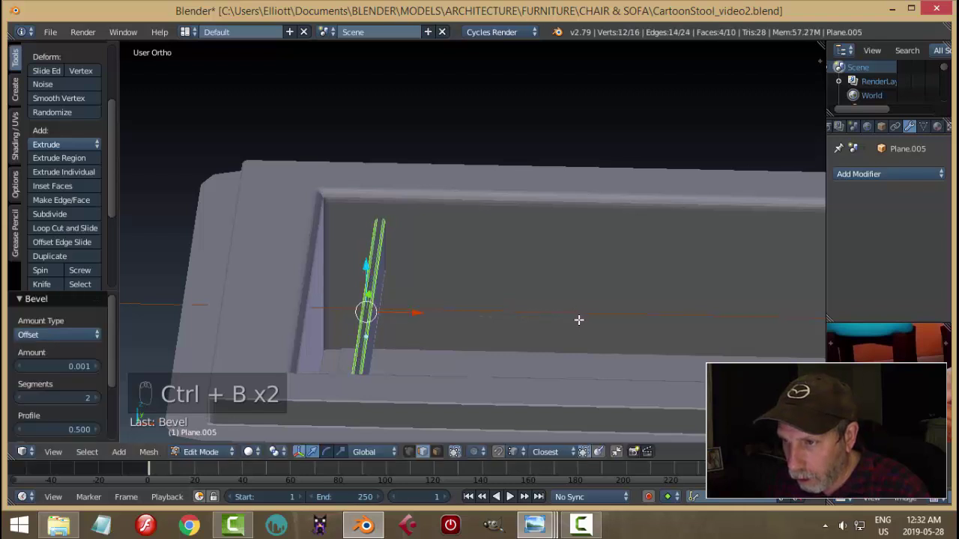
# Step: Select the divider object and enter Edit Mode in face select
pyautogui.press('a')
pyautogui.press('Tab')
pyautogui.press('a')
pyautogui.click(543, 300)
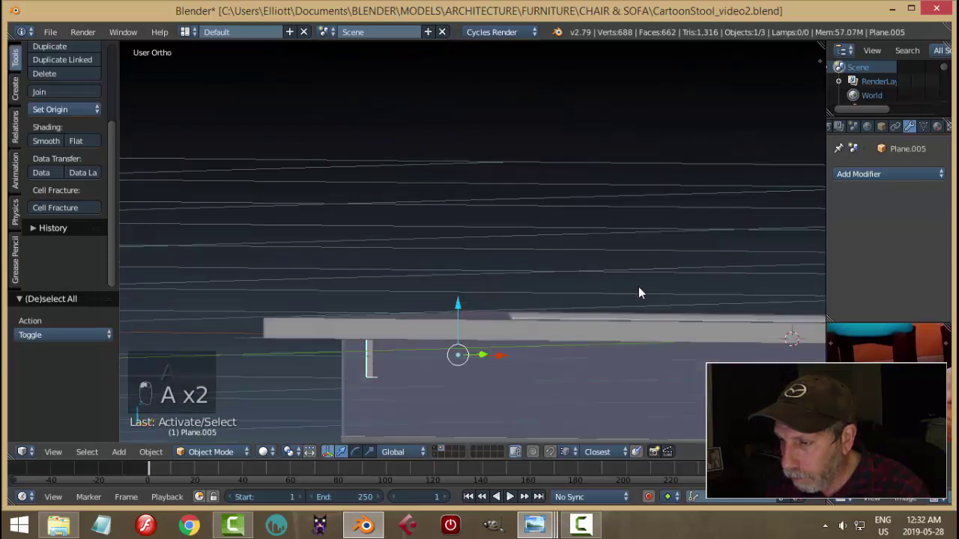
pyautogui.press('Tab')
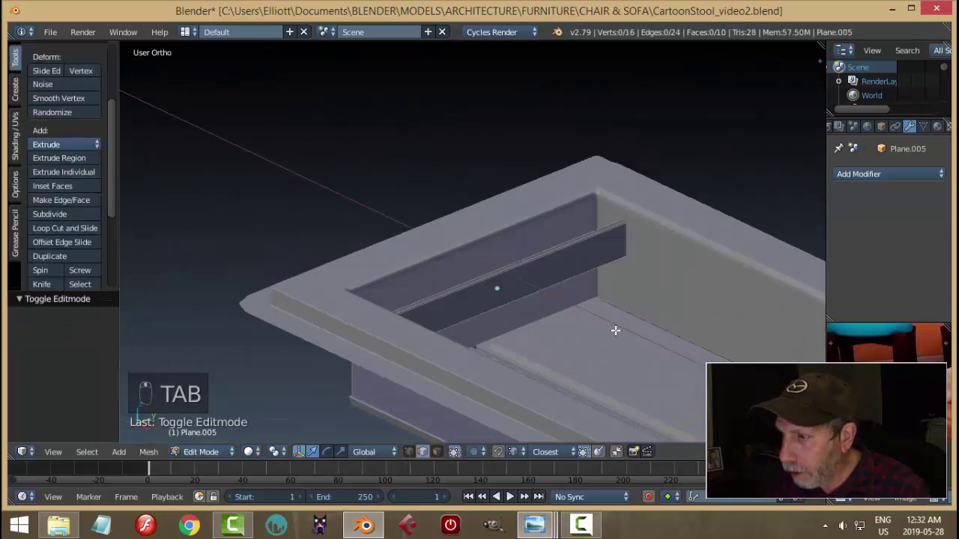
pyautogui.press('ctrl+Tab')
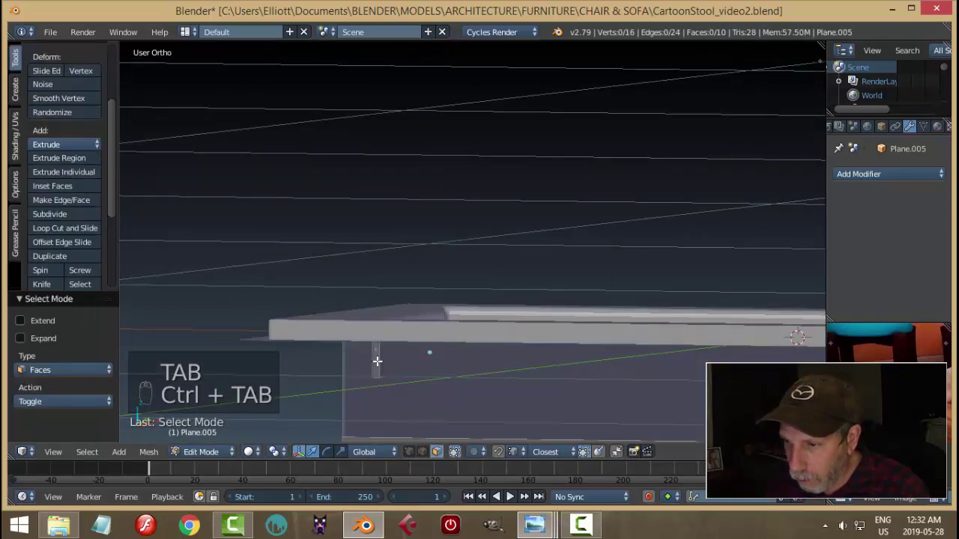
# Step: Delete the divider's unneeded faces and return to Object Mode
pyautogui.press('x')
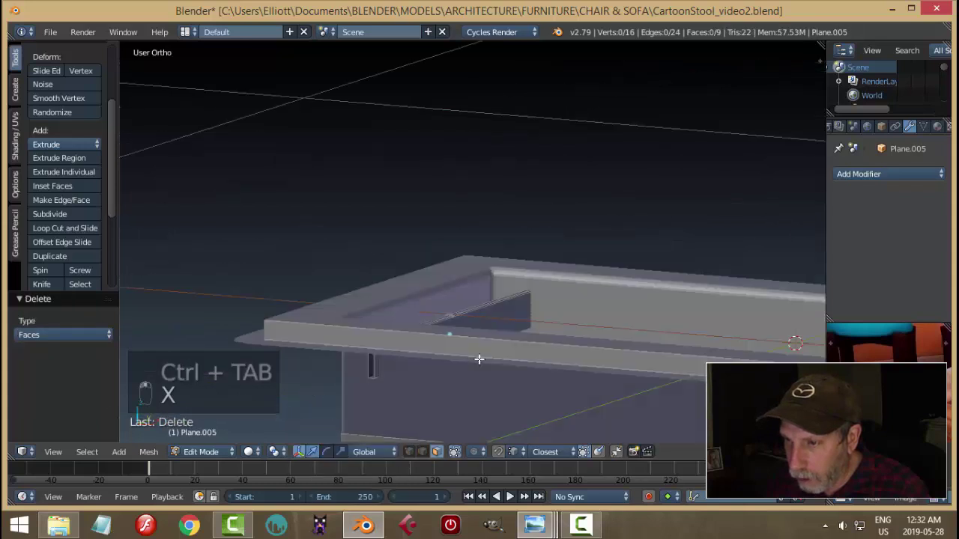
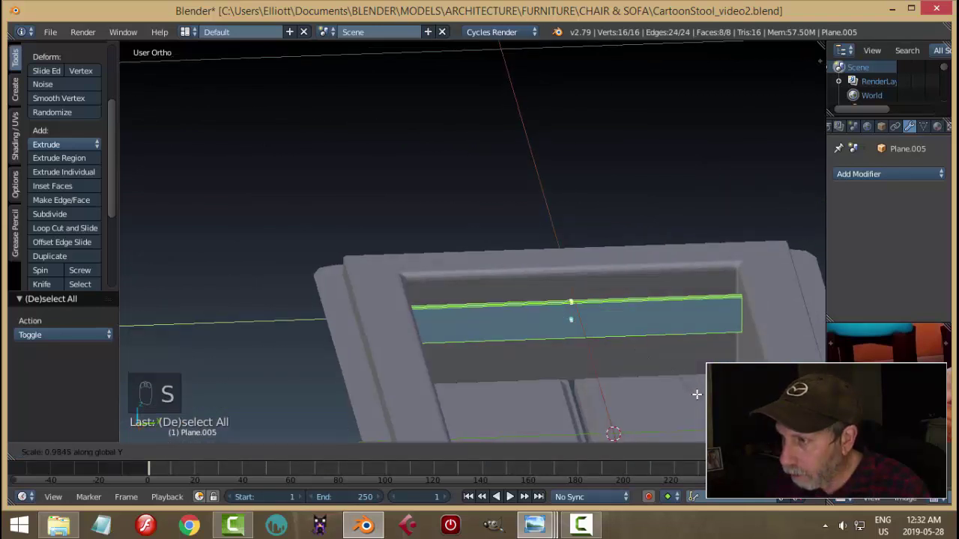
pyautogui.press('a')
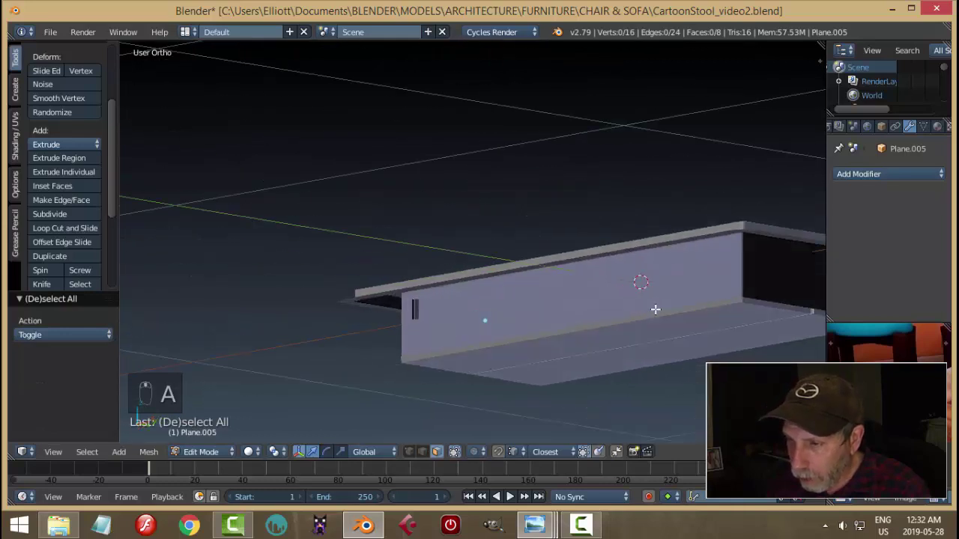
pyautogui.press('Tab')
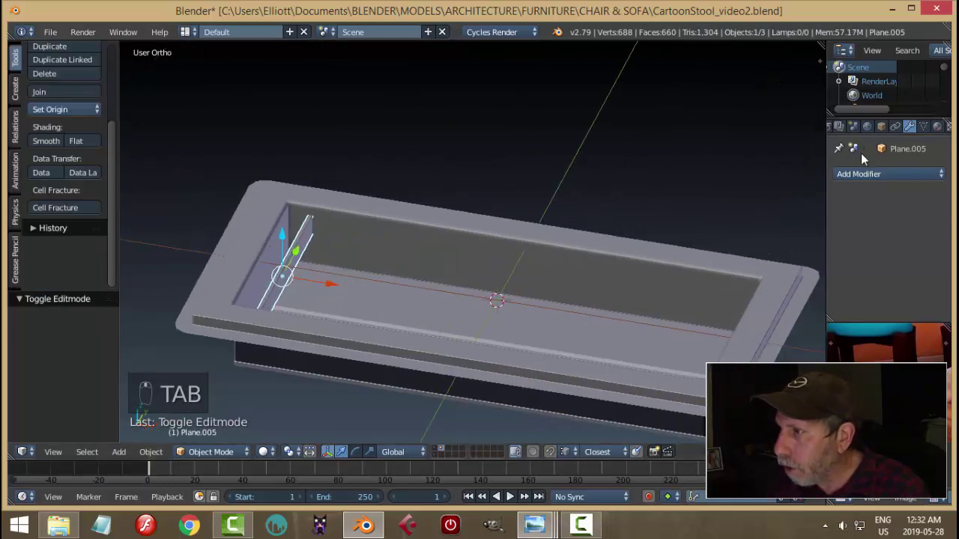
# Step: Tilt the vent slat around the Y axis in Edit Mode to angle it as a louvre
pyautogui.moveTo(858, 178); pyautogui.dragTo(908, 311)
pyautogui.middleClick(912, 297)
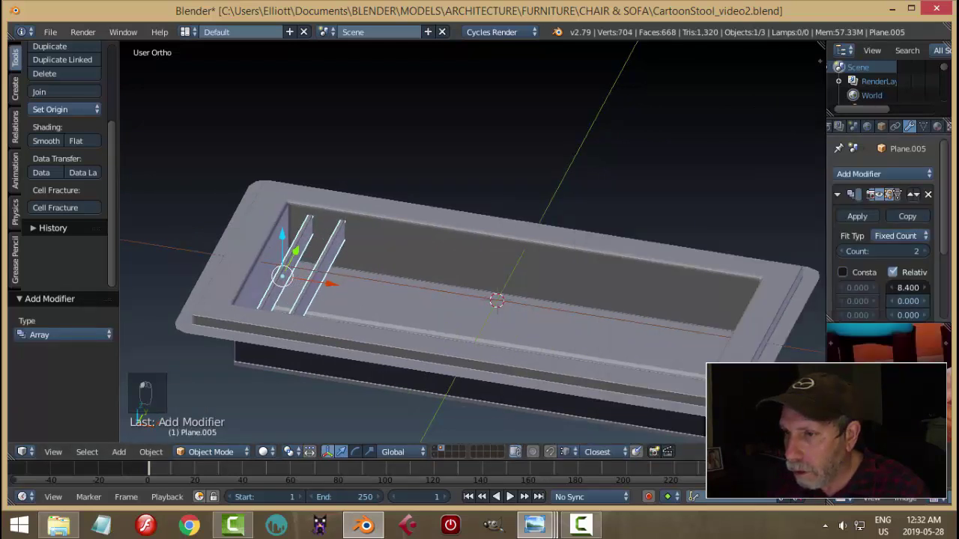
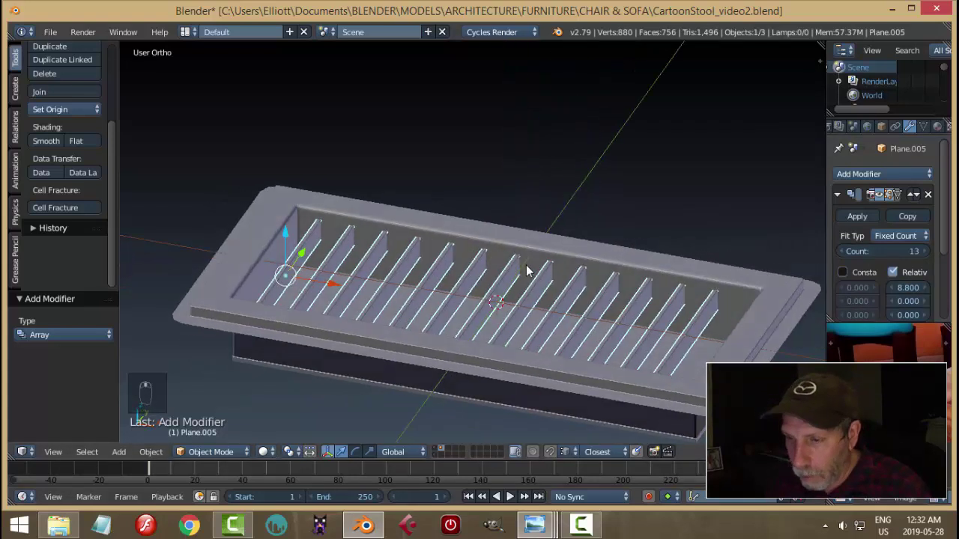
pyautogui.press('r')
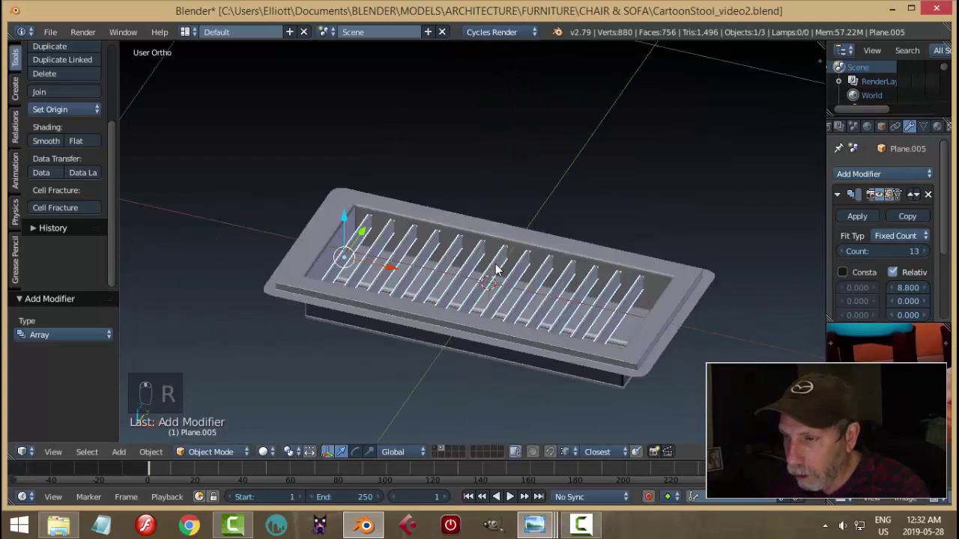
pyautogui.press('Tab')
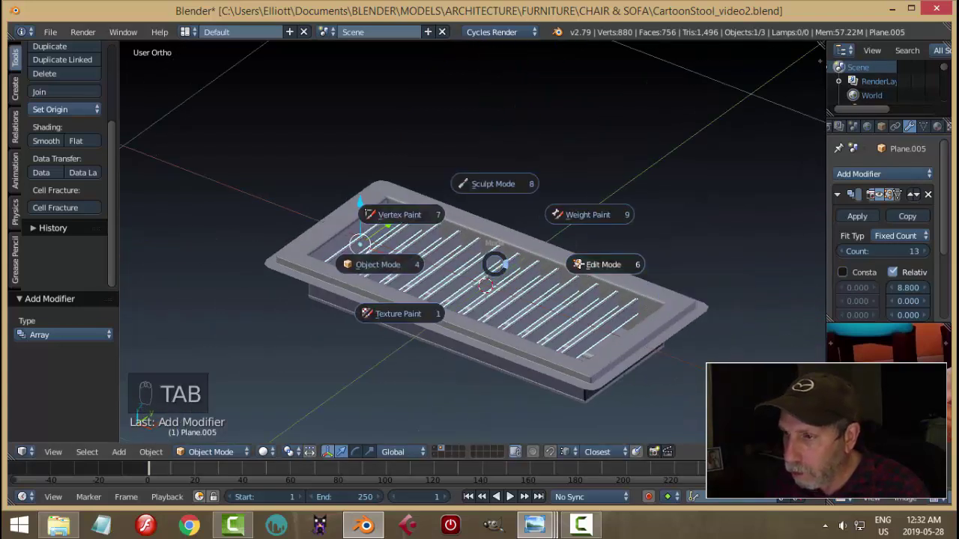
pyautogui.press('a')
pyautogui.press('r')
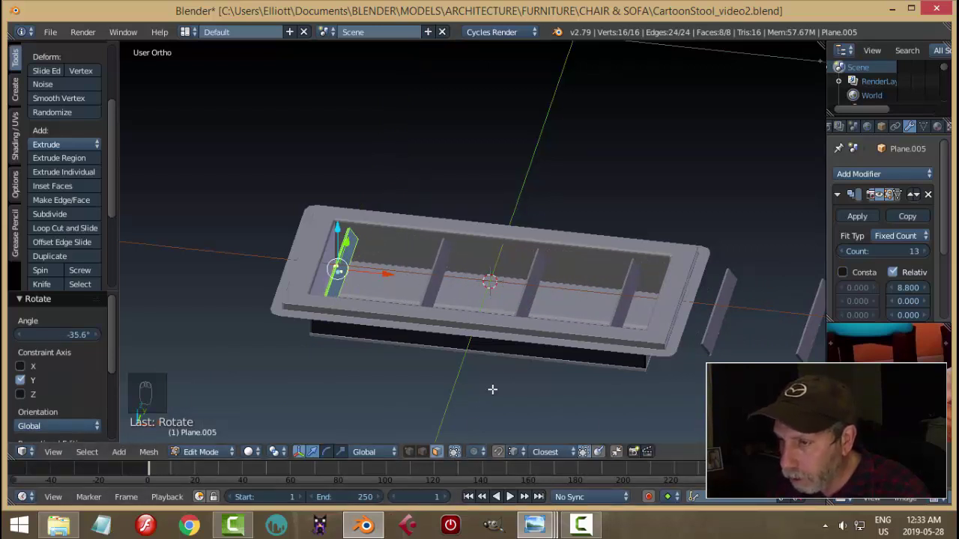
pyautogui.press('r')
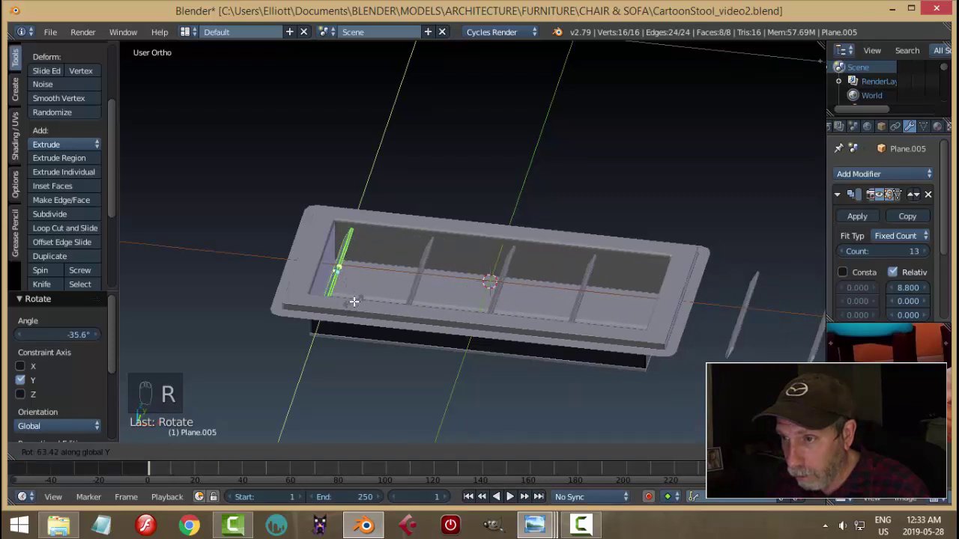
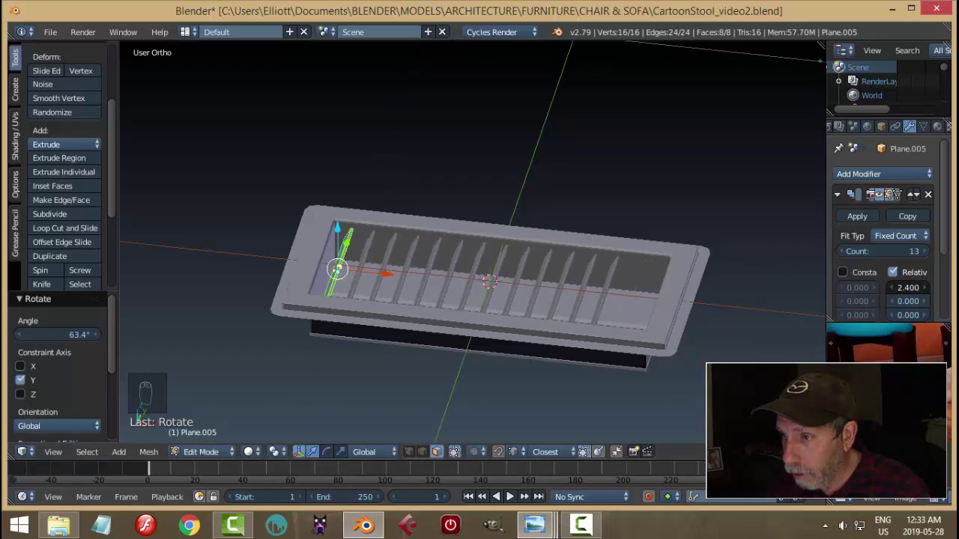
pyautogui.press('a')
# Step: Raise the Array count to 16 with relative X offset 2.2 and inspect the louvres
pyautogui.press('Tab')
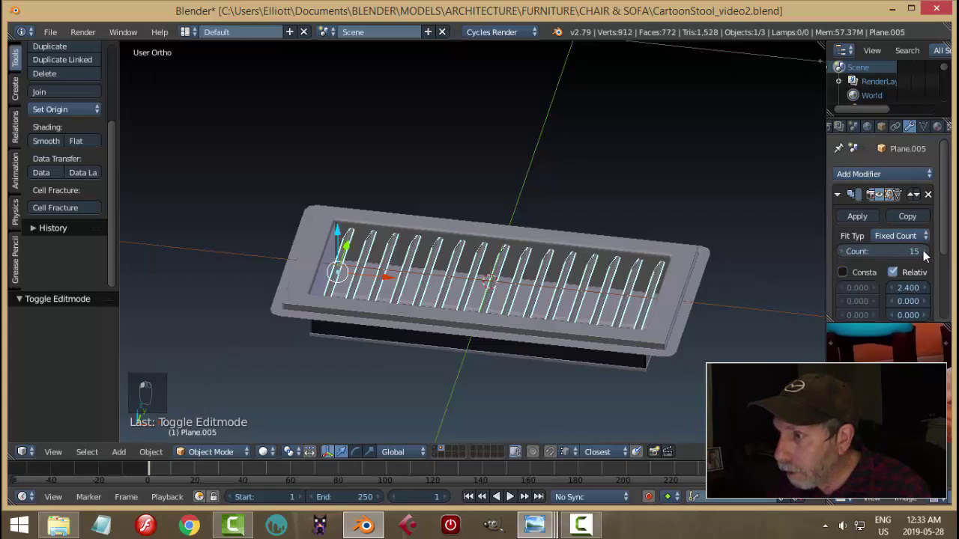
pyautogui.press('a')
pyautogui.moveTo(591, 272); pyautogui.dragTo(559, 281)
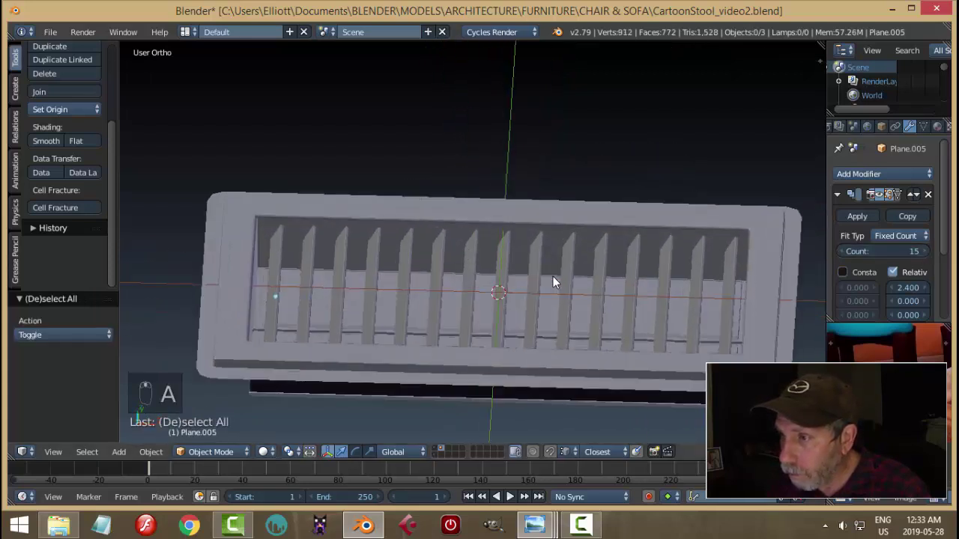
pyautogui.moveTo(570, 278); pyautogui.dragTo(723, 314)
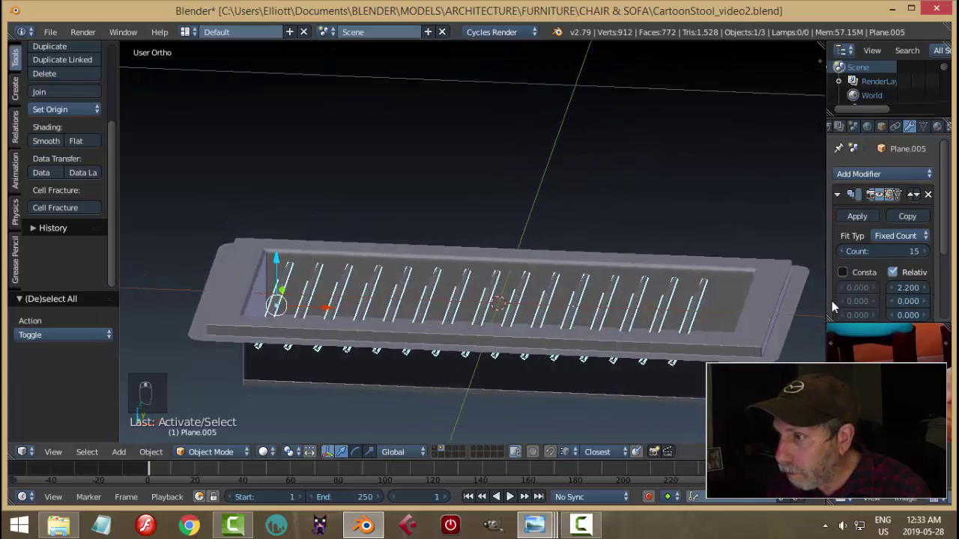
pyautogui.moveTo(933, 258); pyautogui.dragTo(541, 523)
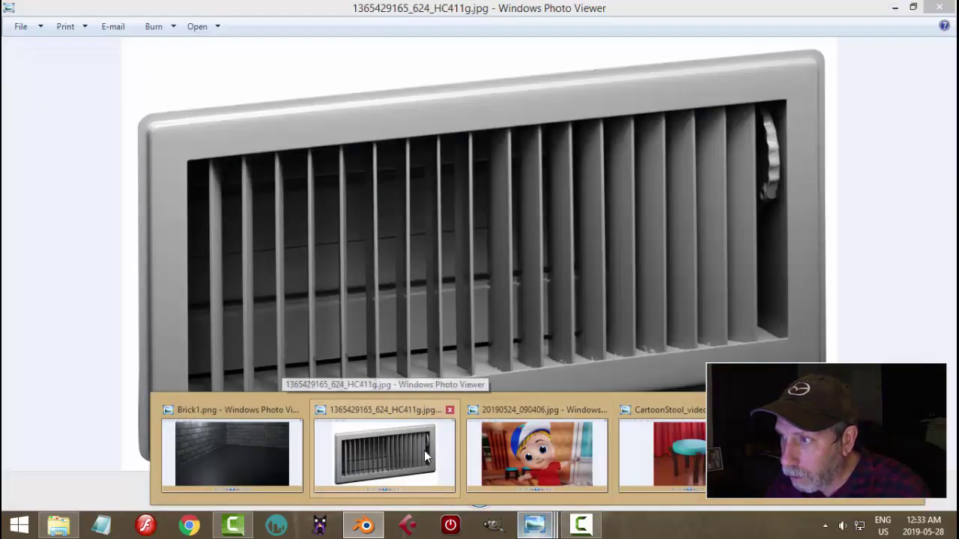
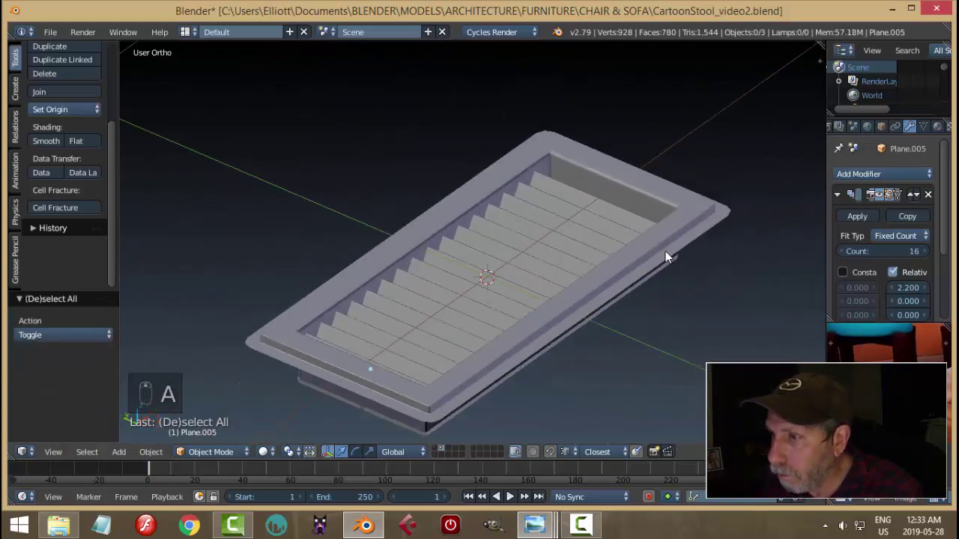
# Step: Scale the louvre slat up by about 1.02, set the Array count to 15 and save
pyautogui.moveTo(570, 278); pyautogui.dragTo(520, 299)
pyautogui.press('s')
pyautogui.moveTo(523, 299); pyautogui.dragTo(582, 294)
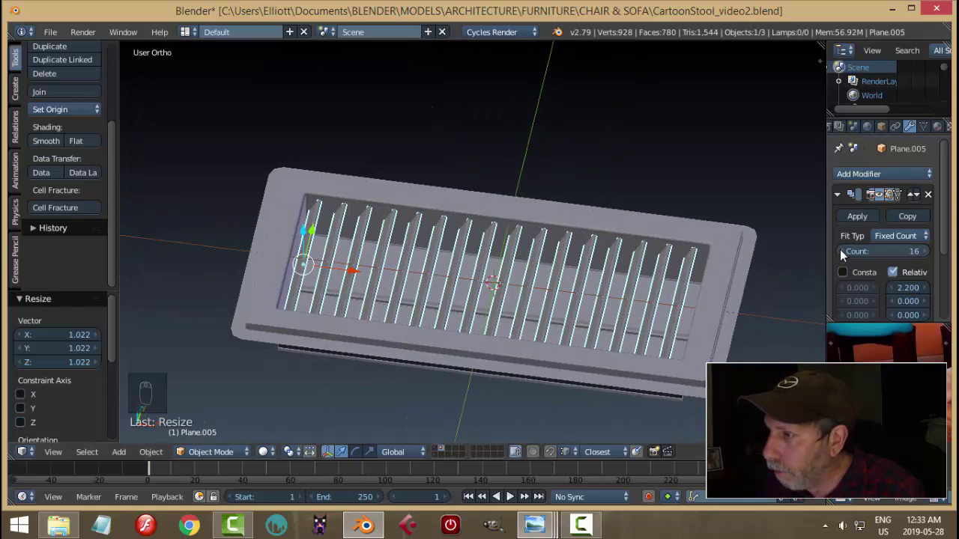
pyautogui.press('a')
pyautogui.click(581, 259)
pyautogui.press('ctrl+s')
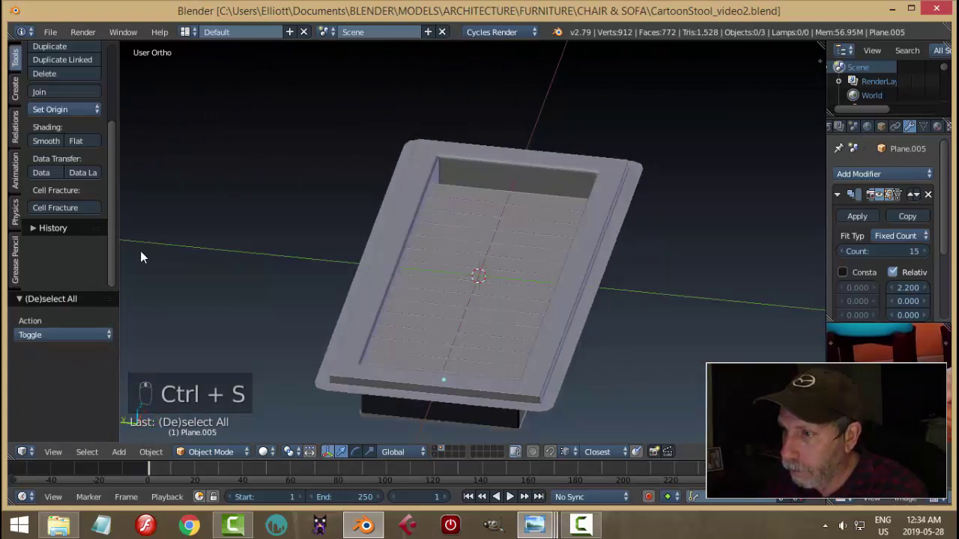
# Step: Look into the vent end and enter Edit Mode on the vent frame
pyautogui.moveTo(658, 259); pyautogui.dragTo(695, 264)
pyautogui.moveTo(694, 263); pyautogui.dragTo(597, 251)
pyautogui.press('Tab')
pyautogui.moveTo(670, 253); pyautogui.dragTo(647, 293)
# Step: Snap the cursor to the frame's end and add an upright 18-vertex circle there (R Y 90)
pyautogui.press('shift+s')
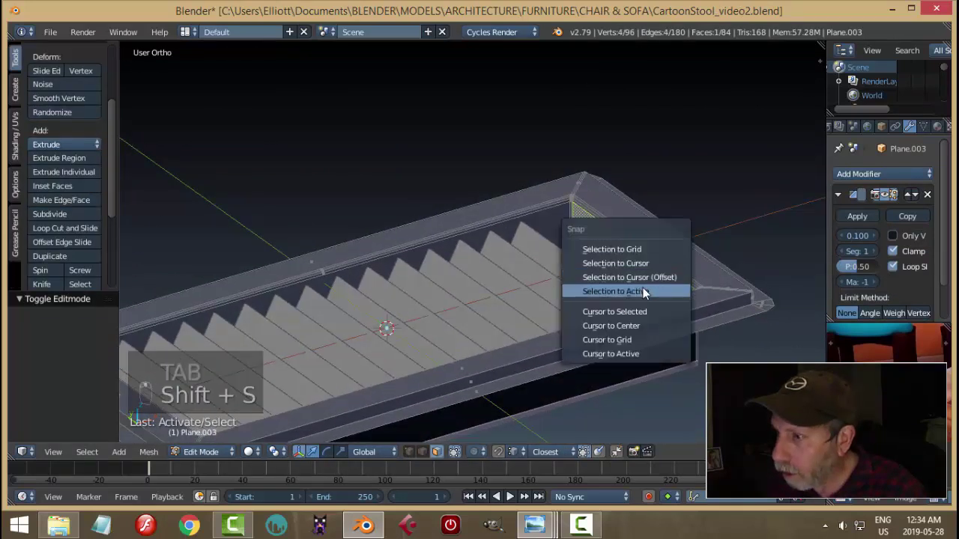
pyautogui.press('a')
pyautogui.press('Tab')
pyautogui.press('shift+a')
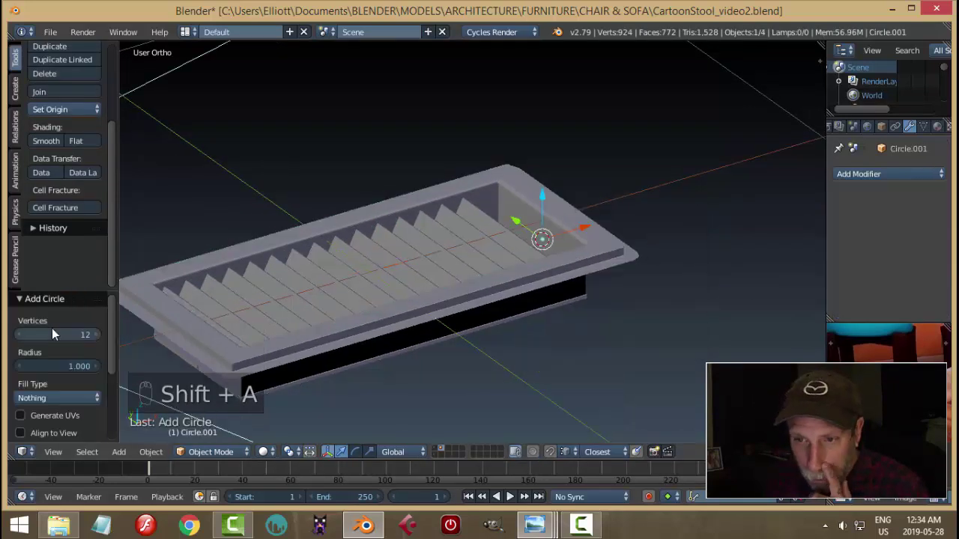
pyautogui.moveTo(76, 342); pyautogui.dragTo(164, 327)
pyautogui.middleClick(165, 328)
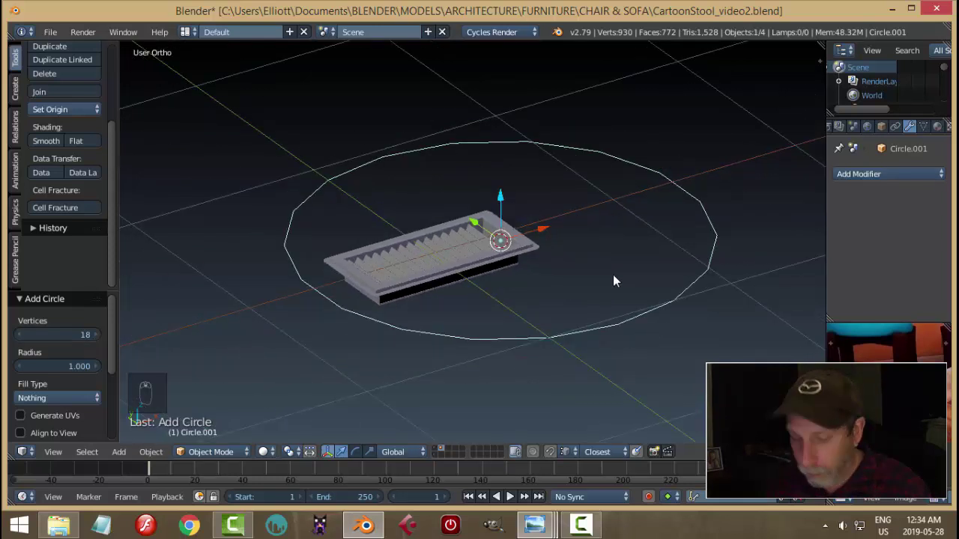
pyautogui.press('r')
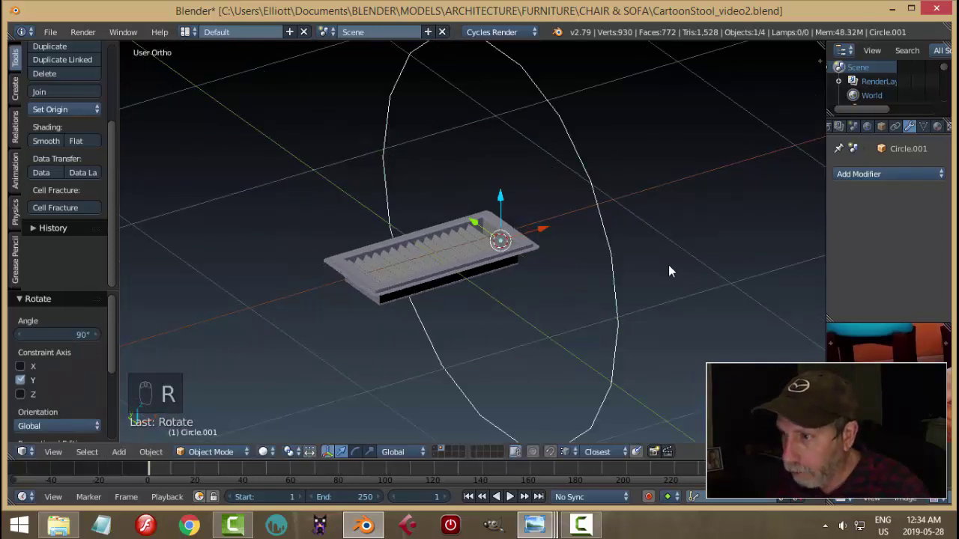
# Step: Shrink the circle to fit the vent end and raise it above the frame along Z
pyautogui.press('Tab')
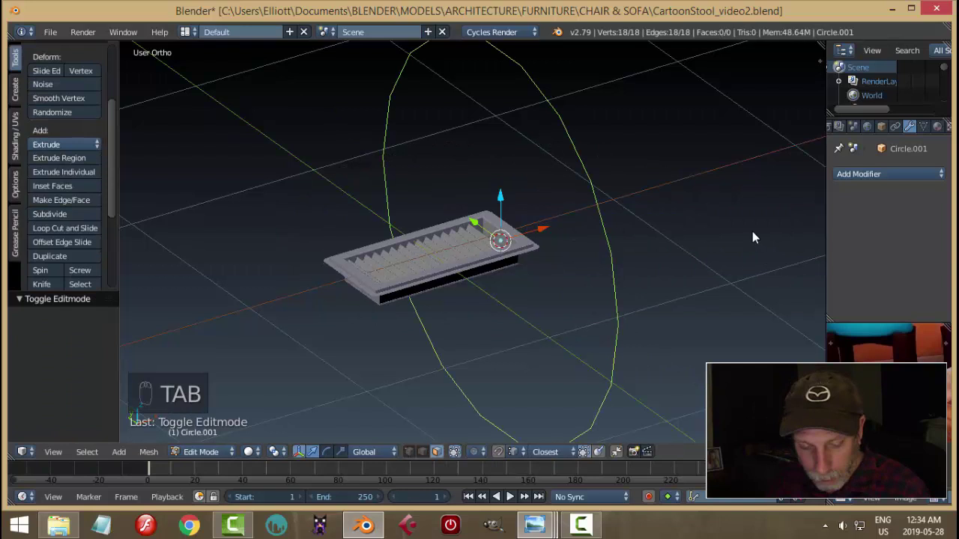
pyautogui.press('s')
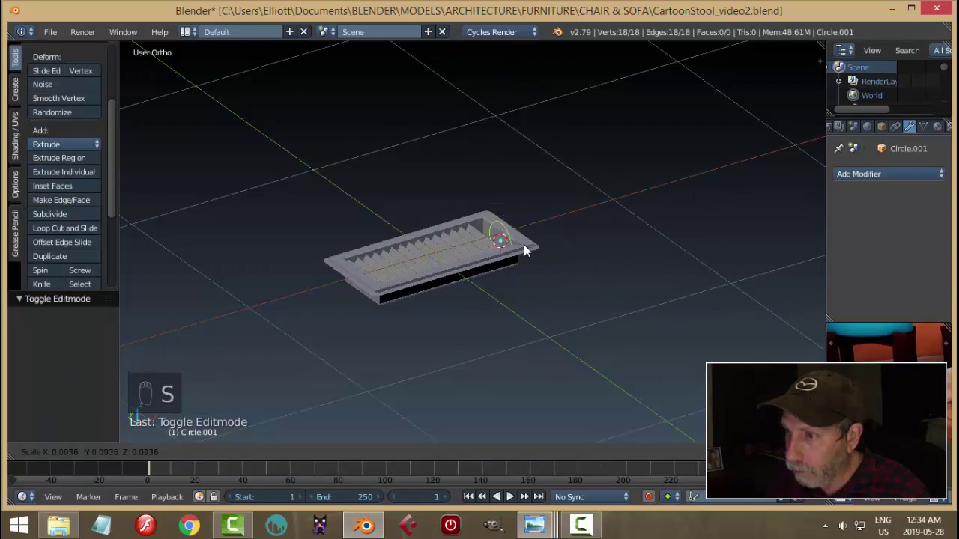
pyautogui.press('KP_Decimal')
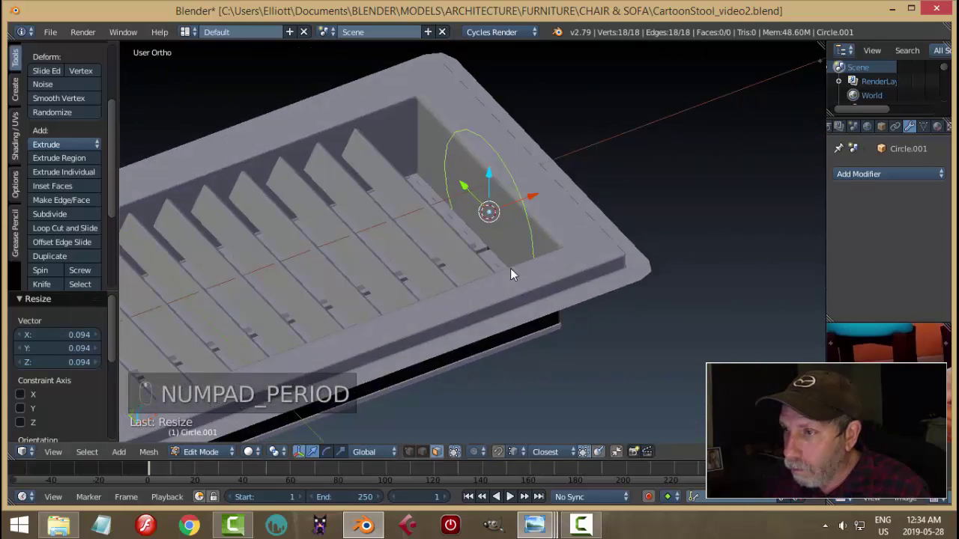
pyautogui.press('s')
pyautogui.click(563, 257)
pyautogui.middleClick(522, 255)
pyautogui.middleClick(541, 248)
pyautogui.moveTo(500, 198); pyautogui.dragTo(711, 221)
pyautogui.moveTo(711, 221); pyautogui.dragTo(604, 243)
pyautogui.click(604, 243)
pyautogui.moveTo(604, 244); pyautogui.dragTo(436, 208)
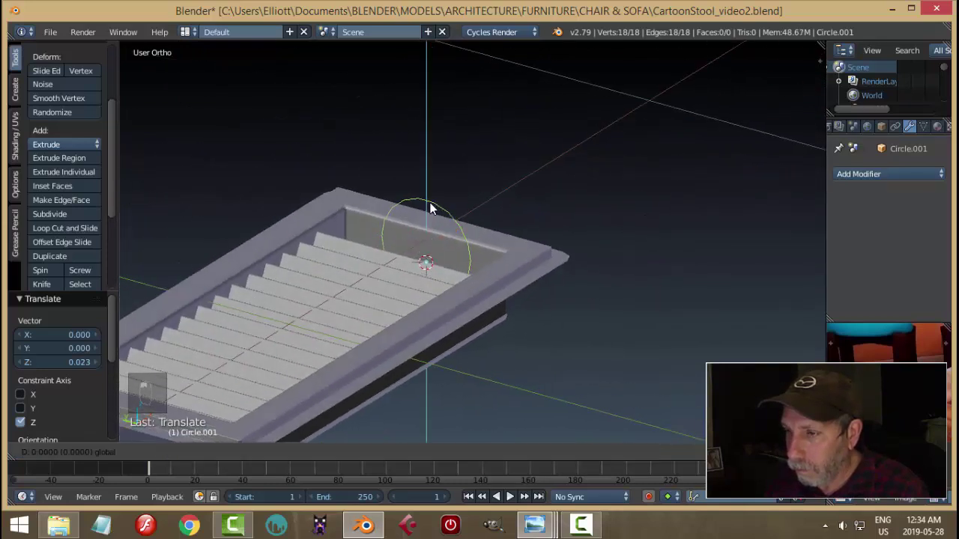
# Step: Select every other vertex and scale them to 0.733 to form a star outline
pyautogui.press('Tab')
pyautogui.press('ctrl+Tab')
pyautogui.press('a')
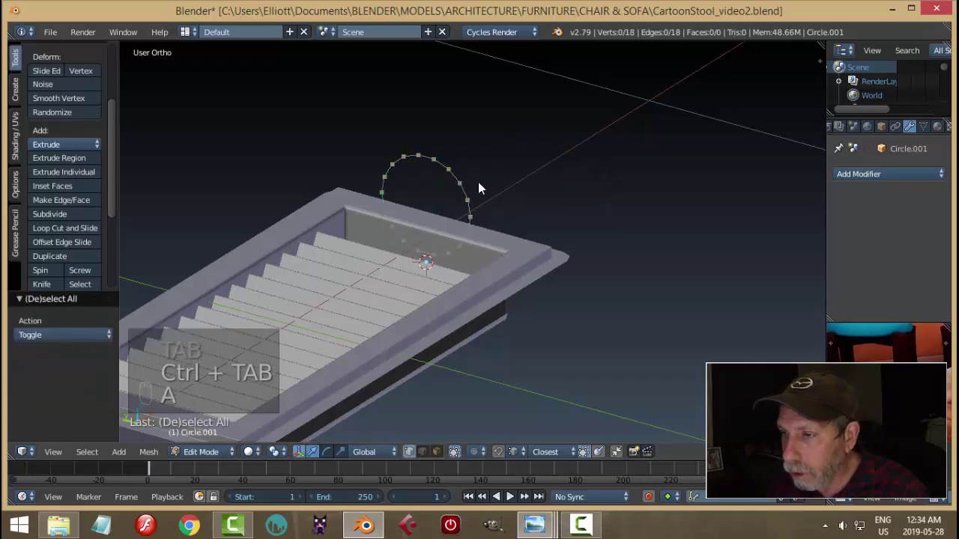
pyautogui.click(438, 164)
pyautogui.middleClick(539, 218)
pyautogui.moveTo(221, 371); pyautogui.dragTo(86, 456)
pyautogui.moveTo(193, 346); pyautogui.dragTo(525, 260)
pyautogui.press('s')
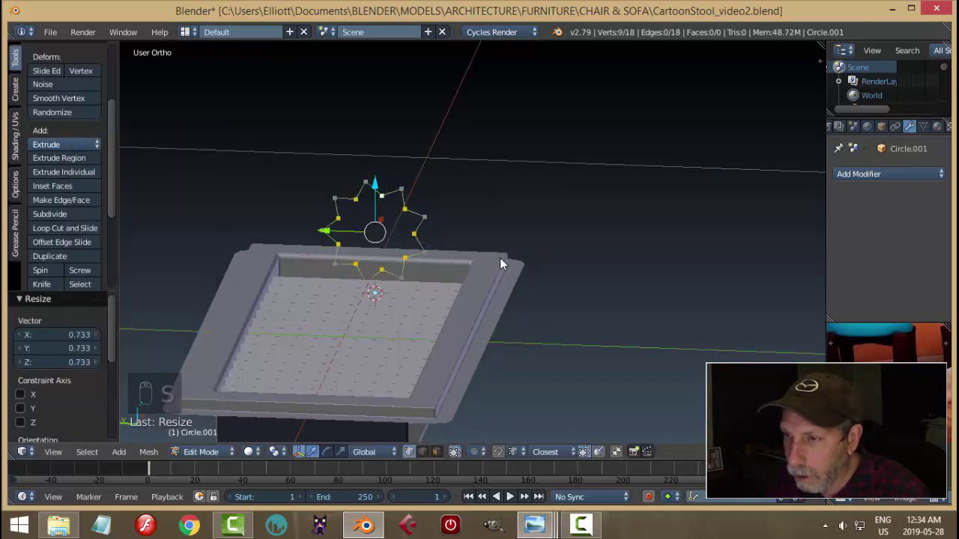
pyautogui.press('a')
pyautogui.moveTo(364, 167); pyautogui.dragTo(502, 278)
pyautogui.moveTo(503, 278); pyautogui.dragTo(413, 297)
pyautogui.middleClick(404, 319)
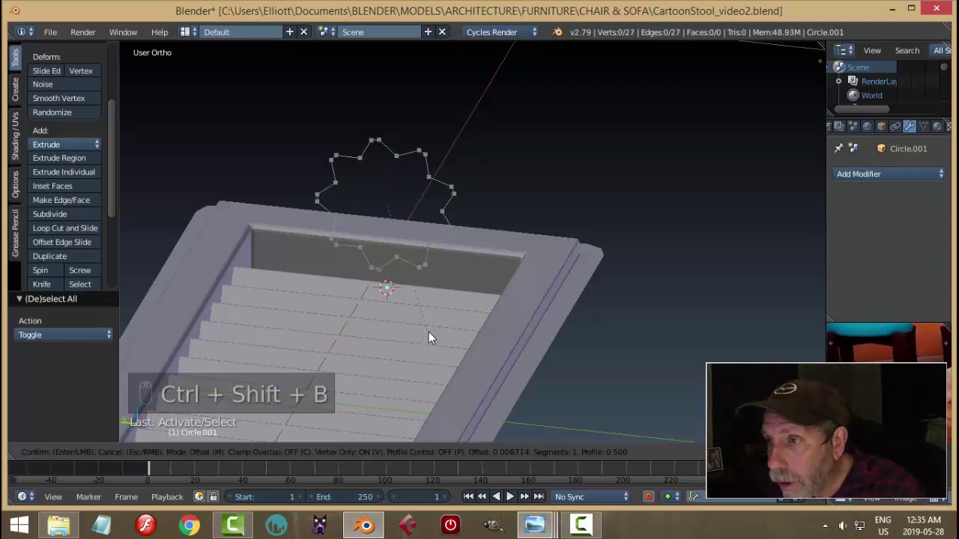
# Step: Extrude the star outline inward twice, scaling each ring toward the centre and rounding it with LoopTools Circle
pyautogui.press('a')
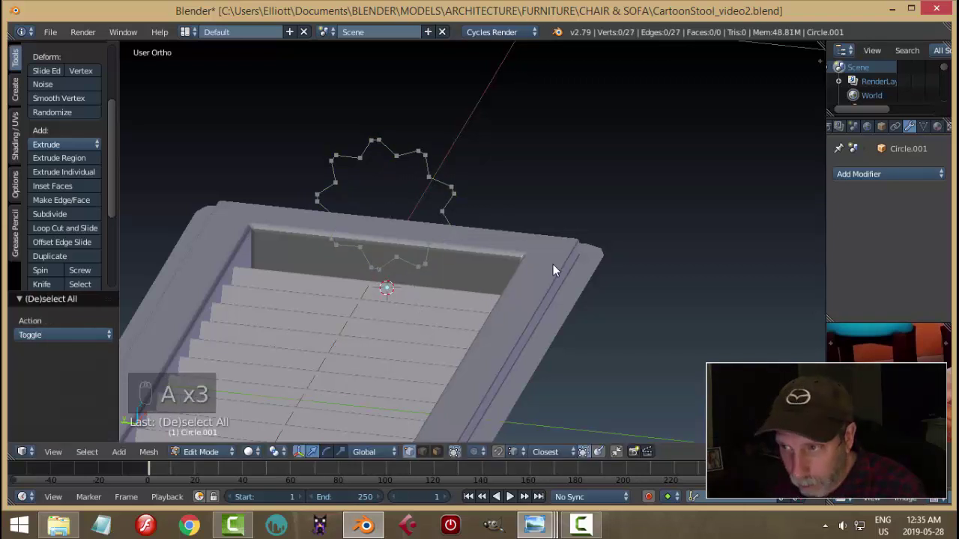
pyautogui.press('a')
pyautogui.press('e')
pyautogui.press('s')
pyautogui.press('w')
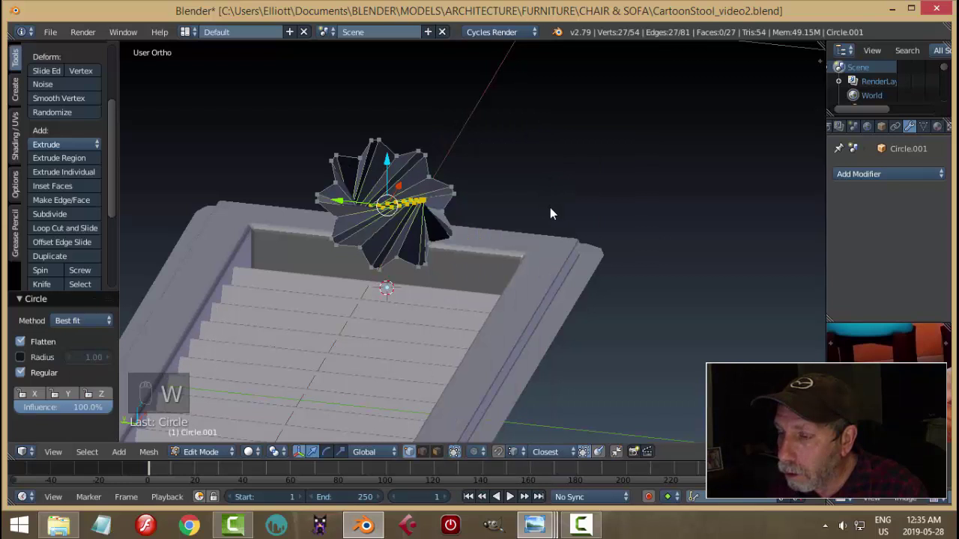
pyautogui.press('ctrl+z')
pyautogui.press('a')
pyautogui.press('a')
pyautogui.press('ctrl+n')
pyautogui.press('a')
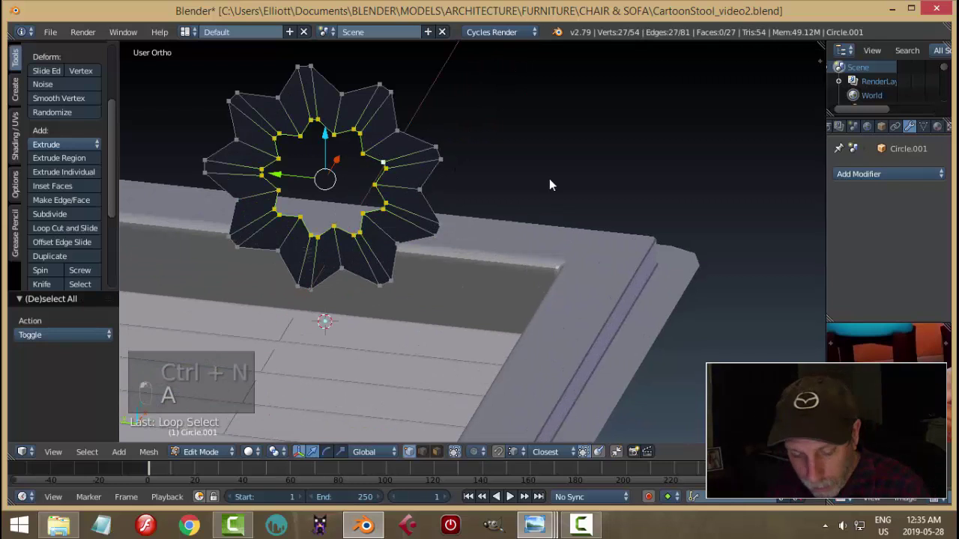
pyautogui.press('e')
pyautogui.press('s')
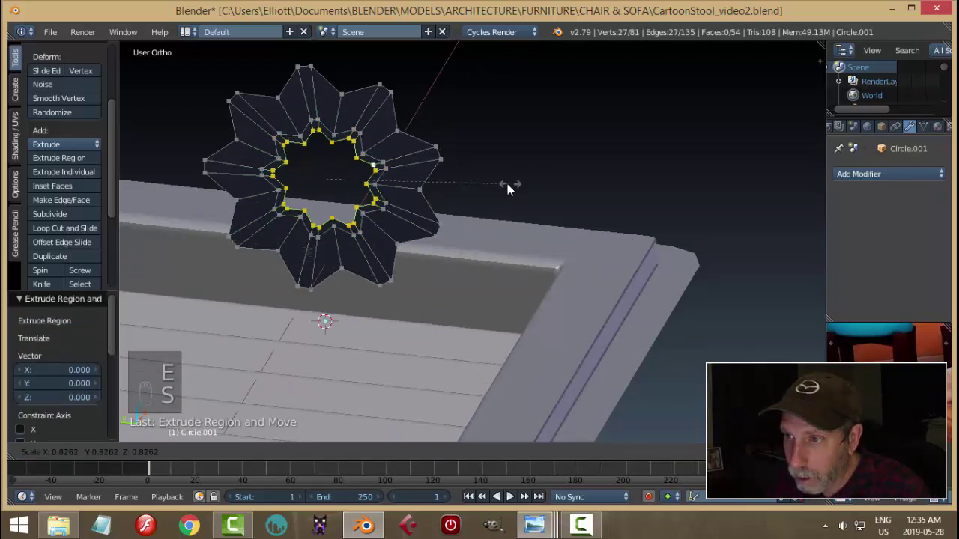
pyautogui.press('w')
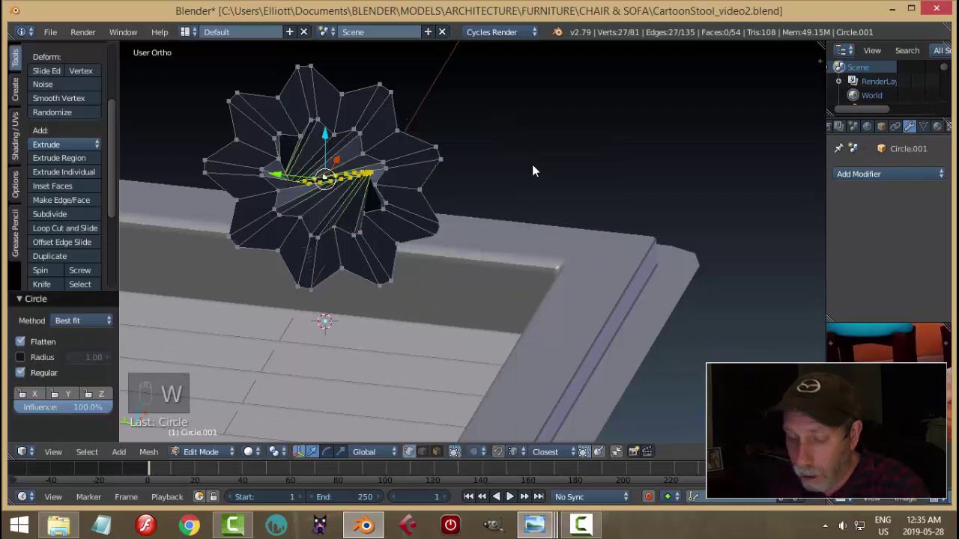
pyautogui.press('ctrl+z')
# Step: Remove doubles and merge the innermost ring into a centre point
pyautogui.press('a')
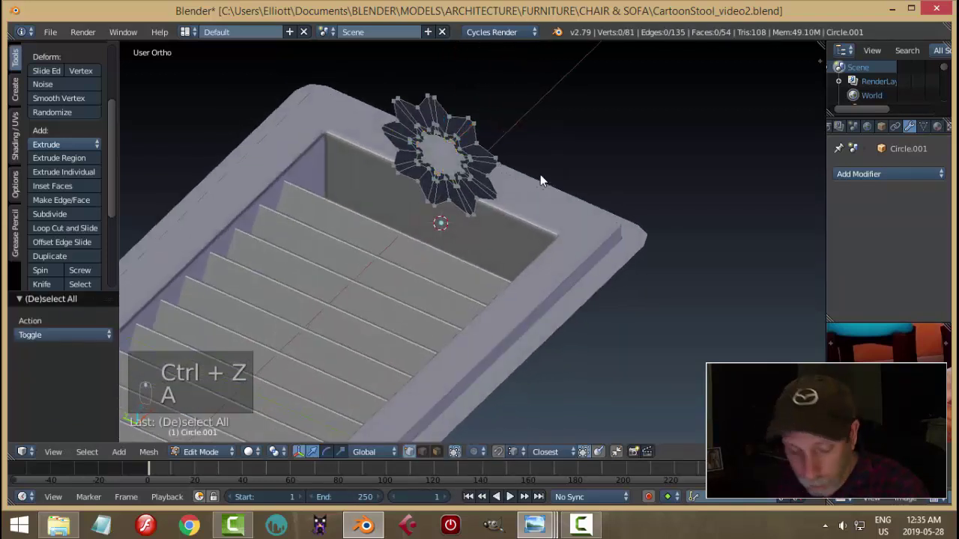
pyautogui.press('a')
pyautogui.press('w')
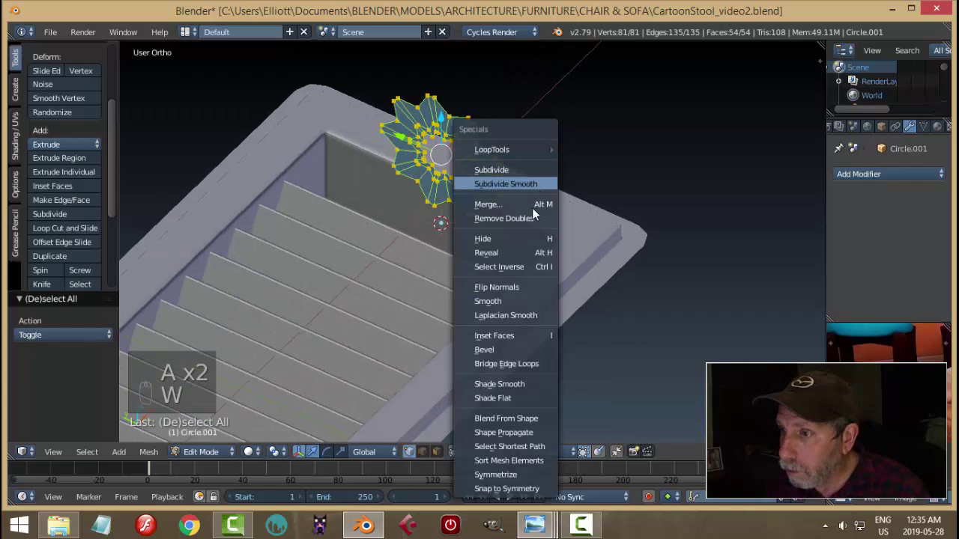
pyautogui.press('a')
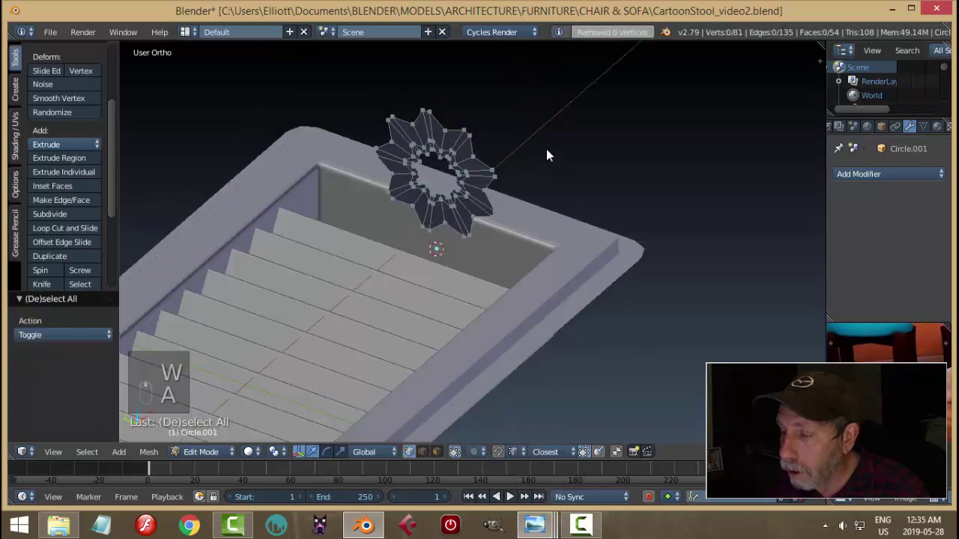
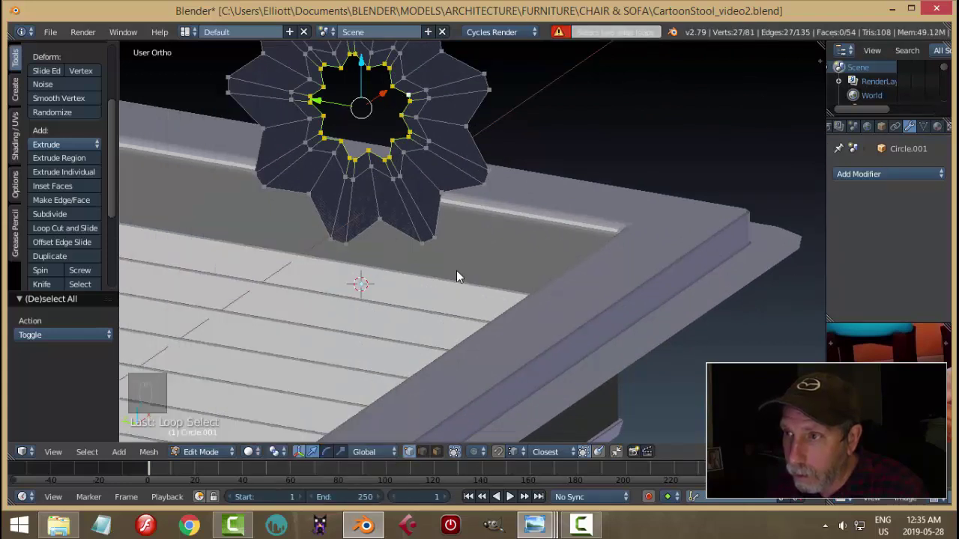
pyautogui.middleClick(543, 220)
pyautogui.moveTo(544, 264); pyautogui.dragTo(544, 274)
pyautogui.press('alt+m')
pyautogui.press('ctrl+z')
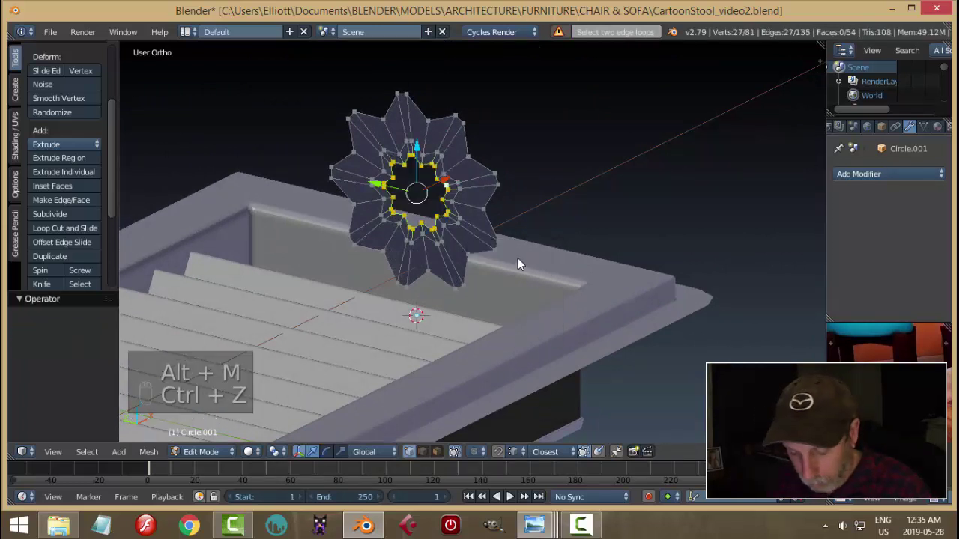
pyautogui.press('alt+m')
# Step: Extrude the wheel along X for thickness and add a Subdivision Surface modifier
pyautogui.press('a')
pyautogui.press('a')
pyautogui.press('e')
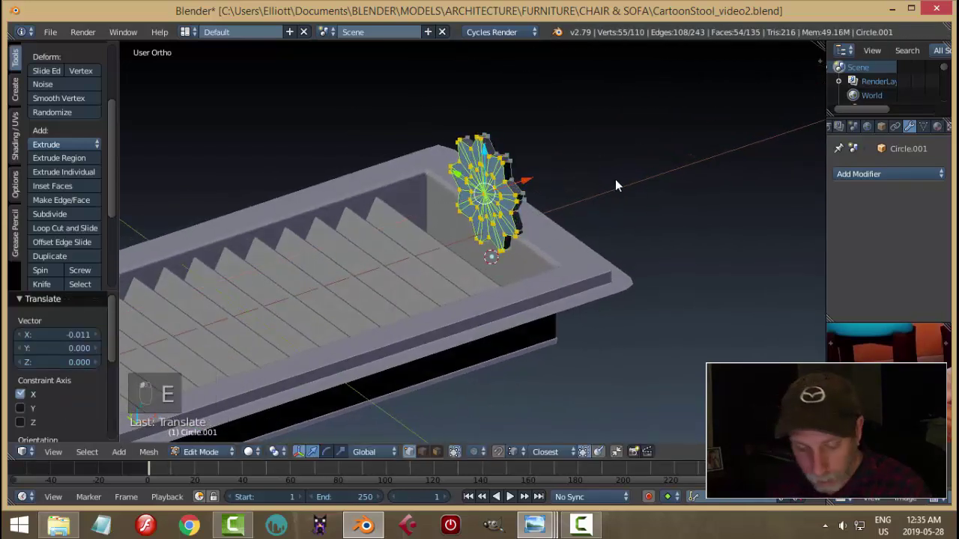
pyautogui.press('a')
pyautogui.press('a')
pyautogui.press('ctrl+n')
pyautogui.press('Tab')
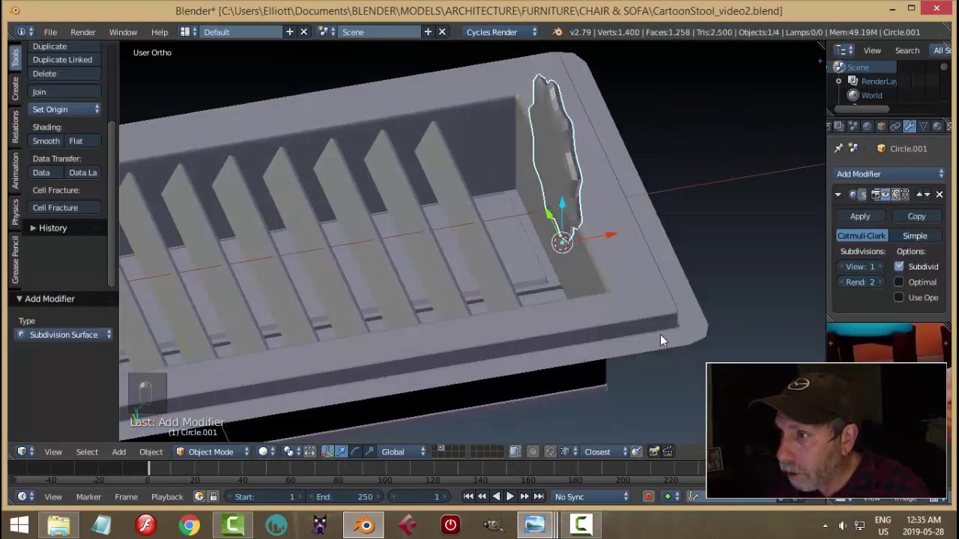
# Step: Adjust the knob's geometry in Edit Mode with added loop cuts around its edge
pyautogui.middleClick(851, 311)
pyautogui.click(884, 273)
pyautogui.moveTo(631, 292); pyautogui.dragTo(710, 263)
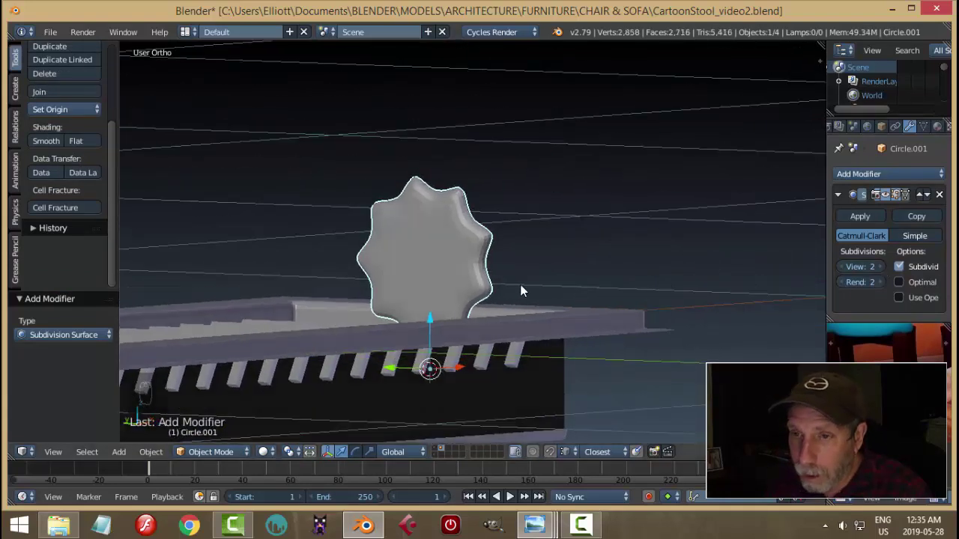
pyautogui.click(56, 146)
pyautogui.middleClick(534, 258)
pyautogui.press('Tab')
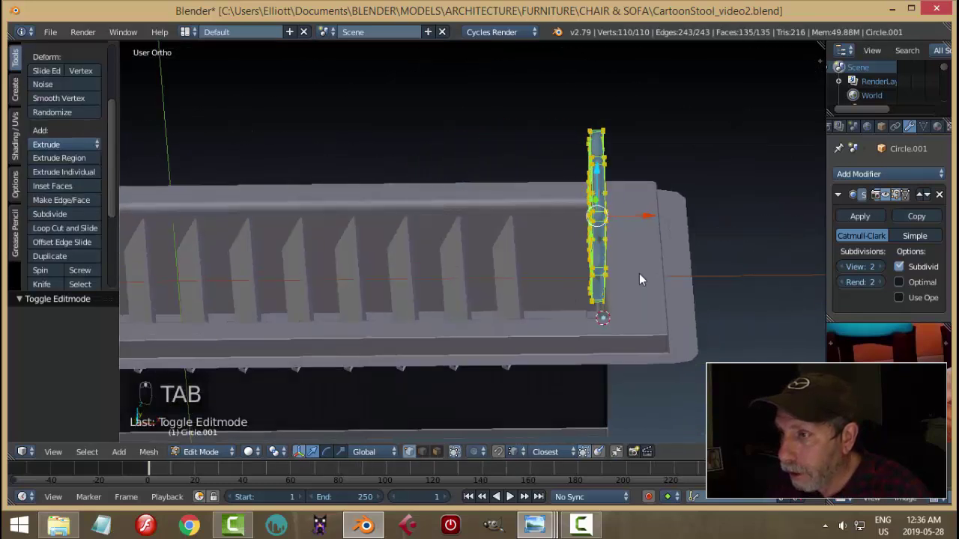
pyautogui.press('ctrl+r')
pyautogui.press('ctrl+r')
pyautogui.press('a')
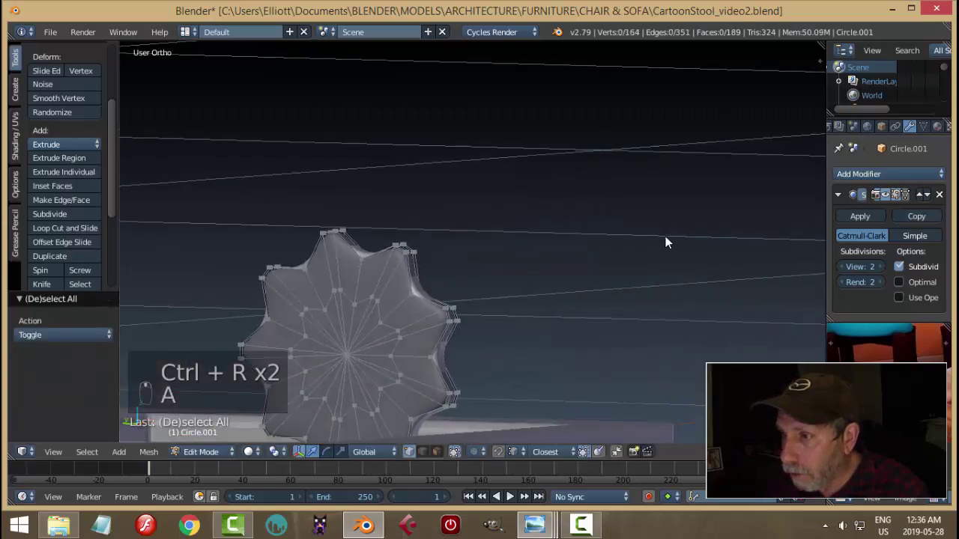
pyautogui.middleClick(558, 313)
# Step: Lower the knob along Z into the vent end and stretch it along X to fit
pyautogui.press('Tab')
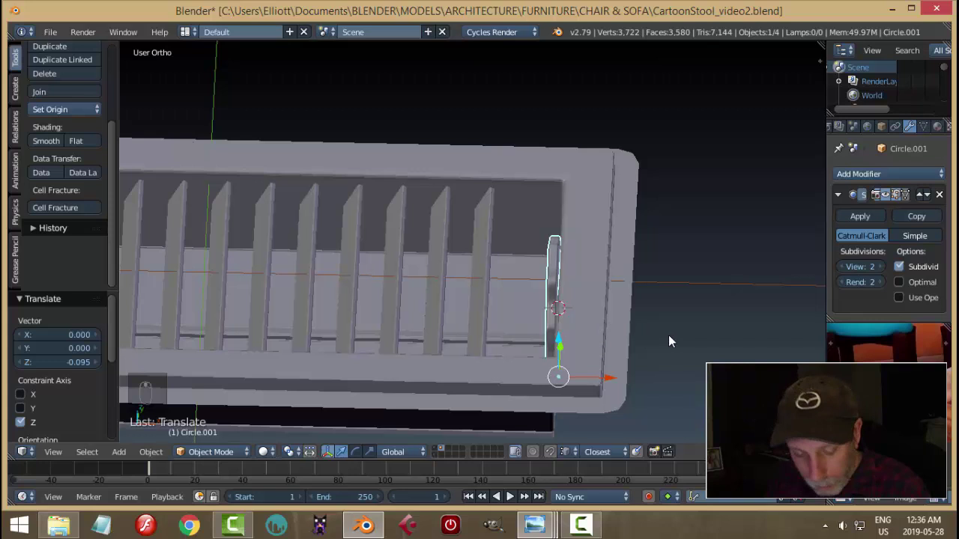
pyautogui.press('s')
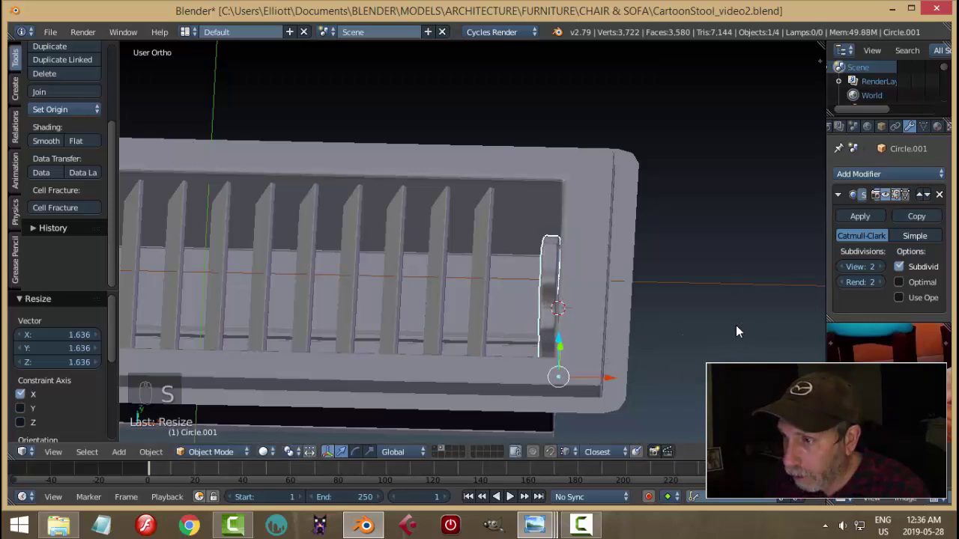
pyautogui.press('a')
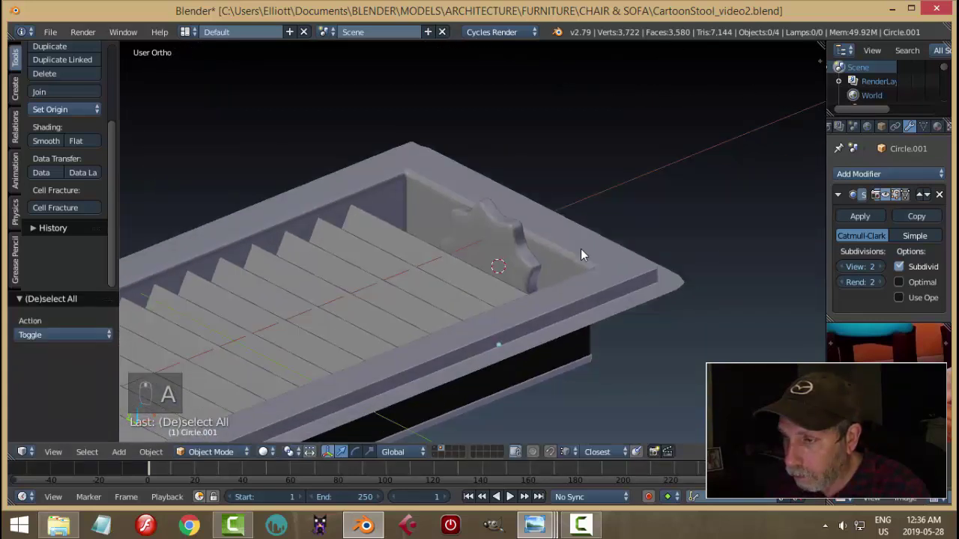
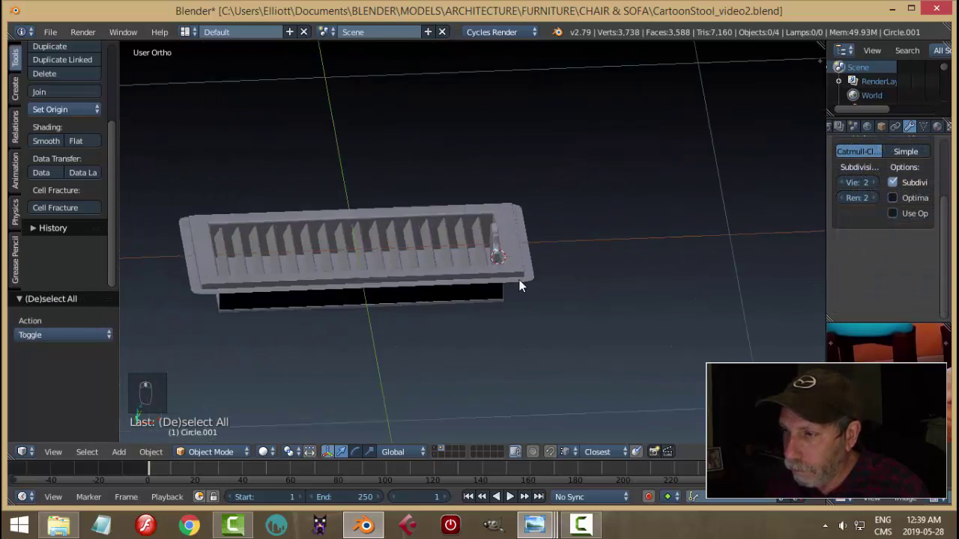
# Step: Select all four vent parts, group them with Ctrl+G and save the file
pyautogui.moveTo(579, 325); pyautogui.dragTo(479, 159)
pyautogui.rightClick(478, 159)
pyautogui.middleClick(419, 180)
pyautogui.moveTo(543, 347); pyautogui.dragTo(461, 336)
pyautogui.moveTo(461, 335); pyautogui.dragTo(583, 368)
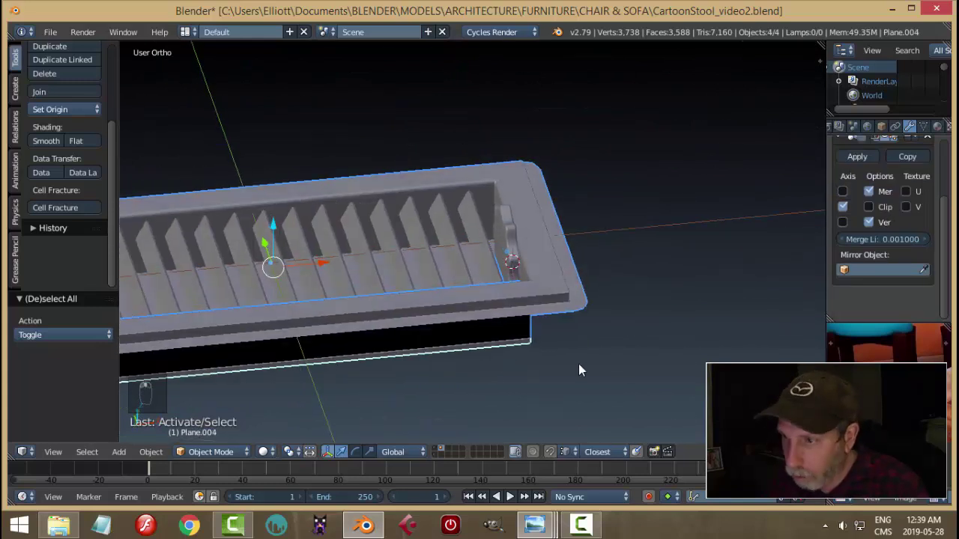
pyautogui.press('ctrl+g')
pyautogui.moveTo(399, 218); pyautogui.dragTo(536, 261)
pyautogui.press('ctrl+z')
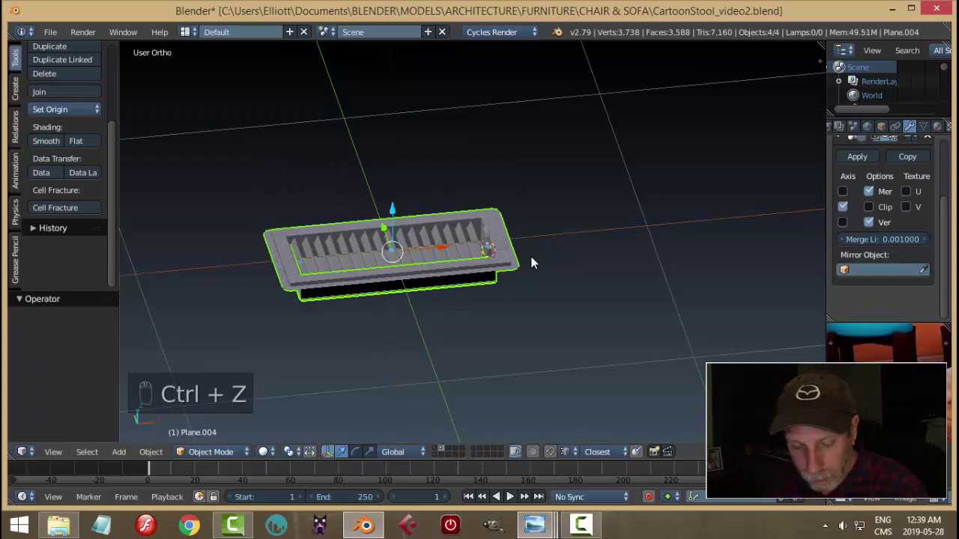
pyautogui.press('ctrl+s')
pyautogui.press('a')
# Step: Select the whole vent group and move it onto the room scene's layer (M)
pyautogui.moveTo(538, 284); pyautogui.dragTo(458, 263)
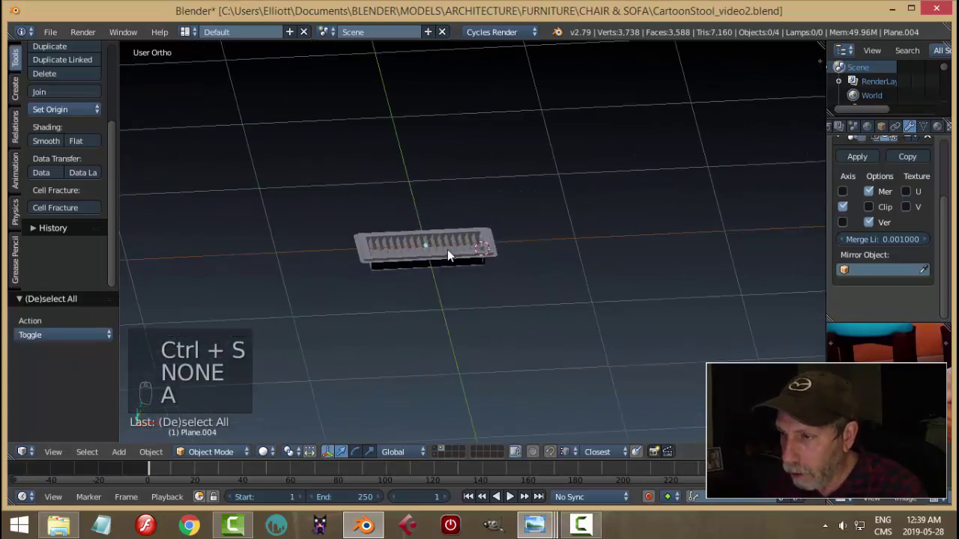
pyautogui.moveTo(450, 254); pyautogui.dragTo(540, 256)
pyautogui.press('shift+g')
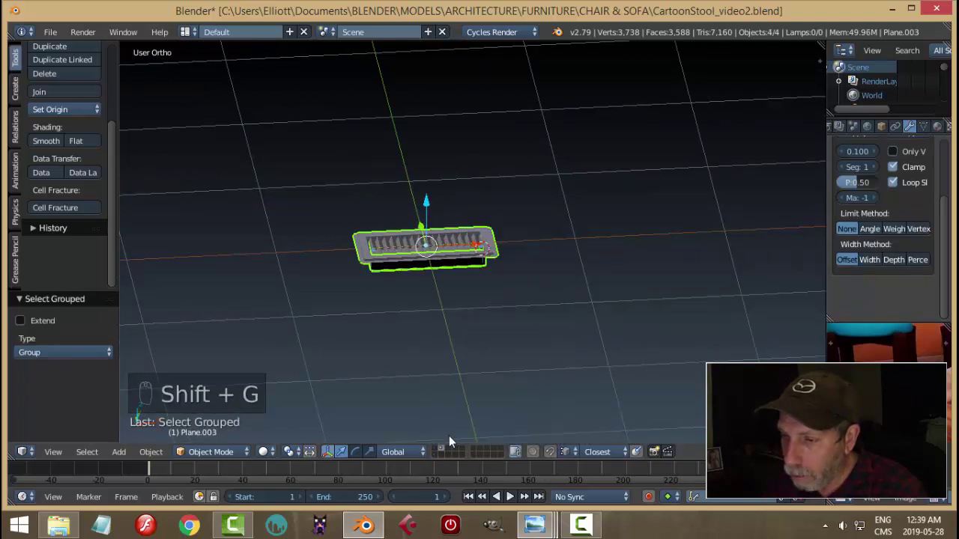
pyautogui.press('m')
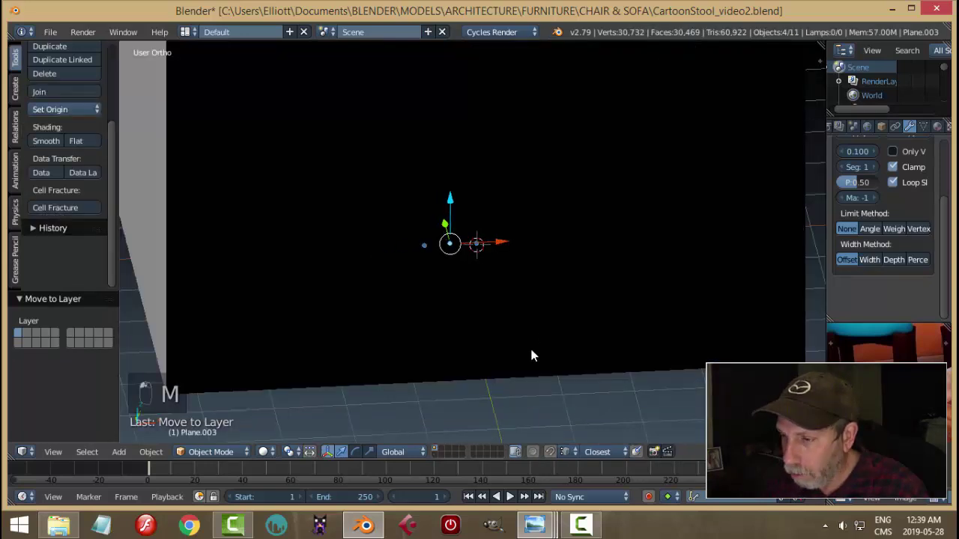
# Step: Move the vent across the floor toward the room corner from top view
pyautogui.middleClick(419, 317)
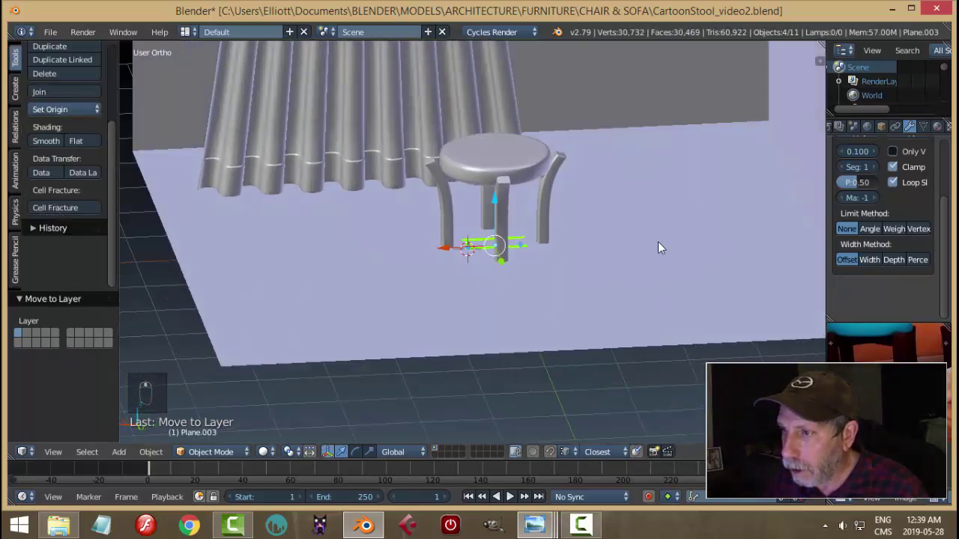
pyautogui.moveTo(592, 291); pyautogui.dragTo(381, 281)
pyautogui.moveTo(380, 275); pyautogui.dragTo(388, 255)
pyautogui.press('KP_7')
pyautogui.press('g')
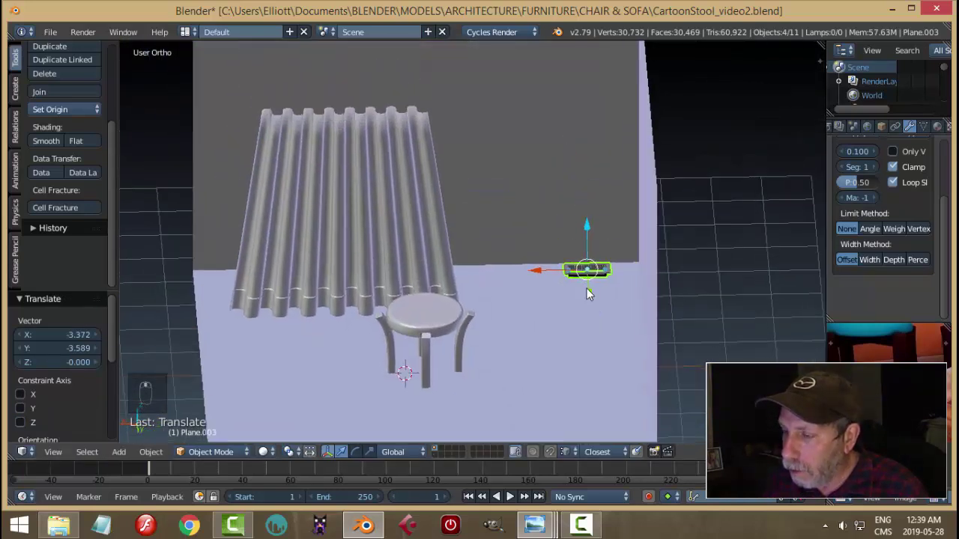
pyautogui.middleClick(637, 295)
pyautogui.middleClick(486, 211)
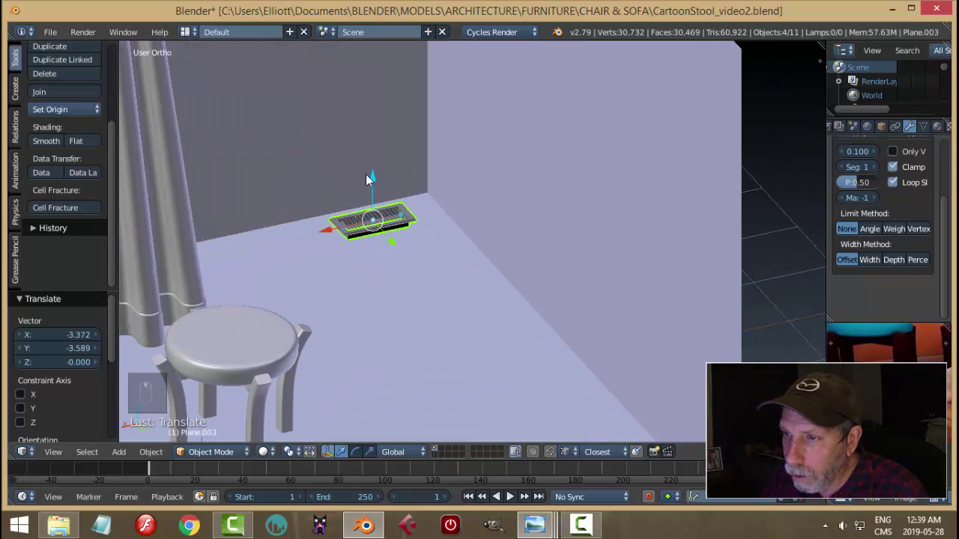
pyautogui.moveTo(485, 267); pyautogui.dragTo(377, 319)
pyautogui.moveTo(357, 337); pyautogui.dragTo(349, 232)
pyautogui.middleClick(353, 231)
pyautogui.middleClick(393, 241)
pyautogui.middleClick(421, 254)
# Step: Reselect the whole vent group and slide it along Y beside the wall
pyautogui.rightClick(340, 212)
pyautogui.moveTo(464, 262); pyautogui.dragTo(563, 288)
pyautogui.middleClick(563, 289)
pyautogui.moveTo(578, 297); pyautogui.dragTo(607, 308)
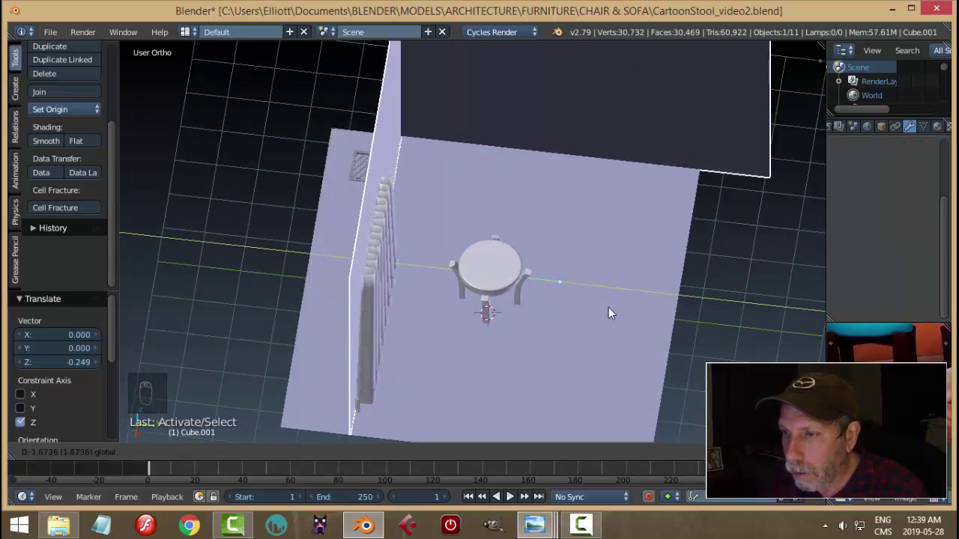
pyautogui.click(642, 244)
pyautogui.press('ctrl+z')
pyautogui.moveTo(551, 203); pyautogui.dragTo(611, 298)
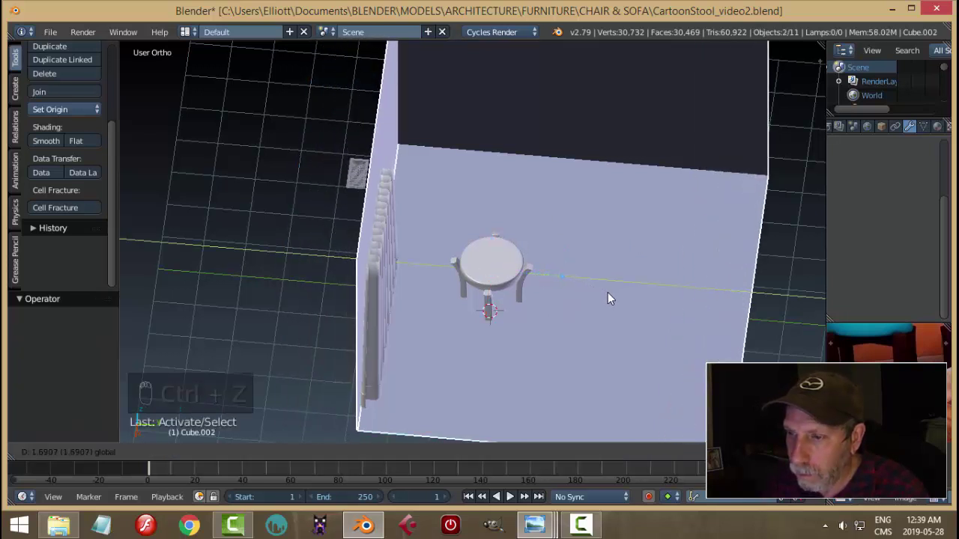
pyautogui.moveTo(355, 167); pyautogui.dragTo(454, 174)
pyautogui.press('shift+g')
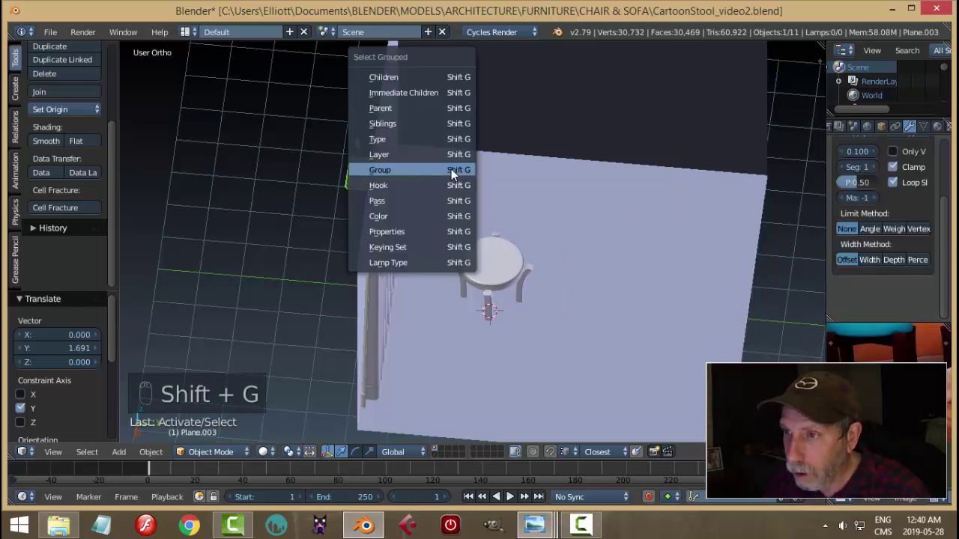
pyautogui.moveTo(430, 185); pyautogui.dragTo(474, 199)
# Step: Look through the scene camera and show the rendered preview with the vent near the stool
pyautogui.press('KP_0')
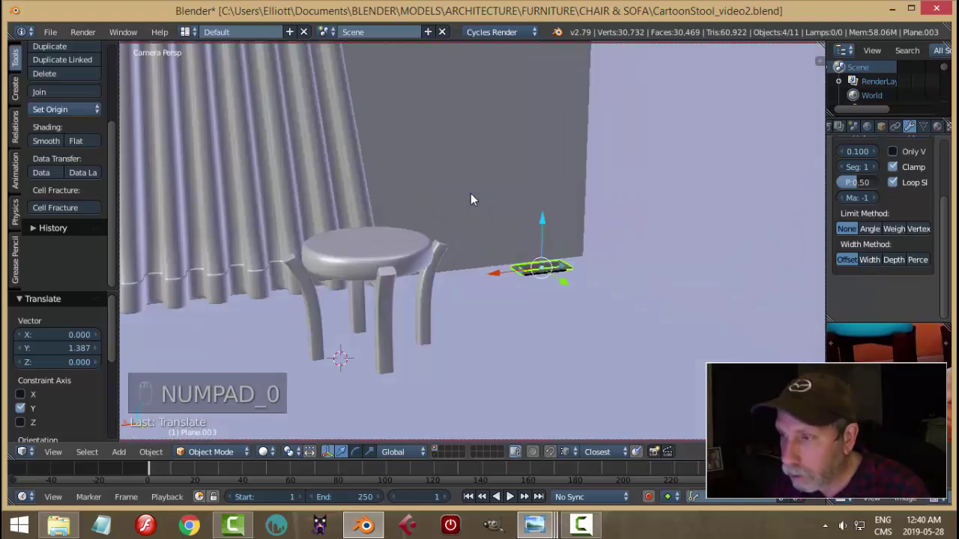
pyautogui.press('shift+z')
# Step: Back in solid view outside the camera, scale the floor vent up slightly
pyautogui.moveTo(448, 456); pyautogui.dragTo(533, 383)
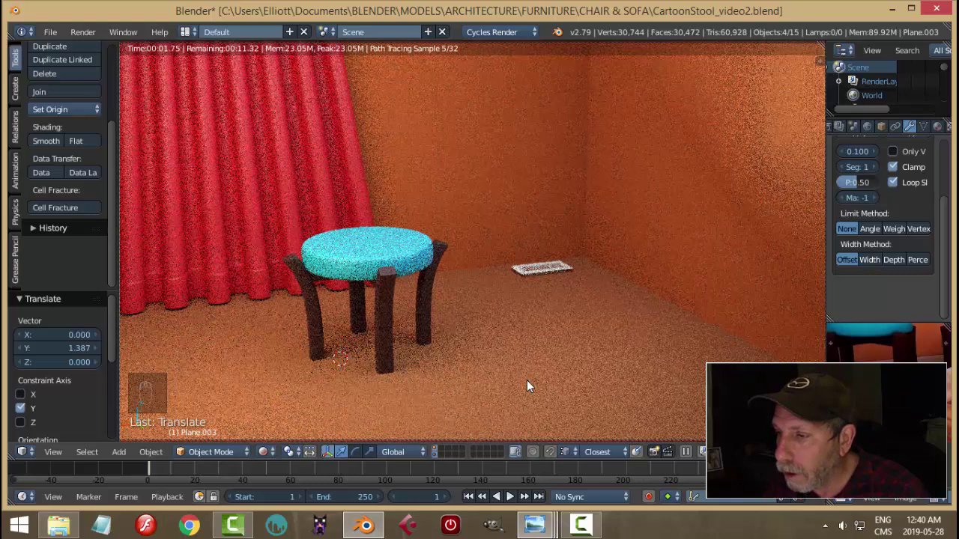
pyautogui.press('shift+z')
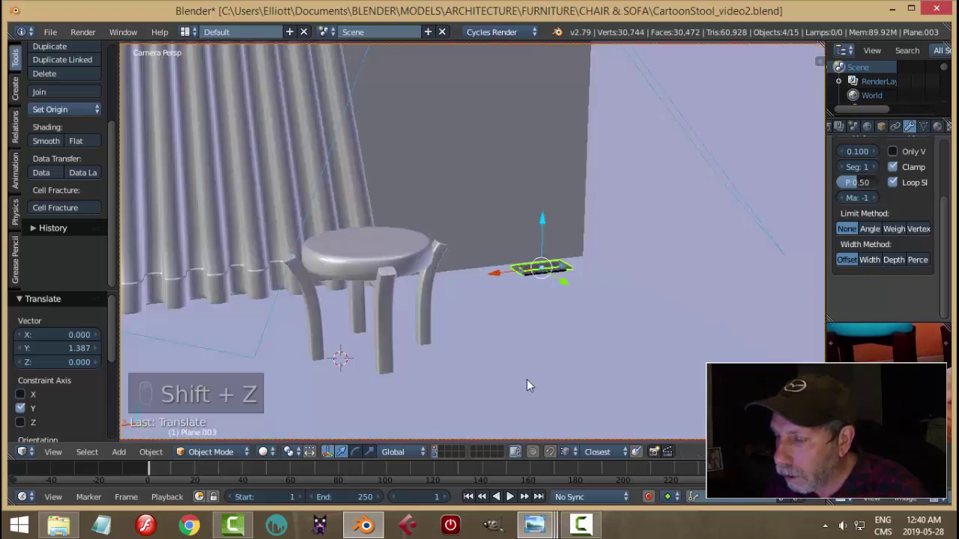
pyautogui.press('KP_0')
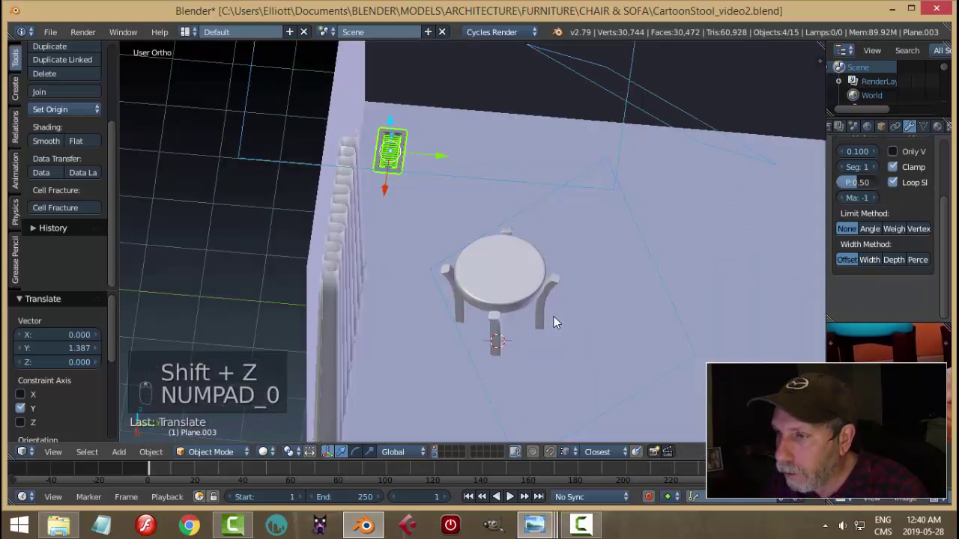
pyautogui.press('s')
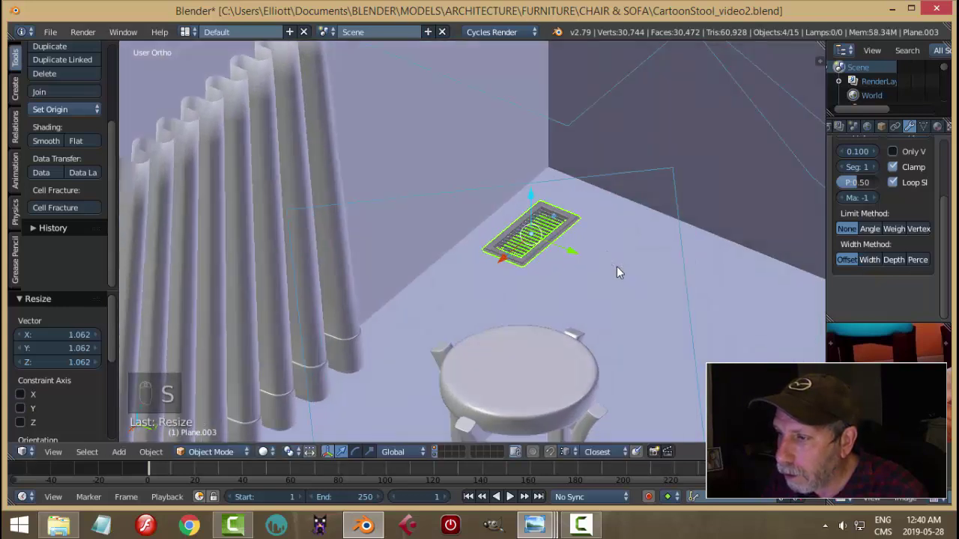
# Step: Inspect the vent on the floor from around it and hide the objects in the way
pyautogui.moveTo(698, 299); pyautogui.dragTo(586, 283)
pyautogui.moveTo(549, 278); pyautogui.dragTo(516, 254)
pyautogui.moveTo(515, 254); pyautogui.dragTo(516, 259)
pyautogui.press('a')
pyautogui.middleClick(548, 267)
pyautogui.middleClick(612, 319)
pyautogui.moveTo(568, 278); pyautogui.dragTo(642, 153)
pyautogui.press('h')
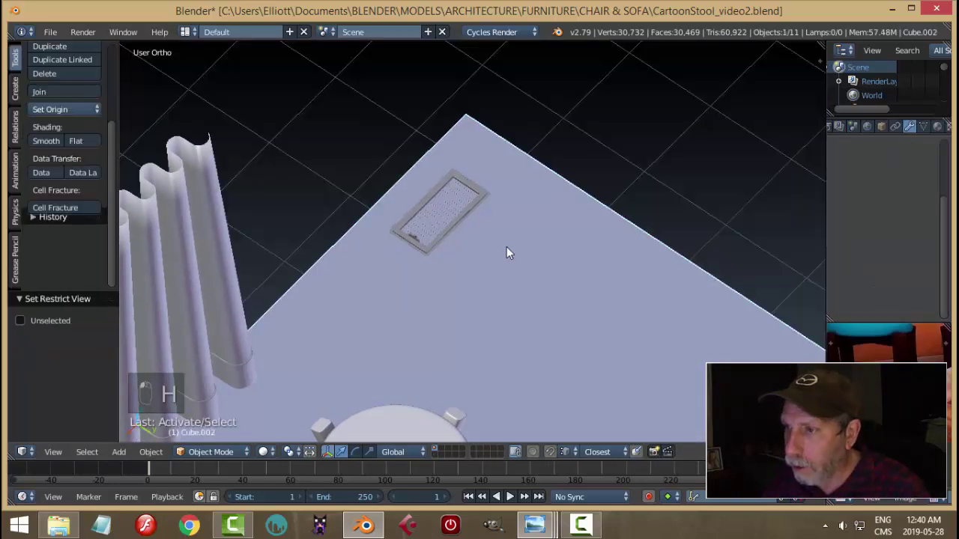
# Step: Edit the floor from top view and slide loop cuts to each edge of the vent's outline
pyautogui.middleClick(603, 254)
pyautogui.middleClick(591, 260)
pyautogui.press('Tab')
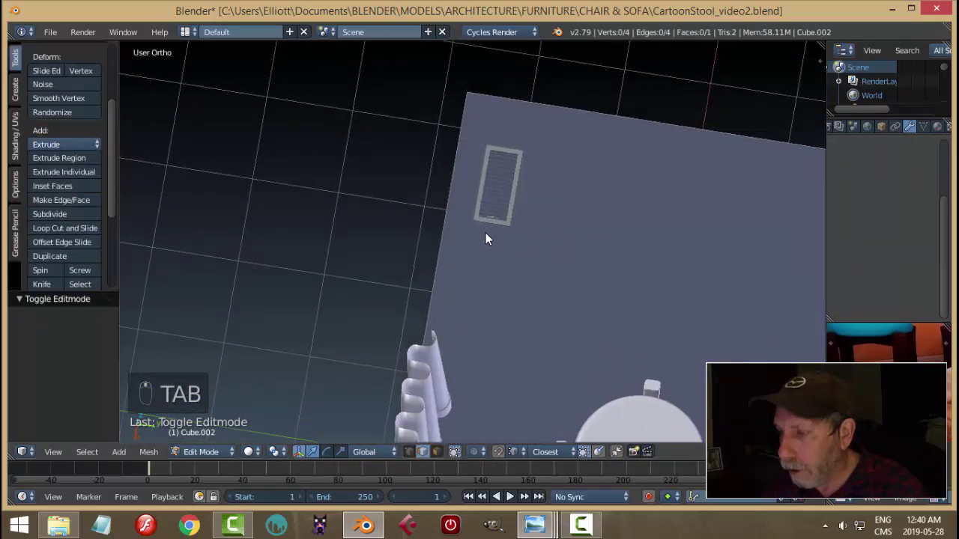
pyautogui.press('KP_7')
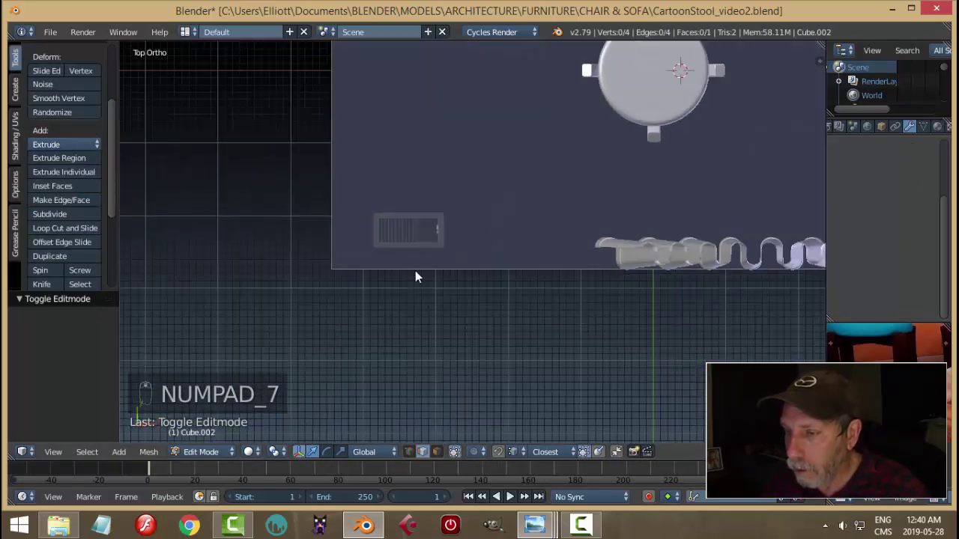
pyautogui.press('ctrl+r')
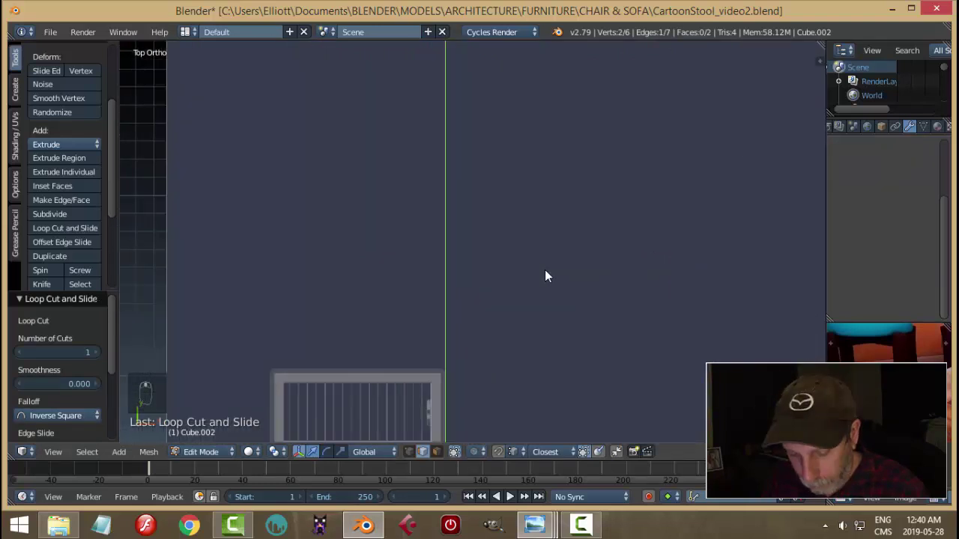
pyautogui.press('g')
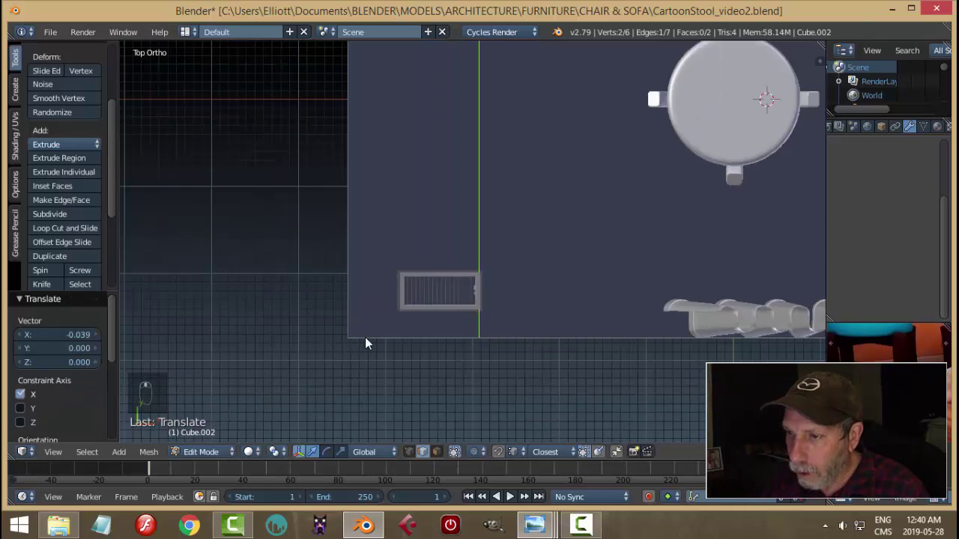
pyautogui.press('ctrl+r')
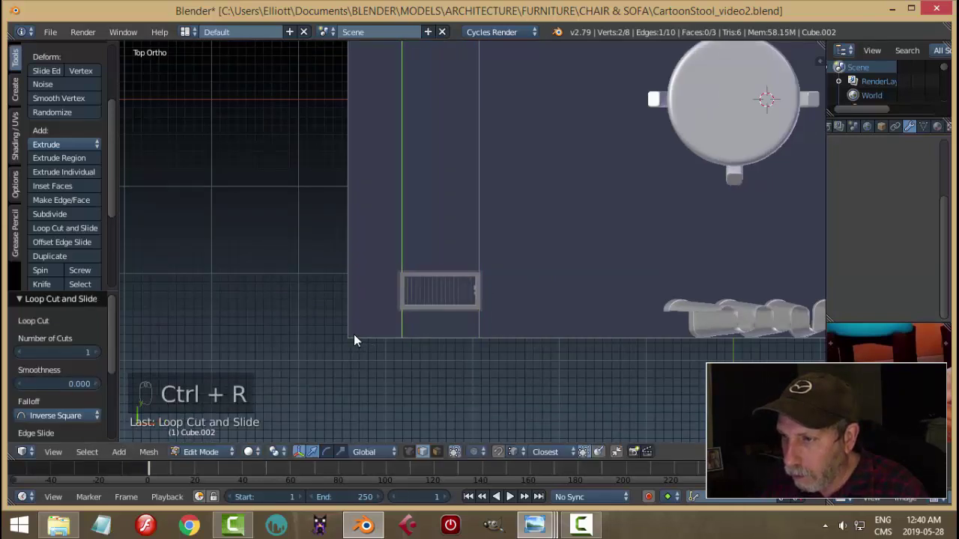
pyautogui.press('ctrl+r')
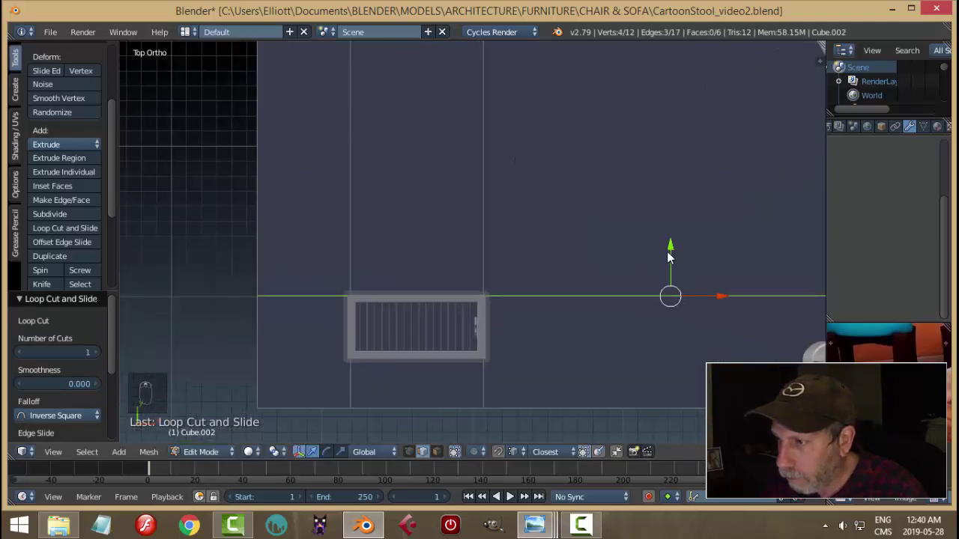
pyautogui.press('ctrl+r')
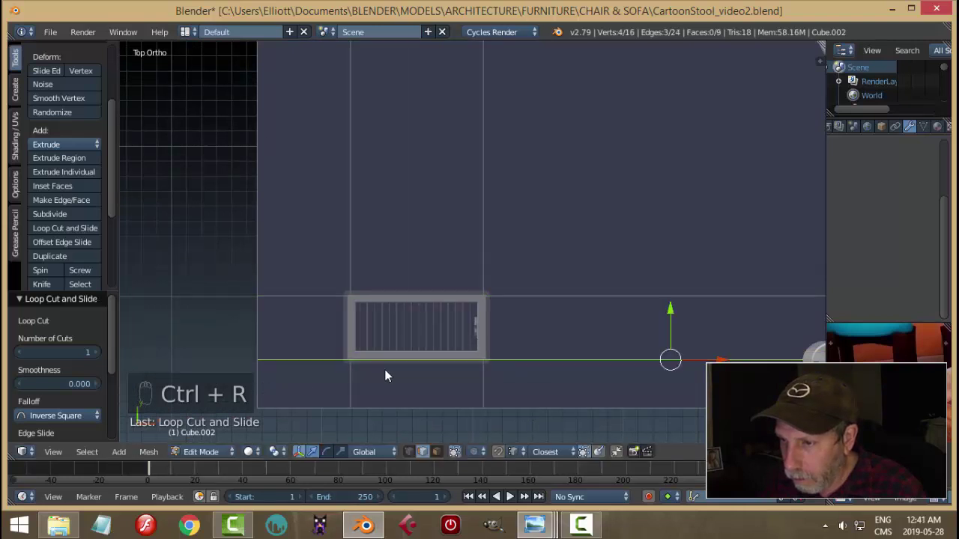
# Step: Delete the floor face beneath the vent and leave the mesh with nothing selected
pyautogui.press('a')
pyautogui.press('ctrl+Tab')
pyautogui.moveTo(424, 326); pyautogui.dragTo(440, 328)
pyautogui.press('ctrl+Tab')
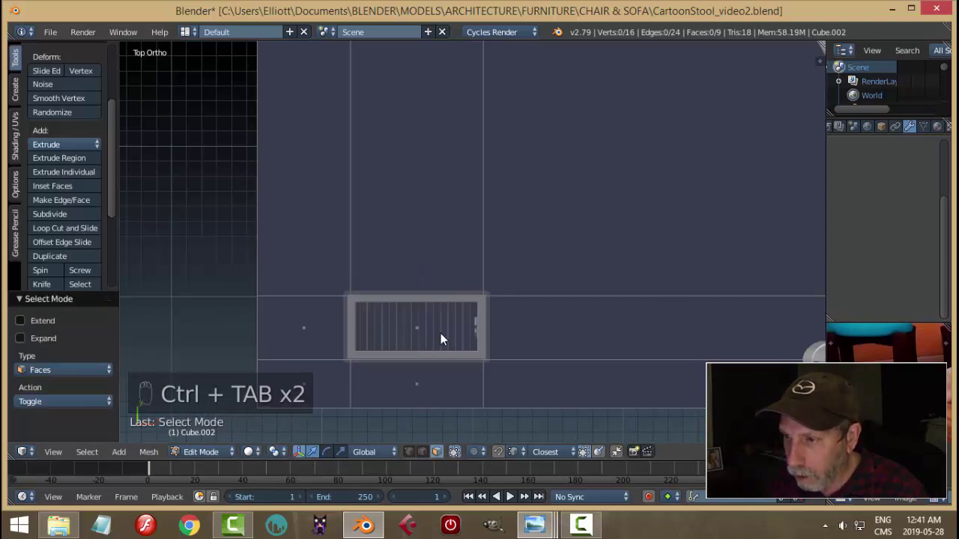
pyautogui.moveTo(444, 339); pyautogui.dragTo(520, 354)
pyautogui.press('x')
pyautogui.press('ctrl+Tab')
pyautogui.press('z')
pyautogui.press('Tab')
pyautogui.press('a')
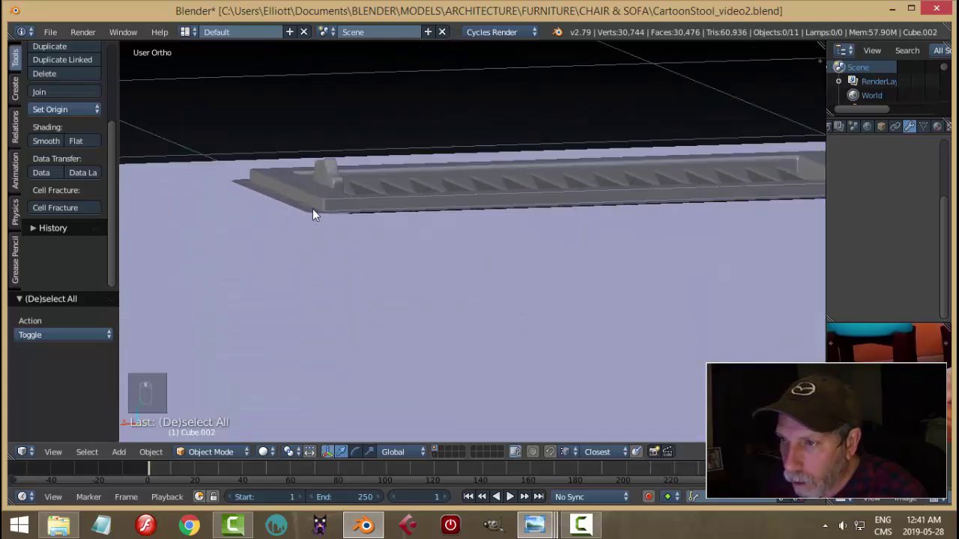
# Step: Lower the vent's geometry about -0.019 on Z into the floor and reselect its group
pyautogui.press('Tab')
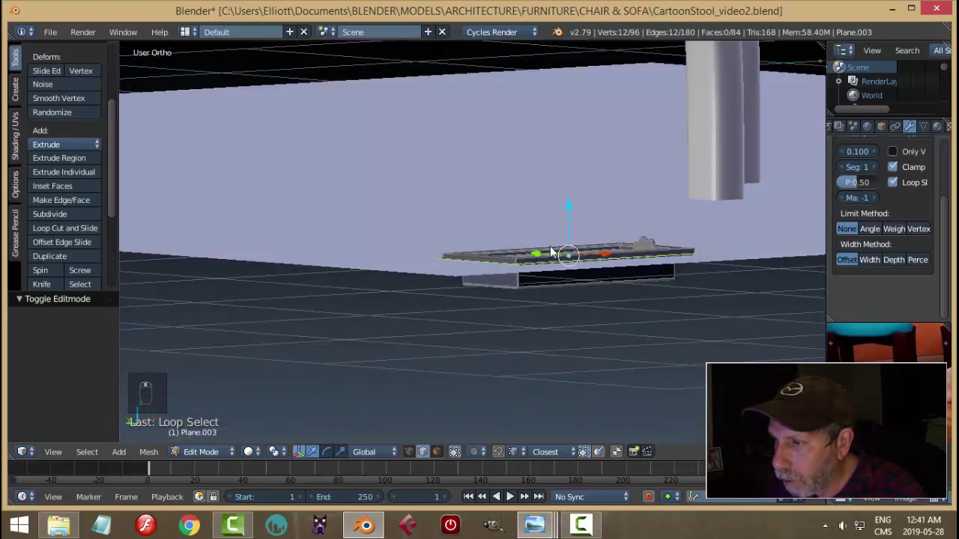
pyautogui.press('e')
pyautogui.moveTo(578, 213); pyautogui.dragTo(611, 226)
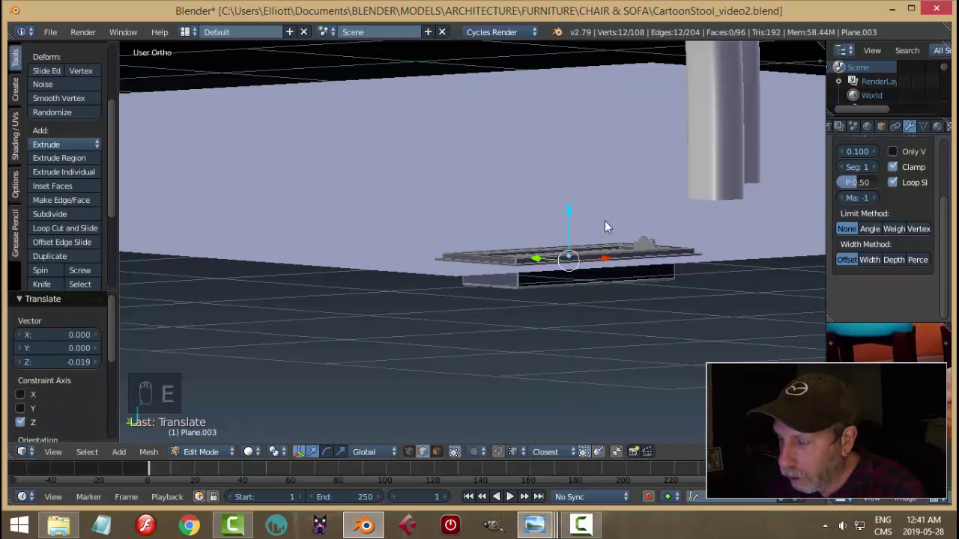
pyautogui.press('Tab')
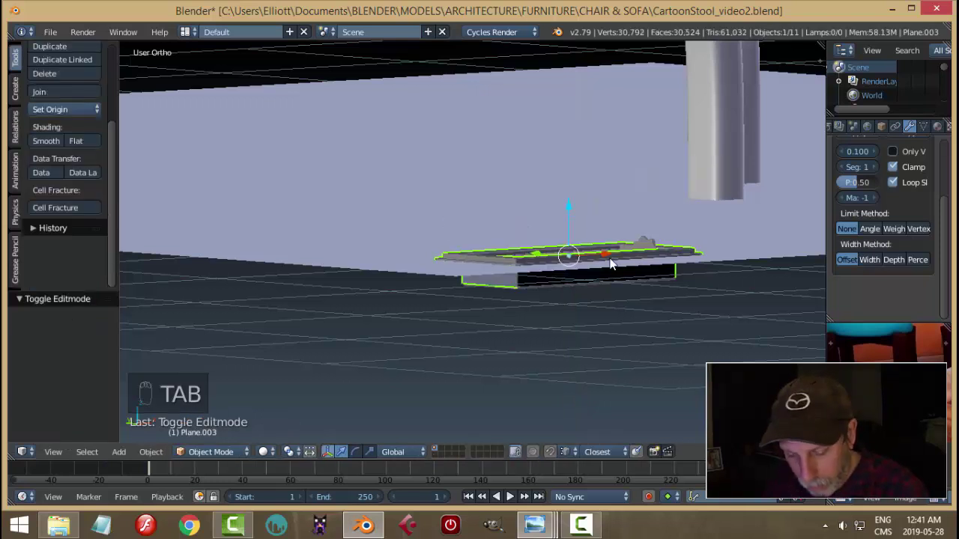
pyautogui.press('shift+g')
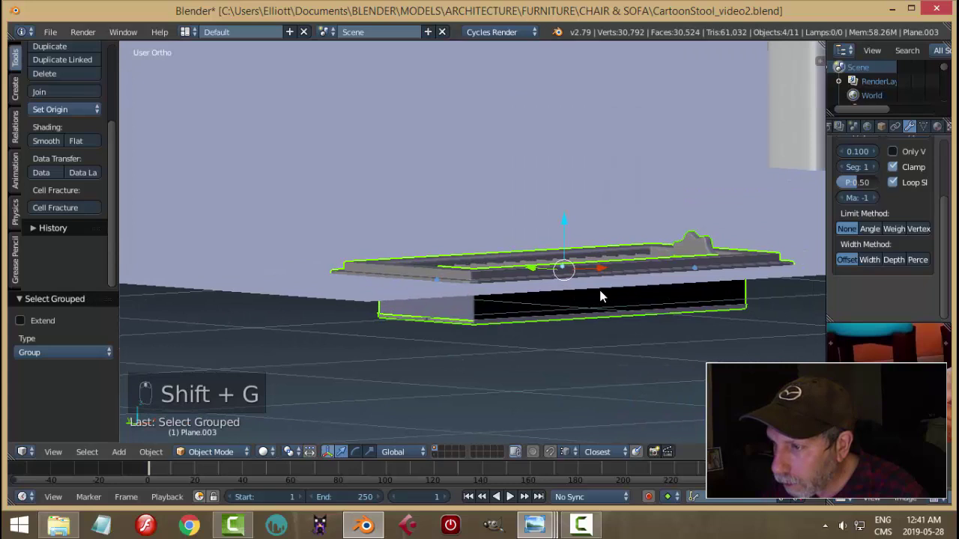
# Step: Unhide the room objects and check the sunken vent in a rendered preview of the corner
pyautogui.moveTo(612, 242); pyautogui.dragTo(611, 239)
pyautogui.press('a')
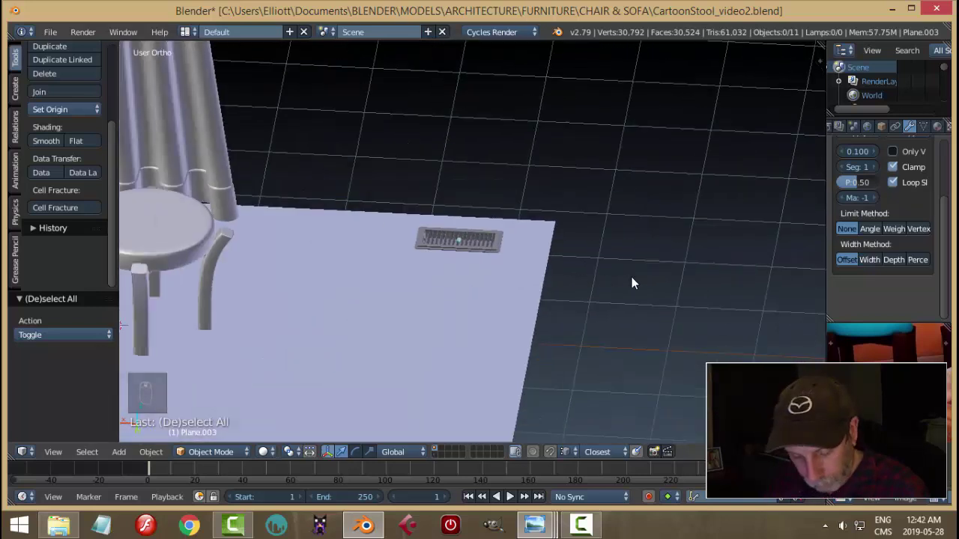
pyautogui.press('alt+h')
pyautogui.press('a')
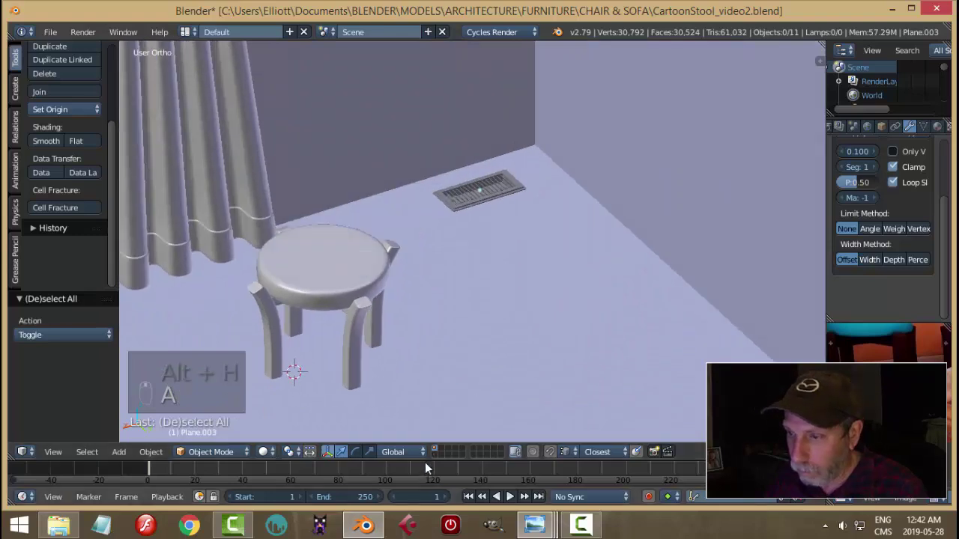
pyautogui.moveTo(437, 462); pyautogui.dragTo(555, 364)
pyautogui.press('shift+z')
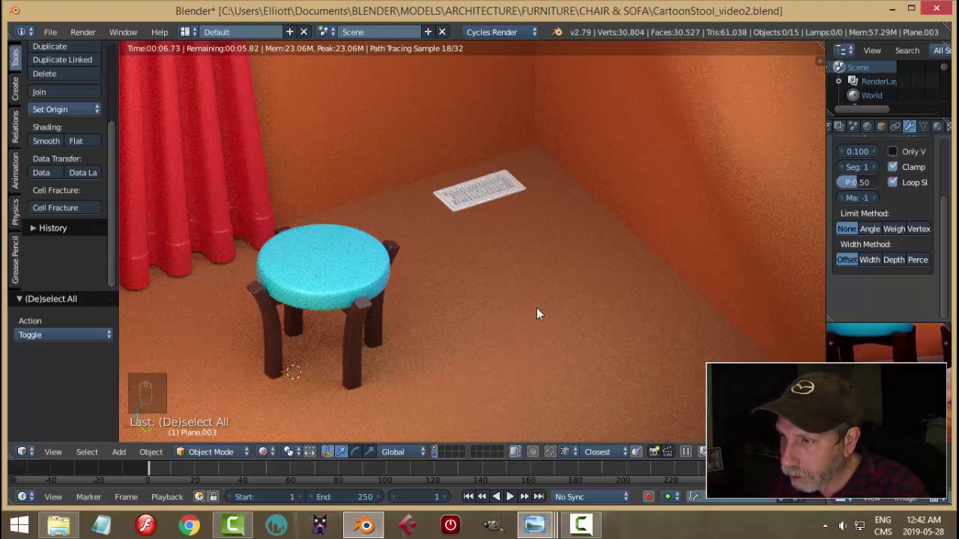
# Step: Lower the grille part Circle.001 by the same -0.019 on Z and save the file
pyautogui.middleClick(539, 308)
pyautogui.middleClick(545, 311)
pyautogui.press('shift+z')
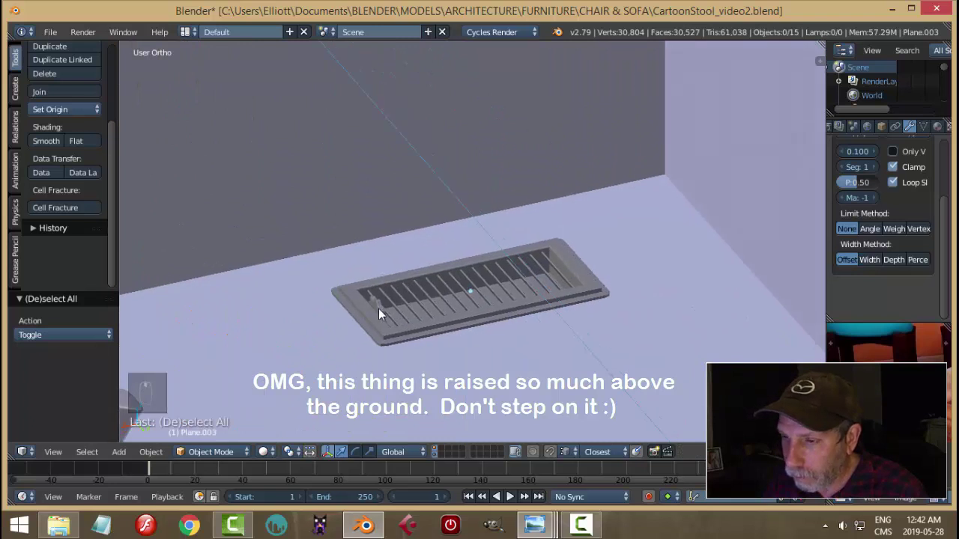
pyautogui.rightClick(385, 310)
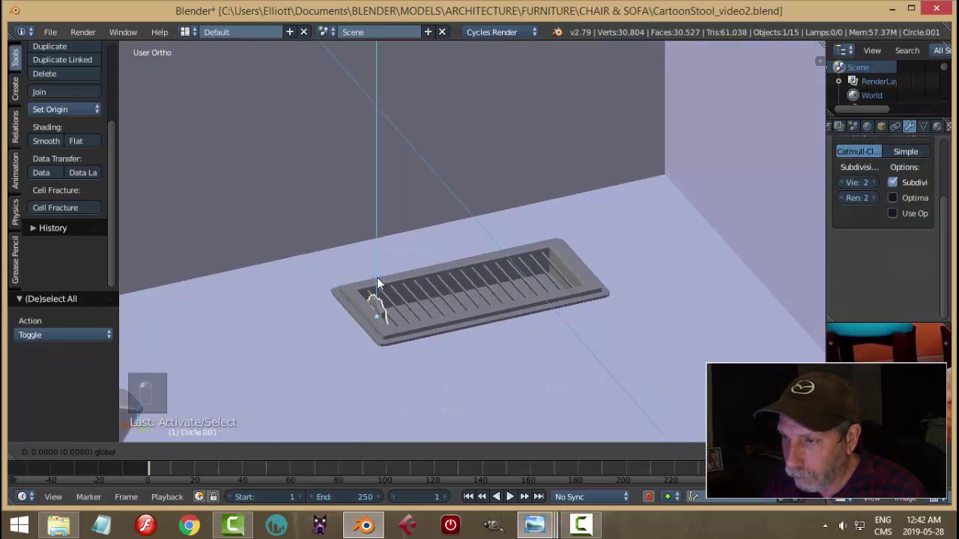
pyautogui.moveTo(439, 303); pyautogui.dragTo(541, 343)
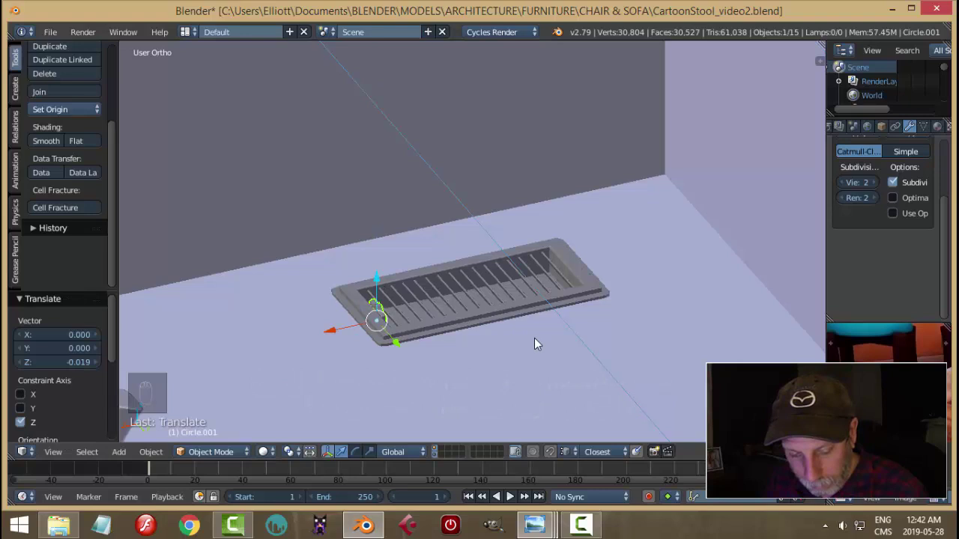
pyautogui.press('ctrl+s')
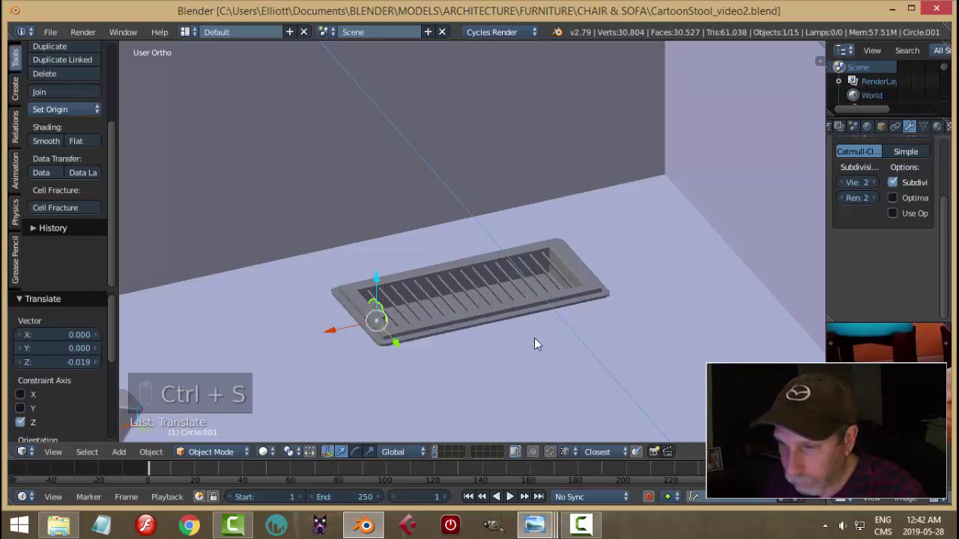
# Step: Check the lowered vent rendered, return to solid shading and frame it through the camera
pyautogui.press('a')
pyautogui.press('shift+z')
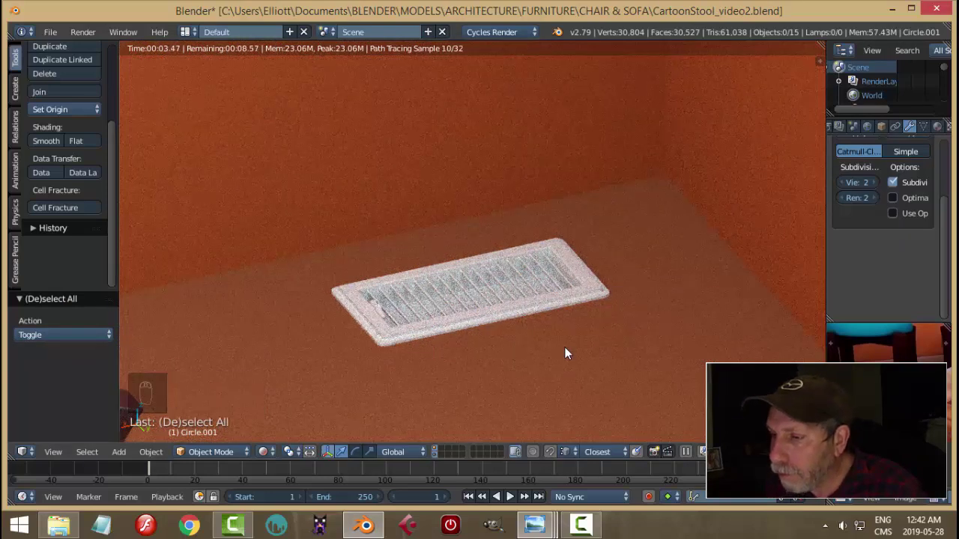
pyautogui.press('shift+z')
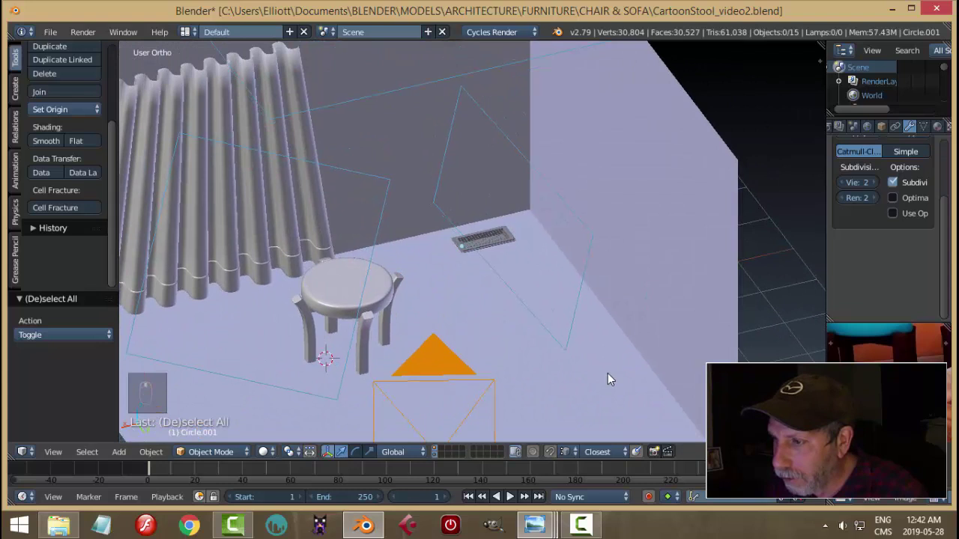
pyautogui.press('KP_0')
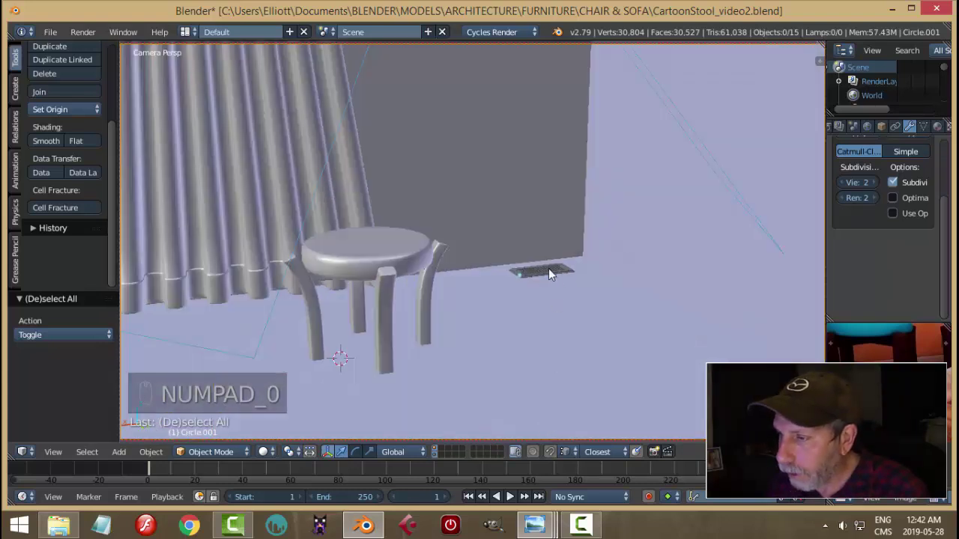
# Step: Give the vent a new Principled material with Metallic 0.2 and Roughness 0.3, preview it and save
pyautogui.moveTo(928, 140); pyautogui.dragTo(926, 309)
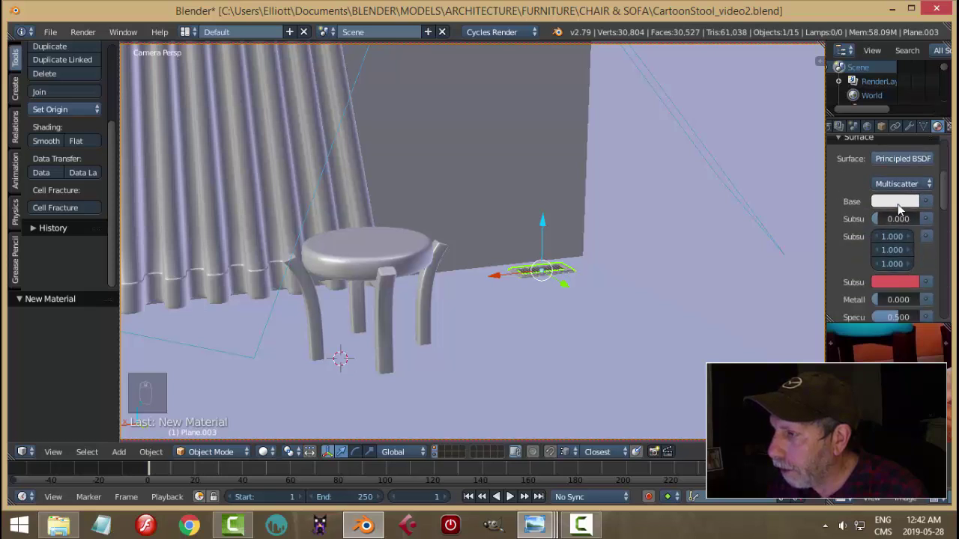
pyautogui.moveTo(902, 209); pyautogui.dragTo(903, 296)
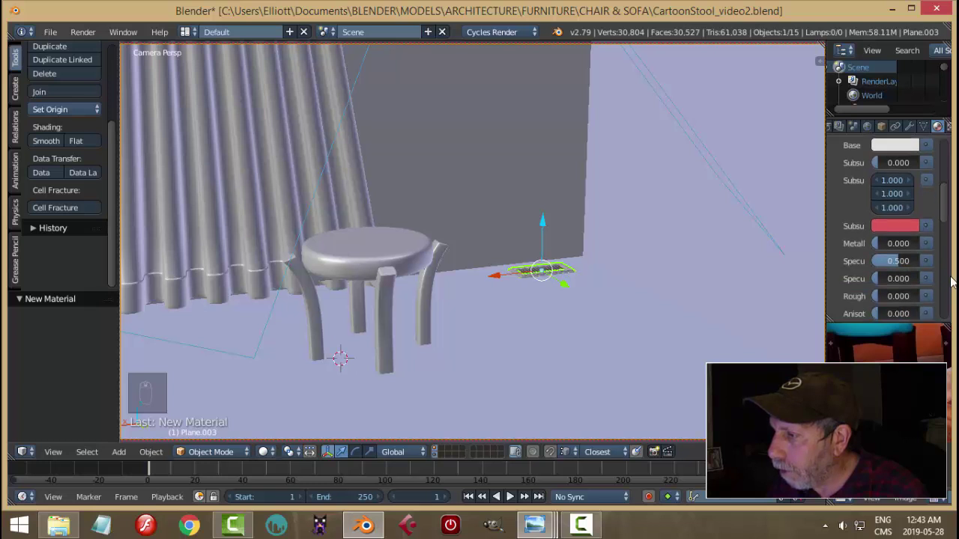
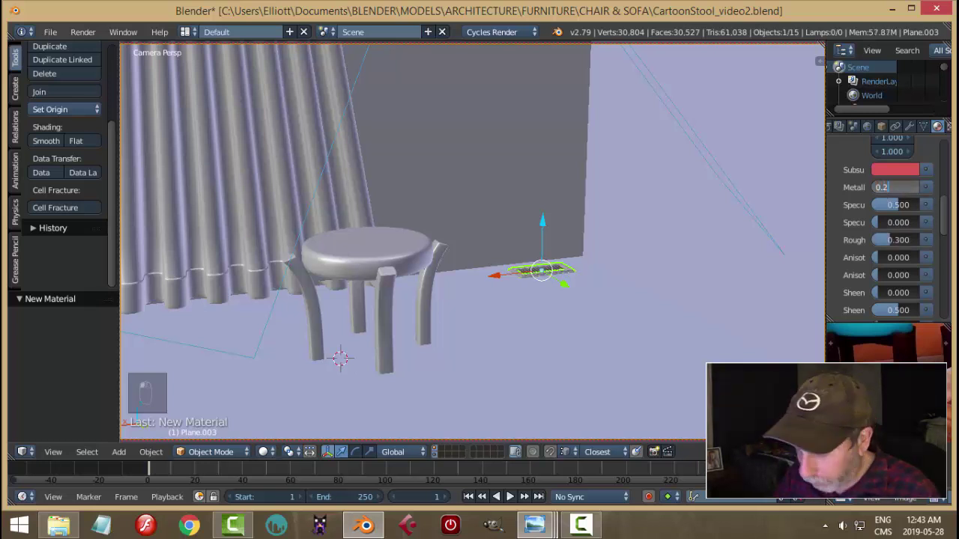
pyautogui.press('shift+z')
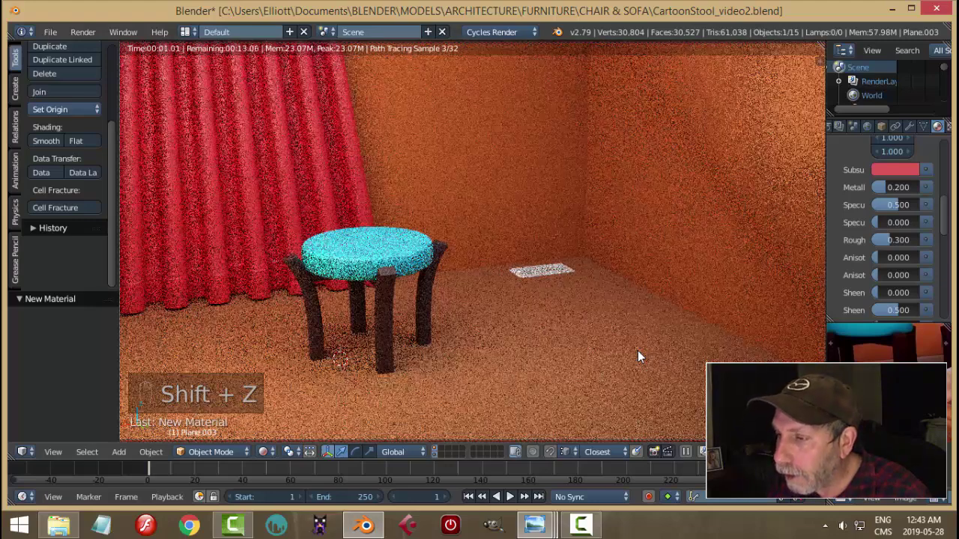
pyautogui.press('shift+z')
pyautogui.press('ctrl+s')
pyautogui.press('a')
pyautogui.press('KP_0')
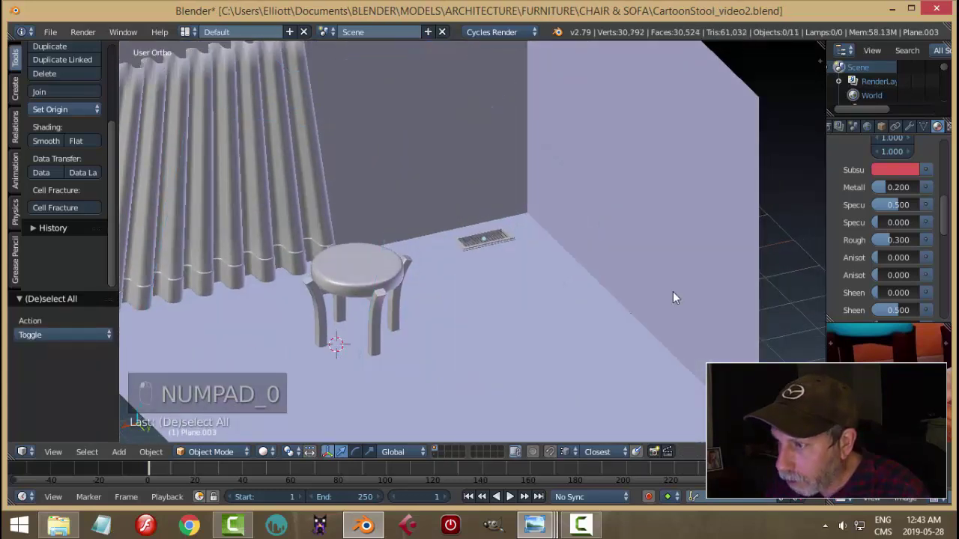
# Step: Duplicate the room's right wall face and flatten the copy on Z into a thin strip
pyautogui.press('Tab')
pyautogui.moveTo(780, 314); pyautogui.dragTo(736, 307)
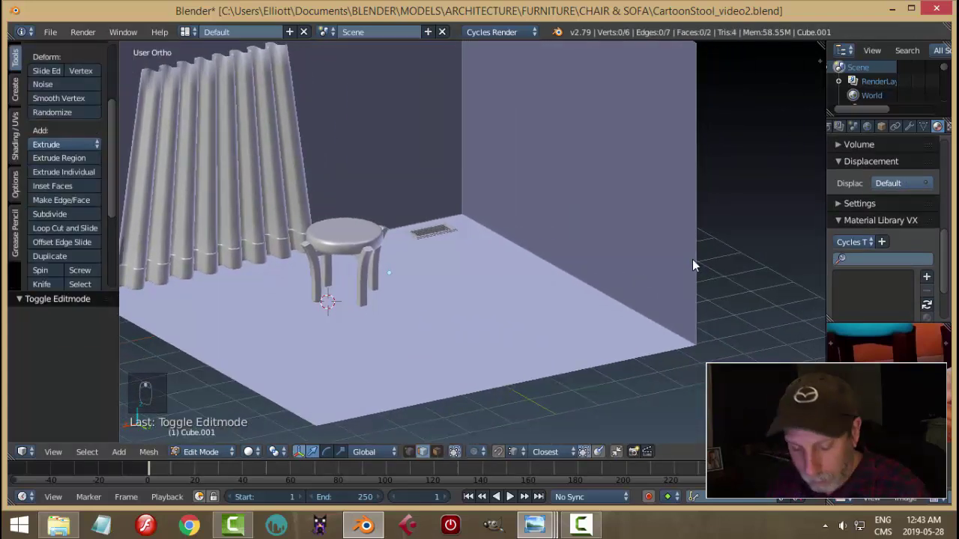
pyautogui.press('ctrl+Tab')
pyautogui.moveTo(621, 209); pyautogui.dragTo(696, 234)
pyautogui.press('shift+d')
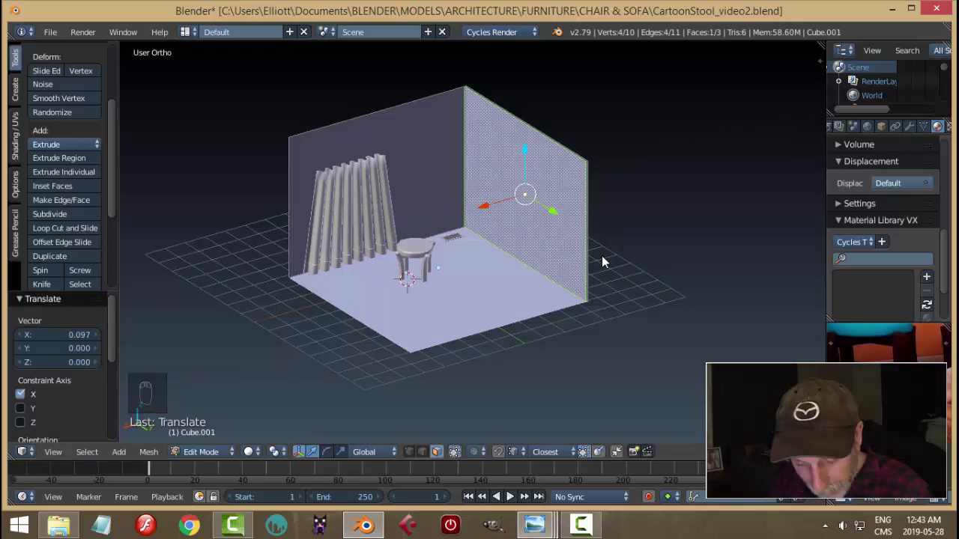
pyautogui.press('s')
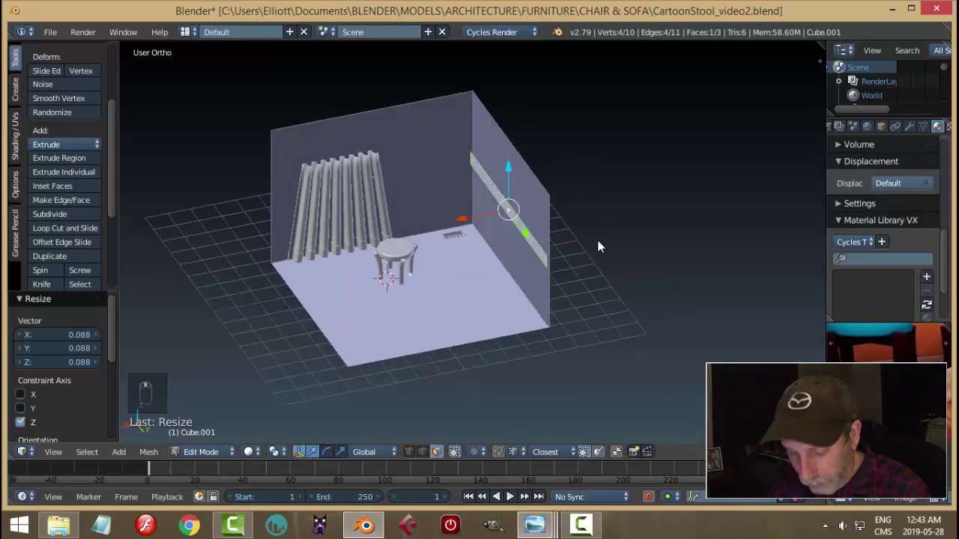
# Step: Drop the strip -2.8 to the floor, scale it to 0.916 and nudge it down
pyautogui.moveTo(514, 184); pyautogui.dragTo(507, 239)
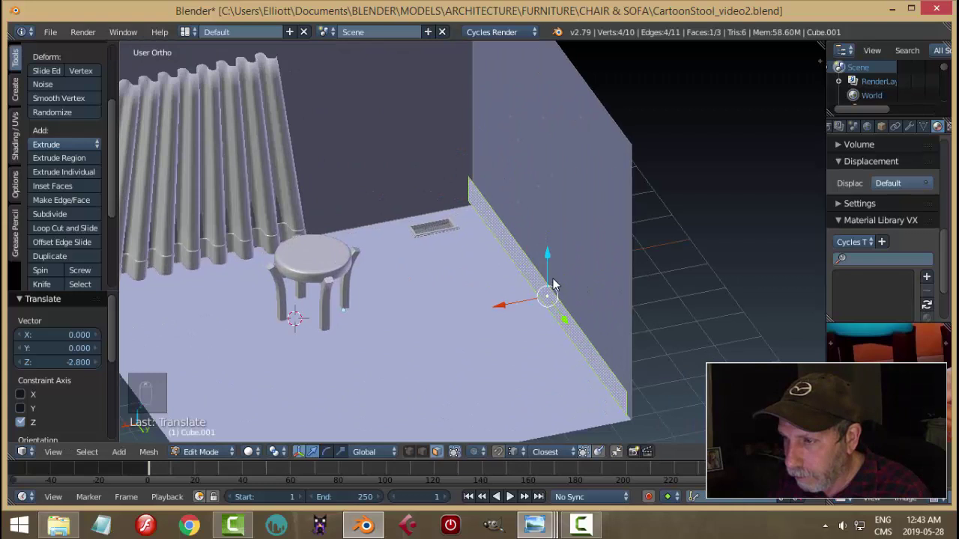
pyautogui.press('KP_Decimal')
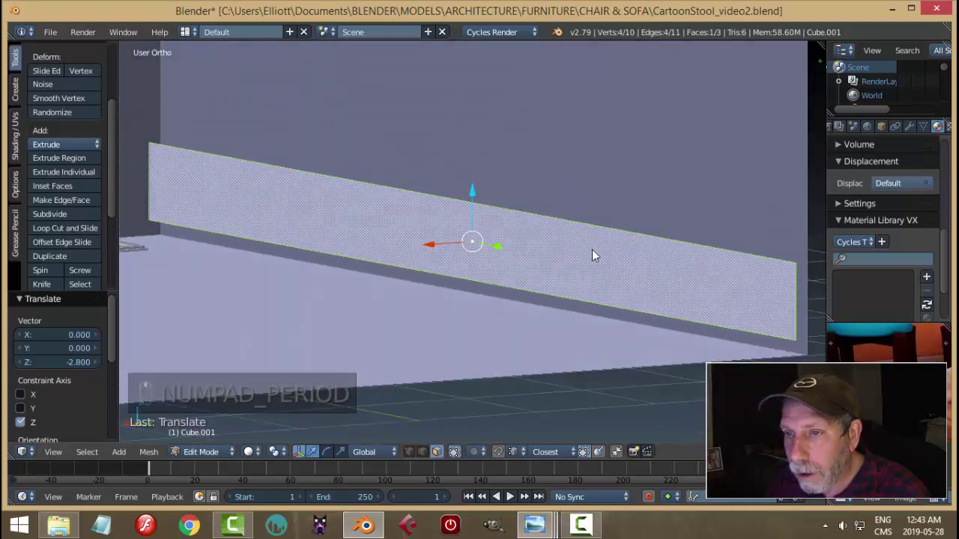
pyautogui.press('s')
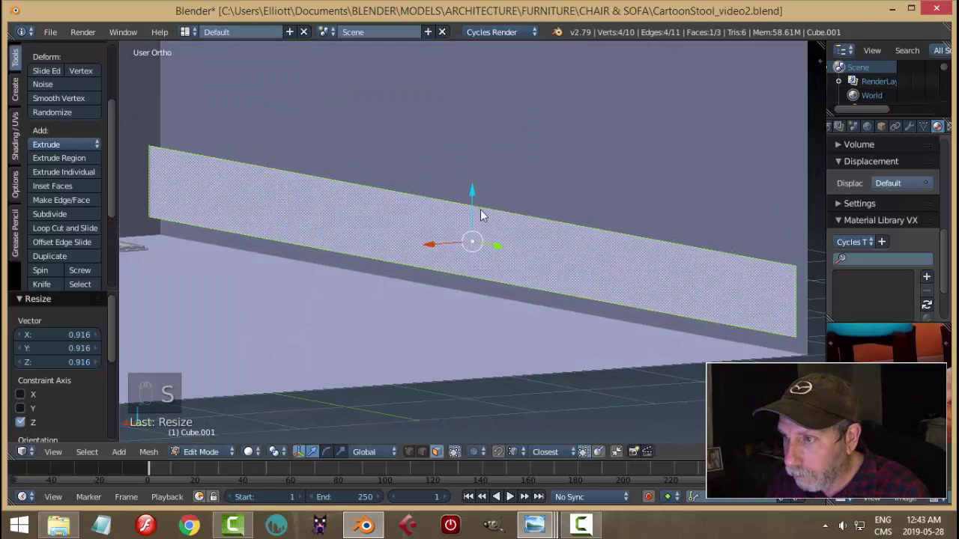
pyautogui.click(475, 197)
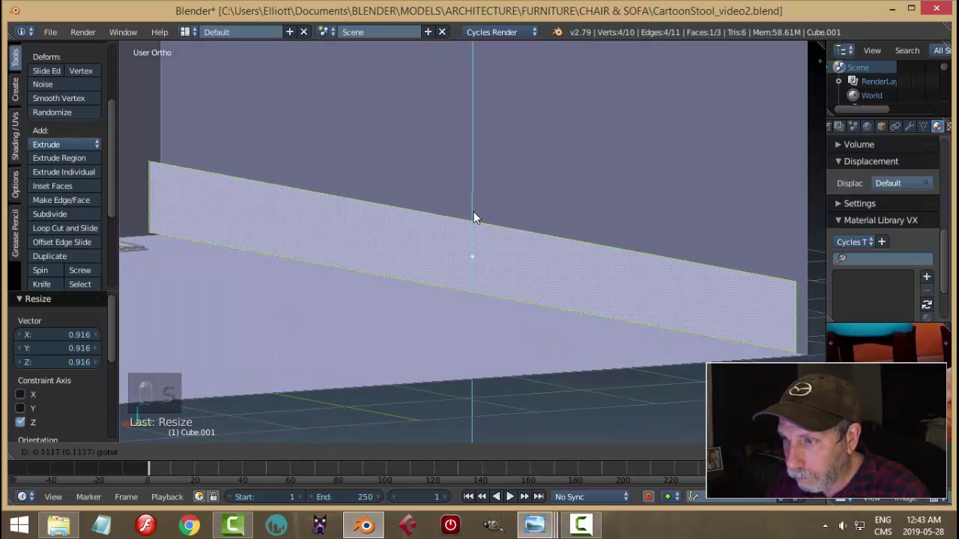
pyautogui.moveTo(726, 309); pyautogui.dragTo(717, 312)
# Step: Separate the strip into its own object and check it from the side and back
pyautogui.press('p')
pyautogui.press('Tab')
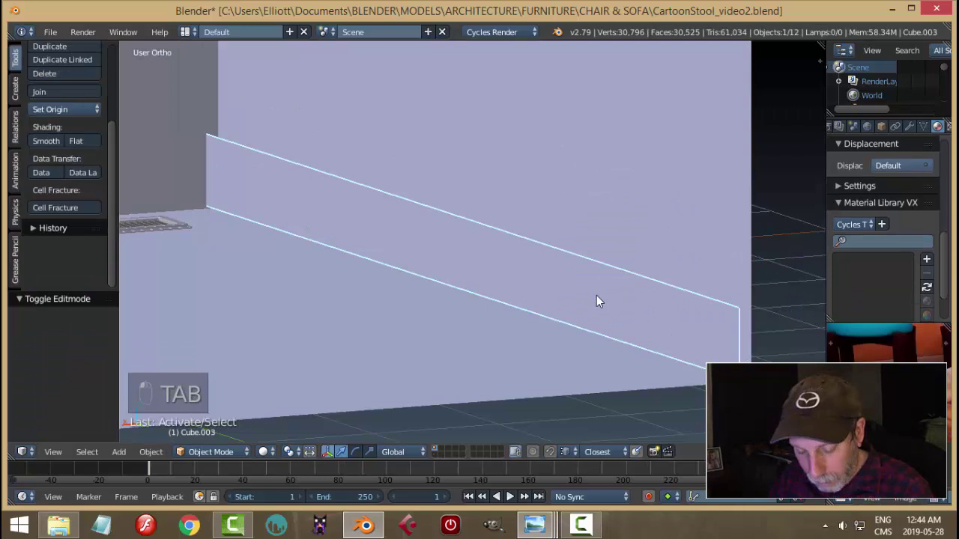
pyautogui.press('KP_3')
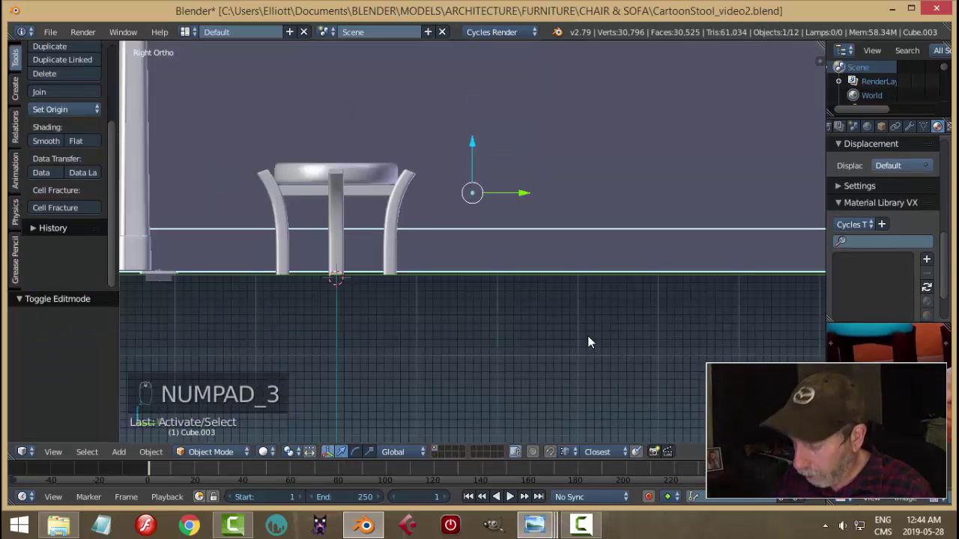
pyautogui.press('ctrl+KP_3')
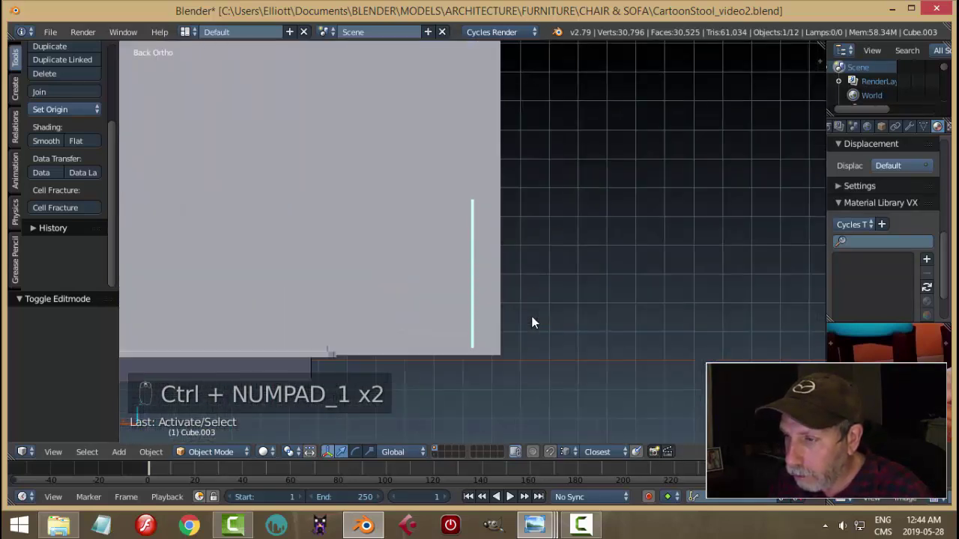
# Step: Enter mesh editing on the baseboard strip with its geometry deselected
pyautogui.press('Tab')
pyautogui.press('ctrl+Tab')
pyautogui.press('a')
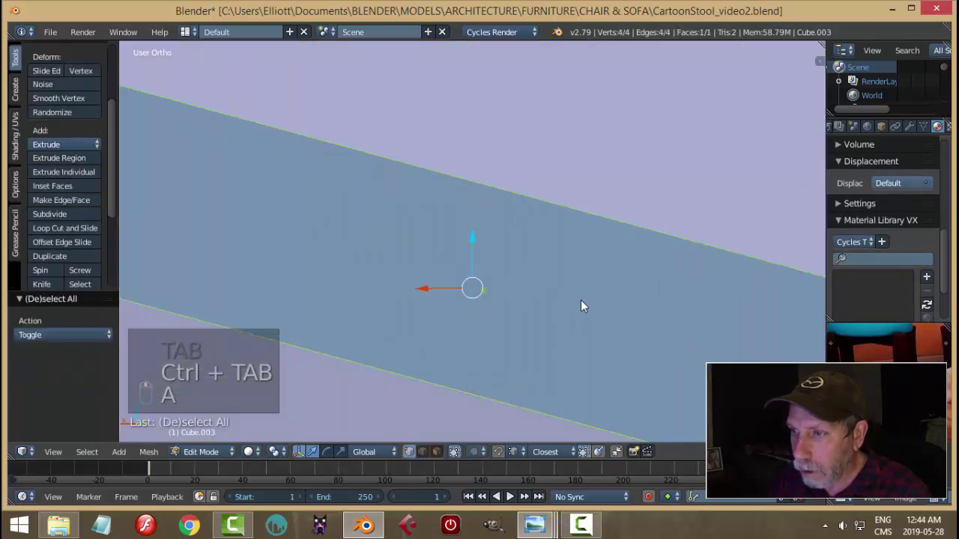
pyautogui.press('a')
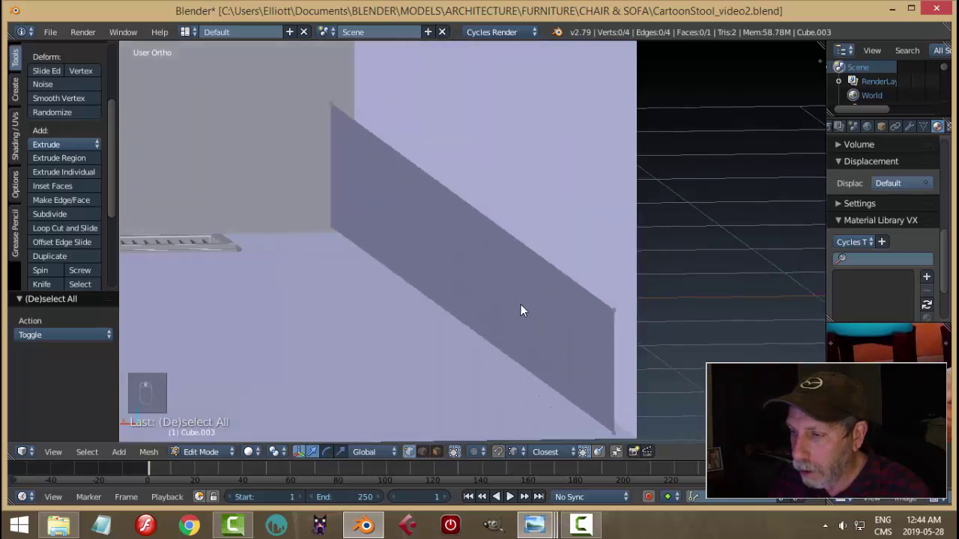
# Step: Add two horizontal loop cuts and extrude the board's lower strip out from the wall
pyautogui.press('ctrl+r')
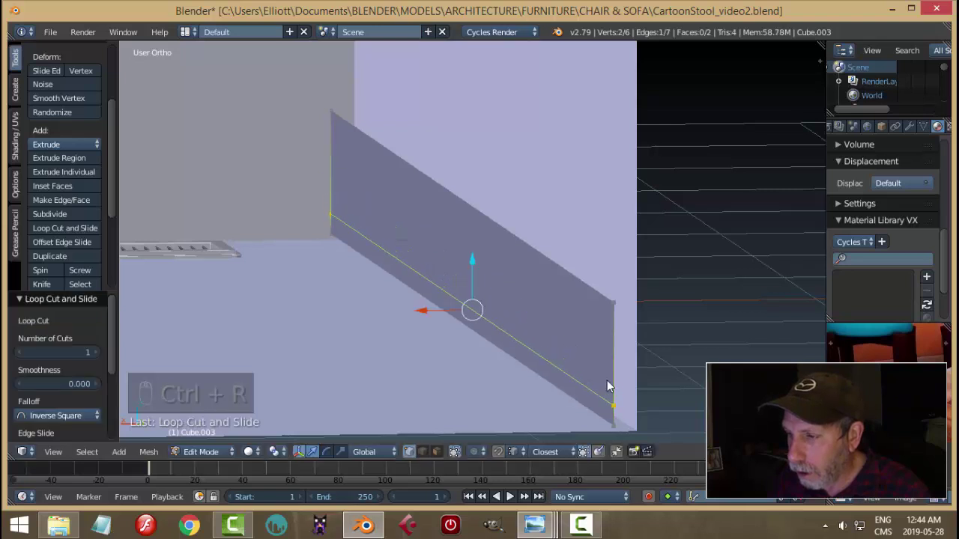
pyautogui.press('ctrl+r')
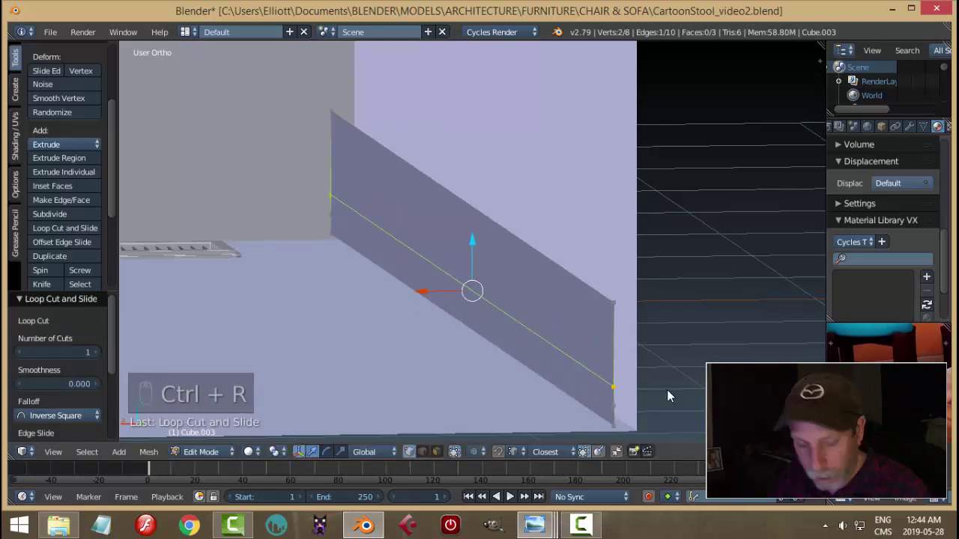
pyautogui.press('a')
pyautogui.press('ctrl+Tab')
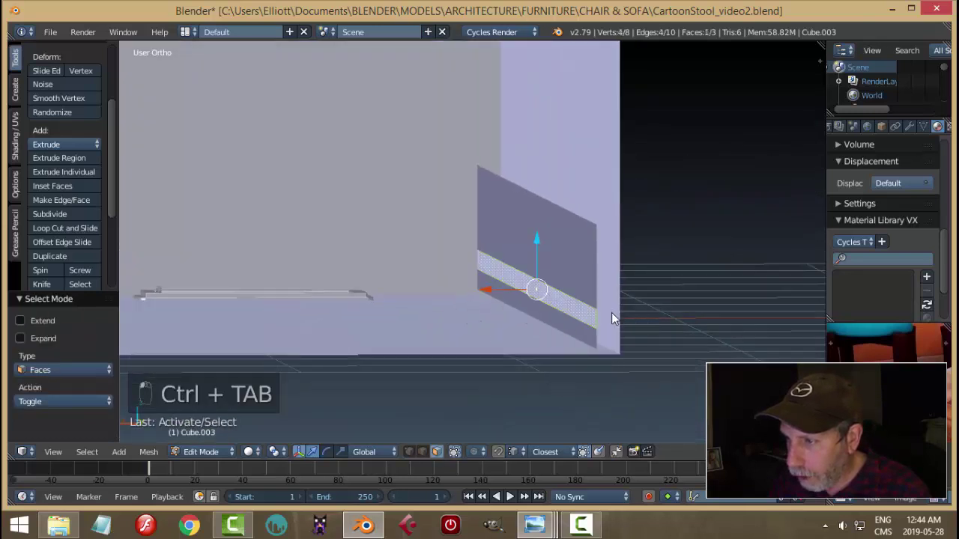
pyautogui.rightClick(493, 297)
pyautogui.moveTo(496, 298); pyautogui.dragTo(556, 308)
pyautogui.press('ctrl+z')
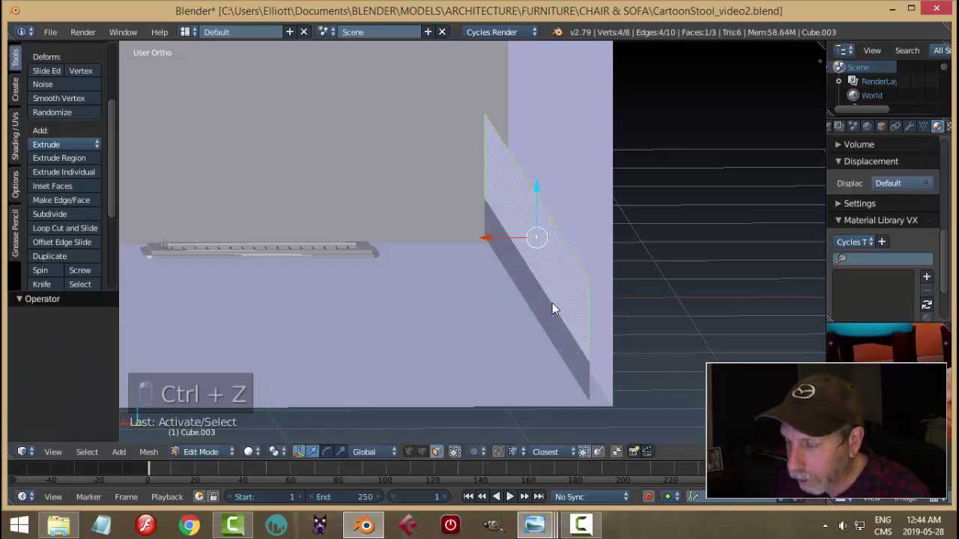
pyautogui.press('a')
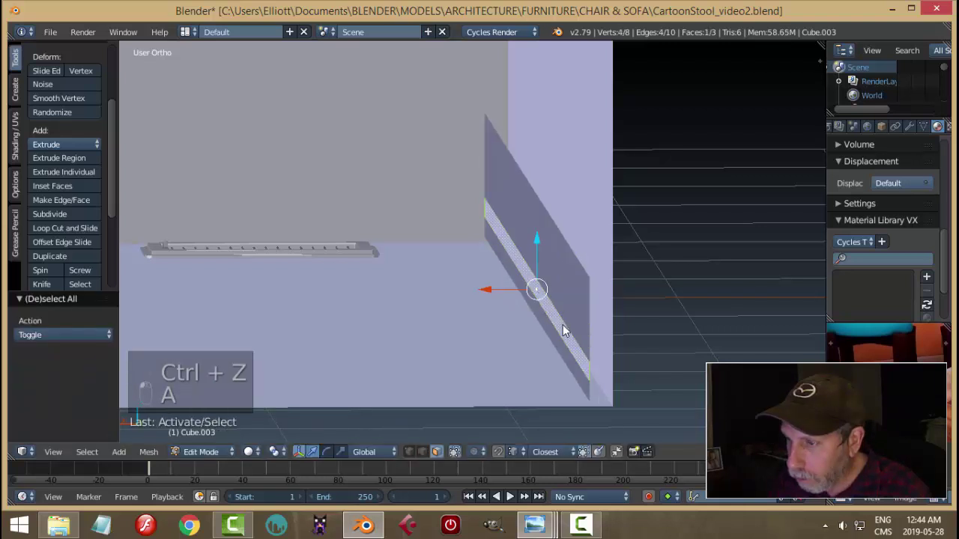
pyautogui.rightClick(621, 320)
pyautogui.moveTo(622, 316); pyautogui.dragTo(622, 317)
pyautogui.press('e')
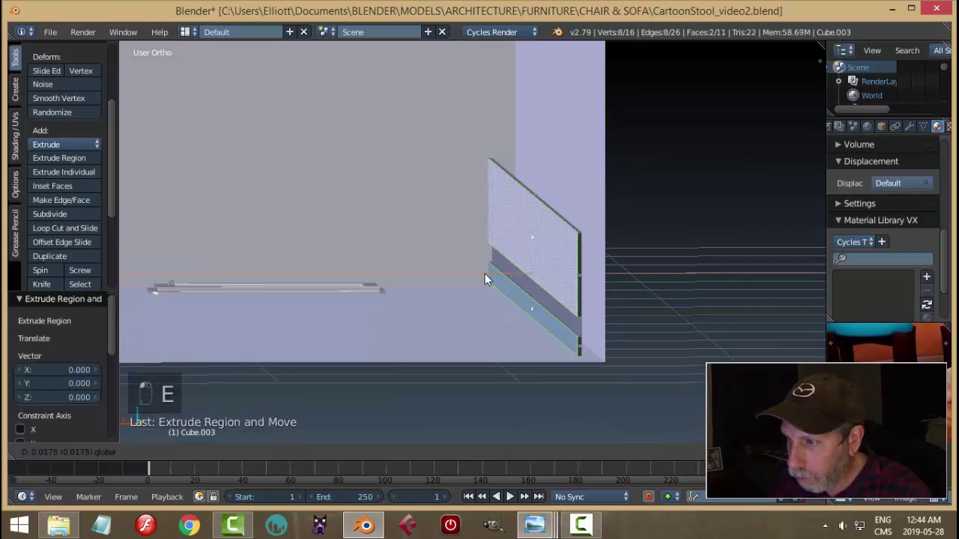
# Step: Bevel the groove edges and the top edge, then delete the unneeded faces
pyautogui.press('a')
pyautogui.press('ctrl+Tab')
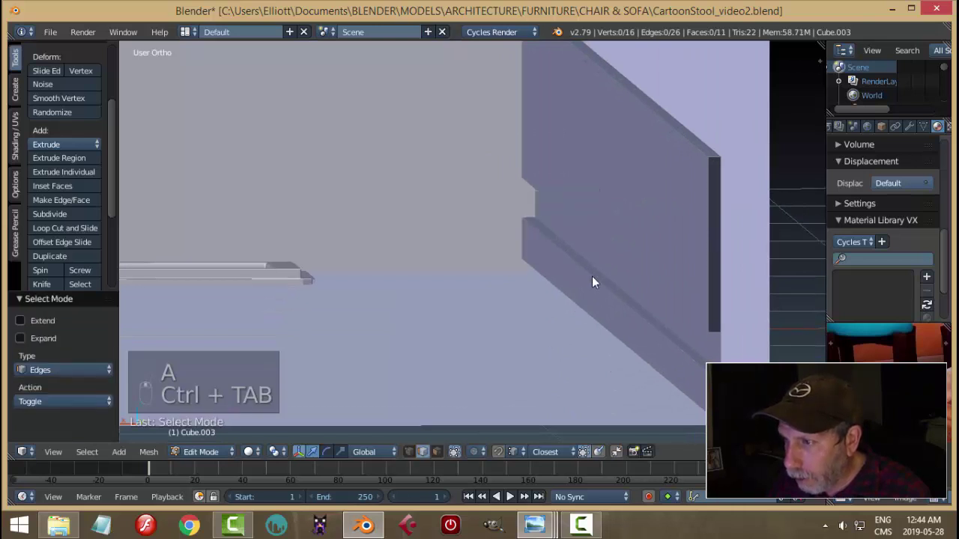
pyautogui.press('ctrl+b')
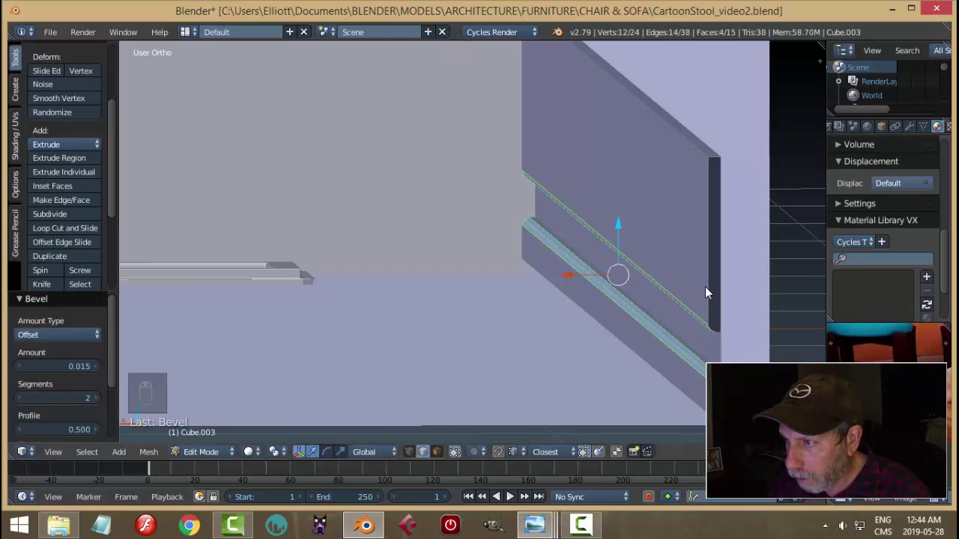
pyautogui.press('a')
pyautogui.click(689, 137)
pyautogui.press('ctrl+b')
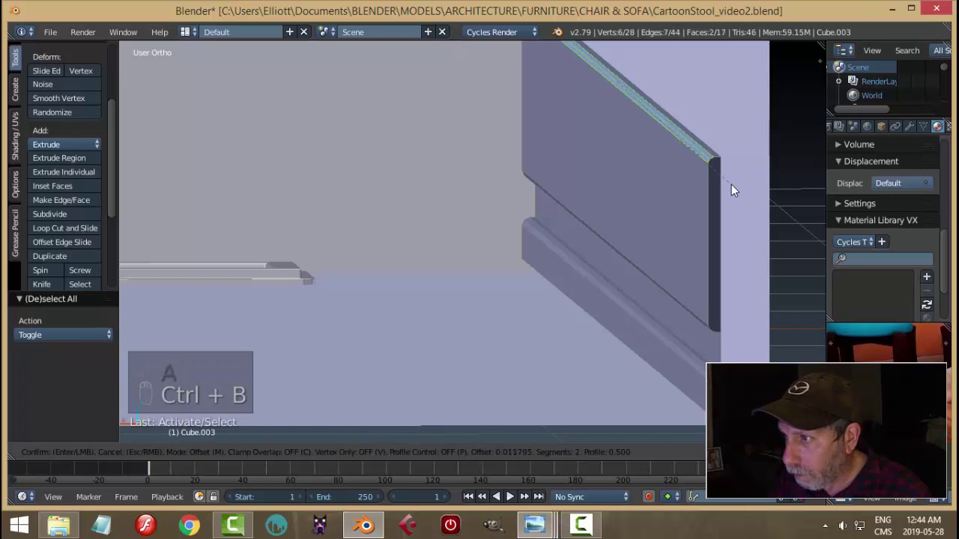
pyautogui.press('a')
pyautogui.press('ctrl+Tab')
pyautogui.moveTo(709, 221); pyautogui.dragTo(765, 277)
pyautogui.moveTo(777, 277); pyautogui.dragTo(742, 259)
pyautogui.press('x')
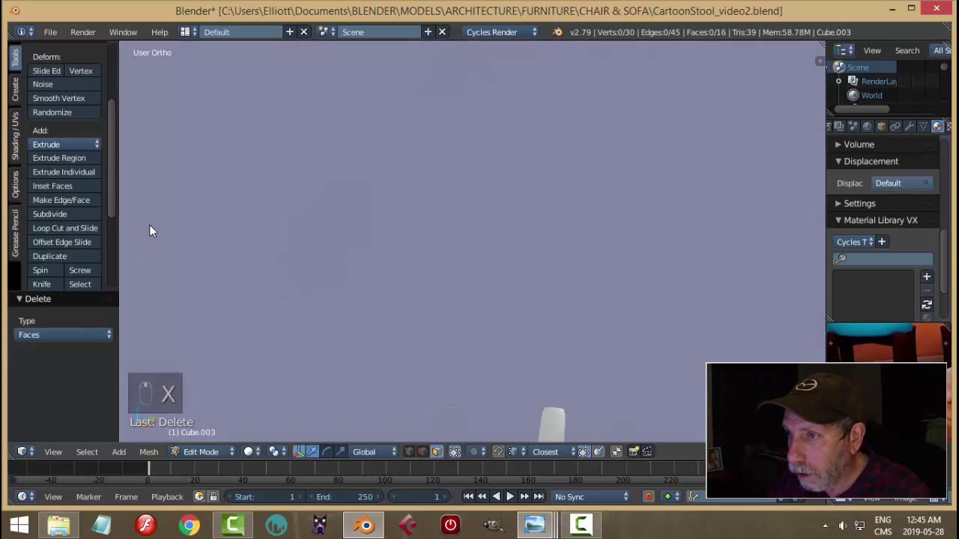
# Step: Isolate the board and delete its end face
pyautogui.moveTo(570, 223); pyautogui.dragTo(616, 215)
pyautogui.press('Tab')
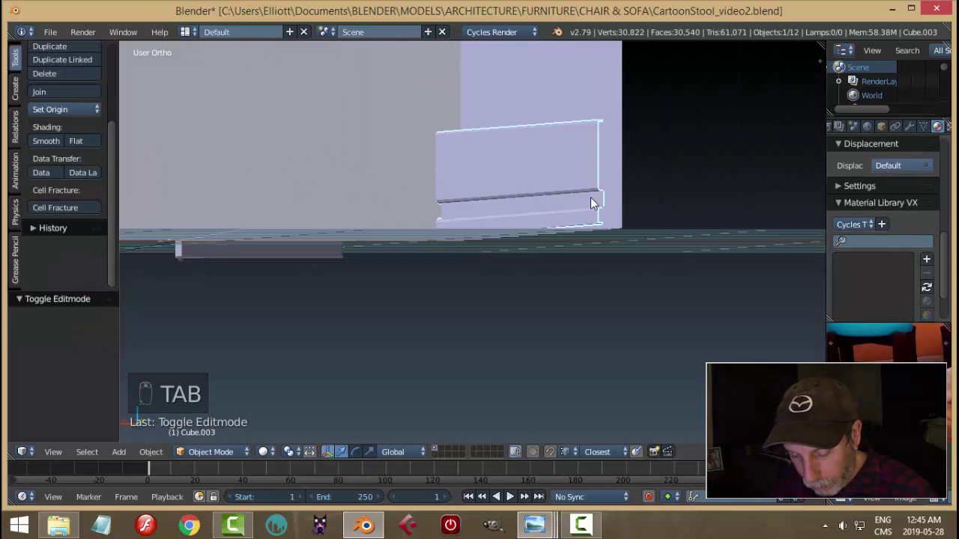
pyautogui.press('shift+h')
pyautogui.middleClick(582, 209)
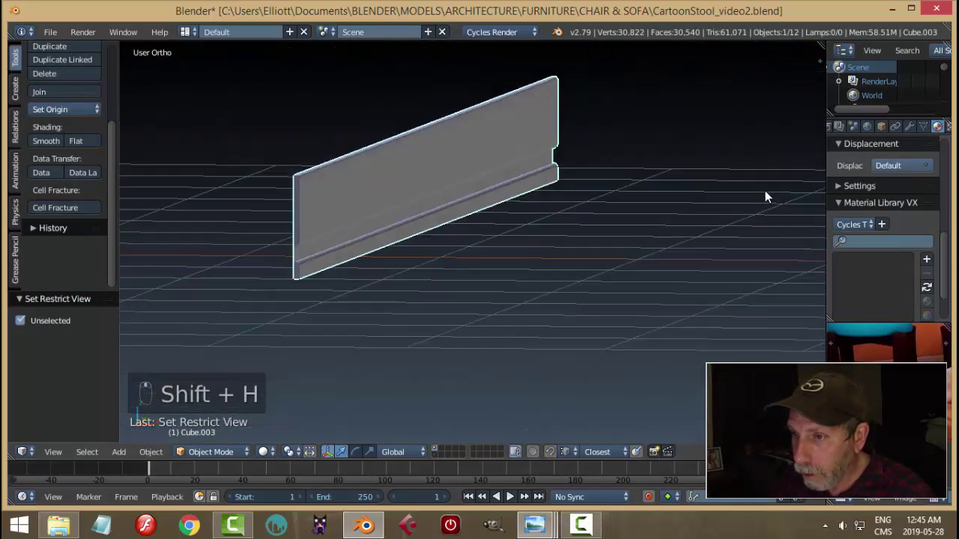
pyautogui.press('Tab')
pyautogui.press('Tab')
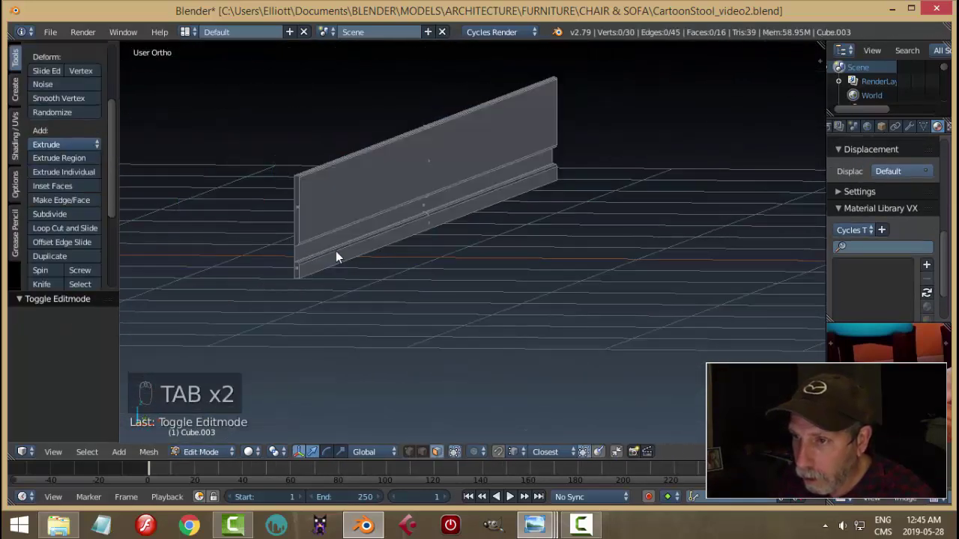
pyautogui.moveTo(309, 256); pyautogui.dragTo(259, 184)
pyautogui.click(259, 183)
pyautogui.press('x')
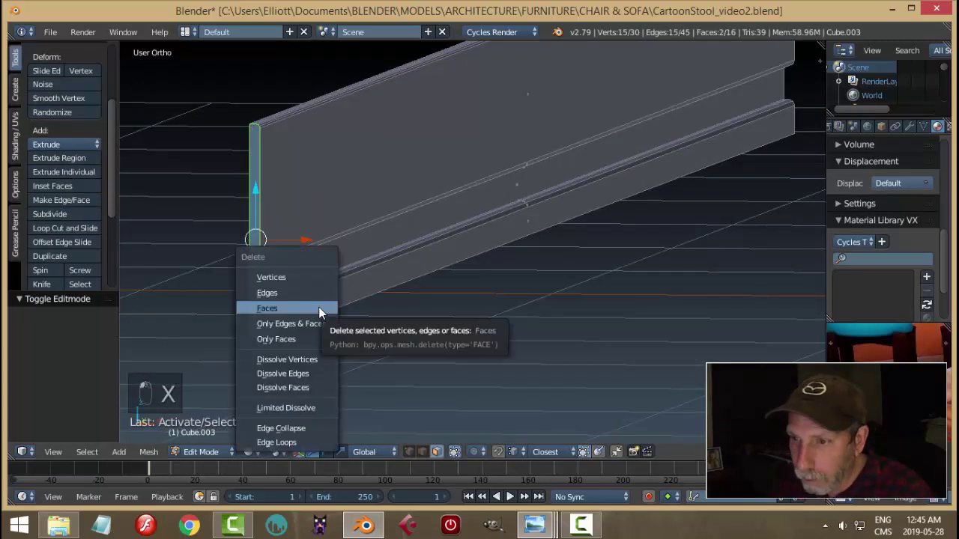
pyautogui.press('Tab')
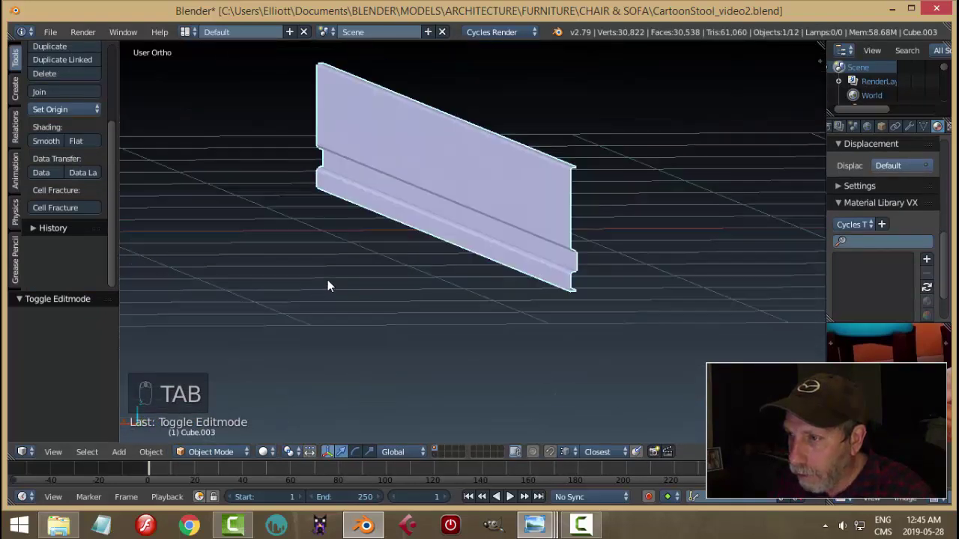
# Step: Select the skirting board and show the rest of the room around it again
pyautogui.moveTo(333, 285); pyautogui.dragTo(573, 259)
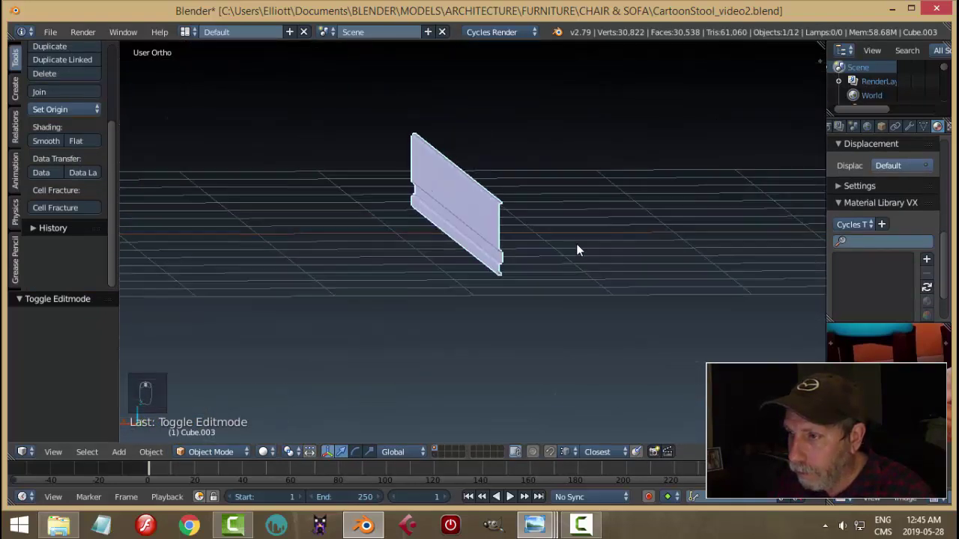
pyautogui.rightClick(579, 217)
pyautogui.moveTo(598, 226); pyautogui.dragTo(611, 229)
pyautogui.press('alt+h')
pyautogui.press('a')
pyautogui.moveTo(491, 218); pyautogui.dragTo(581, 249)
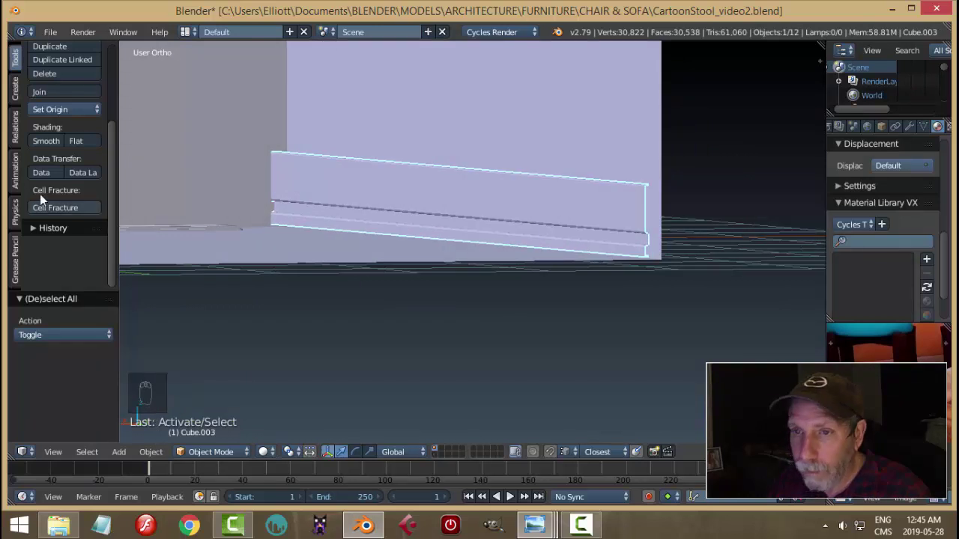
# Step: Shrink the board's height to about two thirds and rotate it 180 degrees
pyautogui.middleClick(511, 219)
pyautogui.press('s')
pyautogui.moveTo(532, 235); pyautogui.dragTo(557, 274)
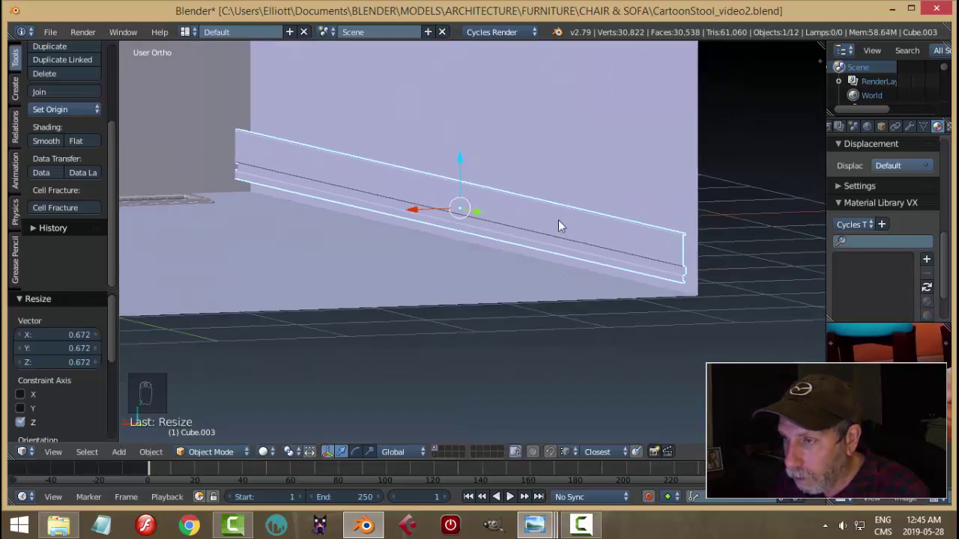
pyautogui.press('r')
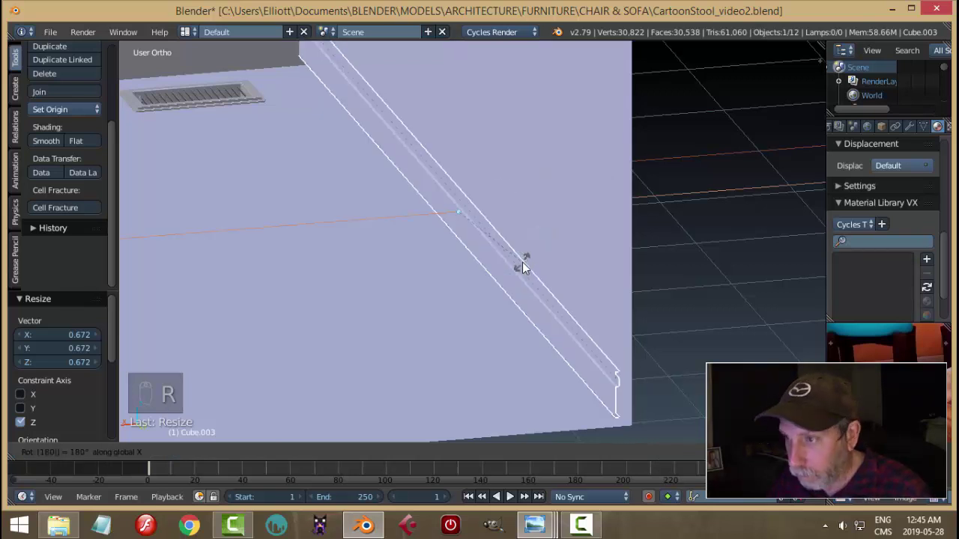
pyautogui.moveTo(550, 253); pyautogui.dragTo(619, 262)
pyautogui.middleClick(620, 269)
pyautogui.press('Tab')
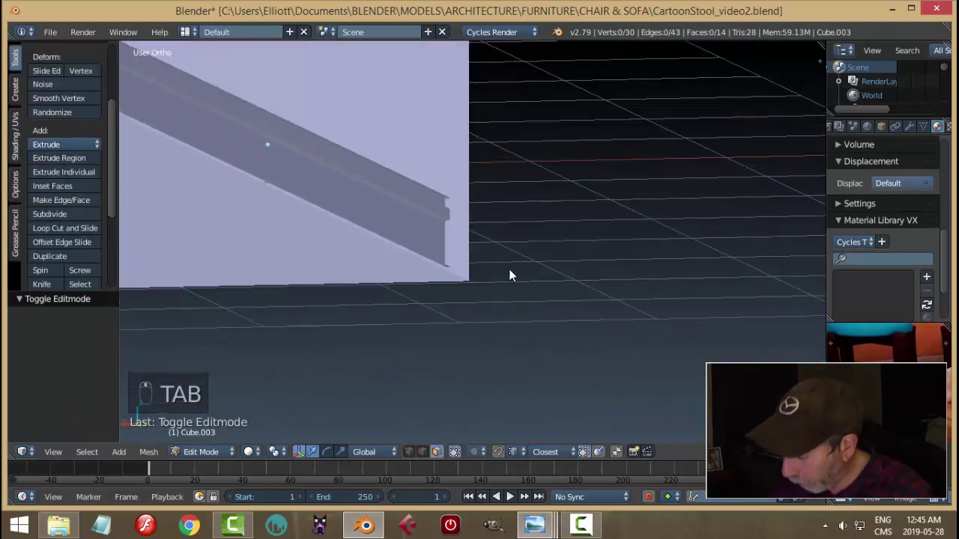
# Step: From back ortho view, adjust the top vertices of the board's profile
pyautogui.press('KP_1')
pyautogui.press('ctrl+KP_1')
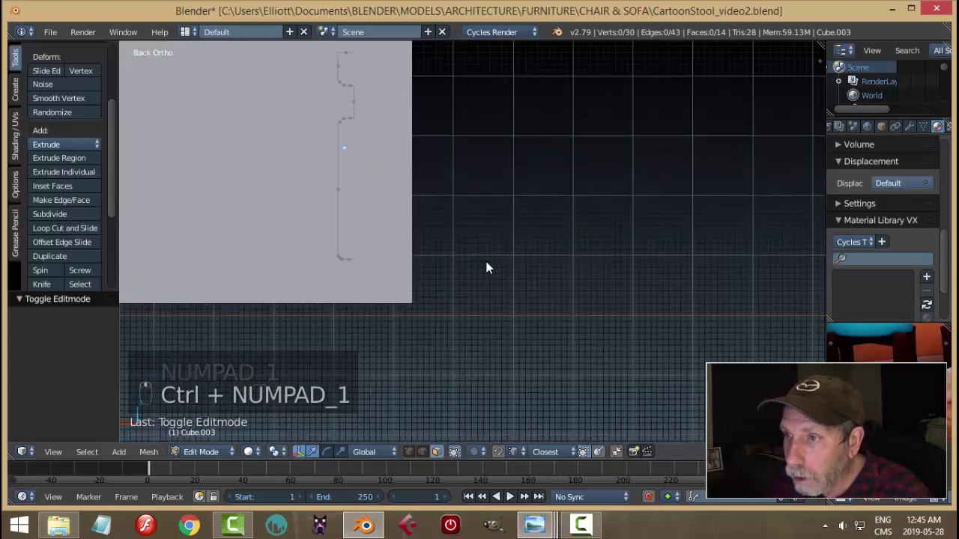
pyautogui.press('ctrl+Tab')
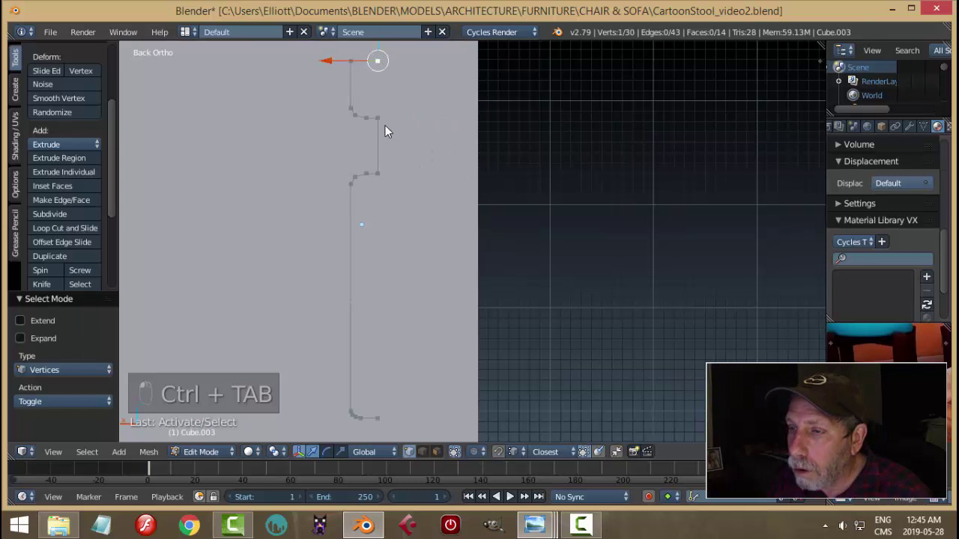
pyautogui.press('a')
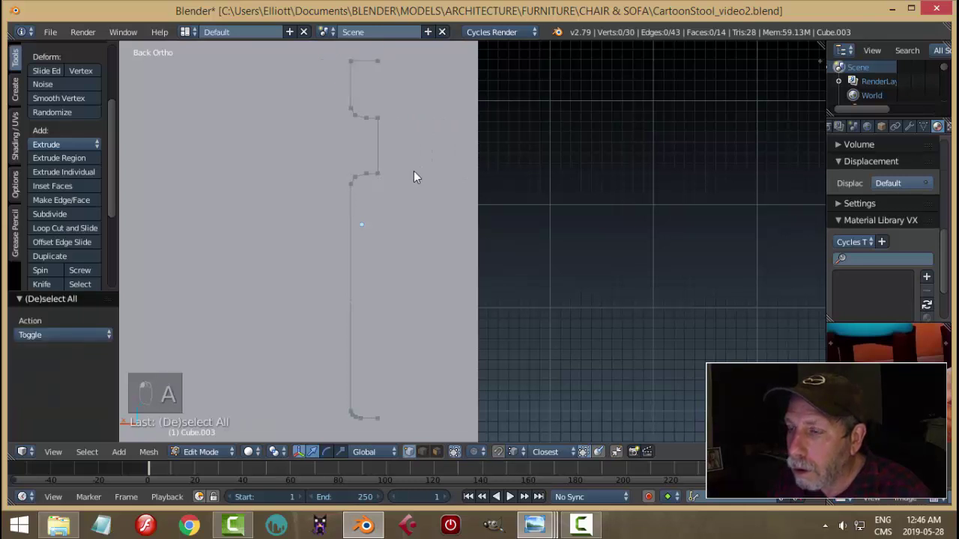
pyautogui.moveTo(419, 177); pyautogui.dragTo(428, 110)
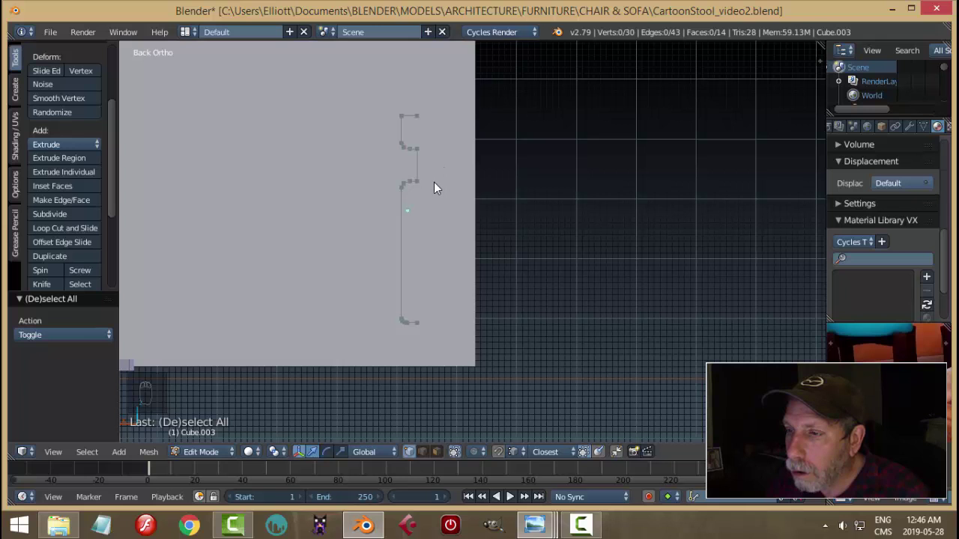
pyautogui.moveTo(421, 108); pyautogui.dragTo(400, 237)
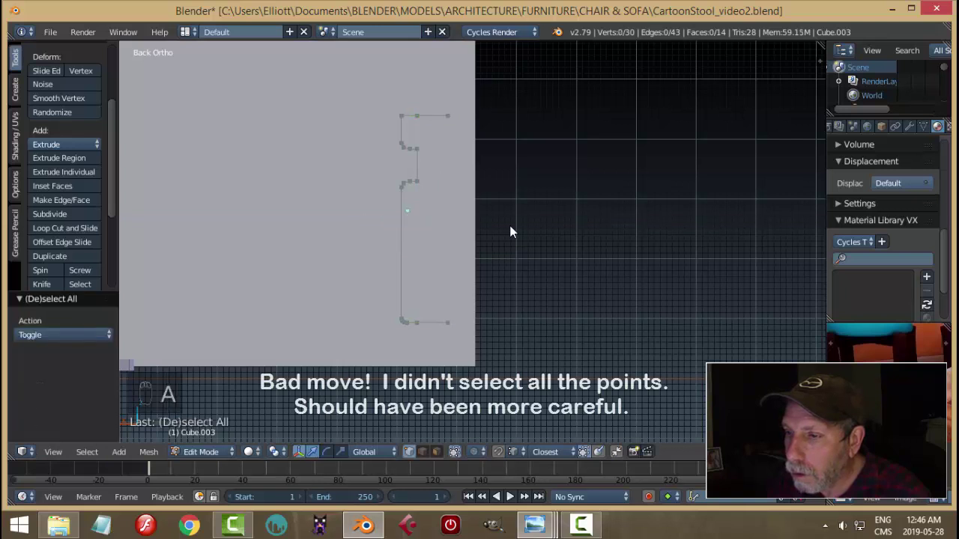
pyautogui.press('a')
# Step: Slide the board along X so it sits flush against the wall, then deselect it
pyautogui.press('Tab')
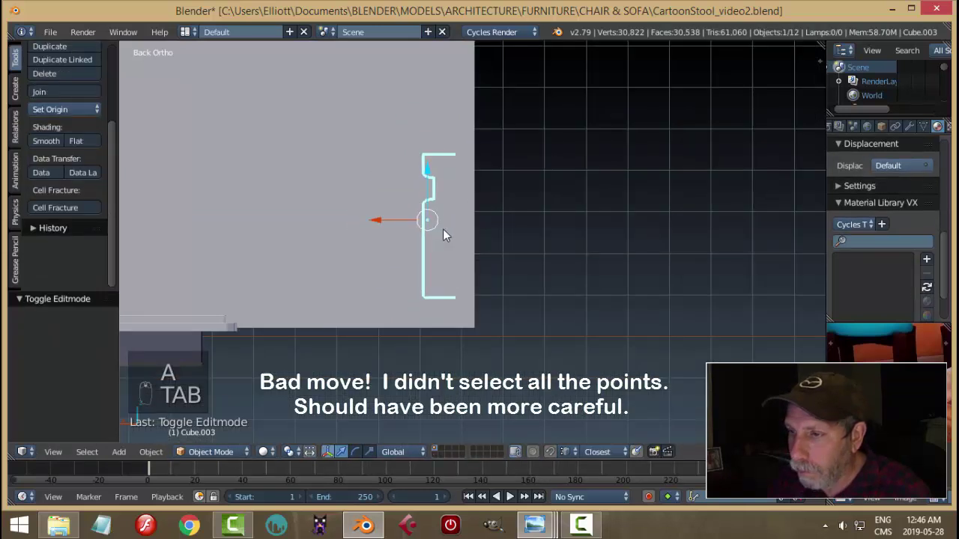
pyautogui.moveTo(374, 217); pyautogui.dragTo(398, 234)
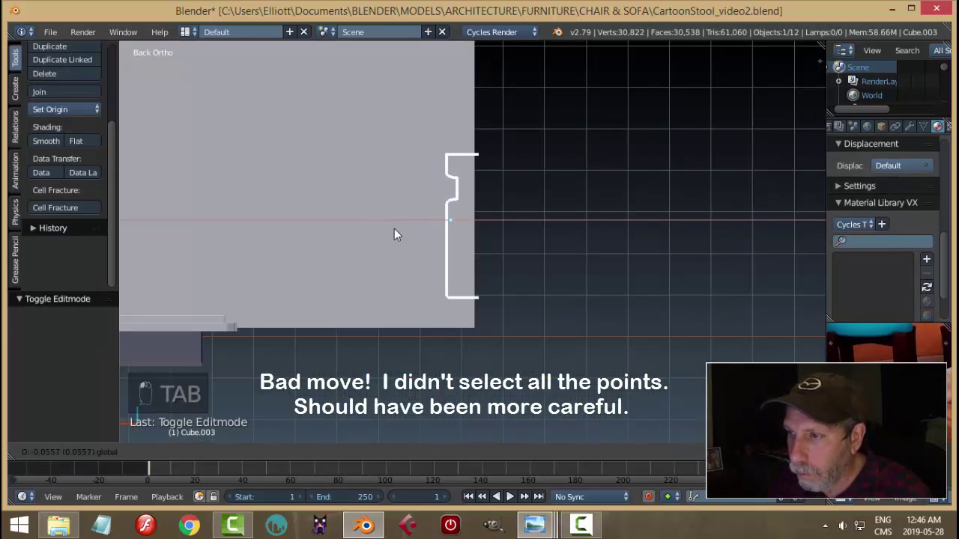
pyautogui.click(441, 253)
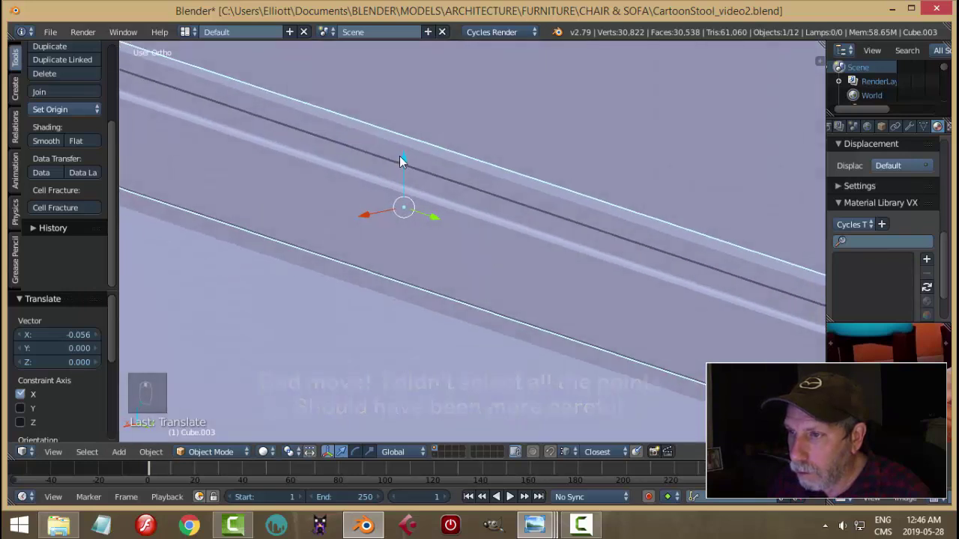
pyautogui.moveTo(408, 164); pyautogui.dragTo(409, 192)
pyautogui.press('a')
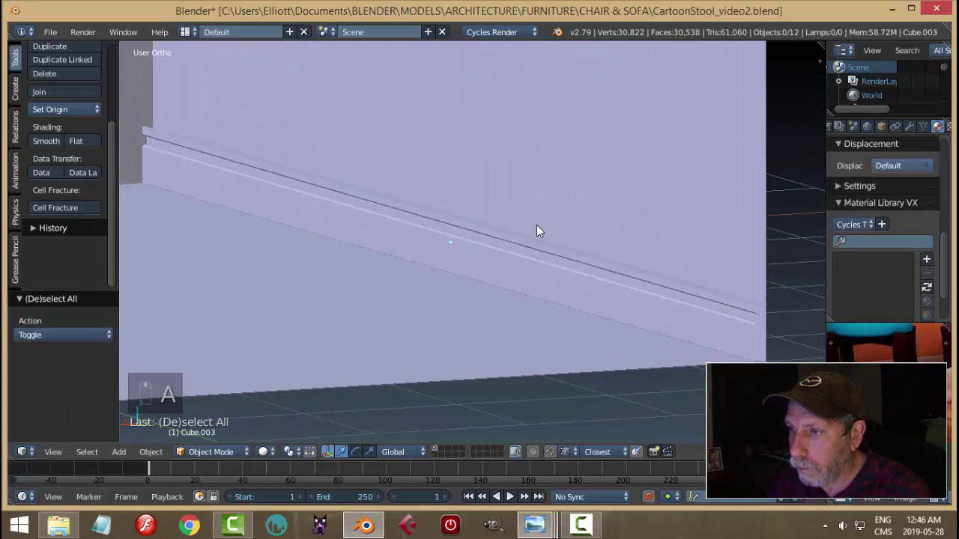
# Step: Give the baseboard the existing white material from the material list
pyautogui.middleClick(560, 255)
pyautogui.moveTo(561, 260); pyautogui.dragTo(888, 245)
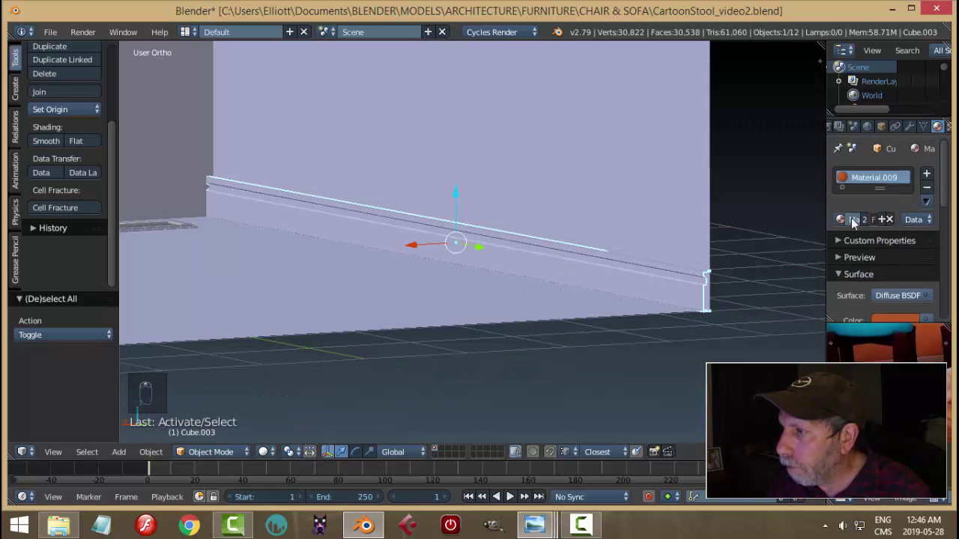
pyautogui.moveTo(844, 223); pyautogui.dragTo(744, 248)
pyautogui.click(744, 248)
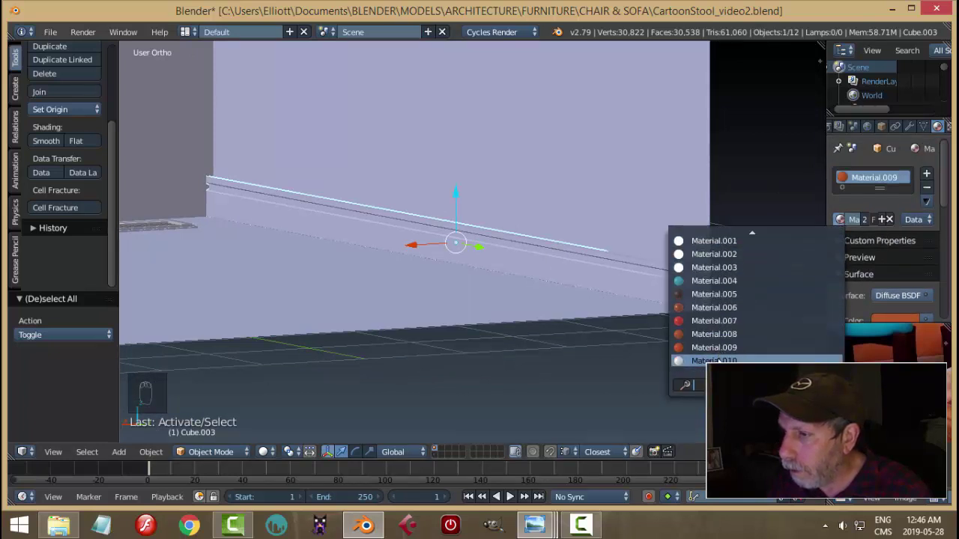
pyautogui.moveTo(260, 457); pyautogui.dragTo(600, 284)
# Step: Check the baseboard in a rendered camera preview, then return to solid shading and a free view
pyautogui.middleClick(586, 281)
pyautogui.press('a')
pyautogui.rightClick(587, 292)
pyautogui.moveTo(674, 311); pyautogui.dragTo(593, 306)
pyautogui.press('KP_0')
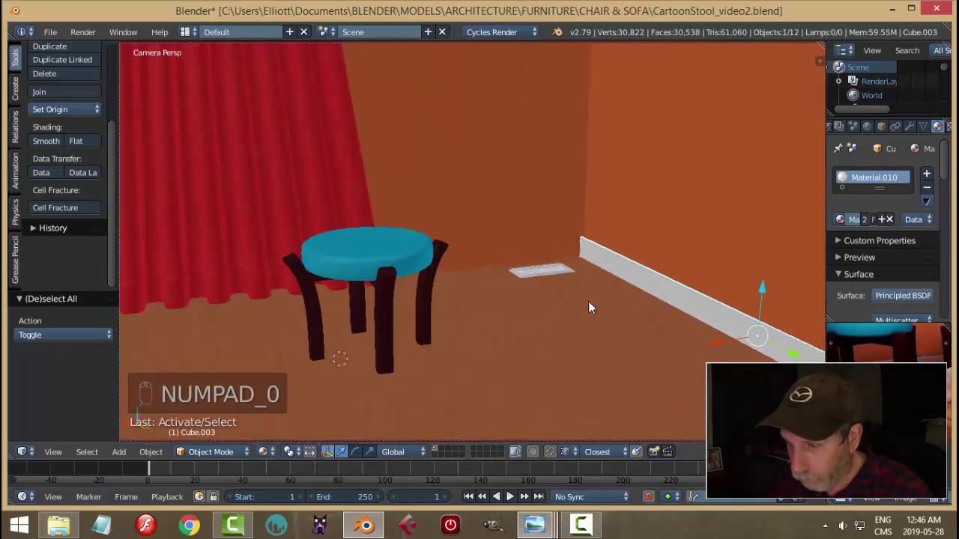
pyautogui.press('shift+z')
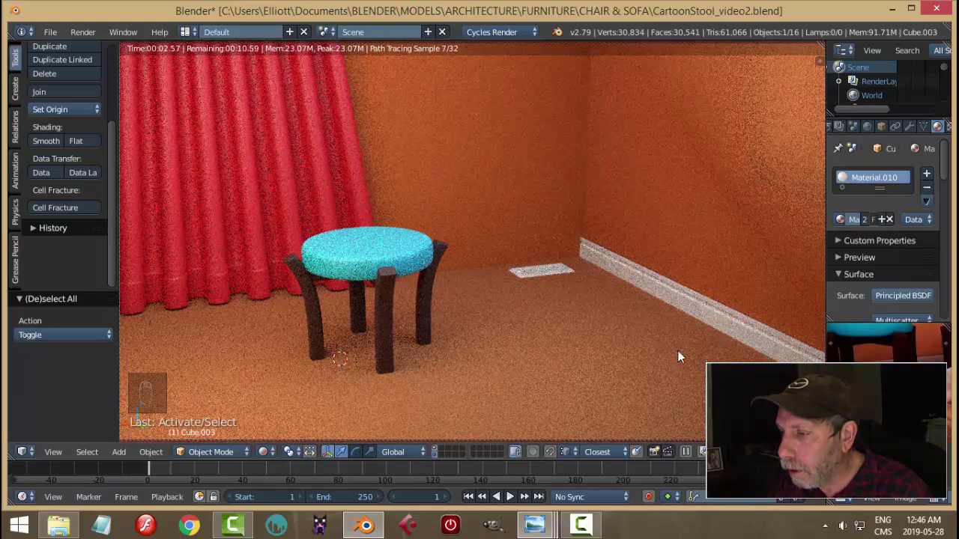
pyautogui.press('shift+z')
pyautogui.press('KP_0')
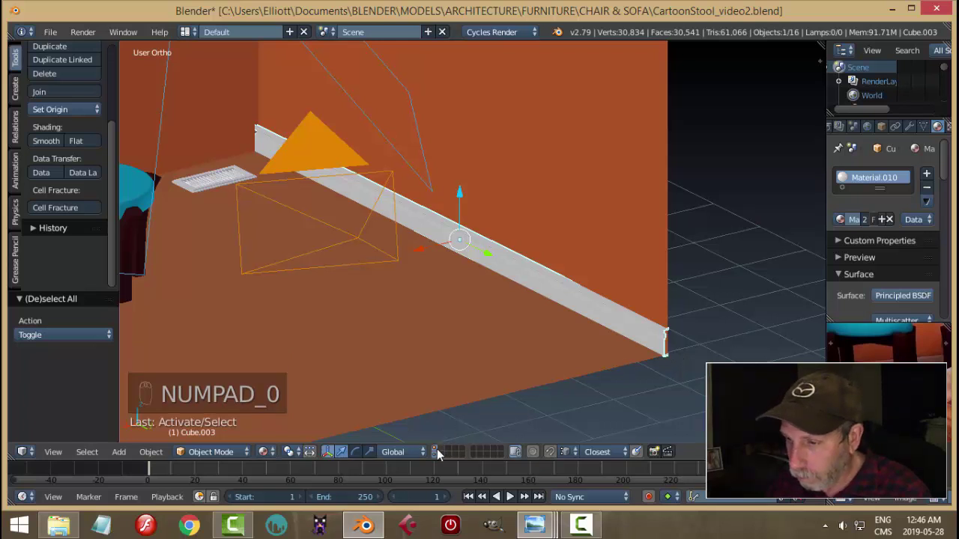
# Step: Duplicate the baseboard, rotate the copy 90° and slide it toward the left wall
pyautogui.moveTo(440, 453); pyautogui.dragTo(465, 285)
pyautogui.press('shift+d')
pyautogui.press('r')
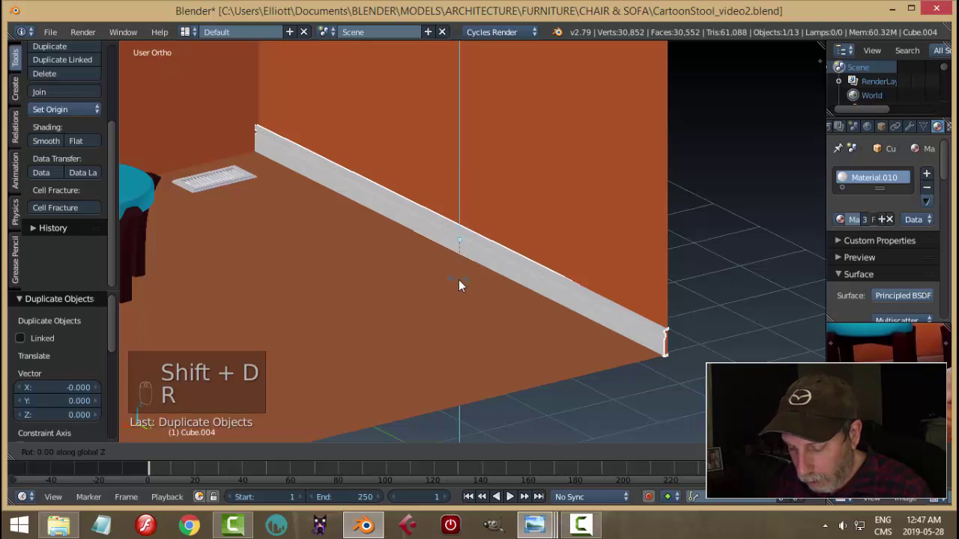
pyautogui.moveTo(487, 252); pyautogui.dragTo(274, 184)
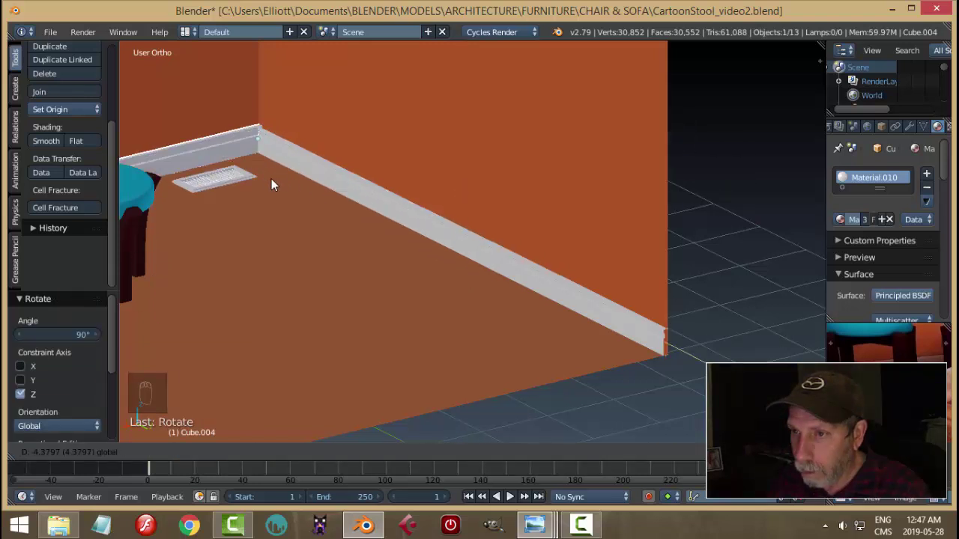
pyautogui.moveTo(216, 146); pyautogui.dragTo(600, 287)
pyautogui.moveTo(541, 294); pyautogui.dragTo(293, 237)
pyautogui.moveTo(293, 237); pyautogui.dragTo(256, 230)
pyautogui.moveTo(325, 215); pyautogui.dragTo(577, 233)
pyautogui.click(577, 233)
# Step: From above, push the copied baseboard flush against the left wall
pyautogui.middleClick(562, 237)
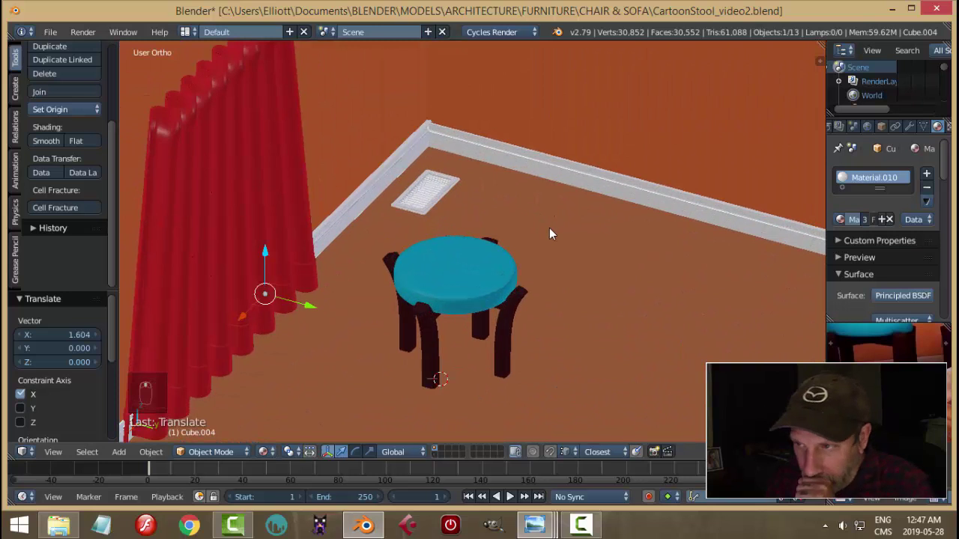
pyautogui.moveTo(554, 455); pyautogui.dragTo(317, 309)
pyautogui.moveTo(317, 309); pyautogui.dragTo(461, 177)
pyautogui.click(488, 161)
pyautogui.moveTo(575, 186); pyautogui.dragTo(665, 181)
pyautogui.moveTo(665, 181); pyautogui.dragTo(616, 202)
pyautogui.press('a')
# Step: Adjust the baseboard end at the corner joint, cancelling one stray adjustment
pyautogui.middleClick(563, 229)
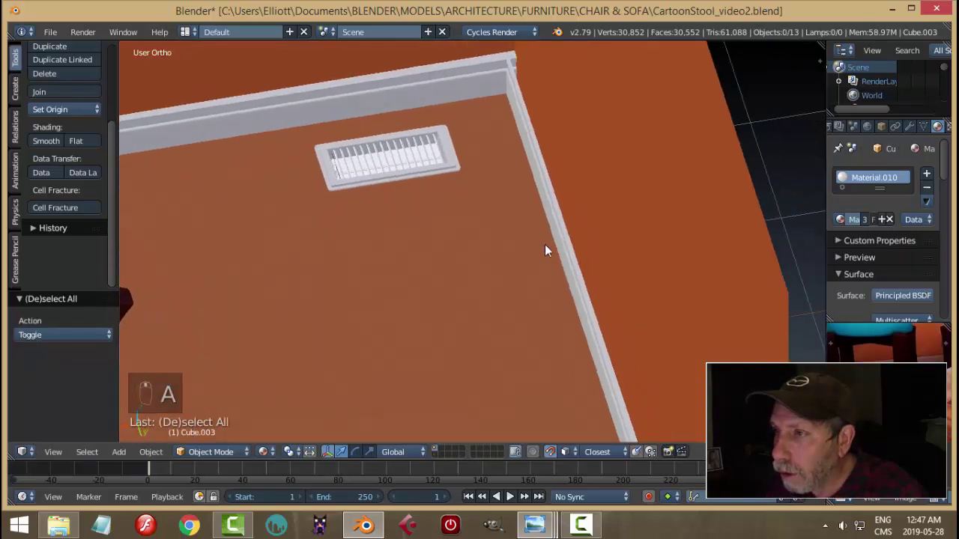
pyautogui.middleClick(564, 259)
pyautogui.moveTo(468, 187); pyautogui.dragTo(463, 161)
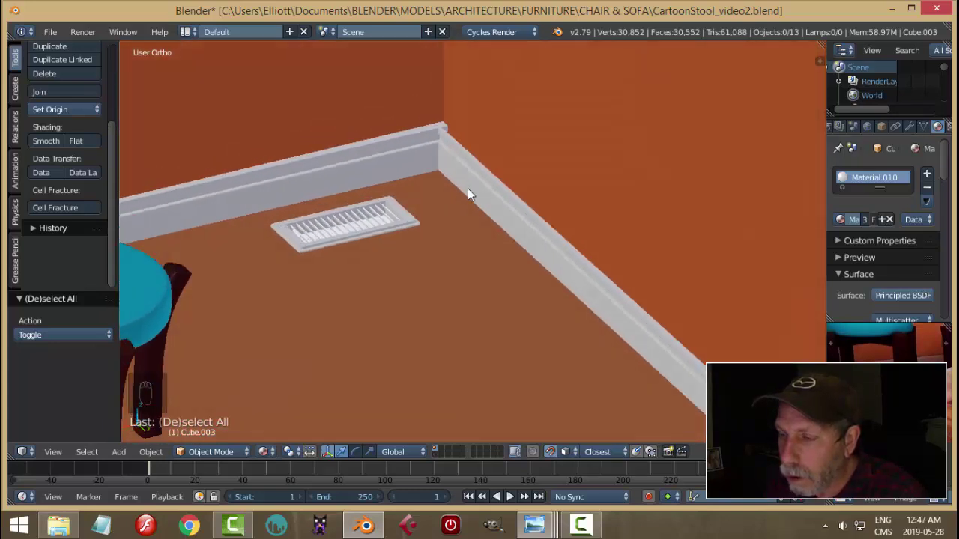
pyautogui.moveTo(473, 194); pyautogui.dragTo(372, 83)
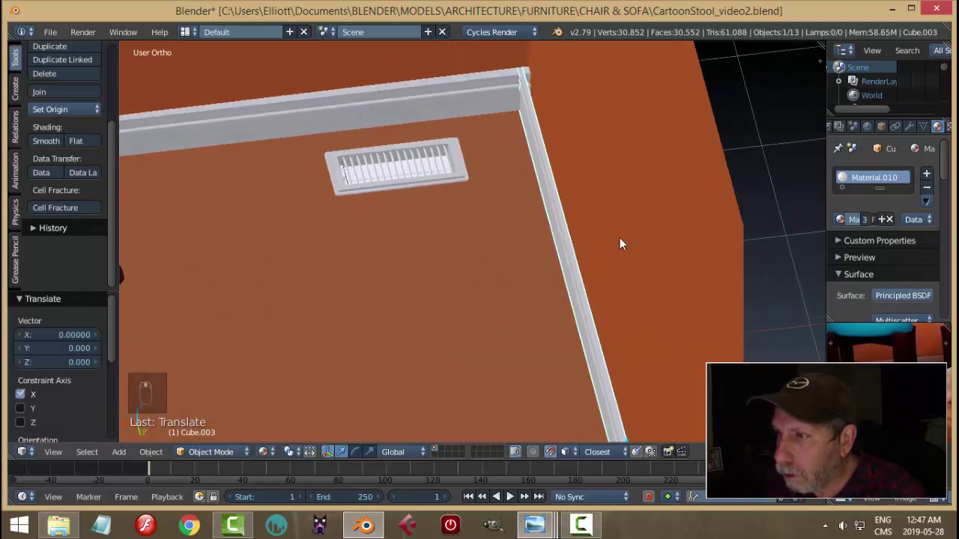
pyautogui.click(554, 461)
pyautogui.moveTo(660, 251); pyautogui.dragTo(636, 239)
pyautogui.moveTo(511, 354); pyautogui.dragTo(517, 354)
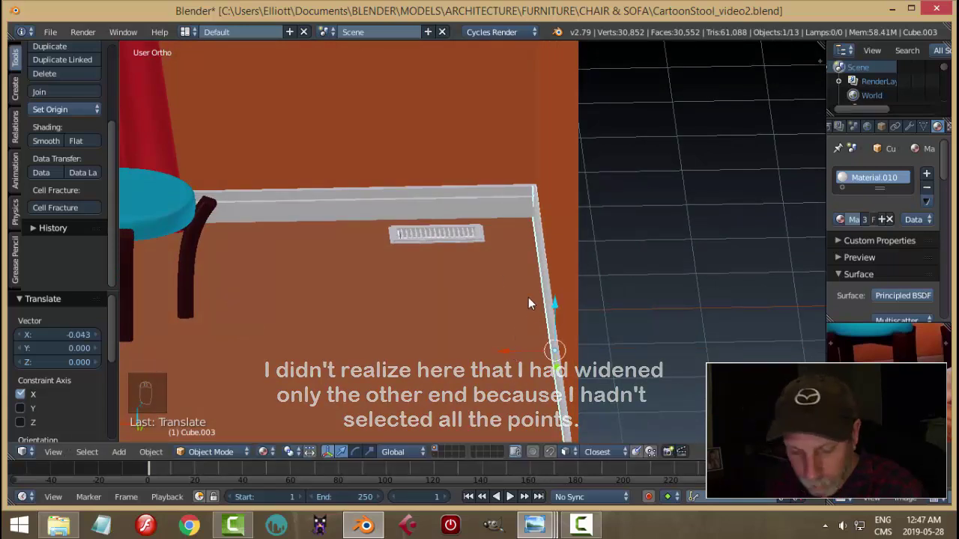
pyautogui.press('a')
pyautogui.moveTo(507, 275); pyautogui.dragTo(296, 219)
pyautogui.rightClick(212, 180)
pyautogui.moveTo(227, 185); pyautogui.dragTo(337, 273)
# Step: Inspect the corner and frame the room through the scene camera
pyautogui.middleClick(263, 351)
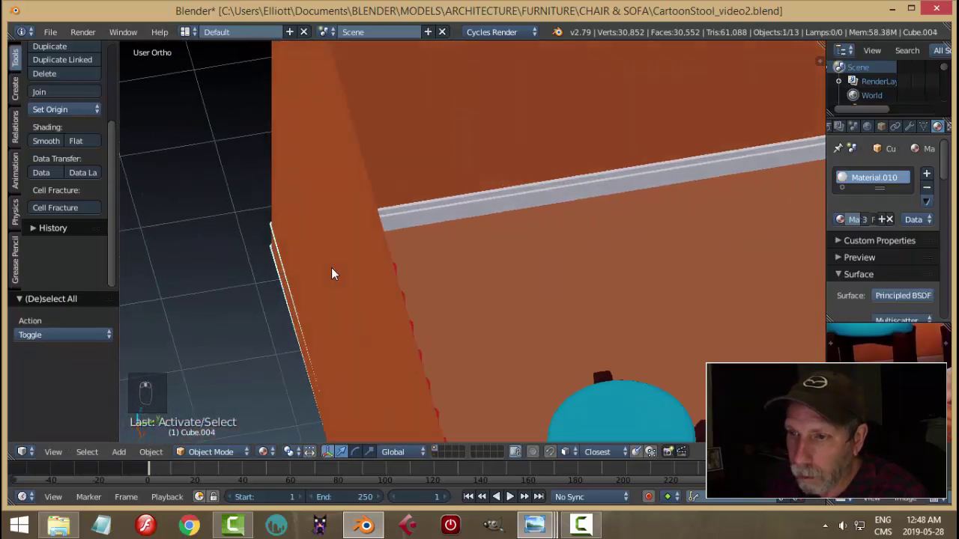
pyautogui.middleClick(320, 297)
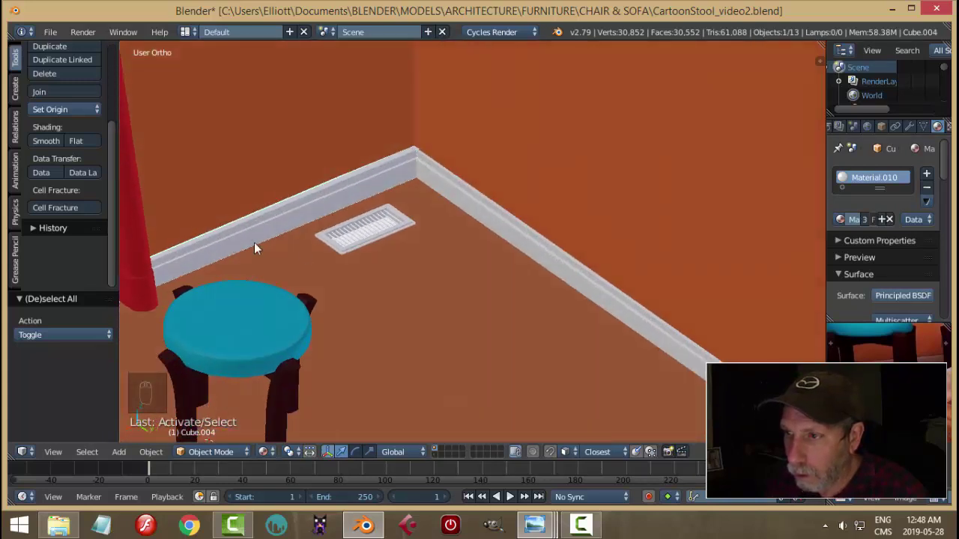
pyautogui.press('a')
pyautogui.press('KP_0')
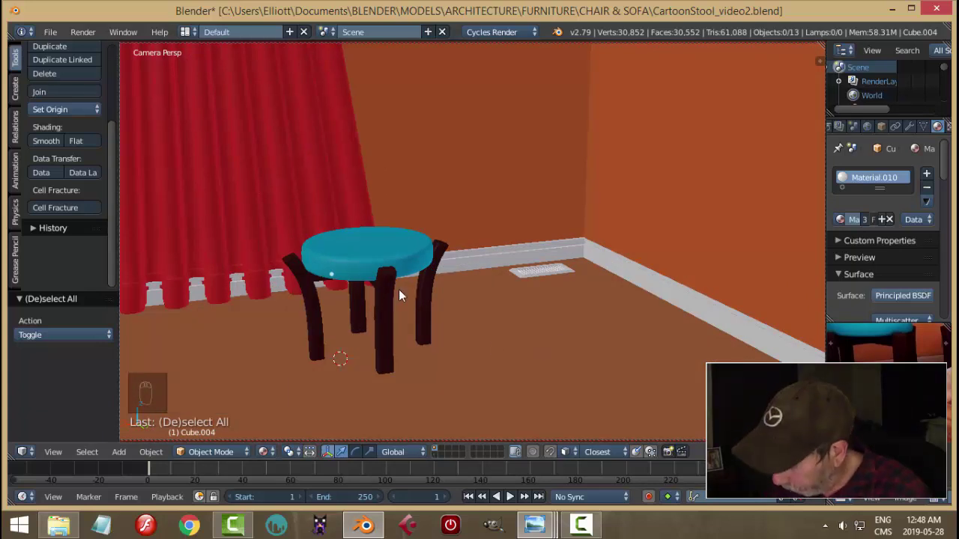
# Step: Nudge one baseboard's end so the two trims meet cleanly at the corner
pyautogui.press('KP_0')
pyautogui.middleClick(488, 257)
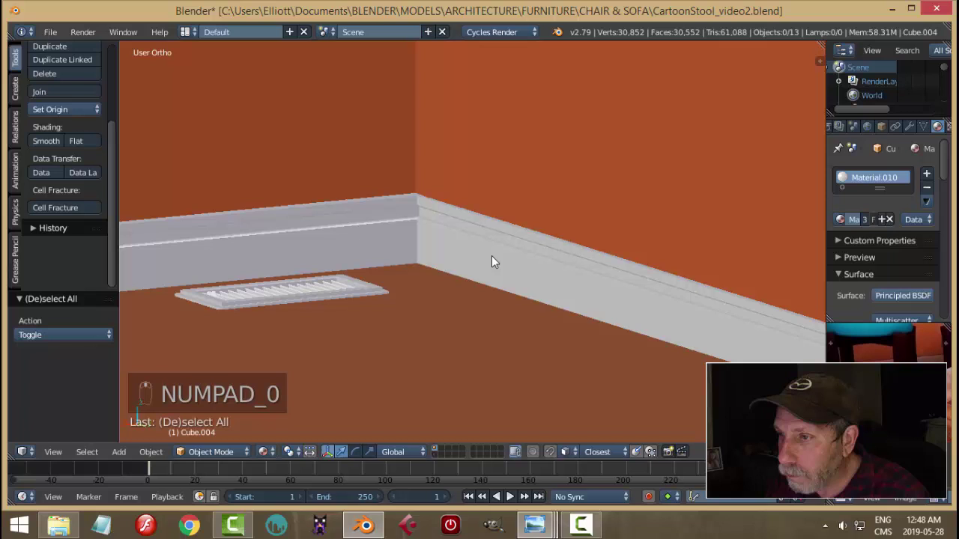
pyautogui.click(449, 327)
pyautogui.middleClick(457, 316)
pyautogui.moveTo(338, 310); pyautogui.dragTo(410, 296)
pyautogui.moveTo(410, 296); pyautogui.dragTo(519, 317)
pyautogui.press('g')
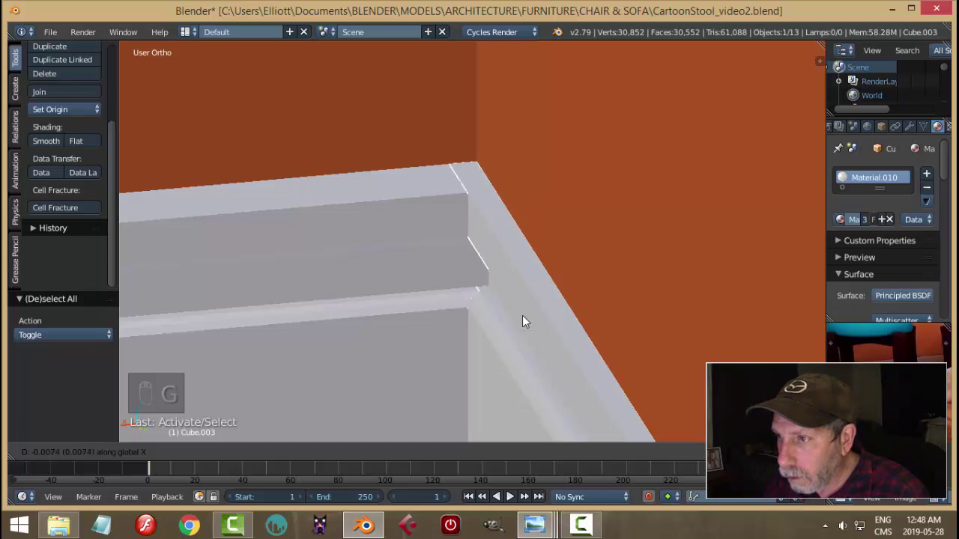
pyautogui.press('a')
# Step: Preview the trimmed corner rendered through the camera
pyautogui.press('KP_0')
pyautogui.press('shift+z')
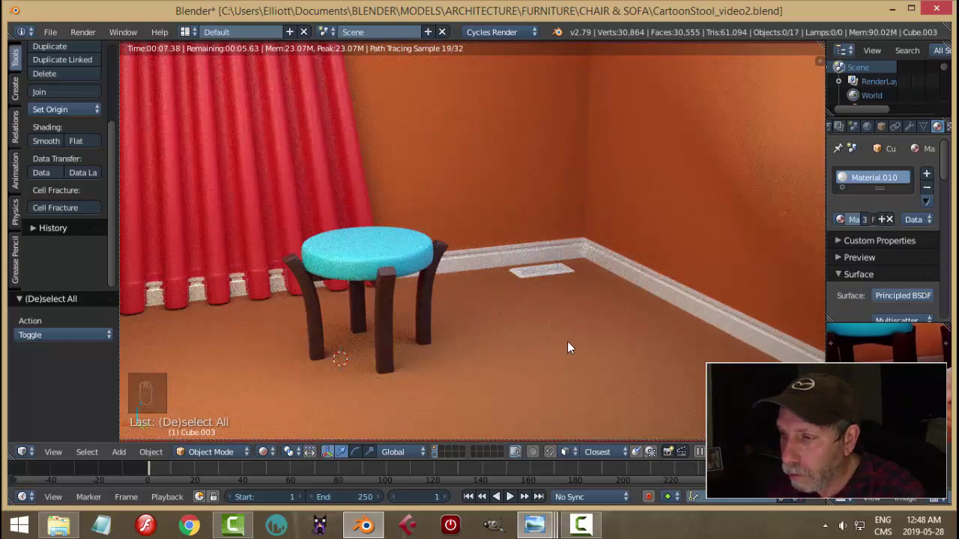
# Step: Move the red curtain slightly sideways and check it in a rendered preview
pyautogui.press('shift+z')
pyautogui.moveTo(354, 206); pyautogui.dragTo(412, 218)
pyautogui.press('g')
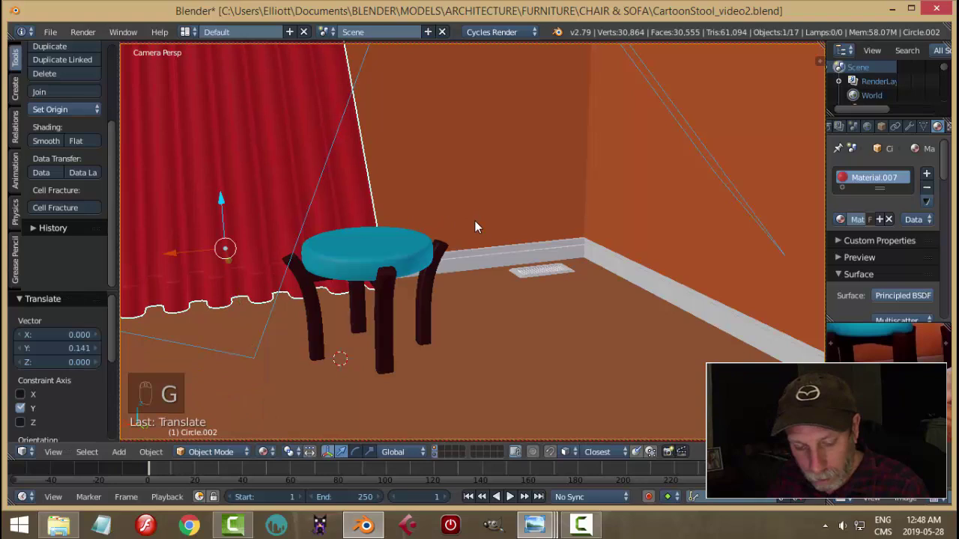
pyautogui.press('shift+z')
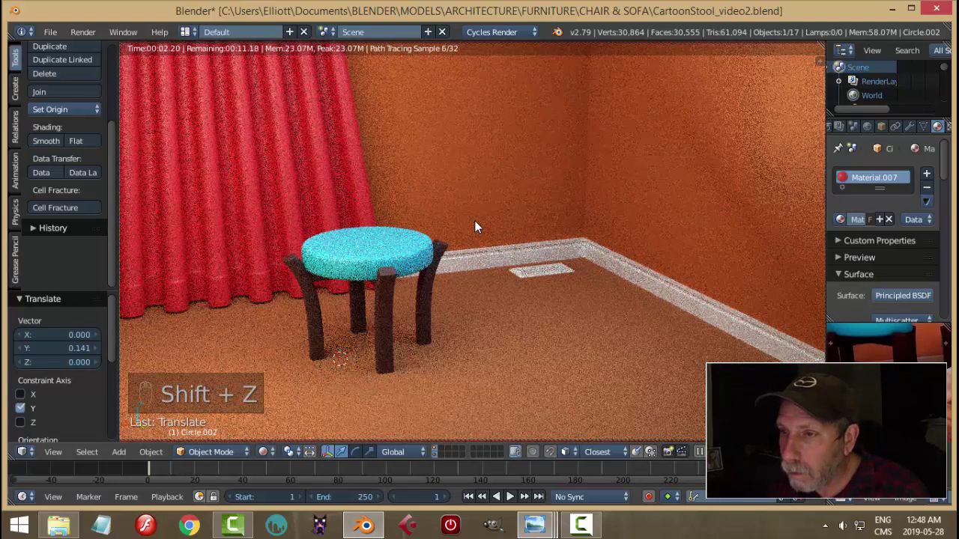
pyautogui.press('shift+z')
# Step: Shrink the curtain slightly, check the render again and save the file
pyautogui.moveTo(290, 131); pyautogui.dragTo(353, 174)
pyautogui.moveTo(355, 174); pyautogui.dragTo(900, 265)
pyautogui.moveTo(899, 265); pyautogui.dragTo(905, 208)
pyautogui.moveTo(905, 209); pyautogui.dragTo(706, 155)
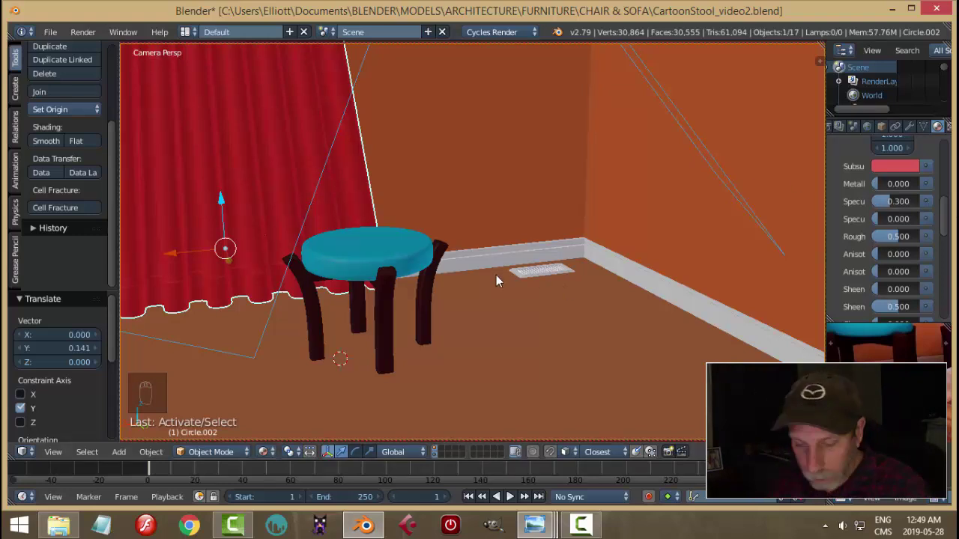
pyautogui.press('shift+z')
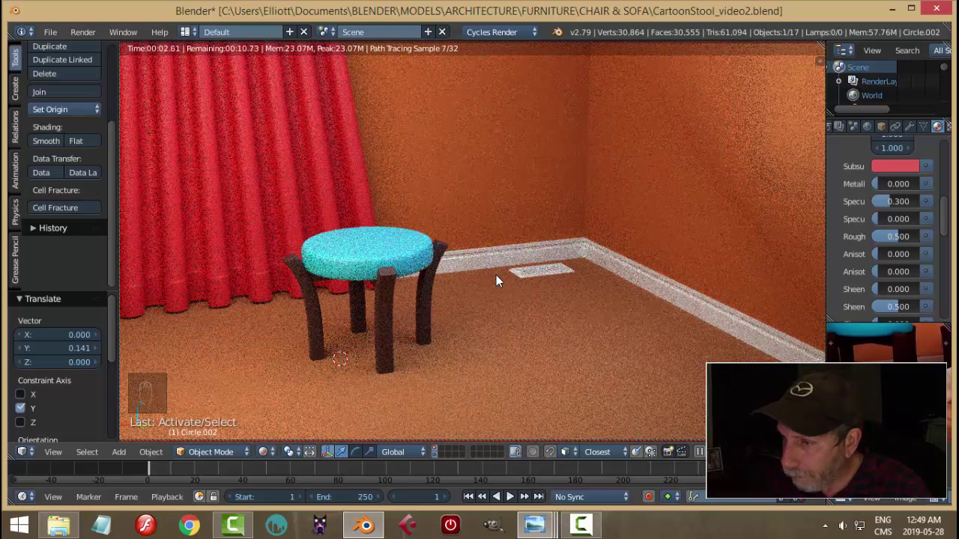
pyautogui.press('shift+z')
pyautogui.click(268, 187)
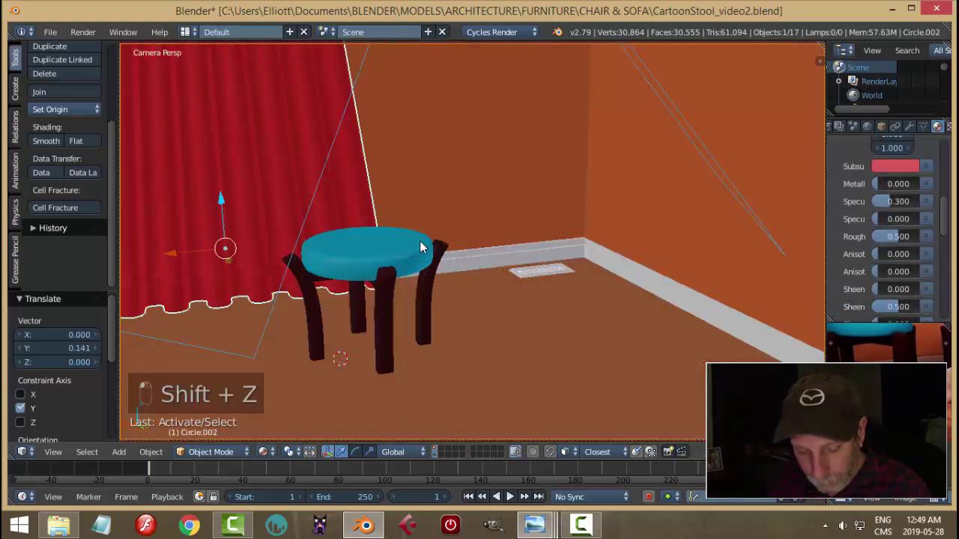
pyautogui.press('s')
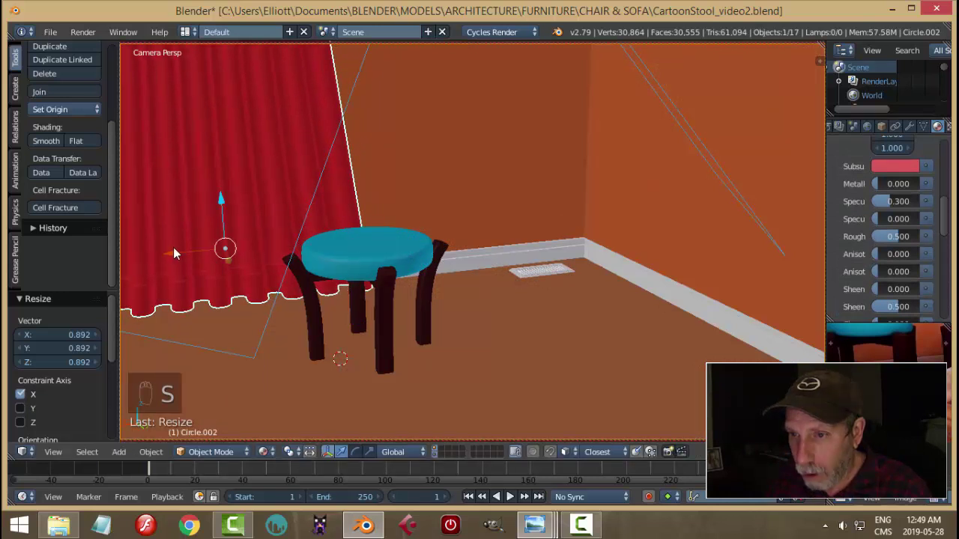
pyautogui.press('a')
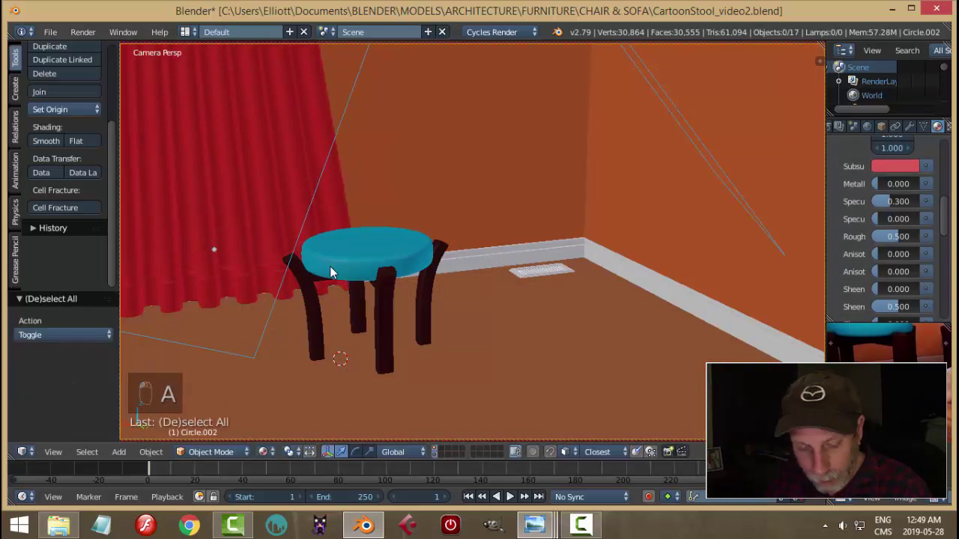
pyautogui.press('ctrl+s')
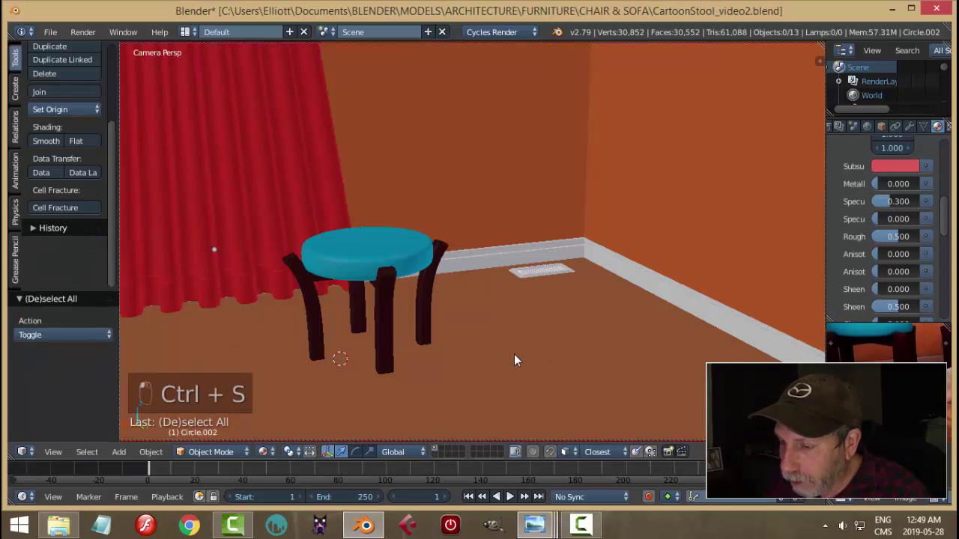
# Step: Leave the camera, orbit to the wall corner and start editing the wall mesh
pyautogui.press('KP_0')
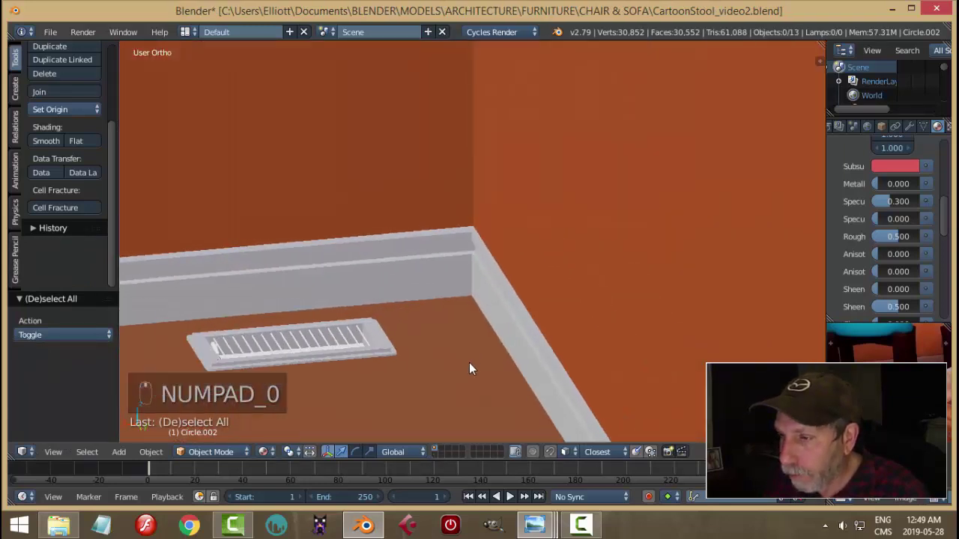
pyautogui.middleClick(487, 358)
pyautogui.middleClick(492, 372)
pyautogui.middleClick(445, 369)
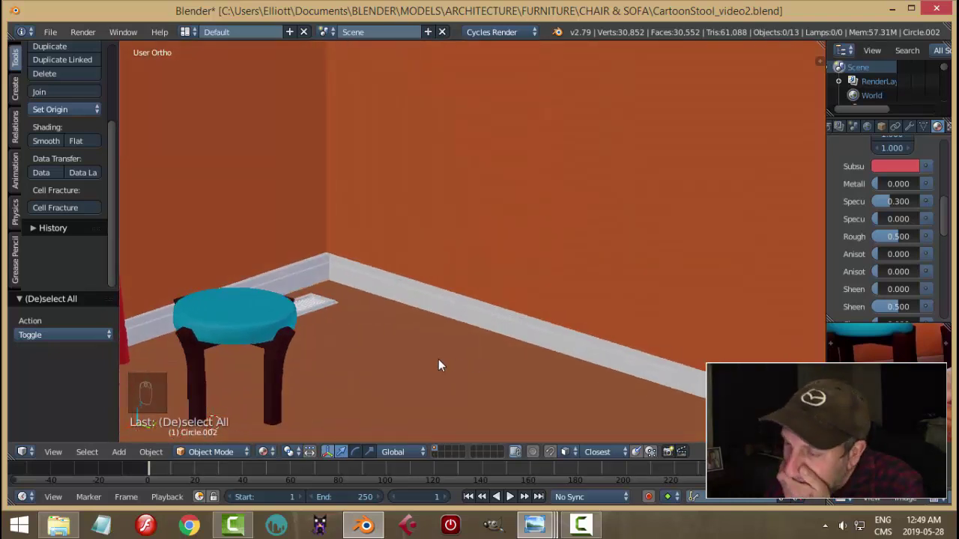
pyautogui.click(525, 196)
pyautogui.press('Tab')
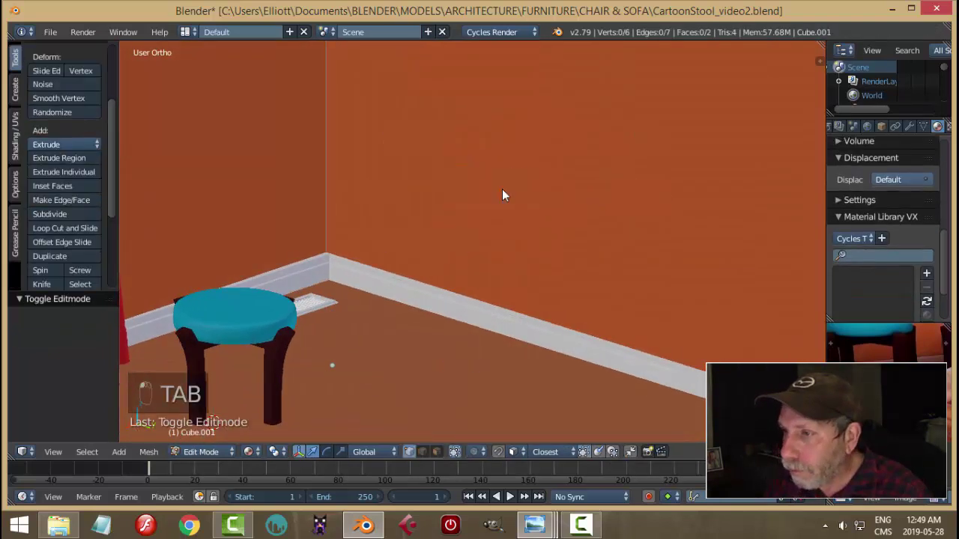
# Step: Copy the right wall face and shrink it into a low strip near the floor
pyautogui.press('Tab')
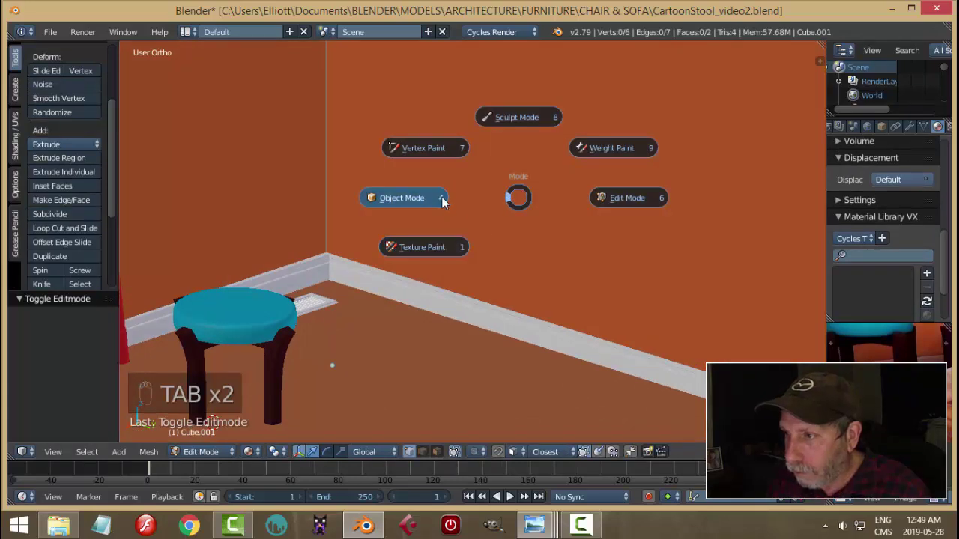
pyautogui.press('ctrl+Tab')
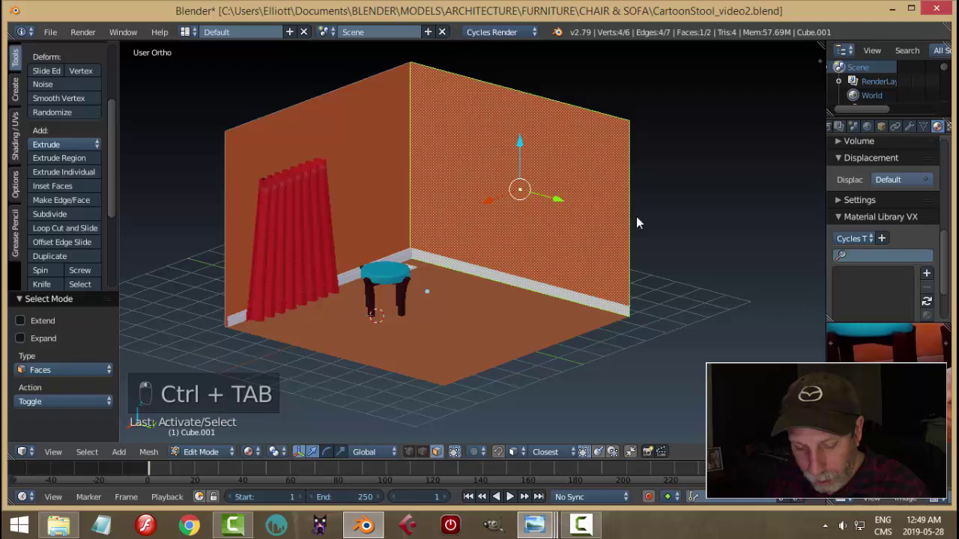
pyautogui.press('shift+d')
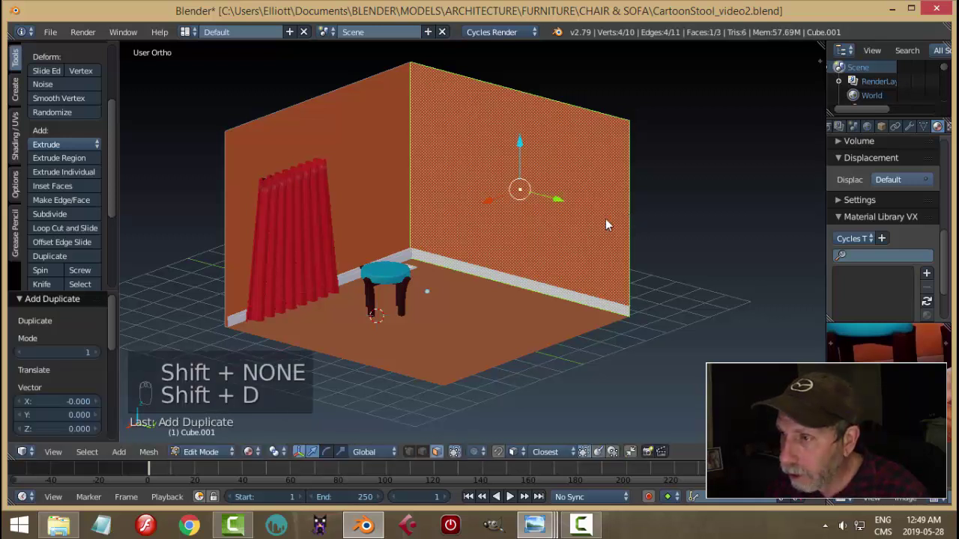
pyautogui.press('s')
pyautogui.moveTo(524, 148); pyautogui.dragTo(630, 247)
pyautogui.press('s')
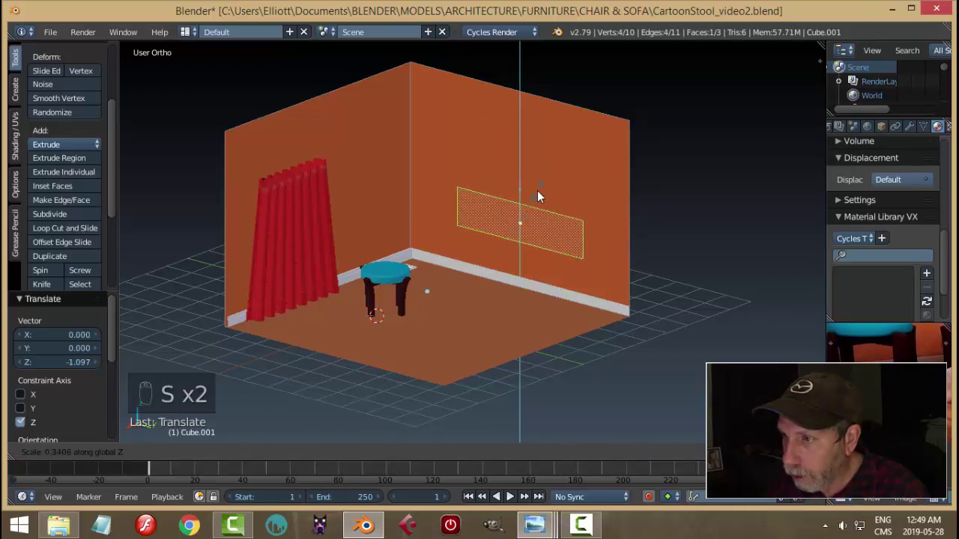
pyautogui.moveTo(521, 202); pyautogui.dragTo(567, 281)
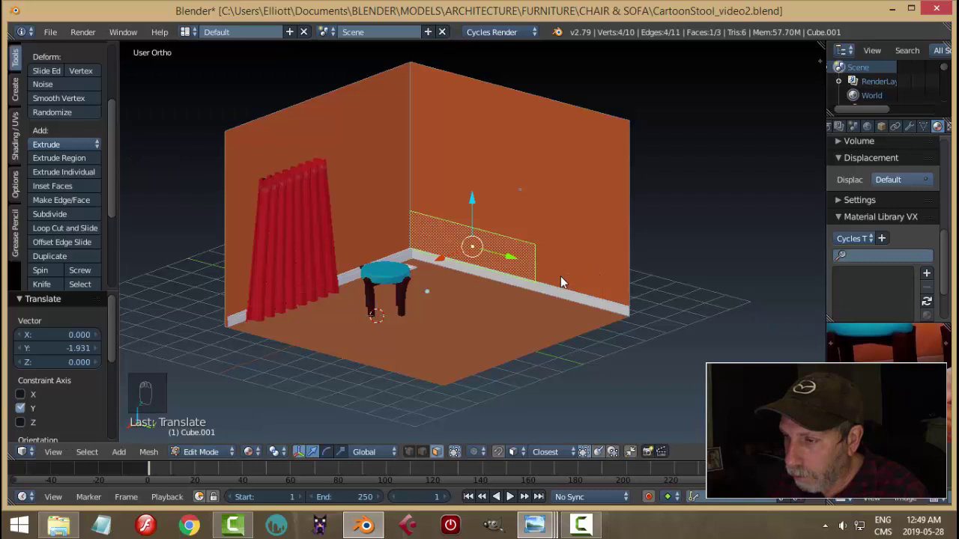
# Step: Stretch the strip along the wall and place 11 evenly spaced vertical loop cuts
pyautogui.press('KP_0')
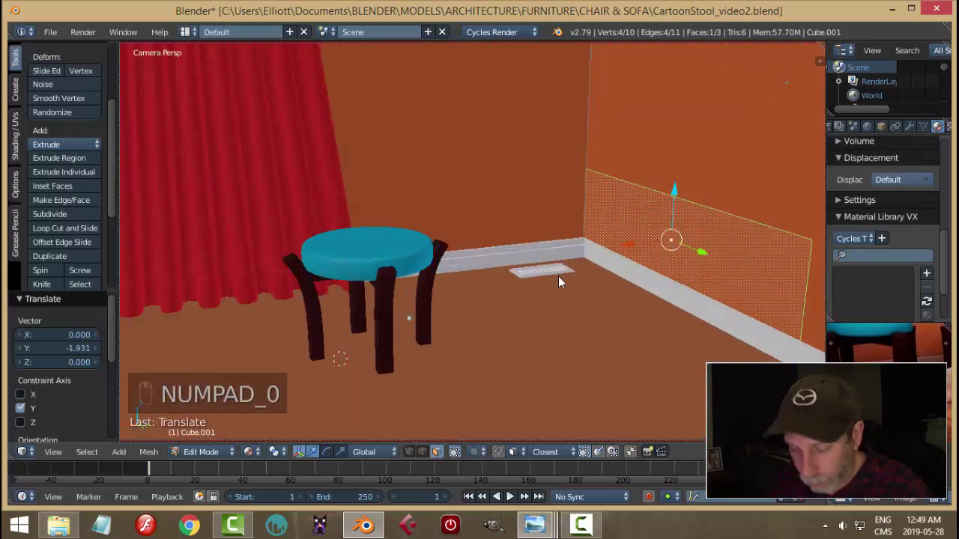
pyautogui.press('s')
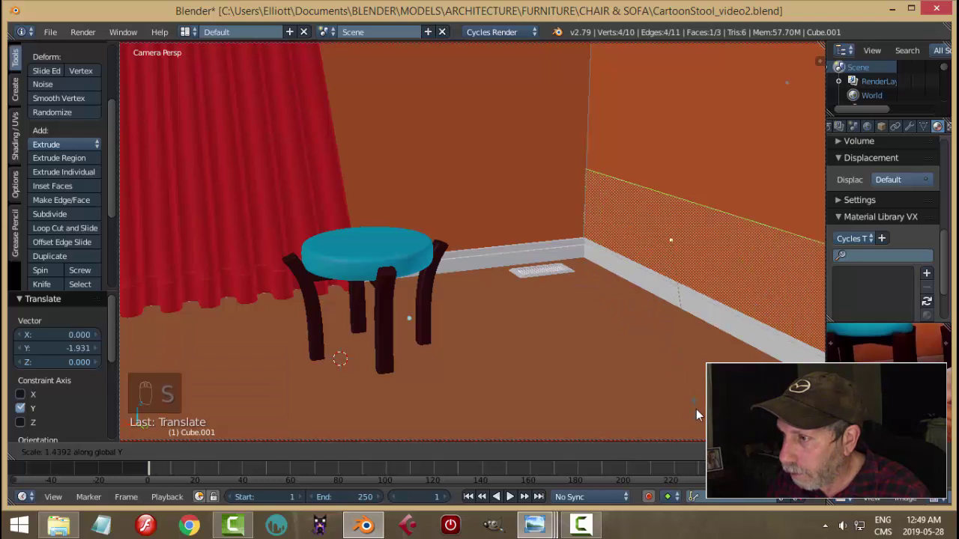
pyautogui.moveTo(711, 262); pyautogui.dragTo(757, 317)
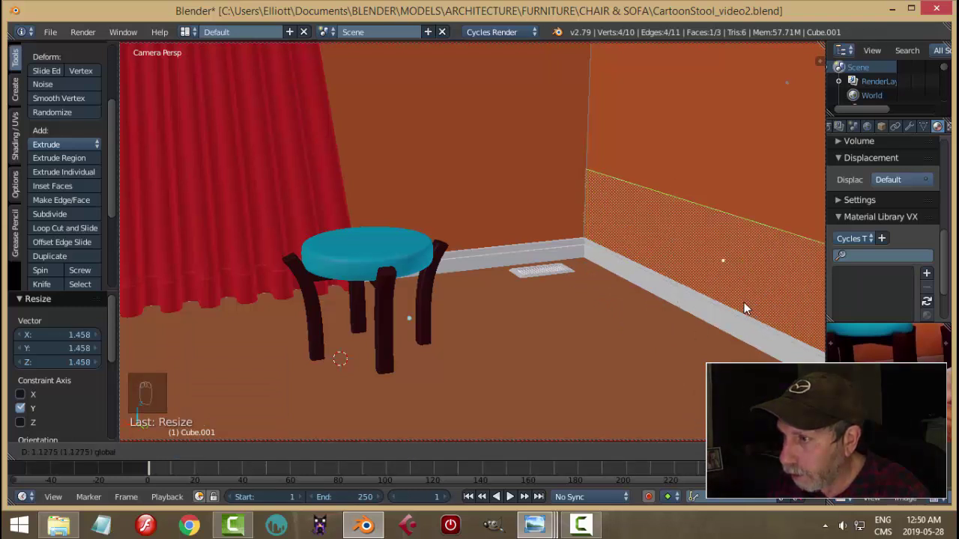
pyautogui.moveTo(727, 300); pyautogui.dragTo(607, 284)
# Step: Confirm the cuts and separate the sliced panel into its own object
pyautogui.click(607, 284)
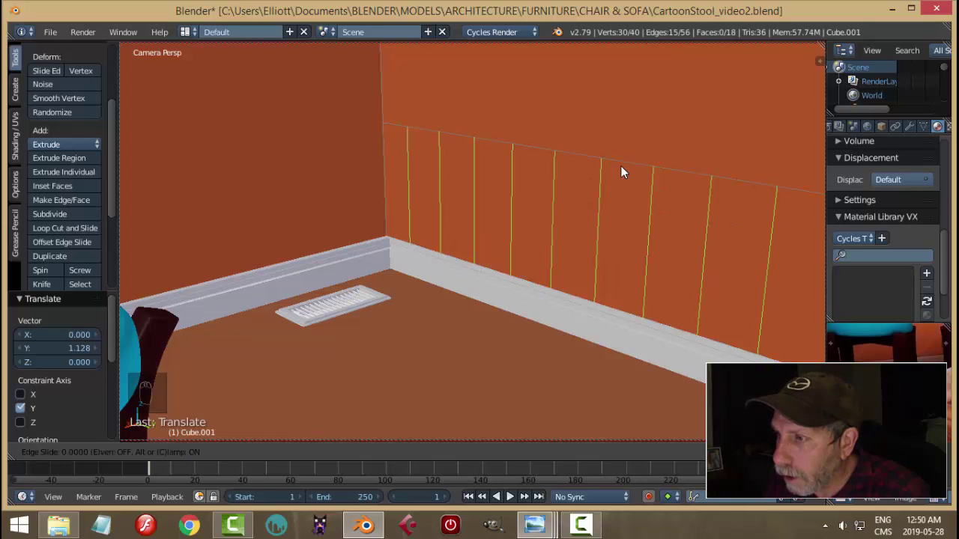
pyautogui.press('a')
pyautogui.press('a')
pyautogui.press('a')
pyautogui.moveTo(648, 240); pyautogui.dragTo(635, 217)
pyautogui.press('ctrl+l')
pyautogui.press('p')
pyautogui.press('Tab')
pyautogui.rightClick(590, 243)
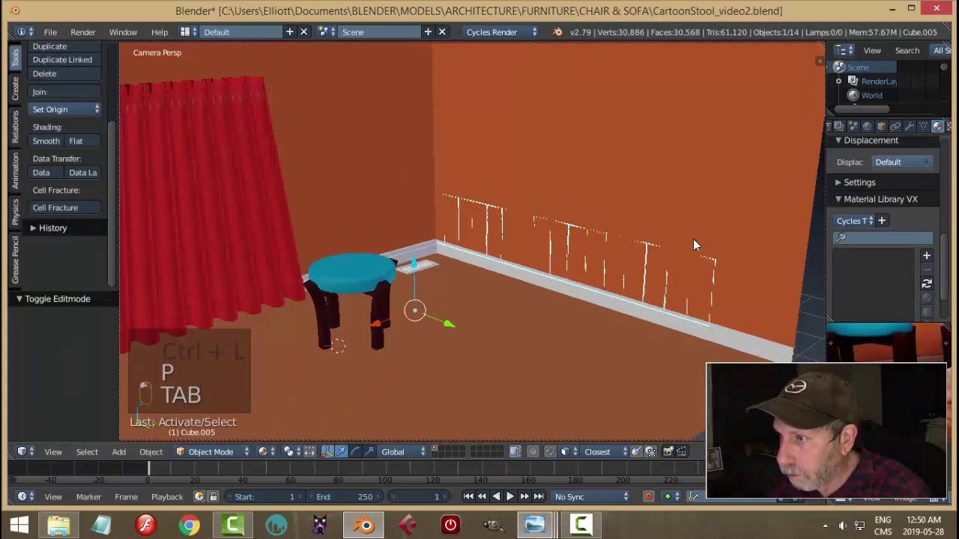
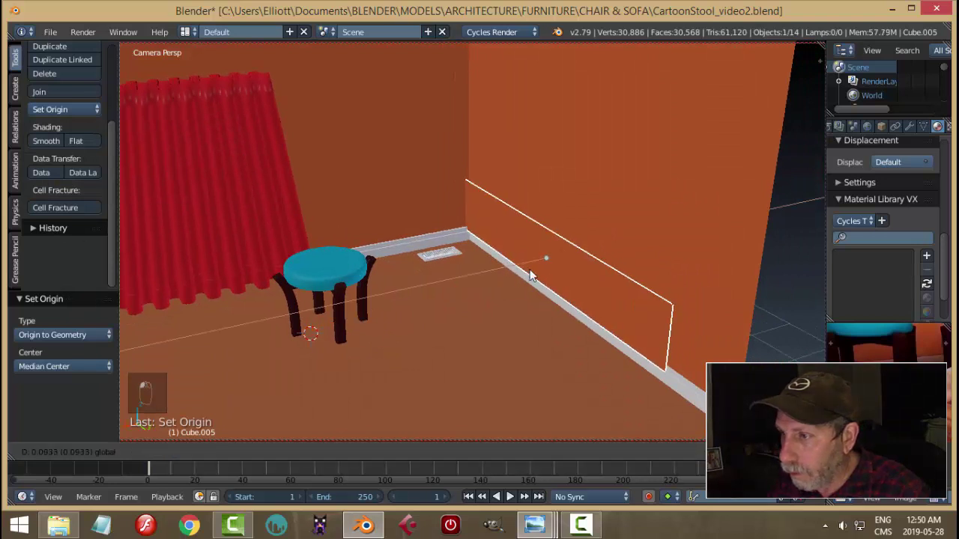
# Step: Assign a new white material (Material.010) to the panel's faces in Edit Mode
pyautogui.moveTo(872, 222); pyautogui.dragTo(861, 196)
pyautogui.moveTo(861, 196); pyautogui.dragTo(843, 196)
pyautogui.moveTo(844, 196); pyautogui.dragTo(627, 318)
pyautogui.moveTo(627, 318); pyautogui.dragTo(620, 323)
pyautogui.click(620, 322)
pyautogui.press('Tab')
pyautogui.moveTo(642, 327); pyautogui.dragTo(498, 274)
pyautogui.click(403, 205)
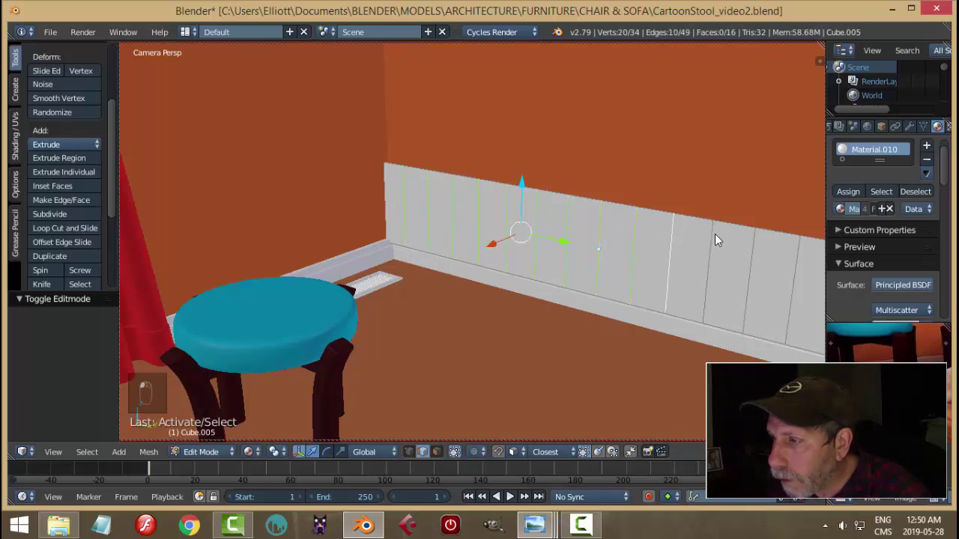
# Step: Bevel the panel's vertical seam edges into narrow grooves and select the board faces between them
pyautogui.moveTo(712, 261); pyautogui.dragTo(708, 297)
pyautogui.moveTo(708, 297); pyautogui.dragTo(269, 440)
pyautogui.click(258, 455)
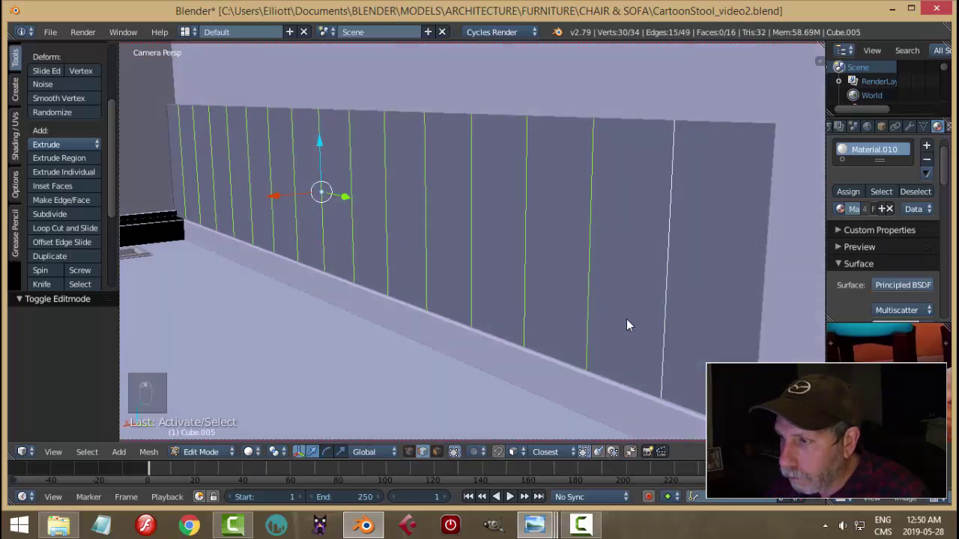
pyautogui.press('ctrl+b')
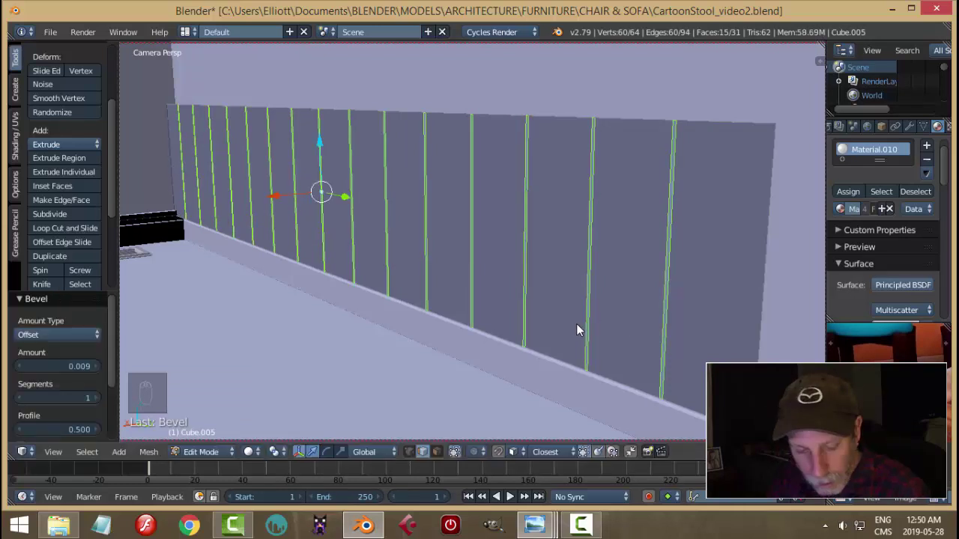
pyautogui.press('a')
pyautogui.press('ctrl+Tab')
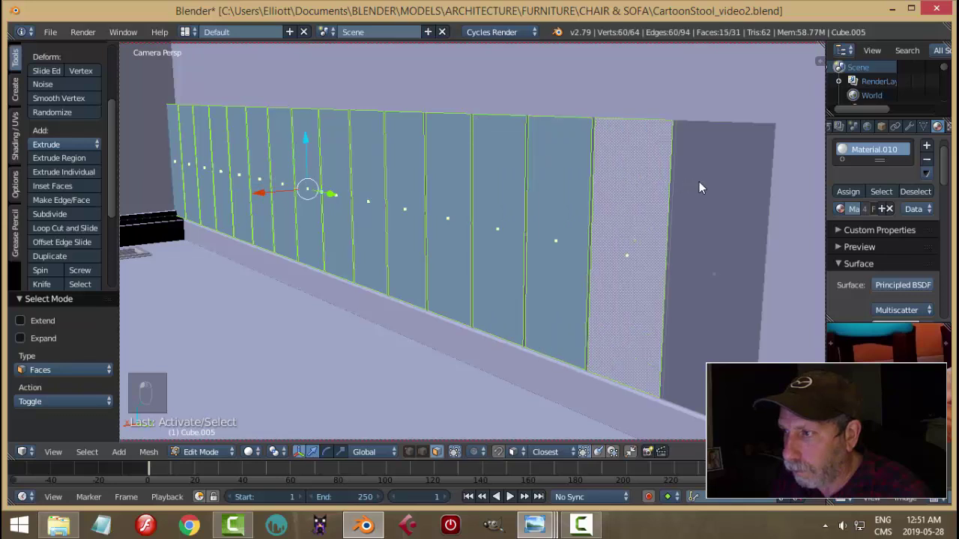
# Step: Extrude and scale the board faces into raised slats and recalculate normals
pyautogui.moveTo(670, 284); pyautogui.dragTo(654, 284)
pyautogui.press('e')
pyautogui.press('a')
pyautogui.press('a')
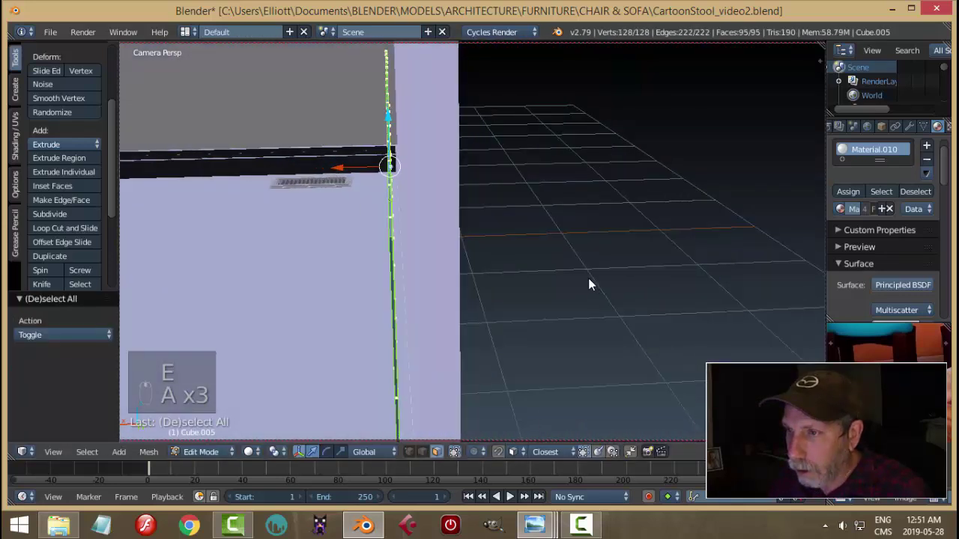
pyautogui.press('s')
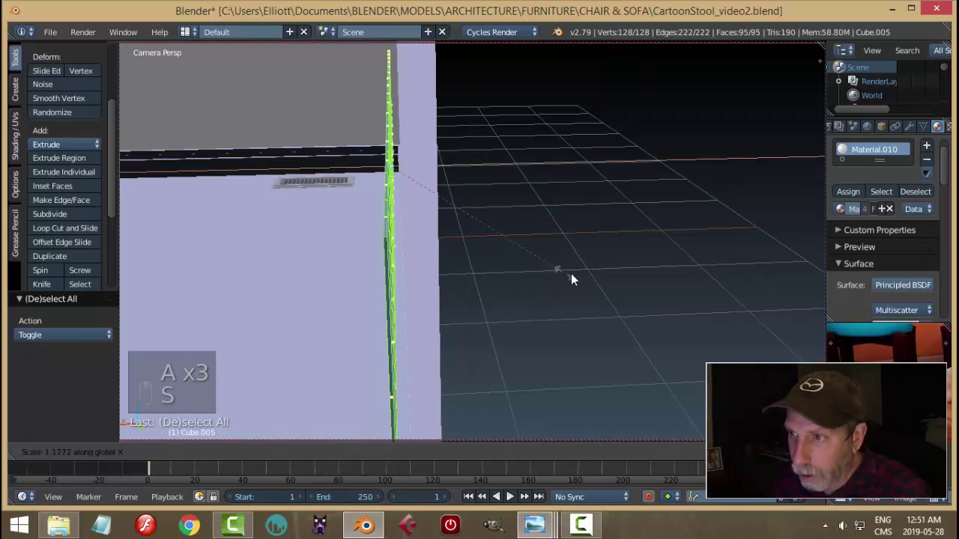
pyautogui.press('a')
pyautogui.press('Tab')
pyautogui.press('Tab')
pyautogui.press('a')
pyautogui.press('a')
pyautogui.press('ctrl+n')
pyautogui.press('Tab')
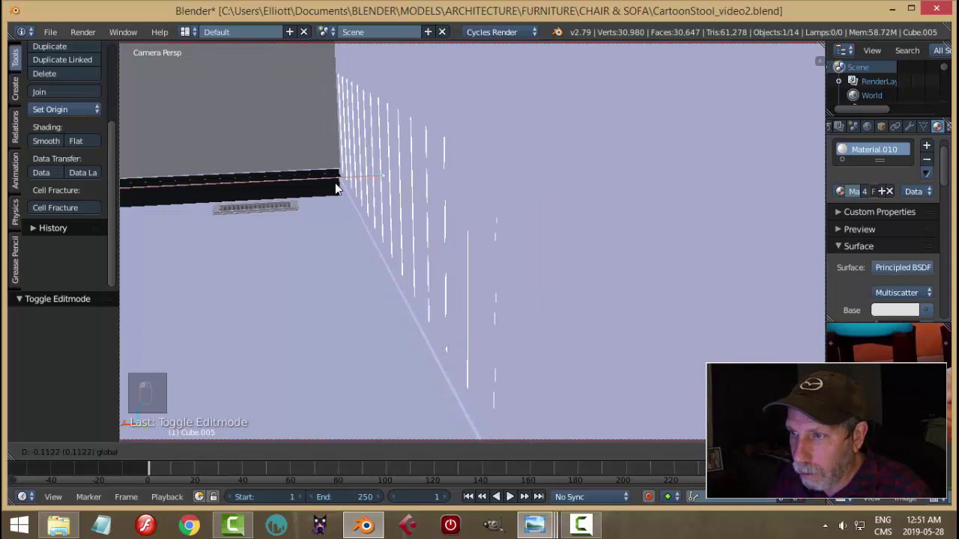
# Step: Check the slats in orthographic view and reopen the panel's faces for editing
pyautogui.press('a')
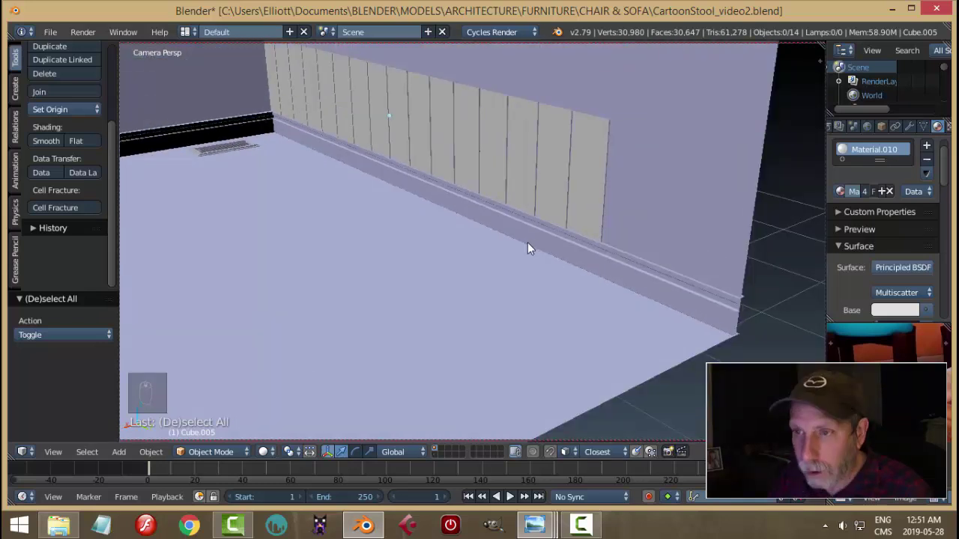
pyautogui.press('KP_0')
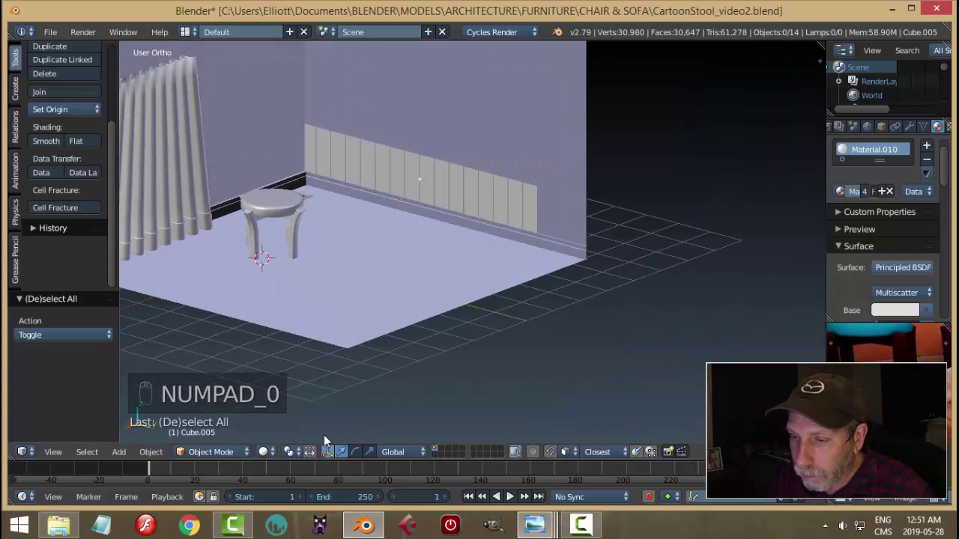
pyautogui.press('a')
pyautogui.press('a')
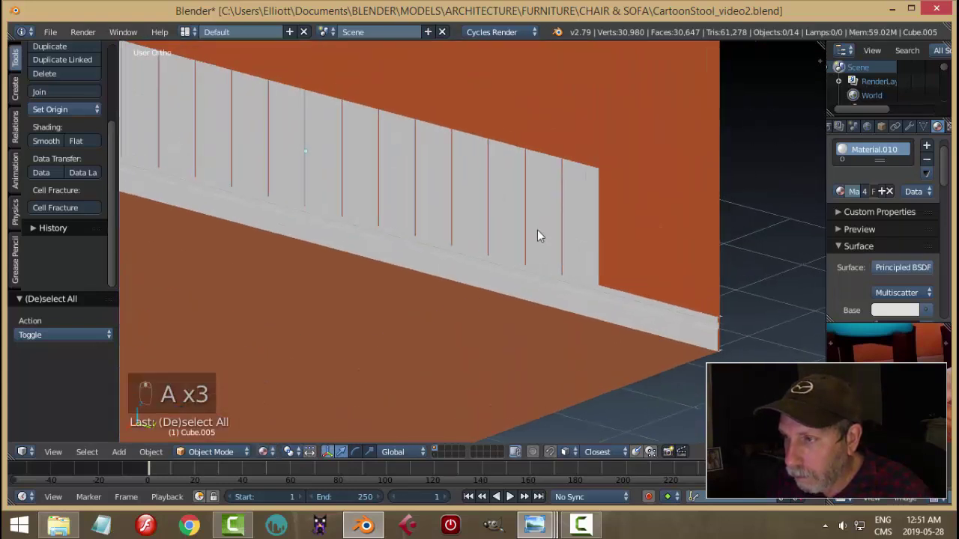
pyautogui.click(540, 228)
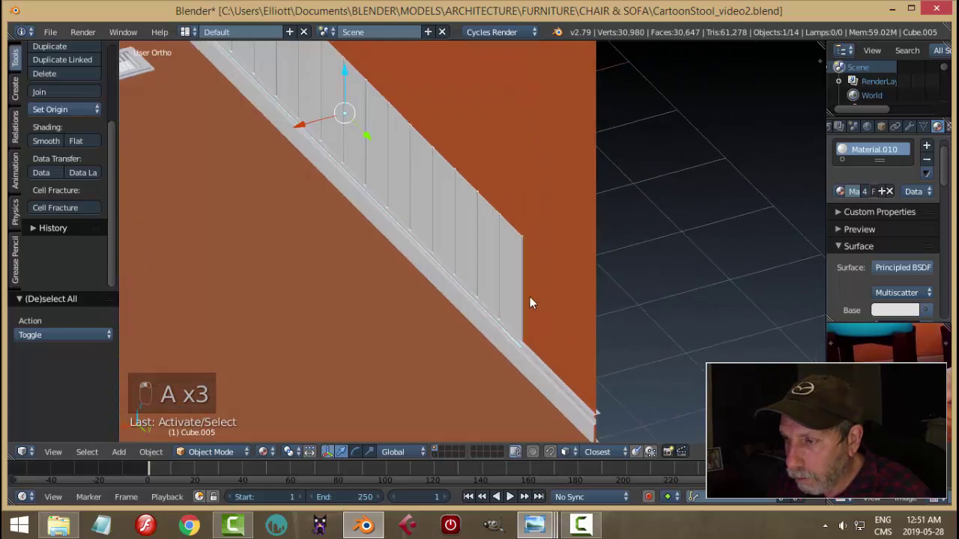
pyautogui.press('ctrl+Tab')
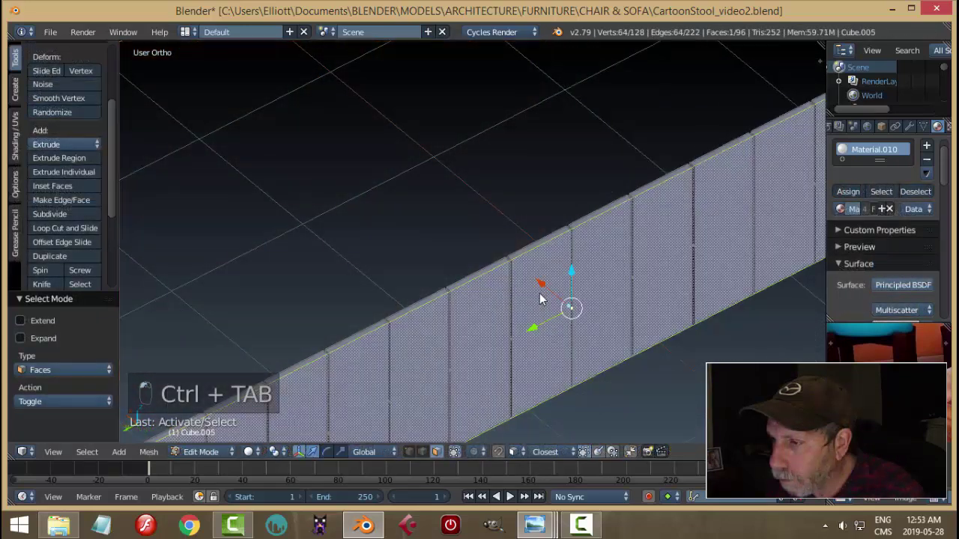
# Step: Shift the panel faces slightly along X, then view it from the top in wireframe
pyautogui.press('e')
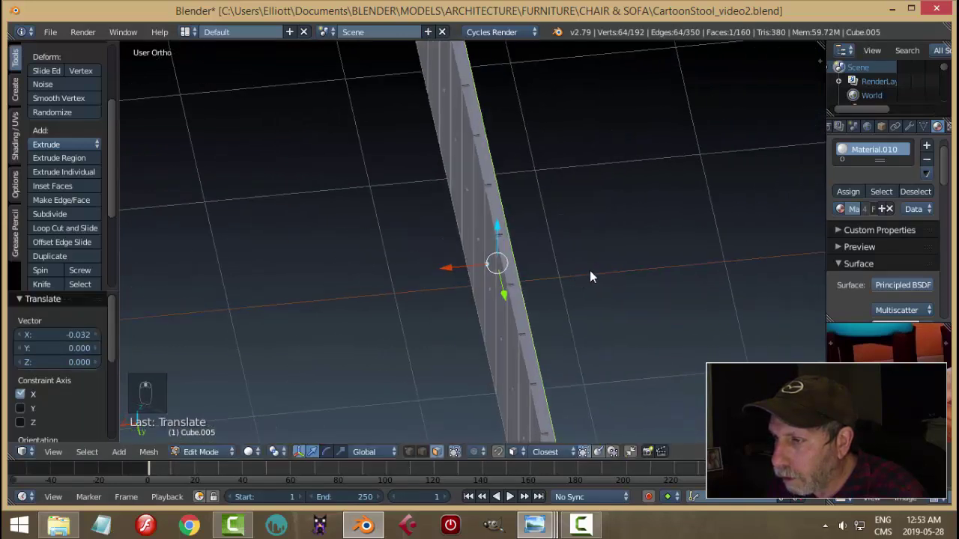
pyautogui.moveTo(547, 299); pyautogui.dragTo(639, 308)
pyautogui.press('a')
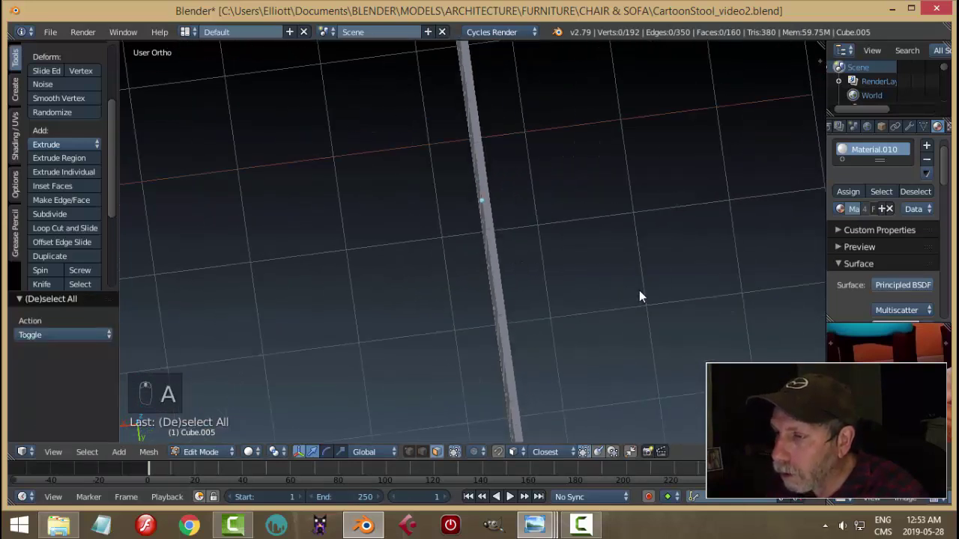
pyautogui.press('KP_7')
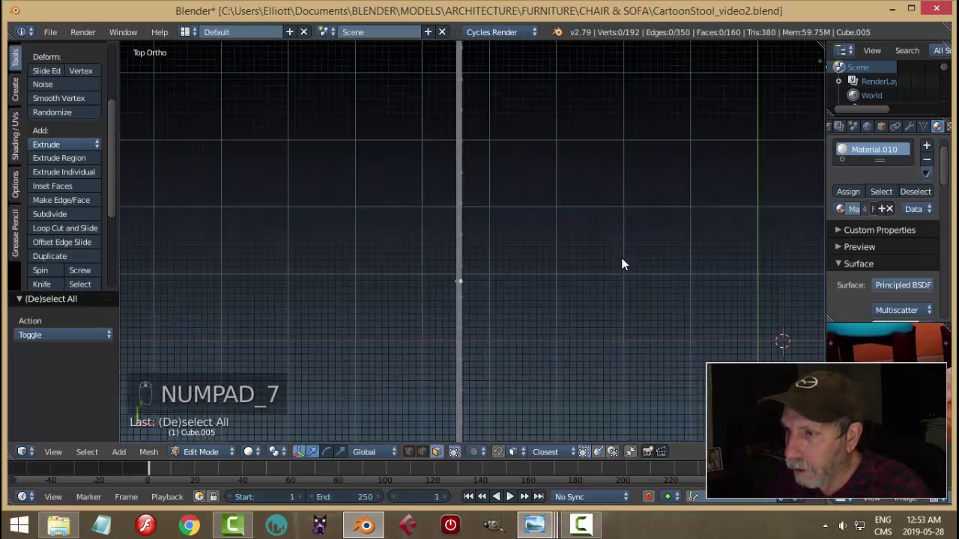
pyautogui.press('z')
pyautogui.press('b')
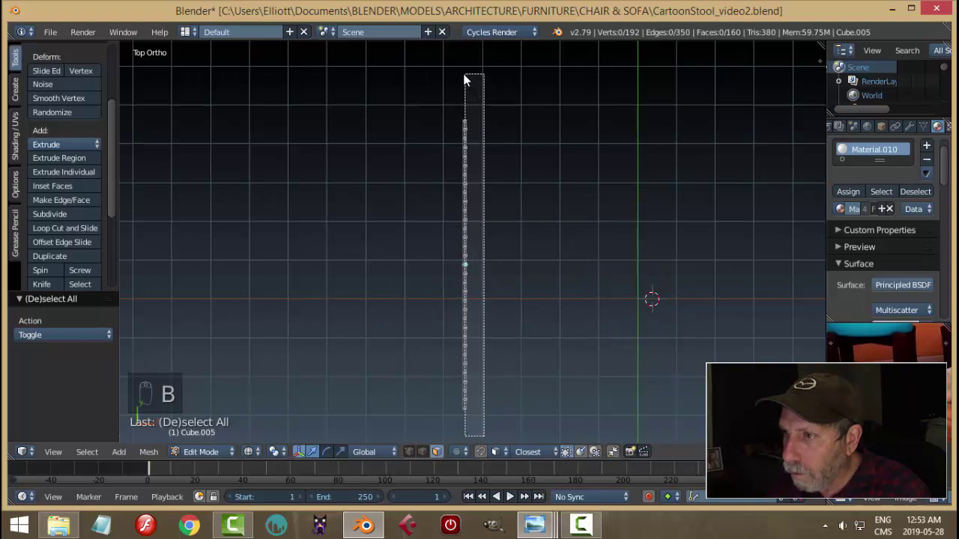
# Step: Box-select the back vertices, nudge them along X against the wall and return to solid object mode
pyautogui.moveTo(568, 173); pyautogui.dragTo(477, 419)
pyautogui.moveTo(476, 418); pyautogui.dragTo(471, 418)
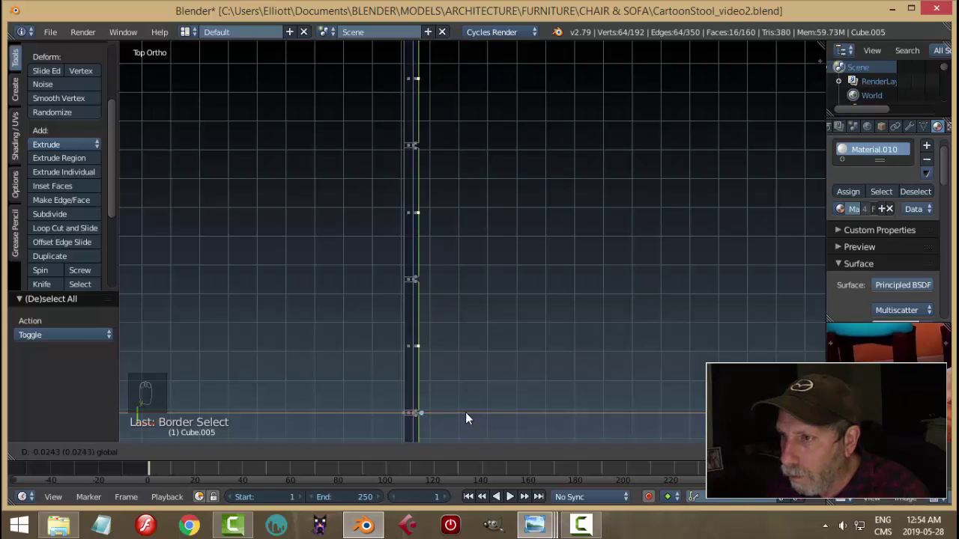
pyautogui.press('z')
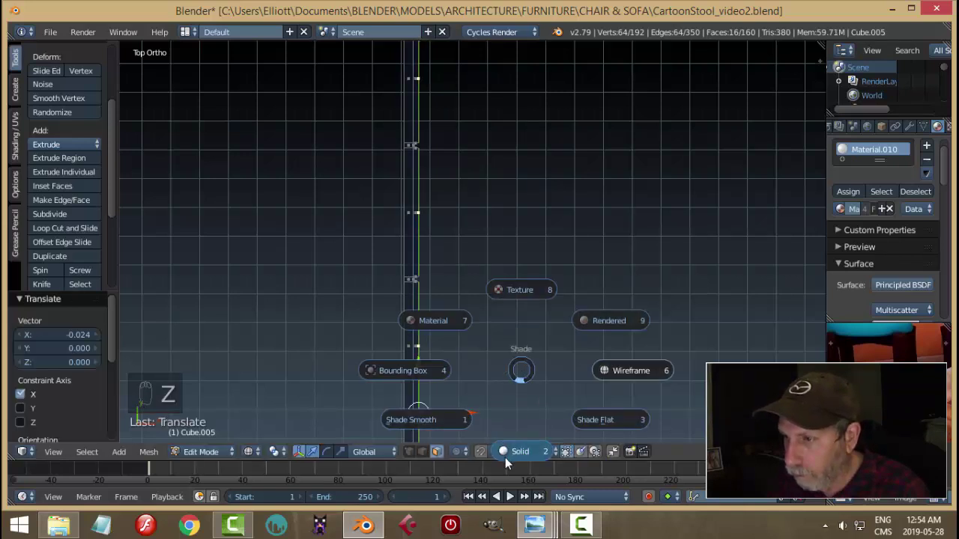
pyautogui.moveTo(485, 305); pyautogui.dragTo(397, 324)
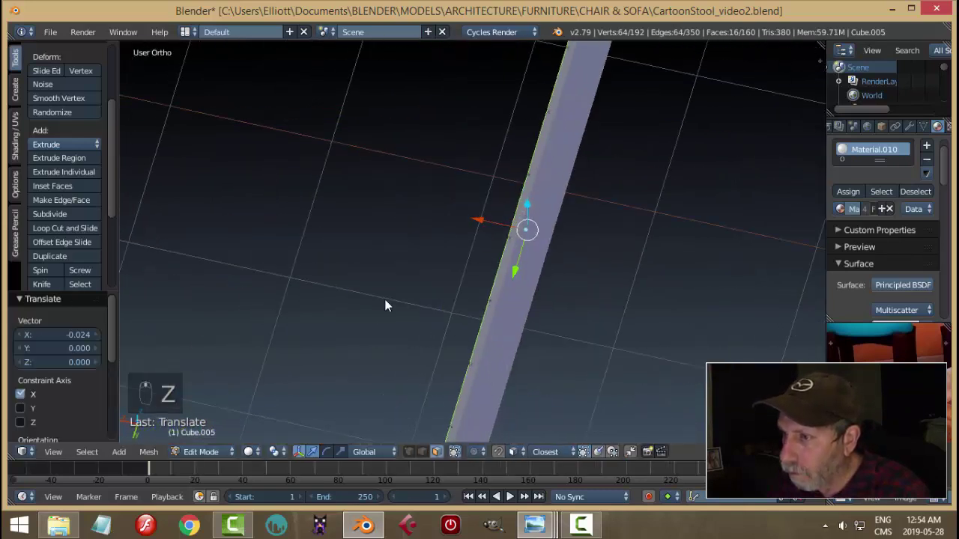
pyautogui.press('Tab')
pyautogui.press('alt+h')
pyautogui.press('a')
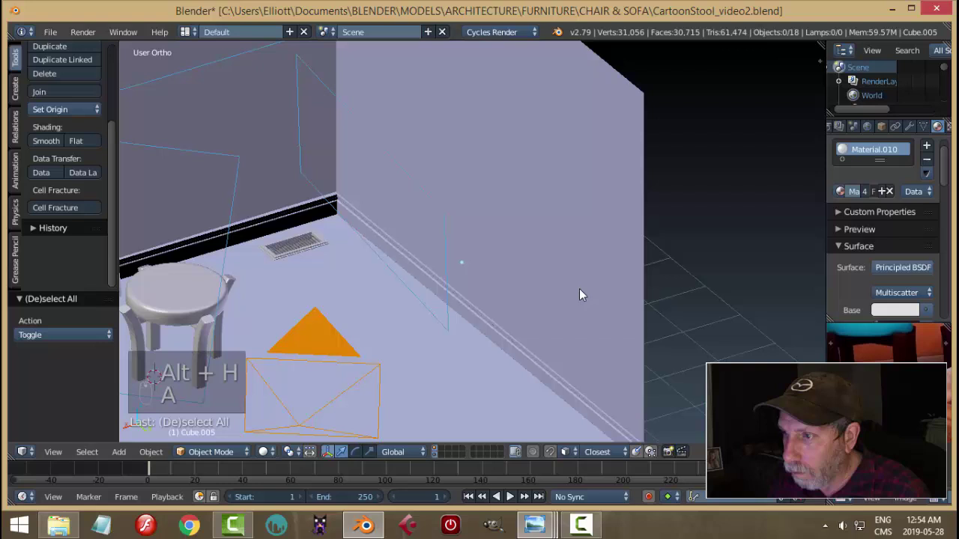
pyautogui.middleClick(566, 301)
pyautogui.moveTo(489, 289); pyautogui.dragTo(433, 269)
pyautogui.click(434, 269)
pyautogui.press('a')
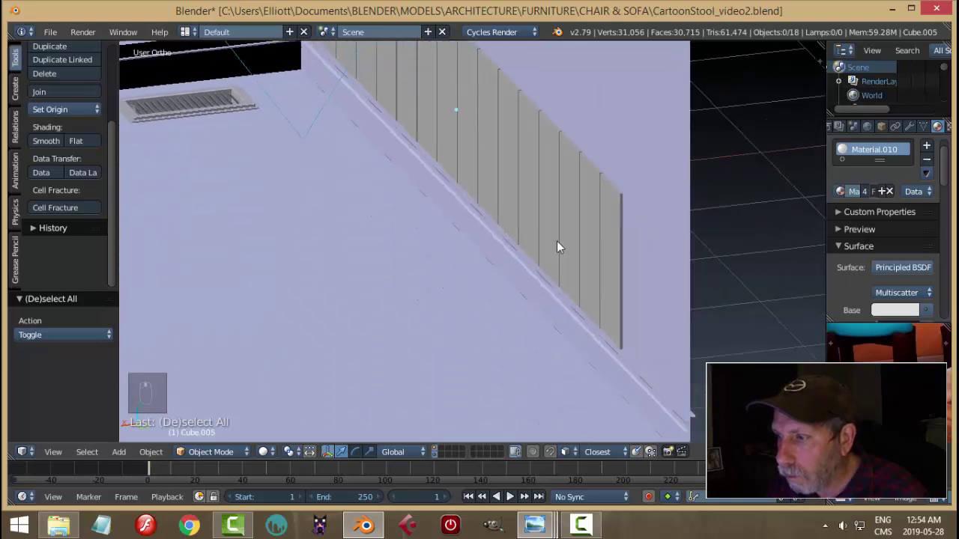
pyautogui.moveTo(604, 282); pyautogui.dragTo(600, 277)
pyautogui.moveTo(600, 276); pyautogui.dragTo(465, 193)
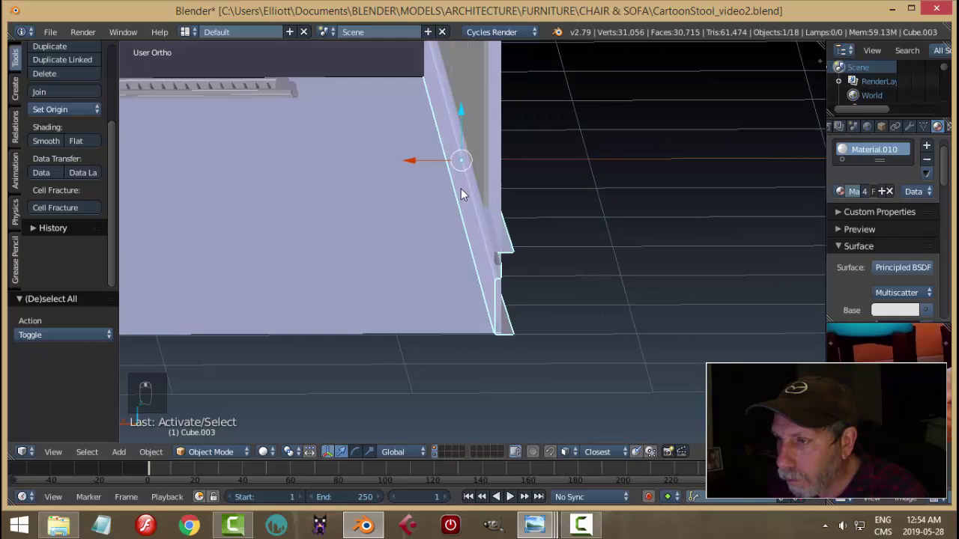
pyautogui.moveTo(418, 168); pyautogui.dragTo(425, 201)
pyautogui.press('a')
pyautogui.click(490, 202)
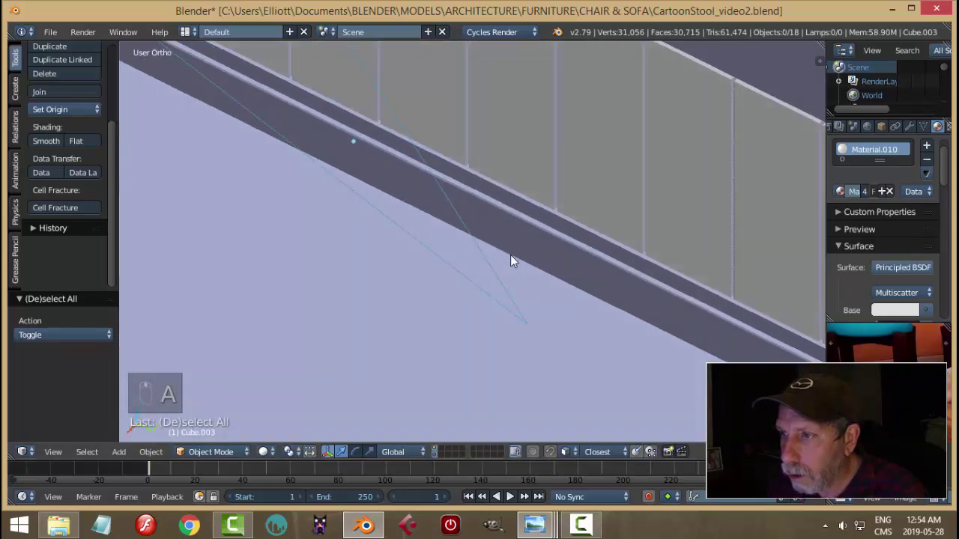
pyautogui.middleClick(556, 236)
pyautogui.middleClick(389, 214)
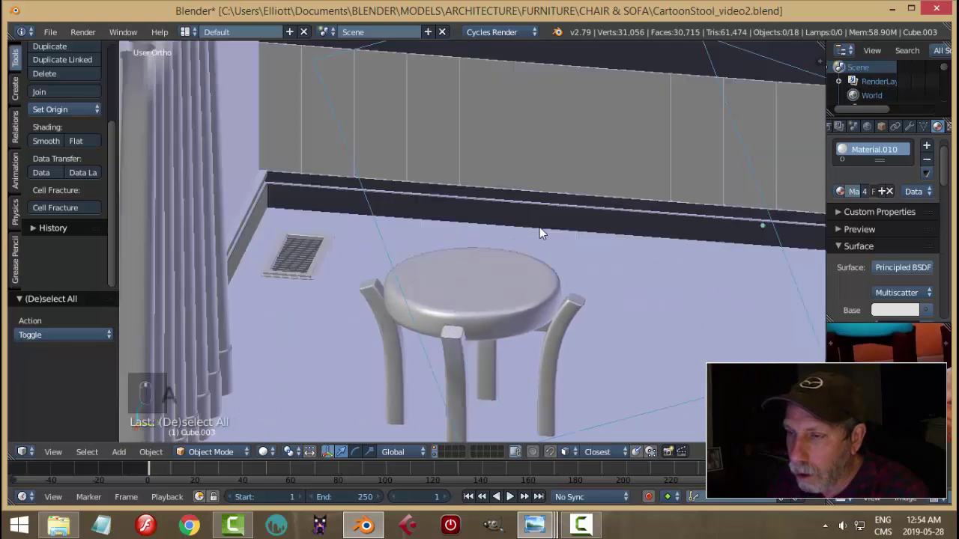
pyautogui.press('KP_0')
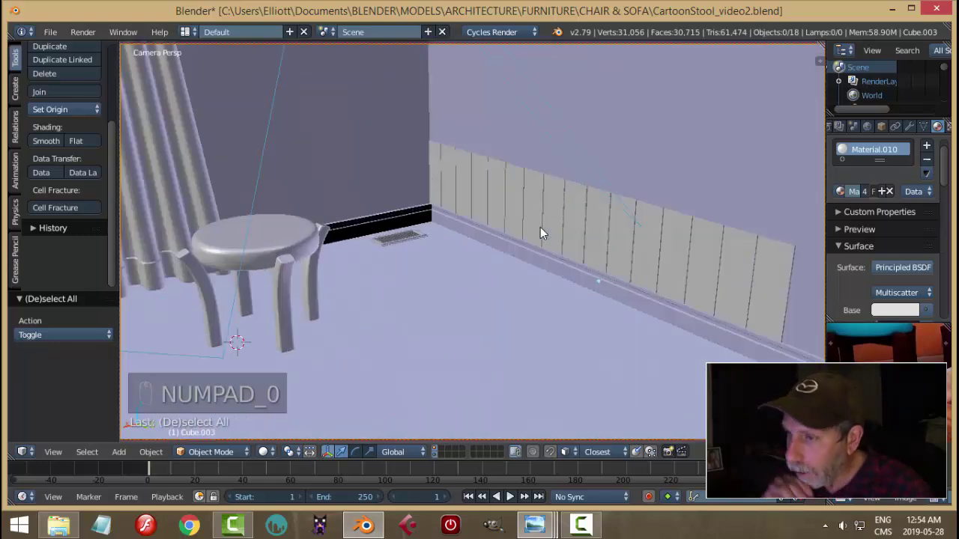
pyautogui.press('shift+z')
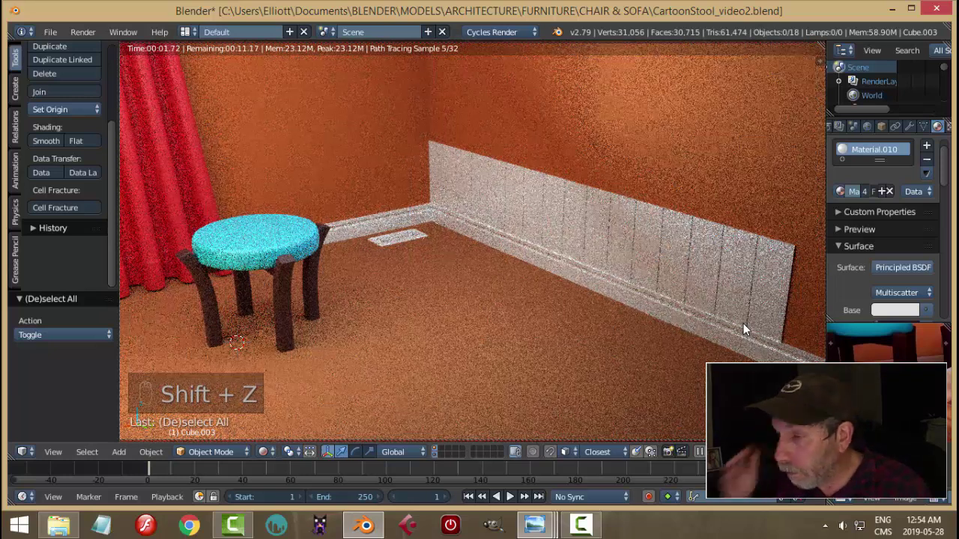
pyautogui.press('shift+z')
pyautogui.press('KP_0')
pyautogui.press('Tab')
pyautogui.press('a')
pyautogui.press('ctrl+n')
pyautogui.press('a')
pyautogui.press('Tab')
pyautogui.press('a')
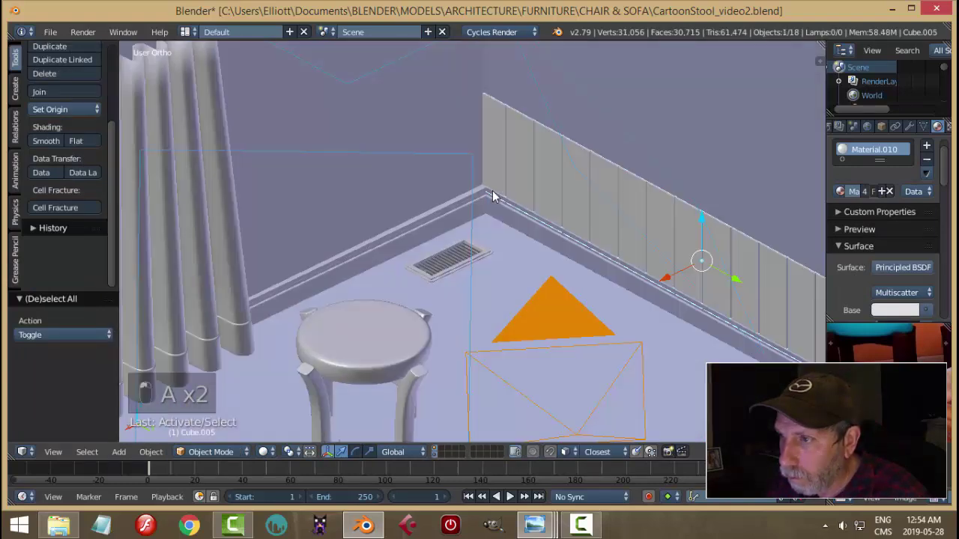
# Step: Duplicate the back-wall wainscoting panel, turn it 90° and place it along the left wall
pyautogui.click(508, 183)
pyautogui.press('shift+d')
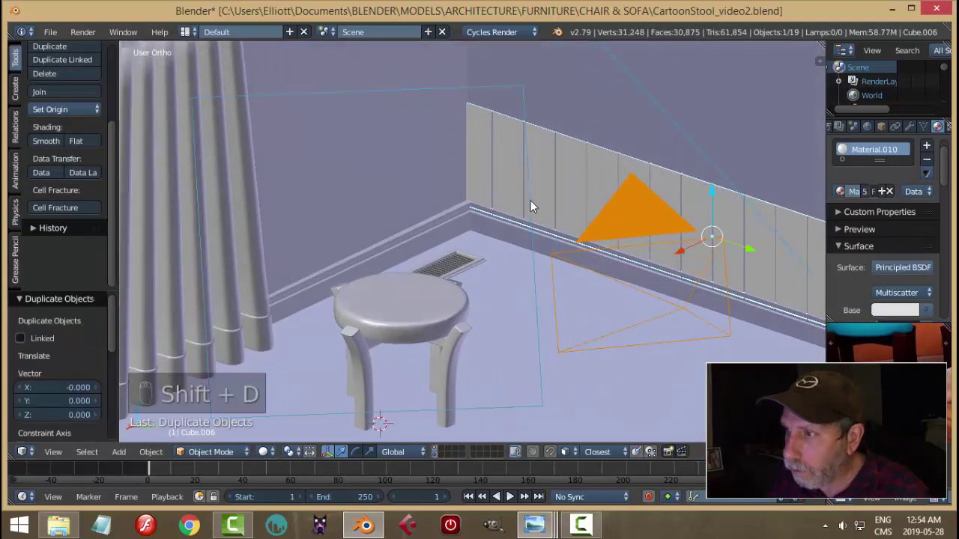
pyautogui.press('r')
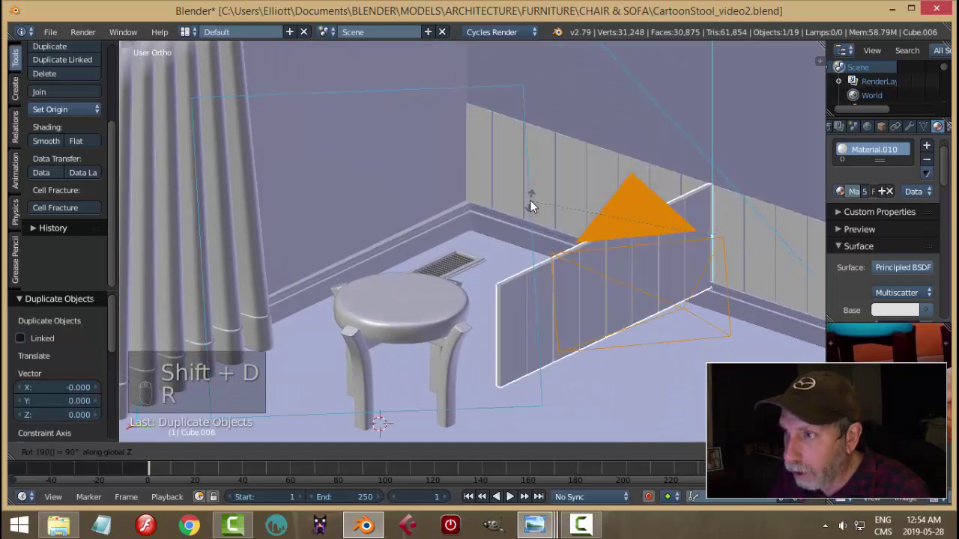
pyautogui.moveTo(749, 255); pyautogui.dragTo(492, 218)
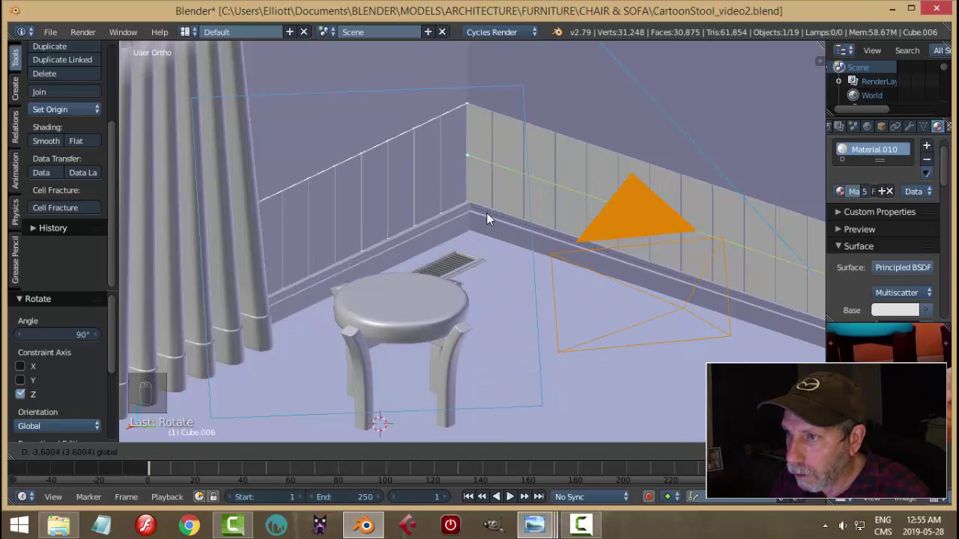
pyautogui.moveTo(443, 176); pyautogui.dragTo(224, 255)
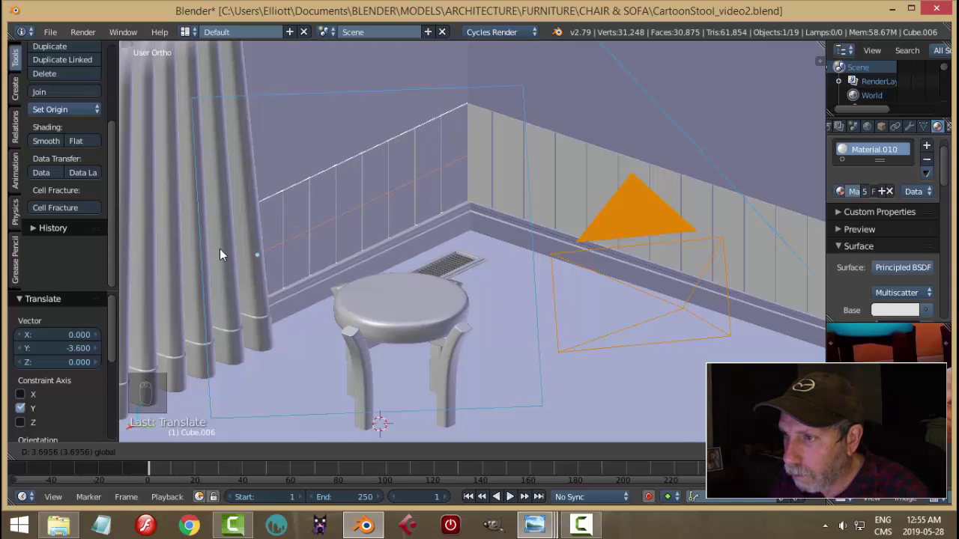
pyautogui.click(448, 241)
# Step: Flip and squash a duplicated trim piece to fit, preview it rendered, then delete the unneeded extra piece
pyautogui.moveTo(572, 243); pyautogui.dragTo(574, 249)
pyautogui.press('shift+d')
pyautogui.moveTo(474, 276); pyautogui.dragTo(577, 180)
pyautogui.press('a')
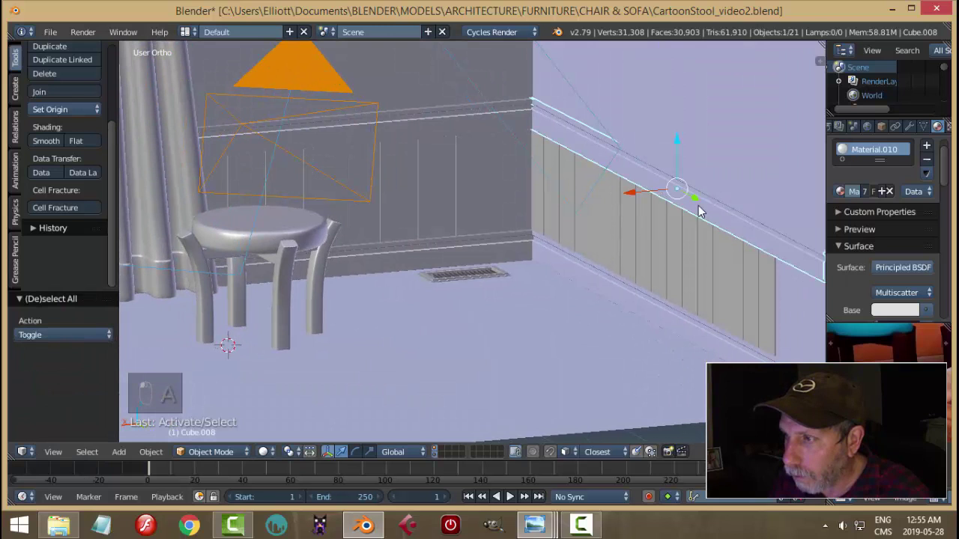
pyautogui.press('r')
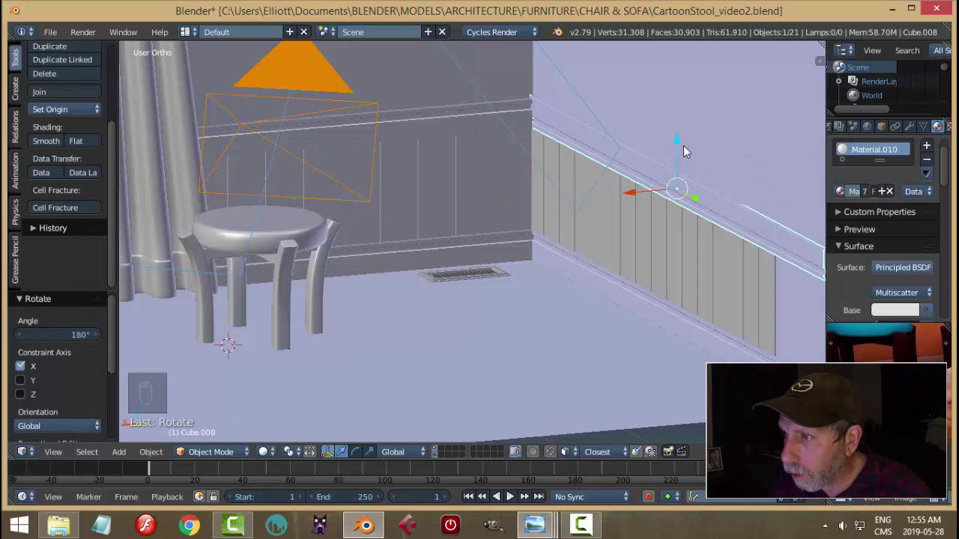
pyautogui.press('s')
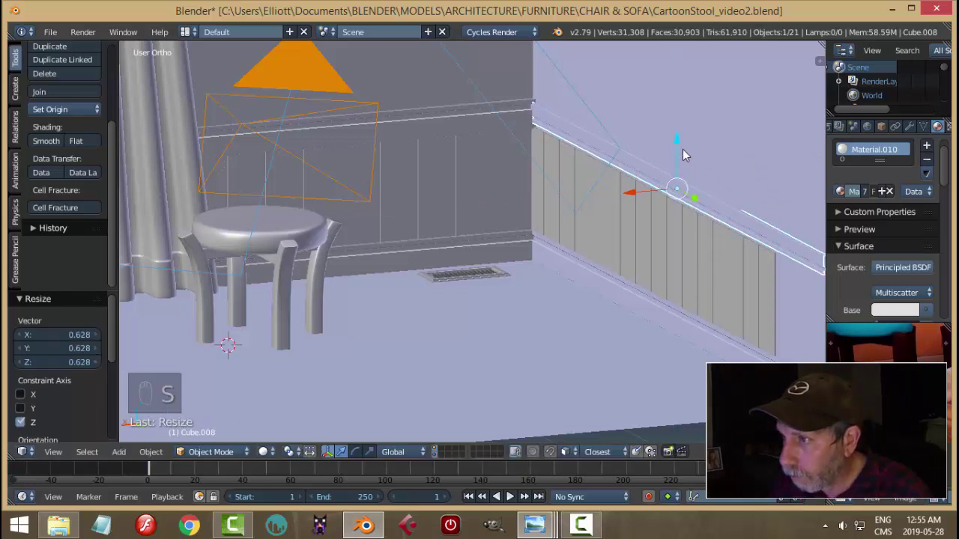
pyautogui.click(684, 149)
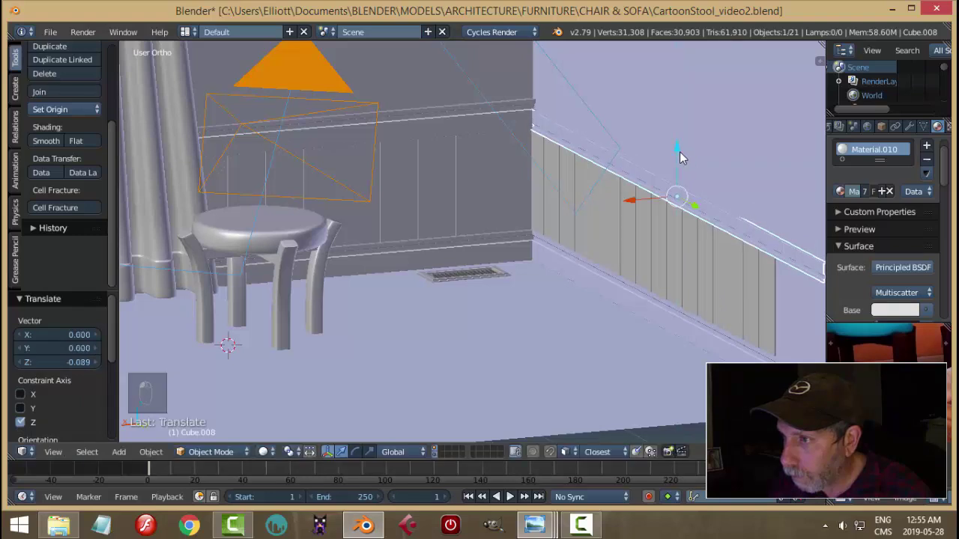
pyautogui.press('a')
pyautogui.press('shift+z')
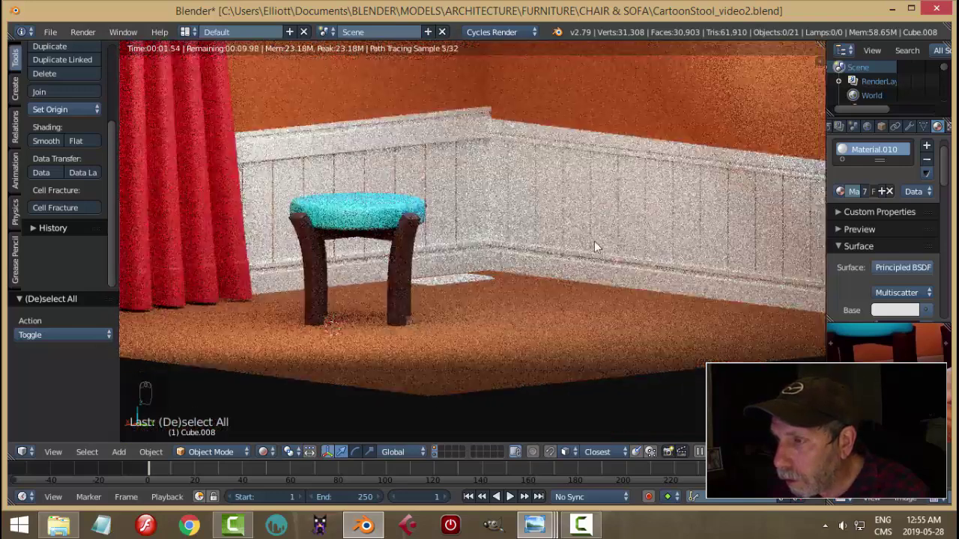
pyautogui.press('shift+z')
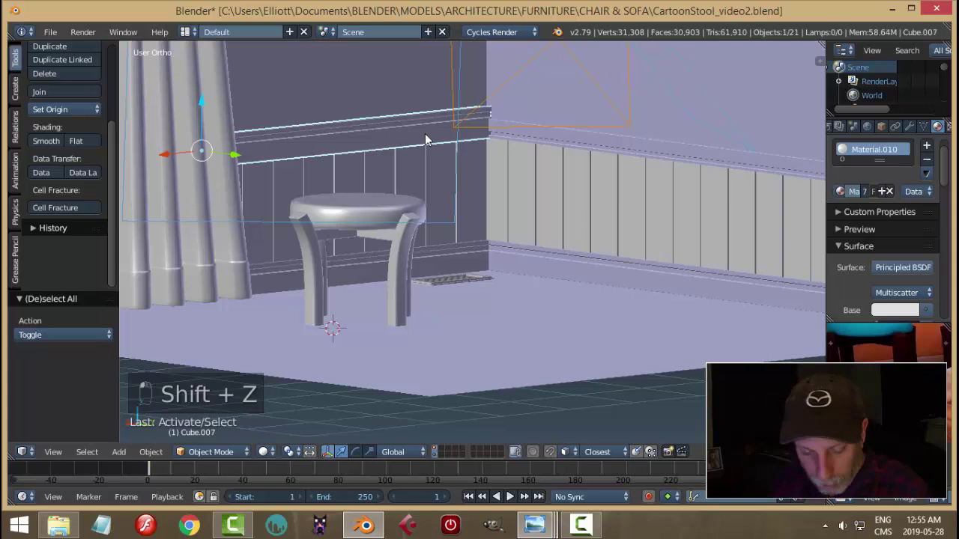
pyautogui.press('x')
# Step: Nudge the left-wall wainscoting panel slightly along the wall on one axis
pyautogui.moveTo(425, 186); pyautogui.dragTo(413, 289)
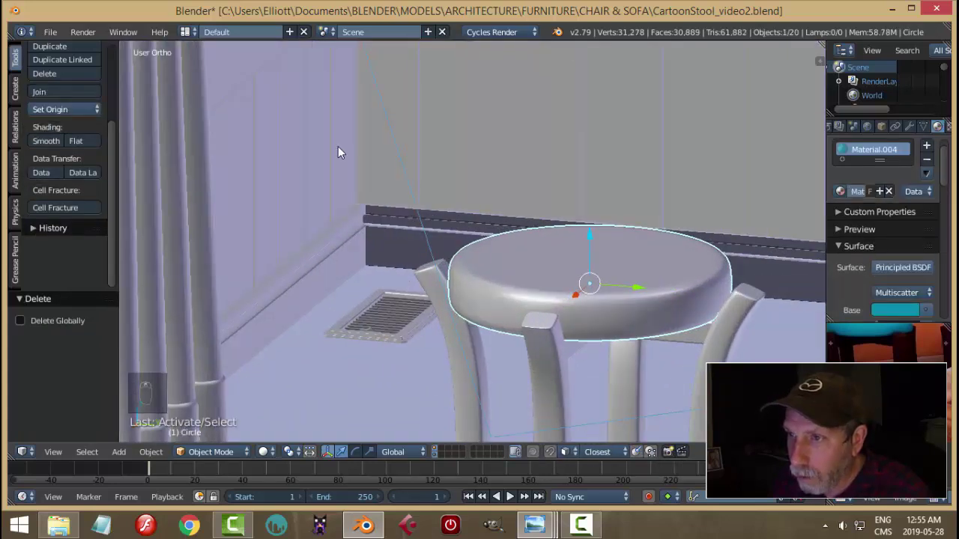
pyautogui.rightClick(310, 140)
pyautogui.moveTo(343, 181); pyautogui.dragTo(256, 333)
pyautogui.middleClick(255, 333)
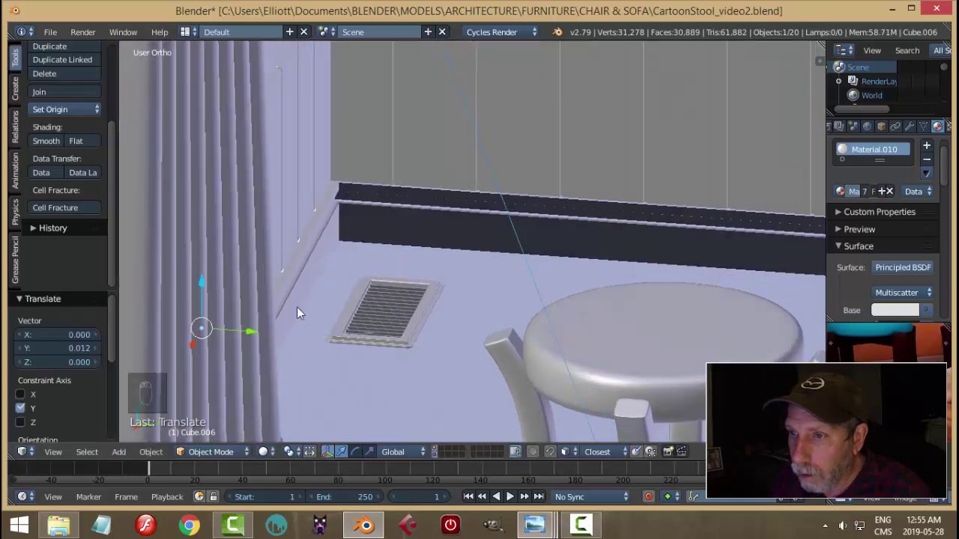
pyautogui.press('a')
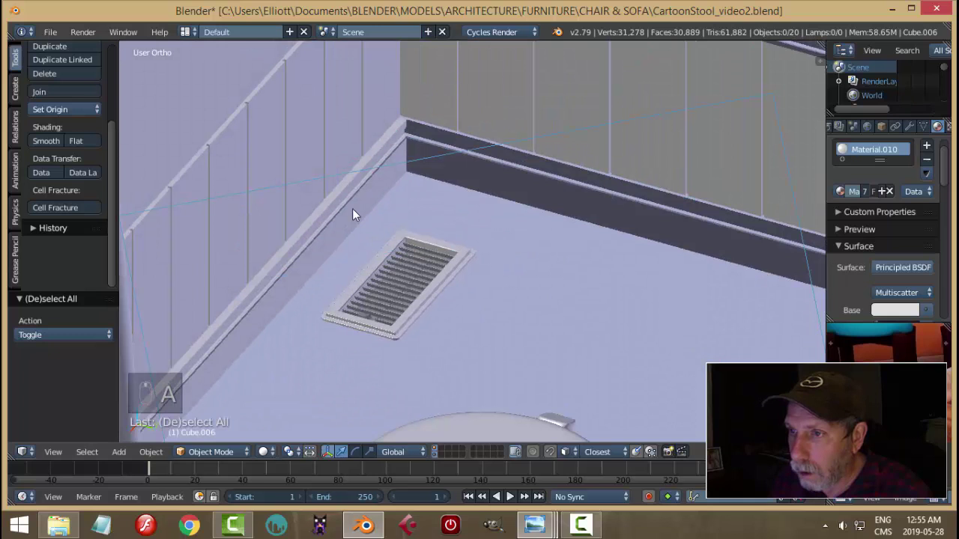
# Step: Nudge the corner baseboard piece into place with two small moves
pyautogui.rightClick(357, 214)
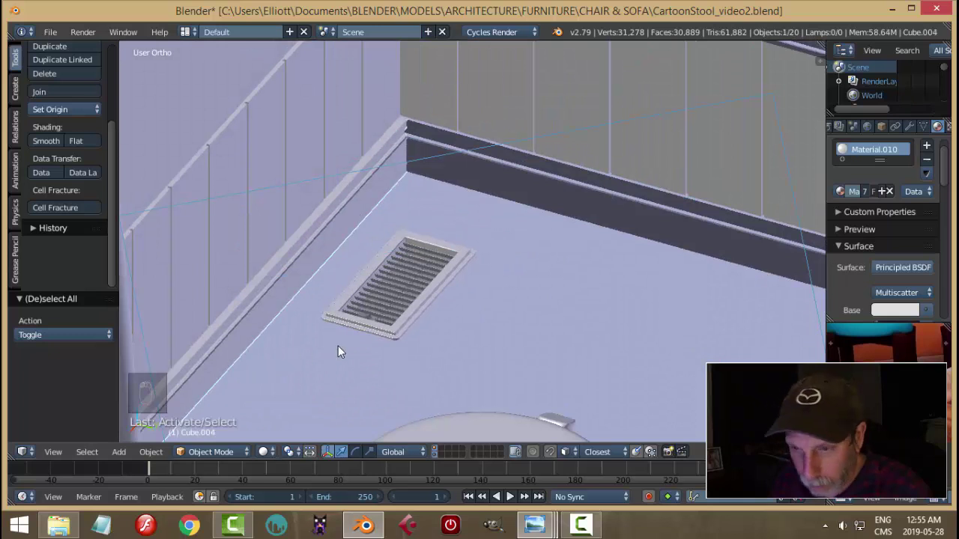
pyautogui.press('g')
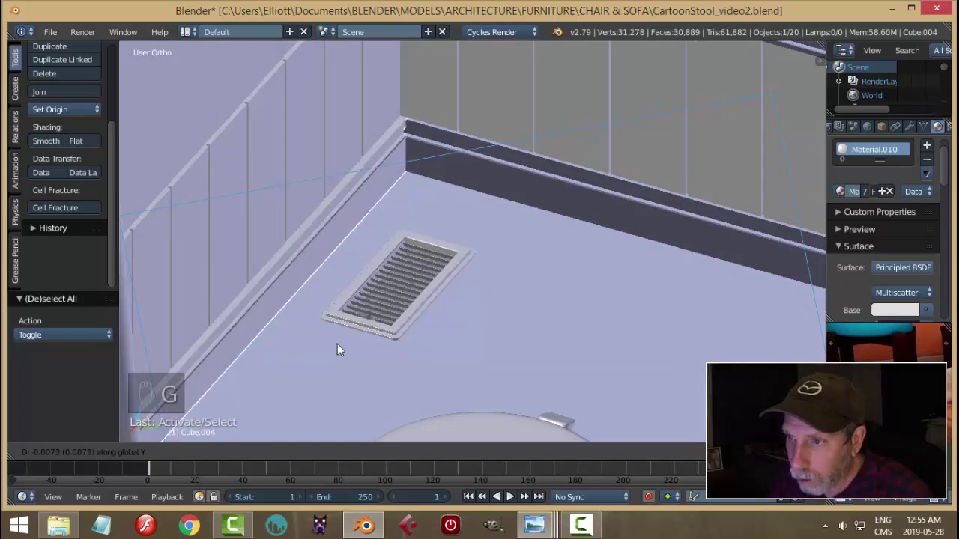
pyautogui.click(340, 346)
pyautogui.press('a')
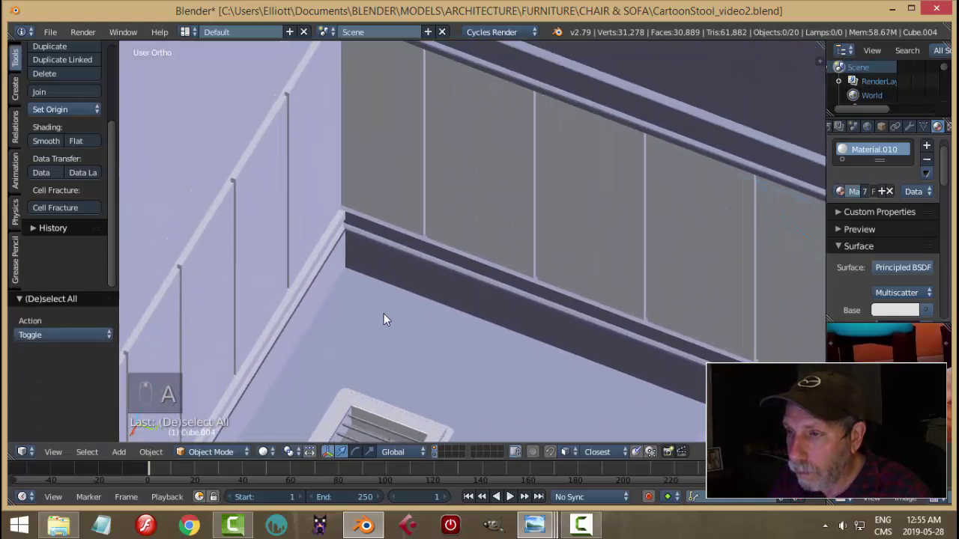
pyautogui.rightClick(352, 299)
pyautogui.press('g')
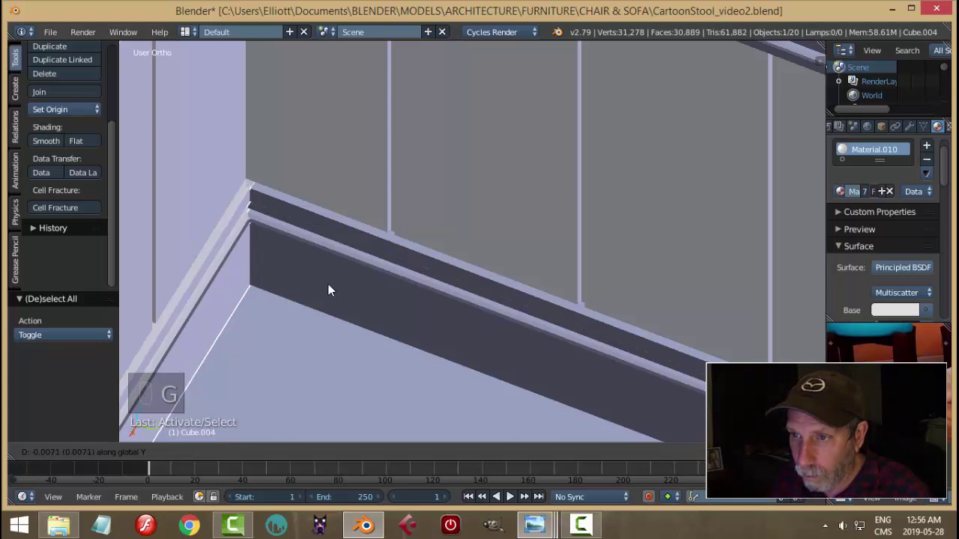
pyautogui.press('a')
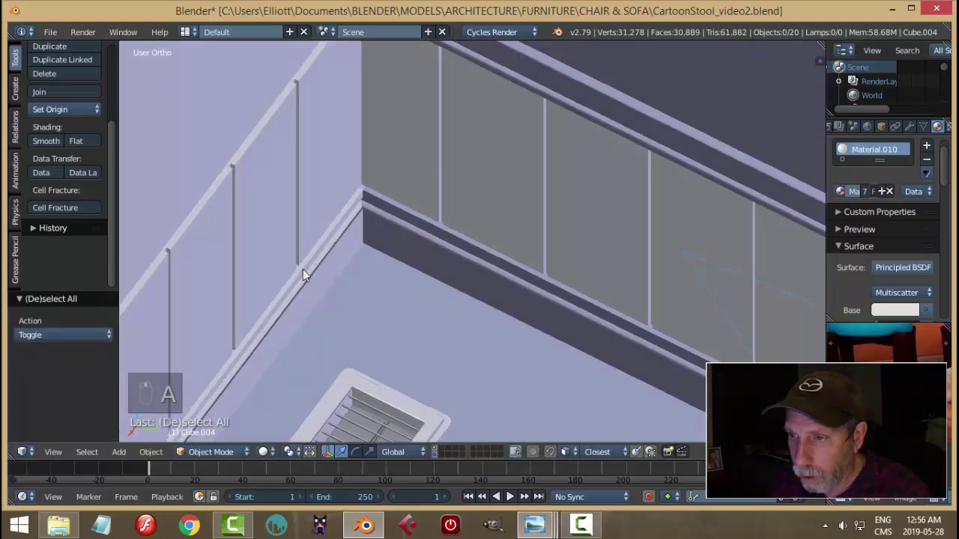
# Step: Bring the top rail into view and duplicate it for the left wall
pyautogui.middleClick(343, 268)
pyautogui.moveTo(318, 280); pyautogui.dragTo(487, 265)
pyautogui.moveTo(492, 253); pyautogui.dragTo(499, 240)
pyautogui.press('shift+d')
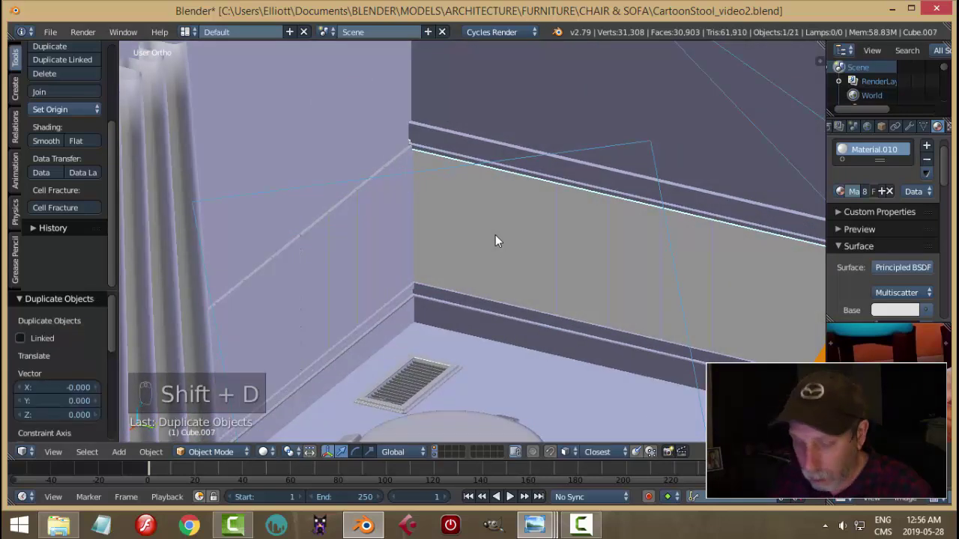
# Step: Turn the rail copy 90° and slide it into the corner, lined up atop the left wainscoting
pyautogui.press('r')
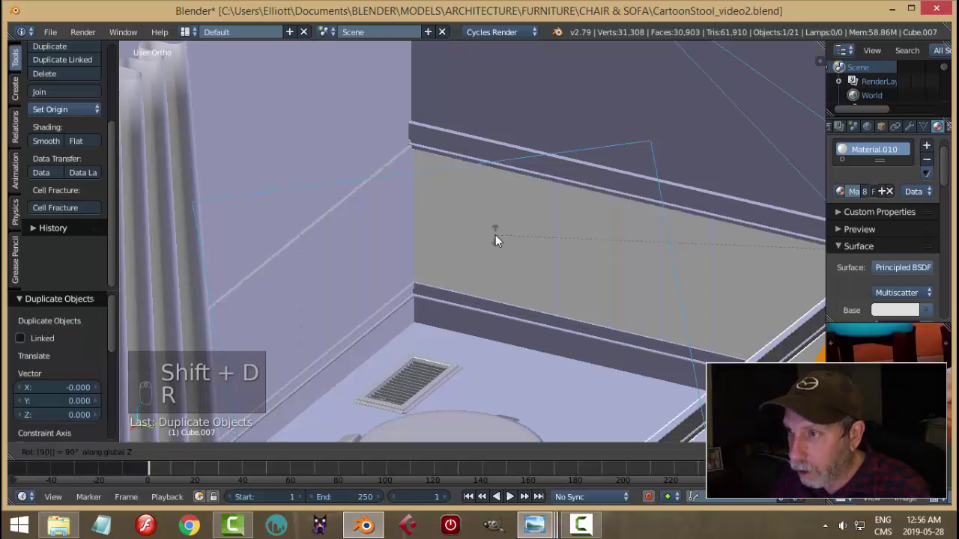
pyautogui.press('g')
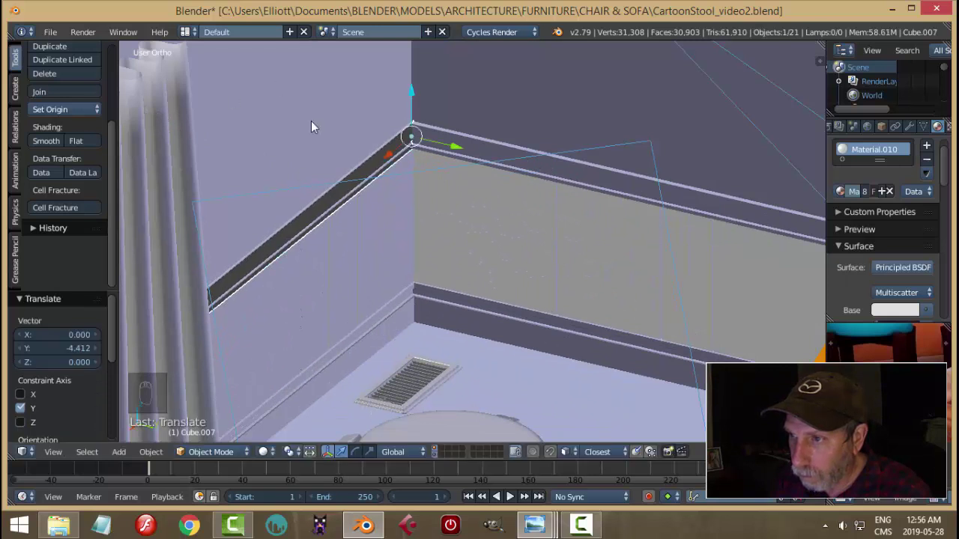
pyautogui.moveTo(397, 161); pyautogui.dragTo(192, 355)
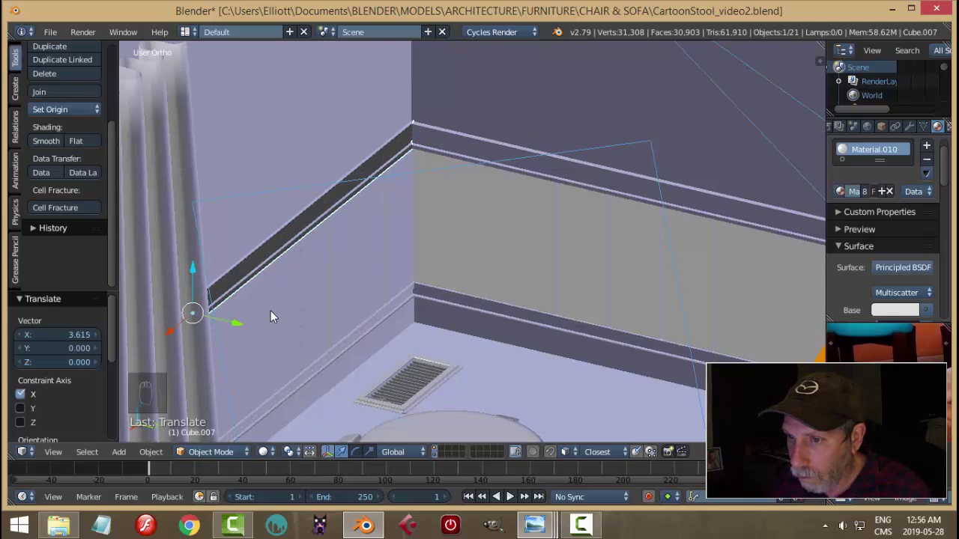
pyautogui.moveTo(273, 313); pyautogui.dragTo(544, 298)
pyautogui.press('a')
# Step: Recalculate the rail's normals, then check the capped corner through the camera in a rendered preview
pyautogui.press('KP_0')
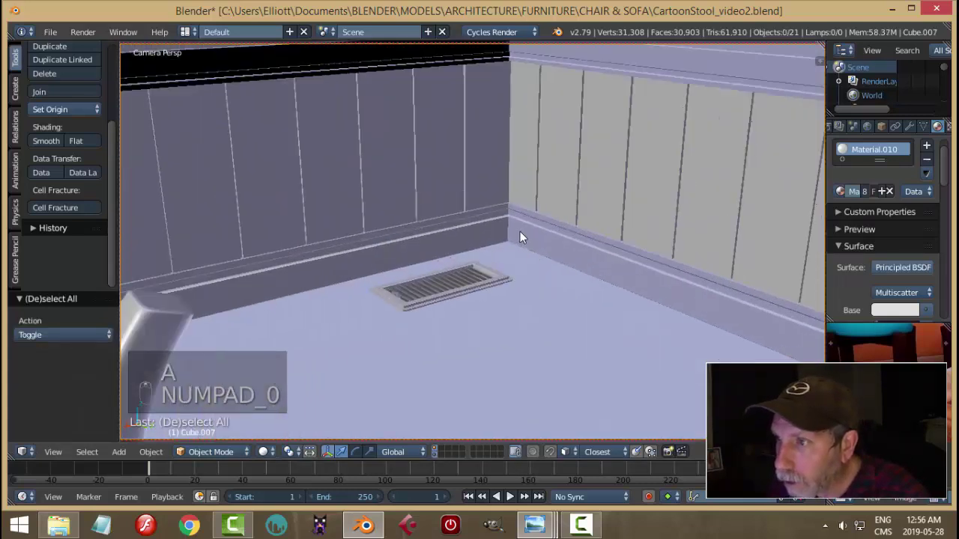
pyautogui.press('Tab')
pyautogui.press('a')
pyautogui.press('ctrl+n')
pyautogui.press('a')
pyautogui.press('Tab')
pyautogui.moveTo(475, 200); pyautogui.dragTo(511, 226)
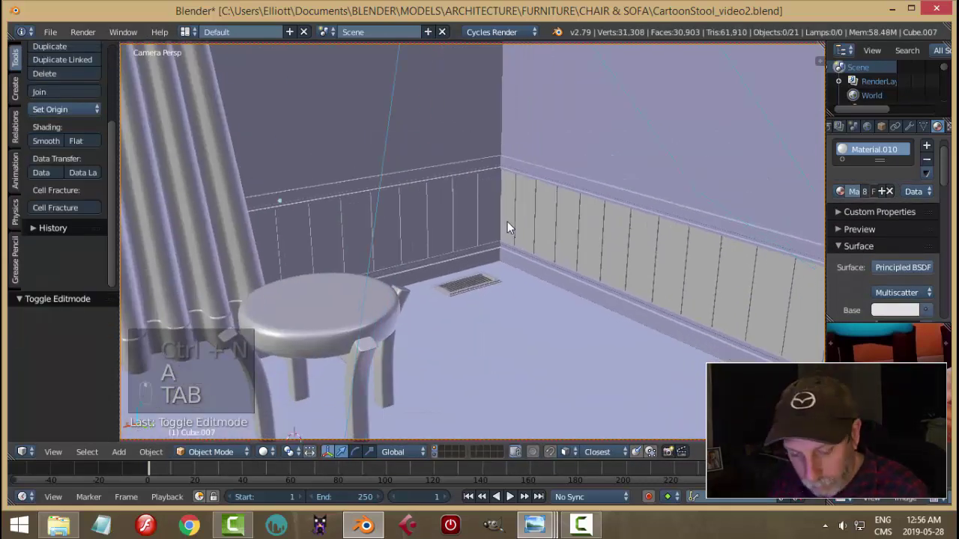
pyautogui.press('shift+z')
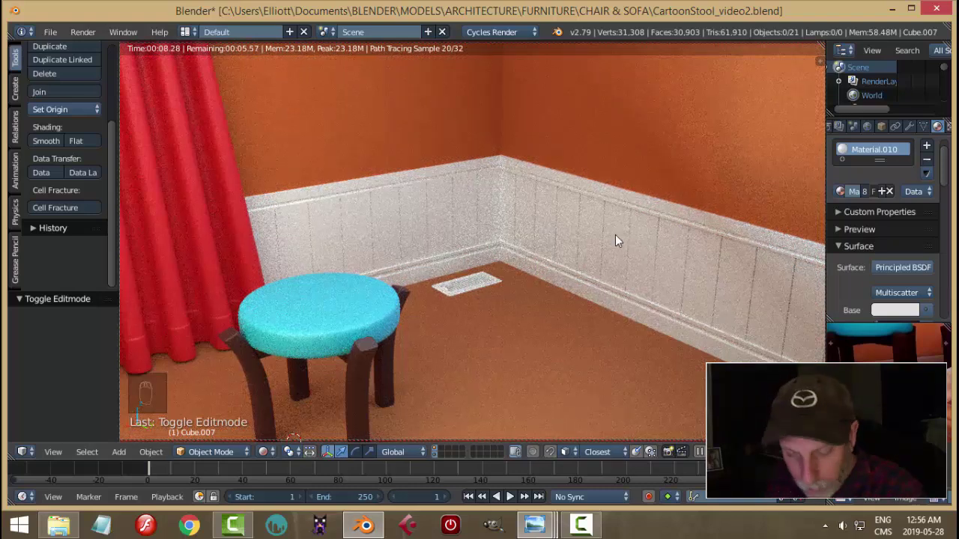
pyautogui.press('shift+z')
pyautogui.press('KP_0')
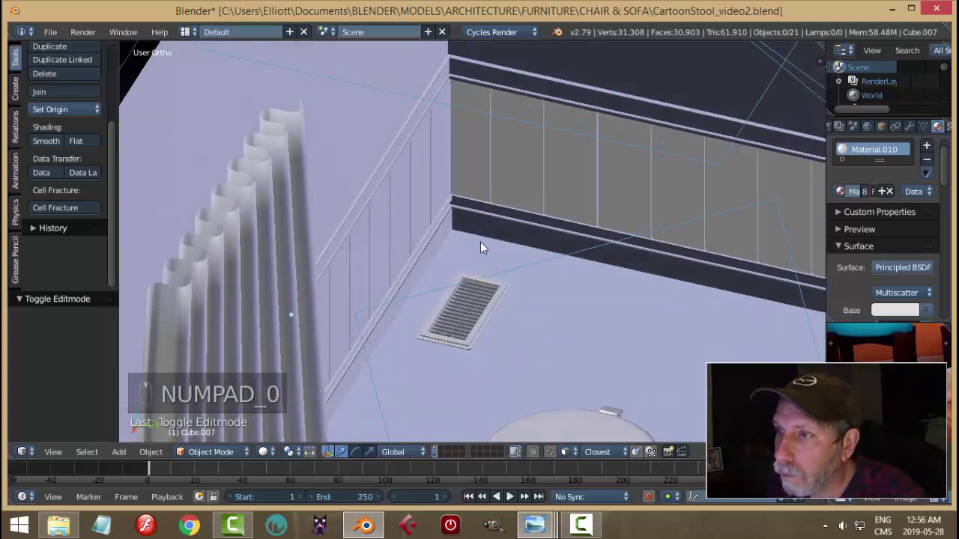
# Step: Inspect the corner from several angles and nudge the left-wall top rail into the corner
pyautogui.middleClick(497, 313)
pyautogui.middleClick(493, 269)
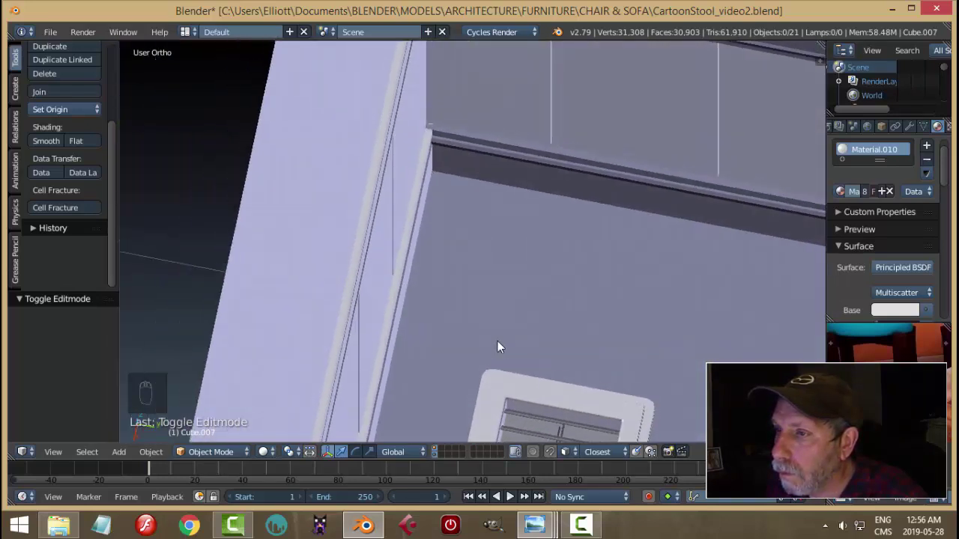
pyautogui.middleClick(493, 251)
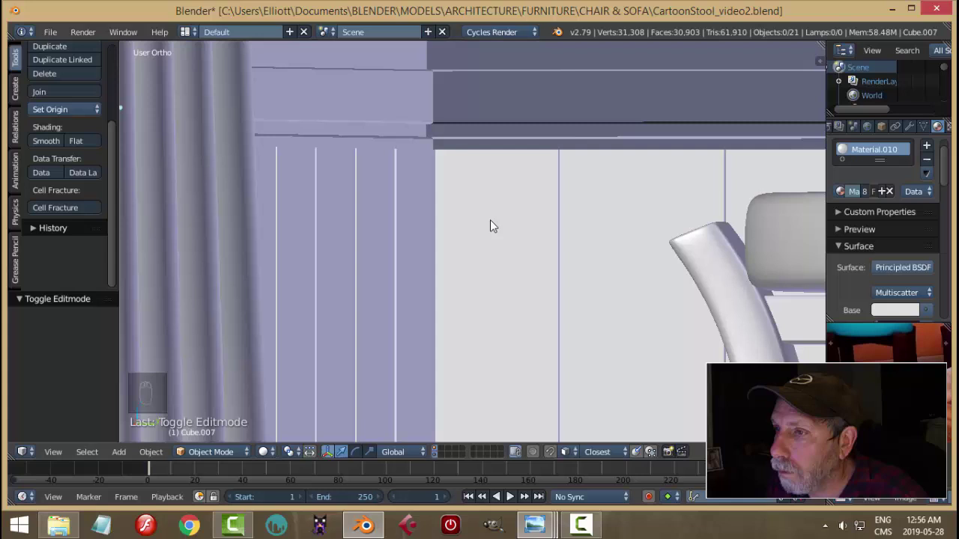
pyautogui.middleClick(420, 242)
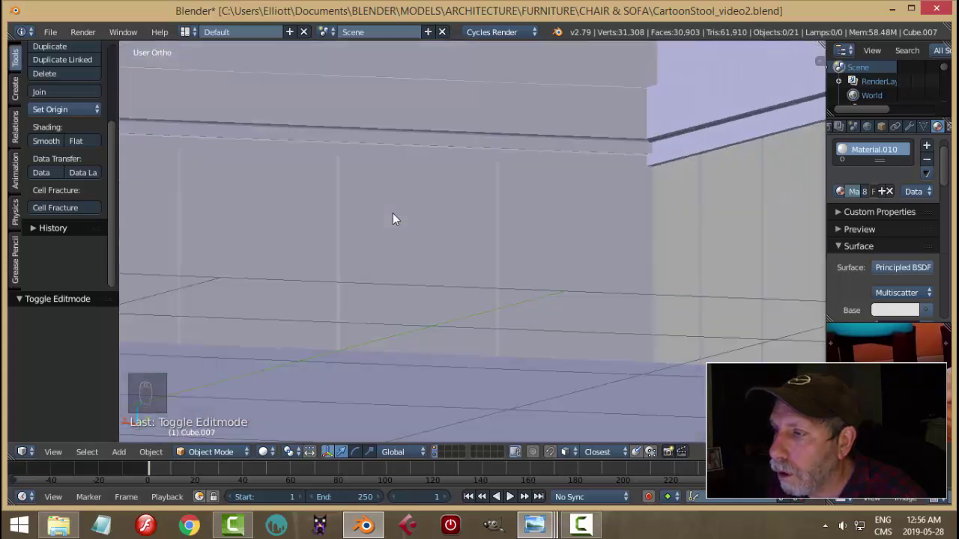
pyautogui.middleClick(438, 225)
pyautogui.rightClick(491, 116)
pyautogui.moveTo(484, 237); pyautogui.dragTo(373, 189)
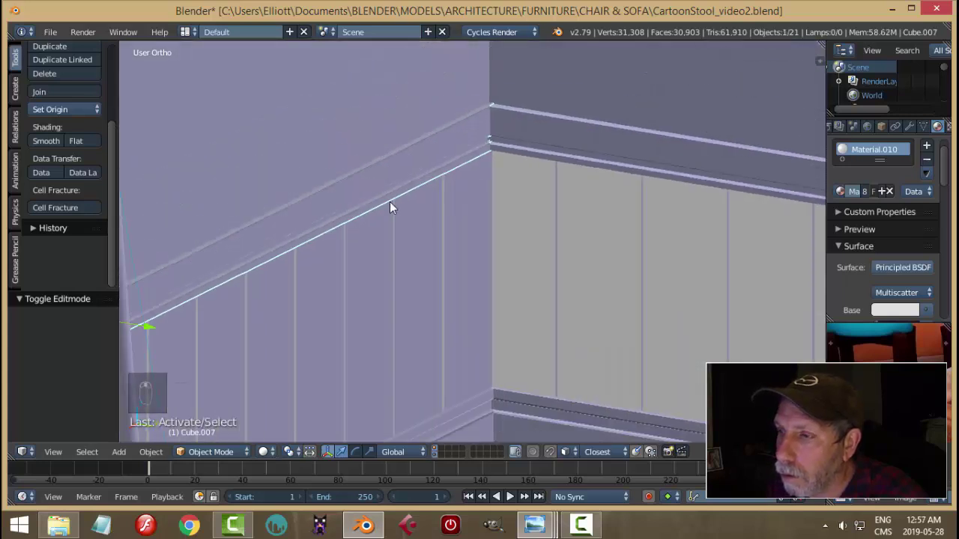
# Step: Make two more small position tweaks to the rail while checking it from the stool side
pyautogui.middleClick(399, 206)
pyautogui.middleClick(412, 170)
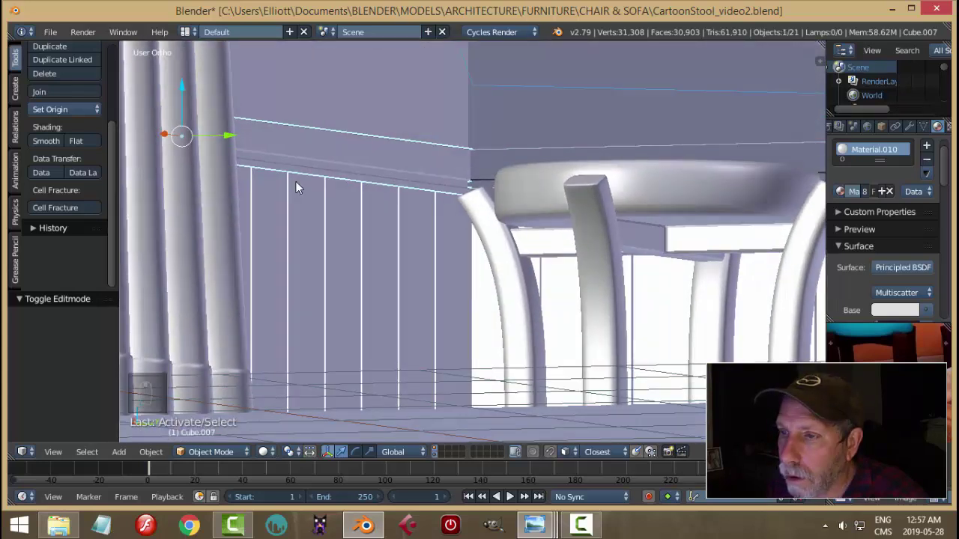
pyautogui.middleClick(308, 192)
pyautogui.press('g')
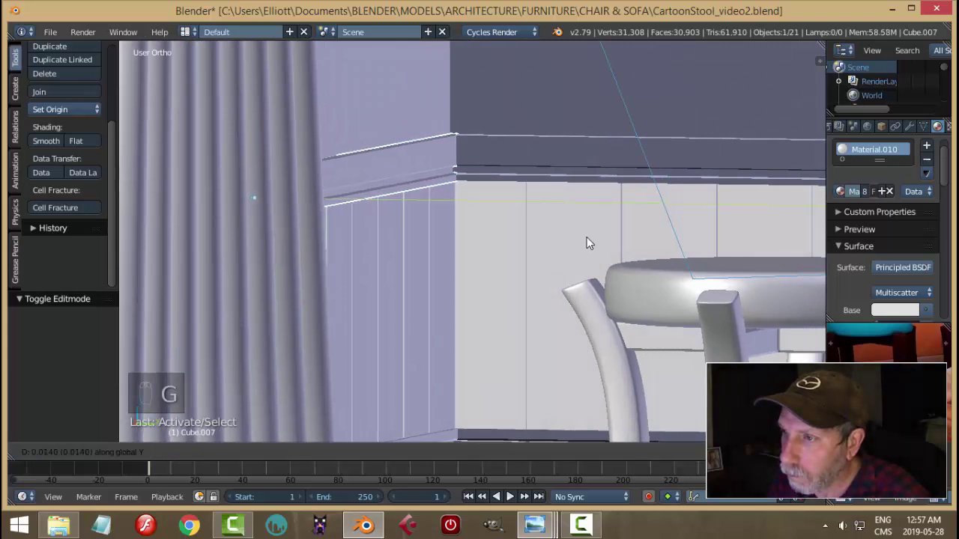
pyautogui.press('a')
pyautogui.moveTo(424, 143); pyautogui.dragTo(469, 310)
pyautogui.press('g')
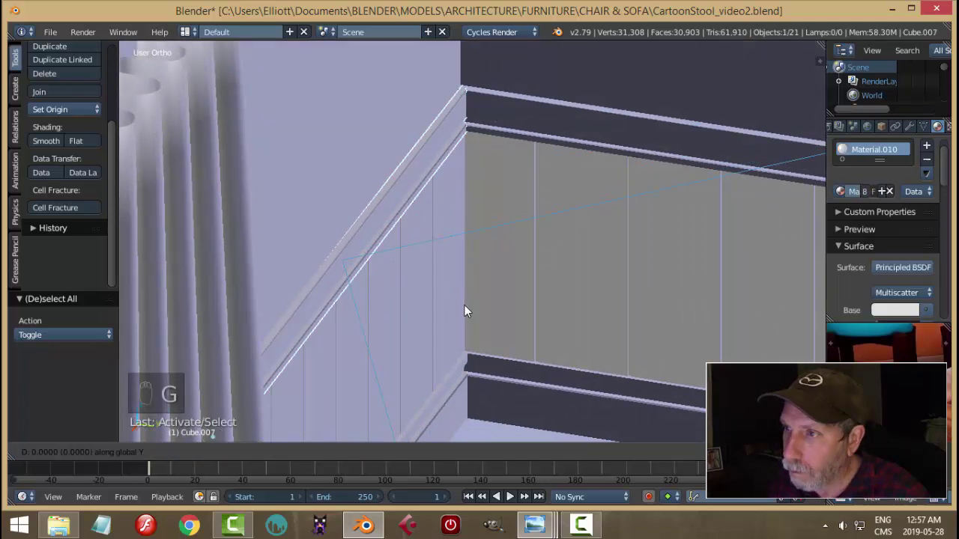
pyautogui.press('a')
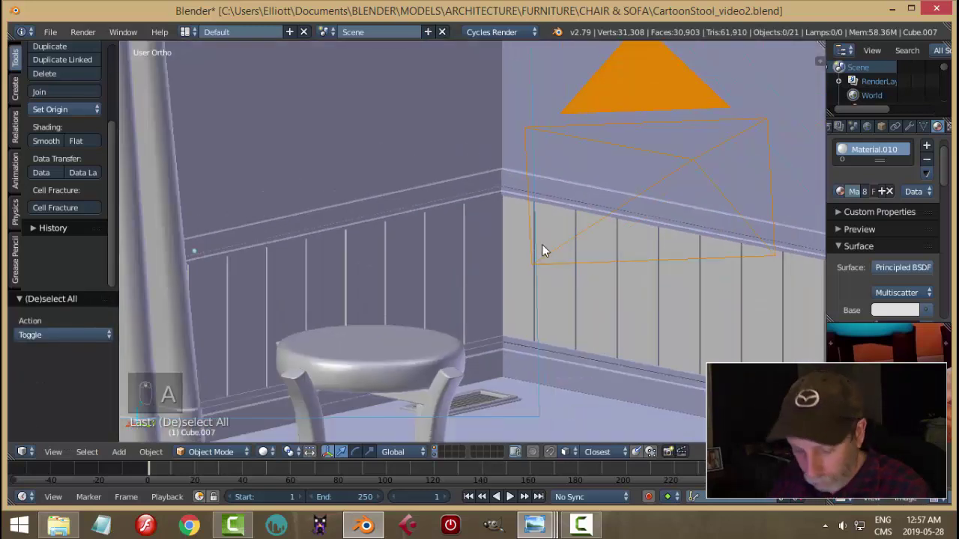
# Step: Check the wainscoted corner through the camera in rendered shading, then save the scene
pyautogui.press('KP_0')
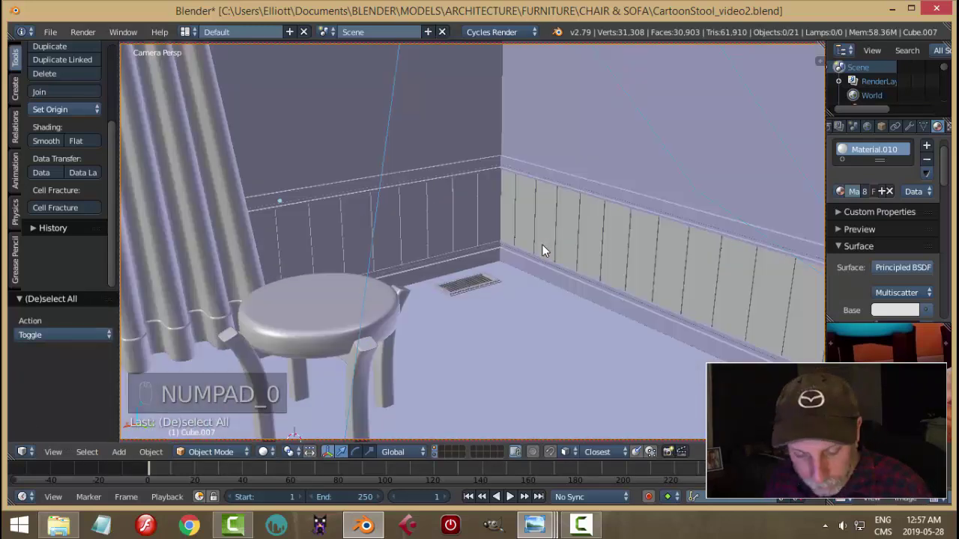
pyautogui.press('shift+z')
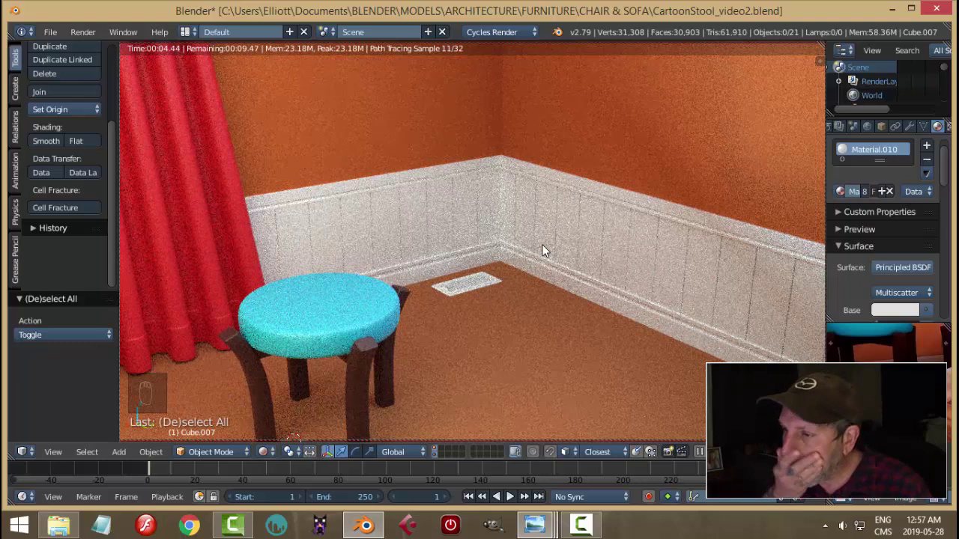
pyautogui.press('shift+z')
pyautogui.press('ctrl+s')
pyautogui.moveTo(590, 267); pyautogui.dragTo(580, 313)
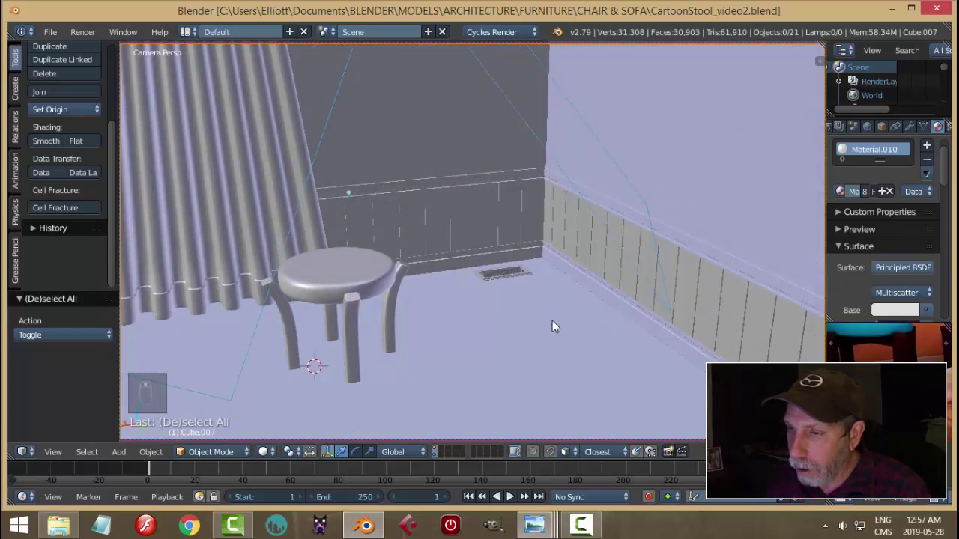
# Step: Preview the stool through the camera in rendered shading before adjusting it
pyautogui.moveTo(363, 281); pyautogui.dragTo(436, 308)
pyautogui.press('KP_0')
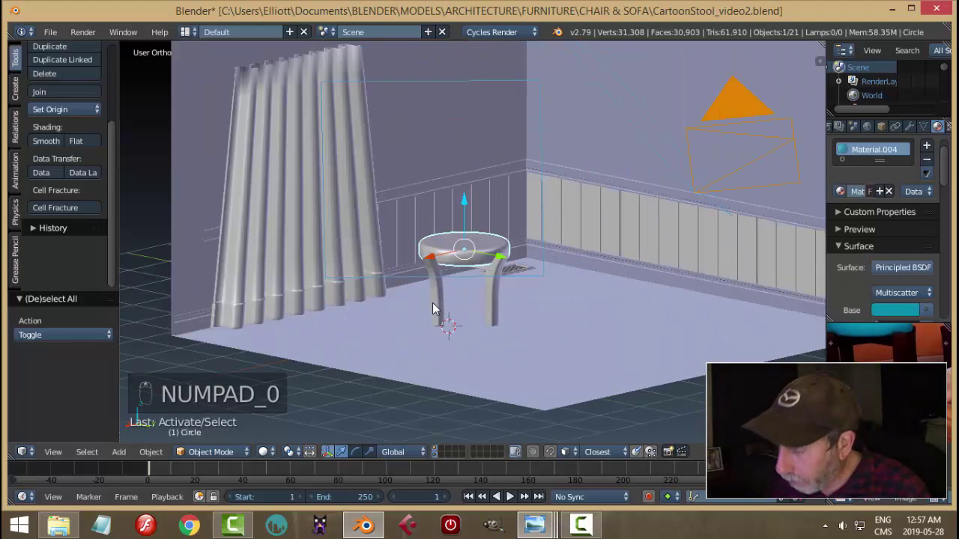
pyautogui.press('a')
pyautogui.press('shift+z')
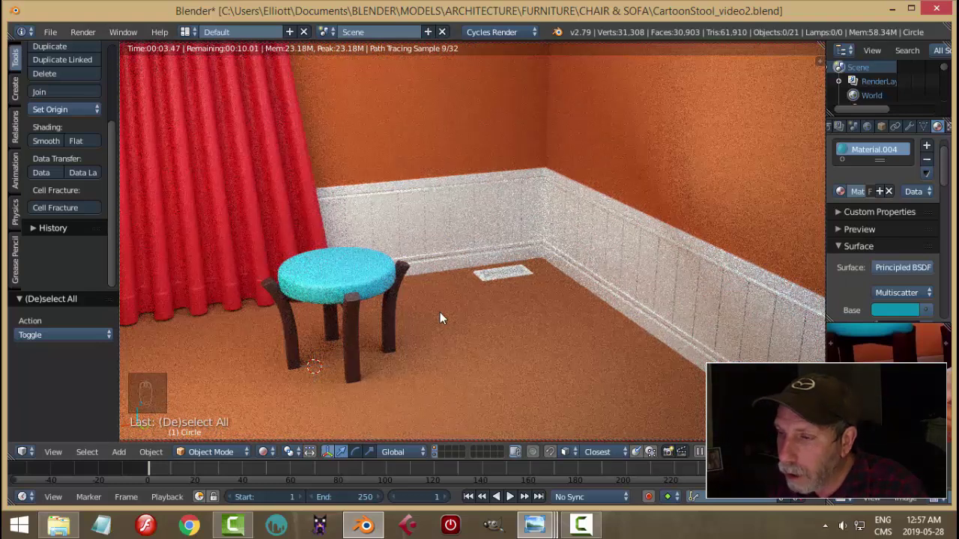
pyautogui.press('shift+z')
pyautogui.press('KP_0')
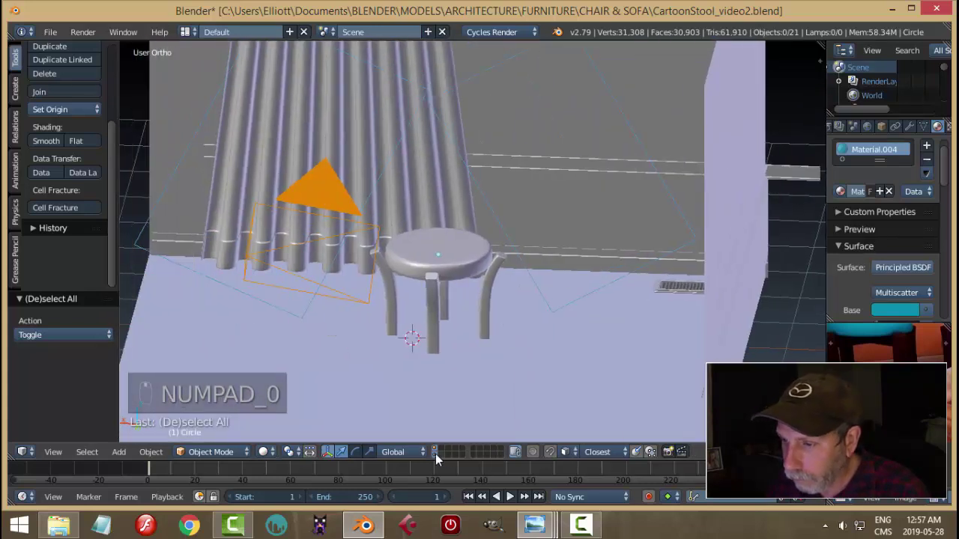
pyautogui.moveTo(441, 453); pyautogui.dragTo(531, 280)
# Step: Select the stool's seat and legs together, group them with Ctrl+G and save
pyautogui.press('shift+g')
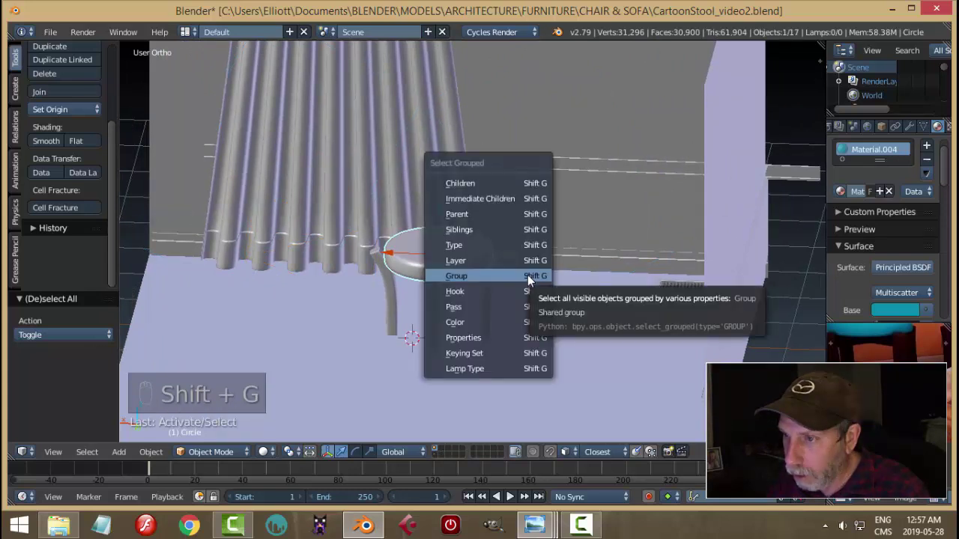
pyautogui.press('a')
pyautogui.press('a')
pyautogui.moveTo(484, 176); pyautogui.dragTo(534, 197)
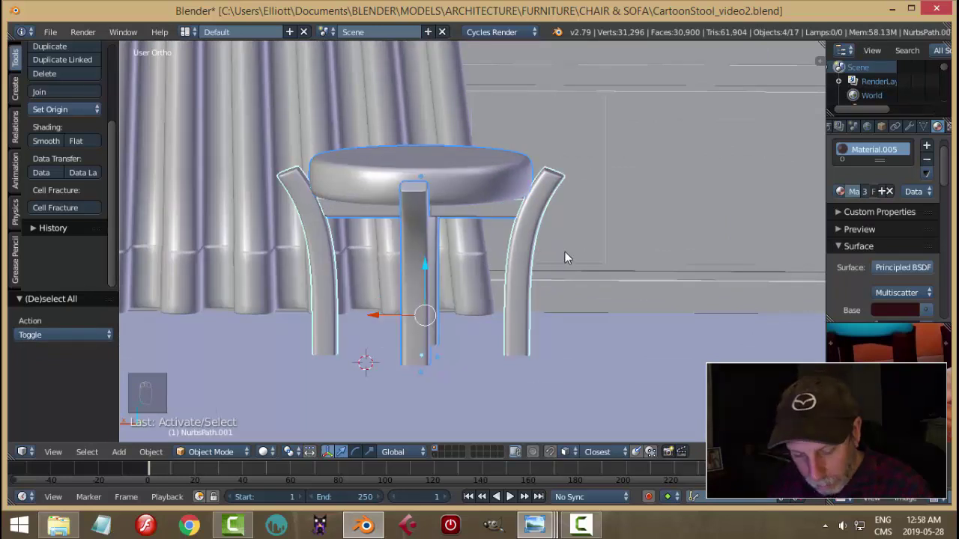
pyautogui.press('ctrl+g')
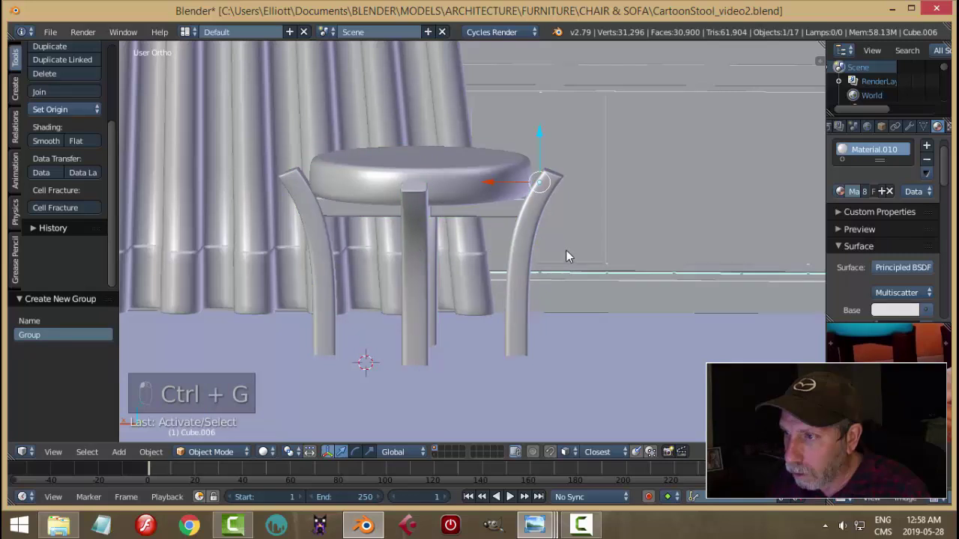
pyautogui.press('ctrl+s')
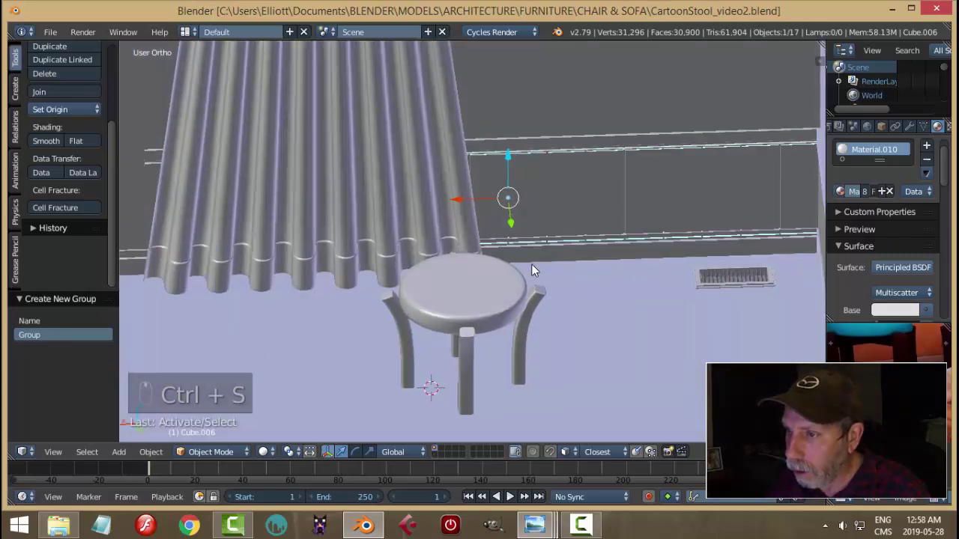
# Step: Select the whole stool group and scale it down to roughly 0.84 of its size
pyautogui.press('shift+g')
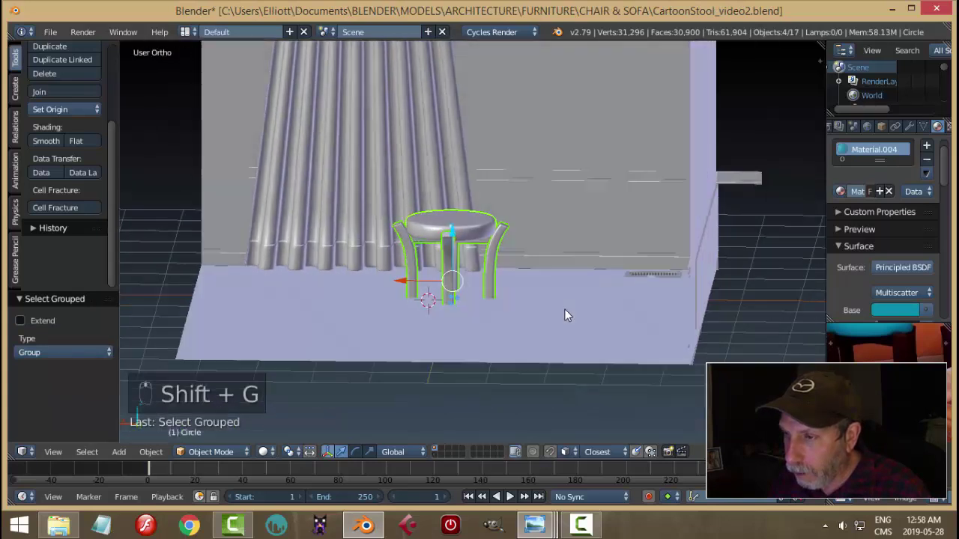
pyautogui.press('s')
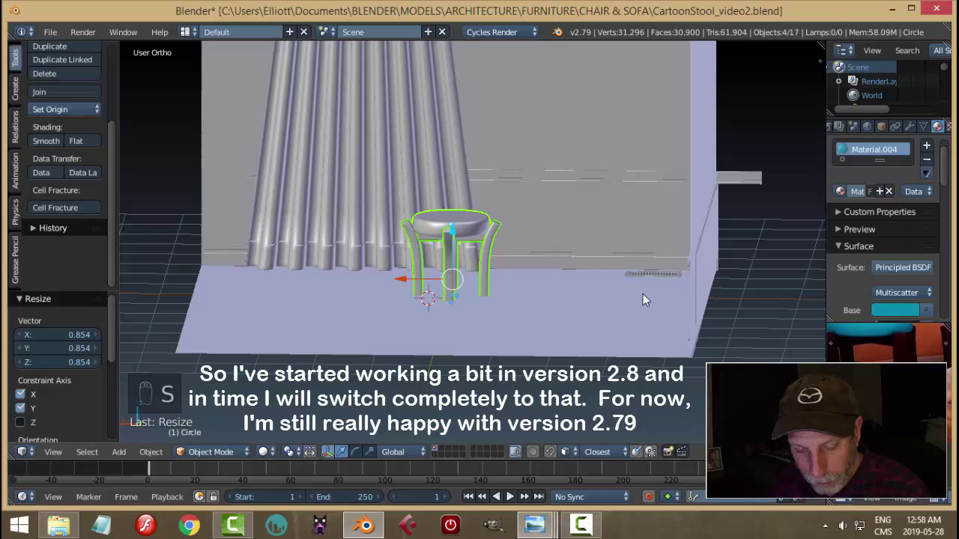
pyautogui.press('a')
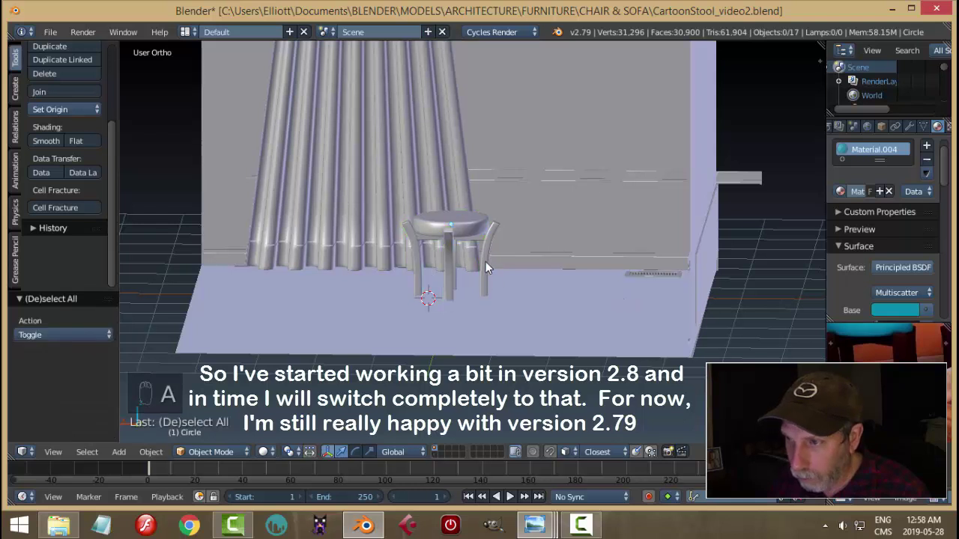
pyautogui.press('Escape')
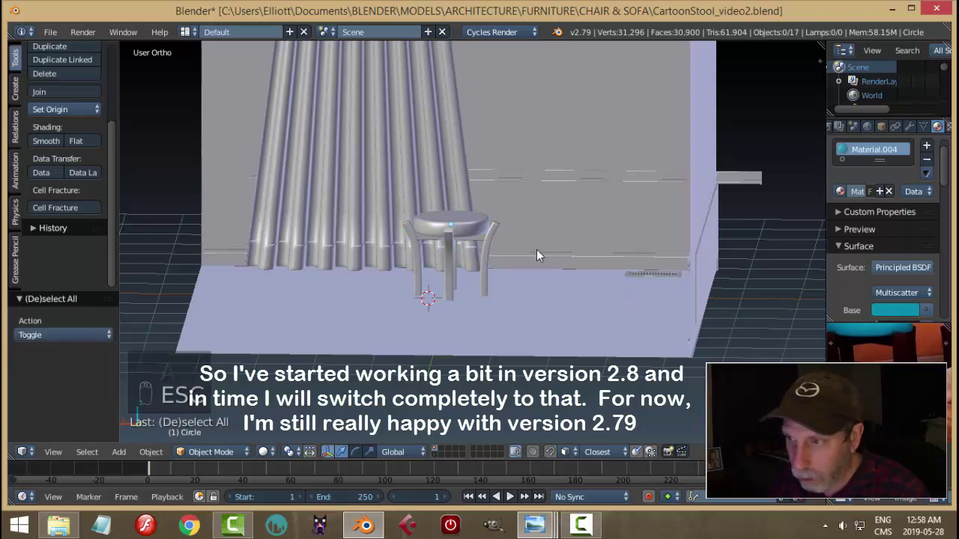
pyautogui.press('ctrl+z')
pyautogui.press('s')
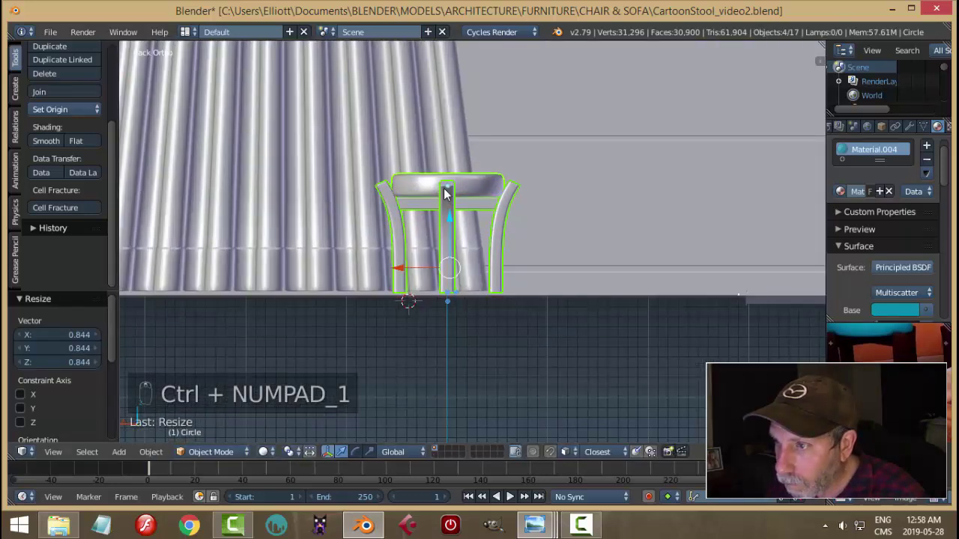
pyautogui.click(457, 227)
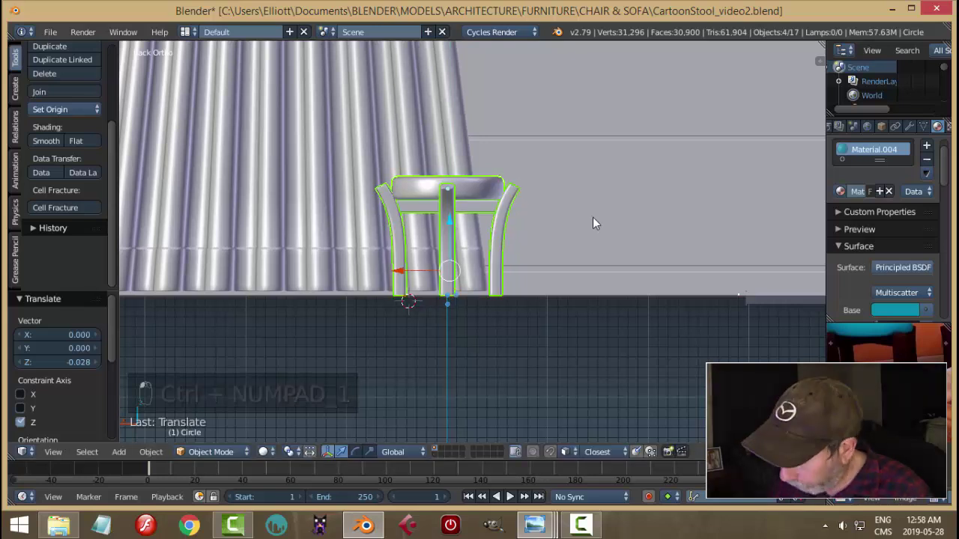
# Step: Lower the stool a touch and check it through the camera in rendered shading
pyautogui.press('KP_0')
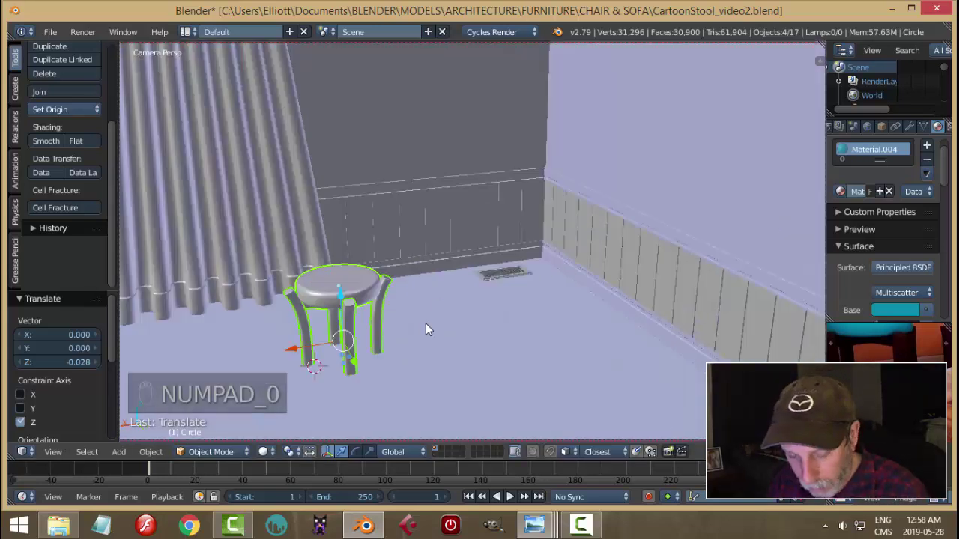
pyautogui.press('g')
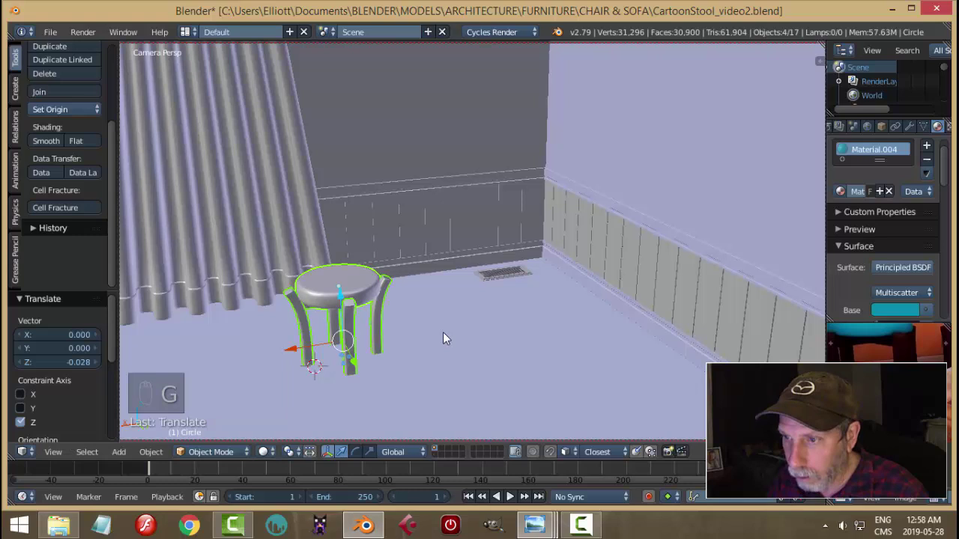
pyautogui.press('shift+z')
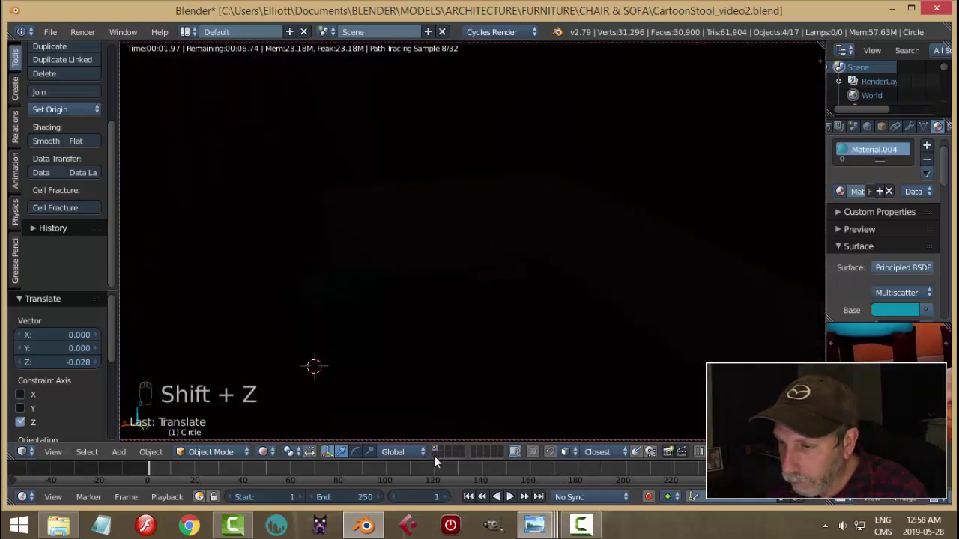
pyautogui.moveTo(549, 355); pyautogui.dragTo(549, 355)
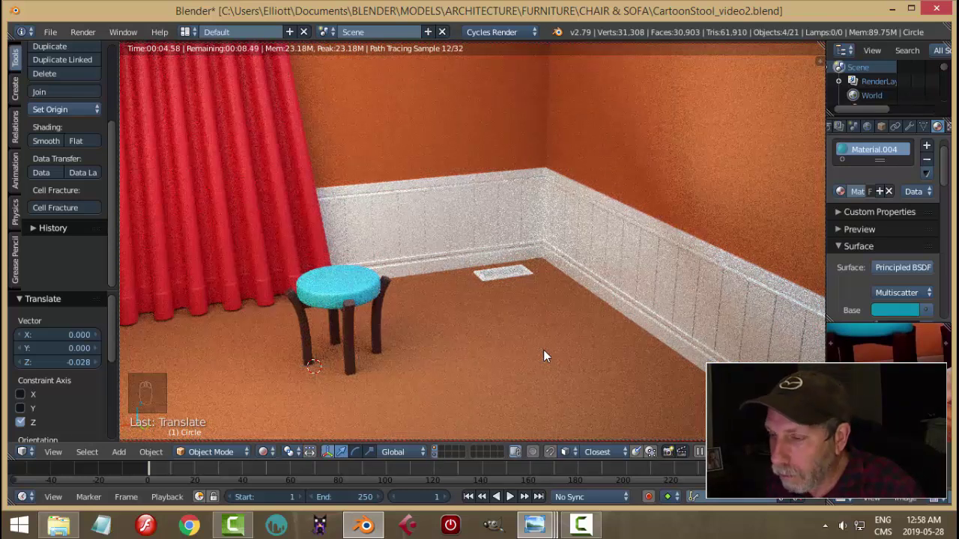
pyautogui.press('shift+z')
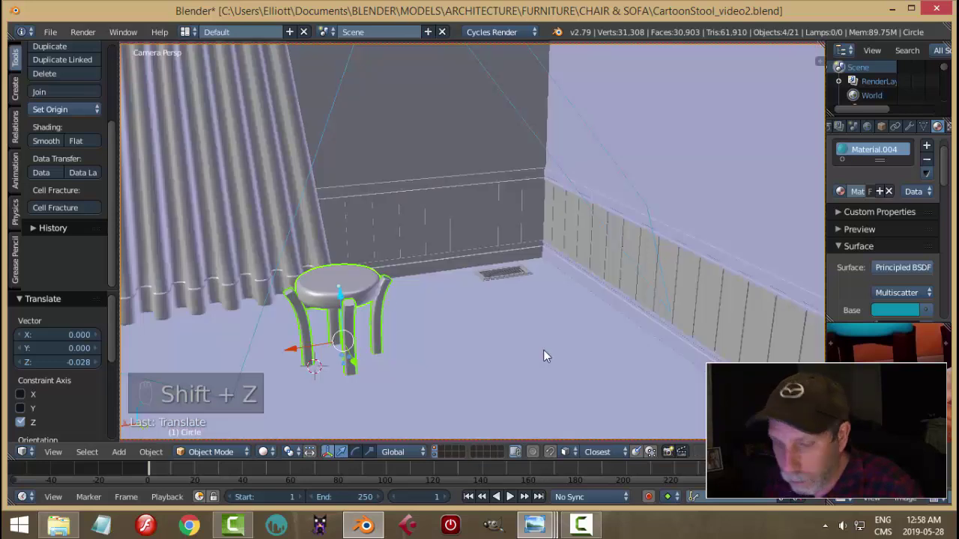
# Step: Undo the last few tweaks, deselect everything and save the scene
pyautogui.press('ctrl+z')
pyautogui.press('ctrl+z')
pyautogui.press('ctrl+z')
pyautogui.press('ctrl+z')
pyautogui.press('a')
pyautogui.press('ctrl+s')
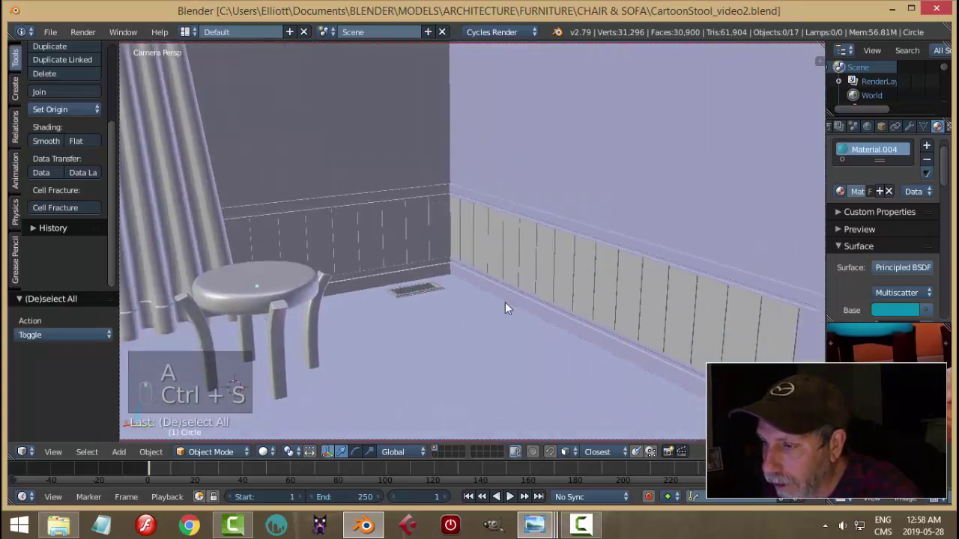
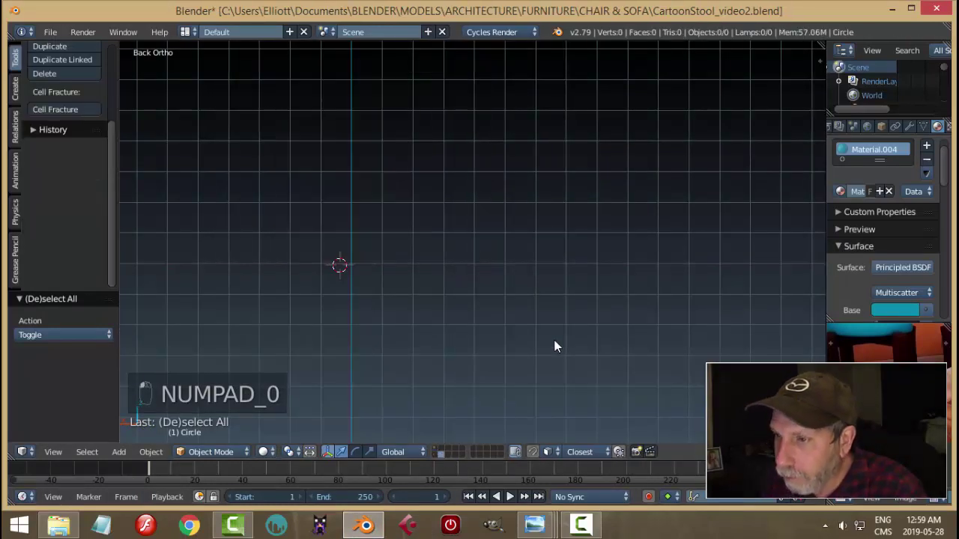
# Step: Centre the view on the empty layer and look at it in front orthographic view
pyautogui.press('shift+c')
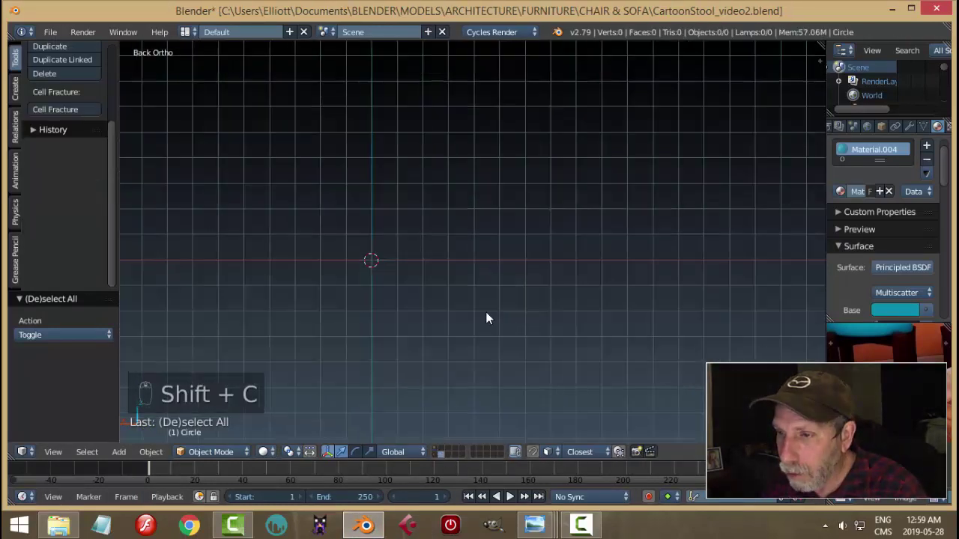
pyautogui.press('KP_1')
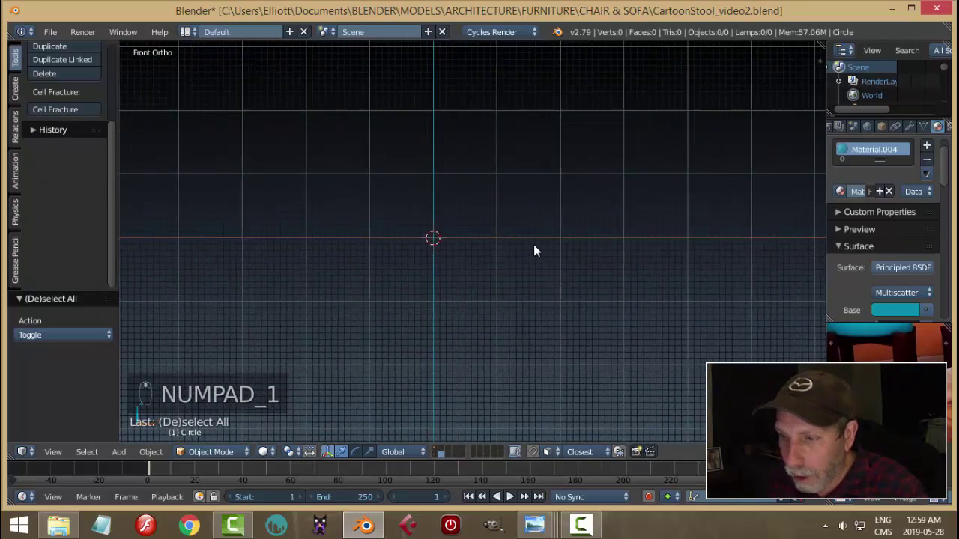
# Step: Add a circle, stand it upright and delete its lower half to leave an arch profile
pyautogui.press('shift+a')
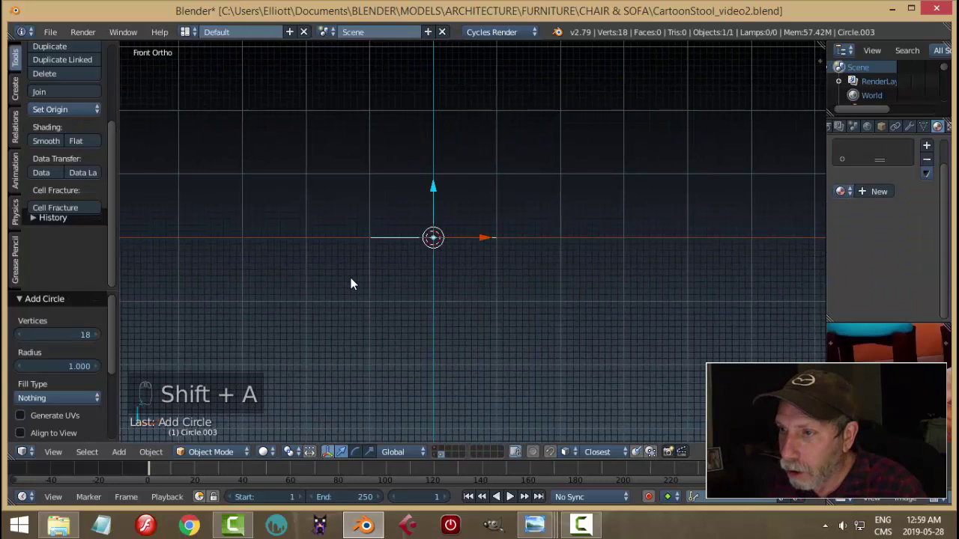
pyautogui.moveTo(57, 340); pyautogui.dragTo(171, 321)
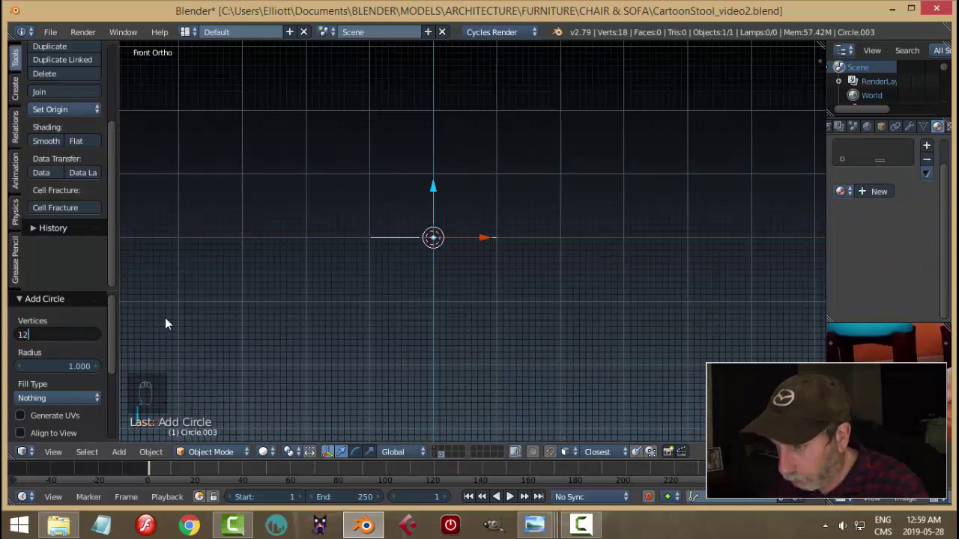
pyautogui.press('r')
pyautogui.press('Tab')
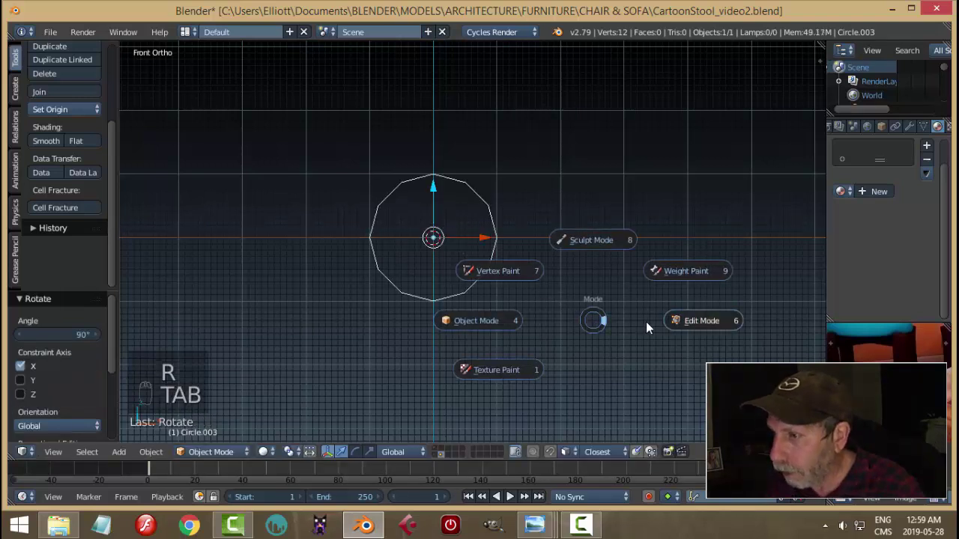
pyautogui.press('ctrl+Tab')
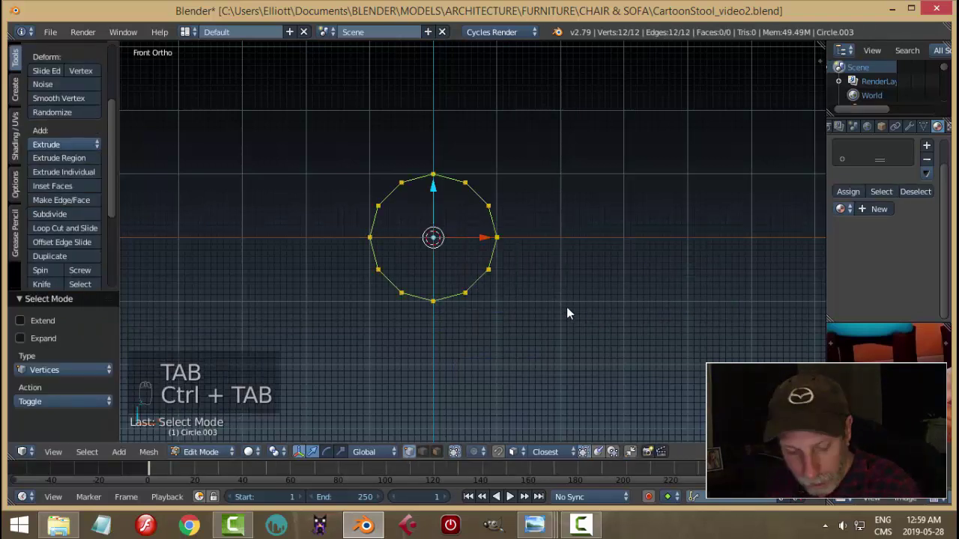
pyautogui.press('a')
pyautogui.press('b')
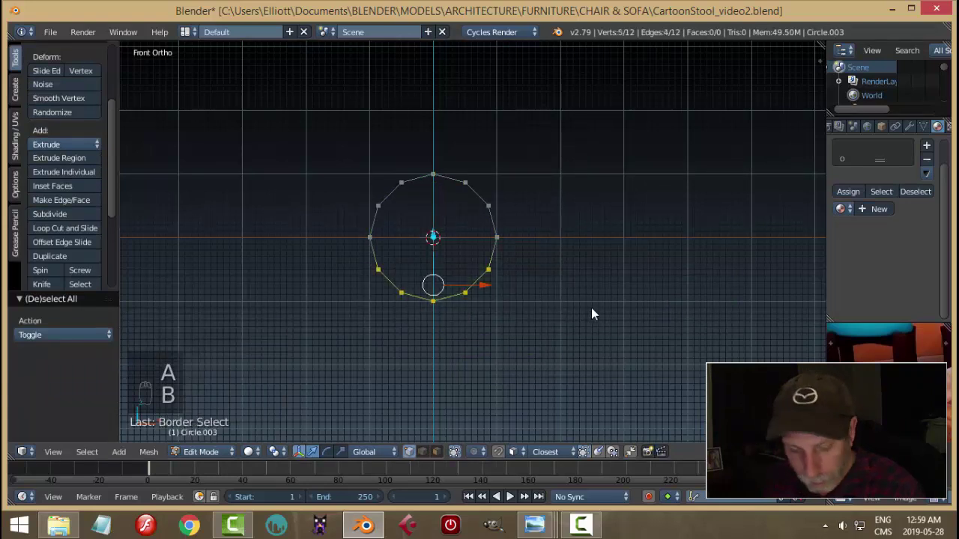
pyautogui.press('x')
pyautogui.moveTo(508, 238); pyautogui.dragTo(535, 319)
pyautogui.moveTo(535, 318); pyautogui.dragTo(542, 325)
# Step: Stretch the arch sideways, squash it lower, then extrude it straight up into a tall side piece
pyautogui.press('e')
pyautogui.press('s')
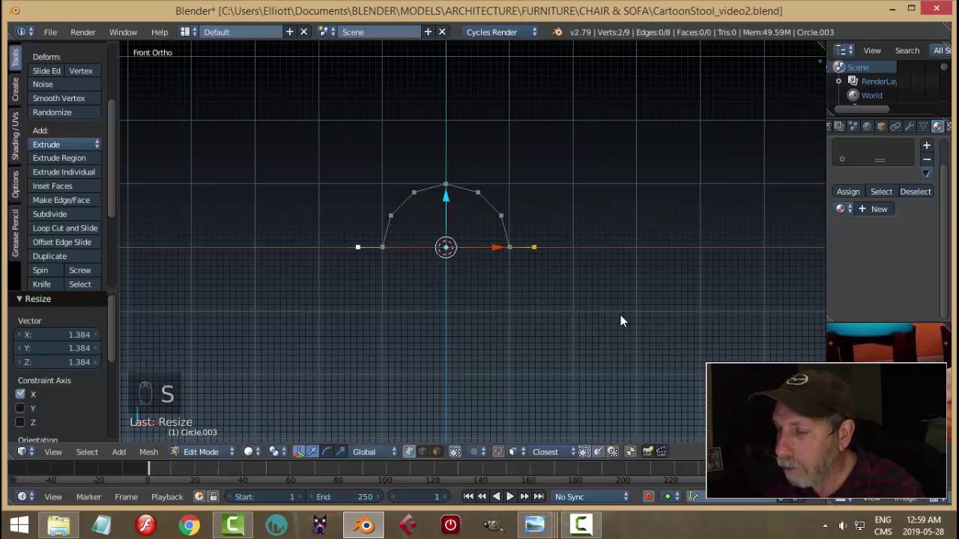
pyautogui.press('a')
pyautogui.press('a')
pyautogui.moveTo(631, 328); pyautogui.dragTo(660, 361)
pyautogui.press('s')
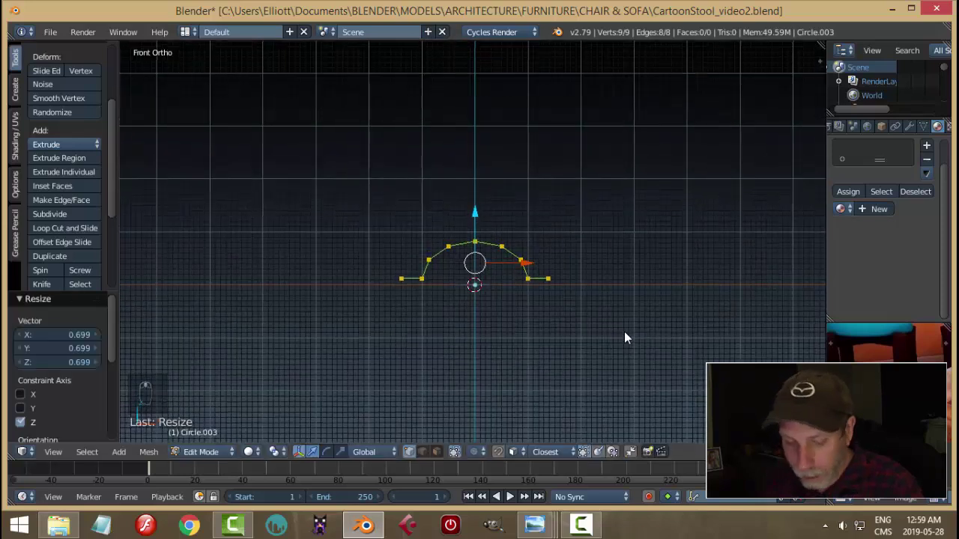
pyautogui.press('e')
pyautogui.moveTo(487, 210); pyautogui.dragTo(603, 197)
# Step: Fix the side piece's height and shrink its top ring so it tapers toward the top
pyautogui.press('s')
pyautogui.click(654, 233)
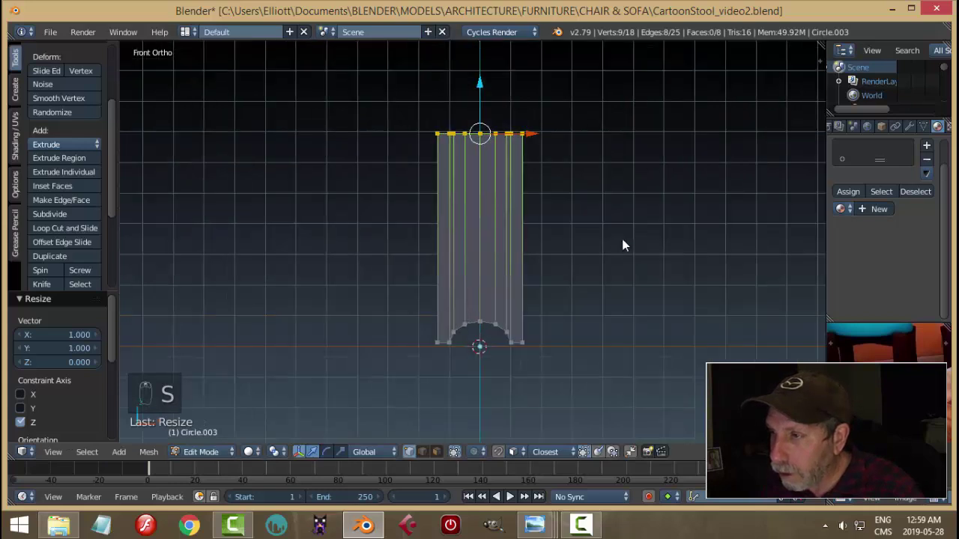
pyautogui.press('s')
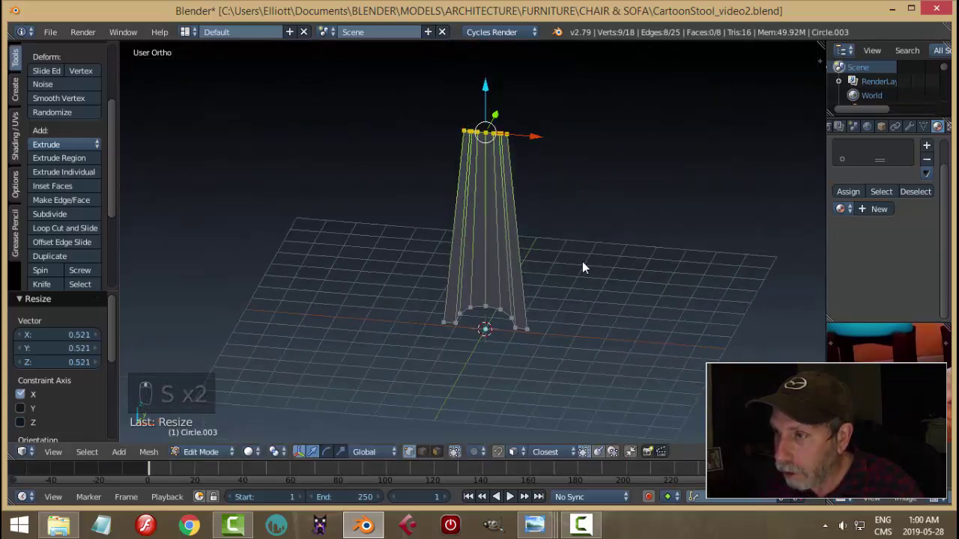
pyautogui.moveTo(596, 216); pyautogui.dragTo(678, 261)
pyautogui.press('s')
pyautogui.moveTo(588, 121); pyautogui.dragTo(568, 159)
# Step: Move the top centre and corner vertices up and down to round off the top edge
pyautogui.middleClick(568, 159)
pyautogui.press('a')
pyautogui.moveTo(501, 192); pyautogui.dragTo(513, 164)
pyautogui.click(513, 164)
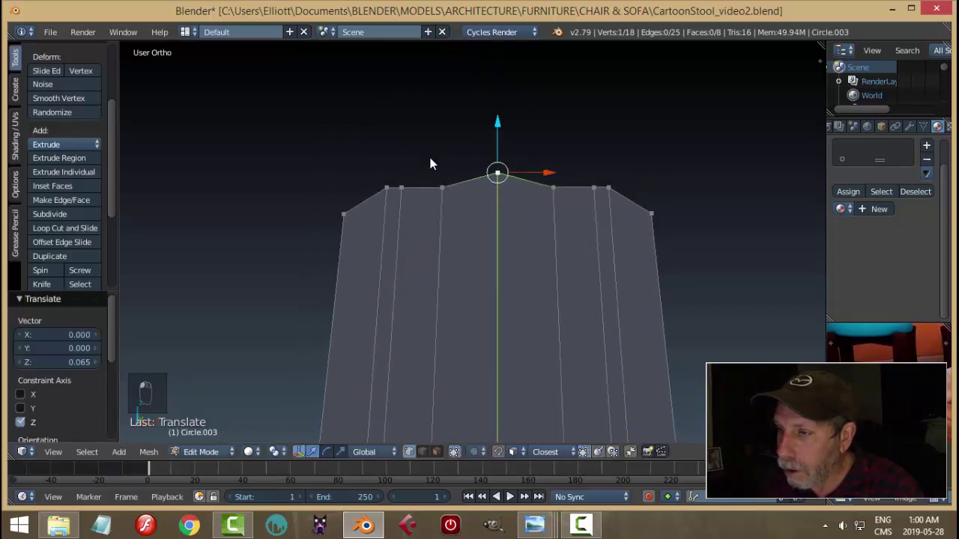
pyautogui.press('a')
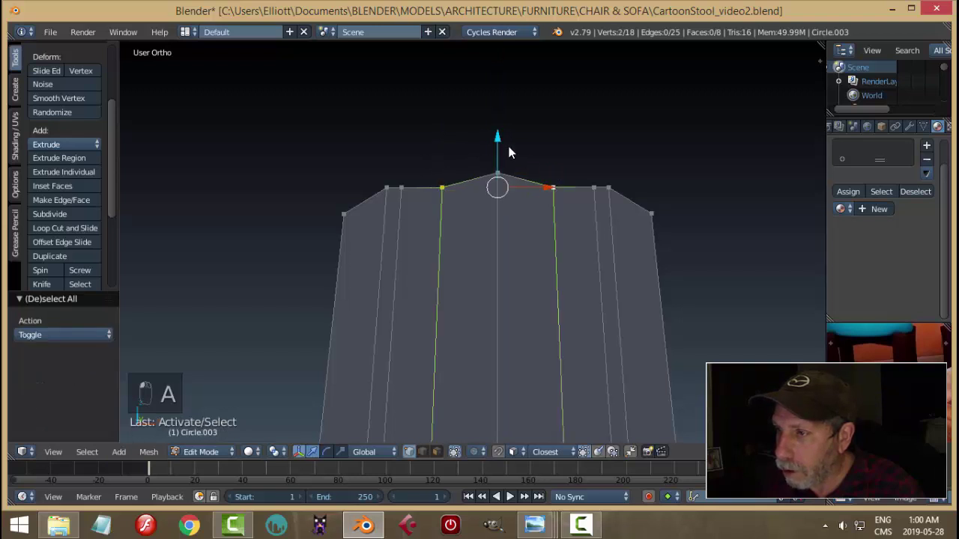
pyautogui.press('a')
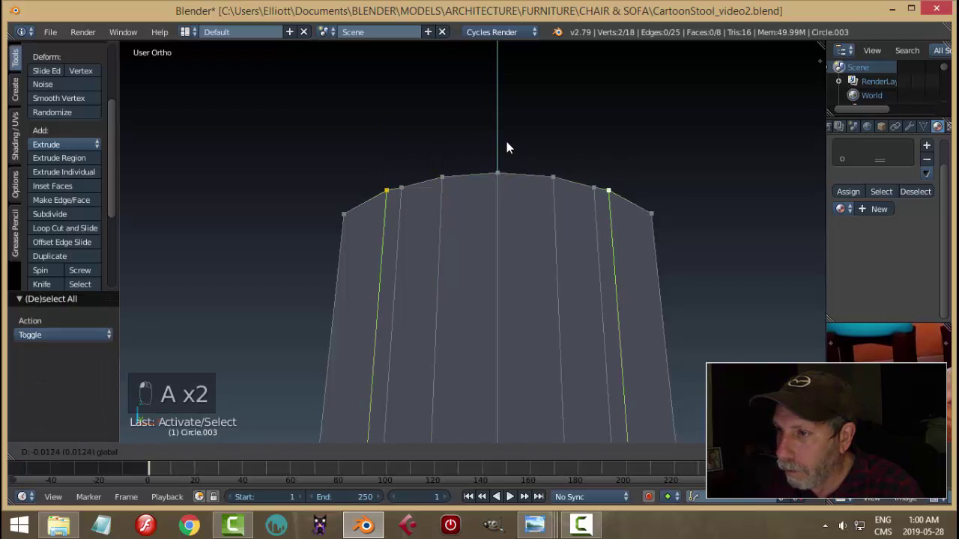
pyautogui.press('a')
pyautogui.moveTo(680, 194); pyautogui.dragTo(495, 168)
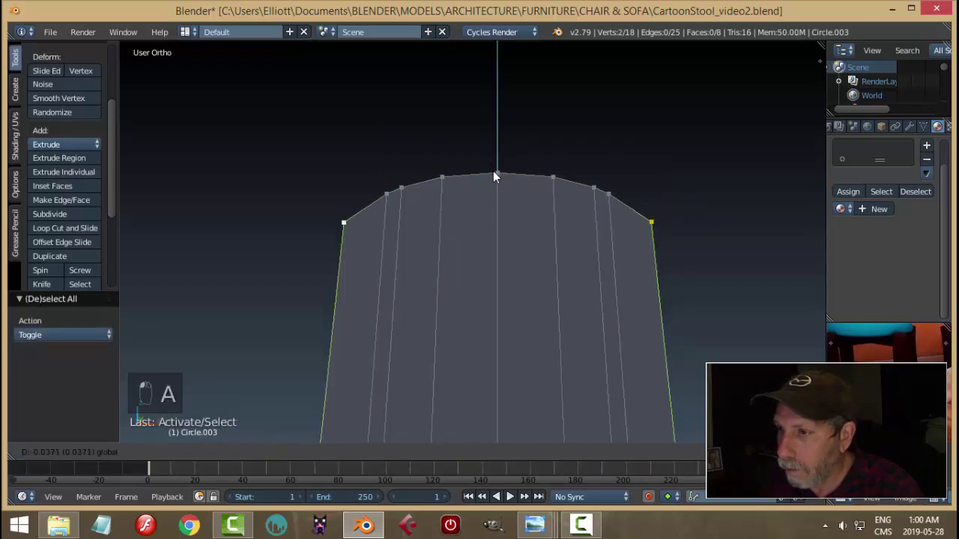
pyautogui.press('a')
pyautogui.middleClick(607, 205)
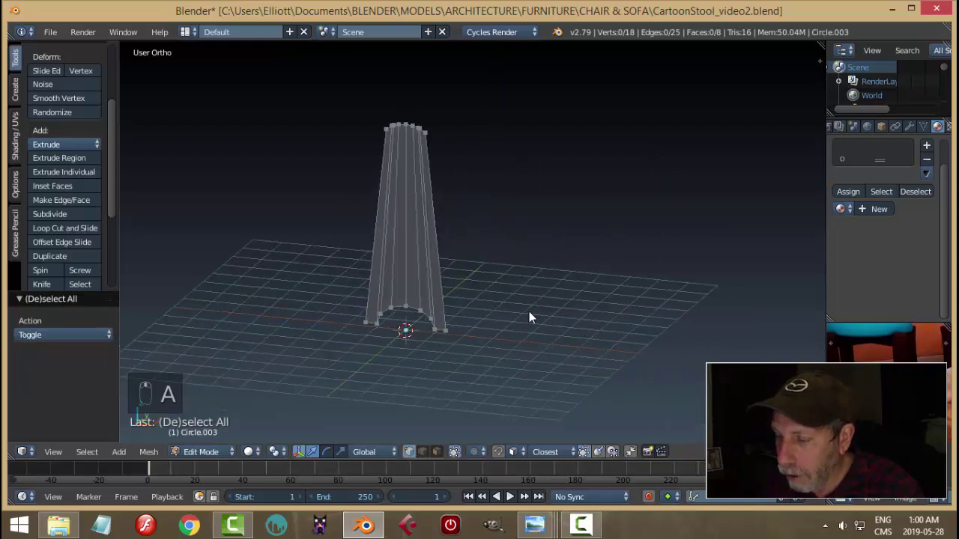
# Step: Add a supporting edge loop near the bottom of the tapered side piece
pyautogui.press('a')
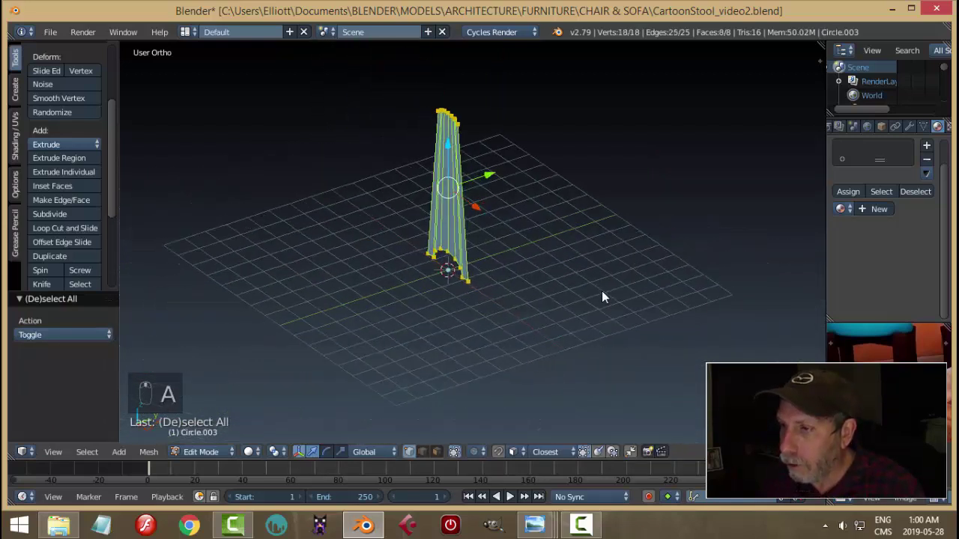
pyautogui.press('KP_3')
pyautogui.press('e')
pyautogui.moveTo(532, 215); pyautogui.dragTo(515, 254)
pyautogui.press('ctrl+r')
pyautogui.press('ctrl+r')
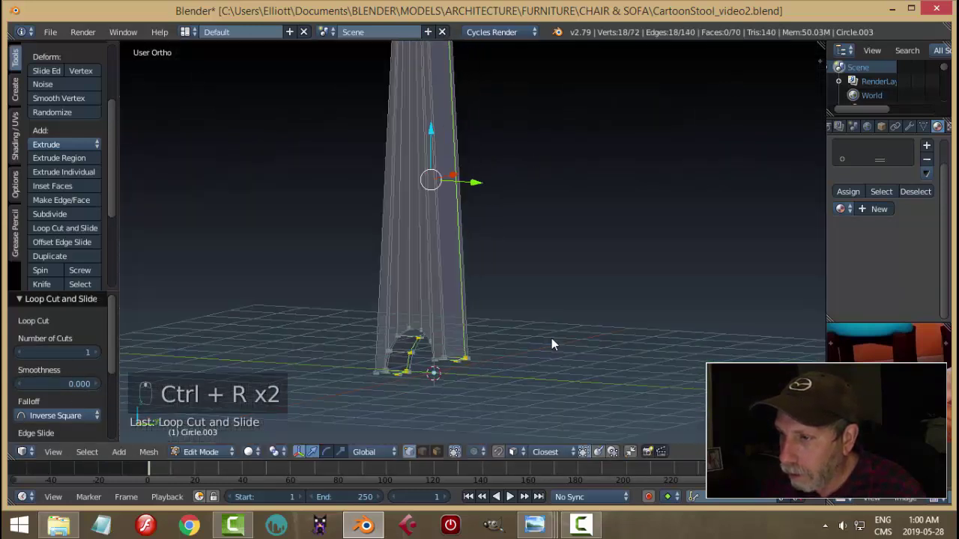
# Step: Add another edge loop near the top, leave Edit Mode and reach the modifier list
pyautogui.press('ctrl+r')
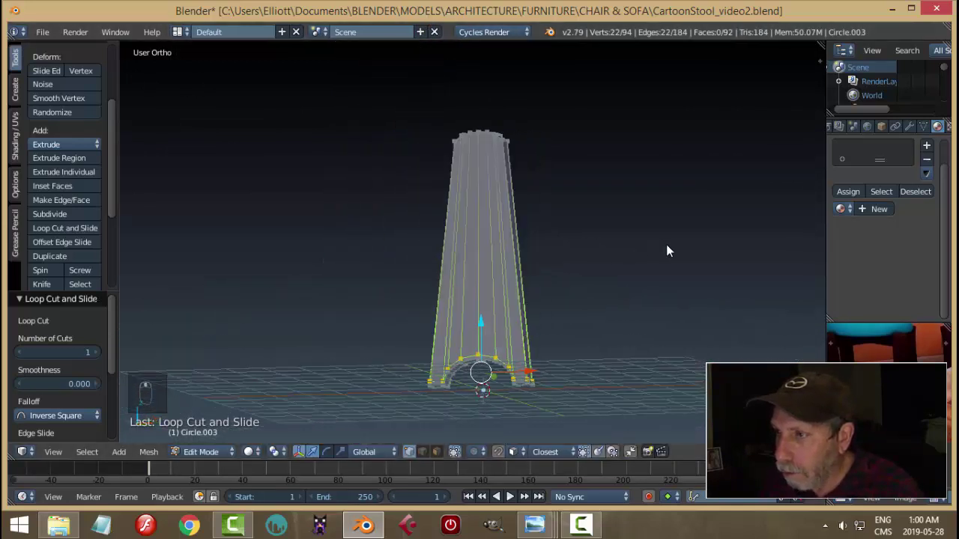
pyautogui.press('ctrl+r')
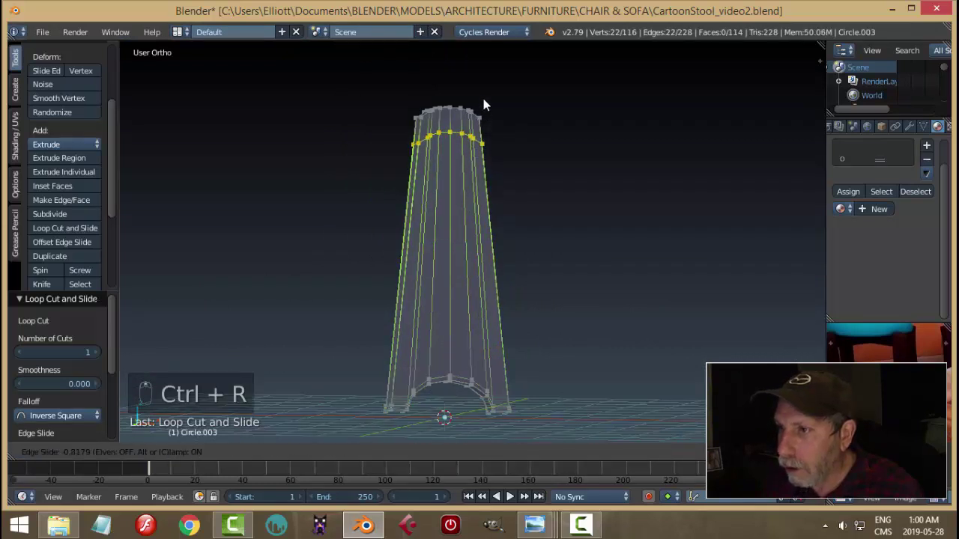
pyautogui.press('a')
pyautogui.press('Tab')
pyautogui.moveTo(882, 193); pyautogui.dragTo(933, 160)
pyautogui.press('Escape')
# Step: Give the side a Subdivision Surface modifier with smooth shading and inspect the arch
pyautogui.click(934, 160)
pyautogui.moveTo(915, 202); pyautogui.dragTo(701, 414)
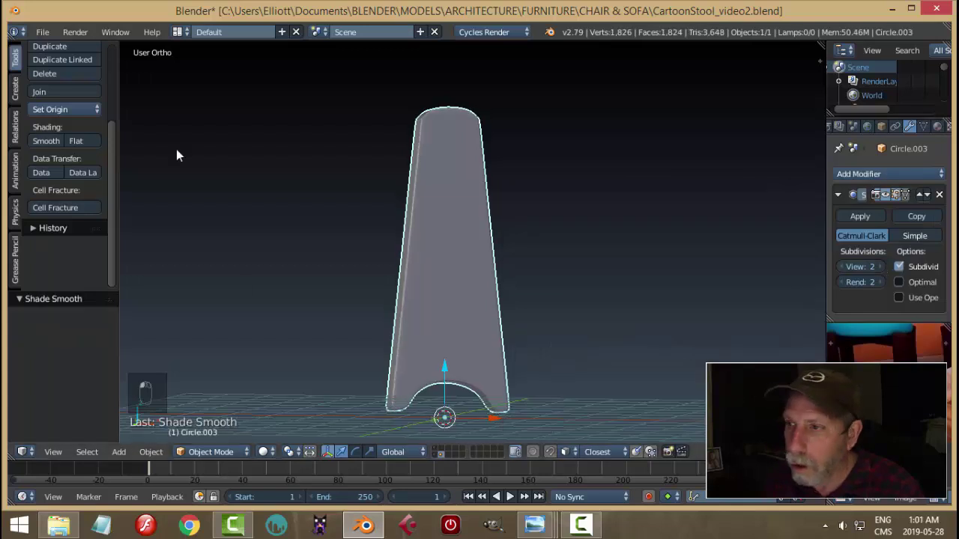
pyautogui.middleClick(285, 186)
pyautogui.moveTo(265, 197); pyautogui.dragTo(511, 197)
pyautogui.press('a')
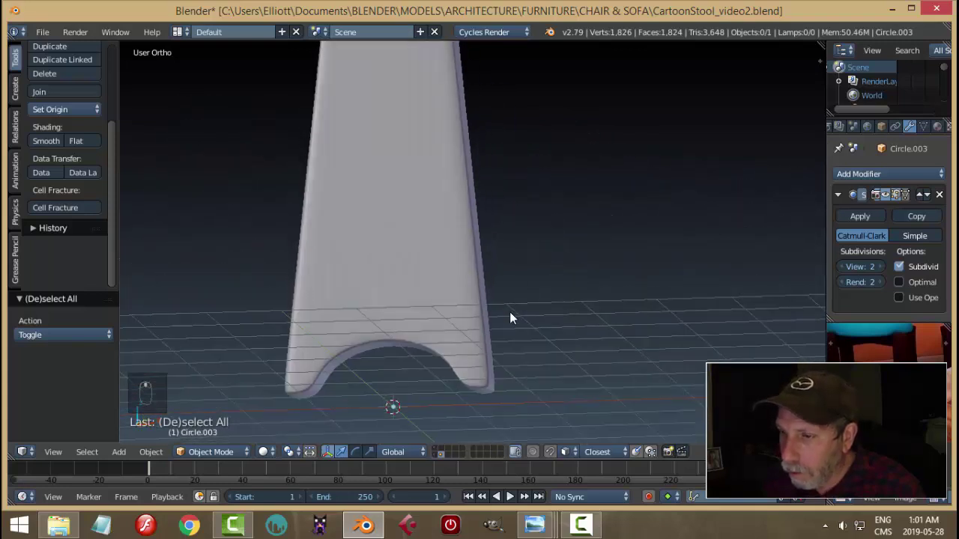
pyautogui.rightClick(484, 251)
# Step: Add loop cuts near the arch corner to keep its edge crisp, then check the result
pyautogui.press('Tab')
pyautogui.middleClick(574, 298)
pyautogui.press('ctrl+r')
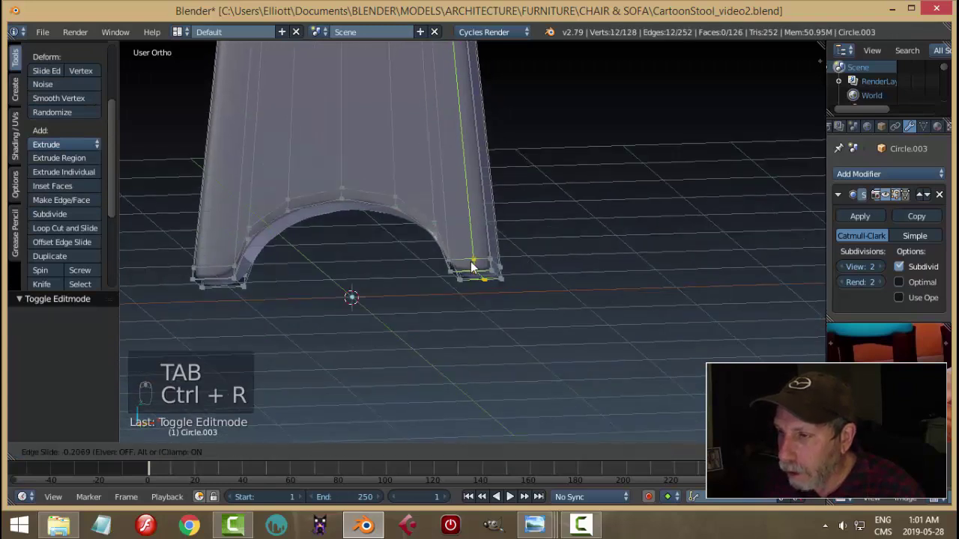
pyautogui.press('ctrl+r')
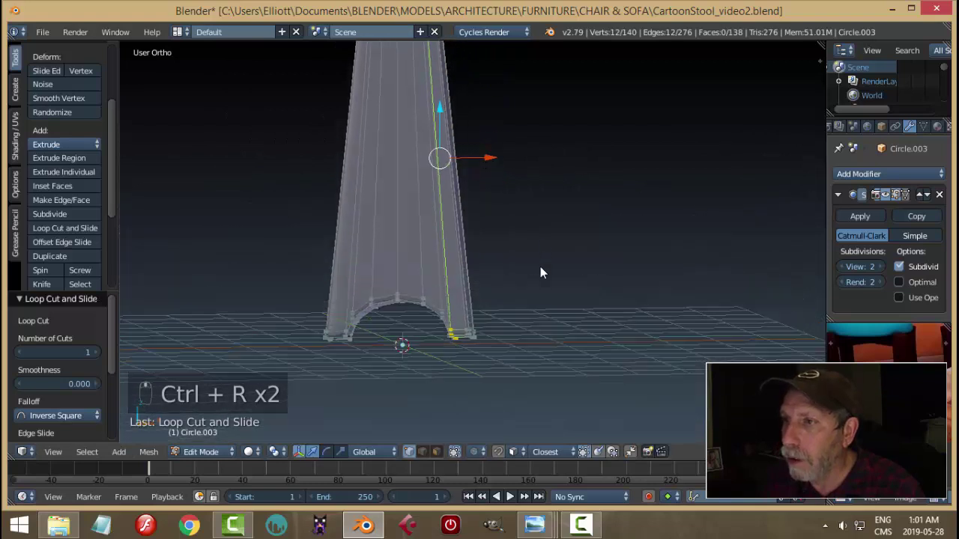
pyautogui.press('Tab')
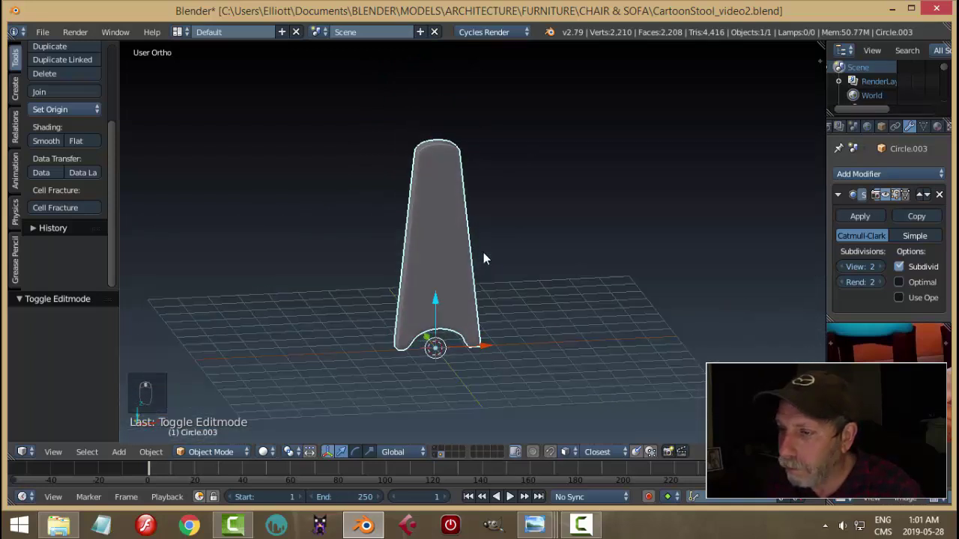
# Step: Add two more lengthwise edge loops along the side near the arch edges
pyautogui.press("'")
pyautogui.press('Tab')
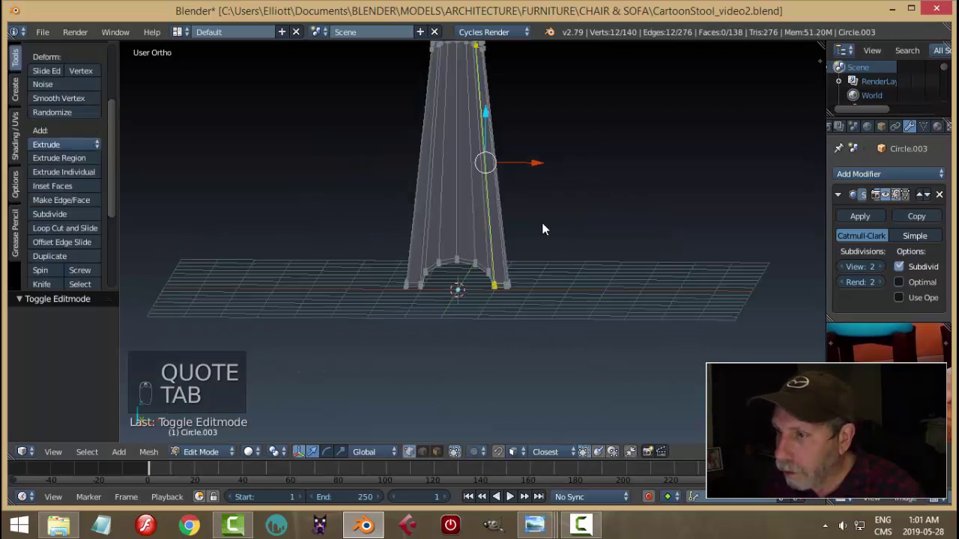
pyautogui.press('ctrl+r')
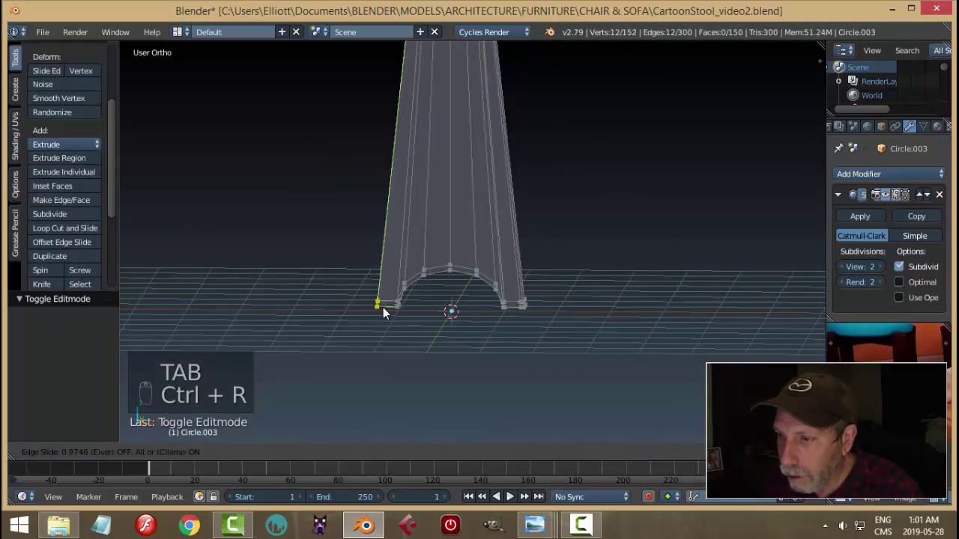
pyautogui.press('ctrl+r')
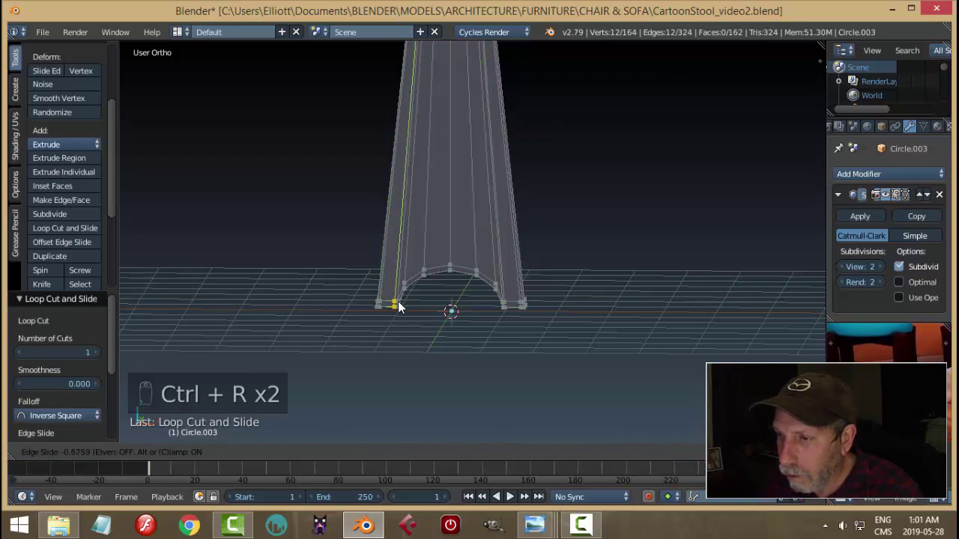
pyautogui.press('a')
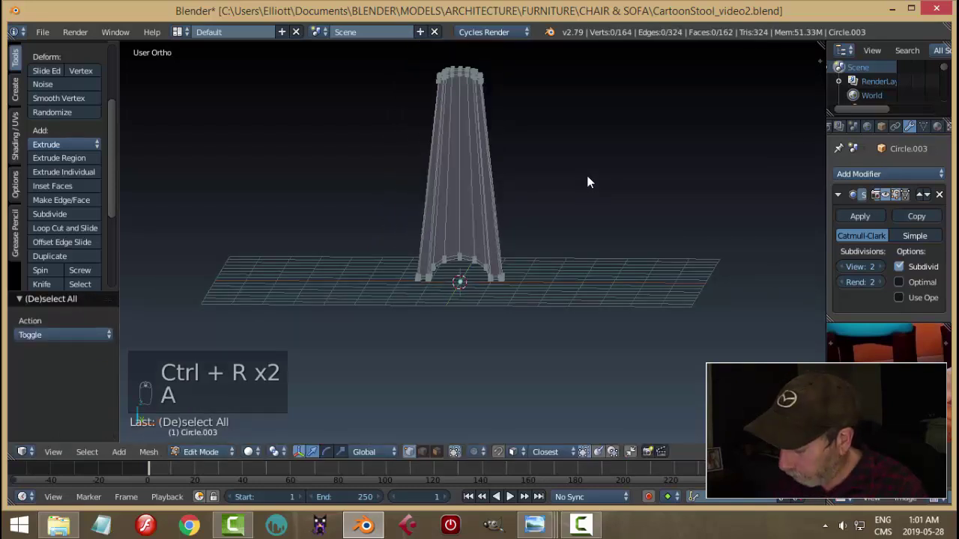
# Step: In wireframe, slide the top corner vertices along the top edge and preview the smoothing
pyautogui.press('KP_1')
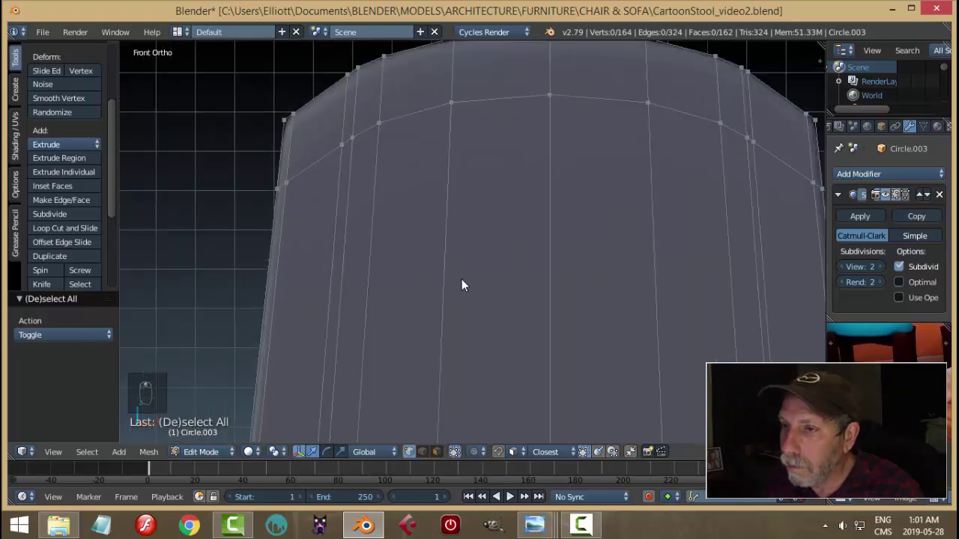
pyautogui.middleClick(446, 258)
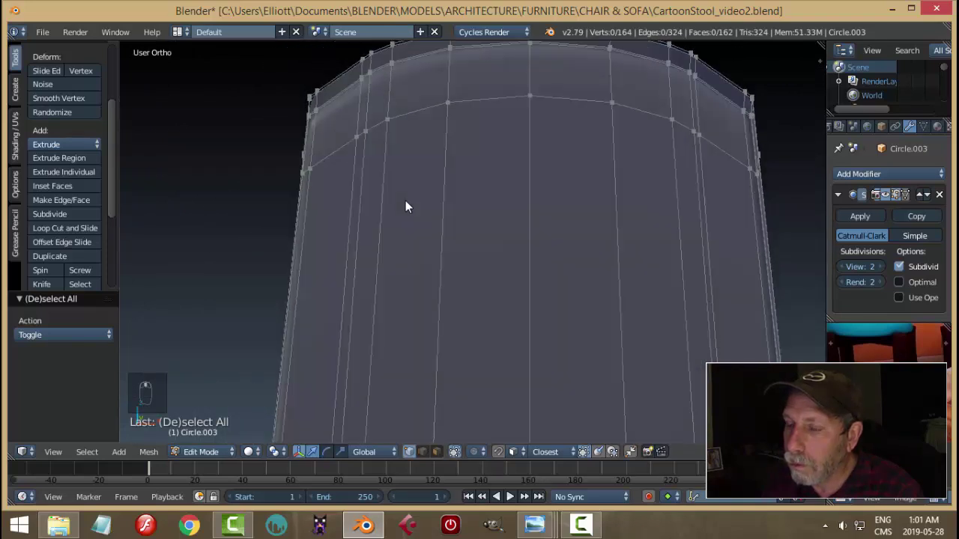
pyautogui.middleClick(404, 202)
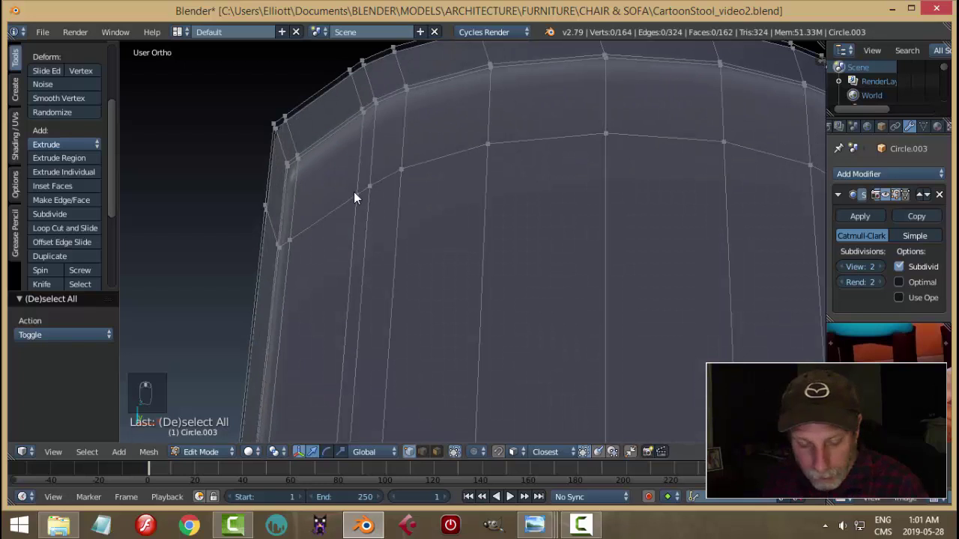
pyautogui.press('z')
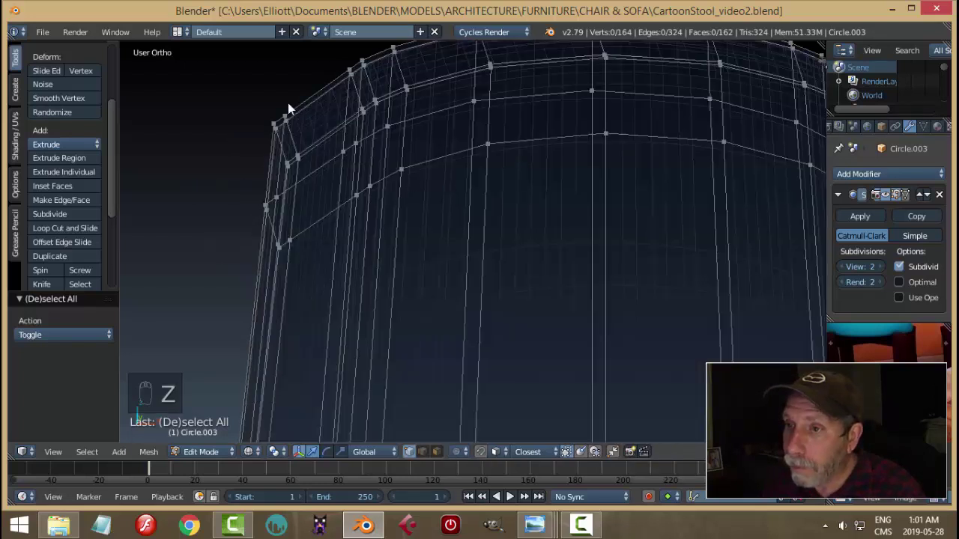
pyautogui.press('b')
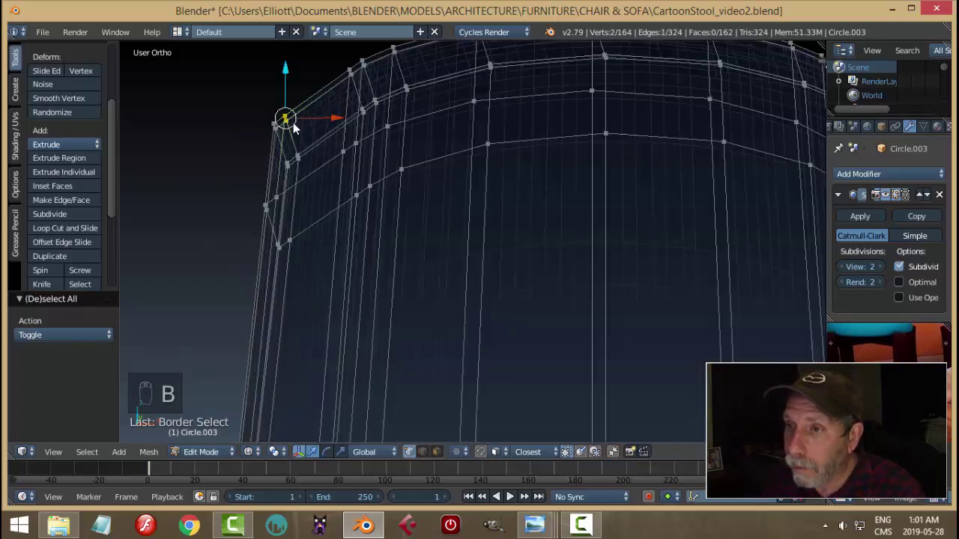
pyautogui.press('b')
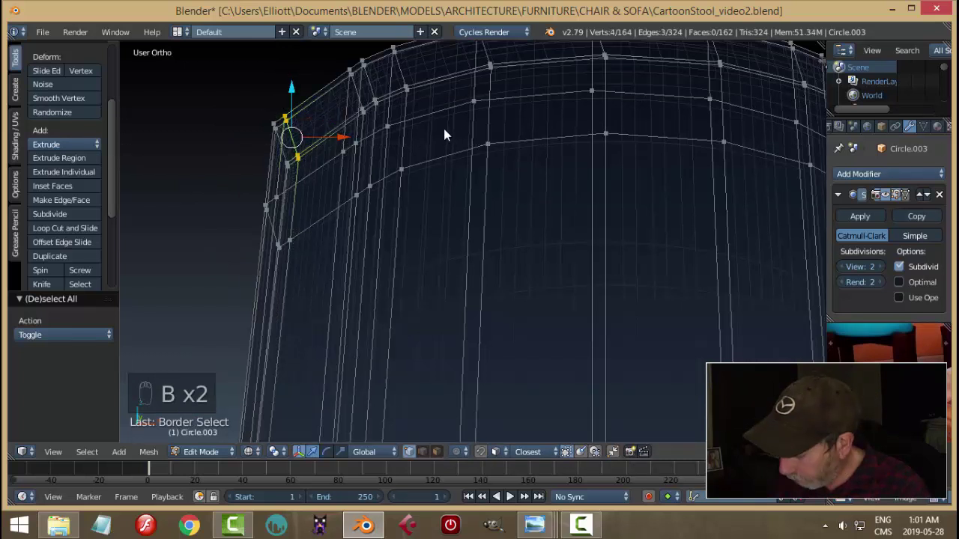
pyautogui.press('KP_1')
pyautogui.press('g')
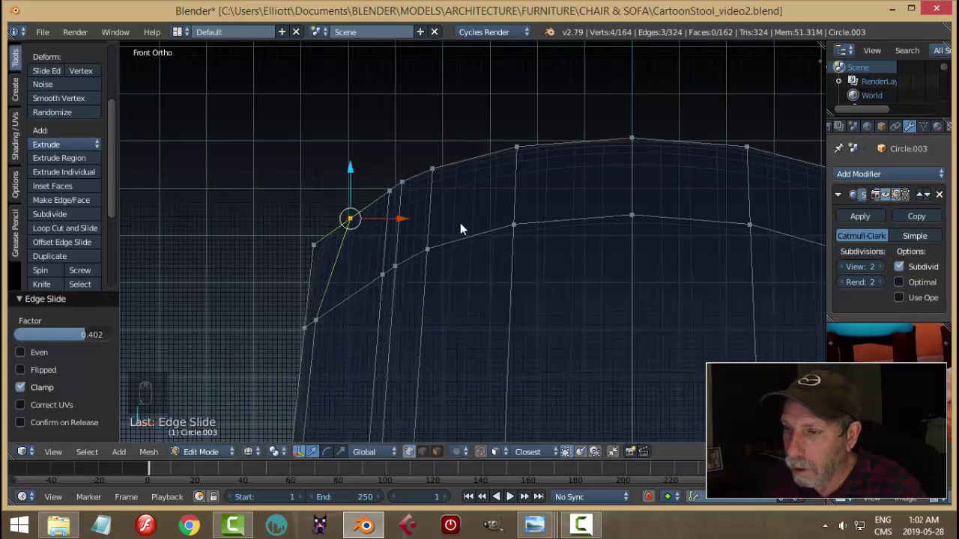
pyautogui.press('a')
pyautogui.press('Tab')
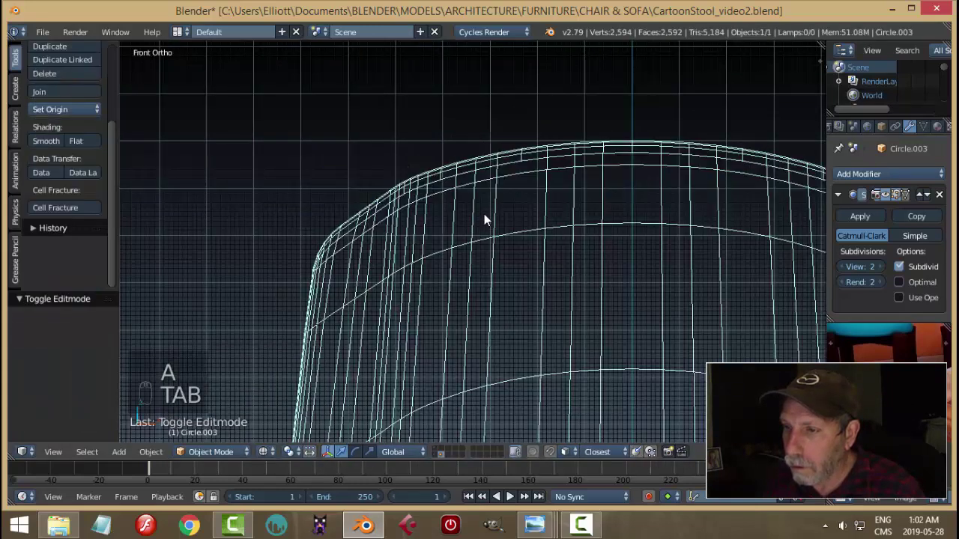
pyautogui.press('z')
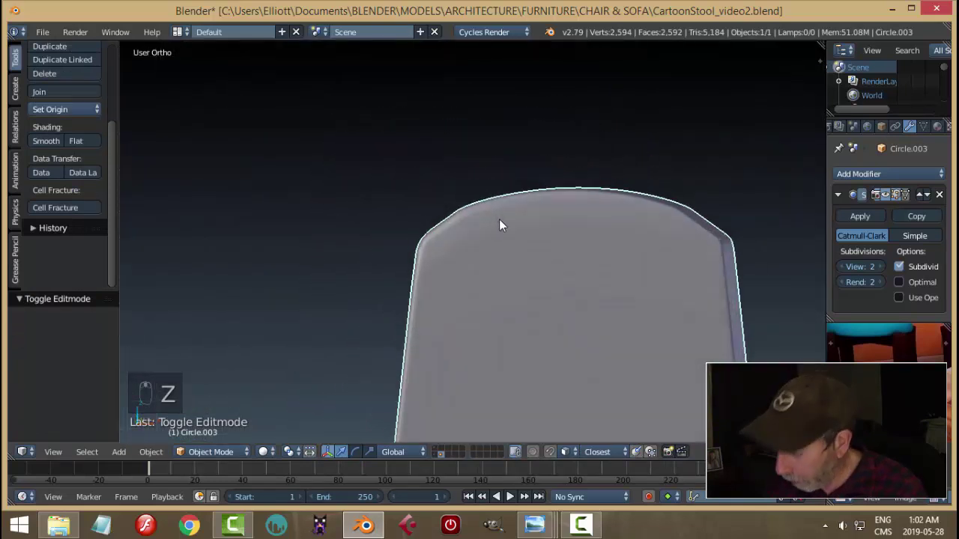
# Step: From the front view, reposition the top corner and top edge vertices and preview again
pyautogui.press('KP_1')
pyautogui.press('z')
pyautogui.press('Tab')
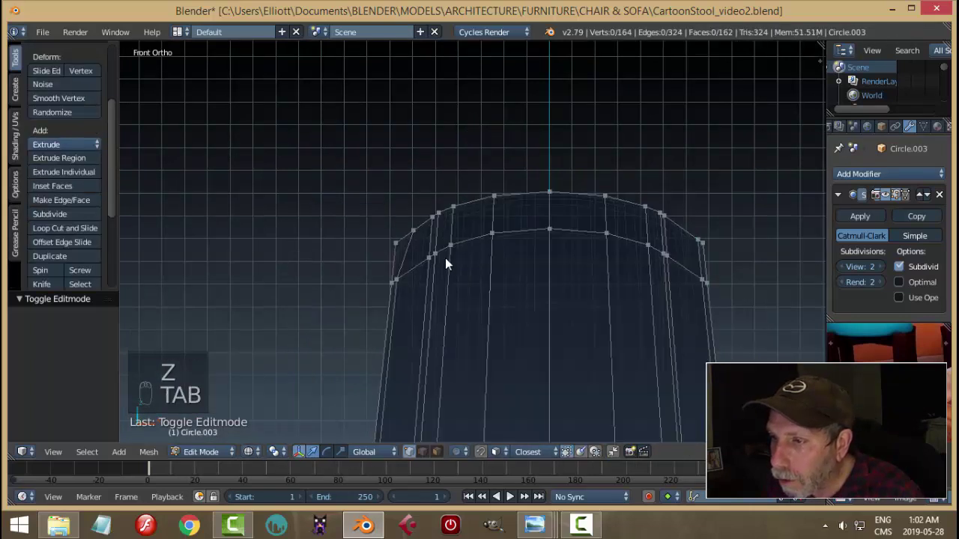
pyautogui.press('z')
pyautogui.press('b')
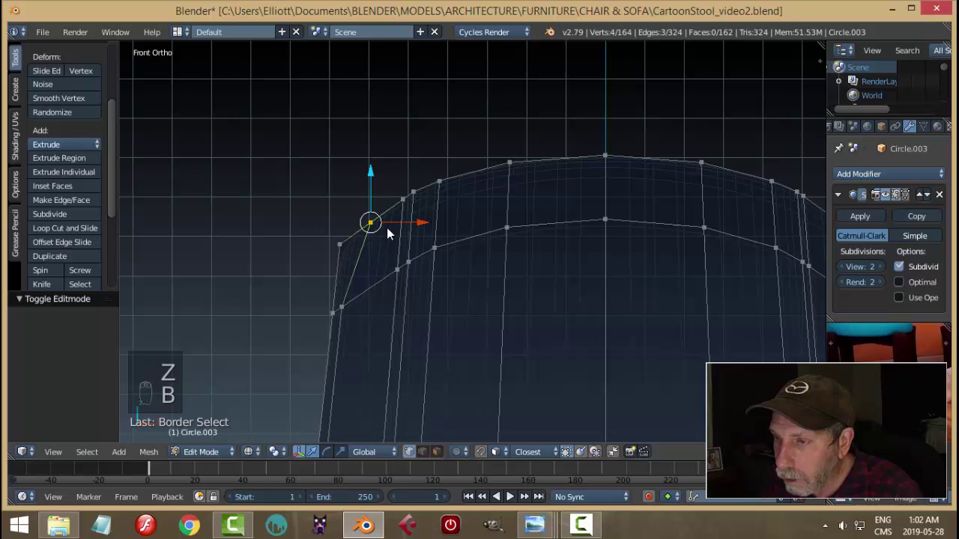
pyautogui.moveTo(381, 179); pyautogui.dragTo(381, 173)
pyautogui.press('a')
pyautogui.press('b')
pyautogui.moveTo(352, 199); pyautogui.dragTo(408, 263)
pyautogui.press('g')
pyautogui.press('Tab')
pyautogui.press('z')
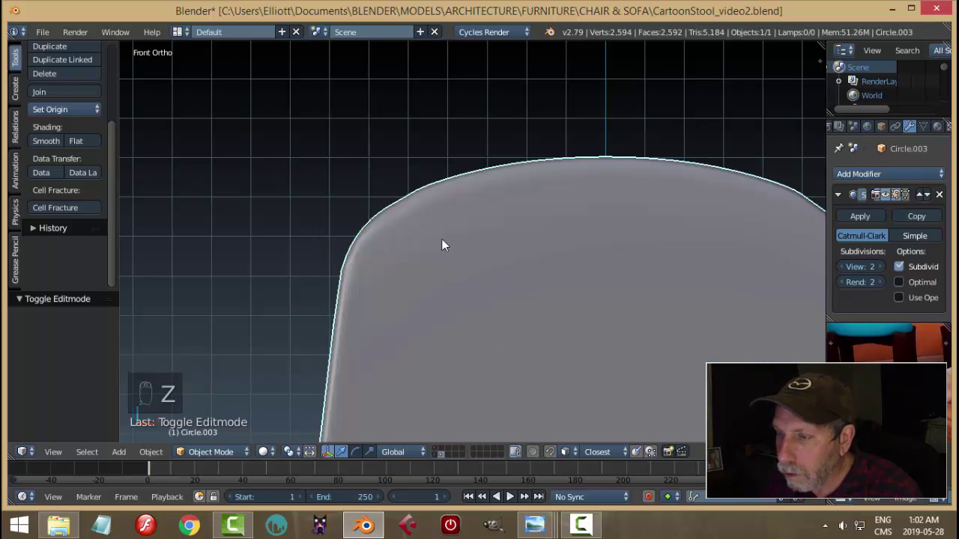
pyautogui.moveTo(486, 275); pyautogui.dragTo(453, 263)
pyautogui.press('KP_1')
# Step: Nudge the next vertices along the top into a smoother curve and check the shape
pyautogui.press('Tab')
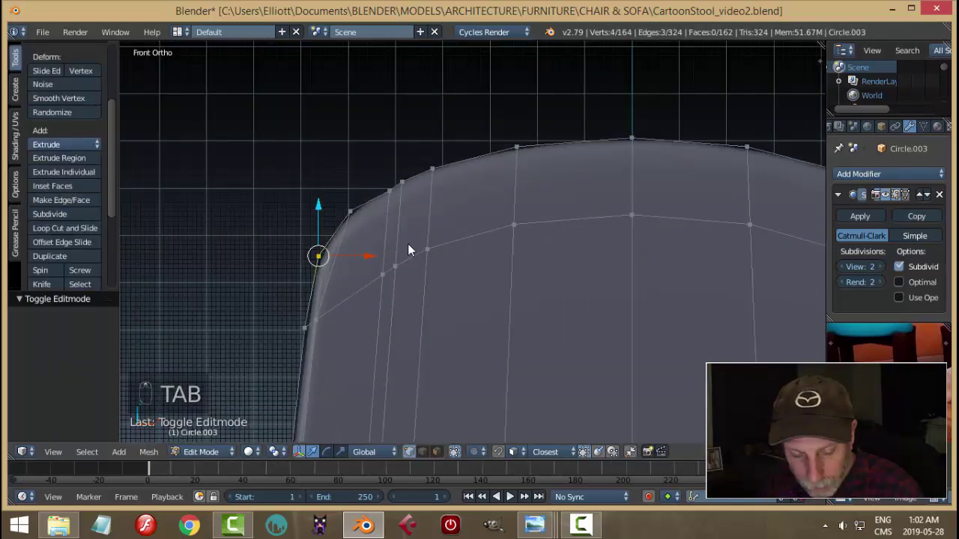
pyautogui.press('a')
pyautogui.press('z')
pyautogui.press('b')
pyautogui.press('g')
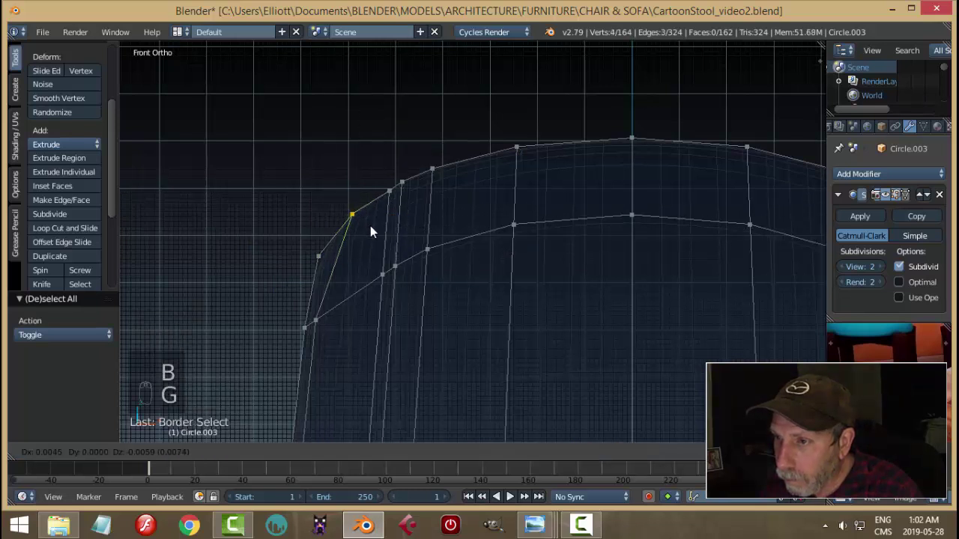
pyautogui.press('a')
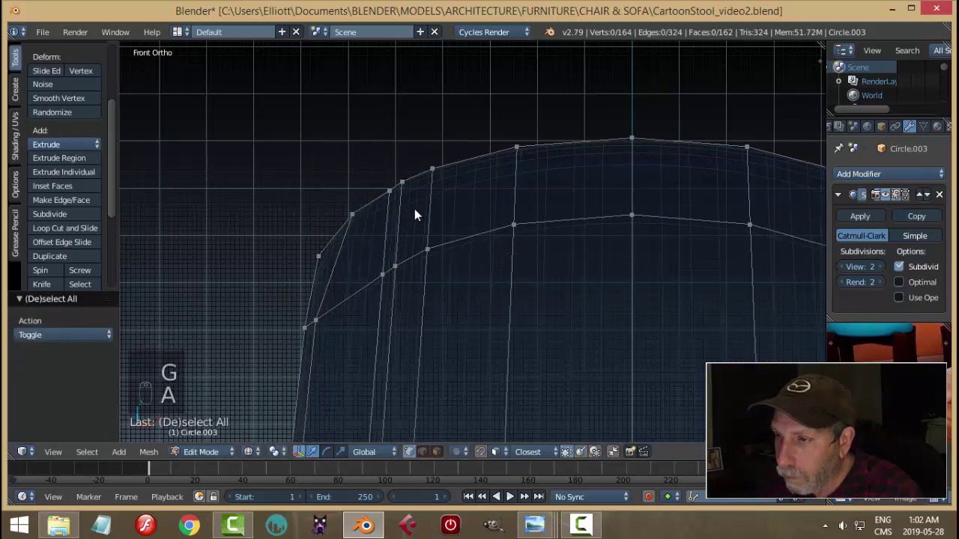
pyautogui.press('b')
pyautogui.press('g')
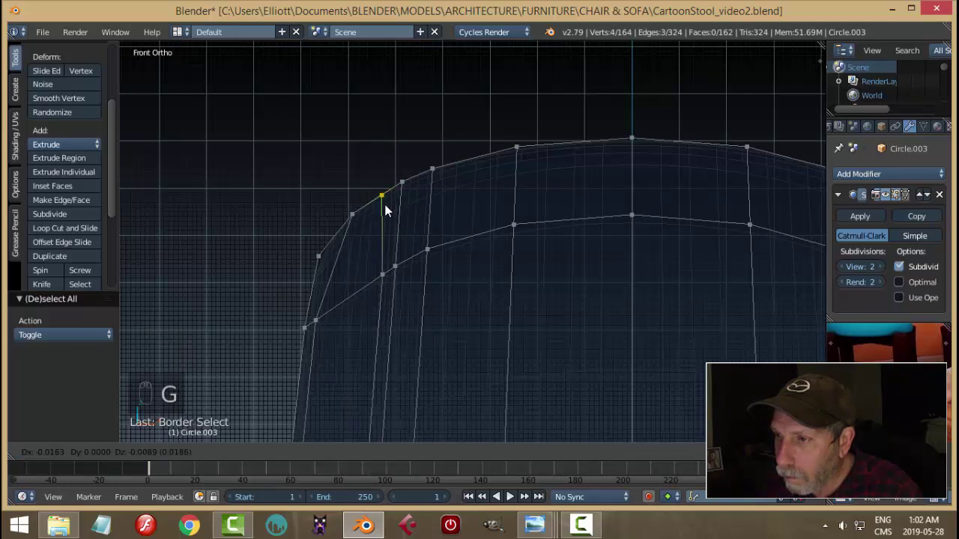
pyautogui.press('Tab')
pyautogui.press('z')
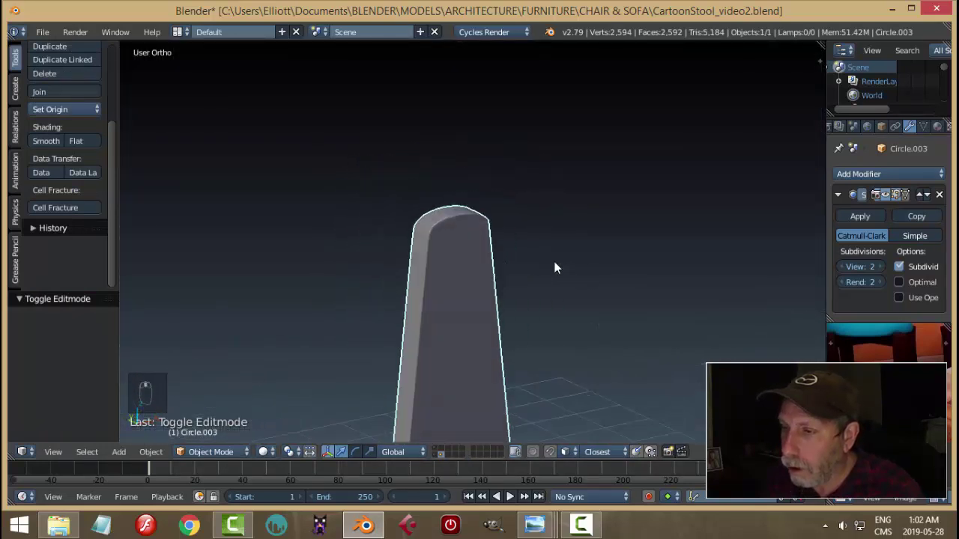
pyautogui.press('a')
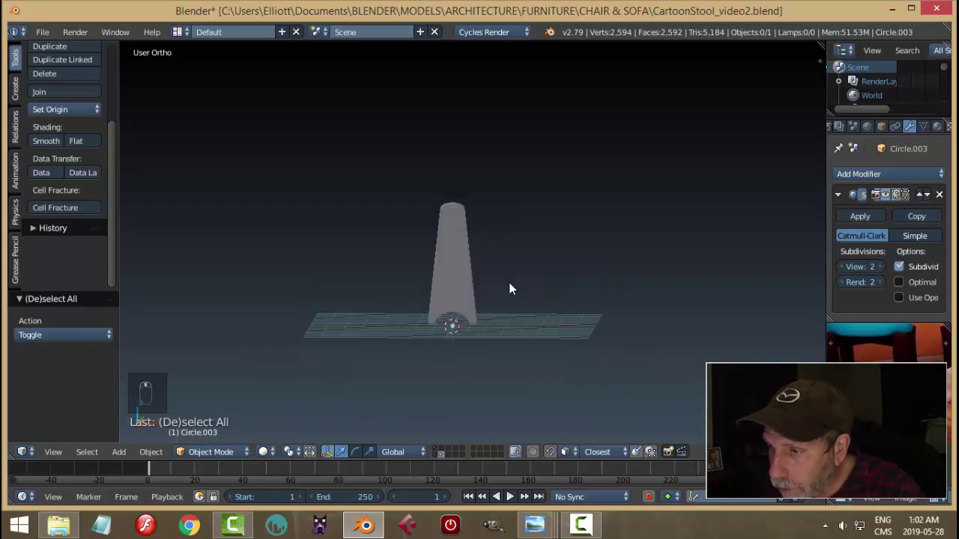
pyautogui.moveTo(493, 166); pyautogui.dragTo(501, 292)
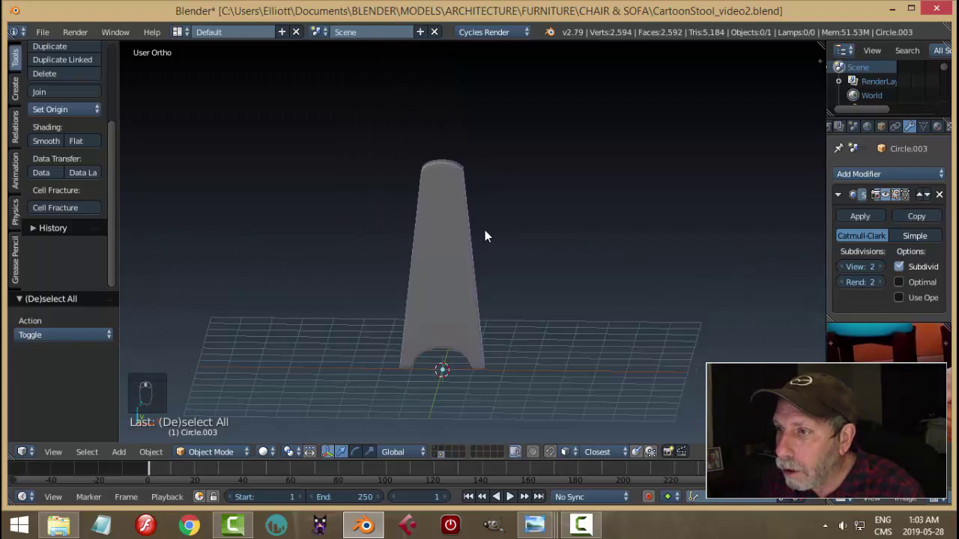
pyautogui.click(478, 208)
# Step: With wireframe shading, move the top and corner vertices to round the upper corner
pyautogui.press('KP_1')
pyautogui.press('Tab')
pyautogui.press('a')
pyautogui.press('z')
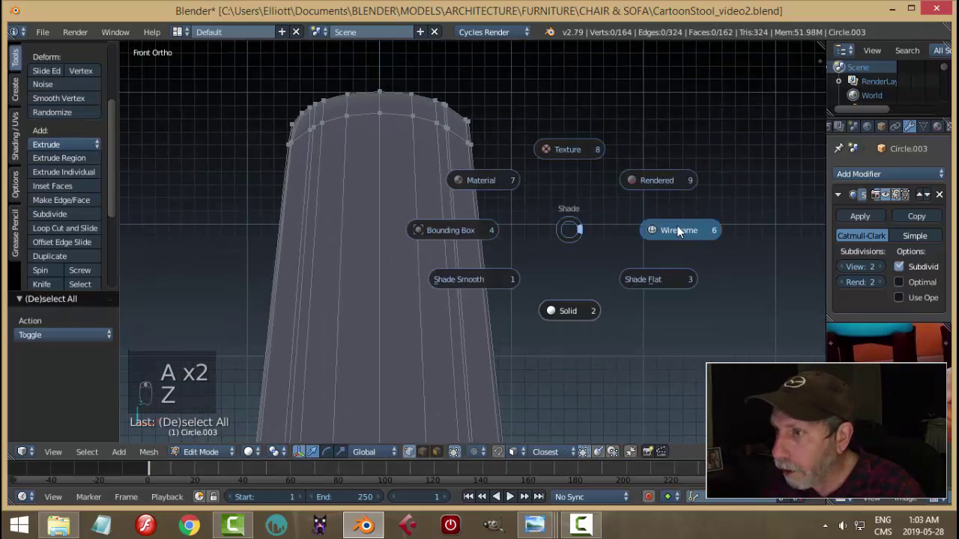
pyautogui.click(521, 249)
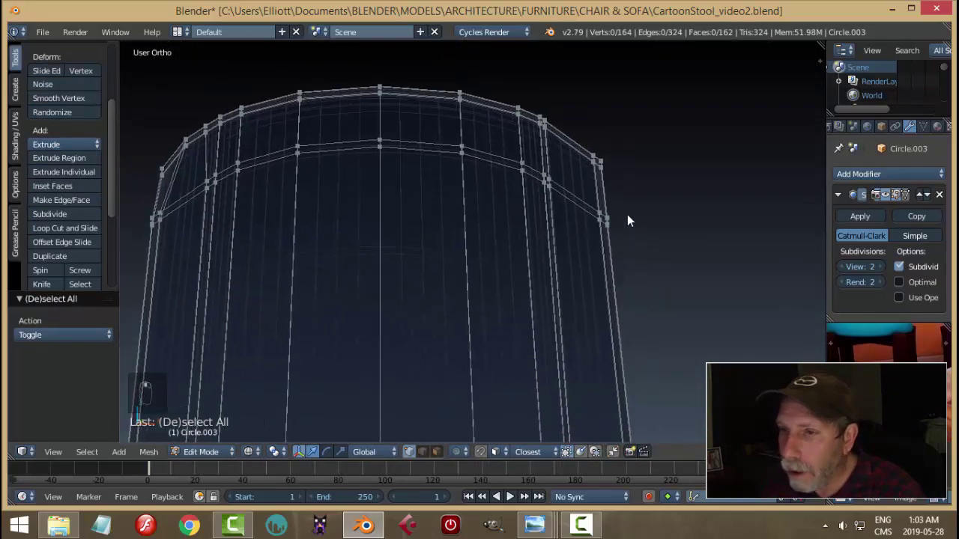
pyautogui.press('b')
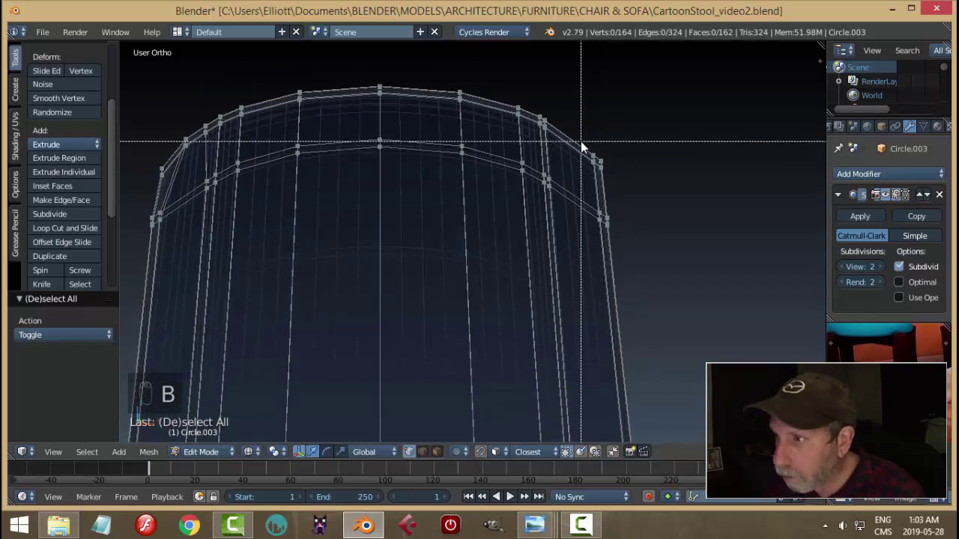
pyautogui.press('b')
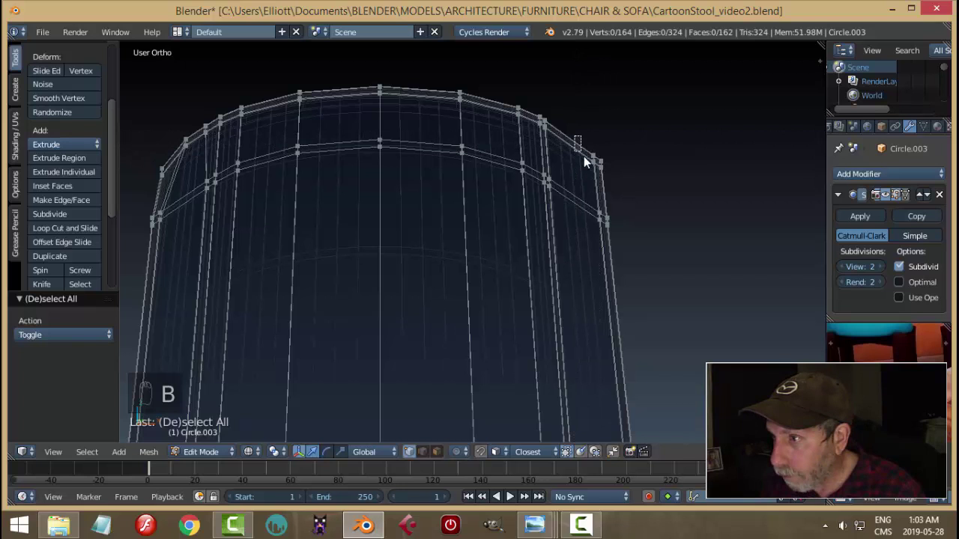
pyautogui.press('g')
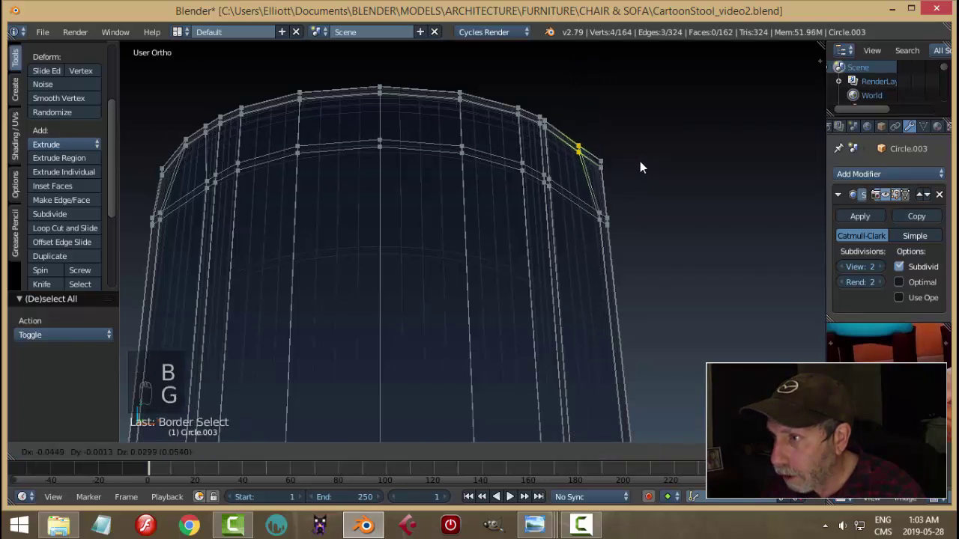
pyautogui.press('a')
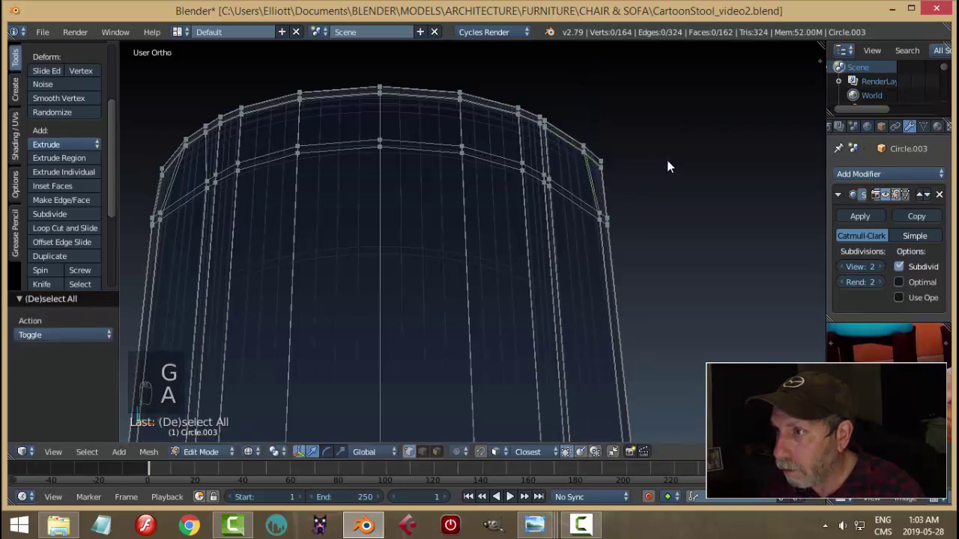
pyautogui.press('b')
pyautogui.press('g')
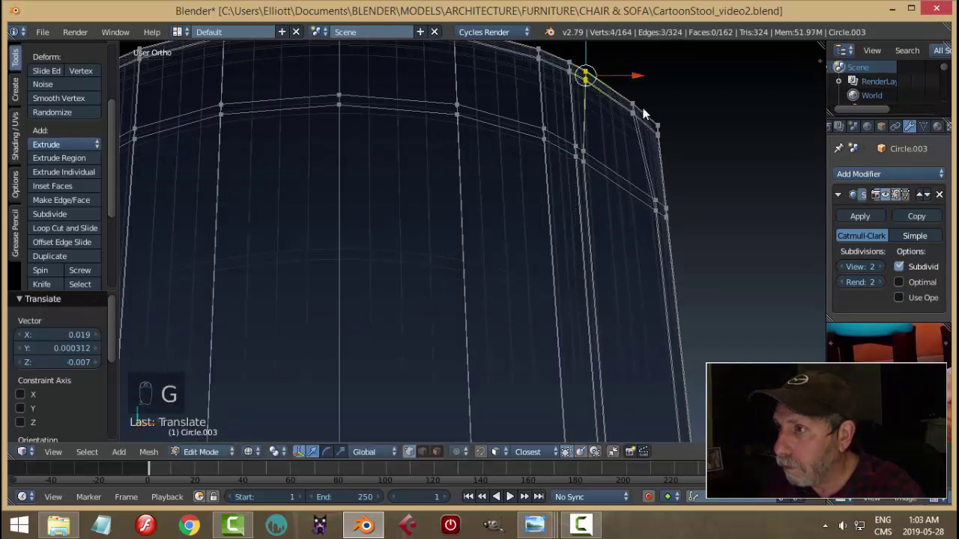
pyautogui.press('z')
pyautogui.moveTo(721, 222); pyautogui.dragTo(690, 193)
# Step: Leave editing to view the finished side from below, then reopen its mesh
pyautogui.press('a')
pyautogui.press('Tab')
pyautogui.moveTo(649, 201); pyautogui.dragTo(650, 216)
pyautogui.press('a')
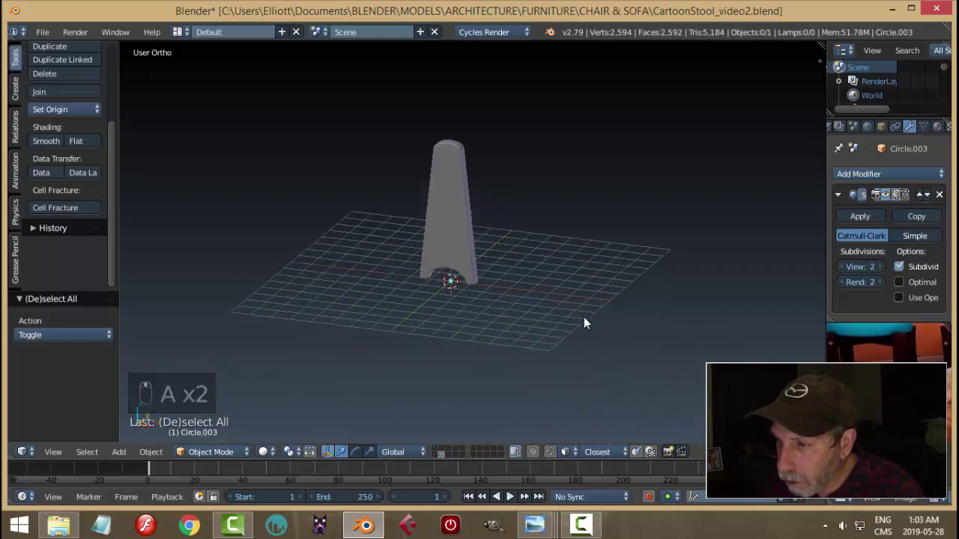
pyautogui.moveTo(530, 238); pyautogui.dragTo(636, 306)
pyautogui.press('Tab')
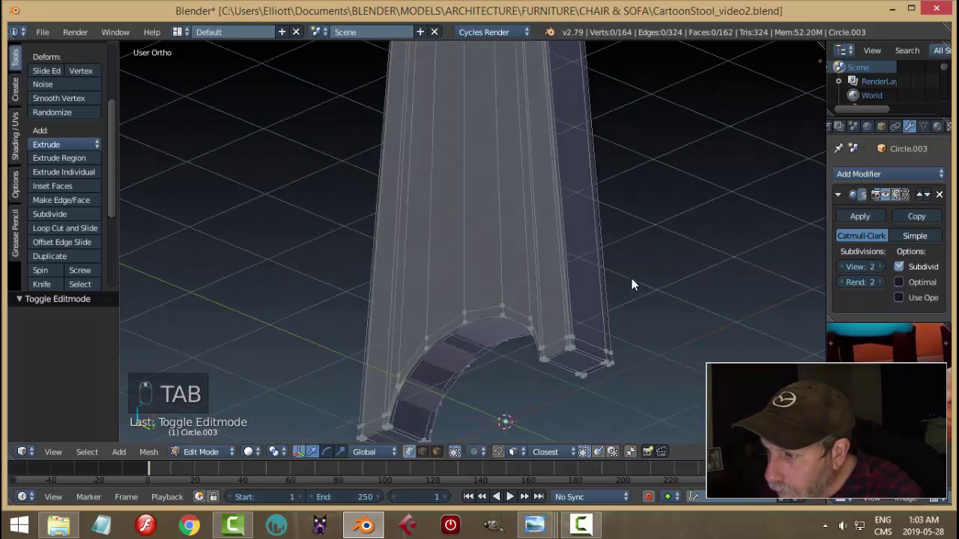
# Step: In face select, pick the bottom faces, grow the selection and delete them so the piece is open underneath
pyautogui.press('ctrl+Tab')
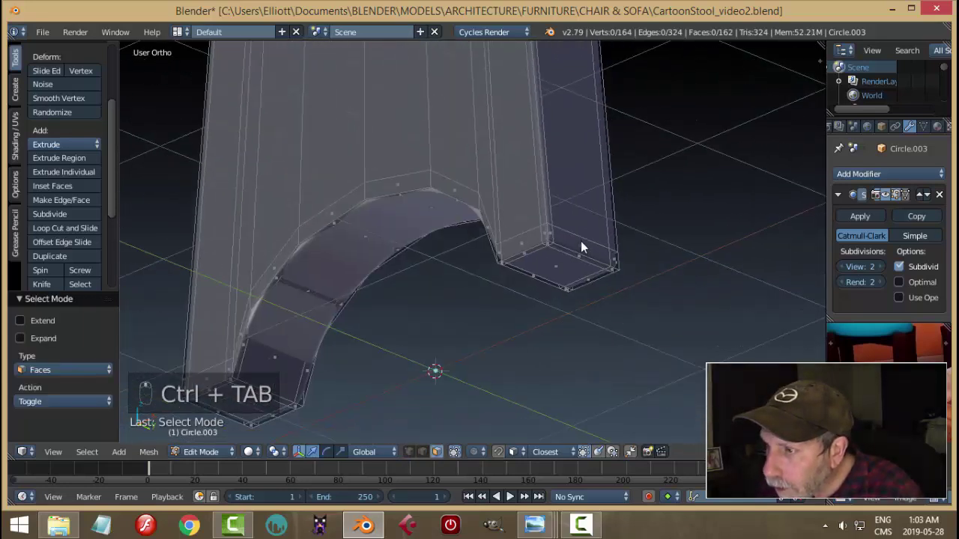
pyautogui.rightClick(607, 290)
pyautogui.moveTo(672, 265); pyautogui.dragTo(516, 196)
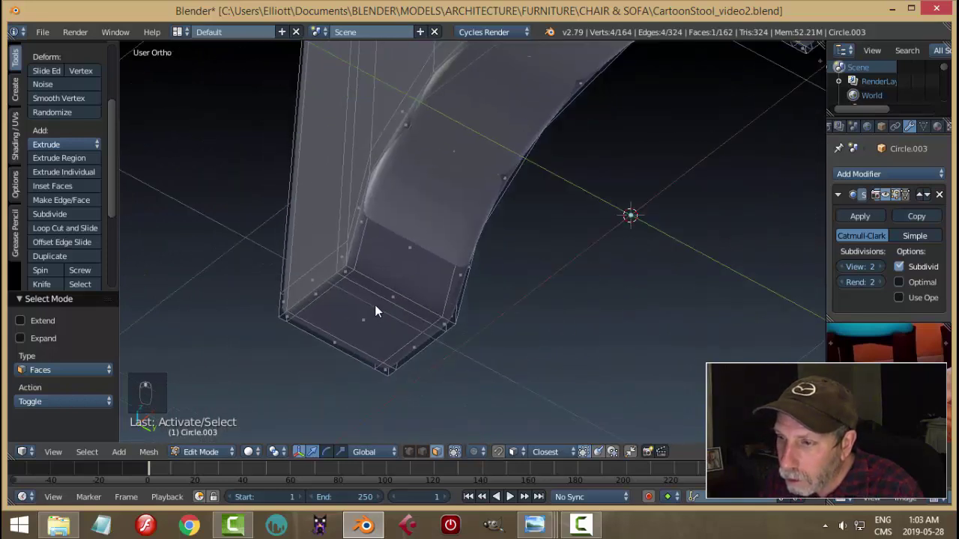
pyautogui.rightClick(369, 316)
pyautogui.press('ctrl+KP_Add')
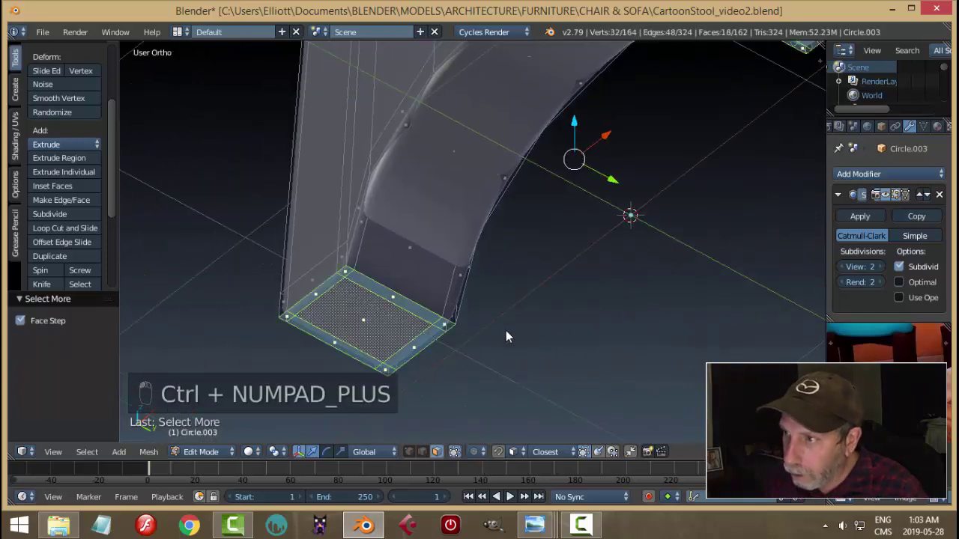
pyautogui.press('x')
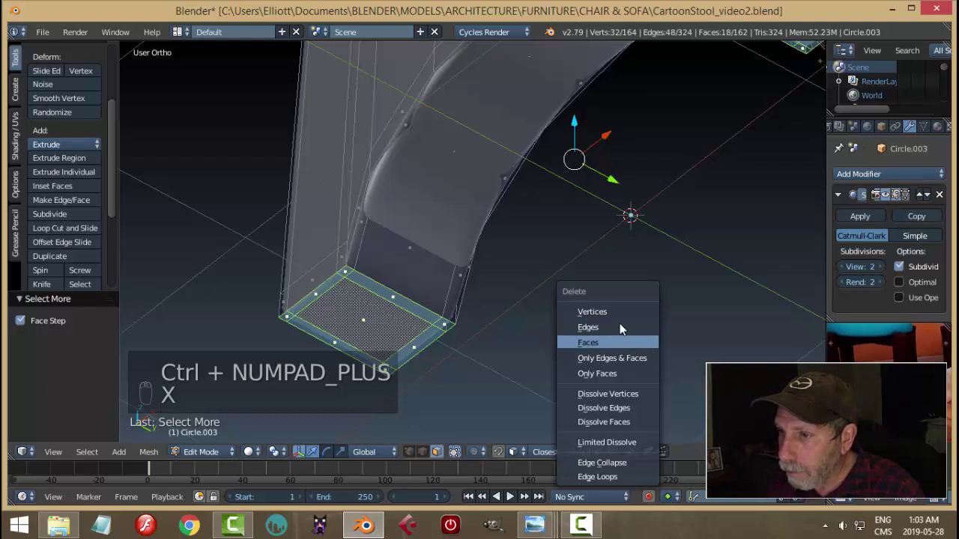
pyautogui.press('Tab')
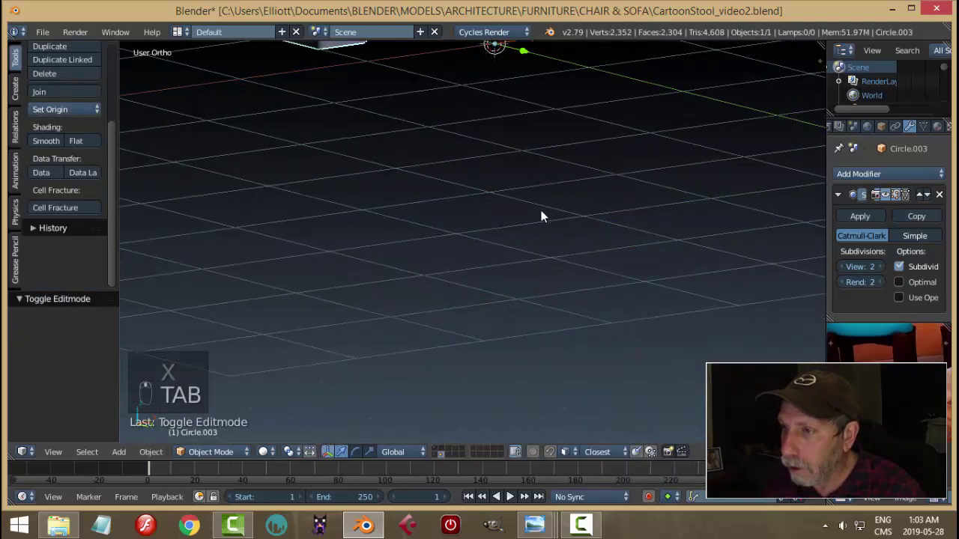
pyautogui.press('a')
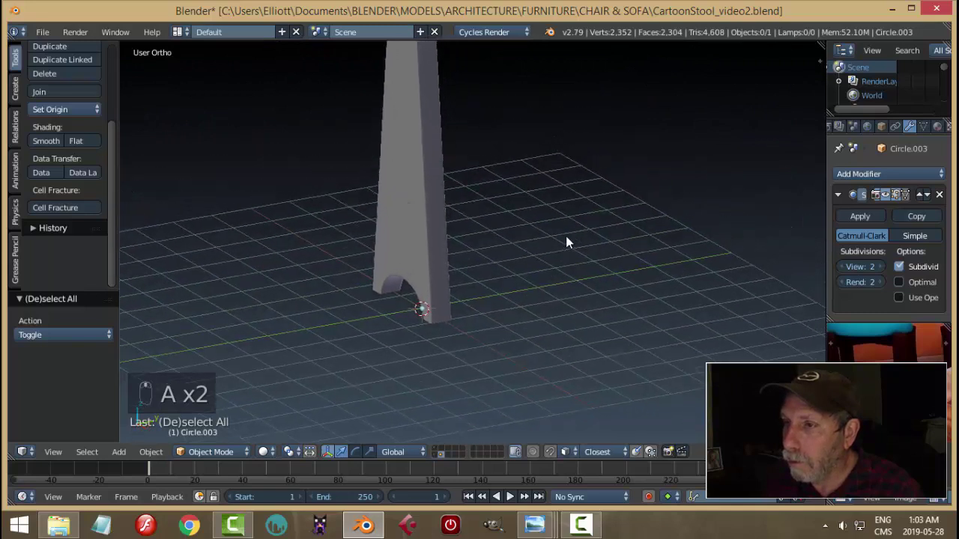
pyautogui.moveTo(460, 202); pyautogui.dragTo(573, 201)
# Step: Move the side piece to the room layer, scale it down and slide it along X into the corner
pyautogui.press('m')
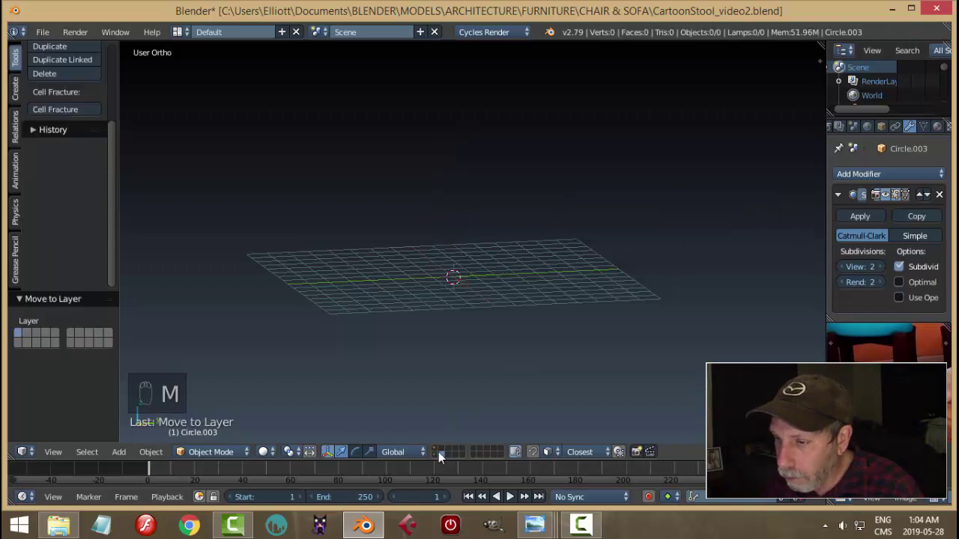
pyautogui.moveTo(437, 452); pyautogui.dragTo(503, 271)
pyautogui.press('s')
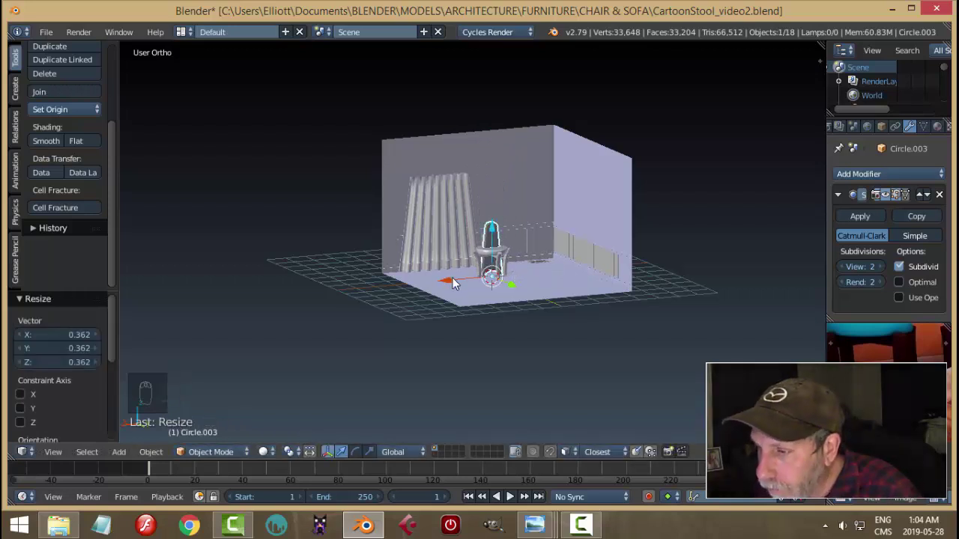
pyautogui.moveTo(454, 286); pyautogui.dragTo(668, 297)
pyautogui.press('KP_Decimal')
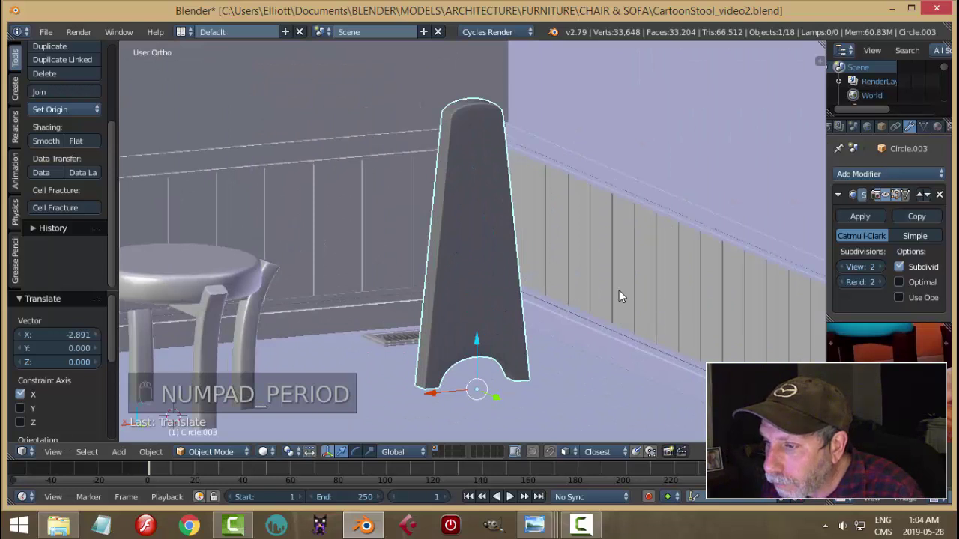
pyautogui.press('s')
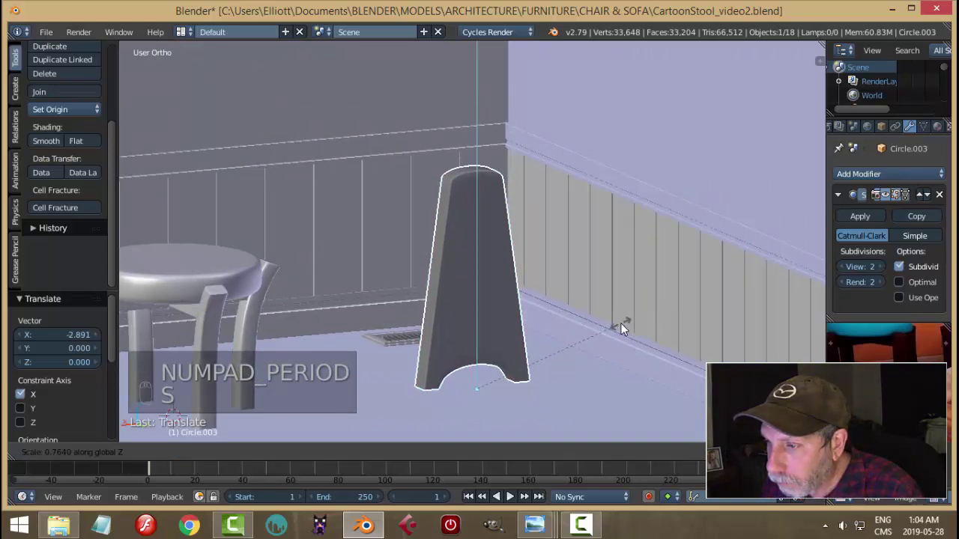
pyautogui.press('s')
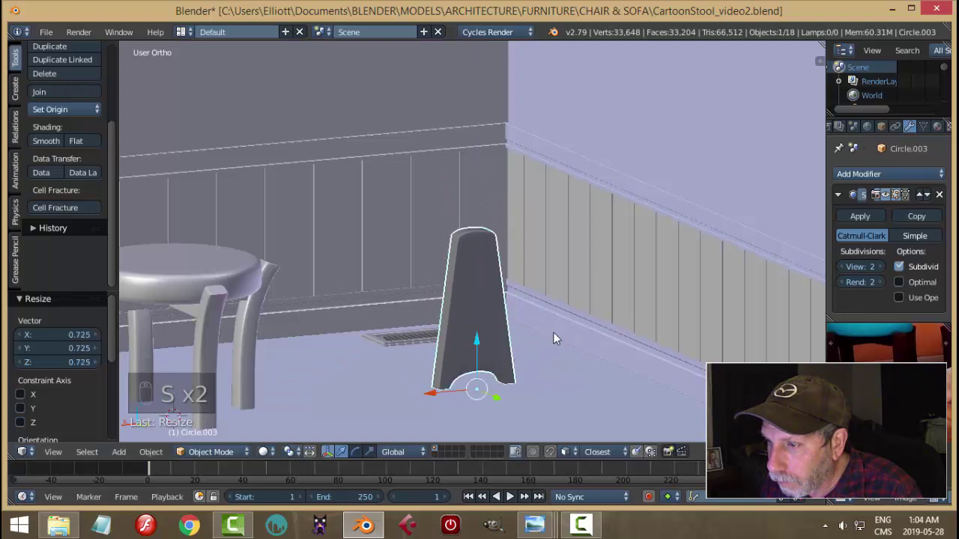
# Step: Push the piece back toward the wall beside the vent and view it through the scene camera
pyautogui.moveTo(686, 329); pyautogui.dragTo(532, 380)
pyautogui.click(688, 301)
pyautogui.middleClick(653, 299)
pyautogui.moveTo(572, 318); pyautogui.dragTo(597, 312)
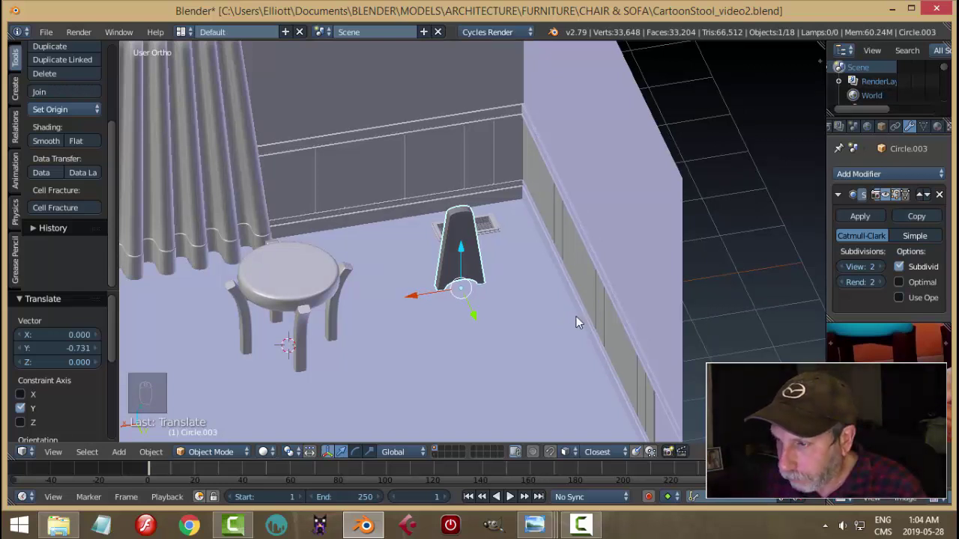
pyautogui.moveTo(576, 294); pyautogui.dragTo(606, 297)
pyautogui.press('KP_0')
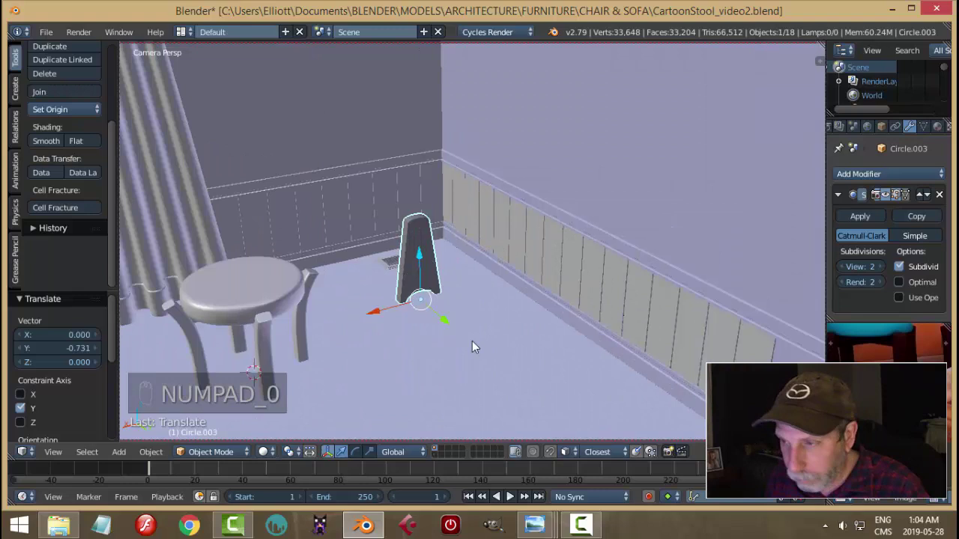
# Step: Switch the viewport to Rendered shading to preview the side piece in the room corner
pyautogui.press('shift+z')
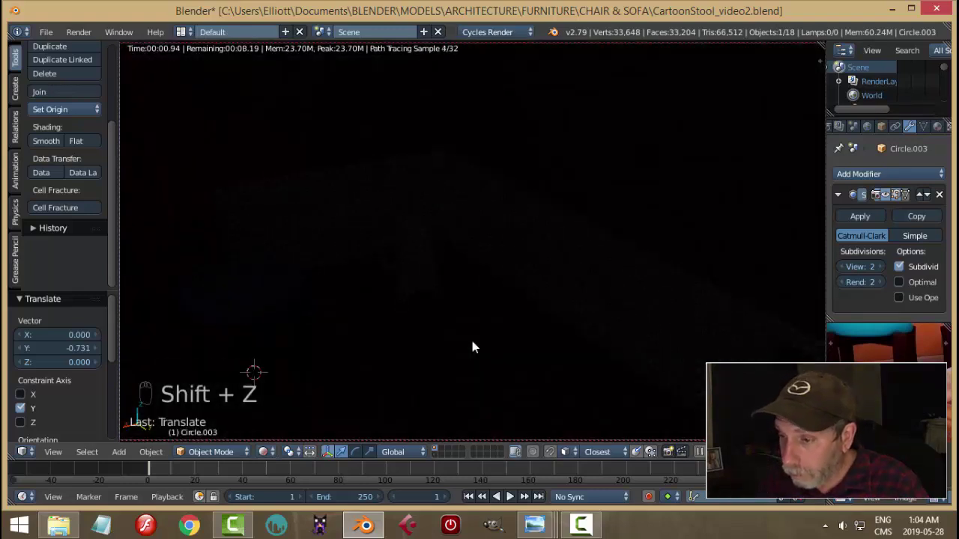
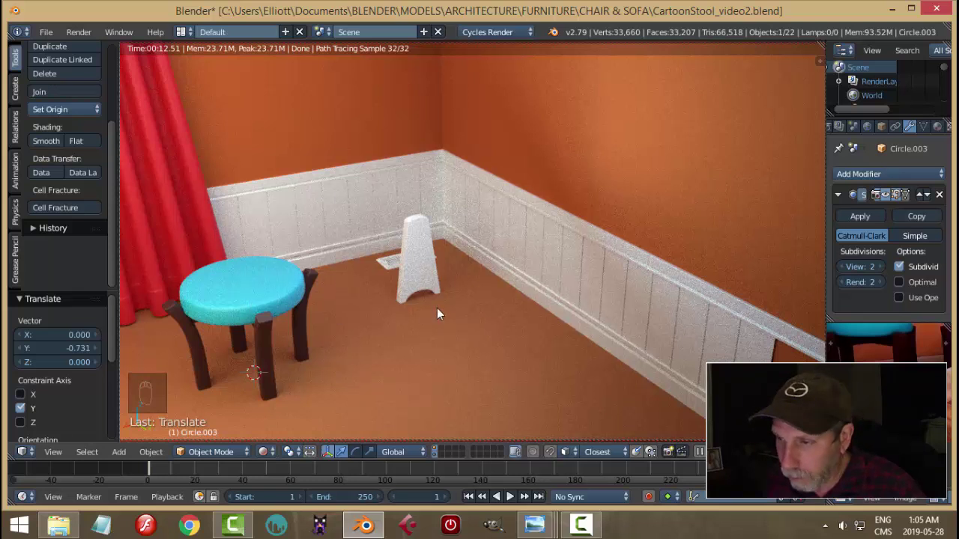
# Step: Return to solid shading, enlarge the piece slightly and move it to its own visible layer
pyautogui.press('shift+z')
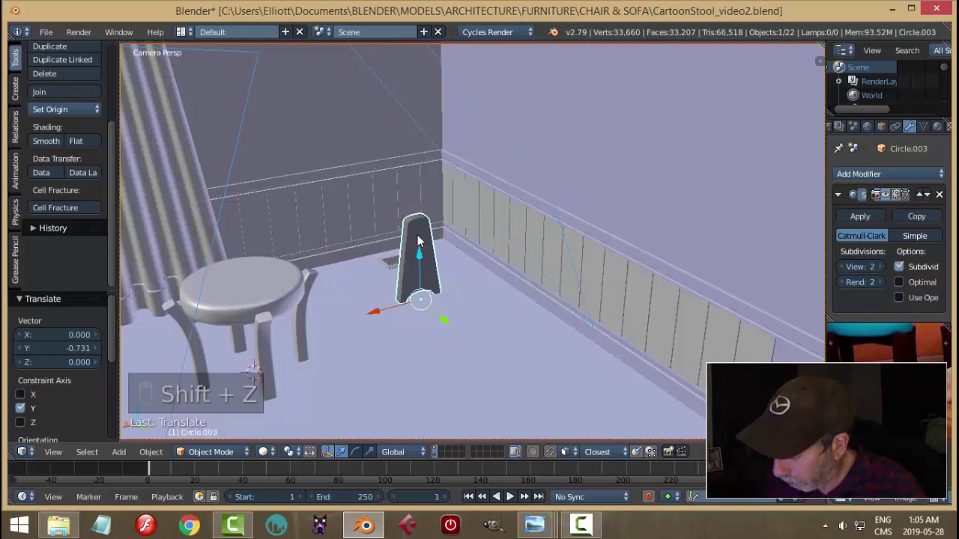
pyautogui.press('KP_0')
pyautogui.press('s')
pyautogui.middleClick(538, 277)
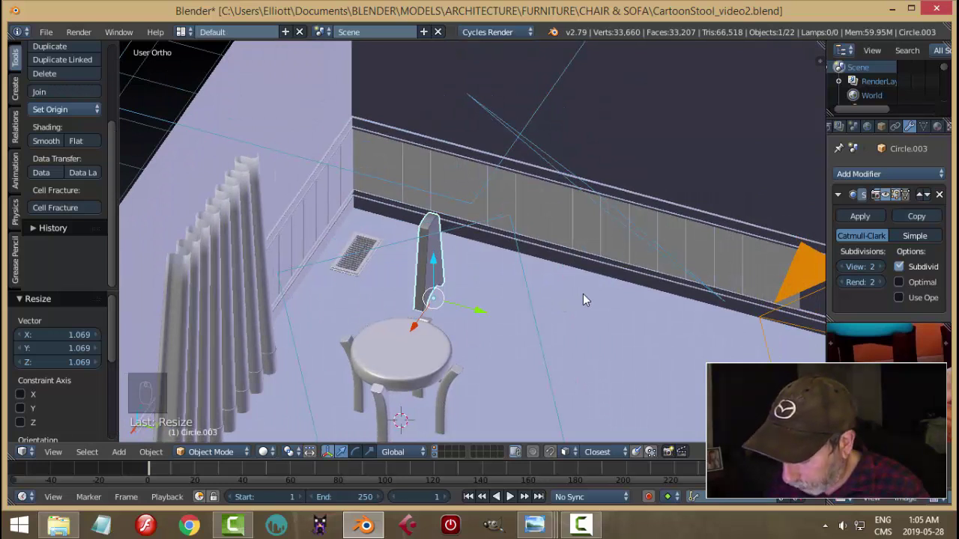
pyautogui.press('m')
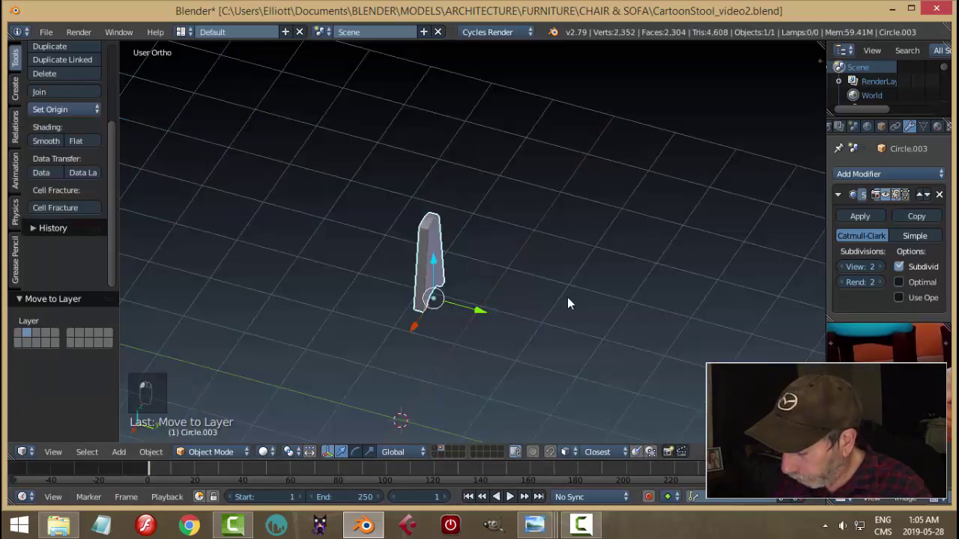
pyautogui.press('KP_1')
pyautogui.press('KP_3')
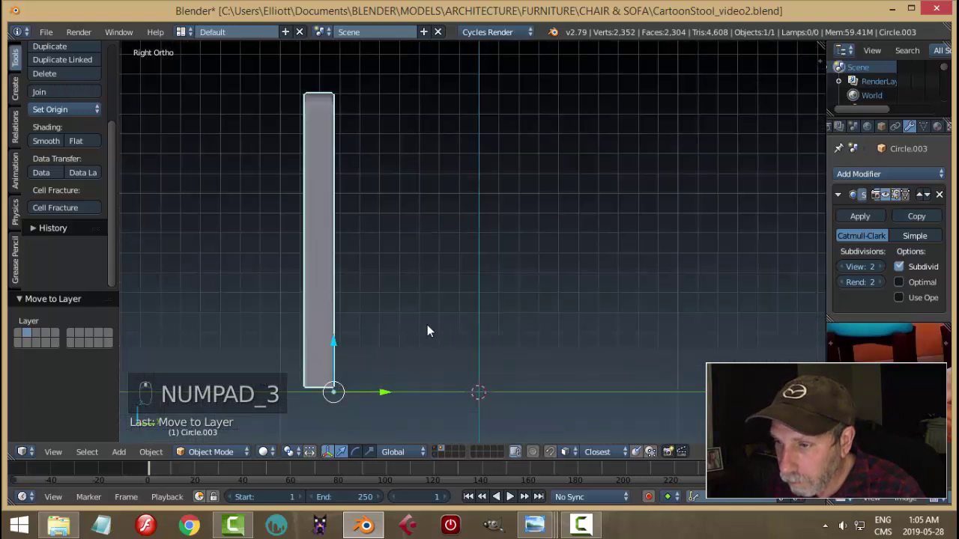
# Step: Reset the piece's origin and lift it about 0.8 units so its base rests on the ground
pyautogui.middleClick(404, 295)
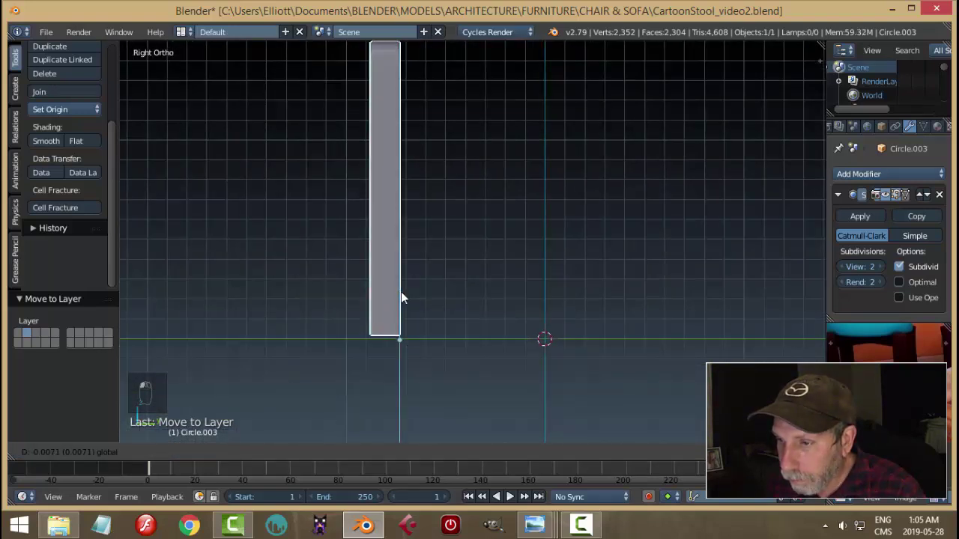
pyautogui.middleClick(460, 291)
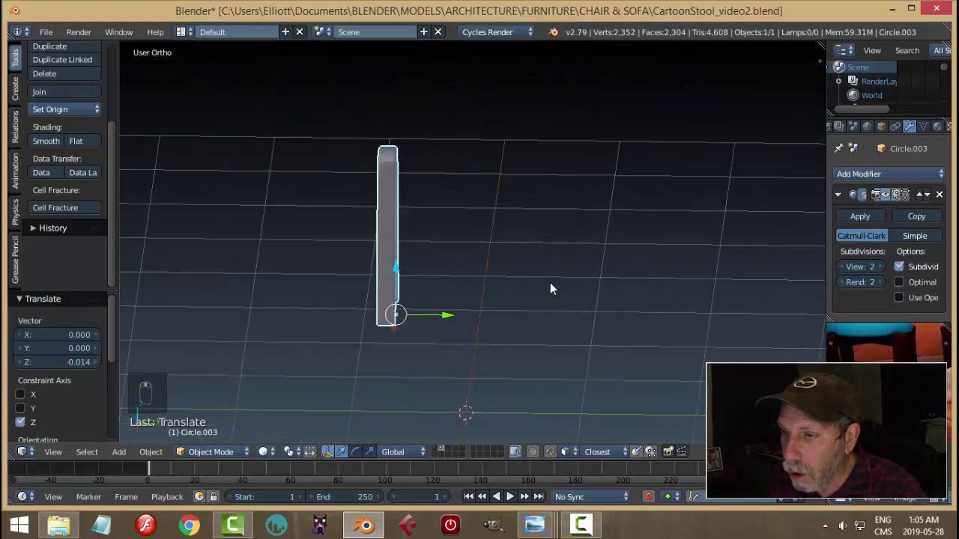
pyautogui.moveTo(521, 315); pyautogui.dragTo(431, 305)
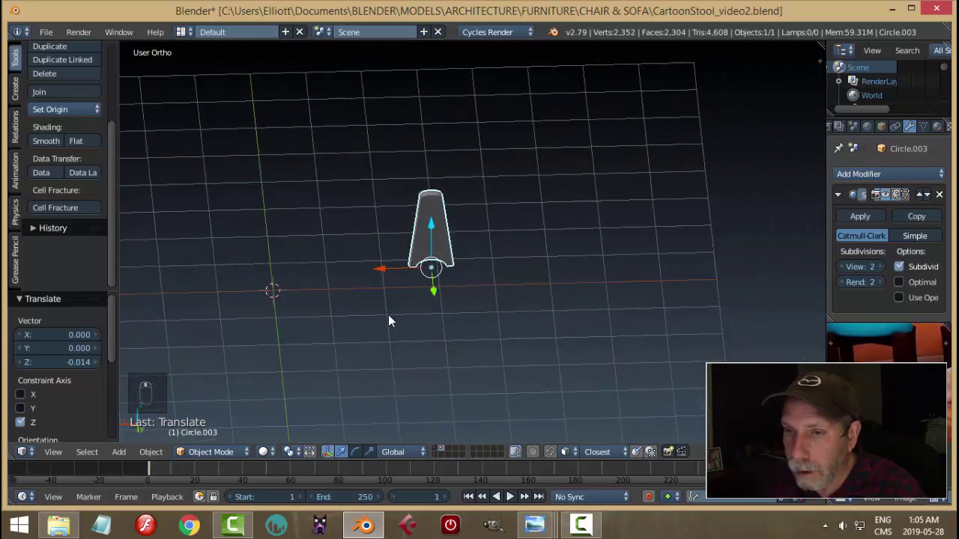
pyautogui.moveTo(64, 110); pyautogui.dragTo(87, 151)
pyautogui.moveTo(86, 150); pyautogui.dragTo(86, 151)
pyautogui.moveTo(78, 111); pyautogui.dragTo(91, 114)
pyautogui.moveTo(91, 114); pyautogui.dragTo(299, 255)
pyautogui.moveTo(299, 255); pyautogui.dragTo(347, 255)
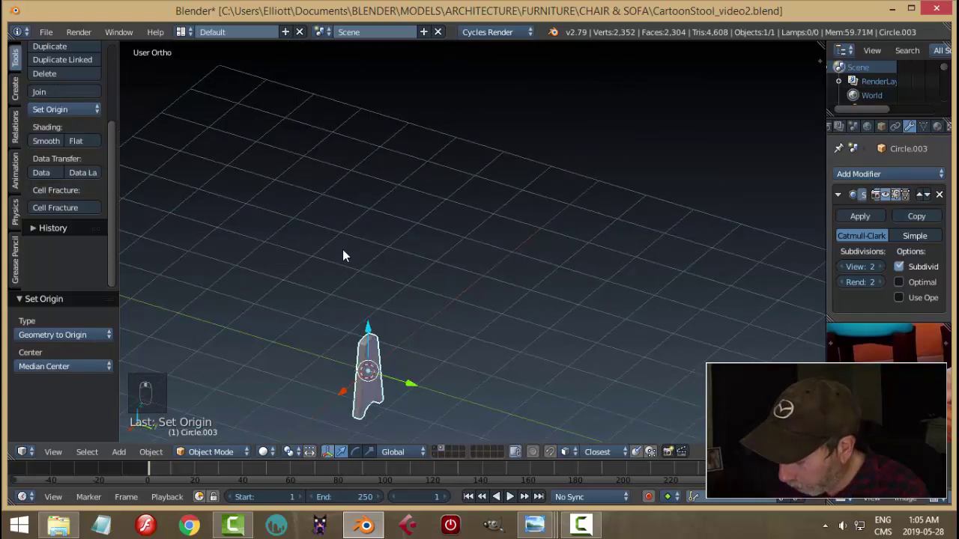
pyautogui.press('KP_Decimal')
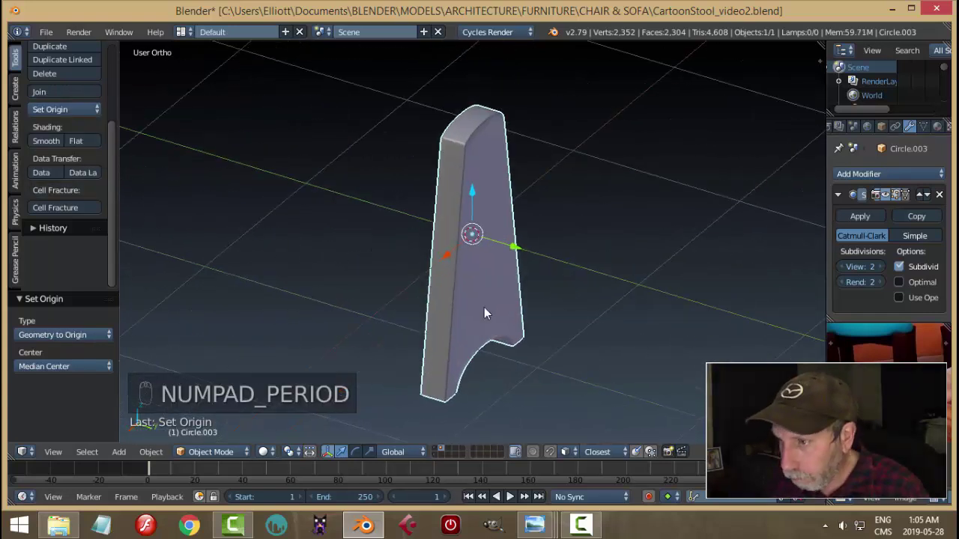
pyautogui.press('KP_1')
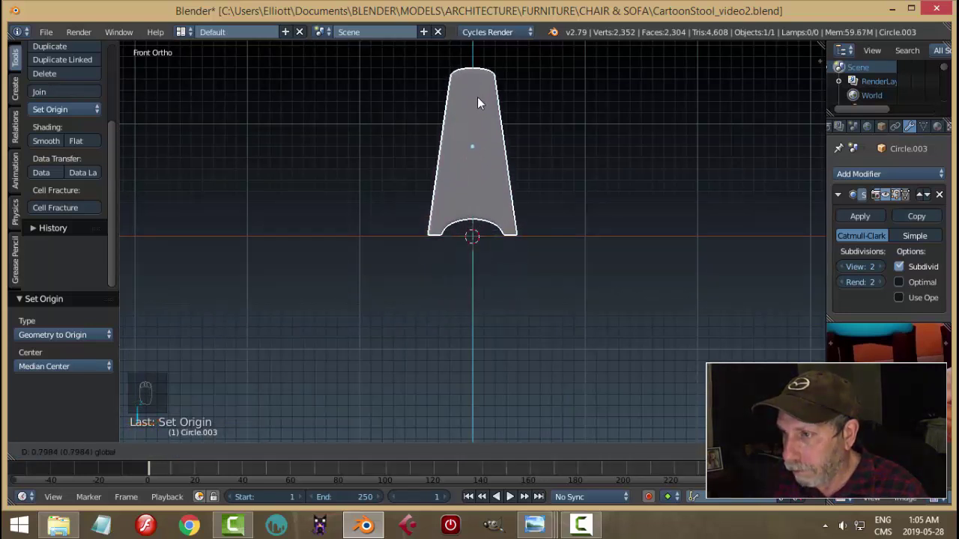
pyautogui.press('KP_3')
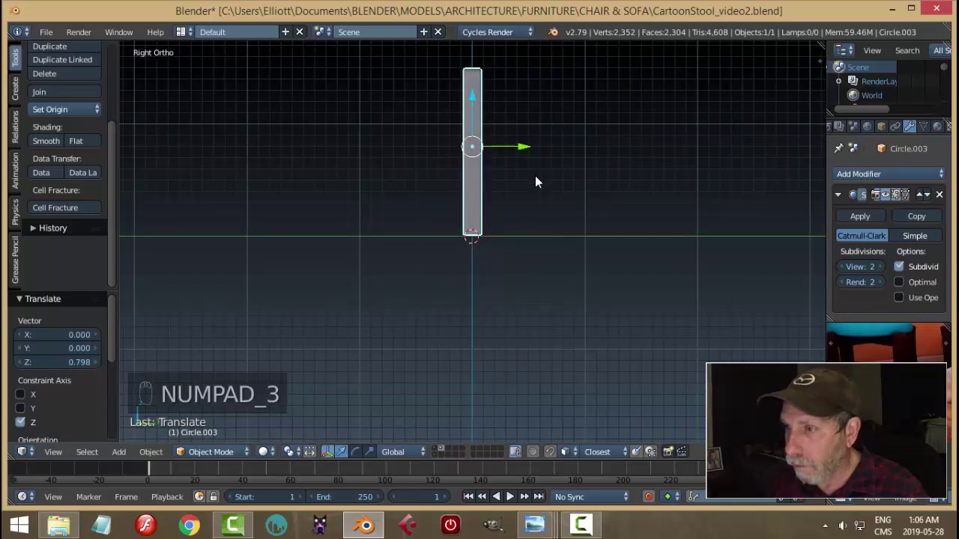
# Step: Add a Mirror modifier and move the side piece off to one side of the origin
pyautogui.moveTo(523, 181); pyautogui.dragTo(452, 187)
pyautogui.moveTo(891, 179); pyautogui.dragTo(780, 260)
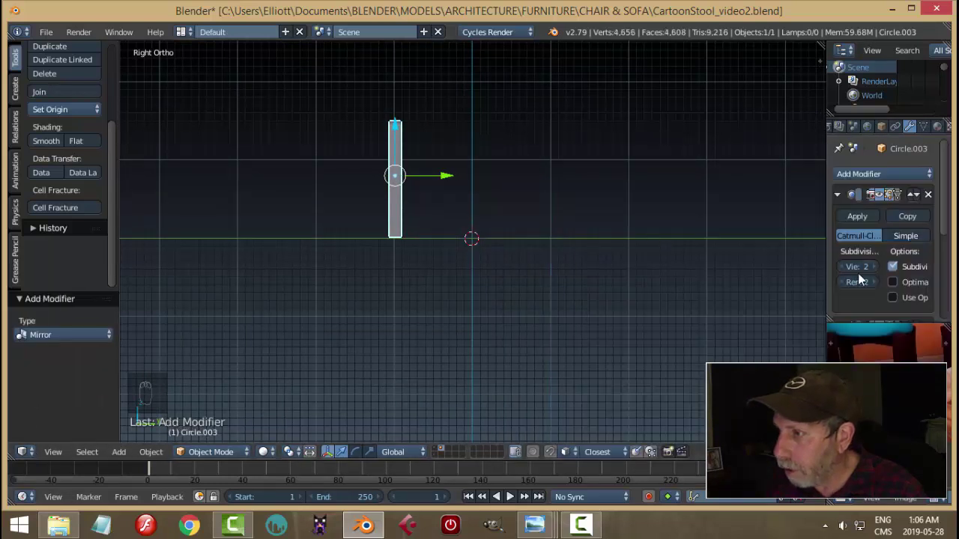
pyautogui.moveTo(845, 242); pyautogui.dragTo(624, 243)
pyautogui.middleClick(617, 257)
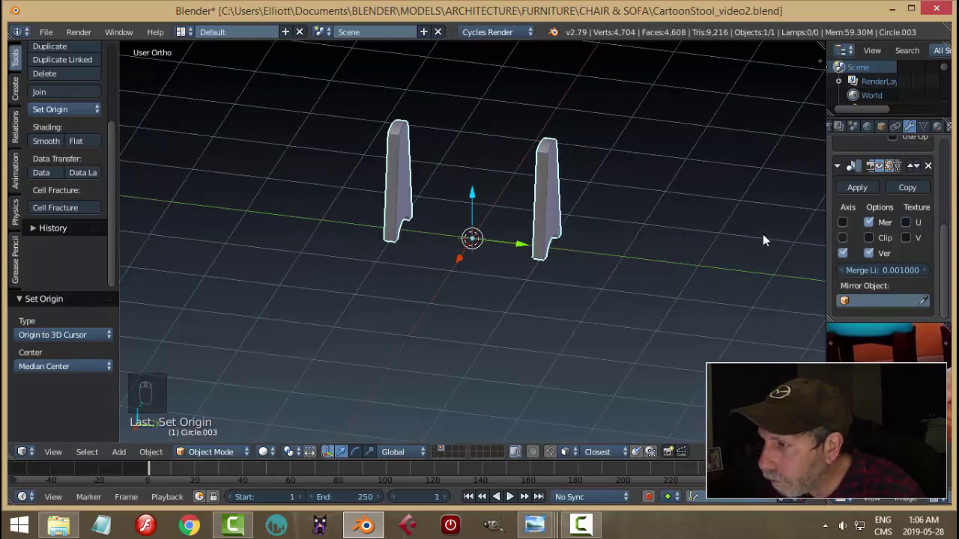
# Step: In Edit Mode shift all the side's geometry along Y to widen the gap between the mirrored pair
pyautogui.press('Tab')
pyautogui.press('a')
pyautogui.moveTo(446, 188); pyautogui.dragTo(472, 209)
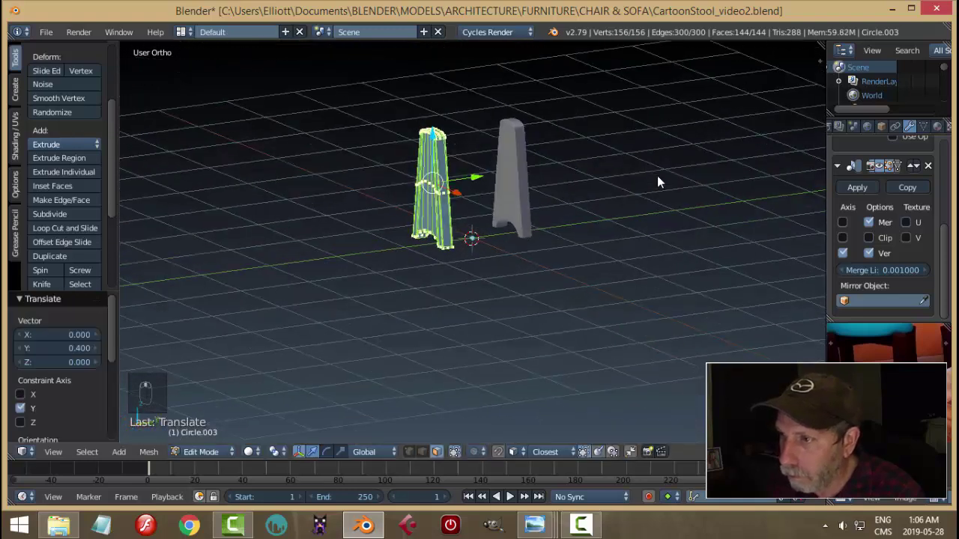
pyautogui.press('Tab')
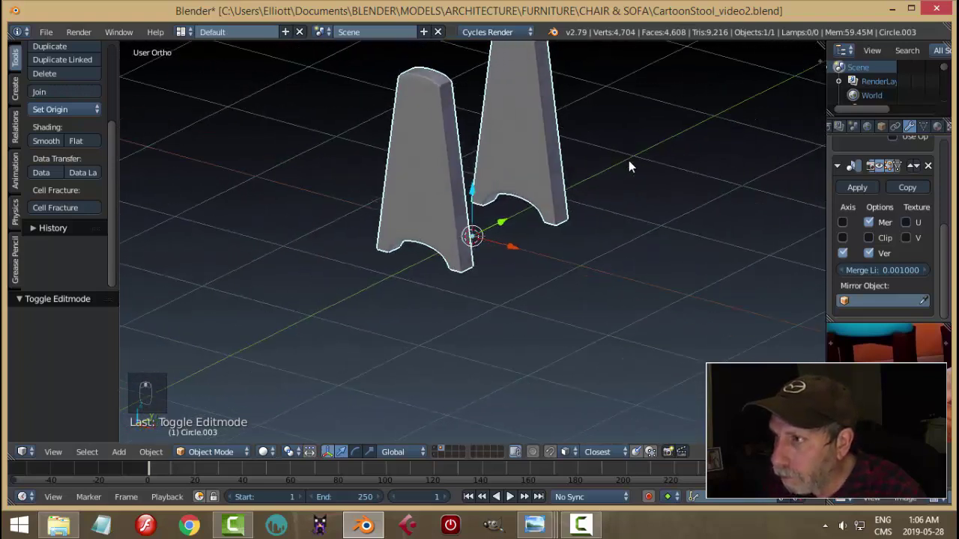
pyautogui.moveTo(680, 152); pyautogui.dragTo(469, 180)
pyautogui.press('Tab')
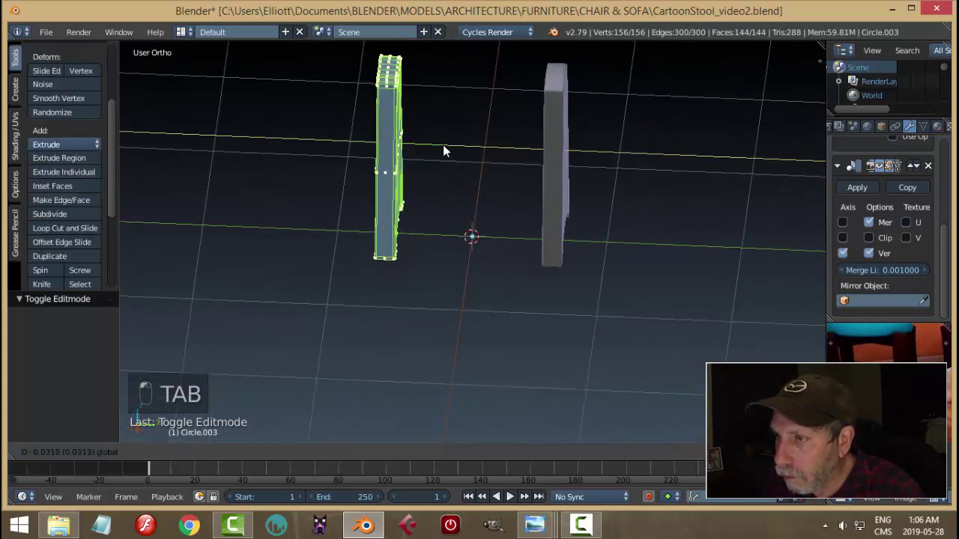
pyautogui.press('a')
pyautogui.press('Tab')
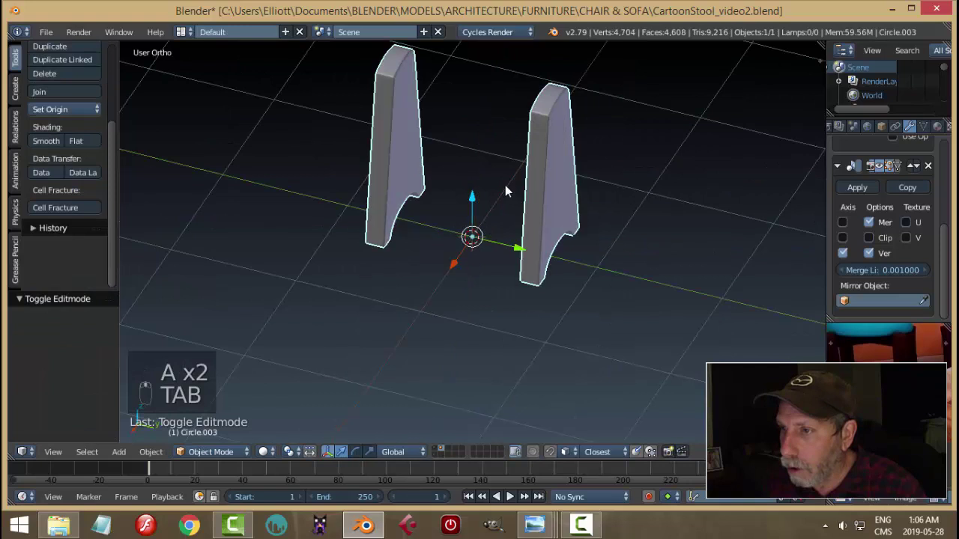
# Step: Add a cylinder, turn it 90° on X and shape it into a thin rod reaching both sides
pyautogui.press('shift+a')
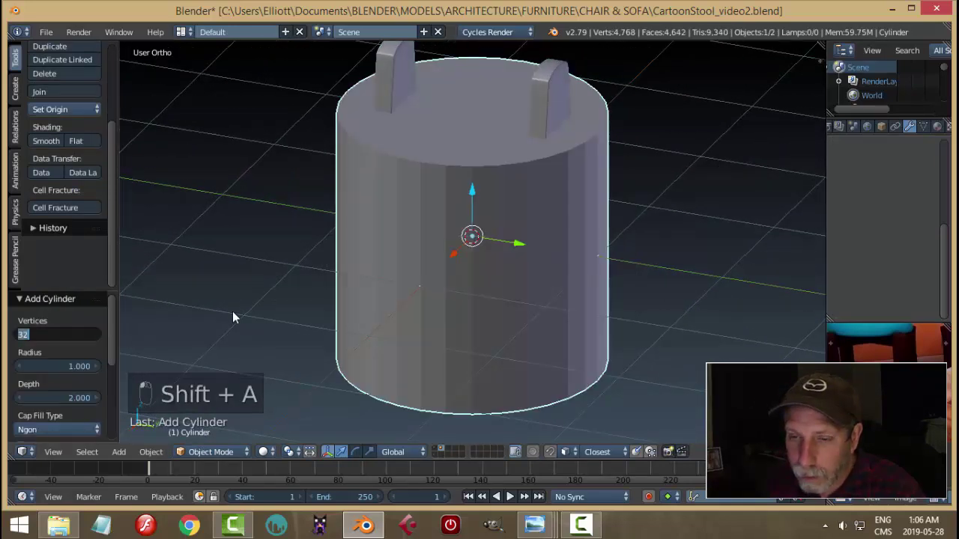
pyautogui.moveTo(238, 314); pyautogui.dragTo(59, 433)
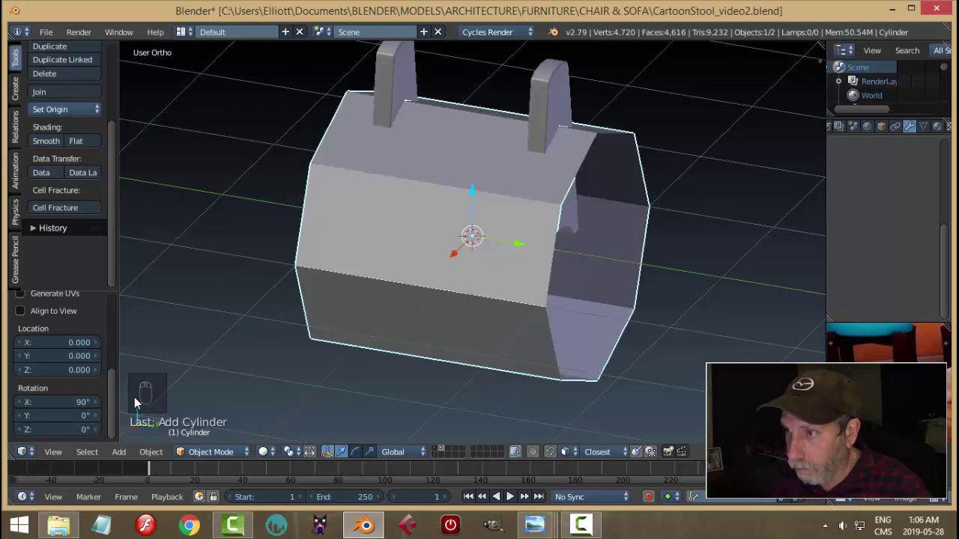
pyautogui.press('Tab')
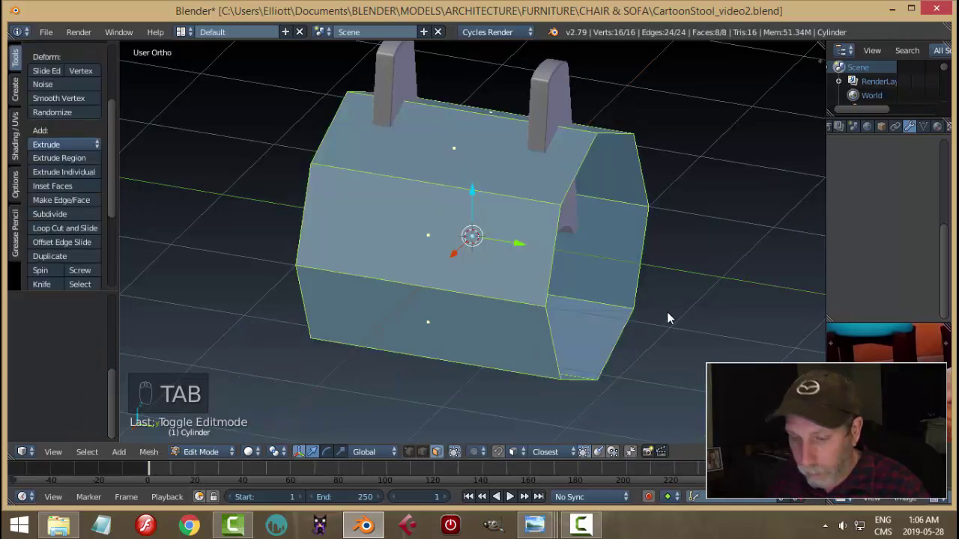
pyautogui.press('s')
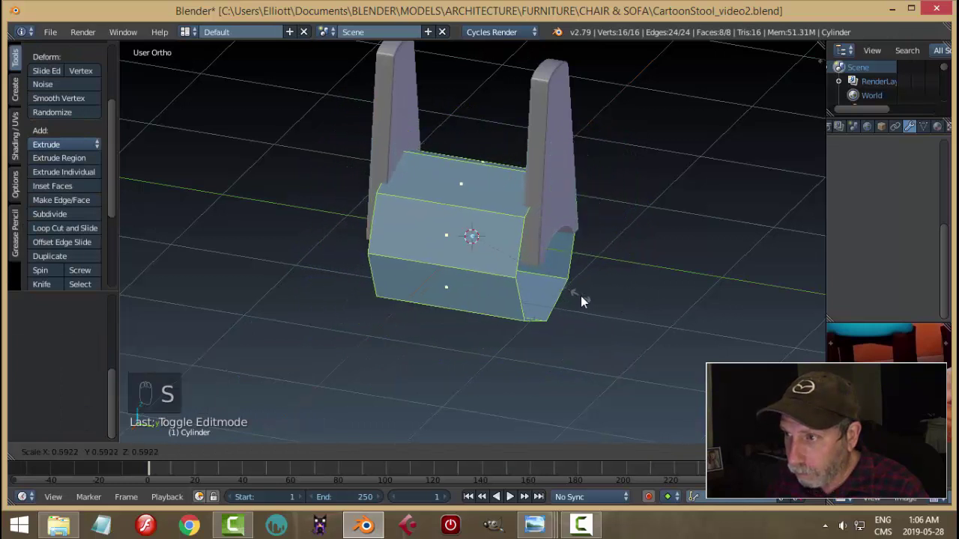
pyautogui.press('s')
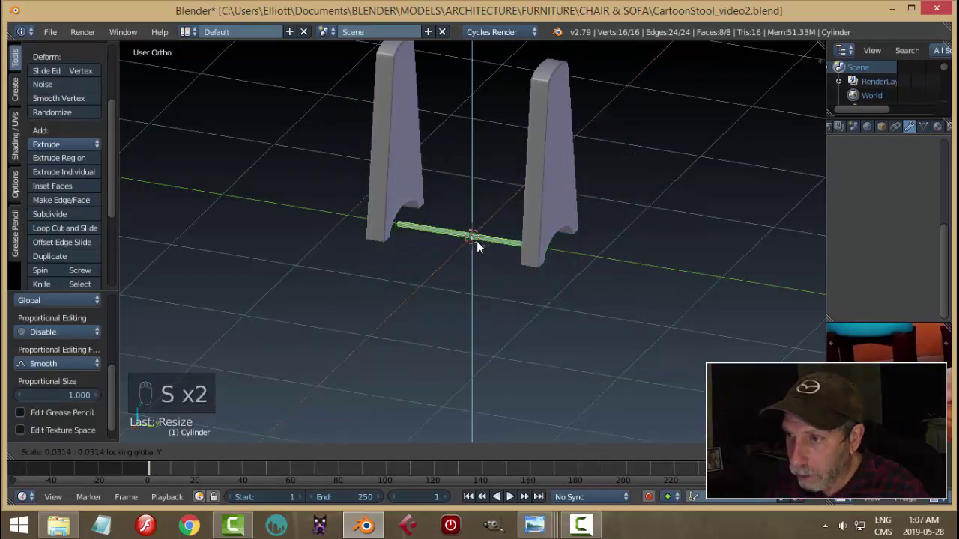
pyautogui.moveTo(478, 200); pyautogui.dragTo(531, 140)
pyautogui.press('s')
pyautogui.press('a')
pyautogui.press('Tab')
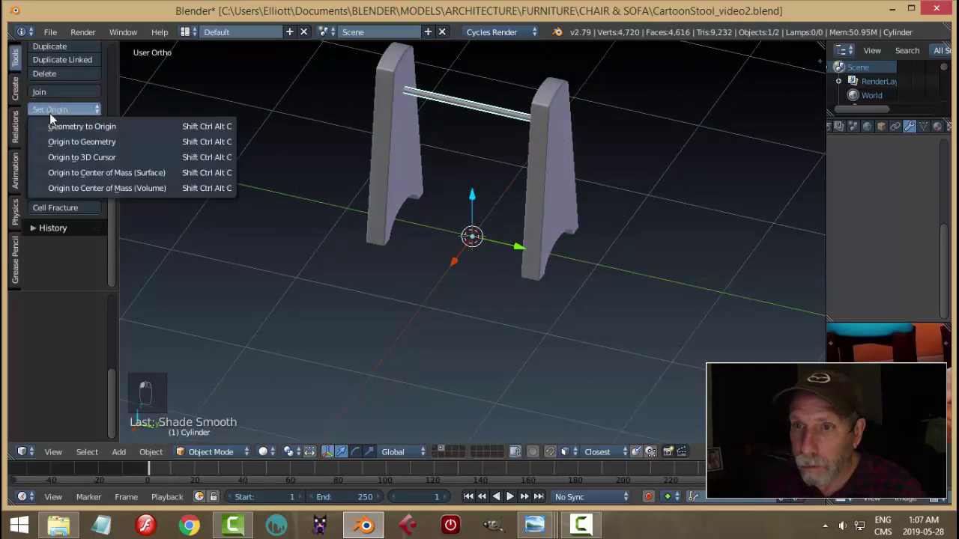
# Step: Recentre the rod's origin and raise it up between the sides near their tops
pyautogui.press('a')
pyautogui.moveTo(535, 143); pyautogui.dragTo(545, 215)
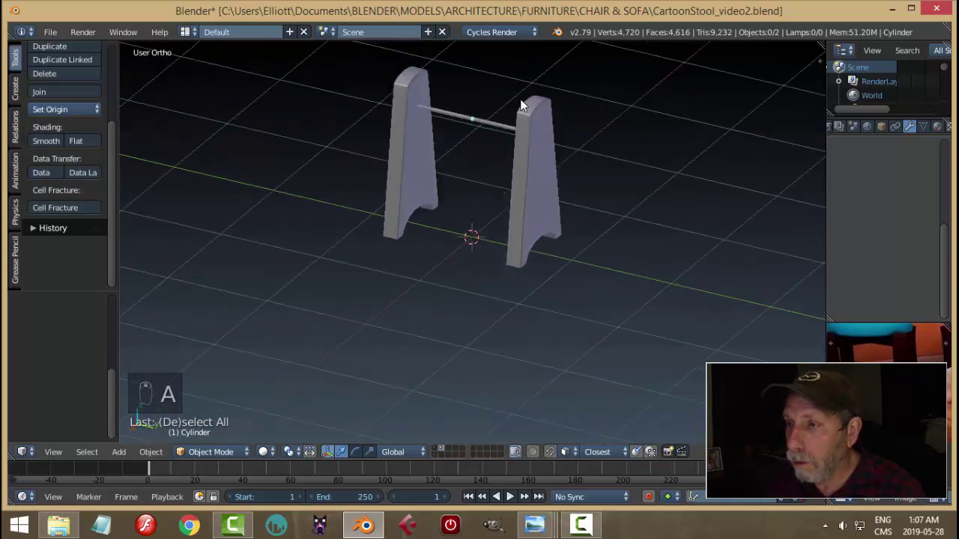
pyautogui.moveTo(452, 174); pyautogui.dragTo(453, 116)
pyautogui.moveTo(453, 116); pyautogui.dragTo(418, 169)
pyautogui.moveTo(416, 168); pyautogui.dragTo(910, 162)
pyautogui.press('ctrl+a')
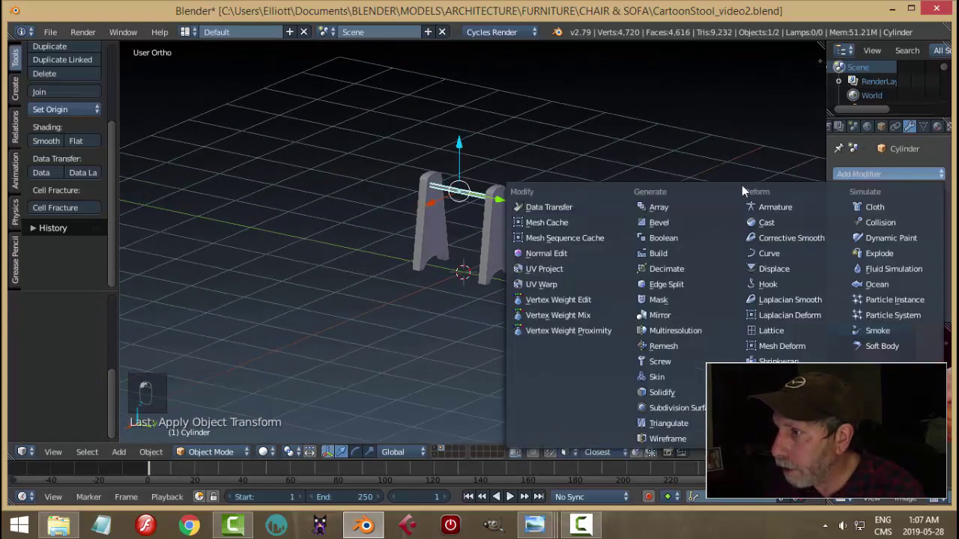
# Step: Give the rod an Array modifier with Count 10 and Relative Offset Z -3.5
pyautogui.click(906, 272)
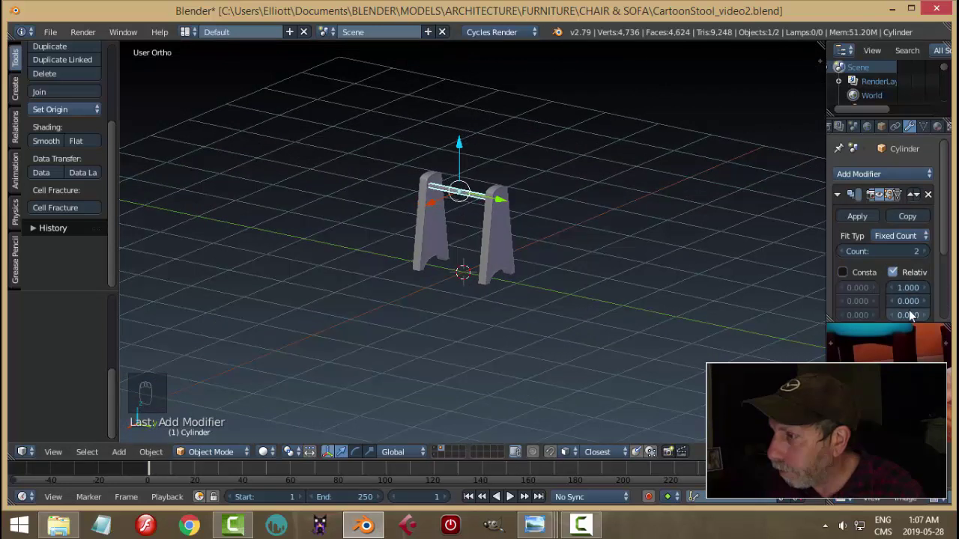
pyautogui.moveTo(904, 320); pyautogui.dragTo(683, 256)
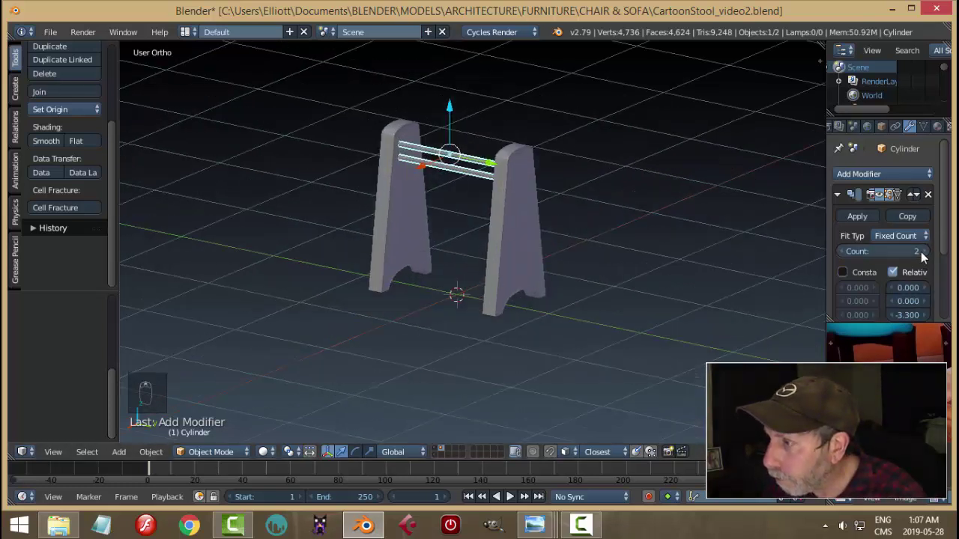
pyautogui.moveTo(893, 255); pyautogui.dragTo(922, 255)
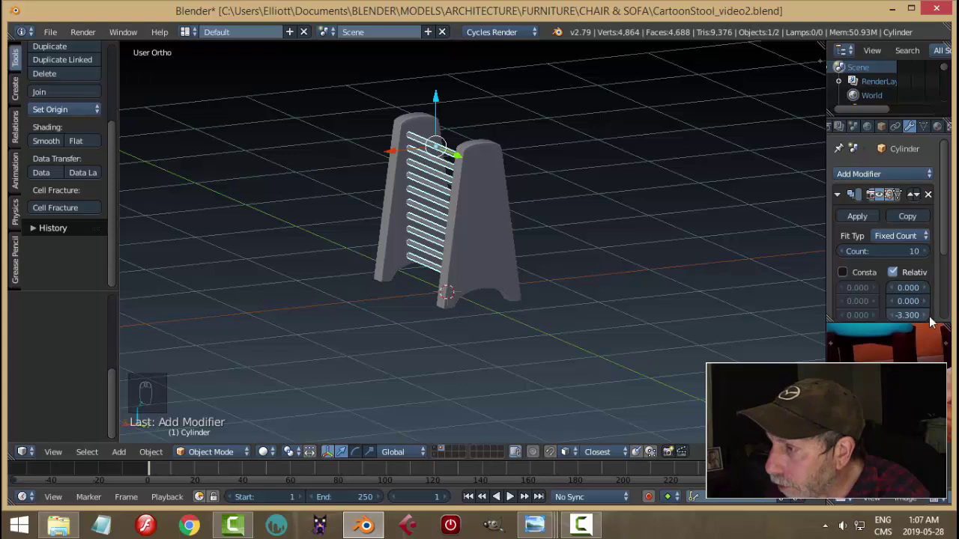
pyautogui.moveTo(933, 320); pyautogui.dragTo(521, 184)
# Step: Orbit around the rod column to check it and select it
pyautogui.middleClick(522, 184)
pyautogui.click(503, 188)
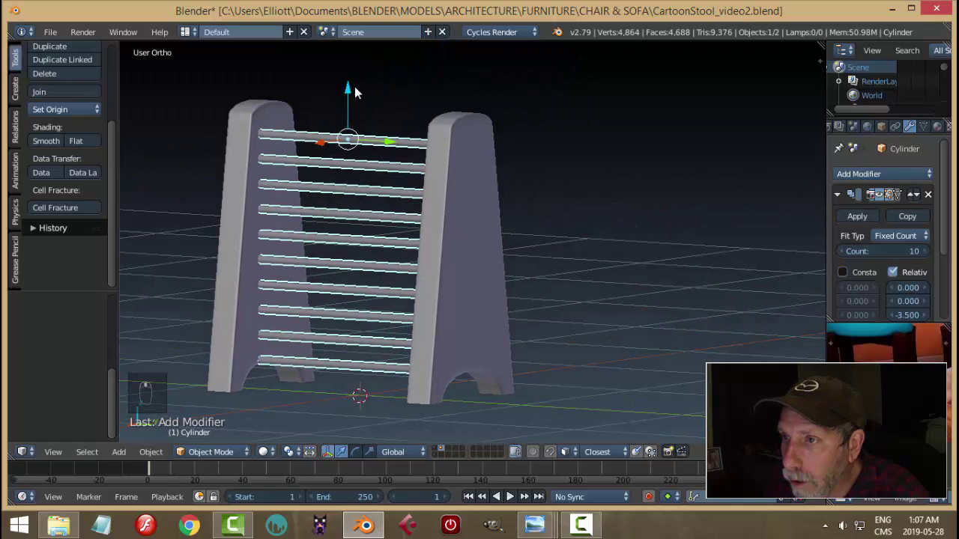
pyautogui.click(353, 93)
pyautogui.middleClick(474, 124)
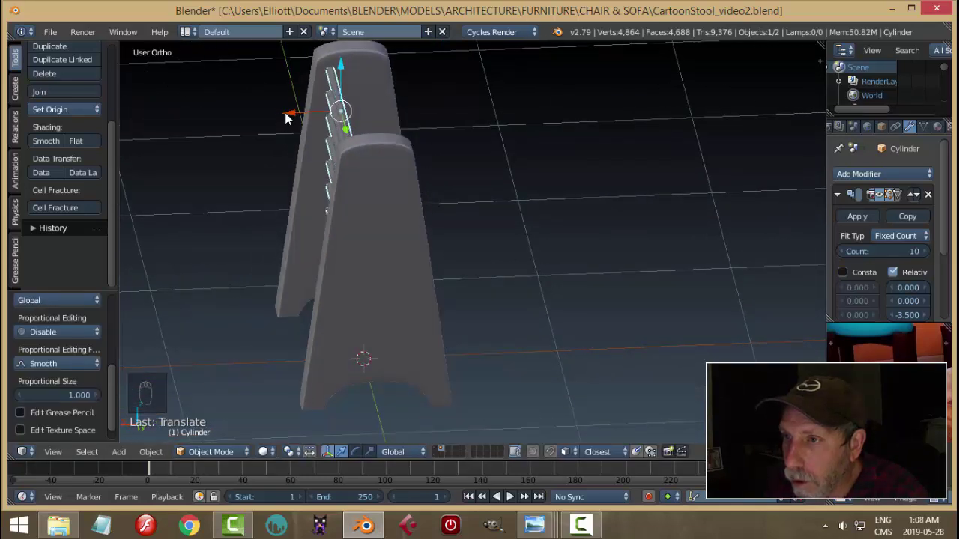
pyautogui.middleClick(327, 117)
pyautogui.press('a')
pyautogui.click(404, 146)
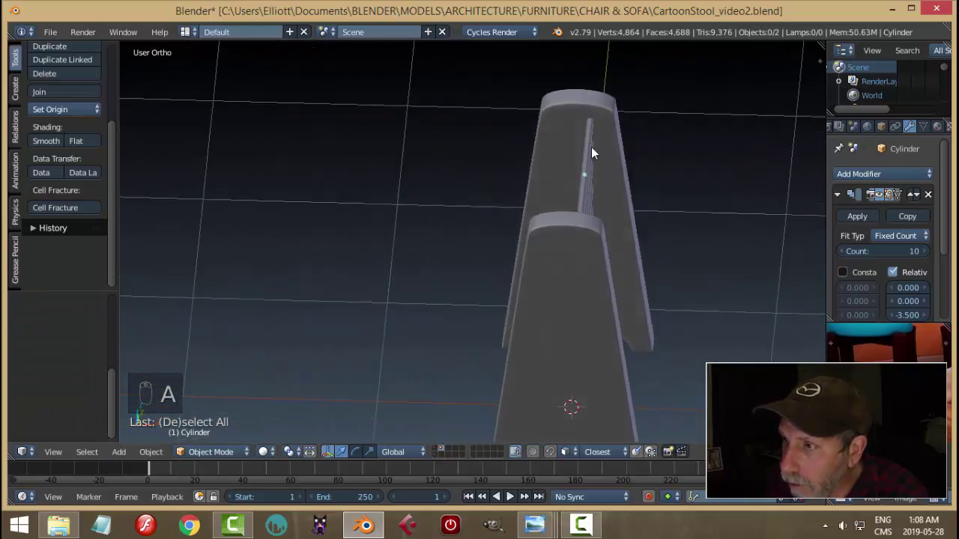
pyautogui.moveTo(596, 189); pyautogui.dragTo(647, 186)
# Step: Duplicate the rod object, delete its Array modifier and duplicate its rod in Edit Mode to a lower row
pyautogui.press('shift+d')
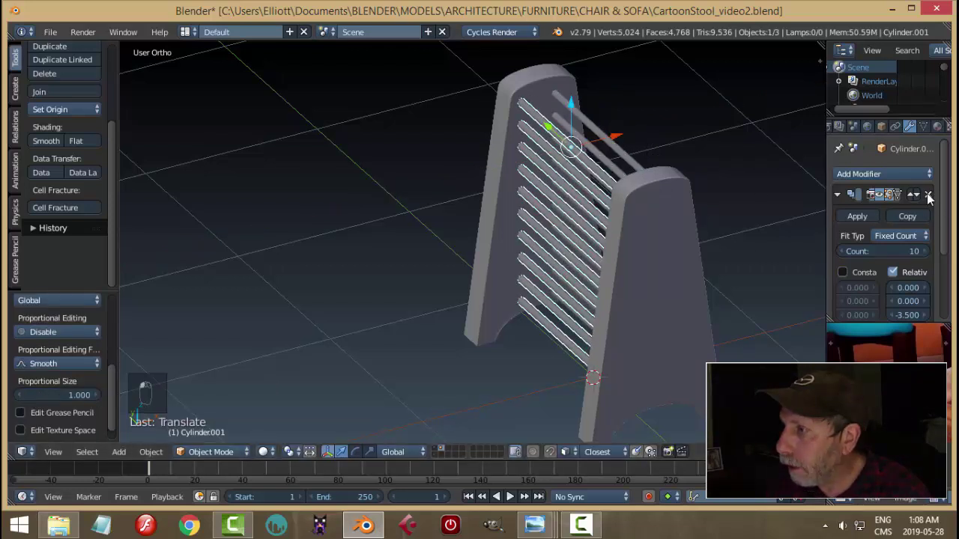
pyautogui.click(590, 237)
pyautogui.press('Tab')
pyautogui.press('a')
pyautogui.press('s')
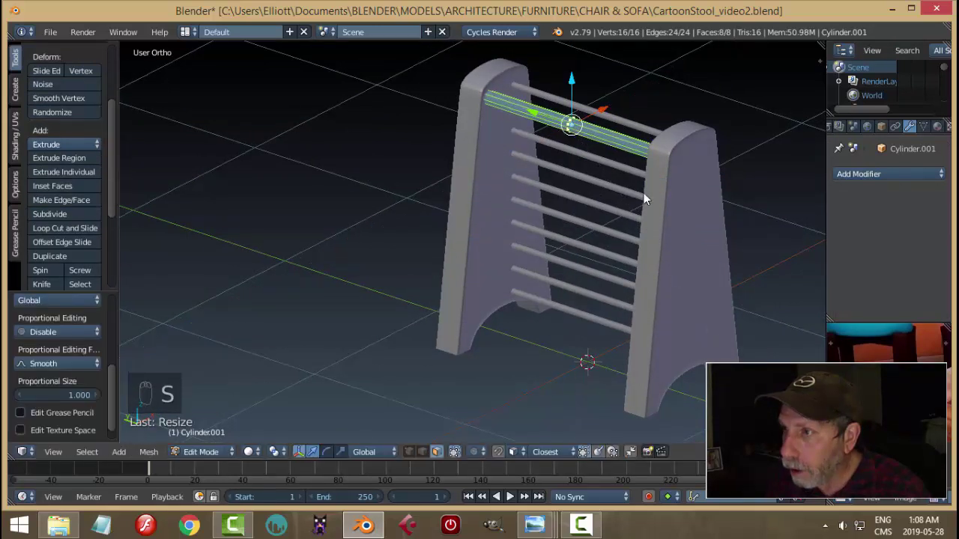
pyautogui.moveTo(583, 88); pyautogui.dragTo(655, 165)
pyautogui.moveTo(656, 165); pyautogui.dragTo(656, 166)
pyautogui.press('shift+d')
pyautogui.moveTo(582, 115); pyautogui.dragTo(655, 318)
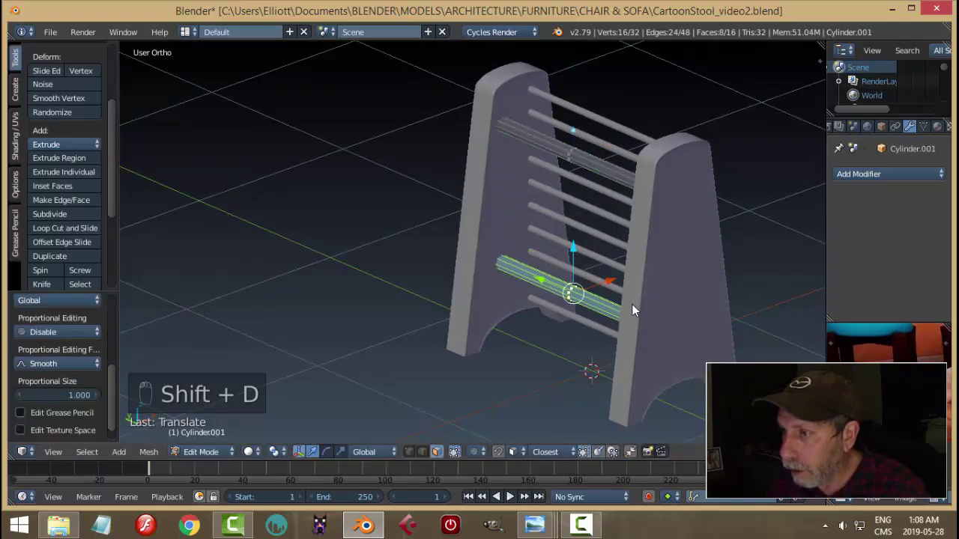
pyautogui.press('a')
pyautogui.press('Tab')
pyautogui.press('a')
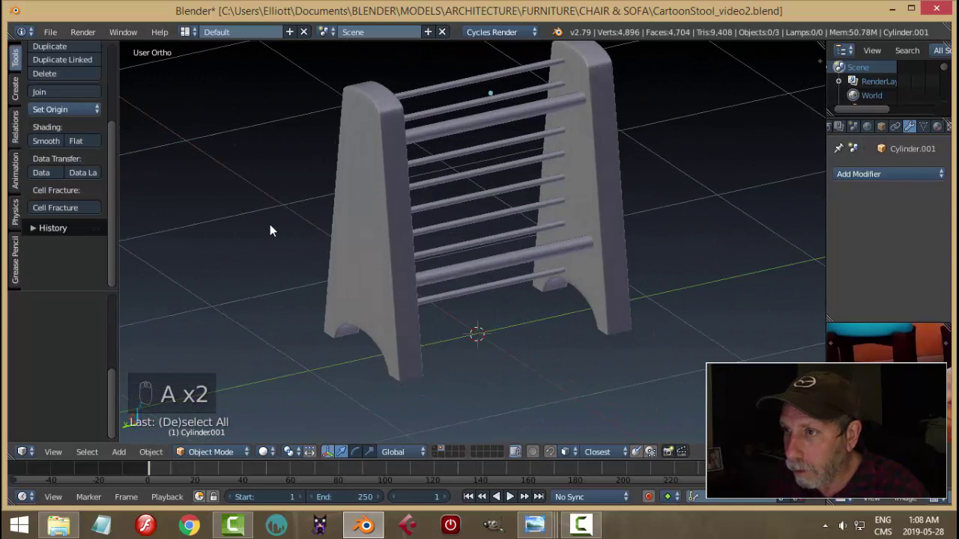
# Step: Move the top rod copy straight to a new height, check the whole frame and save the file
pyautogui.moveTo(485, 125); pyautogui.dragTo(455, 95)
pyautogui.press('Tab')
pyautogui.press('ctrl+l')
pyautogui.click(457, 91)
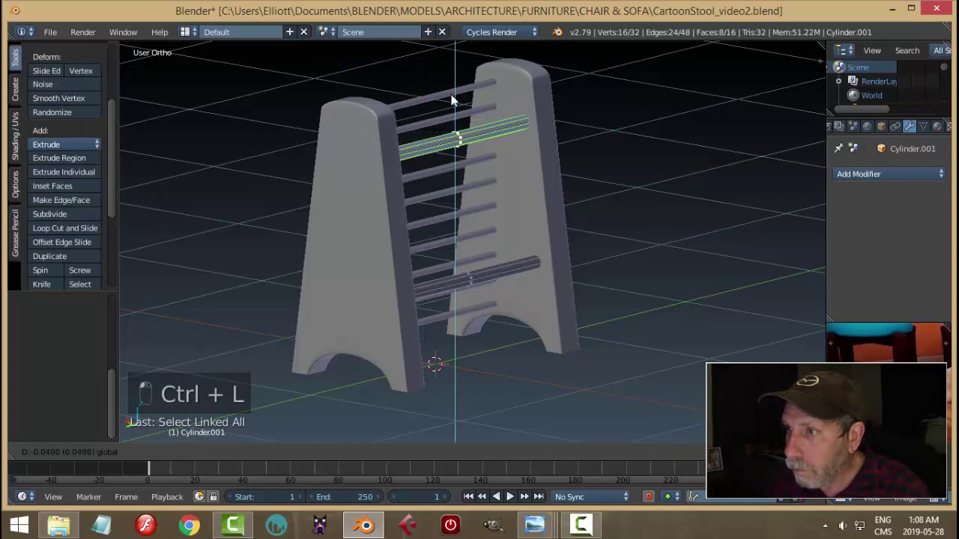
pyautogui.press('a')
pyautogui.press('Tab')
pyautogui.press('a')
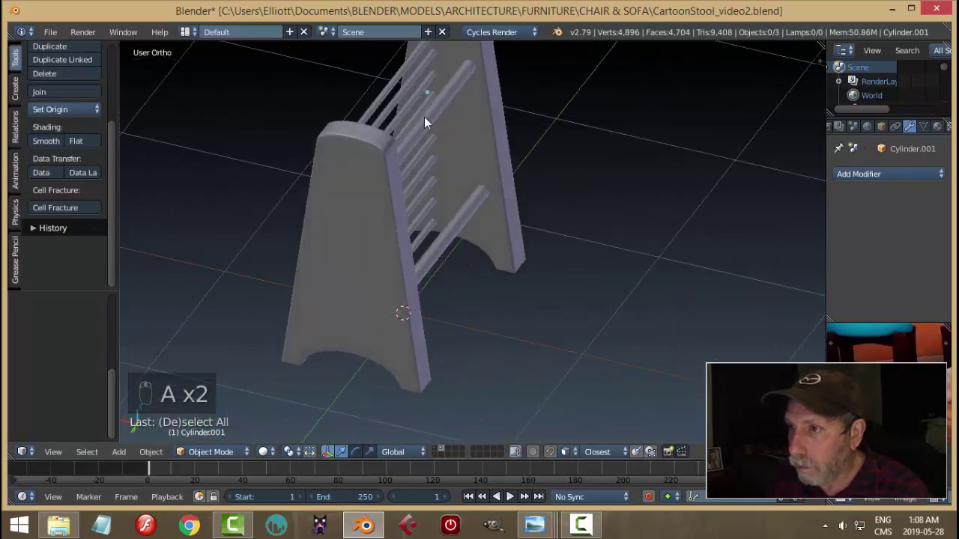
pyautogui.press('a')
pyautogui.moveTo(407, 143); pyautogui.dragTo(640, 101)
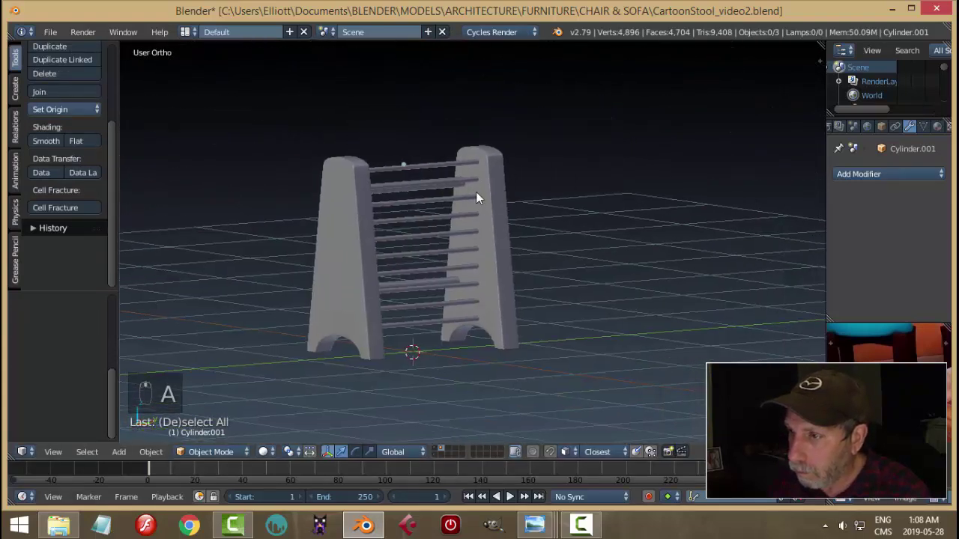
pyautogui.press('ctrl+s')
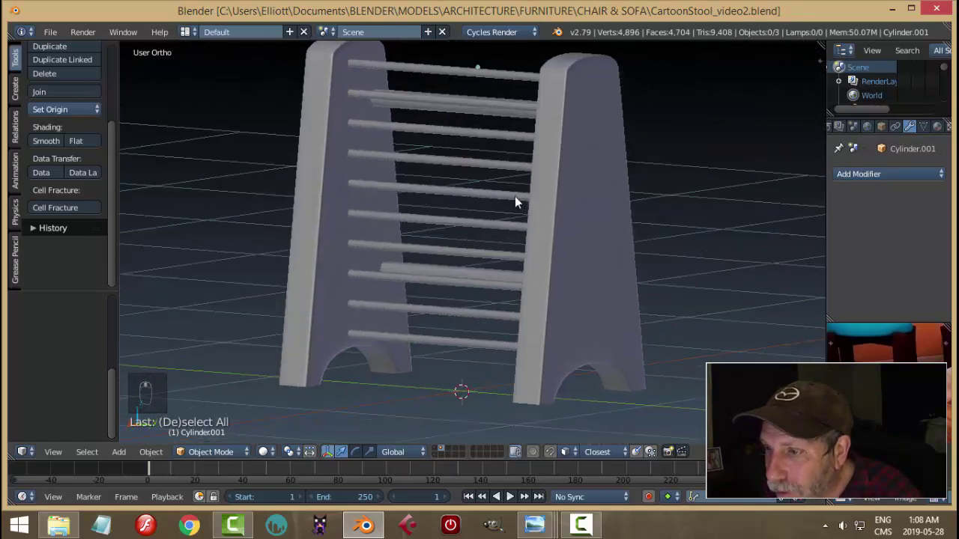
# Step: Add a circle with 15 vertices, stand it upright and lift it up to the top rod
pyautogui.moveTo(378, 68); pyautogui.dragTo(511, 216)
pyautogui.moveTo(474, 137); pyautogui.dragTo(511, 216)
pyautogui.press('shift+a')
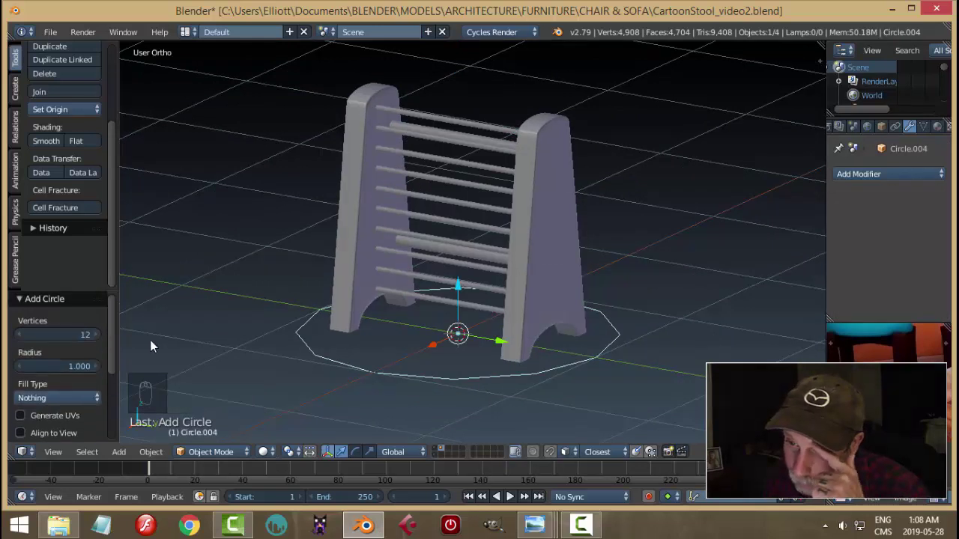
pyautogui.moveTo(56, 336); pyautogui.dragTo(116, 323)
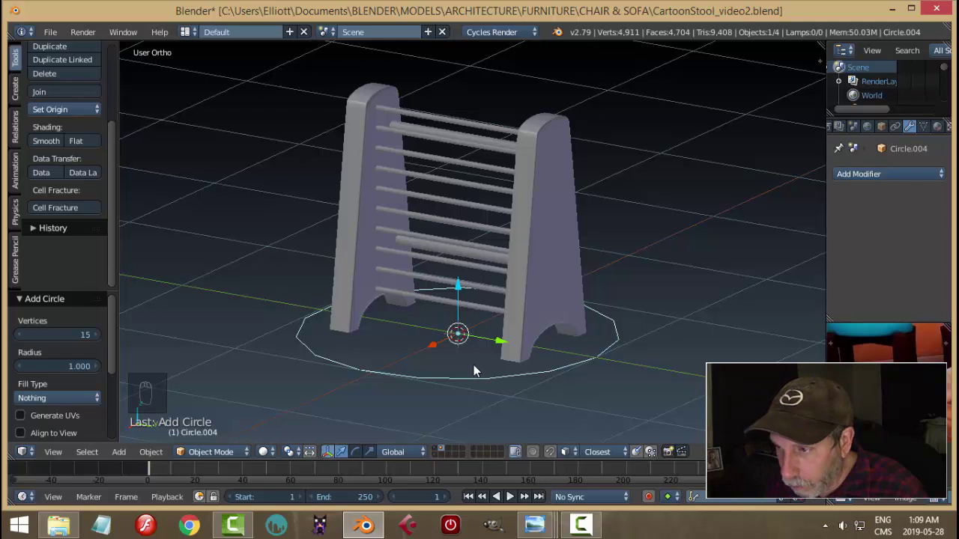
pyautogui.press('r')
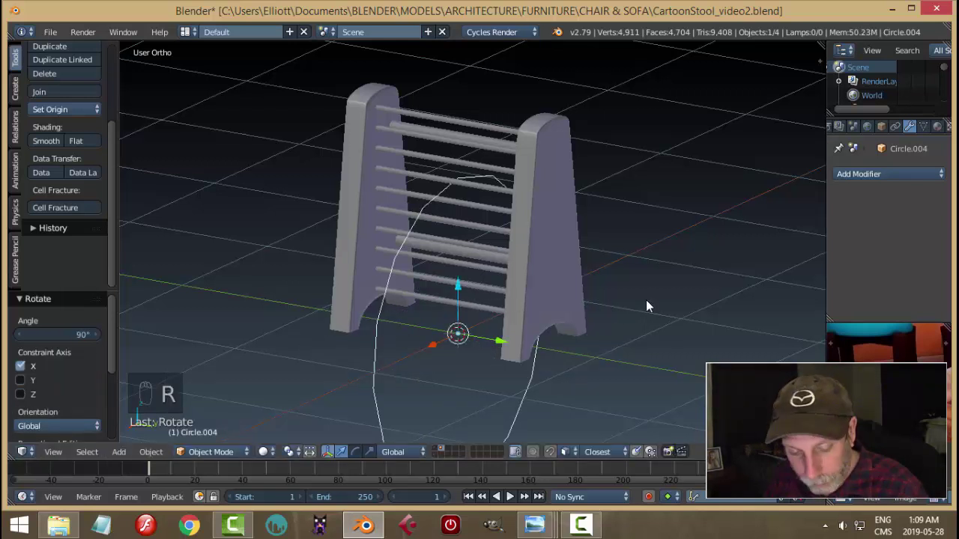
pyautogui.press('s')
pyautogui.moveTo(461, 288); pyautogui.dragTo(621, 114)
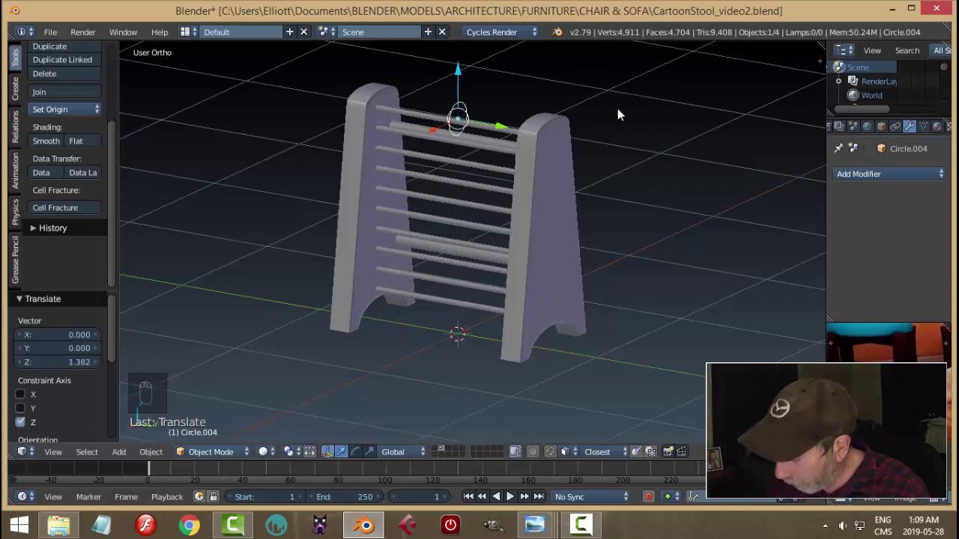
# Step: In front wireframe view, move and shrink the circle to fit around the top rod
pyautogui.press('KP_1')
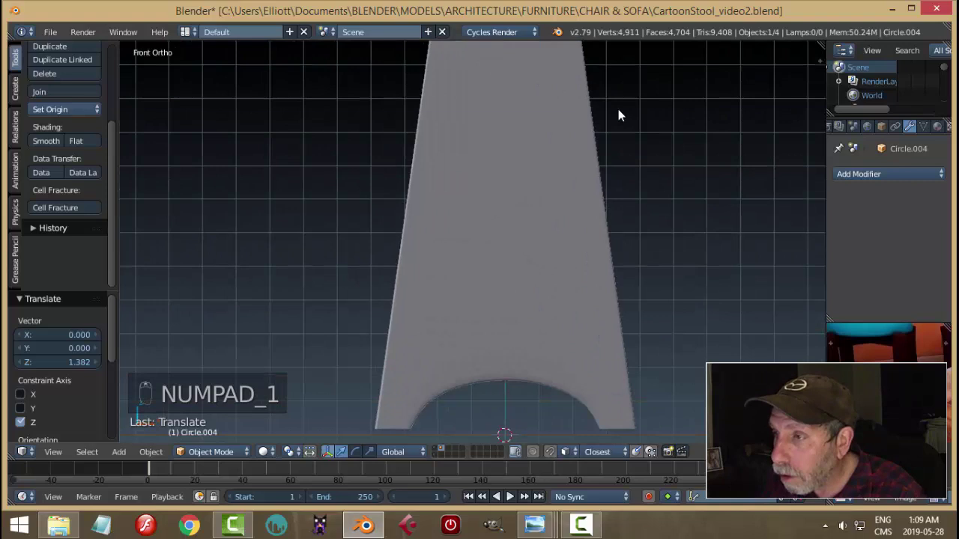
pyautogui.press('z')
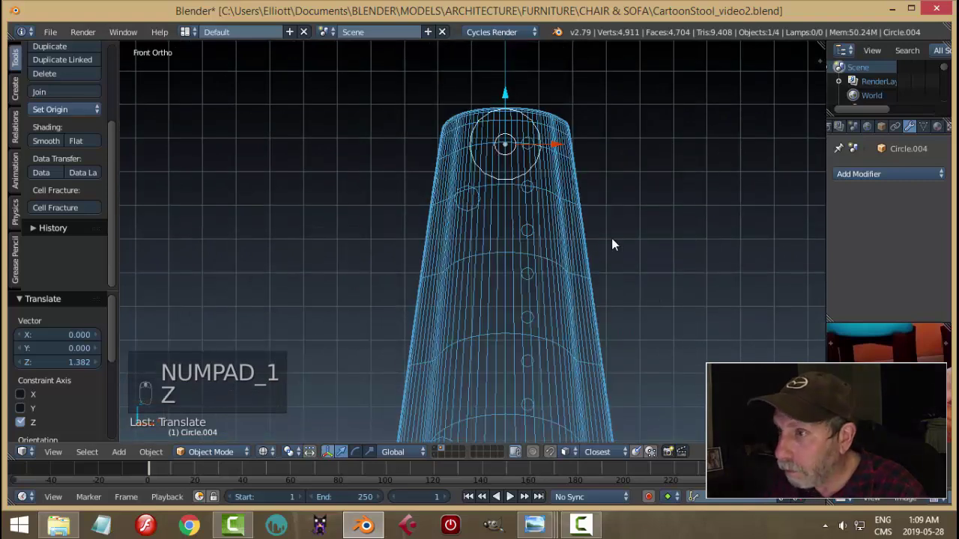
pyautogui.press('g')
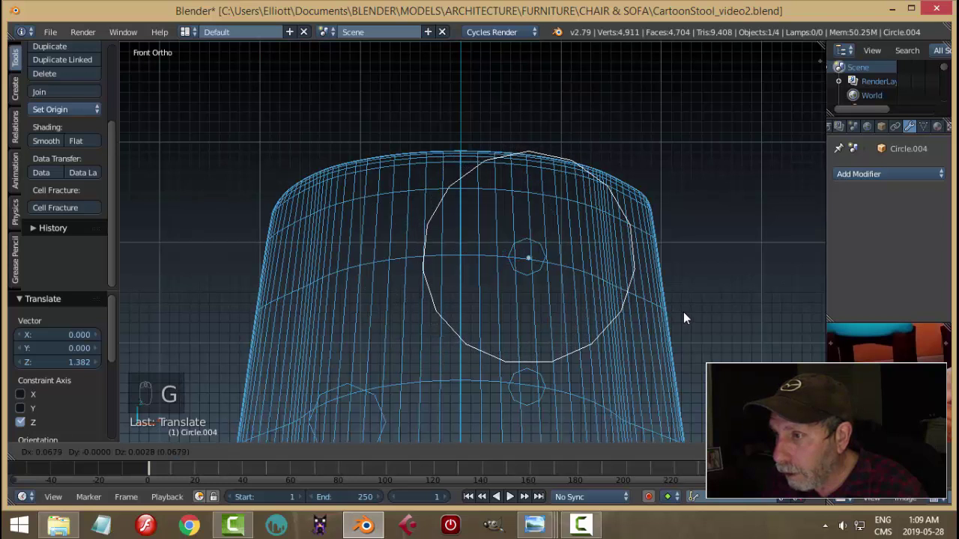
pyautogui.press('s')
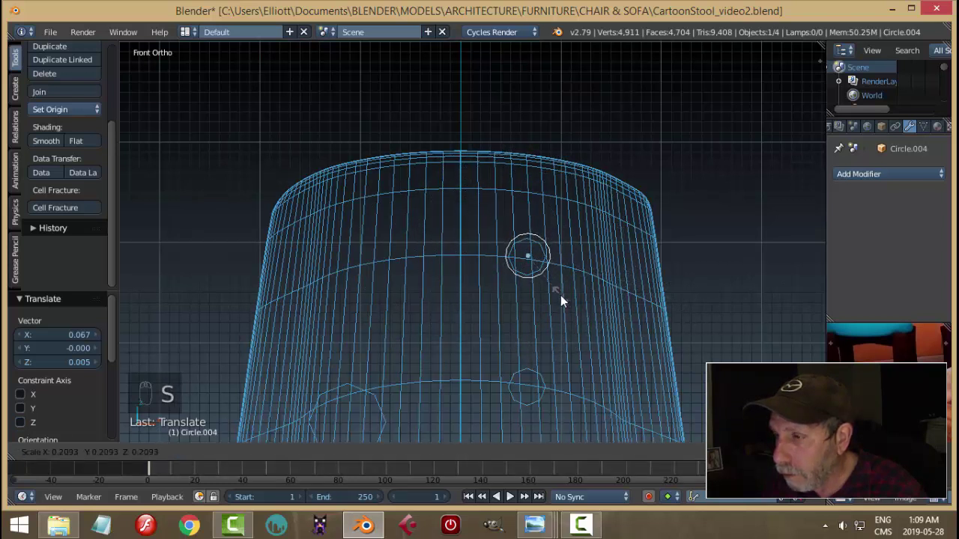
pyautogui.press('s')
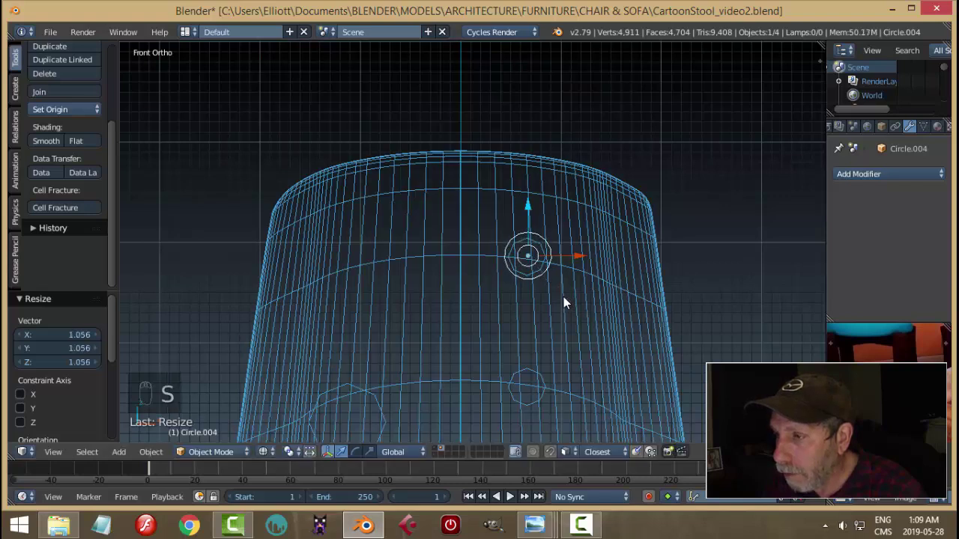
pyautogui.press('g')
pyautogui.middleClick(588, 318)
pyautogui.press('z')
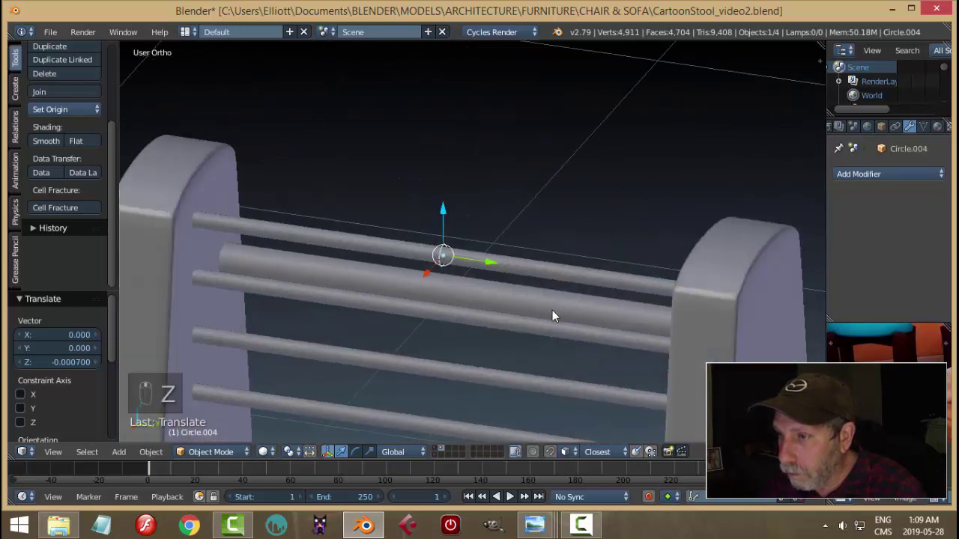
# Step: Extrude and scale the circle's edge outward into a flat ring hugging the rod
pyautogui.middleClick(537, 313)
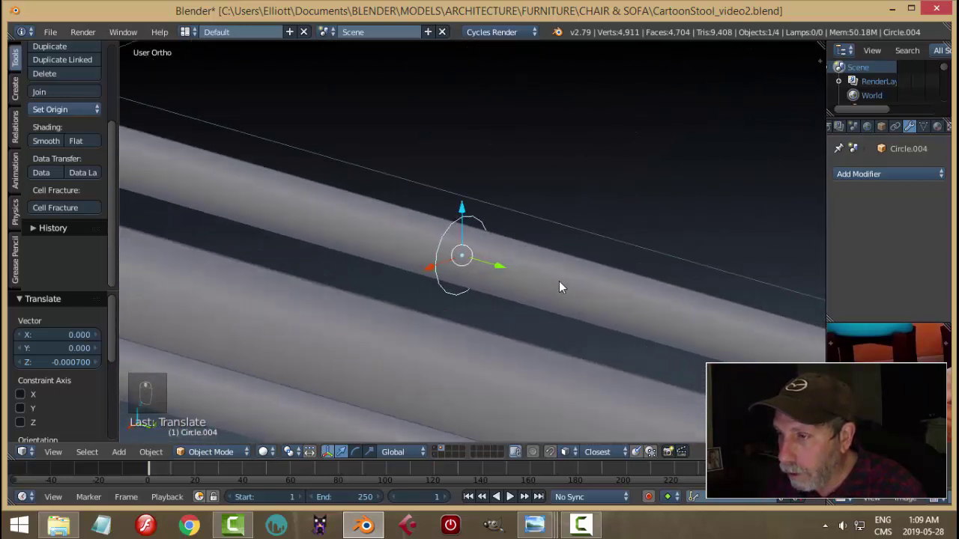
pyautogui.press('Tab')
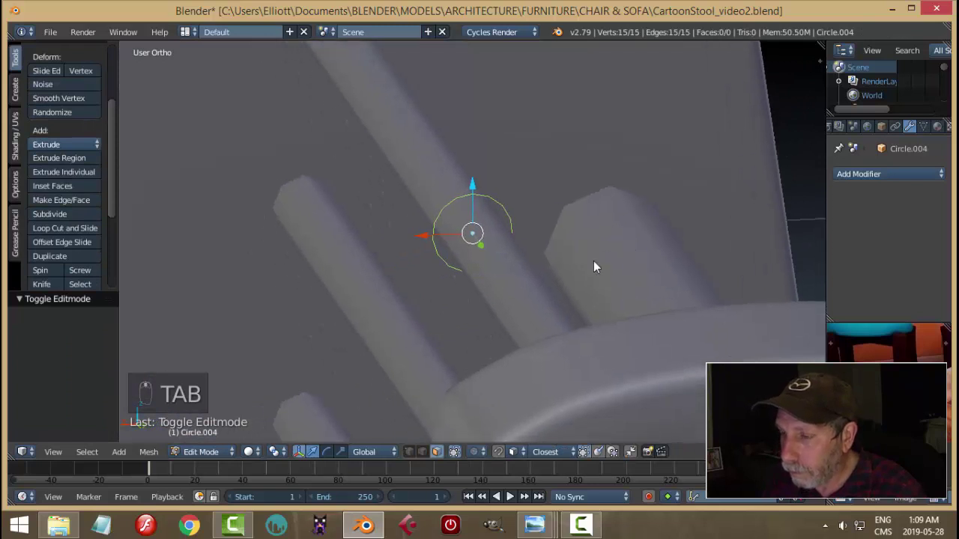
pyautogui.press('s')
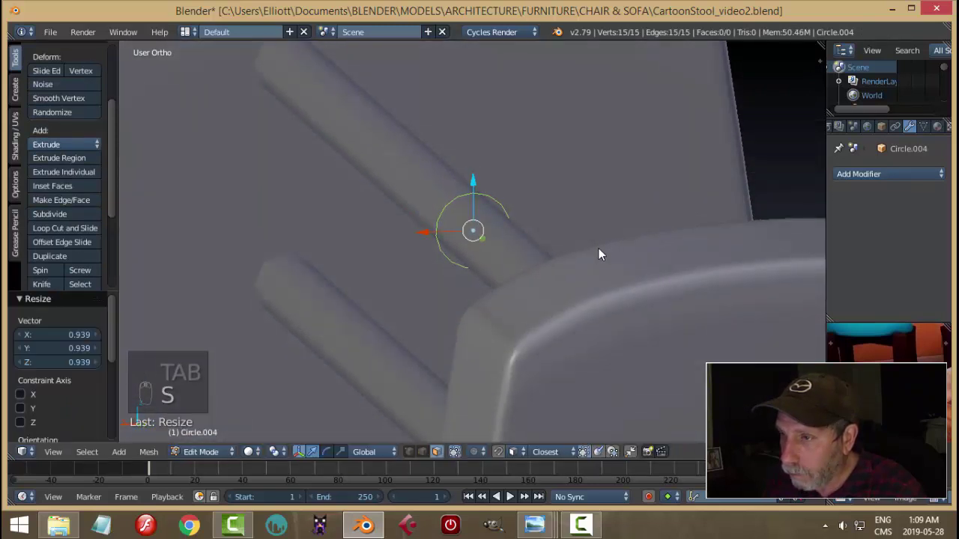
pyautogui.press('e')
pyautogui.press('s')
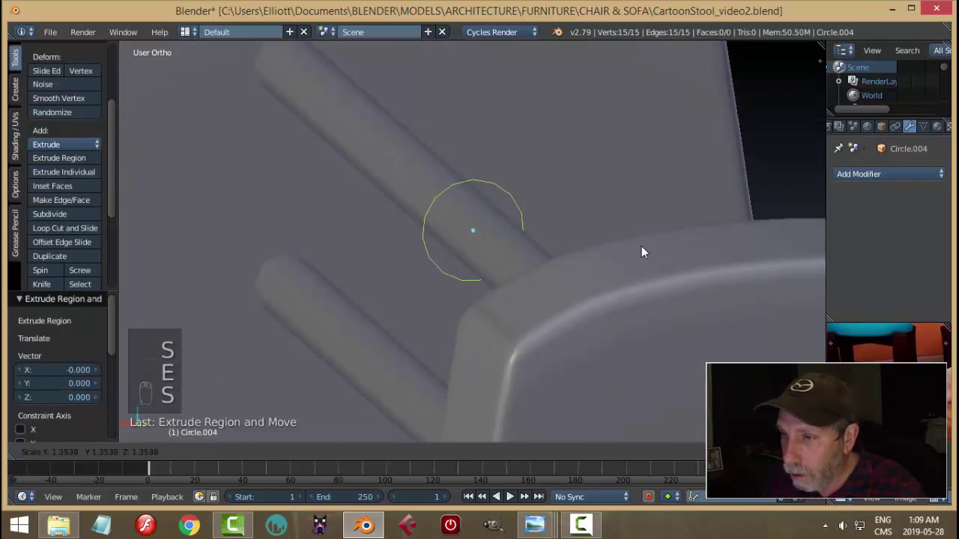
pyautogui.press('ctrl+Tab')
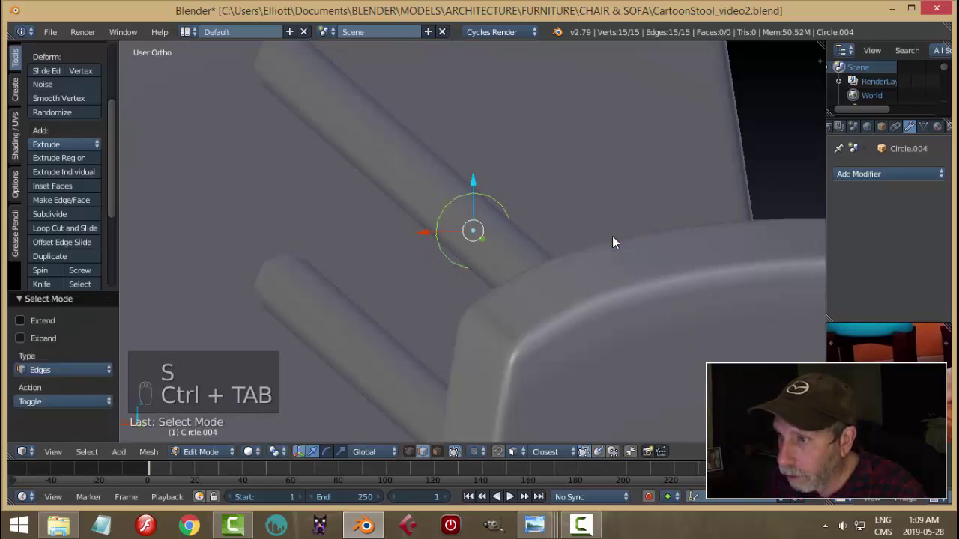
pyautogui.press('s')
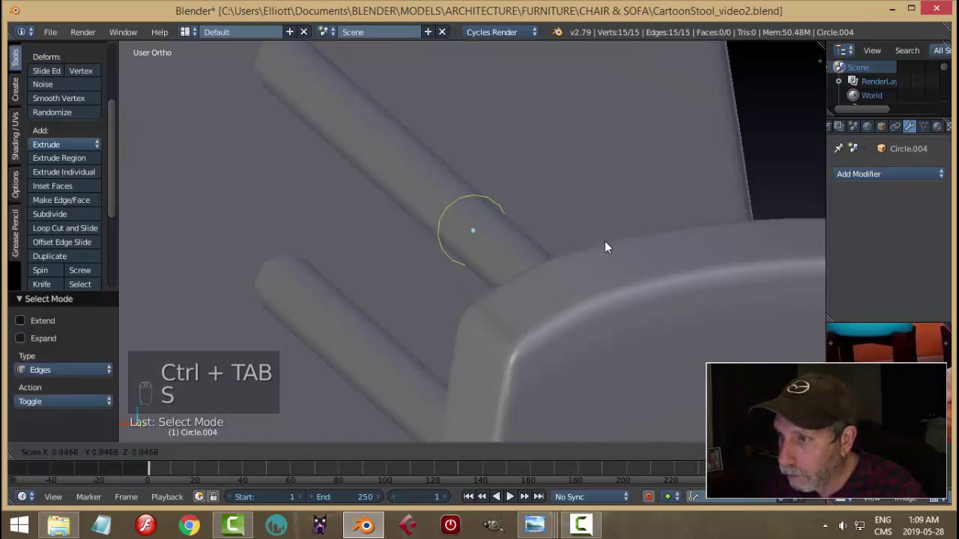
pyautogui.press('e')
pyautogui.press('s')
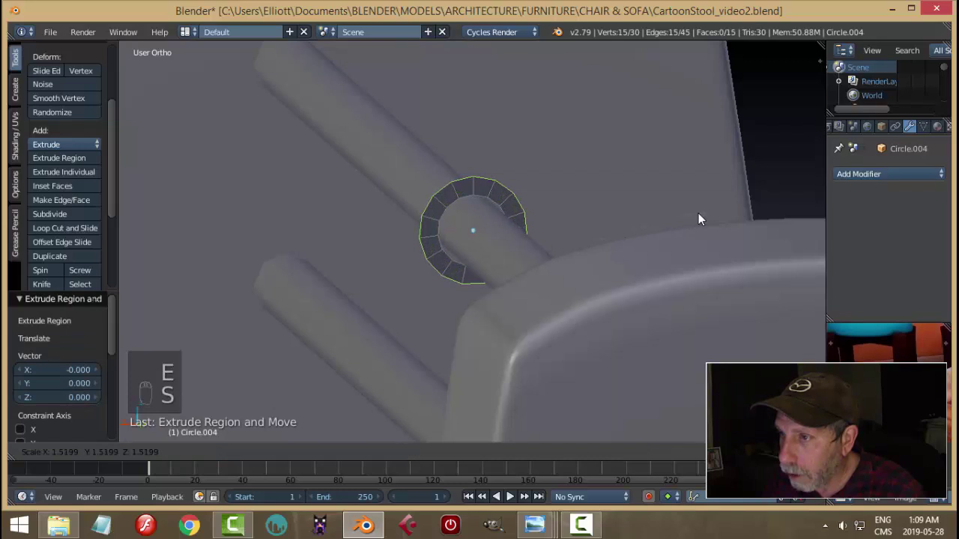
# Step: Extrude the whole ring along the rod to give the bead thickness
pyautogui.press('a')
pyautogui.press('a')
pyautogui.press('e')
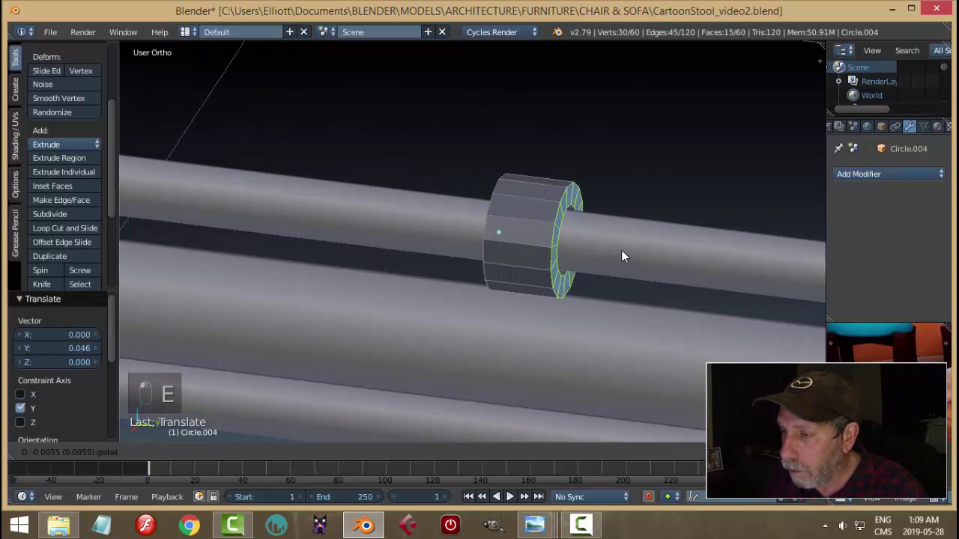
pyautogui.press('a')
pyautogui.moveTo(607, 252); pyautogui.dragTo(585, 238)
# Step: Bevel the bead's outer edge loops to round them off and leave Edit Mode
pyautogui.press('ctrl+Tab')
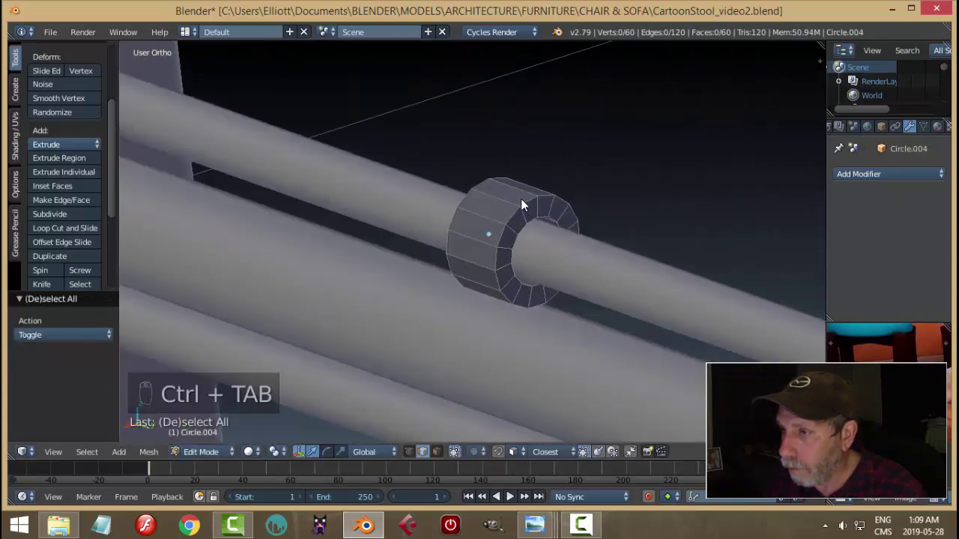
pyautogui.moveTo(488, 191); pyautogui.dragTo(629, 244)
pyautogui.press('ctrl+b')
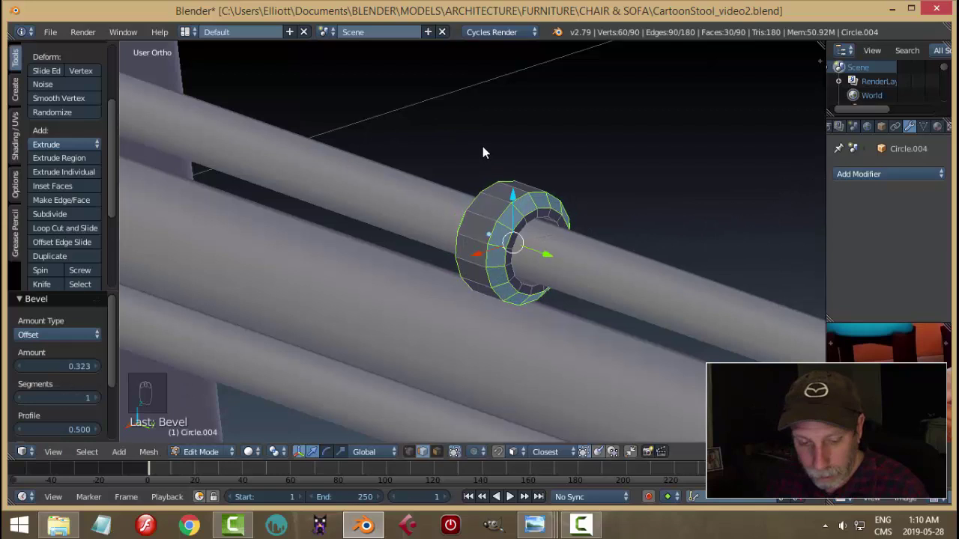
pyautogui.press('a')
pyautogui.press('Tab')
pyautogui.middleClick(410, 172)
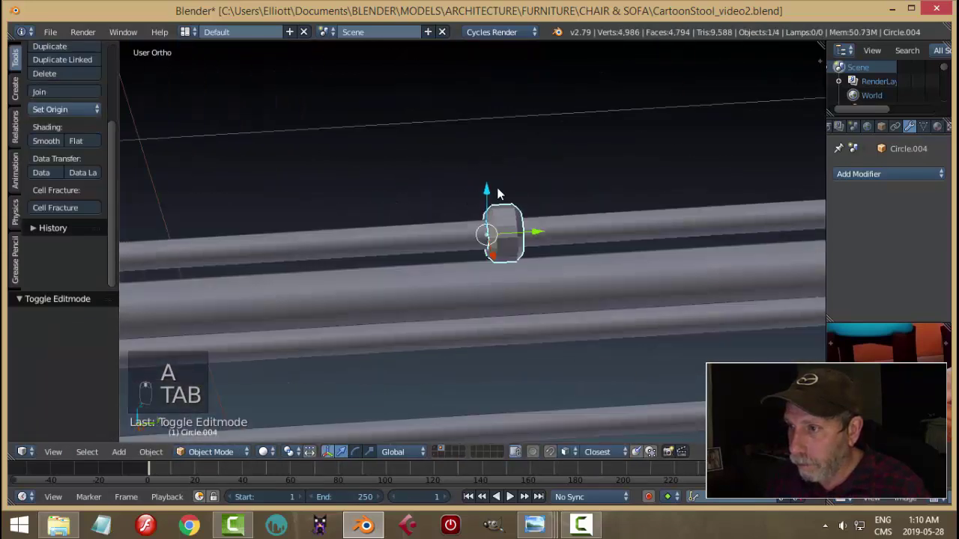
# Step: Duplicate the bead and place the copy on the next rod down
pyautogui.moveTo(531, 247); pyautogui.dragTo(382, 233)
pyautogui.press('d')
pyautogui.press('s')
pyautogui.click(367, 237)
pyautogui.moveTo(355, 180); pyautogui.dragTo(371, 199)
pyautogui.press('shift+d')
pyautogui.moveTo(282, 187); pyautogui.dragTo(388, 232)
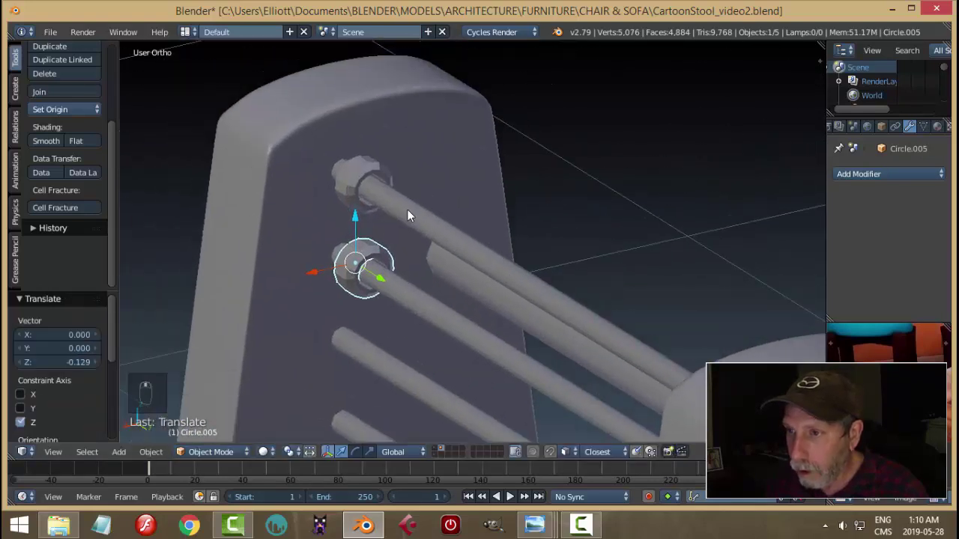
# Step: Enlarge the first bead slightly
pyautogui.click(382, 173)
pyautogui.press('s')
pyautogui.click(481, 171)
pyautogui.moveTo(481, 171); pyautogui.dragTo(468, 194)
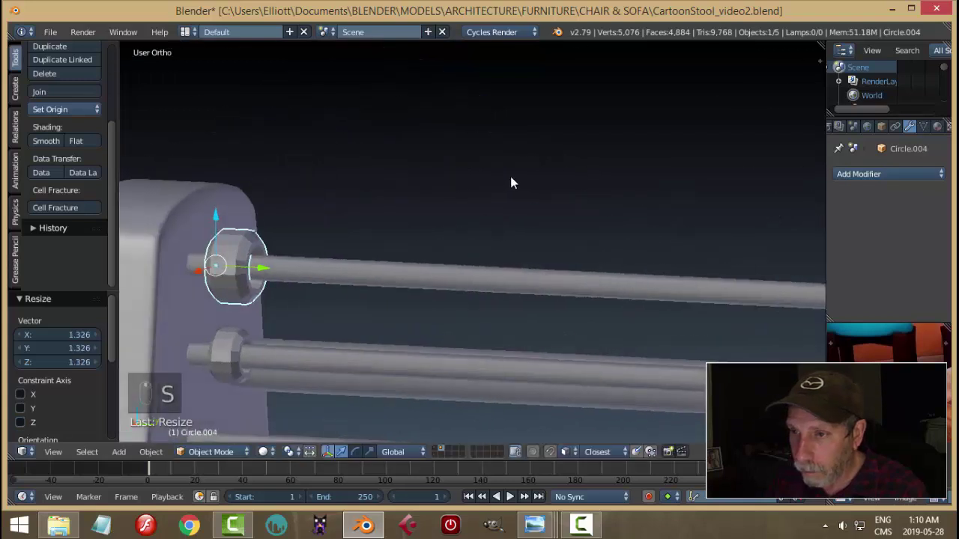
pyautogui.press('Tab')
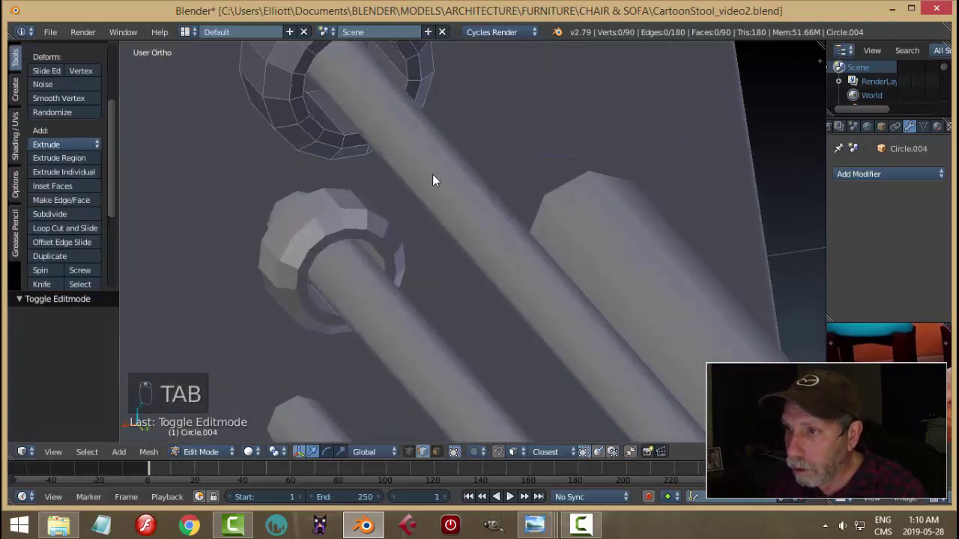
pyautogui.press('Tab')
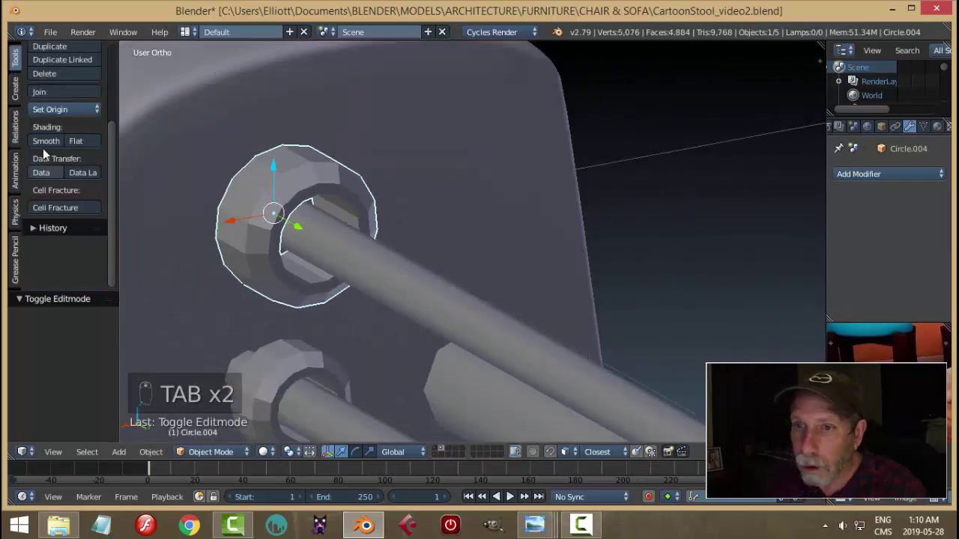
# Step: Add a Subdivision Surface to the top bead and shrink its inner hole faces snug around the rod
pyautogui.click(49, 145)
pyautogui.moveTo(860, 182); pyautogui.dragTo(466, 228)
pyautogui.press('Tab')
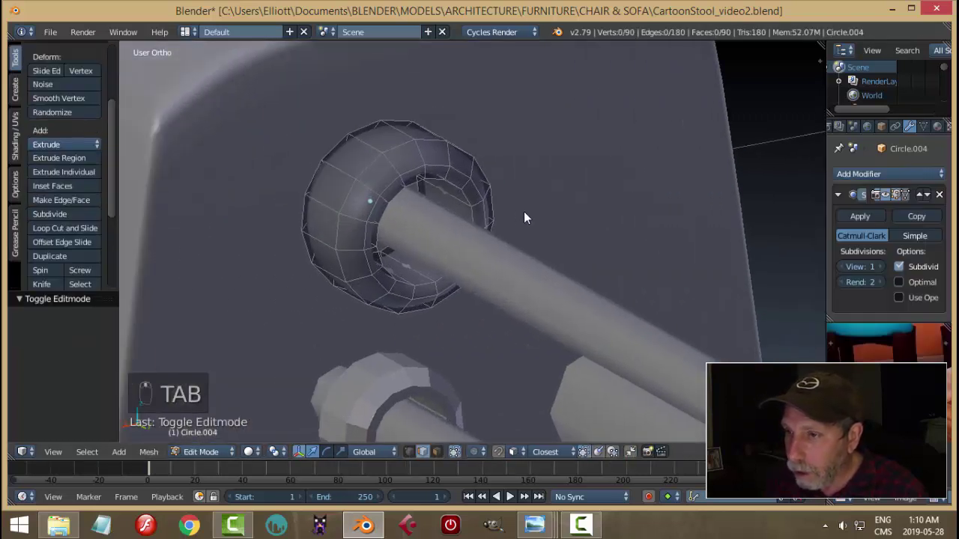
pyautogui.press('ctrl+Tab')
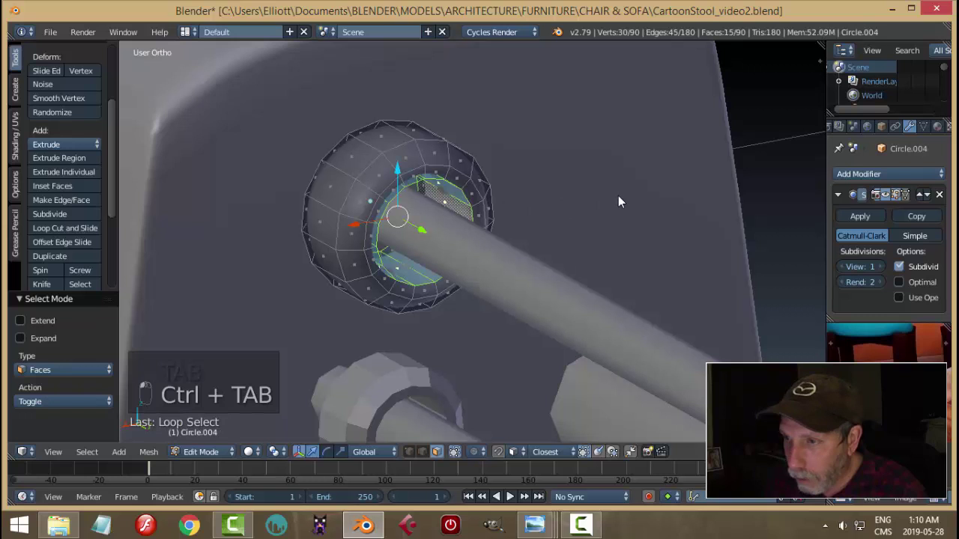
pyautogui.press('s')
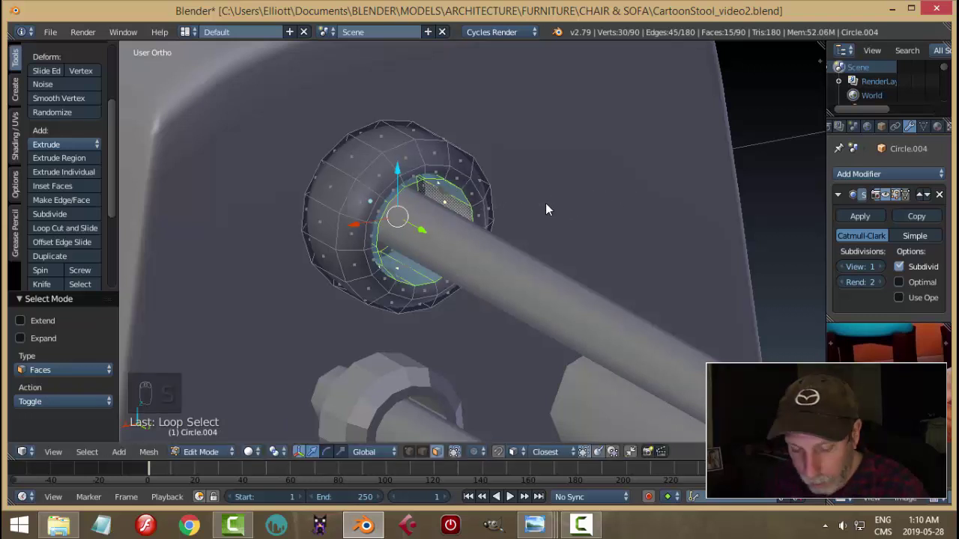
pyautogui.press('alt+s')
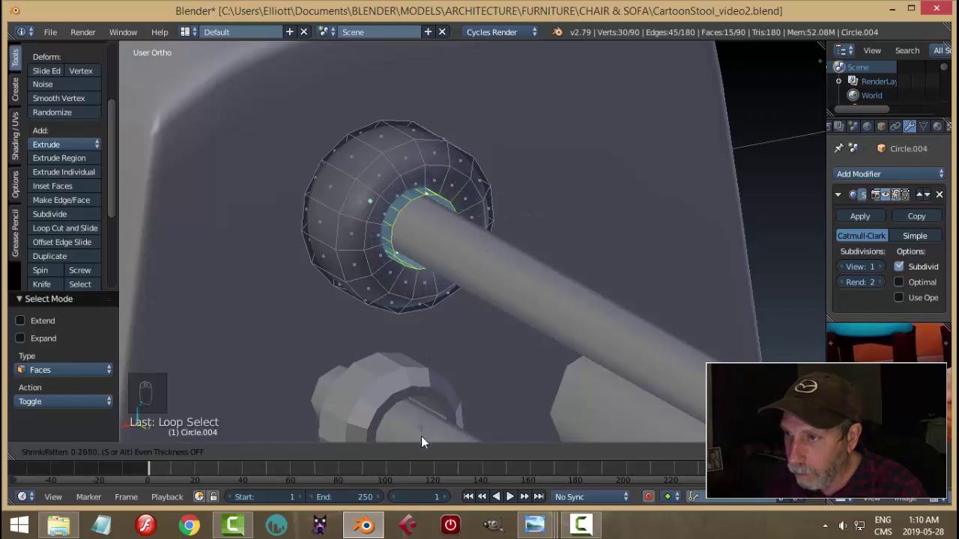
pyautogui.press('Tab')
pyautogui.press('a')
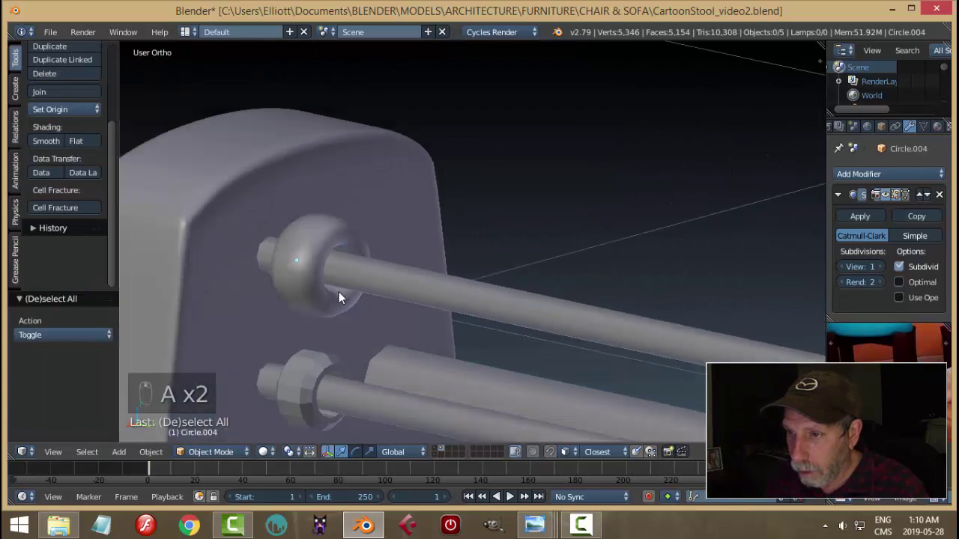
# Step: Duplicate the top bead straight down and enlarge the top bead slightly
pyautogui.press('x')
pyautogui.moveTo(383, 302); pyautogui.dragTo(496, 306)
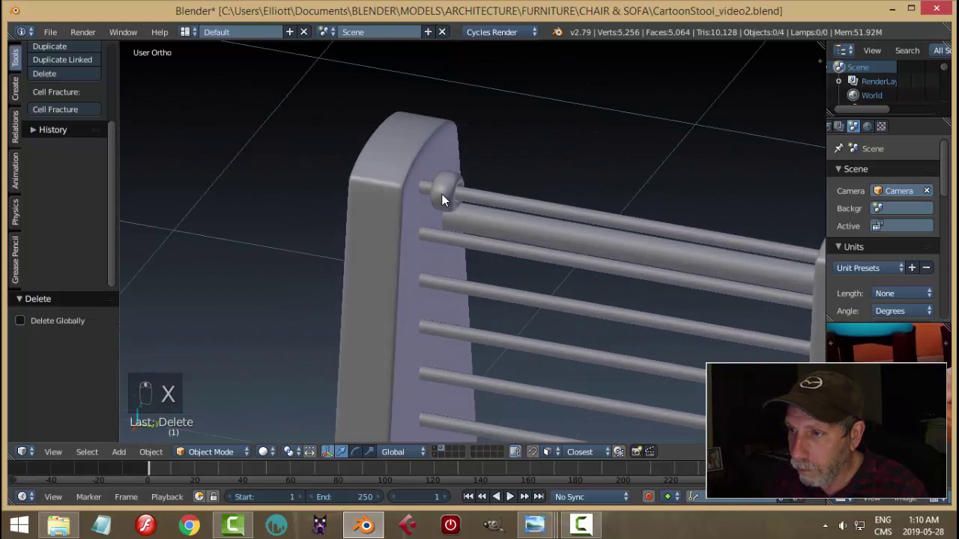
pyautogui.rightClick(456, 200)
pyautogui.press('shift+d')
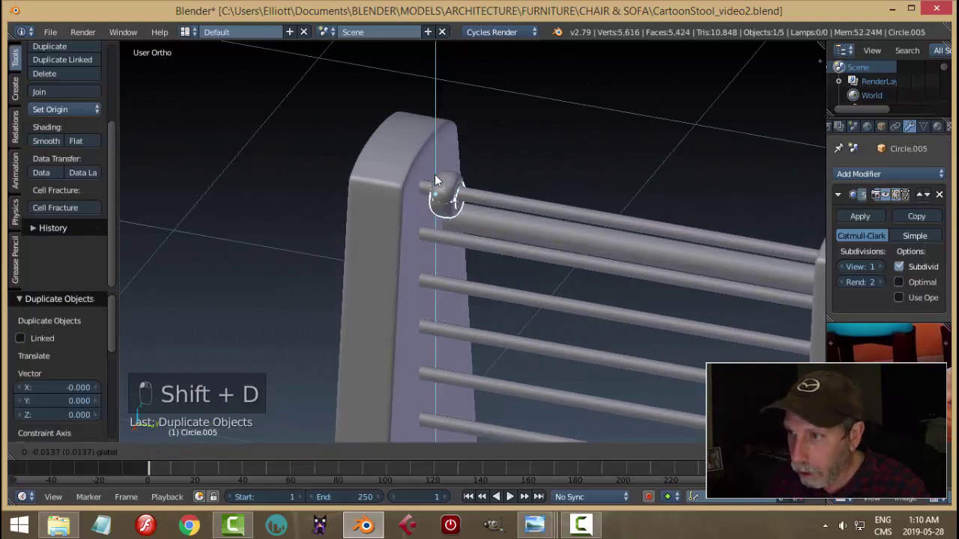
pyautogui.middleClick(631, 228)
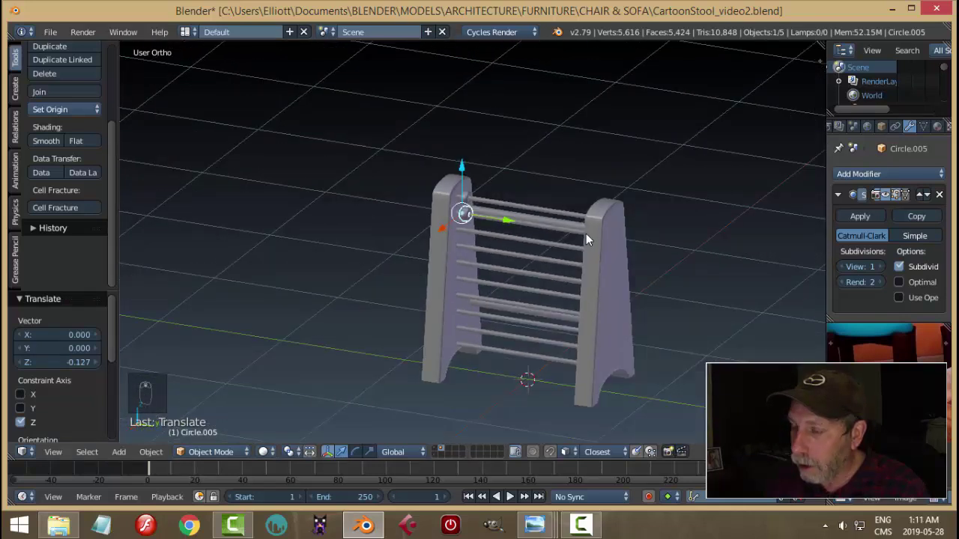
pyautogui.press('a')
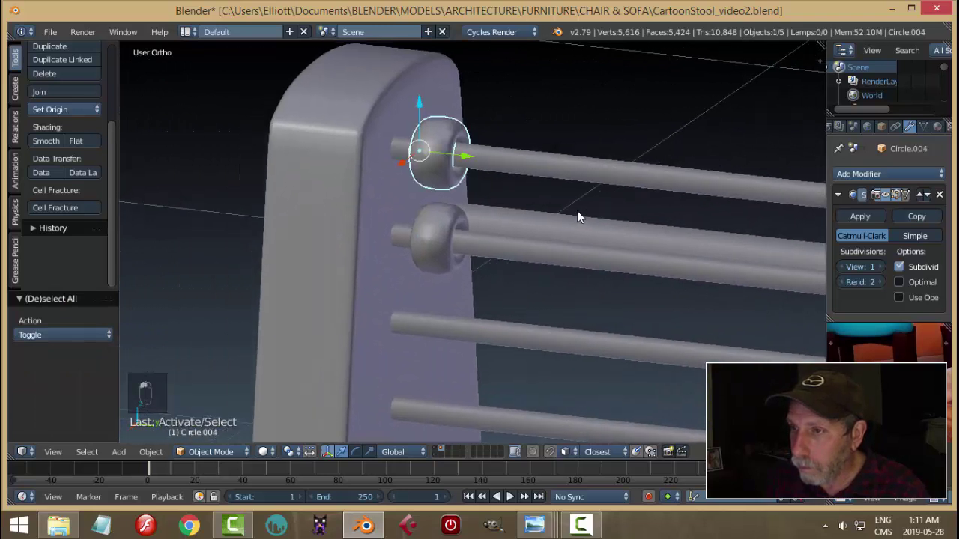
pyautogui.click(602, 207)
pyautogui.press('s')
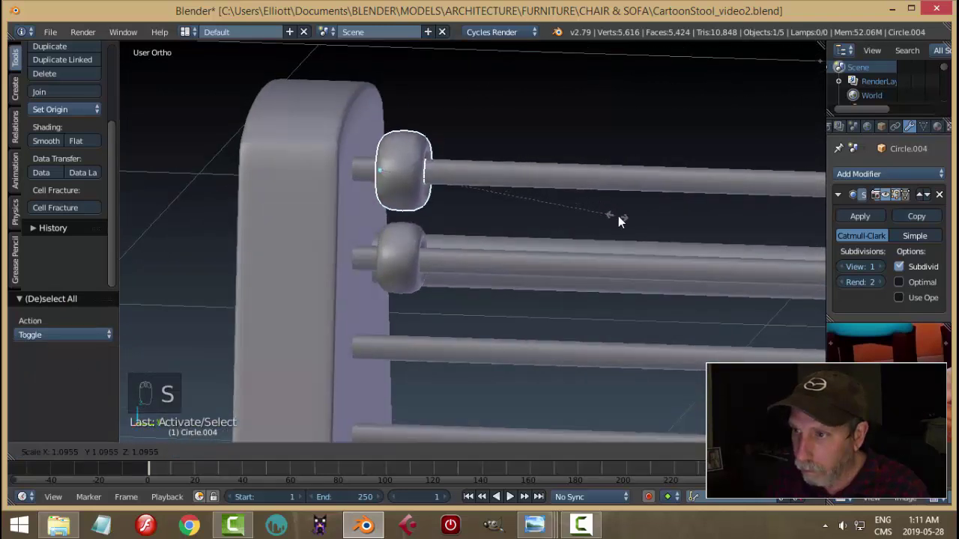
pyautogui.press('s')
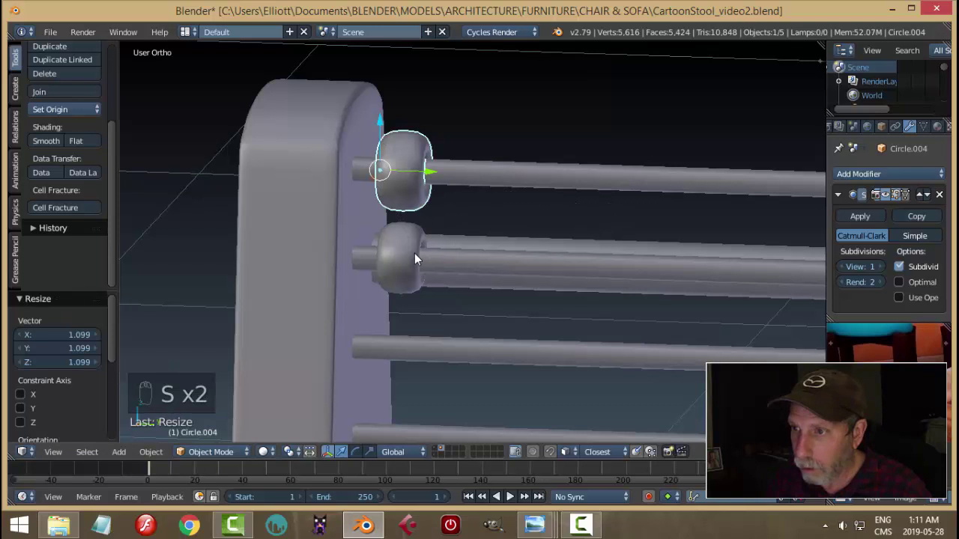
# Step: Delete the old bead on the second rod and duplicate the enlarged top bead down onto it
pyautogui.press('a')
pyautogui.click(399, 263)
pyautogui.press('x')
pyautogui.press('shift+d')
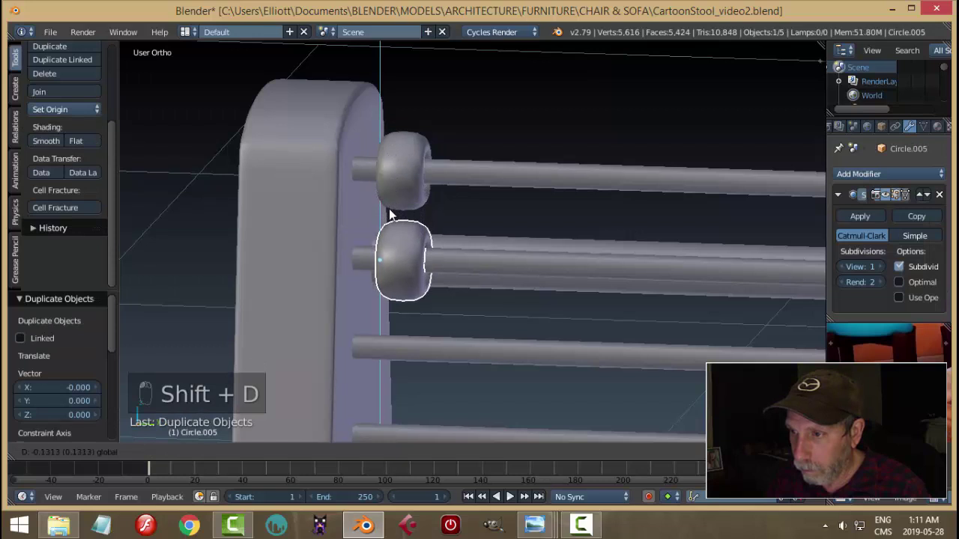
pyautogui.press('s')
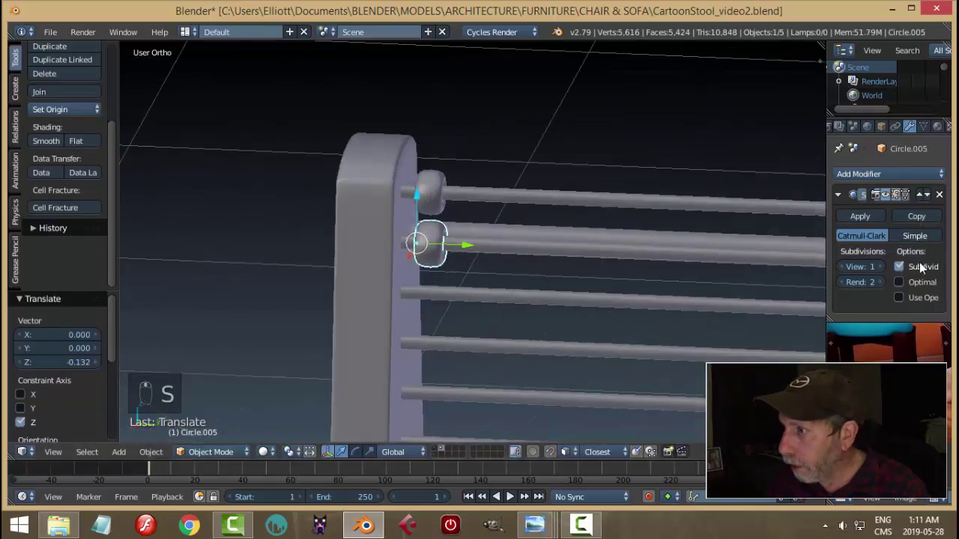
# Step: Give the second rod's bead an Array modifier with Count 2 and apply Rotation & Scale so the copies run along the rod
pyautogui.middleClick(888, 272)
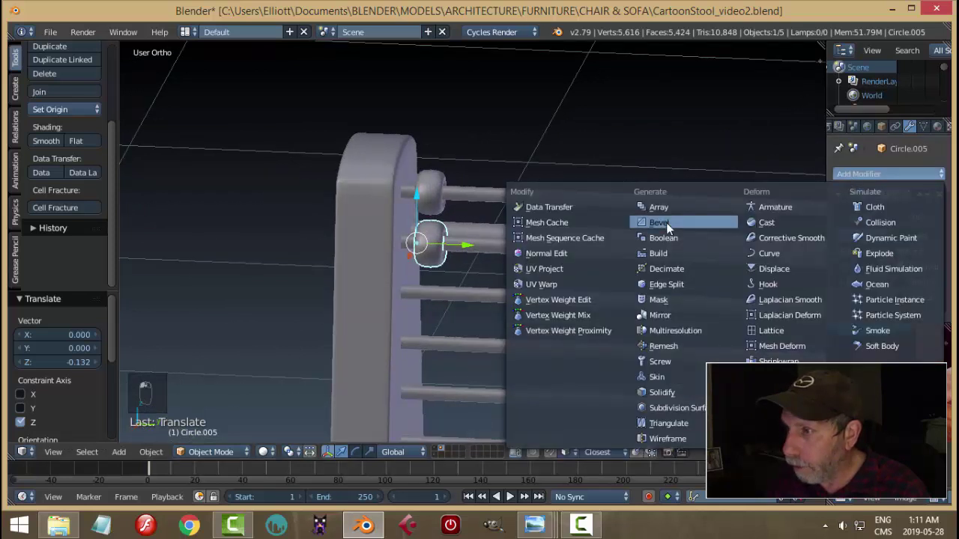
pyautogui.click(672, 217)
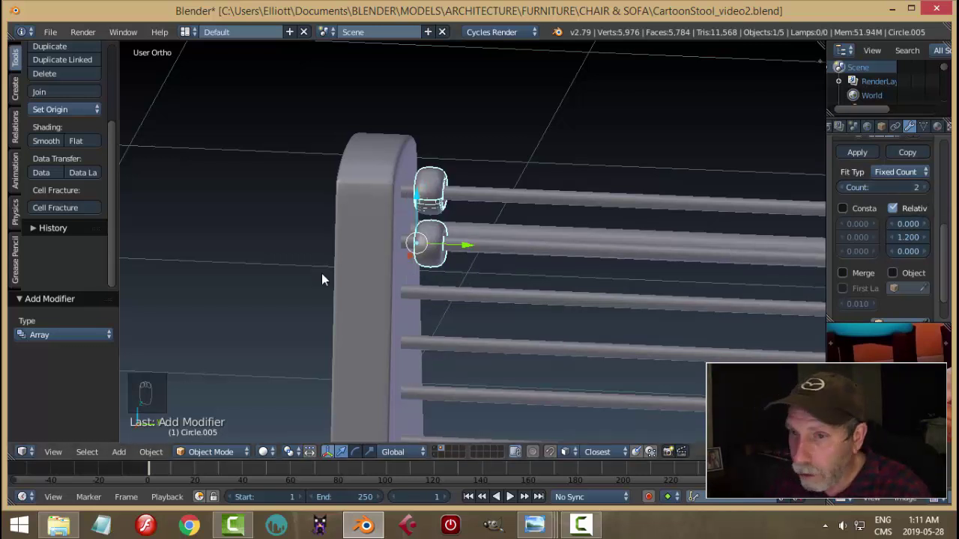
pyautogui.press('ctrl+a')
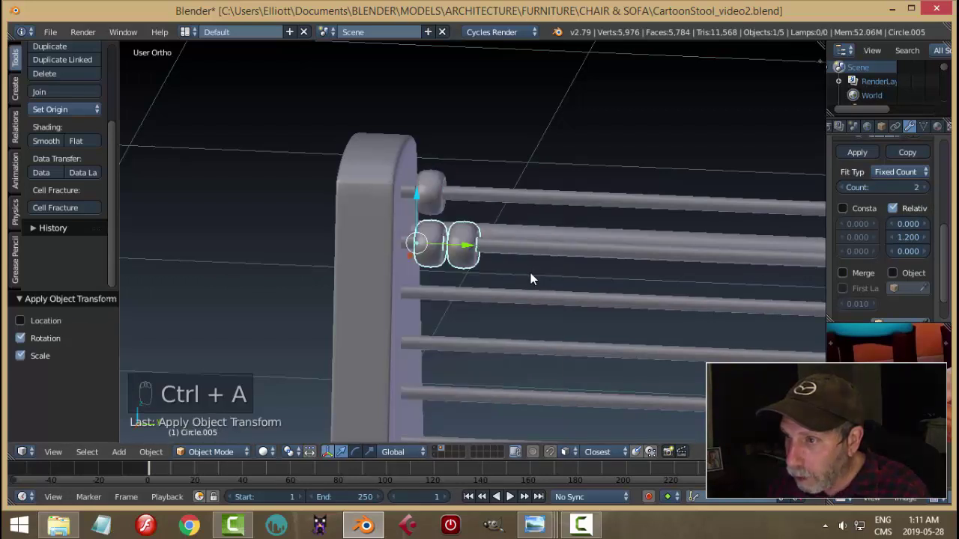
pyautogui.press('a')
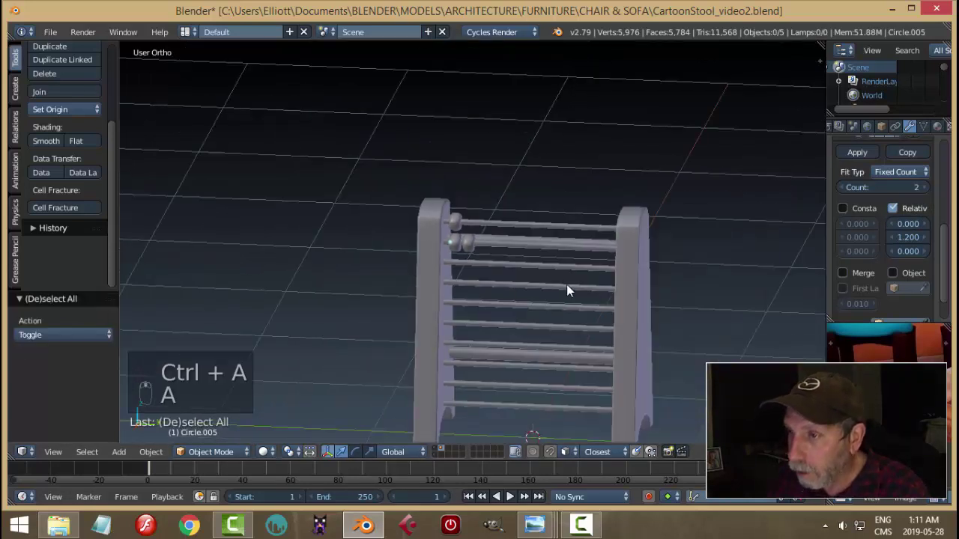
# Step: In Right Ortho view, copy the two-bead row down to the third rod and extend it to three beads
pyautogui.rightClick(443, 242)
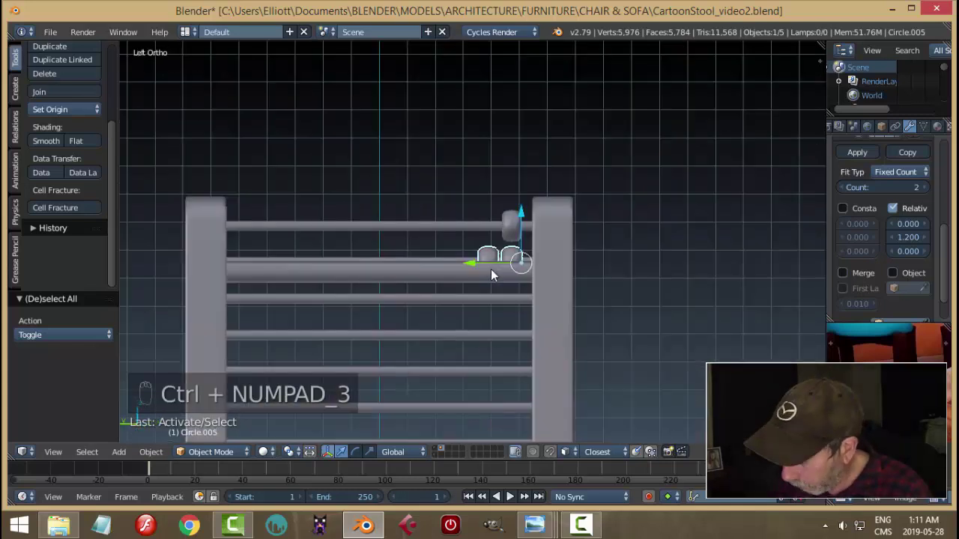
pyautogui.press('KP_1')
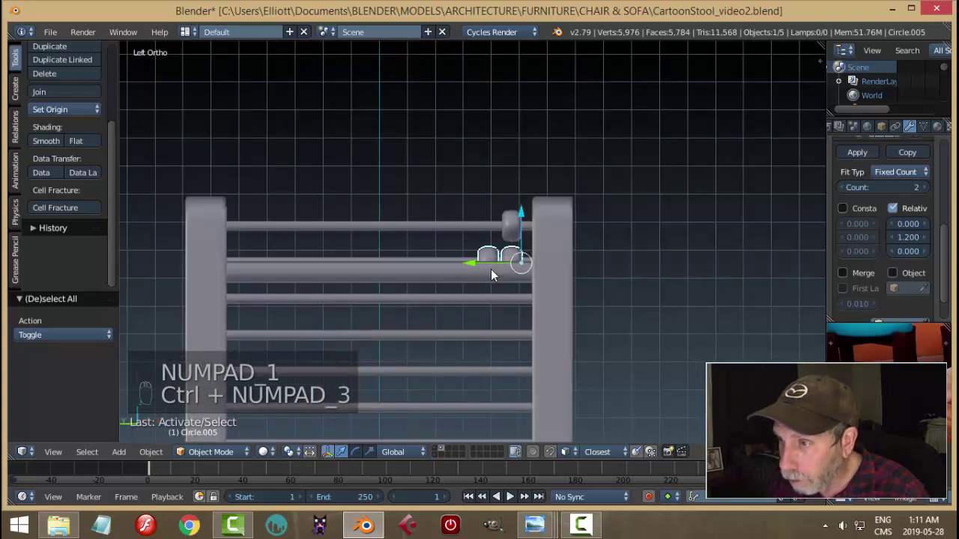
pyautogui.press('KP_3')
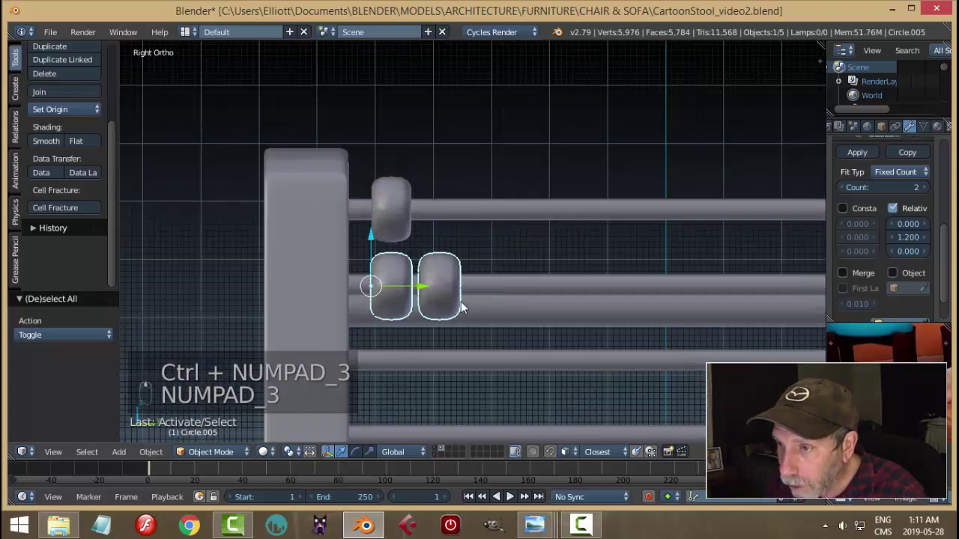
pyautogui.press('shift+d')
pyautogui.moveTo(361, 154); pyautogui.dragTo(922, 192)
pyautogui.click(639, 287)
pyautogui.press('a')
pyautogui.moveTo(554, 302); pyautogui.dragTo(528, 296)
pyautogui.moveTo(474, 261); pyautogui.dragTo(543, 286)
pyautogui.press('KP_3')
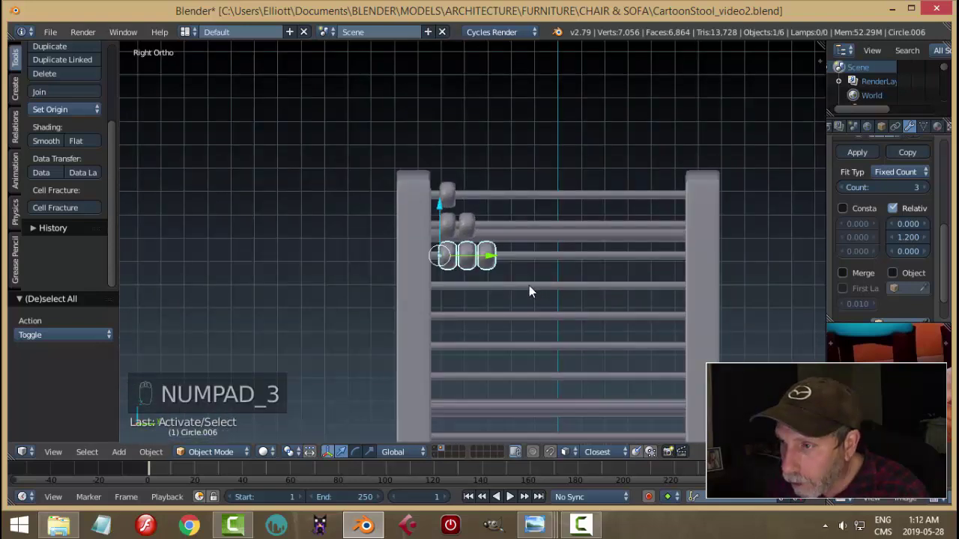
# Step: Duplicate rows down the next rods, raising the Array Count by one each time past four beads
pyautogui.press('shift+d')
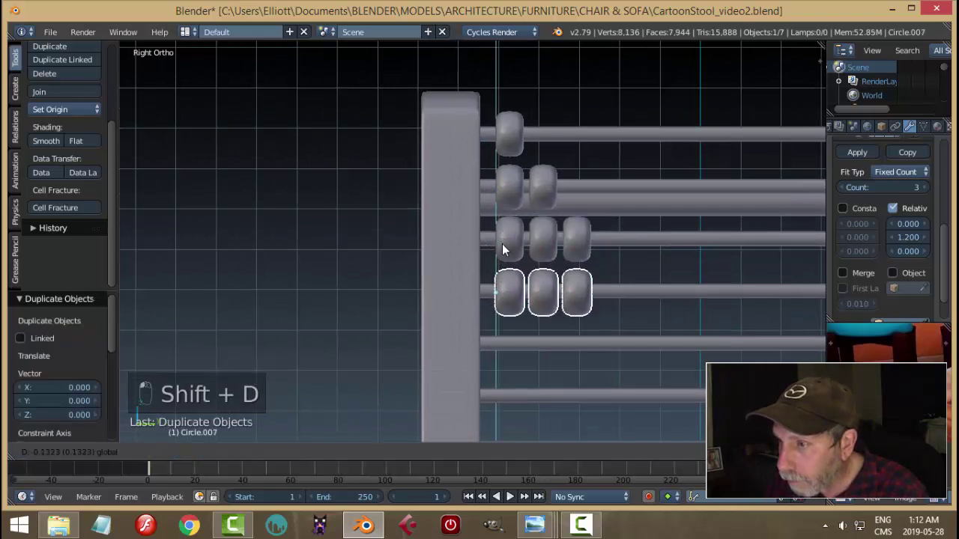
pyautogui.moveTo(930, 194); pyautogui.dragTo(930, 194)
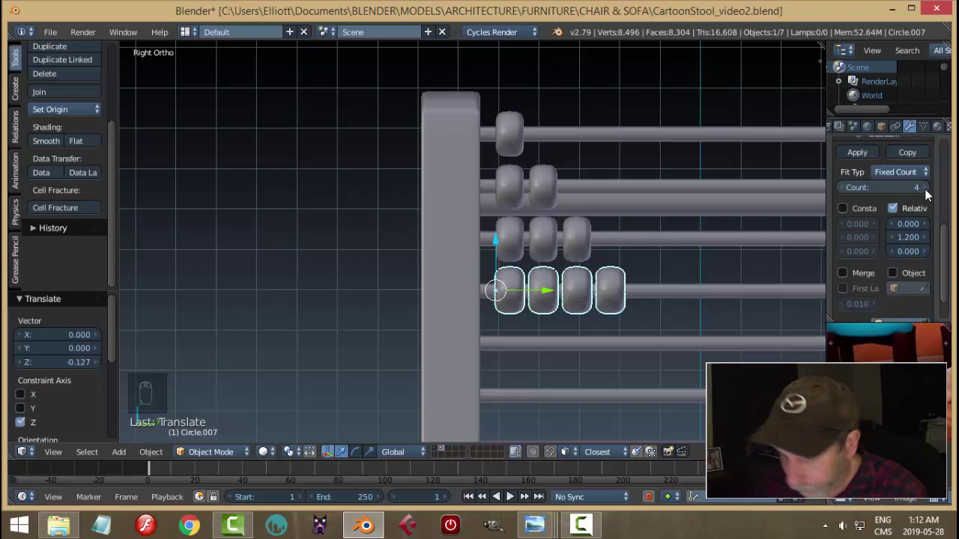
pyautogui.press('shift+d')
pyautogui.moveTo(931, 194); pyautogui.dragTo(517, 250)
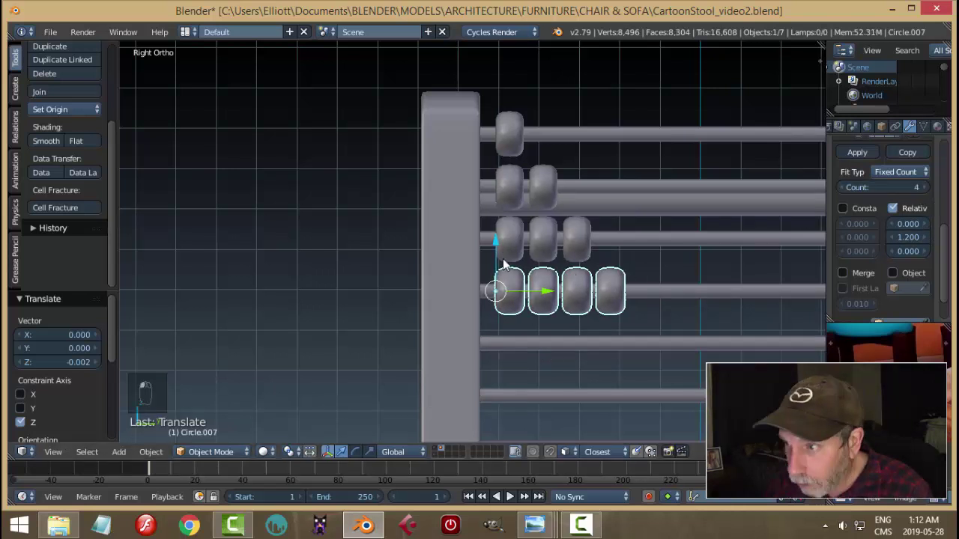
pyautogui.press('shift+d')
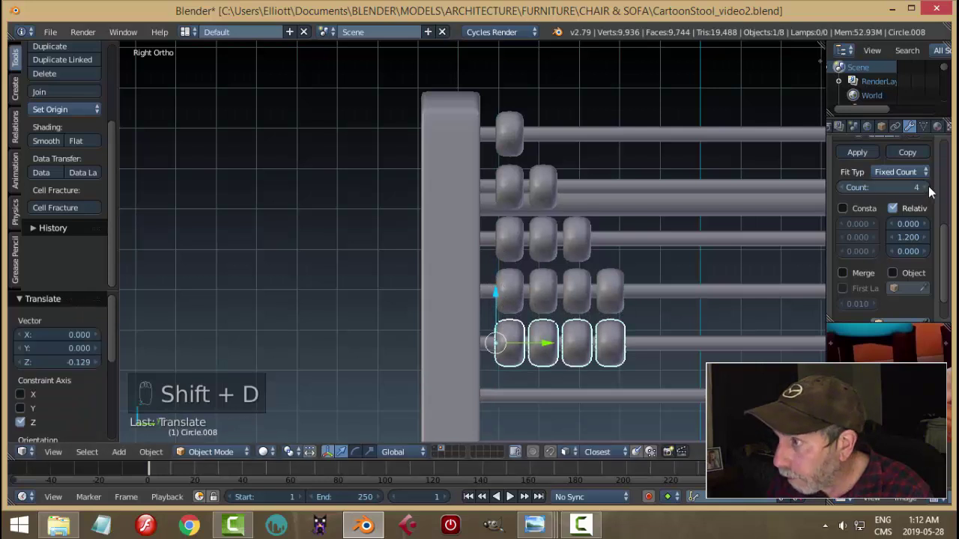
pyautogui.press('shift+d')
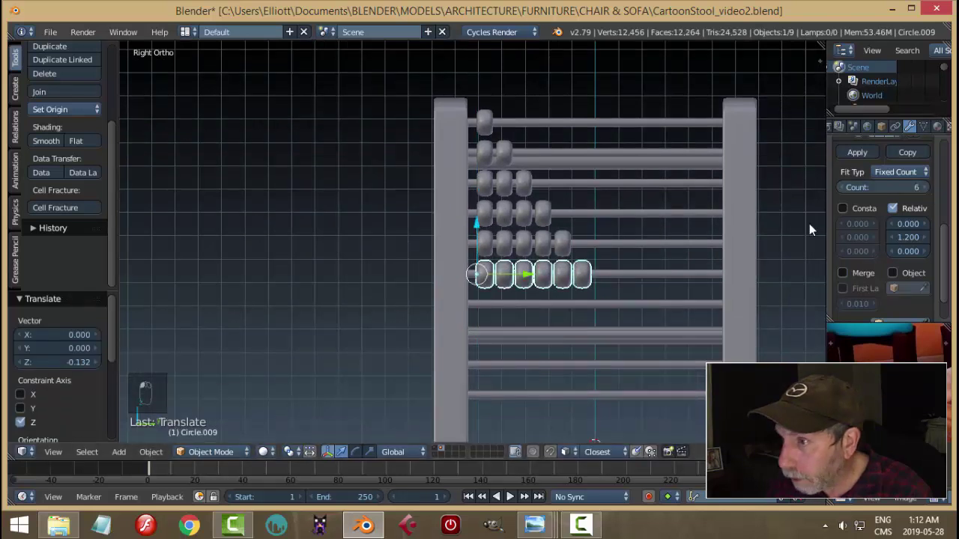
# Step: Continue copying rows down the rods, one bead longer each, up to the eight-bead row
pyautogui.press('shift+d')
pyautogui.middleClick(484, 229)
pyautogui.middleClick(921, 195)
pyautogui.moveTo(928, 195); pyautogui.dragTo(901, 218)
pyautogui.press('shift+d')
pyautogui.click(728, 287)
pyautogui.press('shift+d')
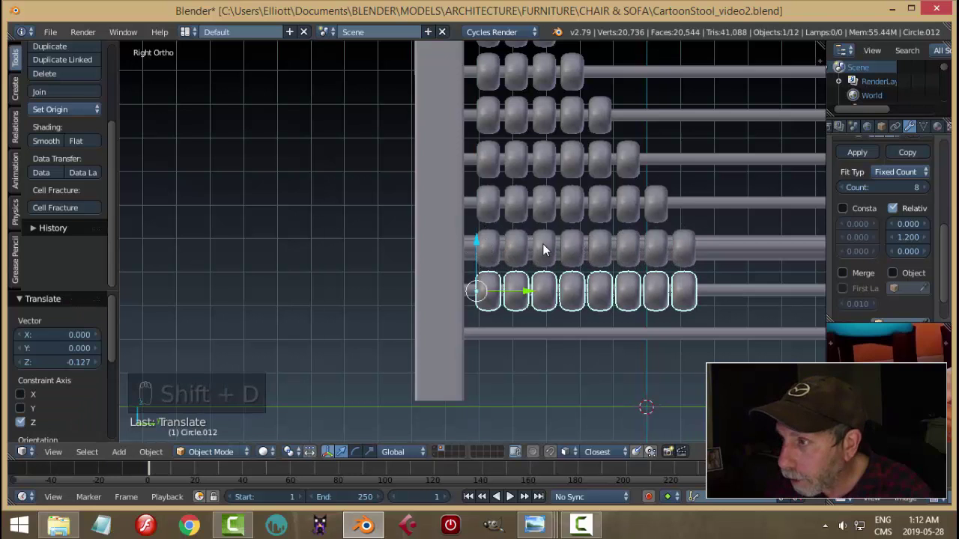
pyautogui.click(929, 193)
# Step: Add the nine-bead and ten-bead rows on the bottom rods, completing the bead fill
pyautogui.middleClick(637, 333)
pyautogui.press('shift+d')
pyautogui.click(484, 239)
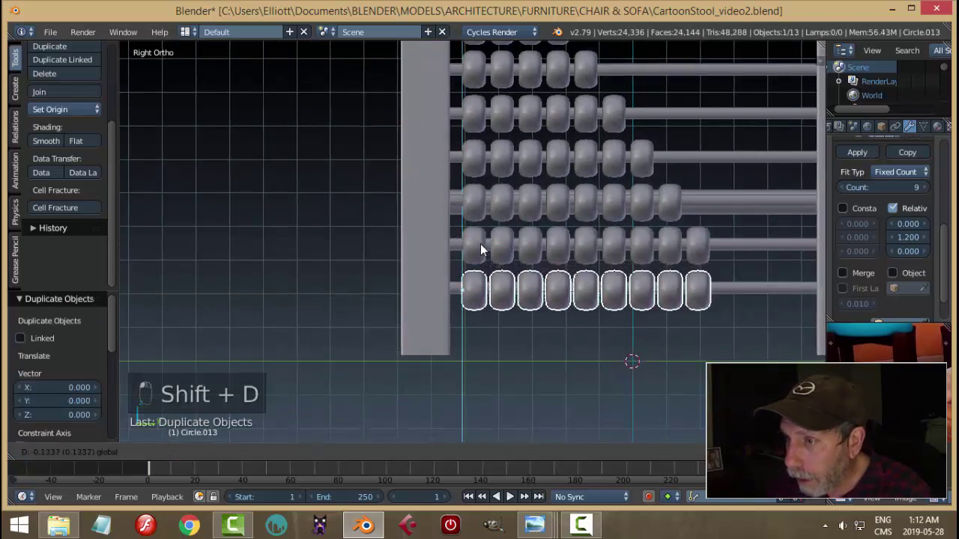
pyautogui.moveTo(926, 194); pyautogui.dragTo(711, 317)
pyautogui.press('a')
pyautogui.moveTo(676, 302); pyautogui.dragTo(699, 284)
# Step: Orbit all around the abacus to inspect the bead rows from front and back
pyautogui.moveTo(674, 319); pyautogui.dragTo(670, 265)
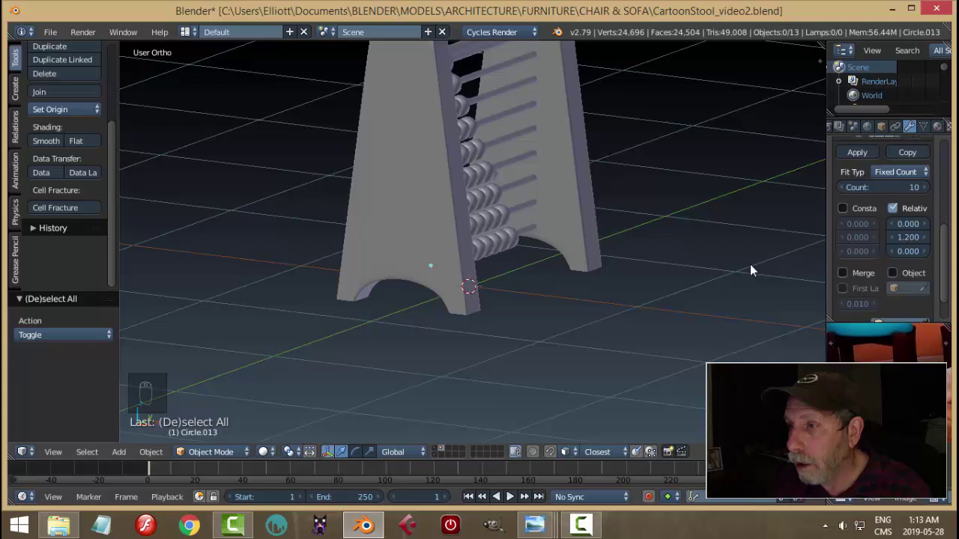
pyautogui.moveTo(667, 283); pyautogui.dragTo(600, 267)
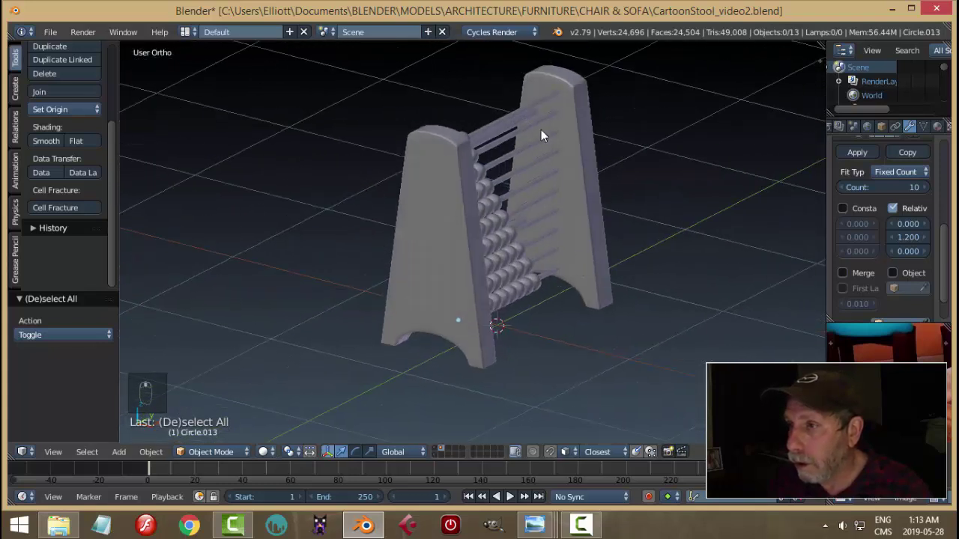
pyautogui.moveTo(535, 109); pyautogui.dragTo(535, 361)
pyautogui.moveTo(717, 283); pyautogui.dragTo(450, 218)
pyautogui.click(449, 218)
pyautogui.middleClick(515, 254)
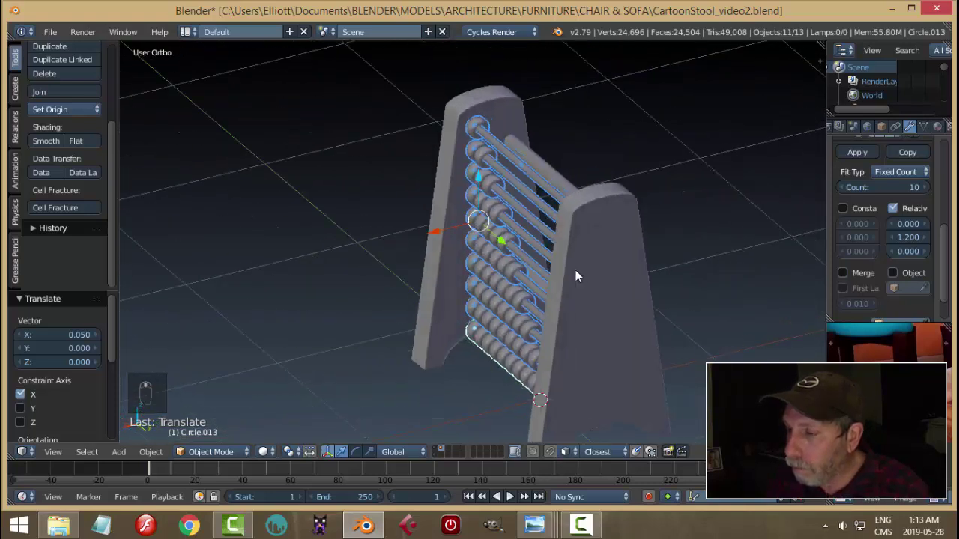
pyautogui.middleClick(648, 222)
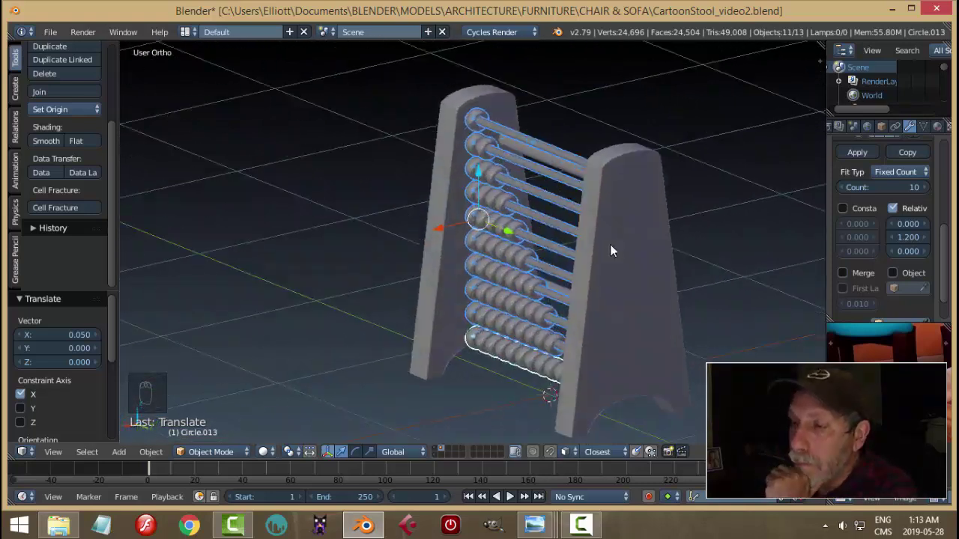
pyautogui.moveTo(559, 268); pyautogui.dragTo(599, 265)
# Step: Tilt the bead rows about -5° on Y to follow the tapered sides, deselect, and save the file
pyautogui.press('r')
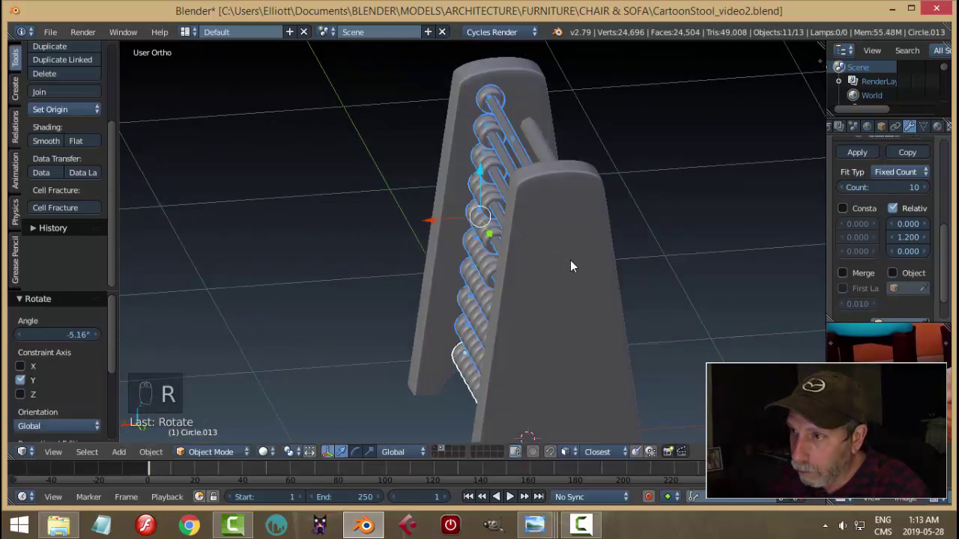
pyautogui.moveTo(432, 228); pyautogui.dragTo(431, 240)
pyautogui.moveTo(459, 244); pyautogui.dragTo(667, 254)
pyautogui.press('a')
pyautogui.middleClick(514, 275)
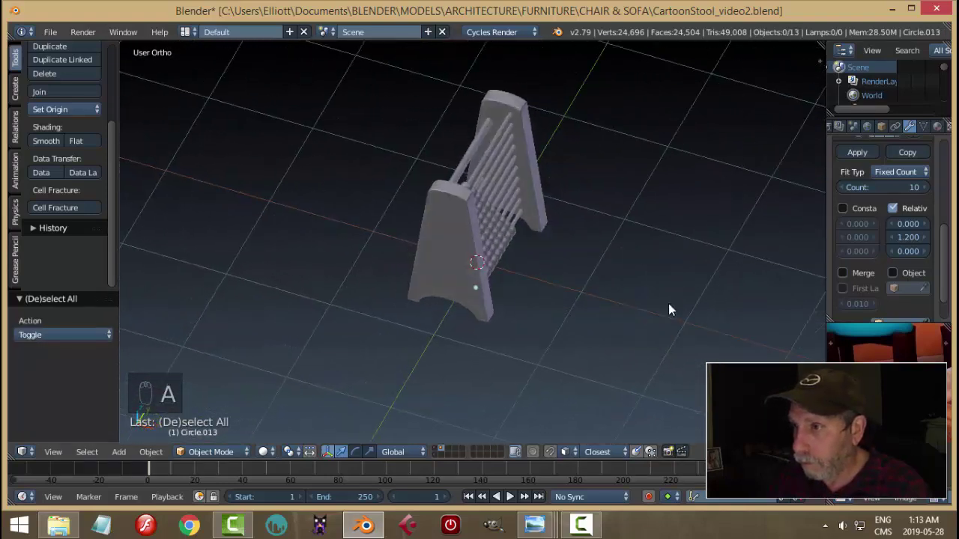
pyautogui.moveTo(547, 261); pyautogui.dragTo(544, 279)
pyautogui.press('ctrl+s')
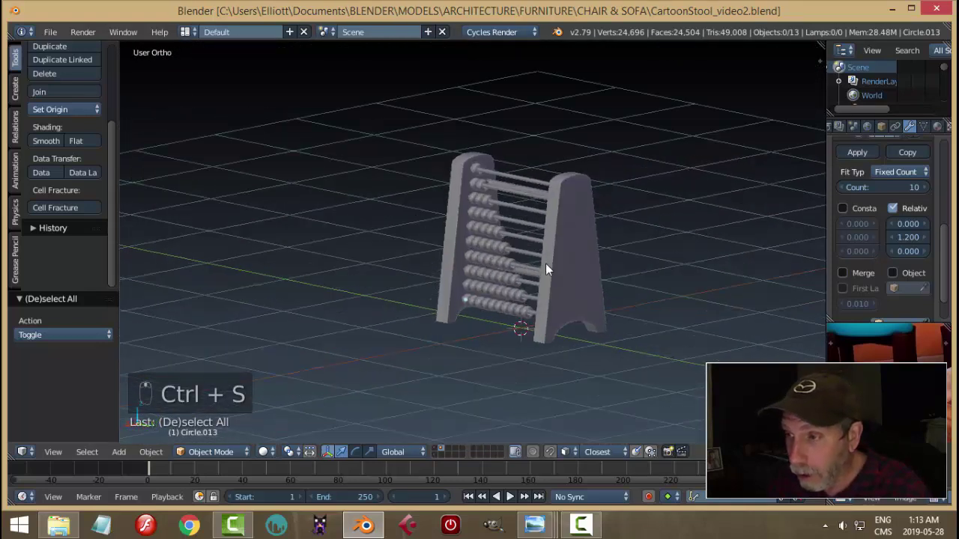
# Step: Select all abacus parts, group them with Ctrl+G, and move them onto the room's layer
pyautogui.middleClick(666, 274)
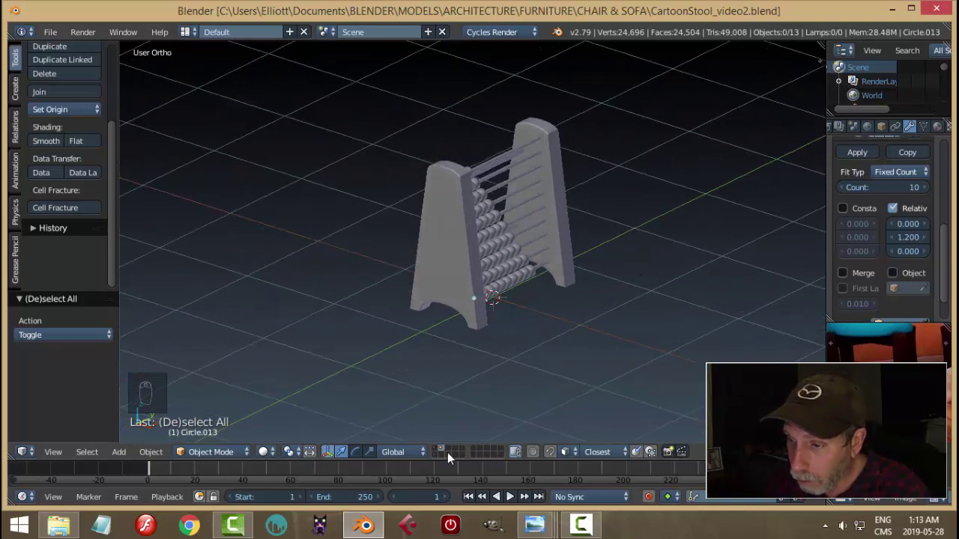
pyautogui.press('a')
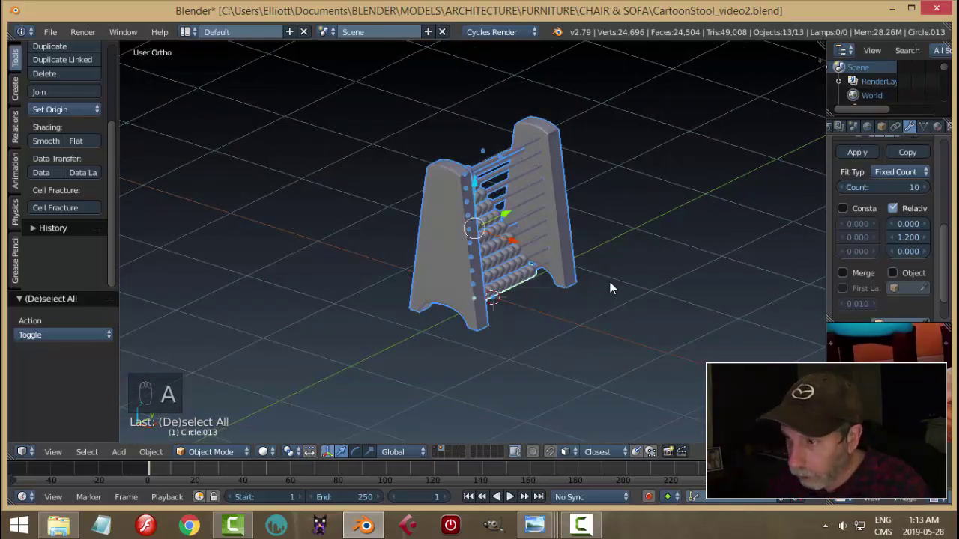
pyautogui.press('ctrl+g')
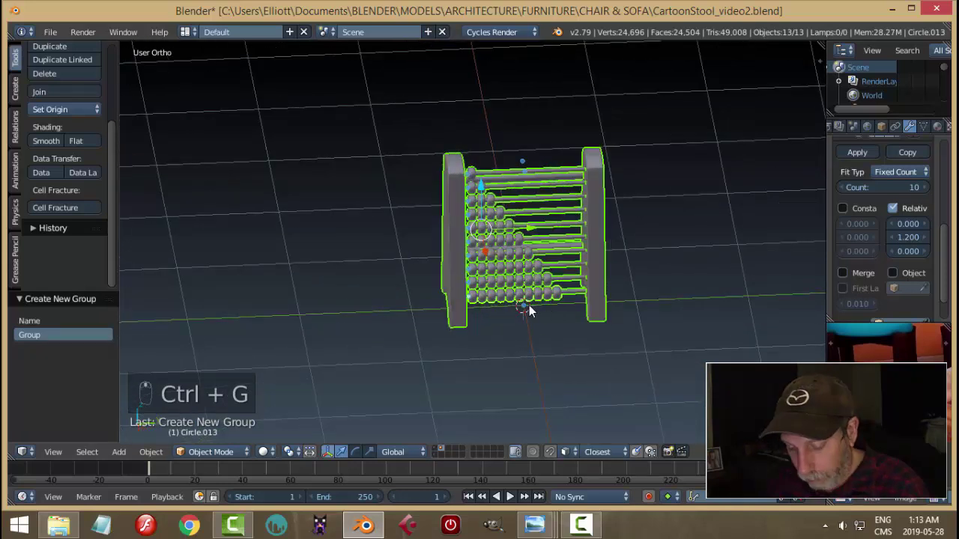
pyautogui.press('m')
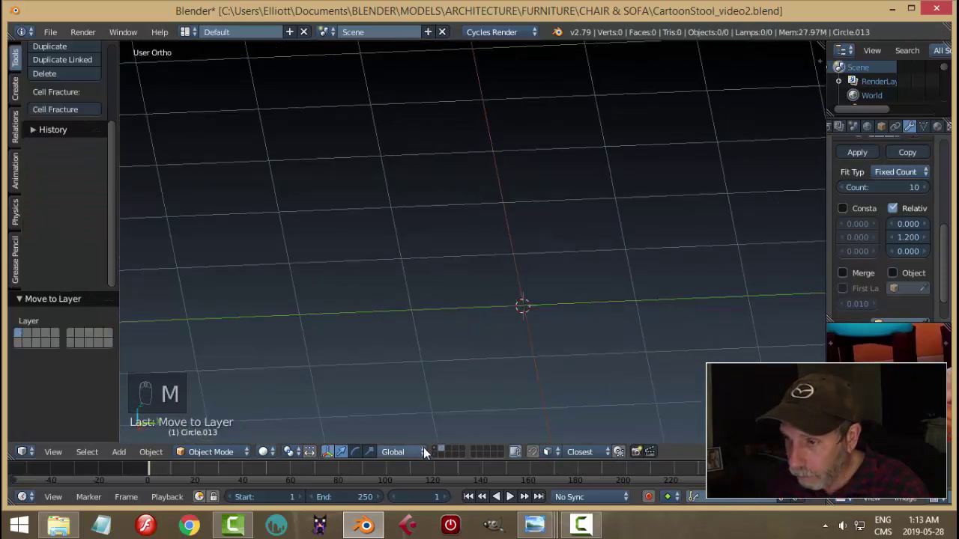
pyautogui.moveTo(439, 453); pyautogui.dragTo(616, 326)
# Step: Slide the abacus sideways along the room floor toward the wall corner
pyautogui.press('KP_1')
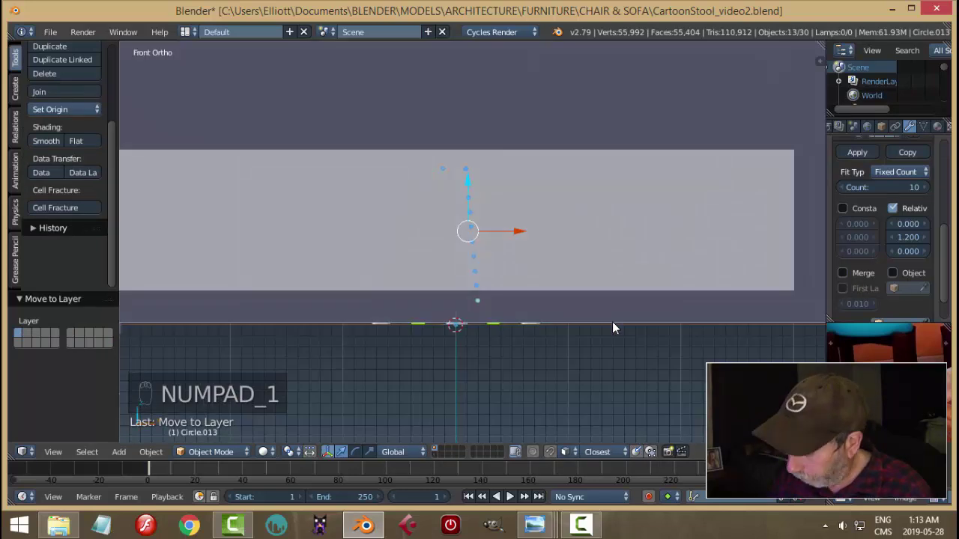
pyautogui.press('KP_3')
pyautogui.middleClick(694, 293)
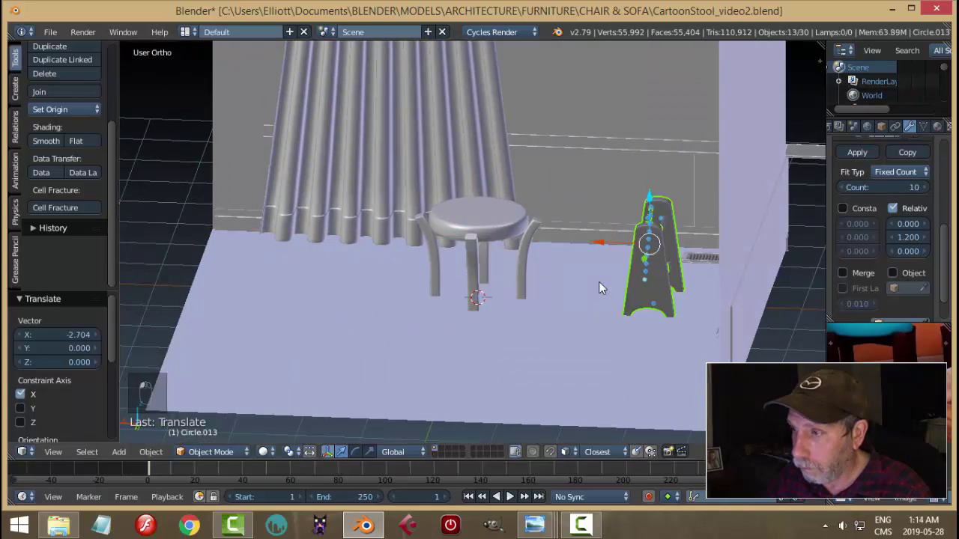
pyautogui.moveTo(585, 322); pyautogui.dragTo(634, 196)
pyautogui.click(705, 193)
pyautogui.click(700, 189)
# Step: Try pushing the abacus back against the wall, then undo those last adjustments
pyautogui.moveTo(694, 269); pyautogui.dragTo(689, 249)
pyautogui.press('r')
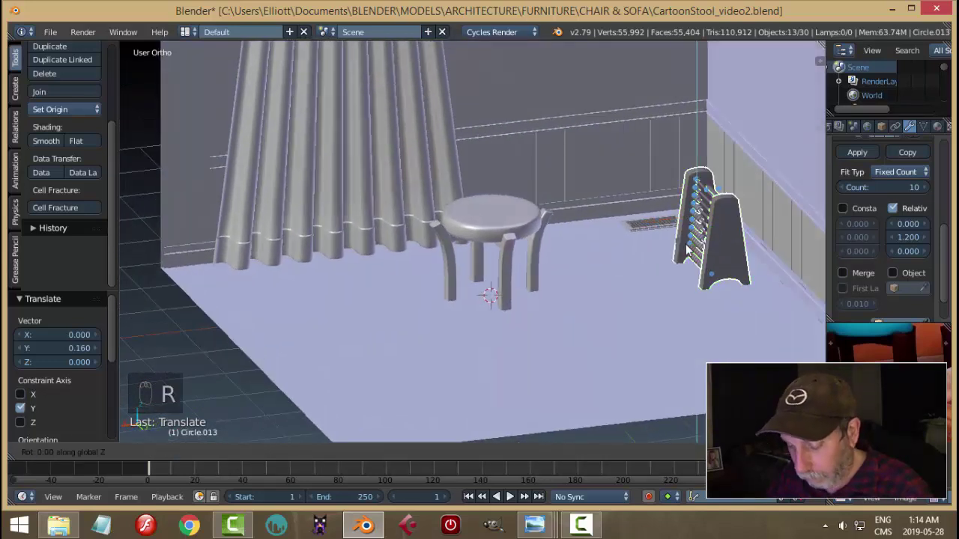
pyautogui.moveTo(647, 226); pyautogui.dragTo(739, 281)
pyautogui.moveTo(740, 281); pyautogui.dragTo(731, 273)
pyautogui.moveTo(767, 306); pyautogui.dragTo(669, 260)
pyautogui.press('ctrl+z')
pyautogui.press('ctrl+z')
pyautogui.press('ctrl+z')
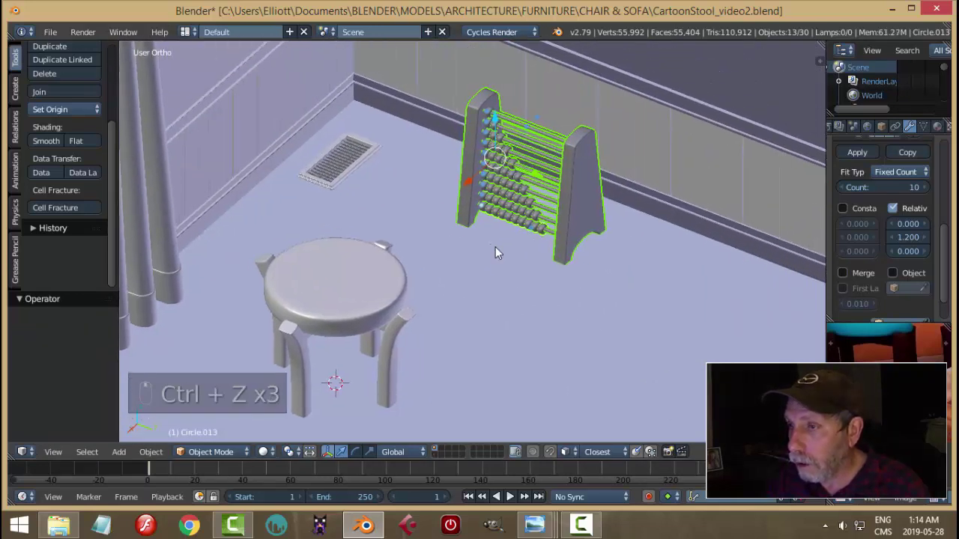
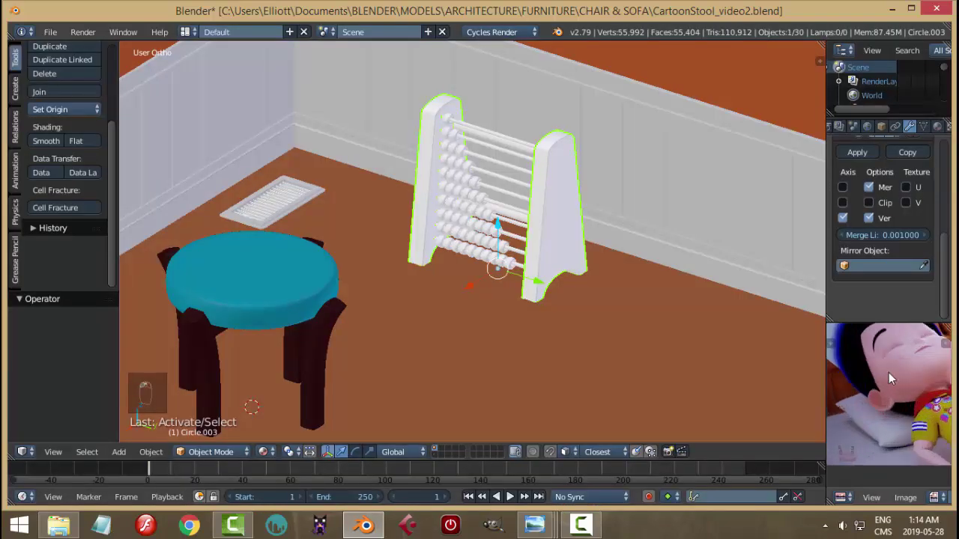
# Step: Create a new material for the tapered sides with an orange-brown wood Base Color
pyautogui.moveTo(892, 415); pyautogui.dragTo(855, 265)
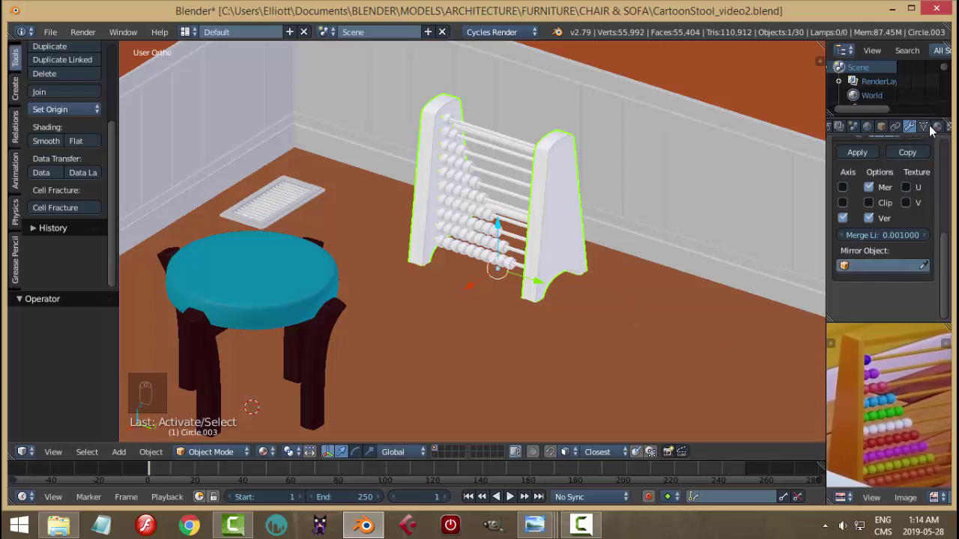
pyautogui.moveTo(940, 129); pyautogui.dragTo(892, 298)
pyautogui.moveTo(896, 272); pyautogui.dragTo(813, 367)
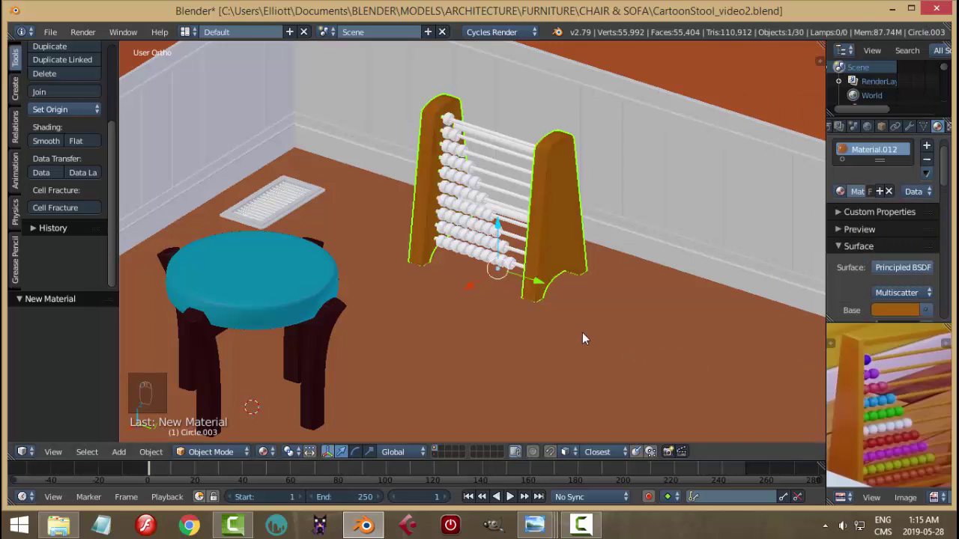
# Step: Check the sides in a rendered preview and raise their material Roughness to 0.500
pyautogui.press('a')
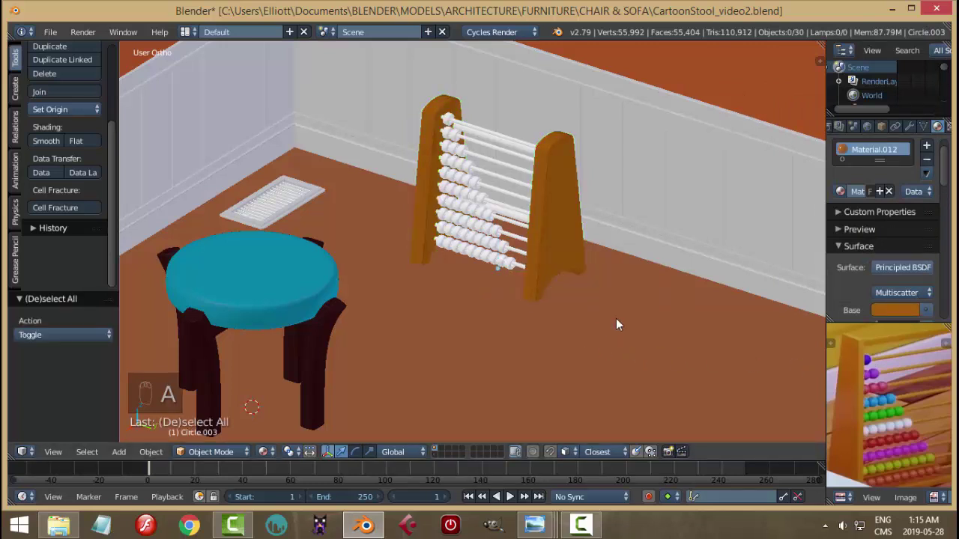
pyautogui.press('shift+z')
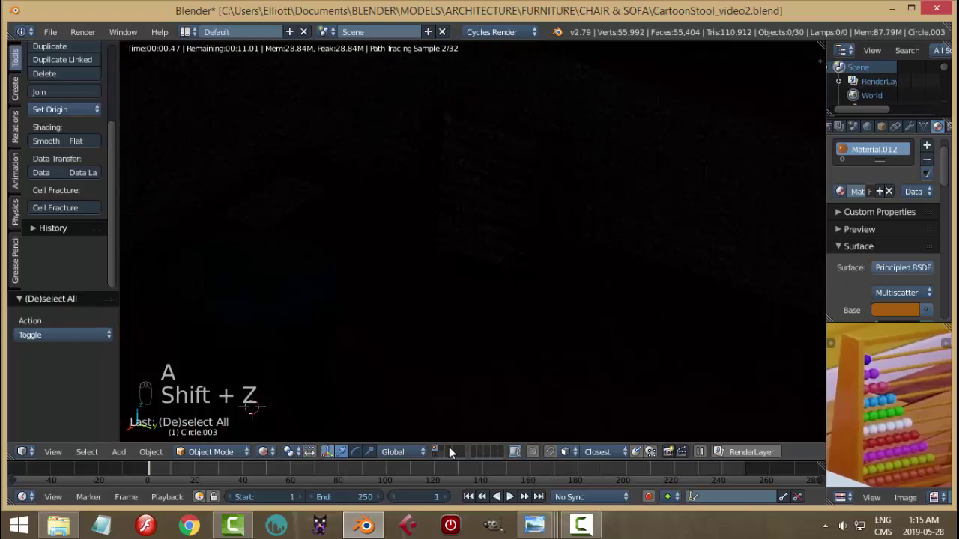
pyautogui.moveTo(574, 387); pyautogui.dragTo(617, 261)
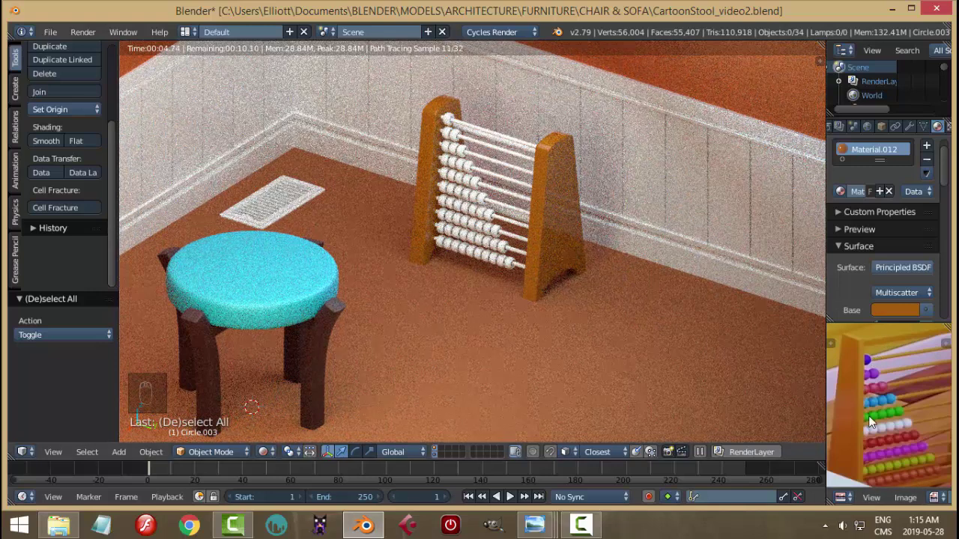
pyautogui.moveTo(901, 379); pyautogui.dragTo(903, 422)
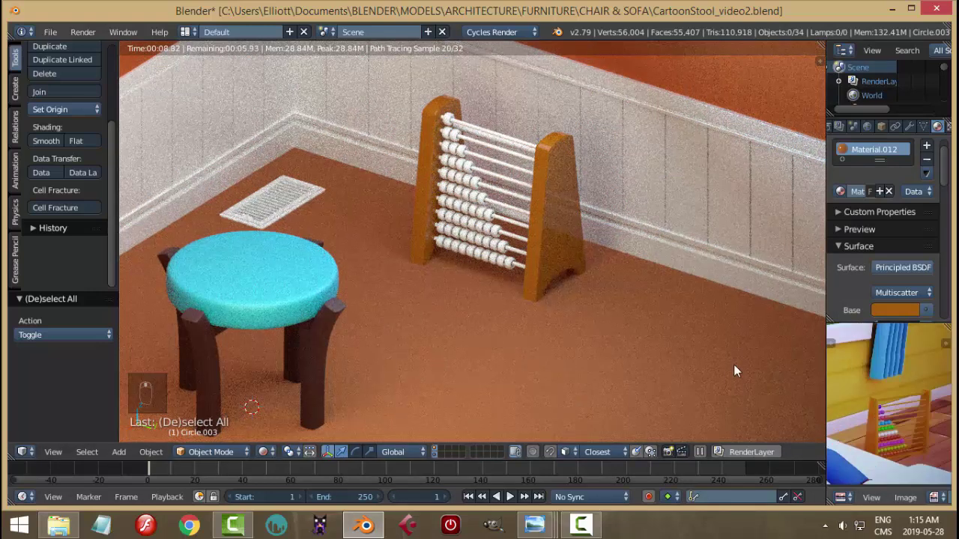
pyautogui.press('shift+z')
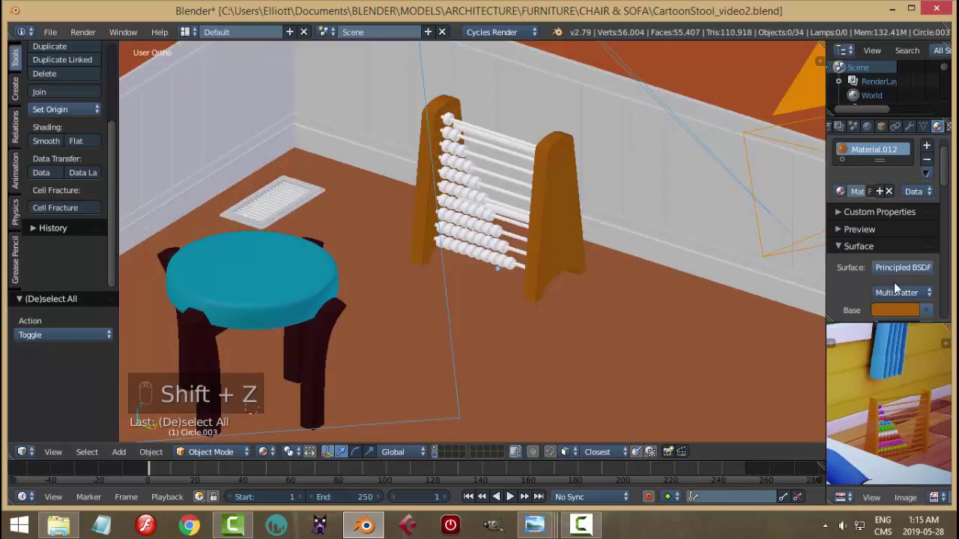
pyautogui.moveTo(951, 177); pyautogui.dragTo(942, 237)
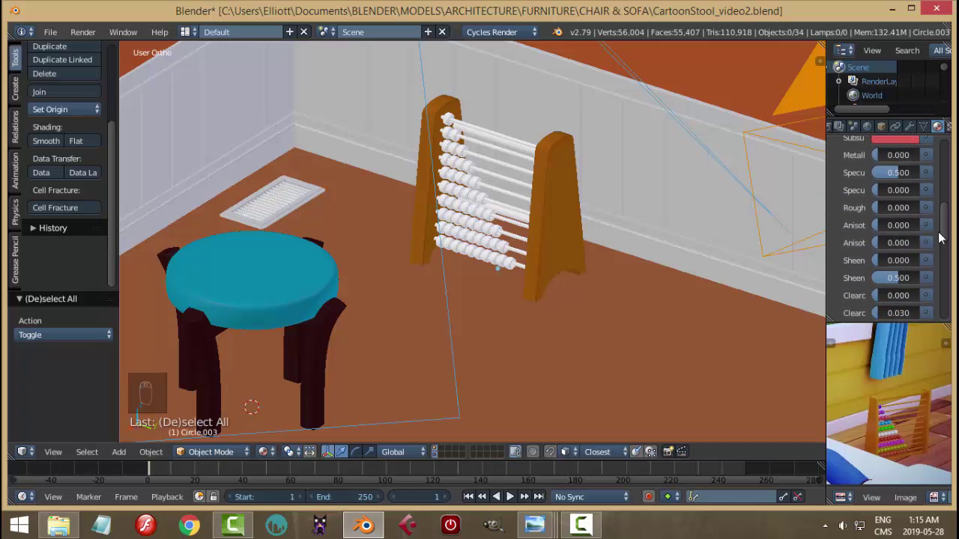
pyautogui.moveTo(895, 212); pyautogui.dragTo(908, 206)
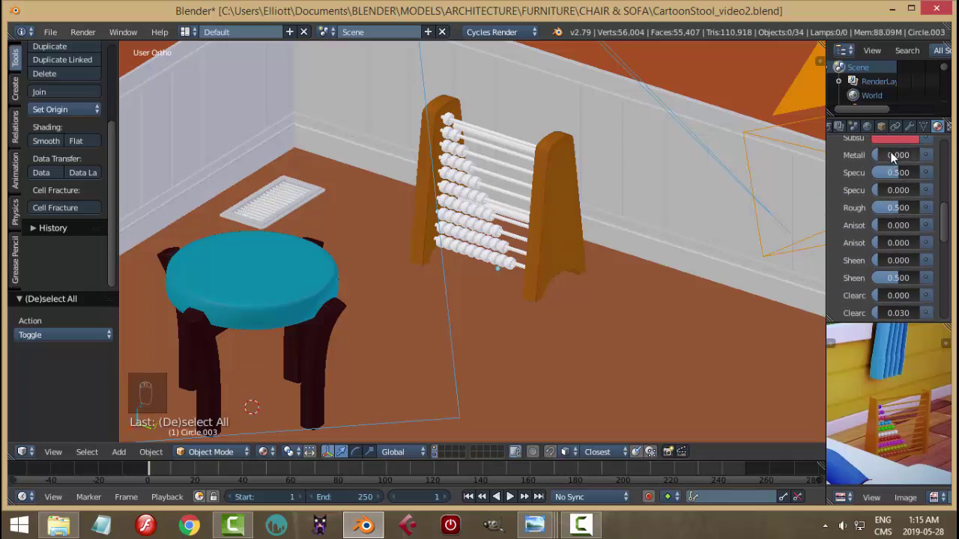
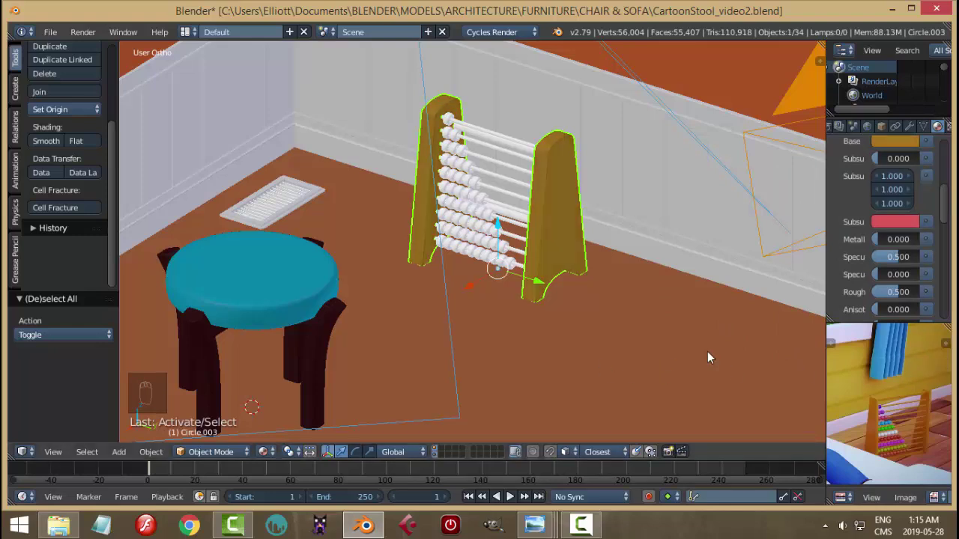
# Step: Recolour the sides' Base Color to a muted tan, checking it in rendered previews
pyautogui.press('shift+z')
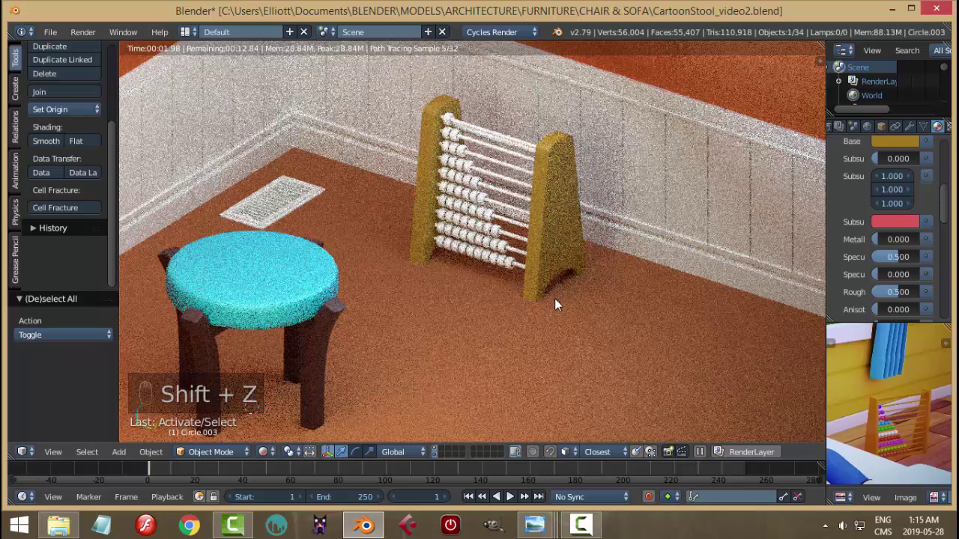
pyautogui.press('shift+z')
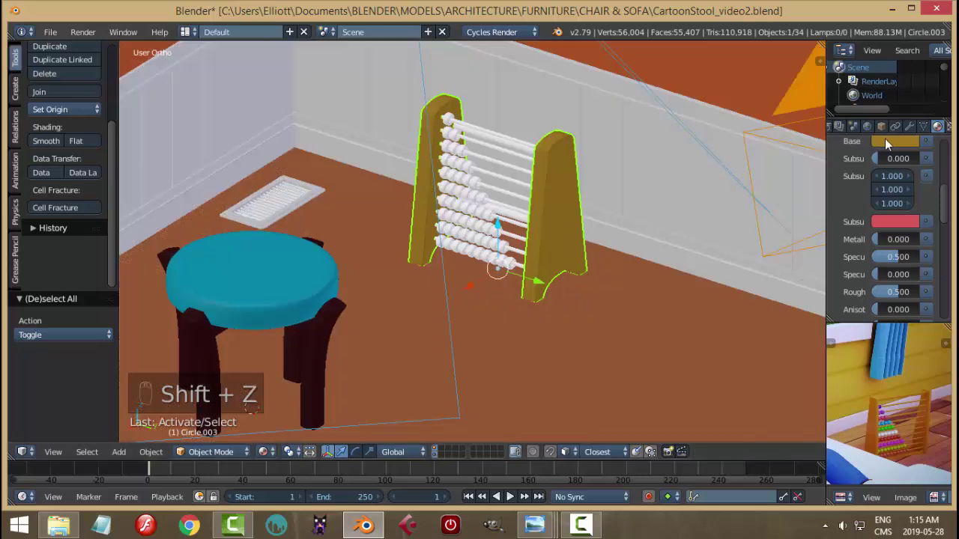
pyautogui.moveTo(889, 147); pyautogui.dragTo(820, 240)
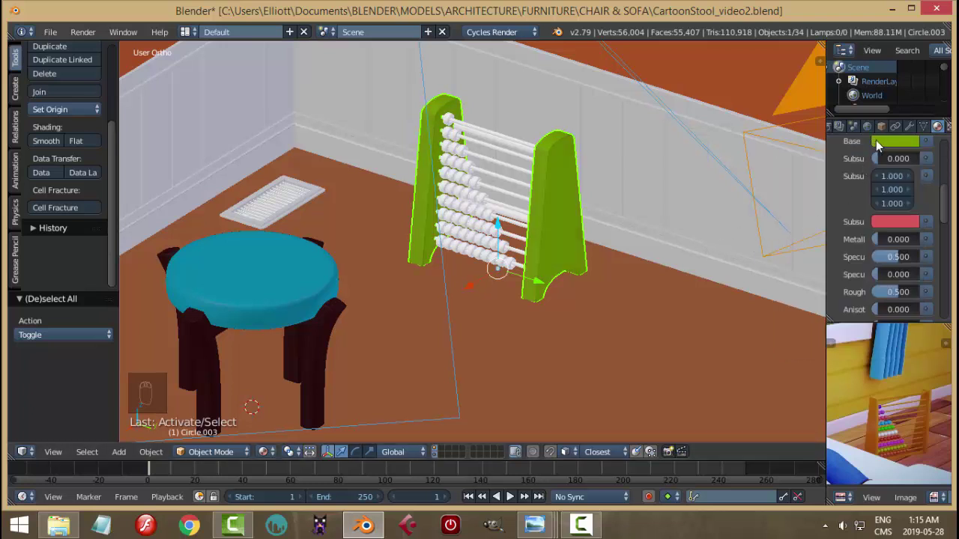
pyautogui.moveTo(880, 145); pyautogui.dragTo(838, 219)
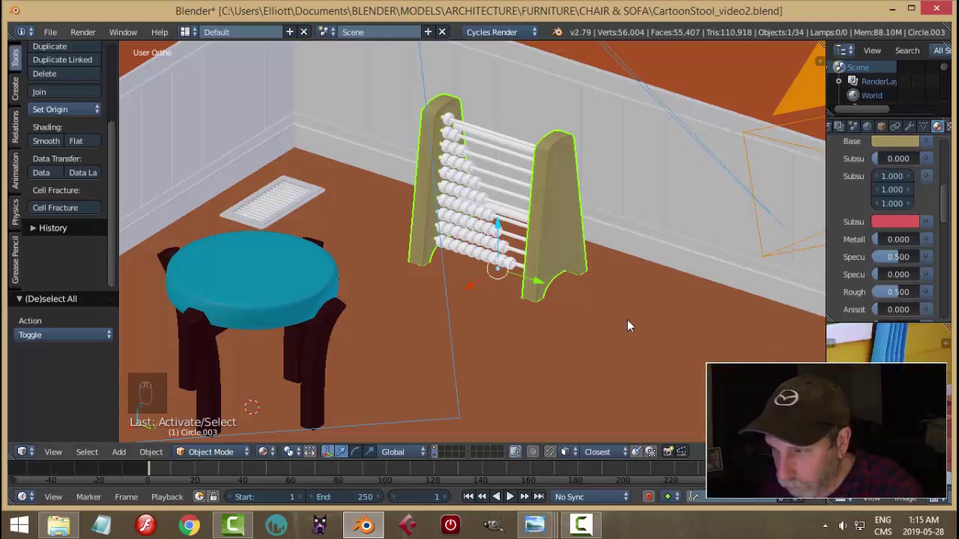
pyautogui.press('shift+z')
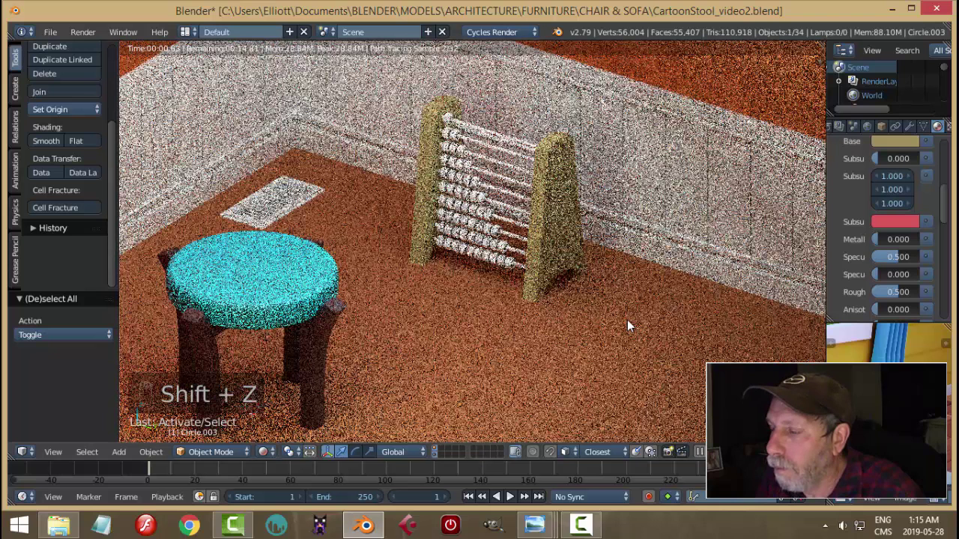
pyautogui.press('shift+z')
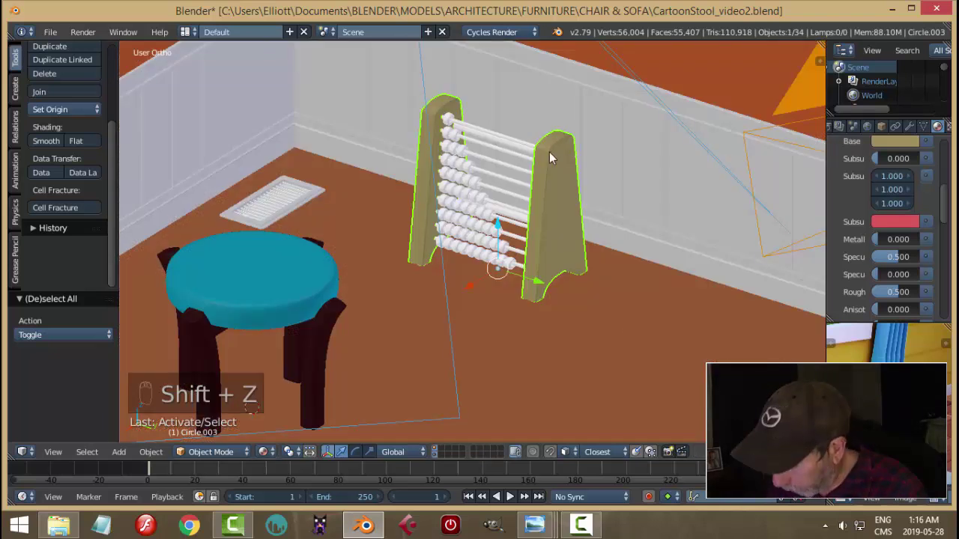
# Step: Colour the top bead blue, then select the next bead row and start a new material for it
pyautogui.moveTo(524, 148); pyautogui.dragTo(934, 232)
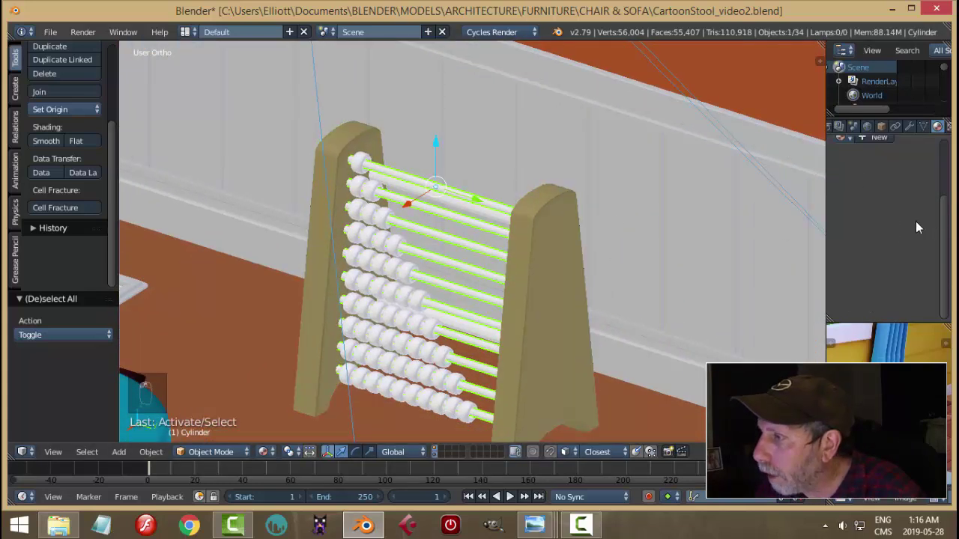
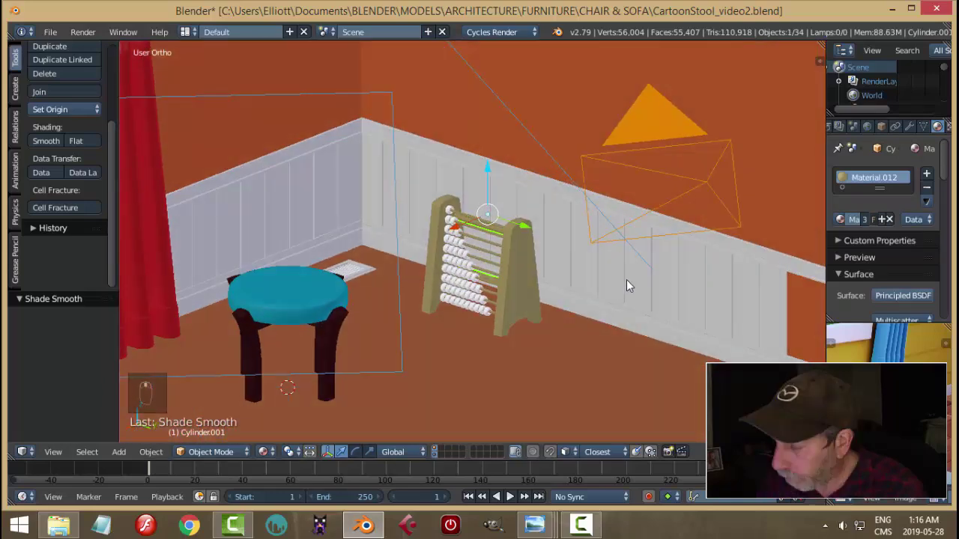
pyautogui.press('shift+z')
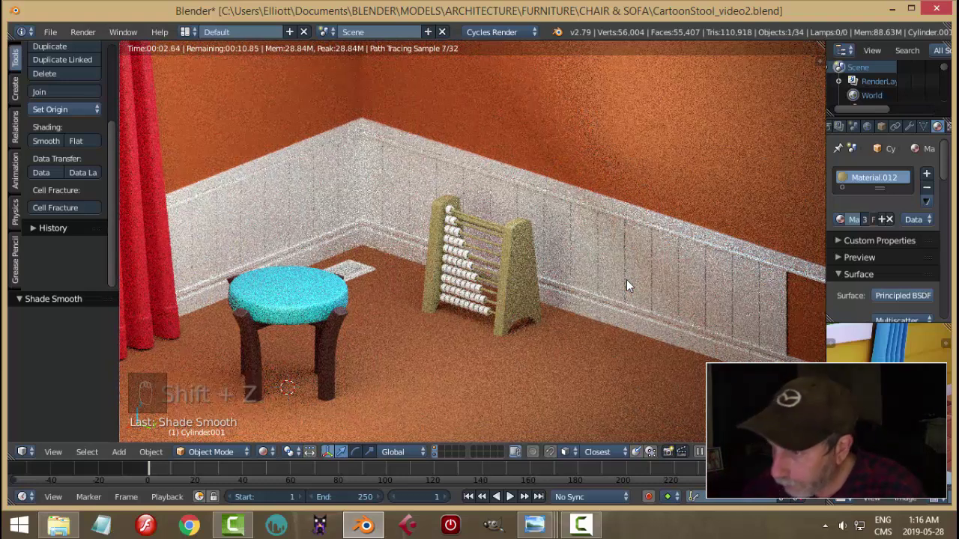
pyautogui.middleClick(627, 285)
pyautogui.press('shift+z')
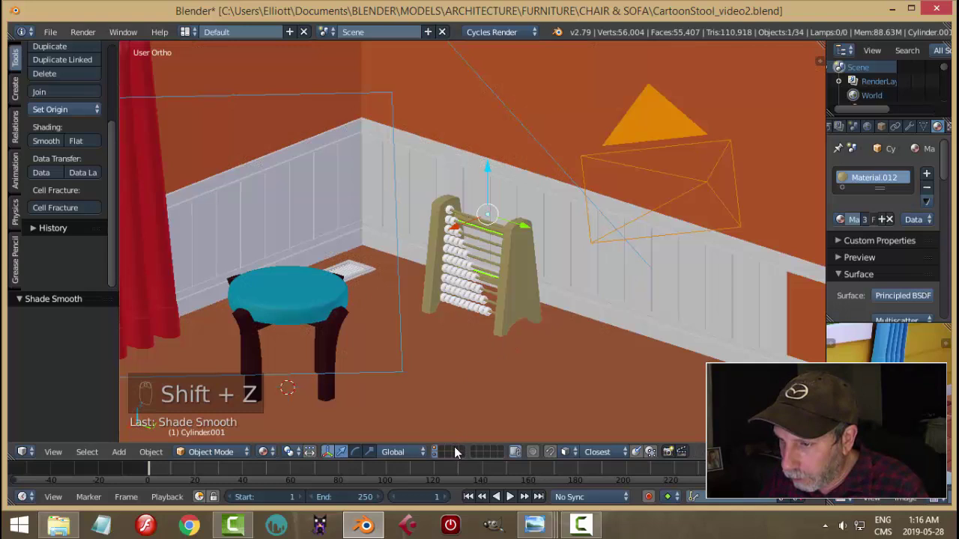
pyautogui.click(441, 454)
pyautogui.middleClick(491, 300)
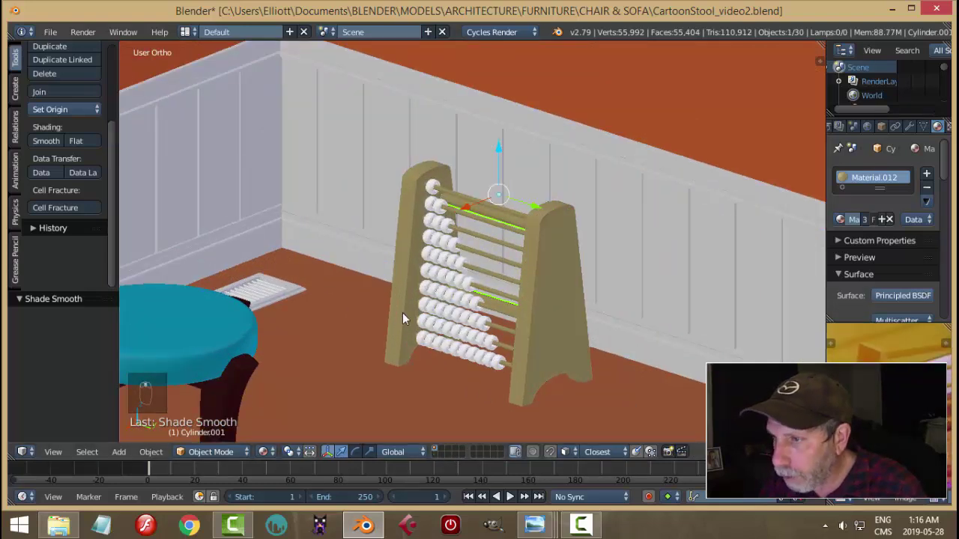
pyautogui.middleClick(464, 318)
pyautogui.middleClick(588, 315)
# Step: Give the middle bead rows their own materials in green, red and purple
pyautogui.click(599, 317)
pyautogui.moveTo(581, 320); pyautogui.dragTo(870, 218)
pyautogui.moveTo(864, 221); pyautogui.dragTo(892, 241)
pyautogui.moveTo(892, 241); pyautogui.dragTo(789, 294)
pyautogui.moveTo(896, 287); pyautogui.dragTo(890, 285)
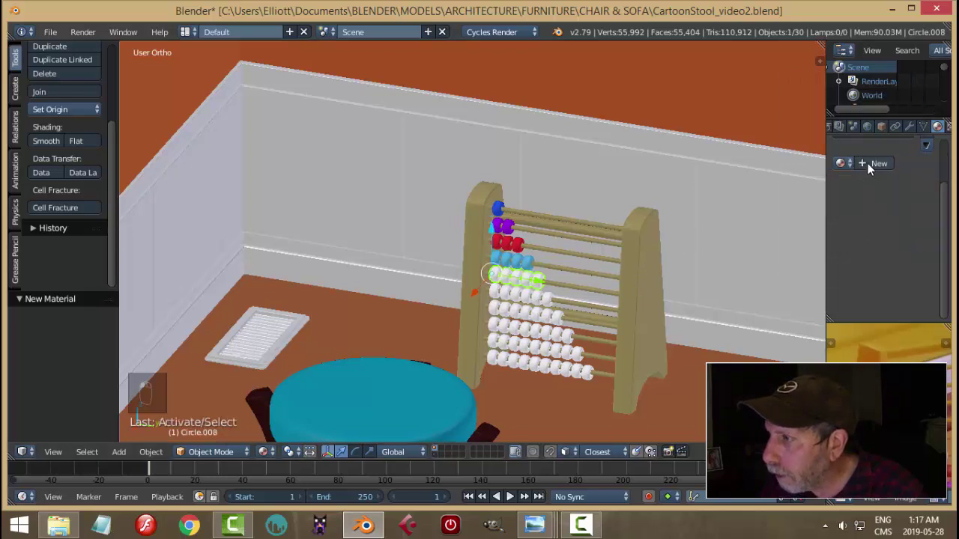
pyautogui.moveTo(896, 270); pyautogui.dragTo(898, 312)
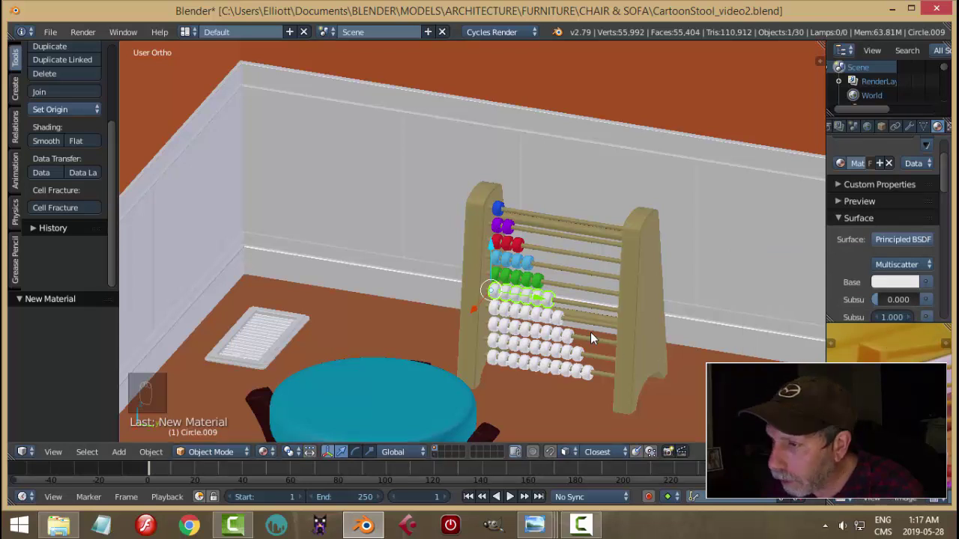
# Step: Colour the lowest bead rows yellow and blue, deselect everything, and zoom out to the room
pyautogui.moveTo(554, 321); pyautogui.dragTo(848, 264)
pyautogui.moveTo(900, 288); pyautogui.dragTo(739, 287)
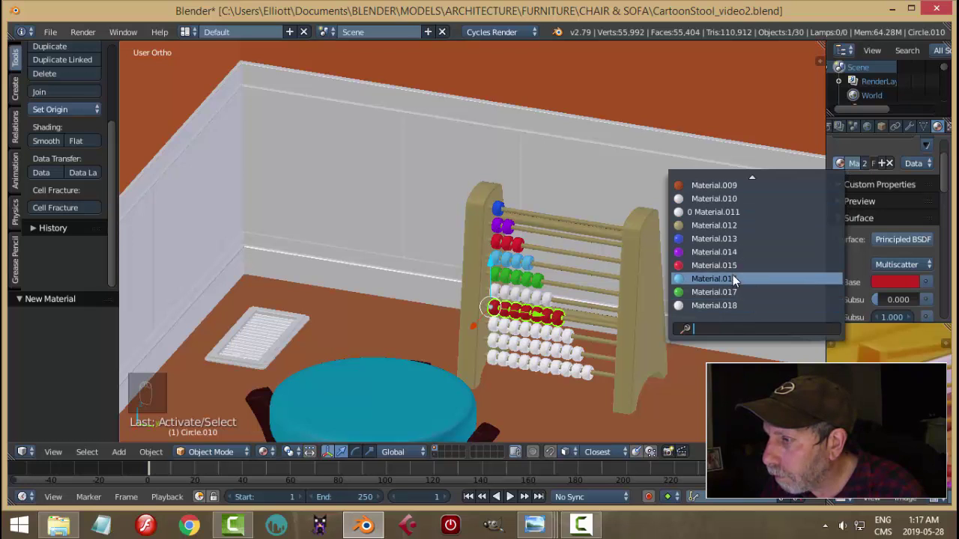
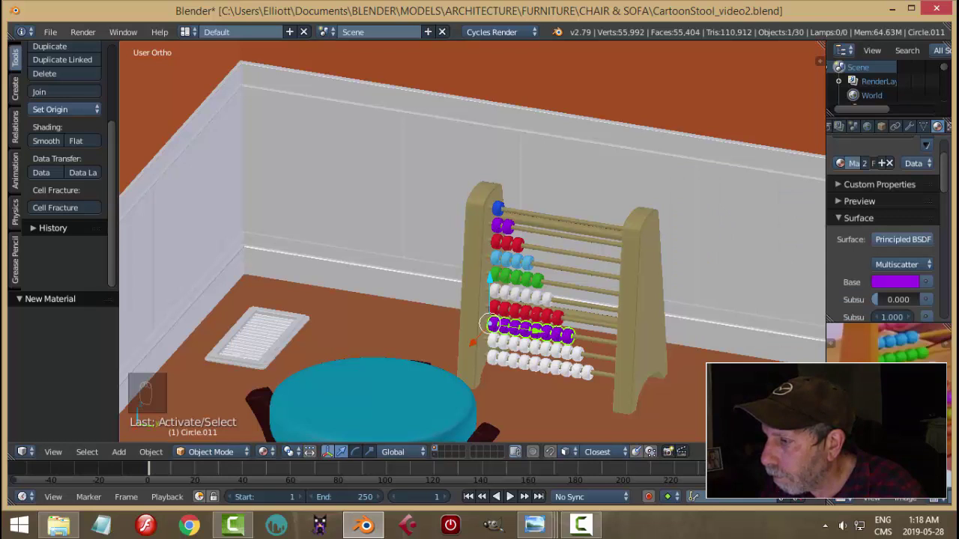
pyautogui.moveTo(570, 357); pyautogui.dragTo(623, 326)
pyautogui.press('a')
pyautogui.middleClick(623, 326)
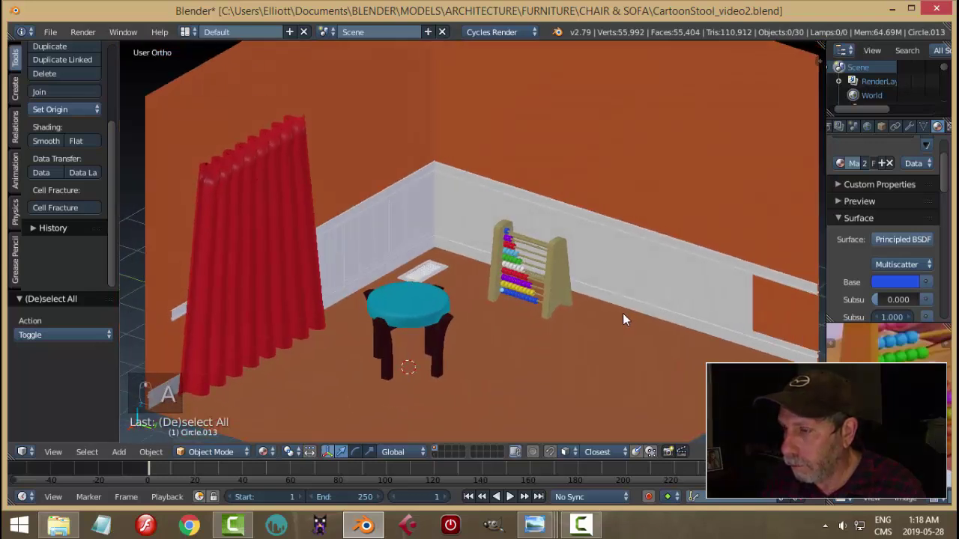
# Step: From the camera view, make the side pieces dark brown wood and check a rendered preview
pyautogui.press('KP_0')
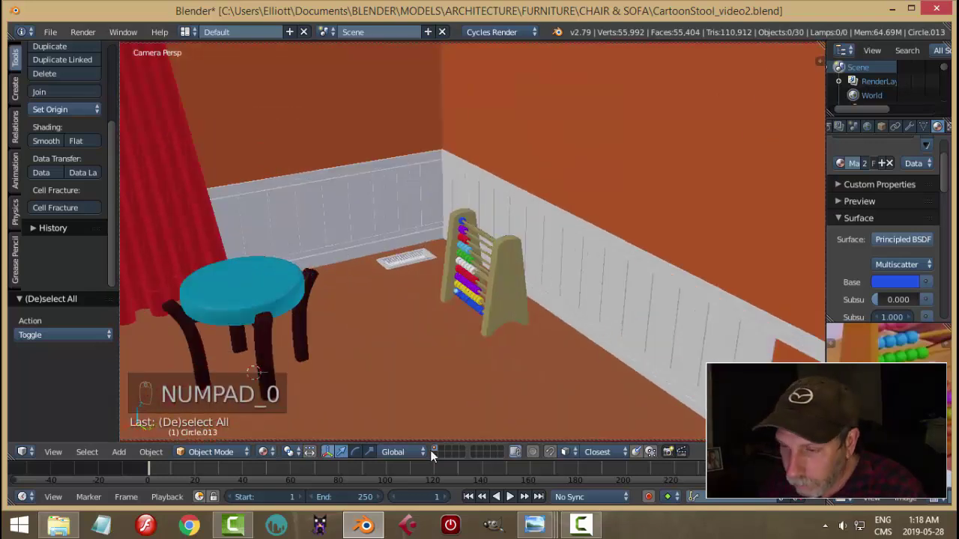
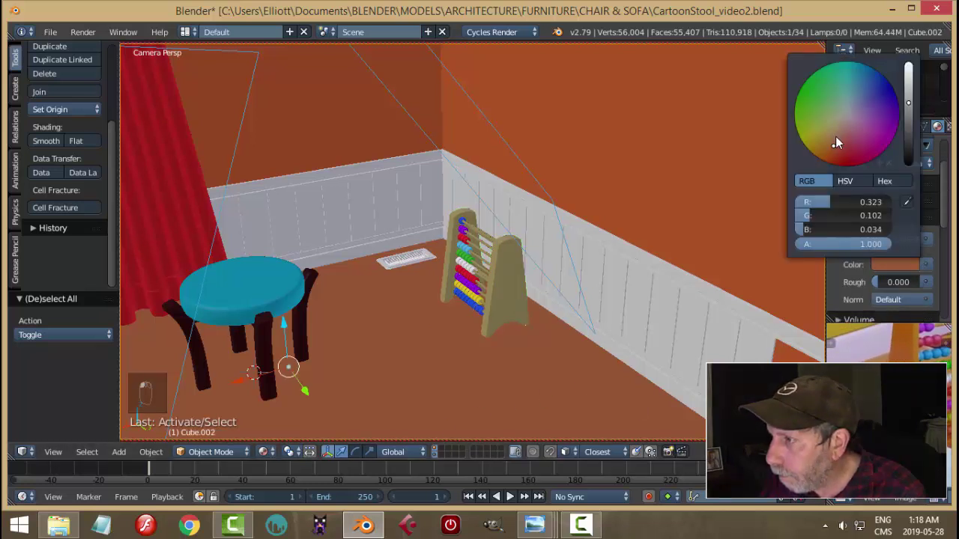
pyautogui.moveTo(512, 295); pyautogui.dragTo(713, 242)
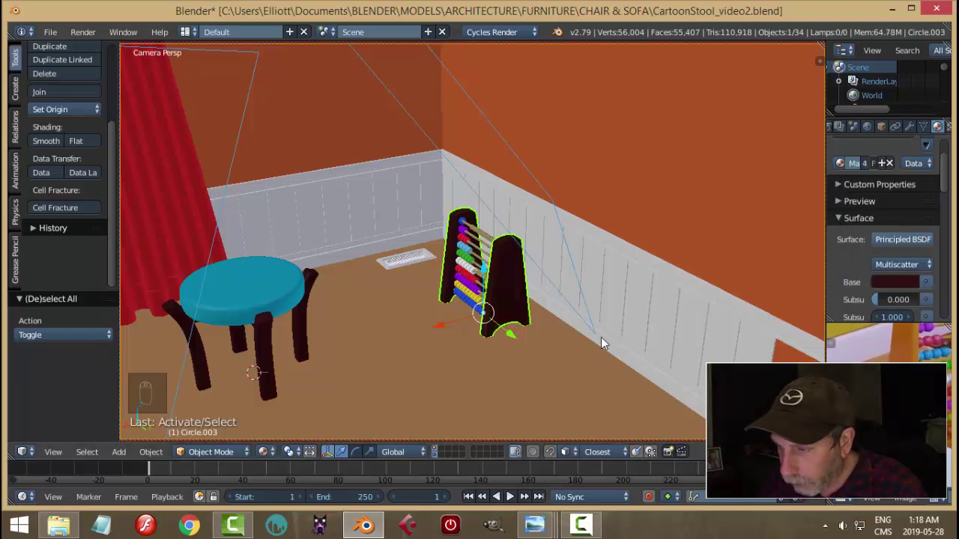
pyautogui.press('shift+z')
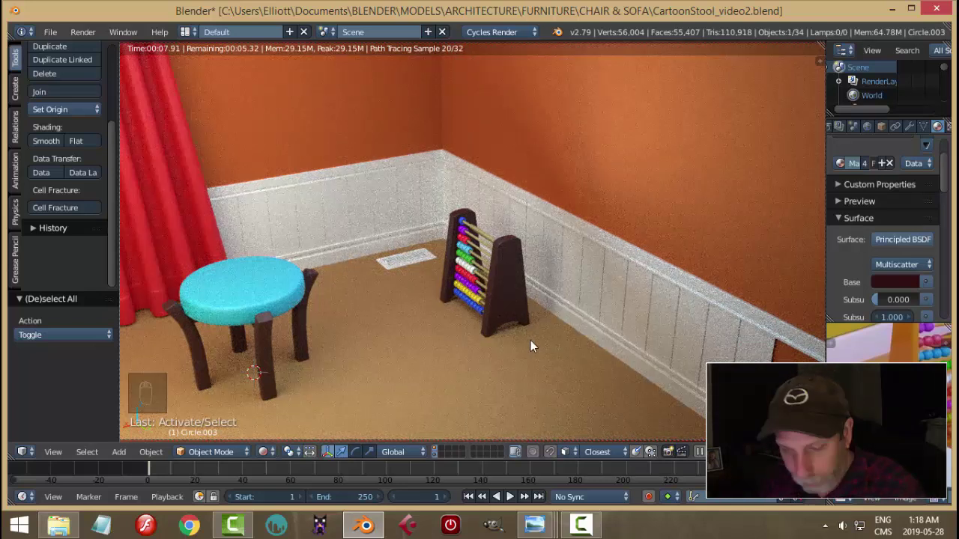
pyautogui.press('shift+z')
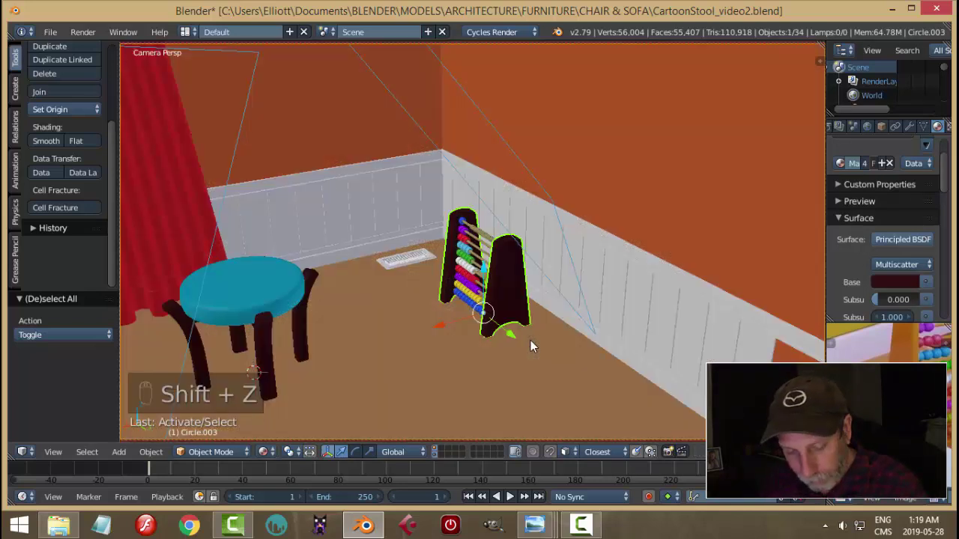
# Step: Select the abacus group, turn it 90° on Z, slide it along the wall, and preview the render
pyautogui.press('shift+g')
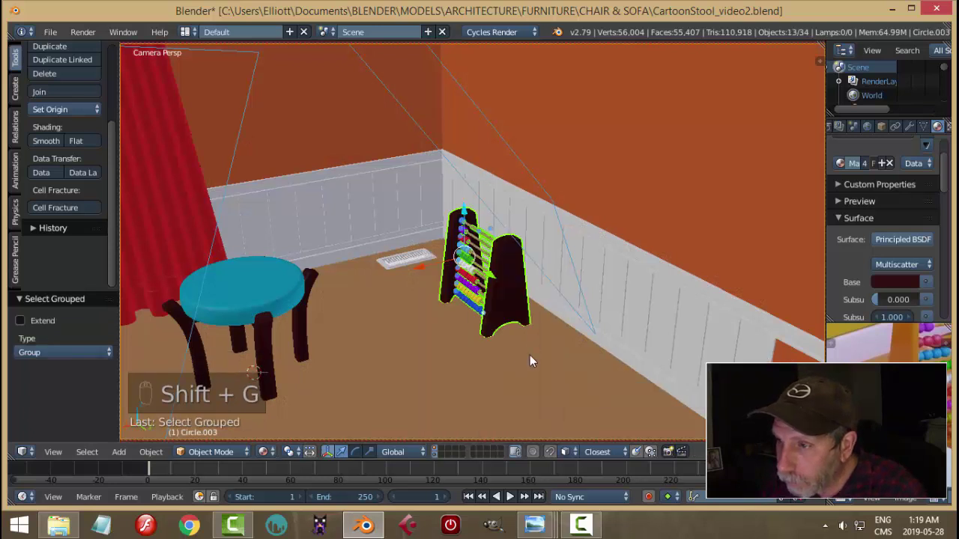
pyautogui.press('r')
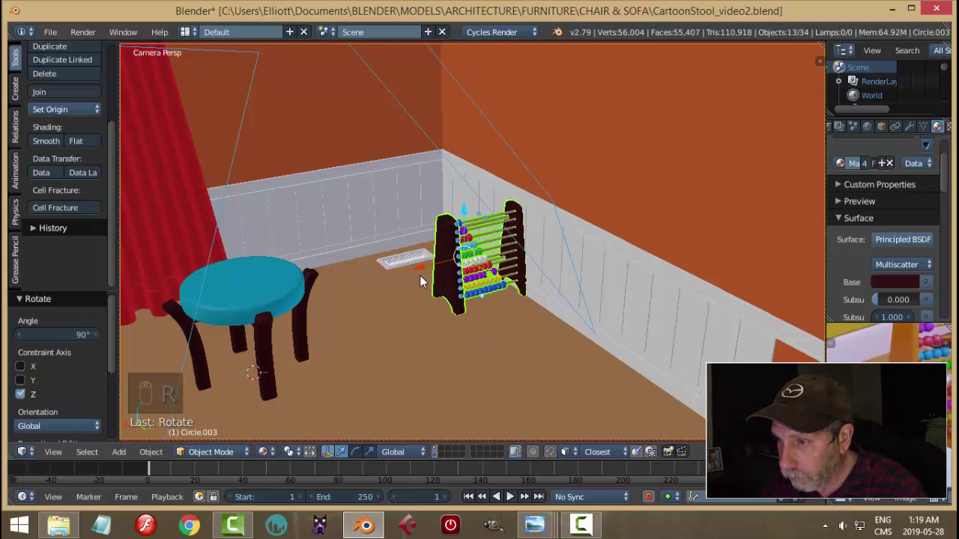
pyautogui.moveTo(418, 274); pyautogui.dragTo(448, 331)
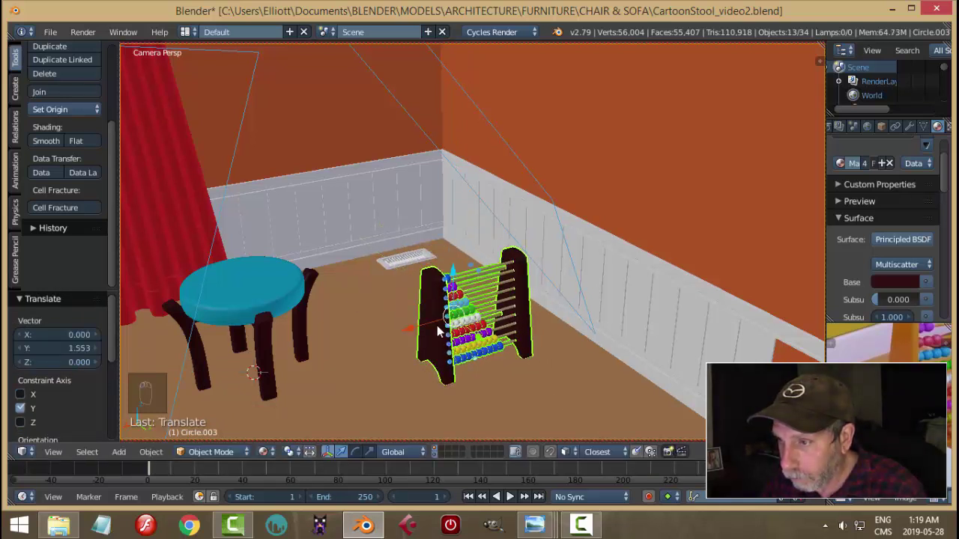
pyautogui.moveTo(413, 332); pyautogui.dragTo(546, 354)
pyautogui.press('r')
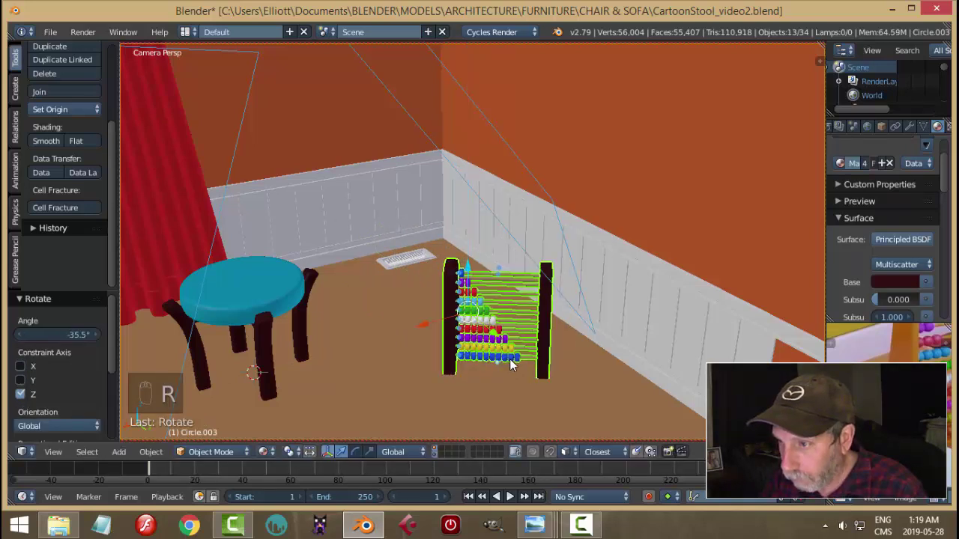
pyautogui.press('shift+z')
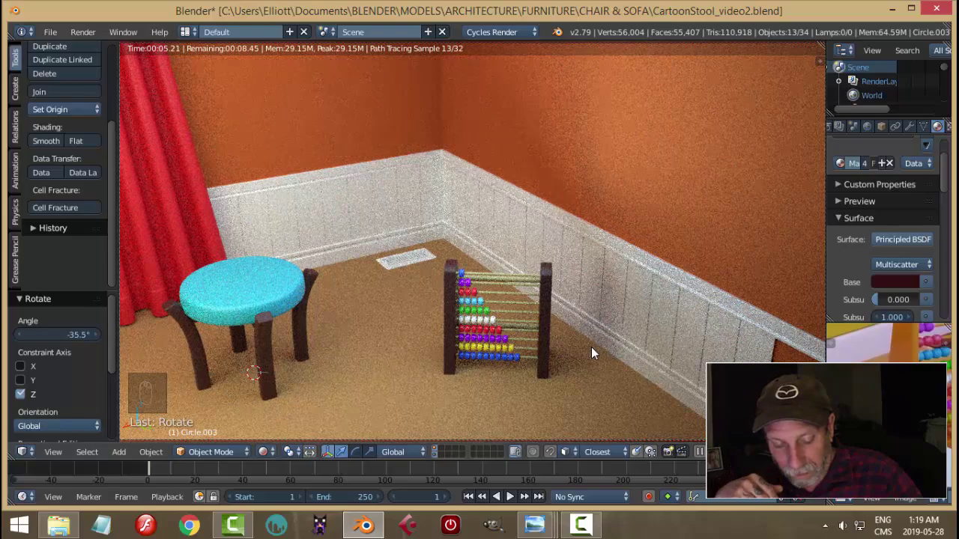
# Step: Undo the rotation and move back to the original facing and preview the shot again
pyautogui.press('ctrl+z')
pyautogui.press('ctrl+z')
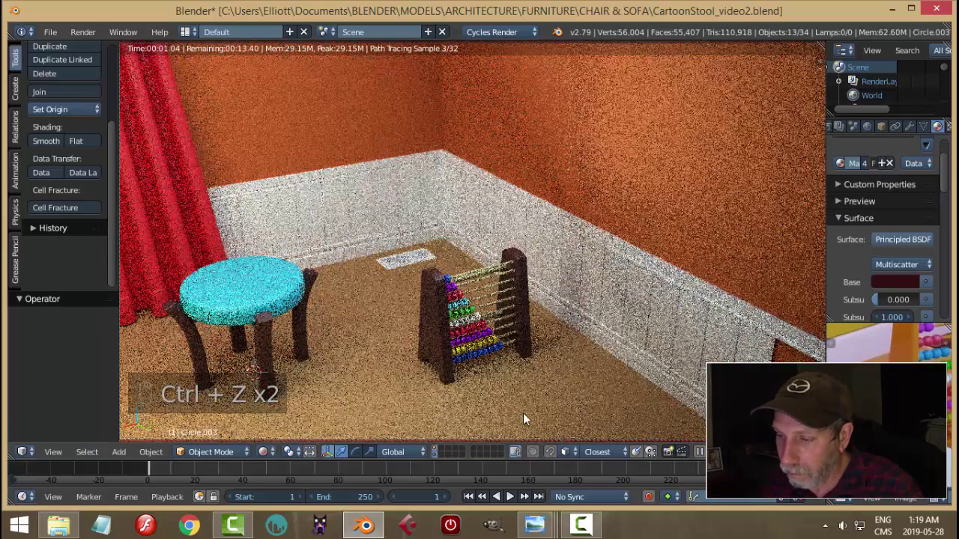
pyautogui.press('shift+z')
pyautogui.press('ctrl+z')
pyautogui.press('ctrl+z')
pyautogui.press('ctrl+z')
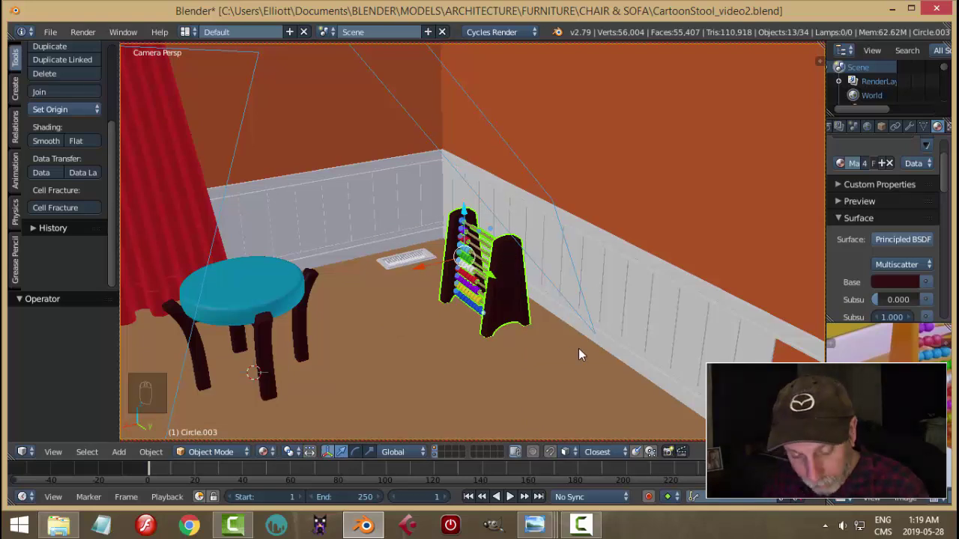
pyautogui.press('shift+z')
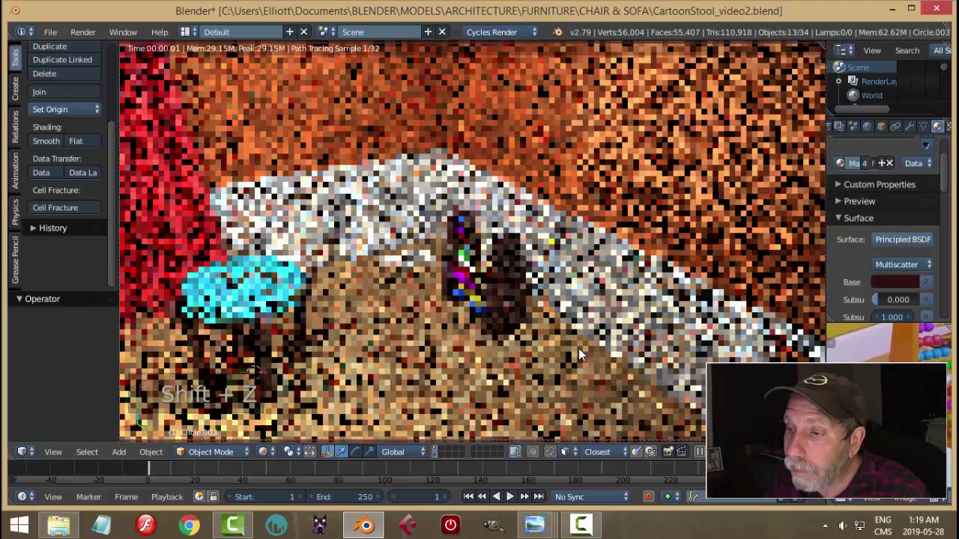
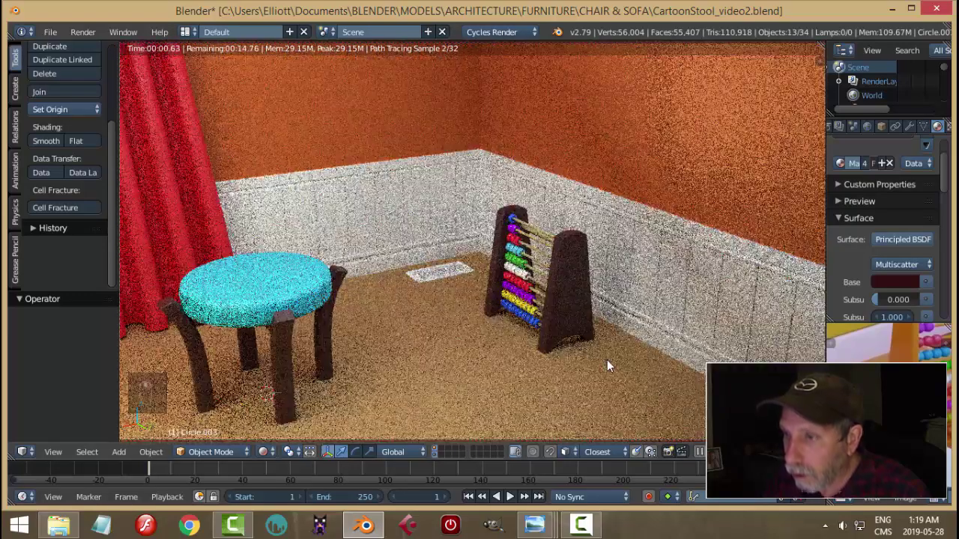
# Step: Select the cyan stool's group, scale it down out of the shot, and lower it slightly
pyautogui.press('shift+z')
pyautogui.moveTo(290, 292); pyautogui.dragTo(298, 293)
pyautogui.press('shift+g')
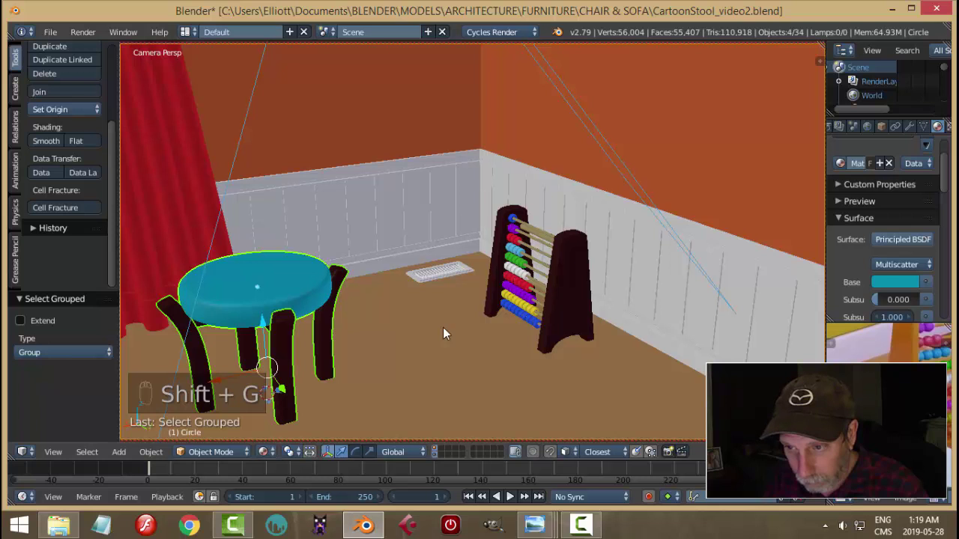
pyautogui.press('s')
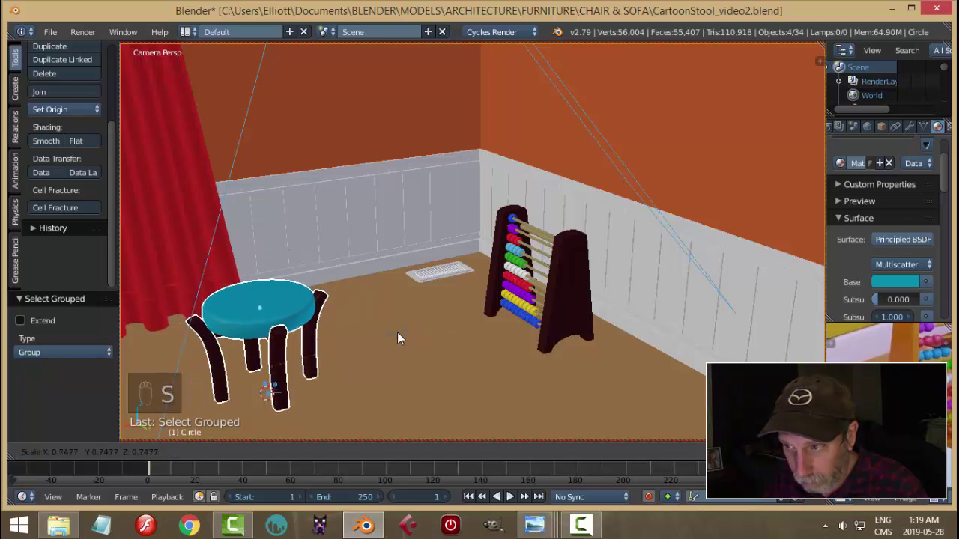
pyautogui.moveTo(230, 385); pyautogui.dragTo(307, 320)
# Step: Check the shot in a rendered preview and save the scene file
pyautogui.press('shift+z')
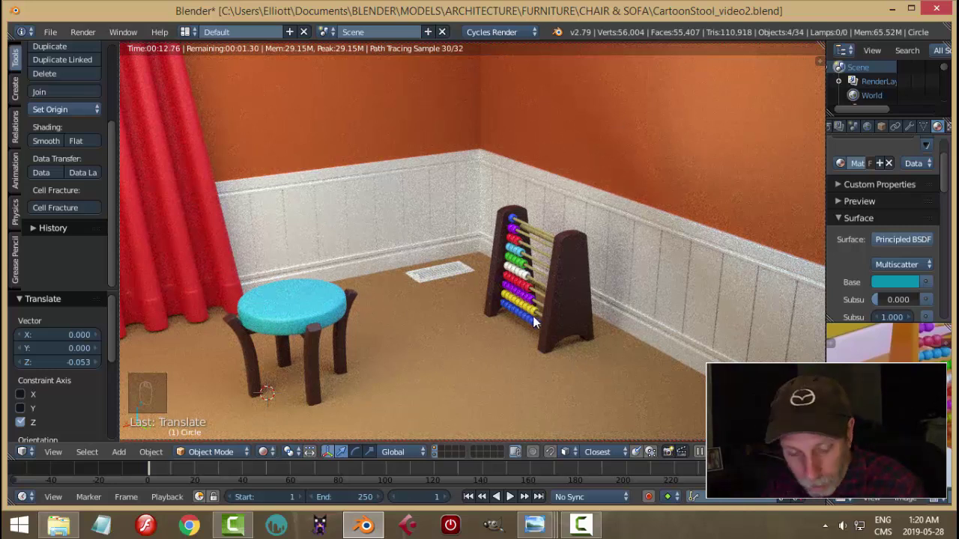
pyautogui.press('shift+z')
pyautogui.press('ctrl+s')
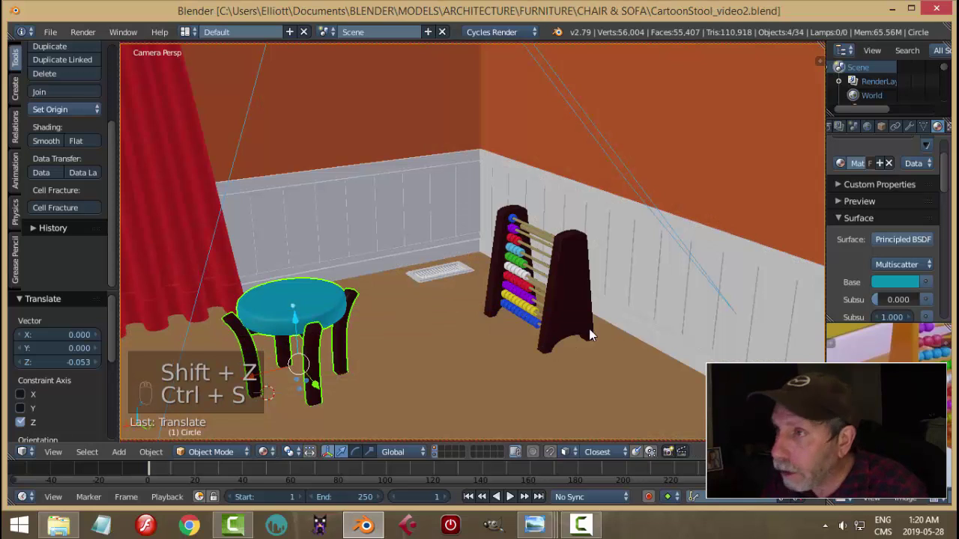